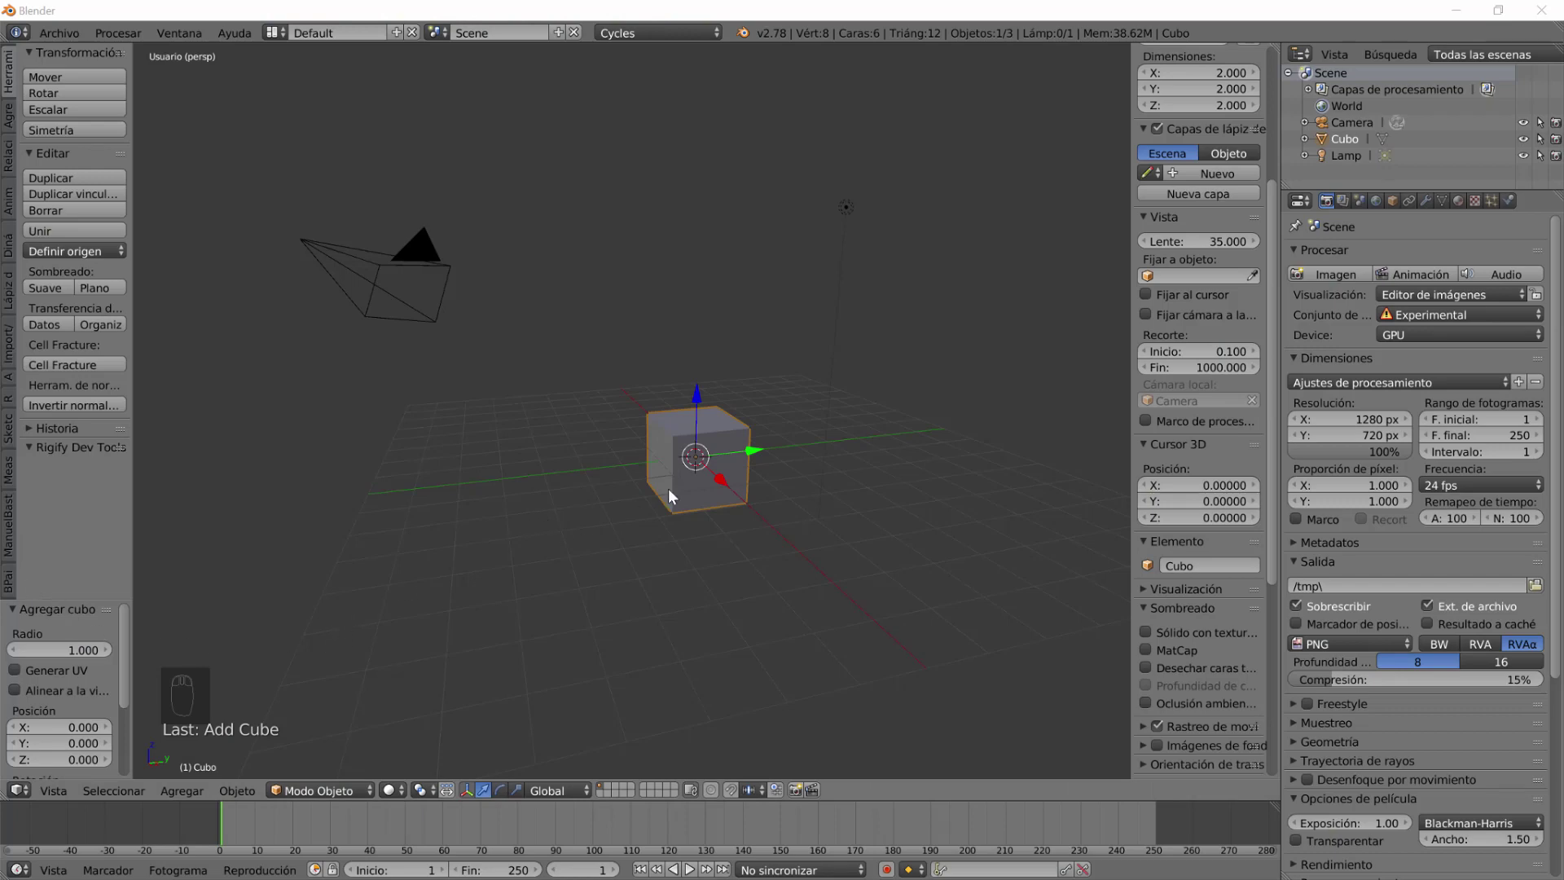
# Orbit the viewport around the default cube to inspect the starting scene.
pyautogui.moveTo(666, 496); pyautogui.dragTo(665, 492)
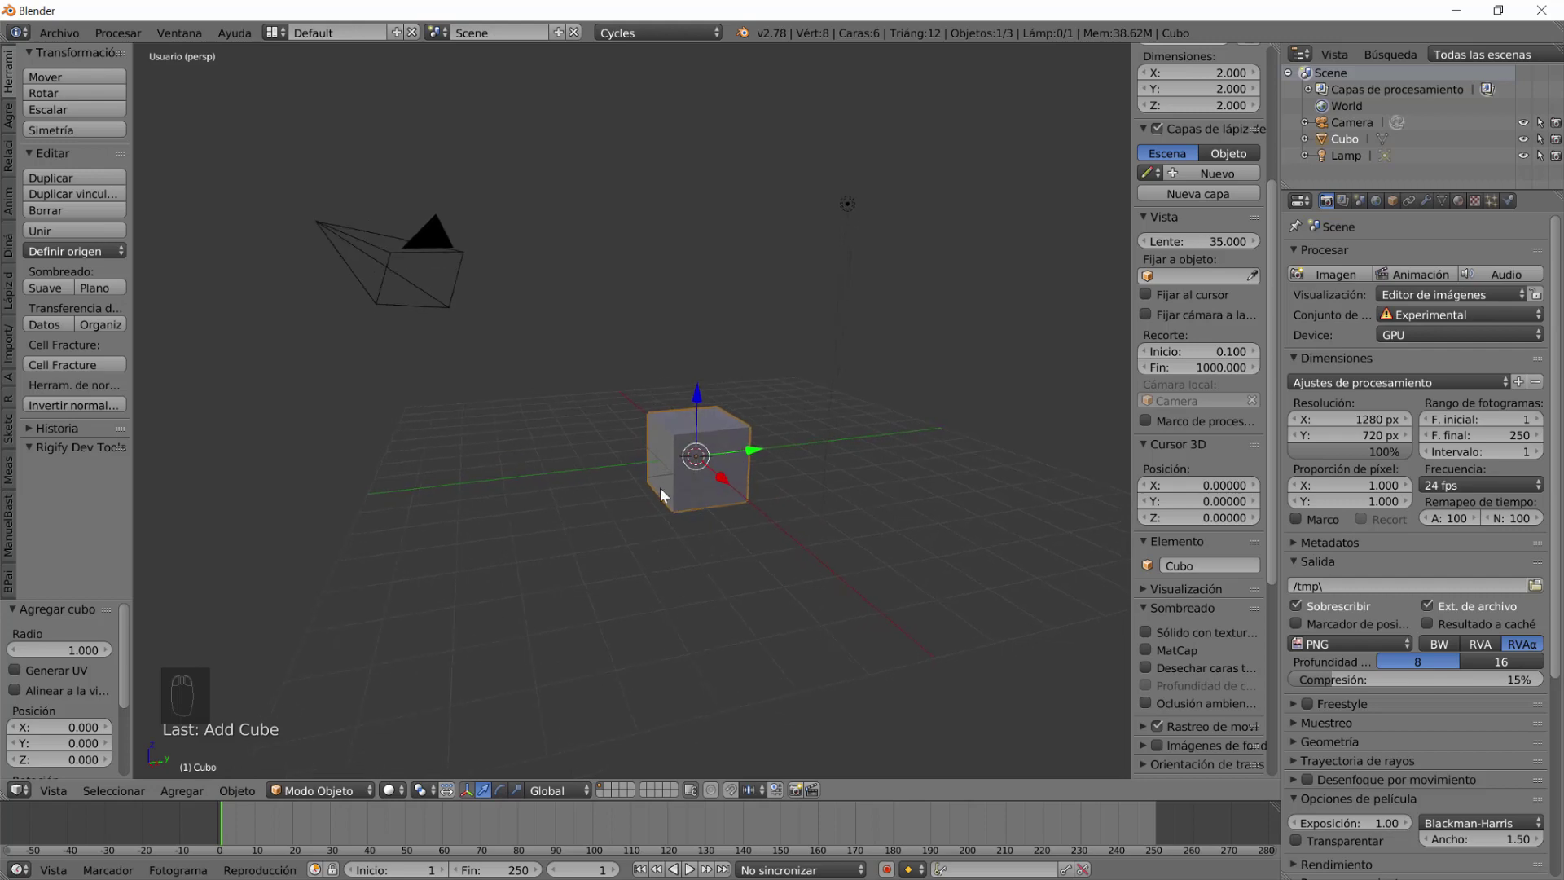
pyautogui.moveTo(665, 485); pyautogui.dragTo(666, 488)
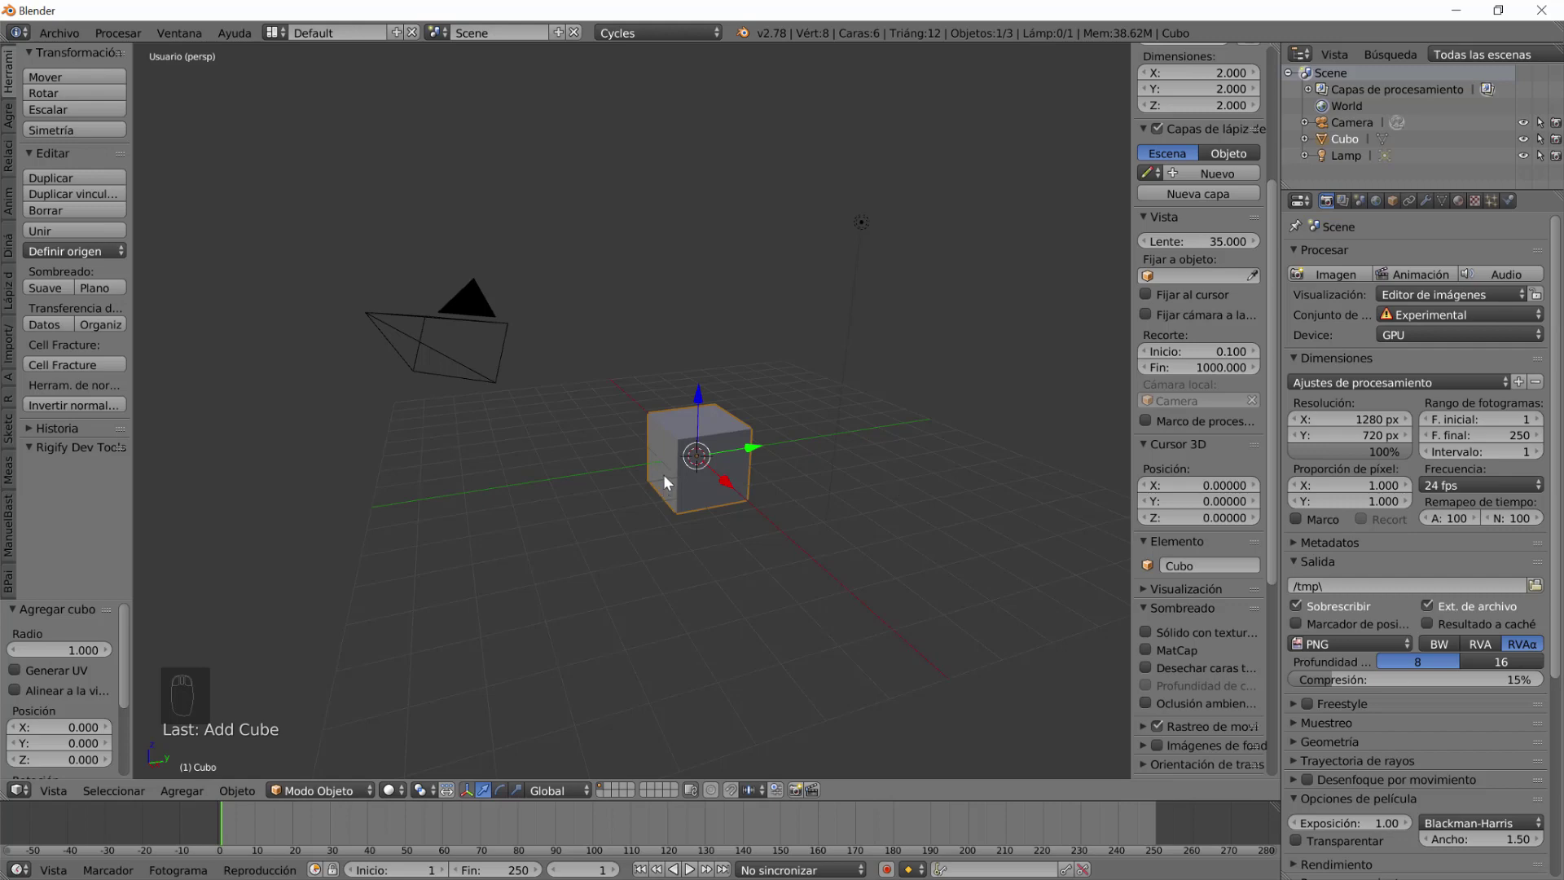
pyautogui.moveTo(905, 494); pyautogui.dragTo(673, 479)
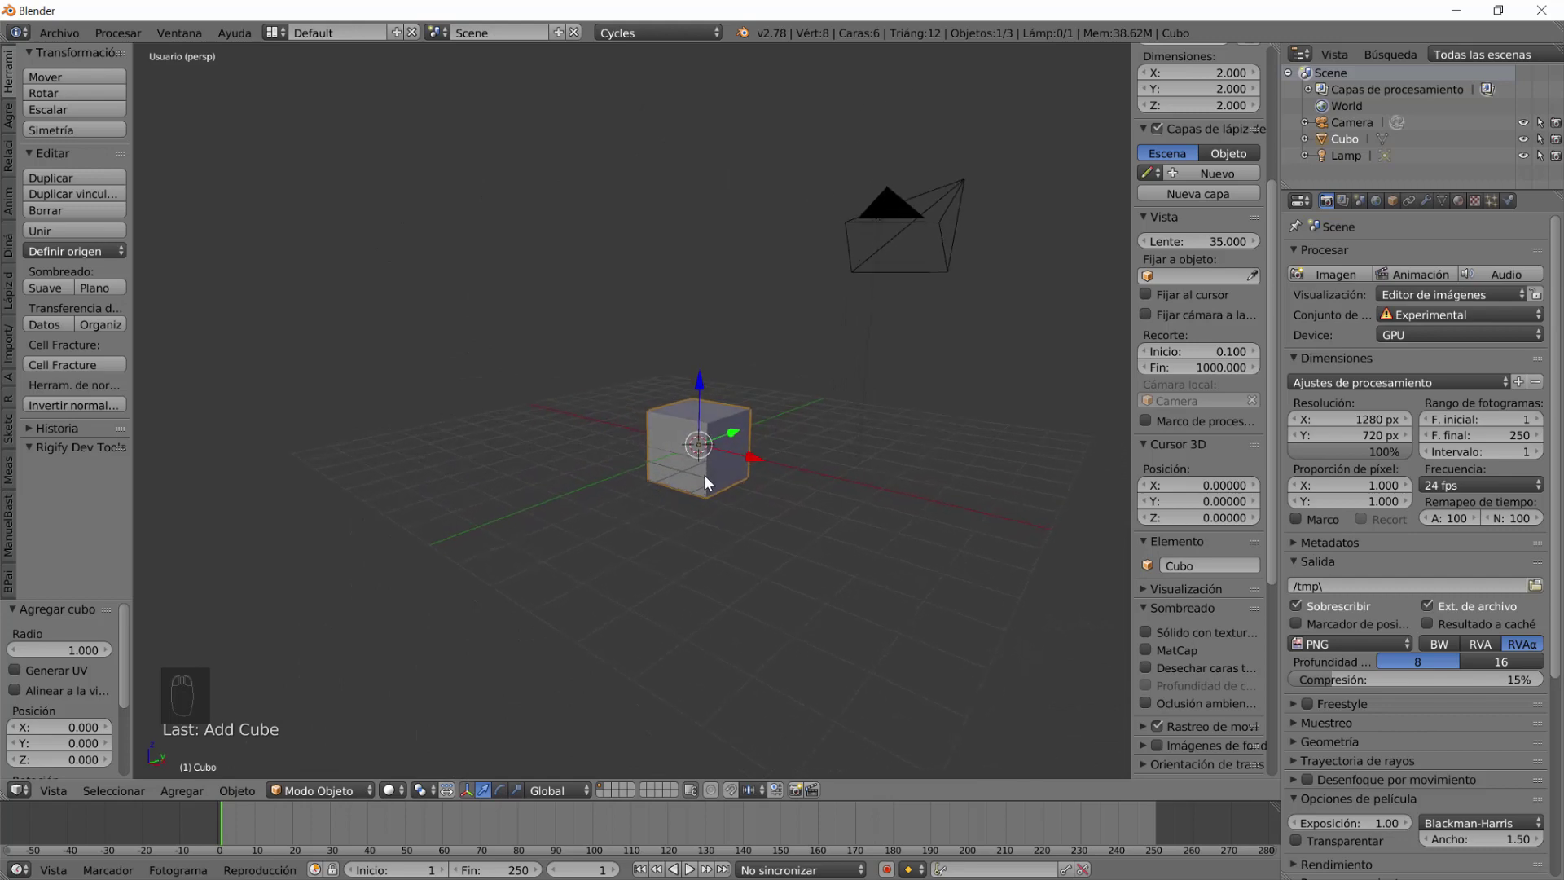
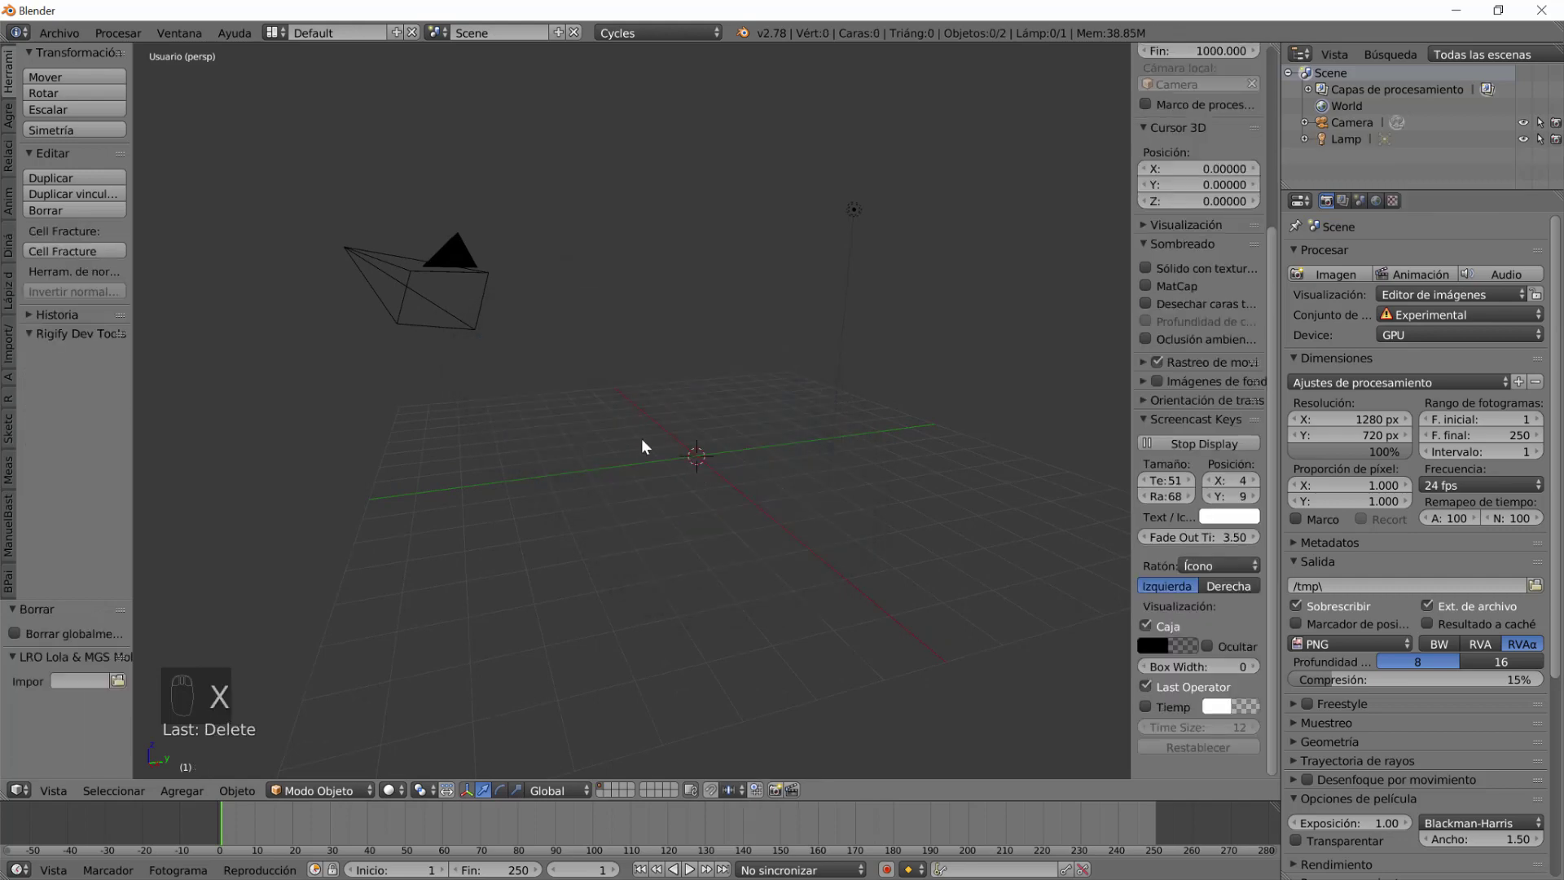
# Add a metaball ball and duplicate it into a second sphere positioned for the head.
pyautogui.press('shift+a')
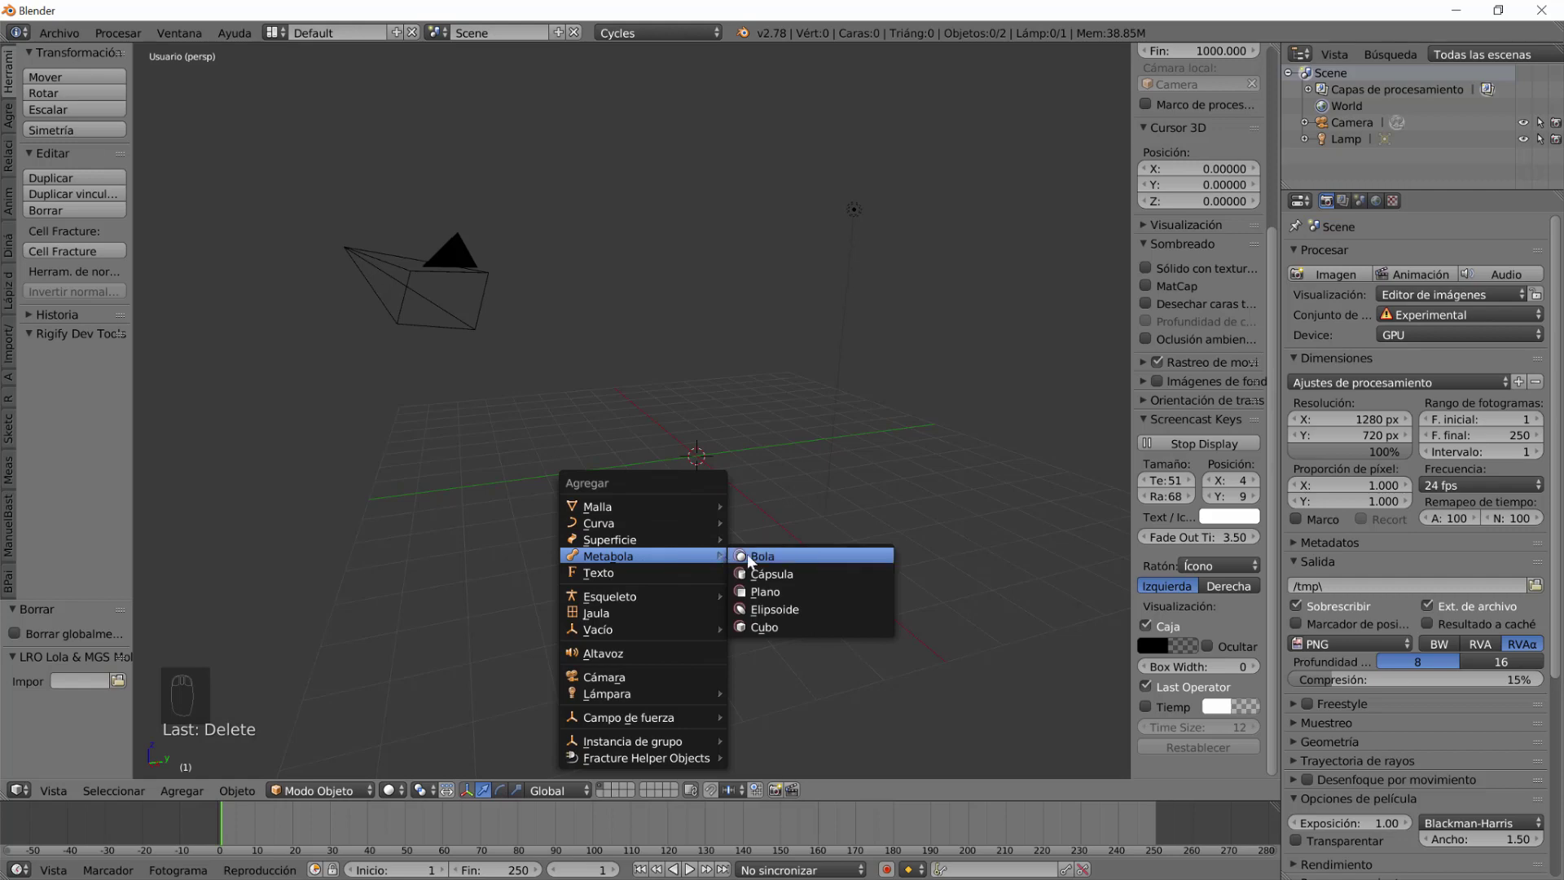
pyautogui.moveTo(697, 539); pyautogui.dragTo(676, 539)
pyautogui.press('shift+a')
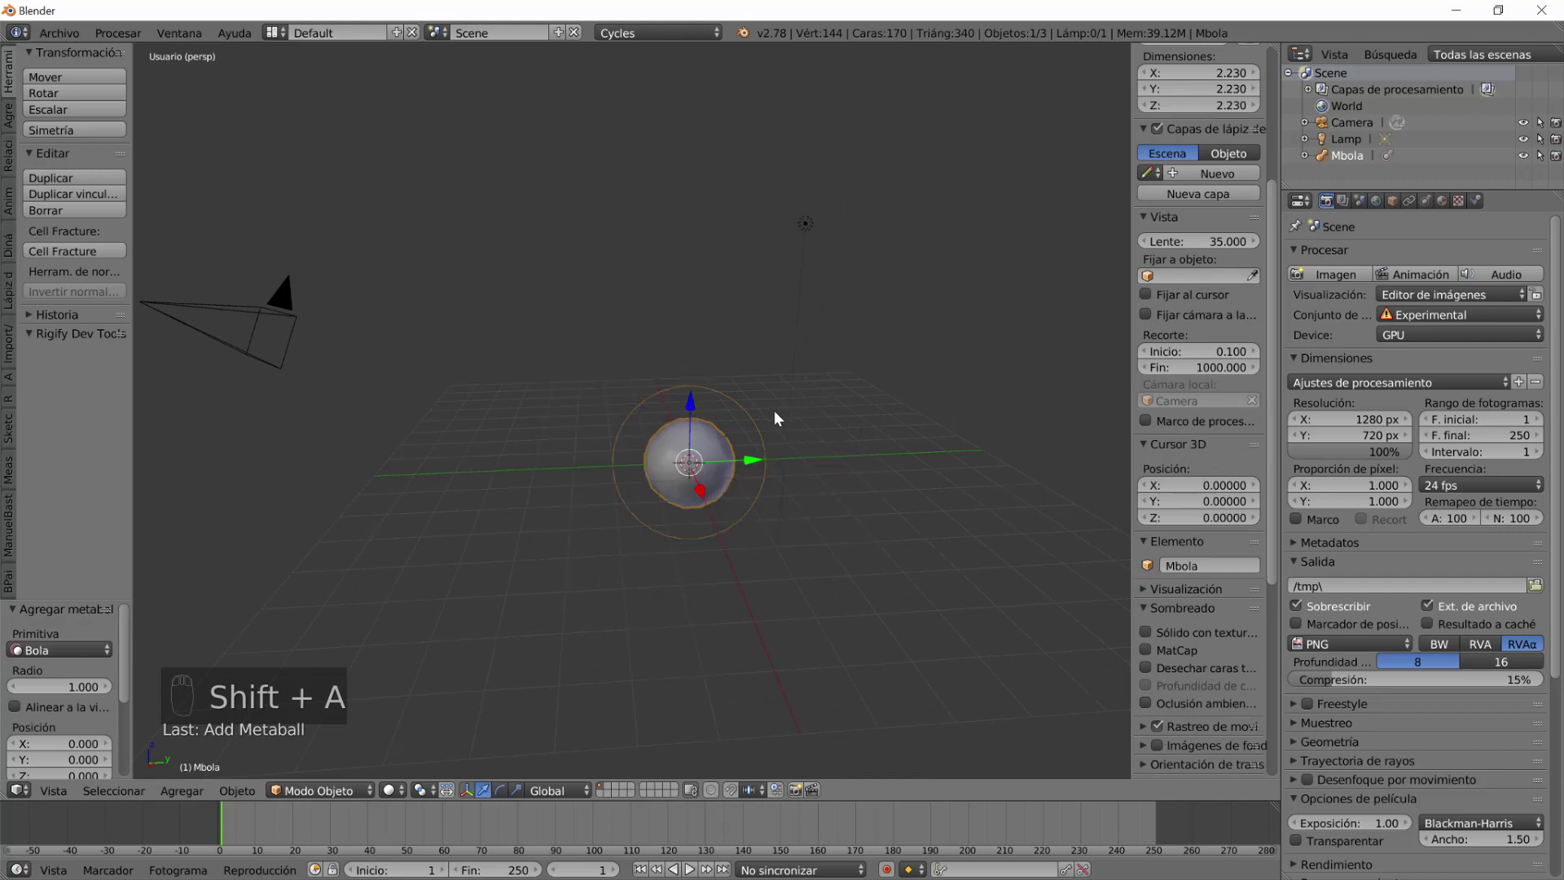
pyautogui.press('shift+d')
pyautogui.moveTo(698, 411); pyautogui.dragTo(736, 400)
pyautogui.moveTo(761, 412); pyautogui.dragTo(744, 475)
pyautogui.moveTo(748, 474); pyautogui.dragTo(745, 464)
# Duplicate two more metaballs, sliding one sideways and scaling the other into the head mass.
pyautogui.press('shift+d')
pyautogui.moveTo(779, 420); pyautogui.dragTo(809, 415)
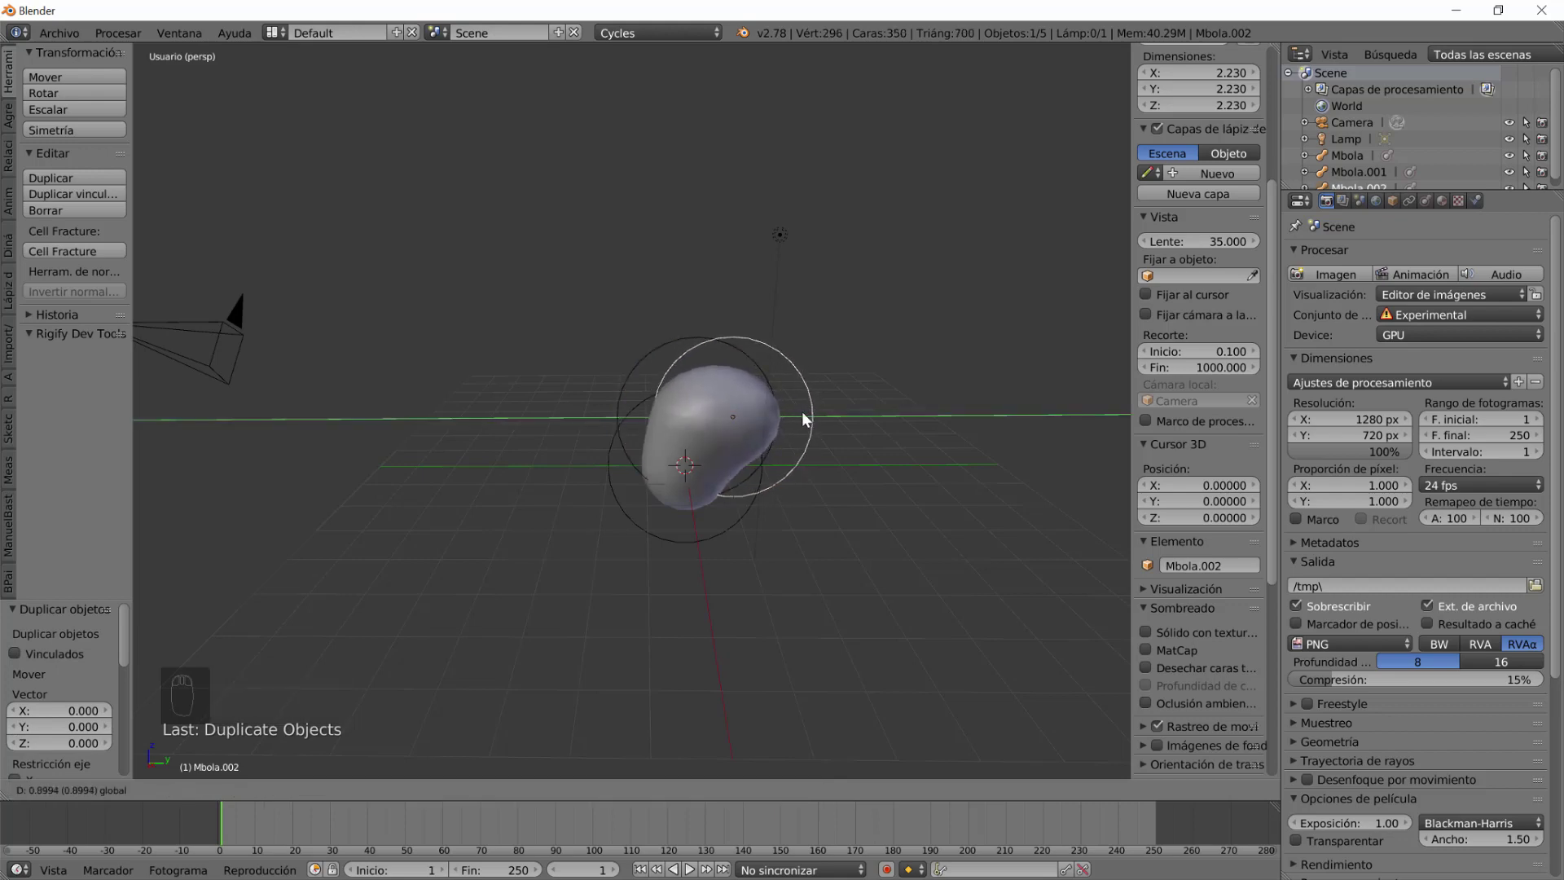
pyautogui.moveTo(766, 482); pyautogui.dragTo(871, 457)
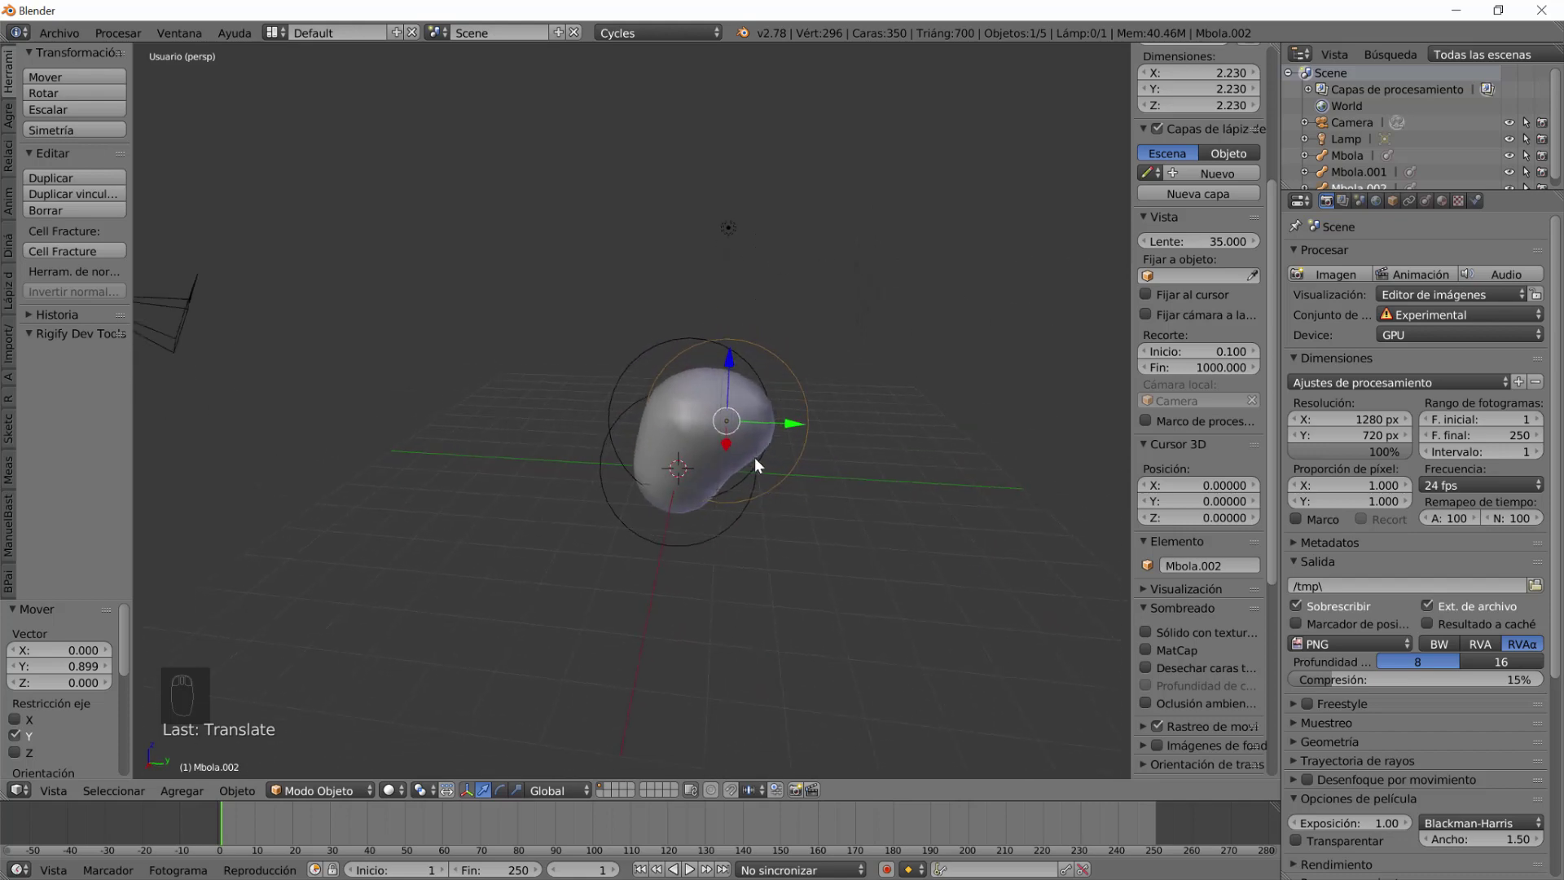
pyautogui.press('shift+d')
pyautogui.moveTo(739, 389); pyautogui.dragTo(769, 507)
pyautogui.press('s')
pyautogui.moveTo(798, 474); pyautogui.dragTo(775, 514)
# Duplicate another metaball and settle it beneath the head as a neck.
pyautogui.press('shift+d')
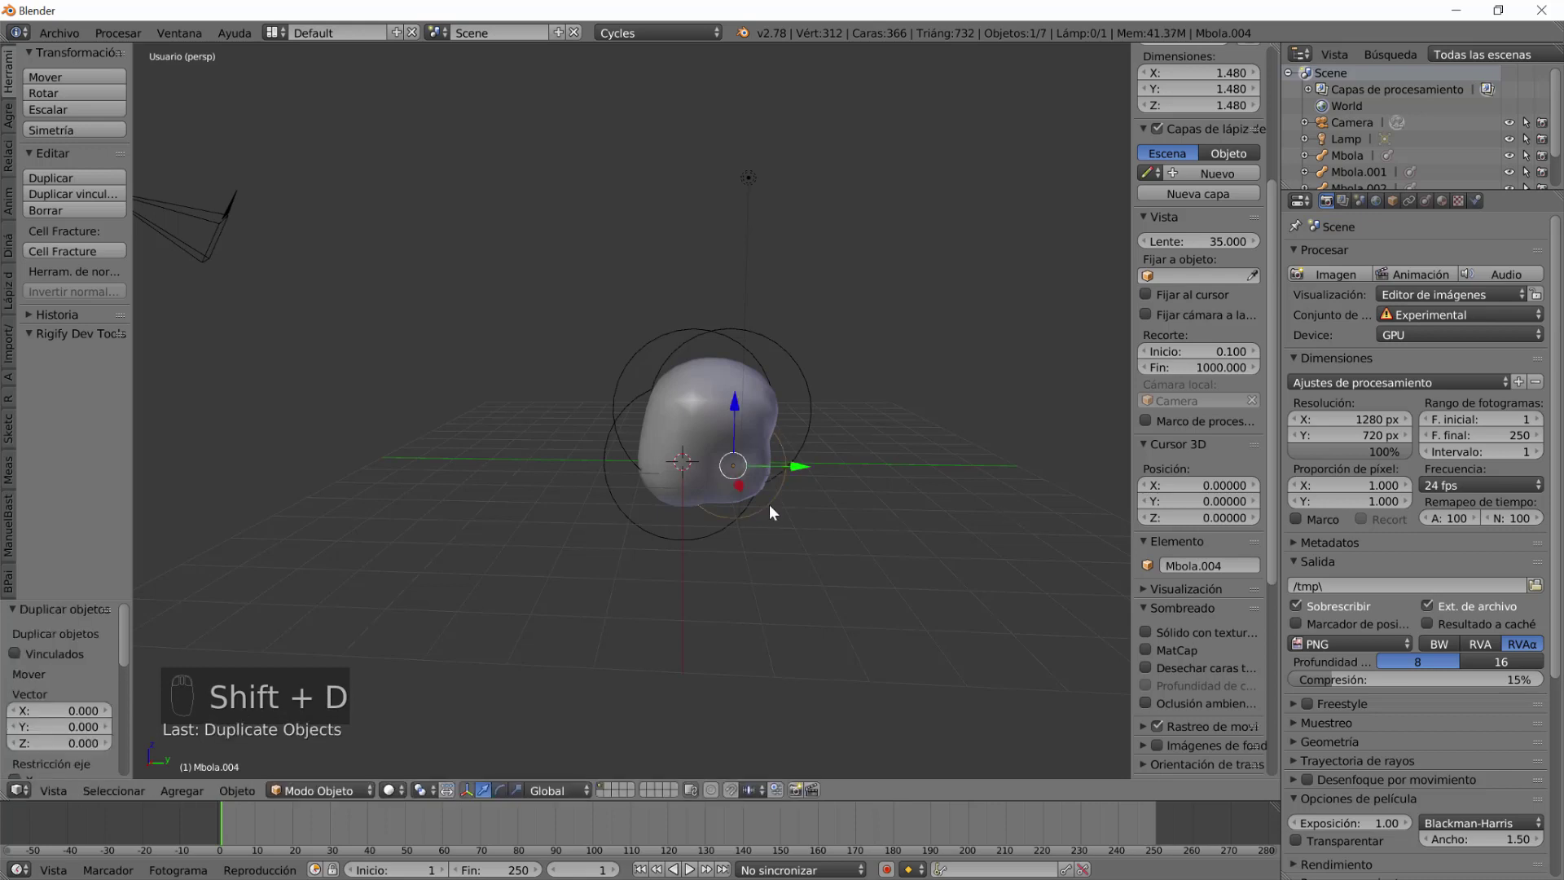
pyautogui.moveTo(752, 427); pyautogui.dragTo(767, 512)
pyautogui.moveTo(767, 513); pyautogui.dragTo(765, 486)
pyautogui.moveTo(804, 497); pyautogui.dragTo(806, 512)
pyautogui.moveTo(792, 506); pyautogui.dragTo(802, 505)
# Duplicate a metaball and scale it wide to begin the shoulder base.
pyautogui.press('shift+d')
pyautogui.moveTo(752, 452); pyautogui.dragTo(1056, 525)
pyautogui.moveTo(804, 543); pyautogui.dragTo(1074, 531)
pyautogui.press('s')
pyautogui.moveTo(787, 535); pyautogui.dragTo(989, 454)
pyautogui.moveTo(752, 448); pyautogui.dragTo(1054, 530)
pyautogui.moveTo(784, 537); pyautogui.dragTo(797, 524)
# Duplicate a seventh metaball, lower it under the head and start stretching it into shoulders.
pyautogui.press('shift+d')
pyautogui.moveTo(741, 469); pyautogui.dragTo(797, 538)
pyautogui.moveTo(796, 538); pyautogui.dragTo(794, 526)
pyautogui.press('s')
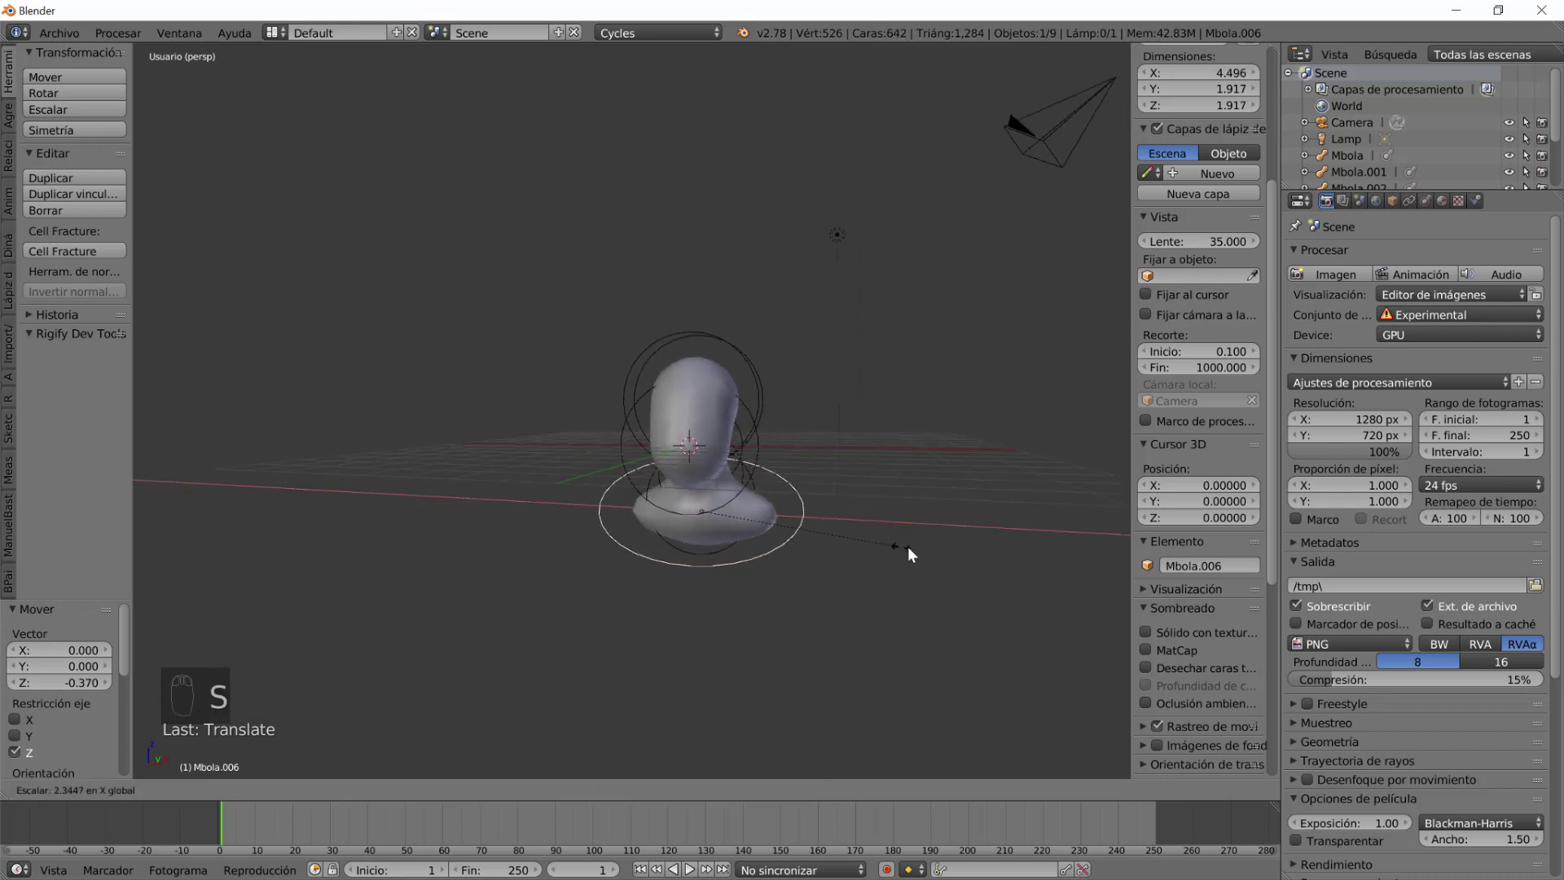
# Stretch the lower sphere wider for the shoulders and reshape the upper spheres into the head.
pyautogui.moveTo(800, 555); pyautogui.dragTo(702, 520)
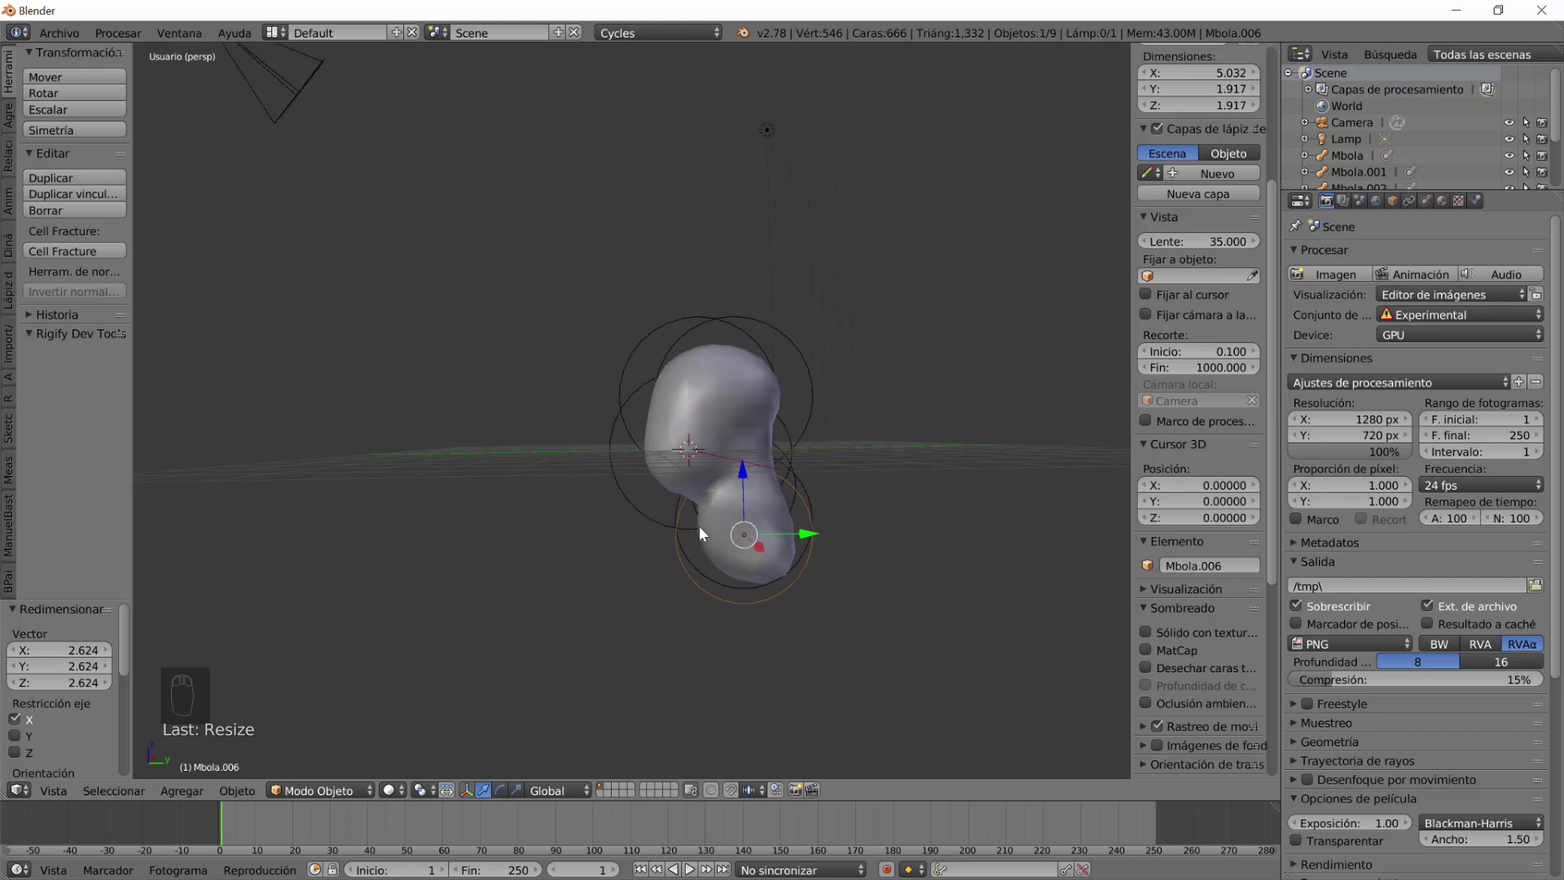
pyautogui.moveTo(692, 534); pyautogui.dragTo(748, 517)
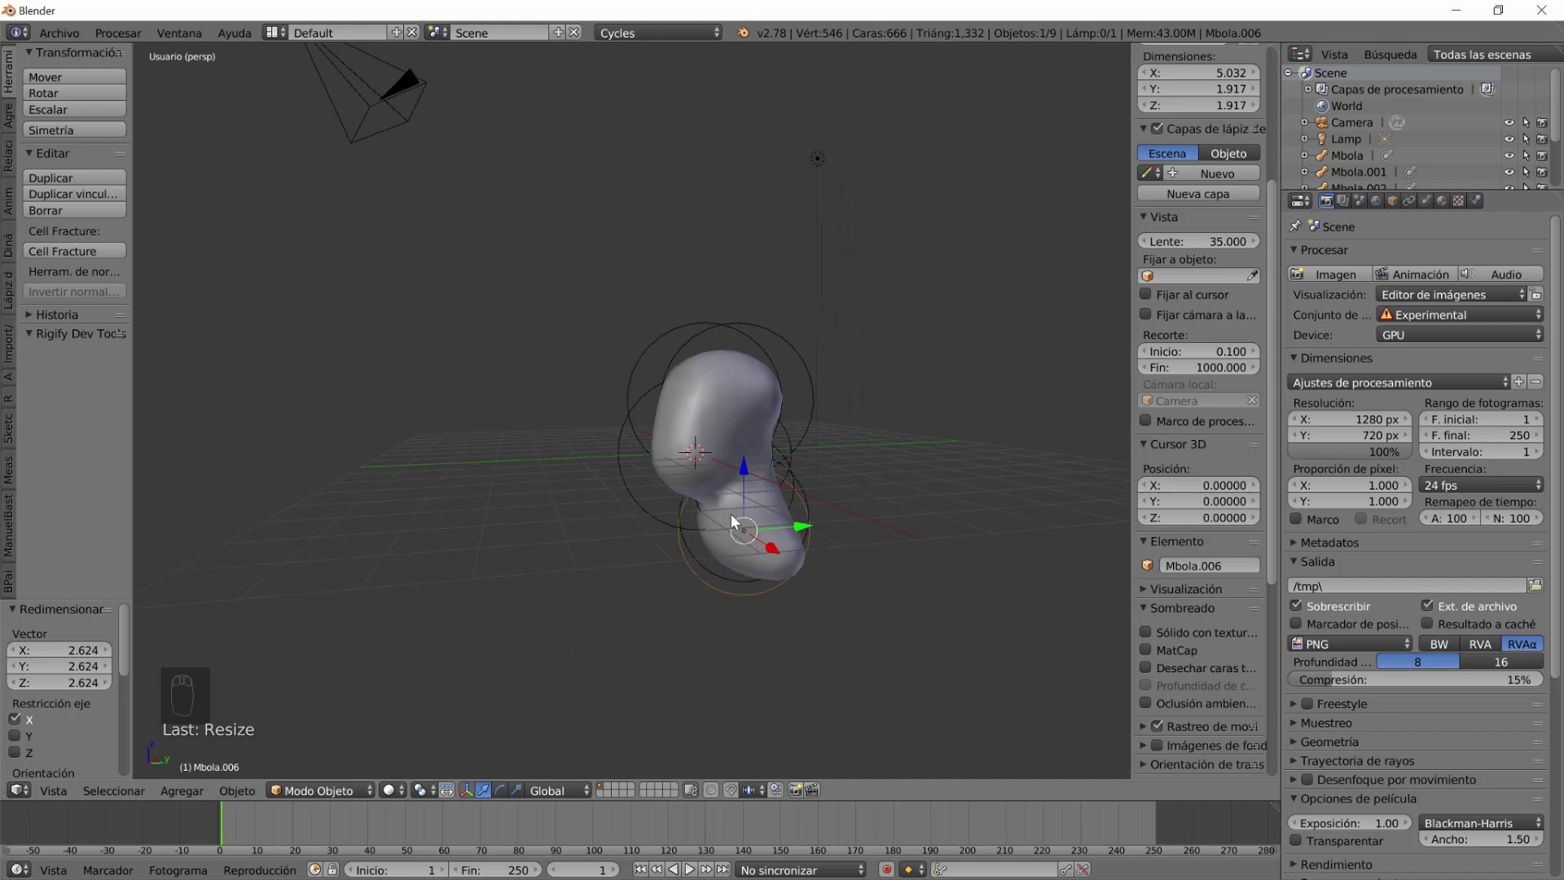
pyautogui.moveTo(677, 372); pyautogui.dragTo(775, 409)
pyautogui.moveTo(771, 408); pyautogui.dragTo(771, 410)
pyautogui.moveTo(738, 484); pyautogui.dragTo(784, 486)
pyautogui.moveTo(815, 389); pyautogui.dragTo(790, 487)
pyautogui.press('s')
pyautogui.middleClick(792, 494)
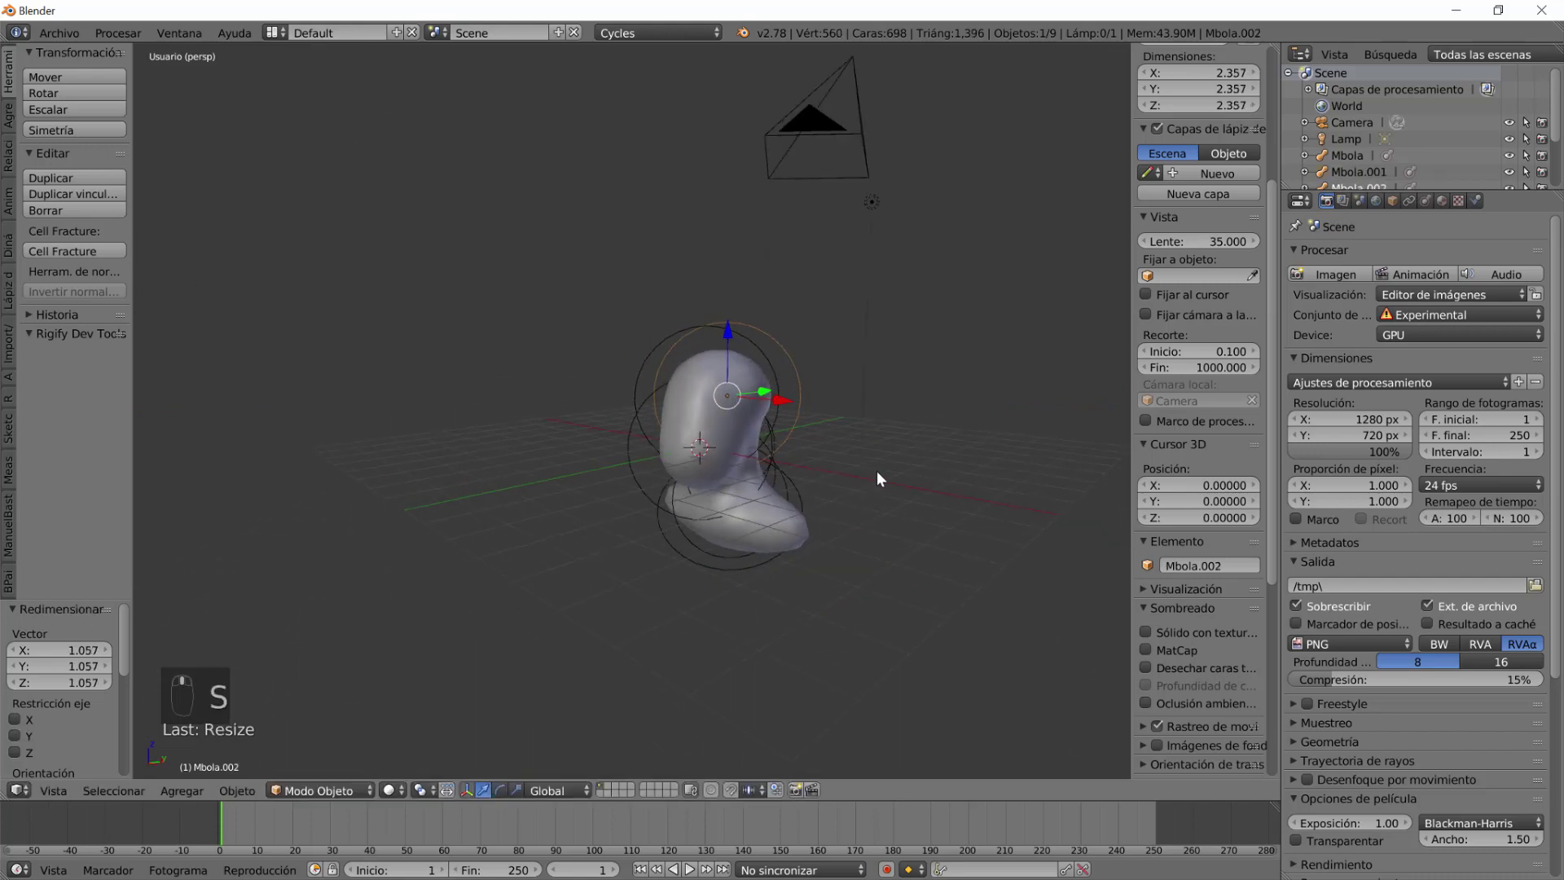
pyautogui.middleClick(823, 484)
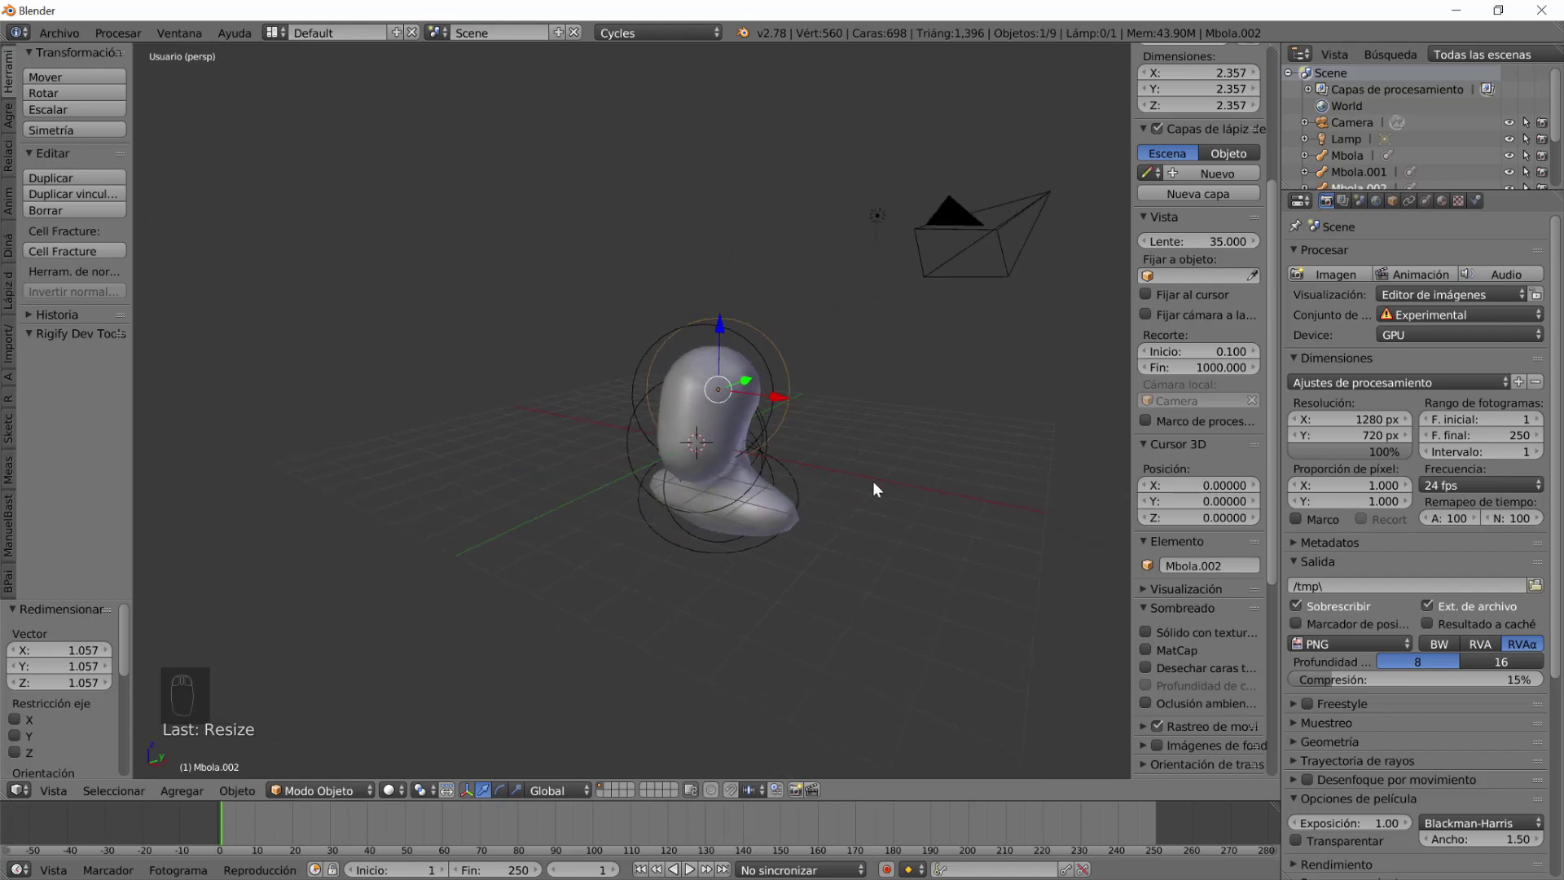
# Scale the remaining metaballs into a broad bust base and call up Alt+C conversion.
pyautogui.moveTo(947, 507); pyautogui.dragTo(728, 549)
pyautogui.press('s')
pyautogui.moveTo(744, 537); pyautogui.dragTo(701, 395)
pyautogui.moveTo(701, 395); pyautogui.dragTo(746, 592)
pyautogui.press('s')
pyautogui.moveTo(710, 388); pyautogui.dragTo(711, 521)
pyautogui.moveTo(711, 521); pyautogui.dragTo(729, 520)
pyautogui.moveTo(919, 532); pyautogui.dragTo(686, 520)
pyautogui.press('alt+c')
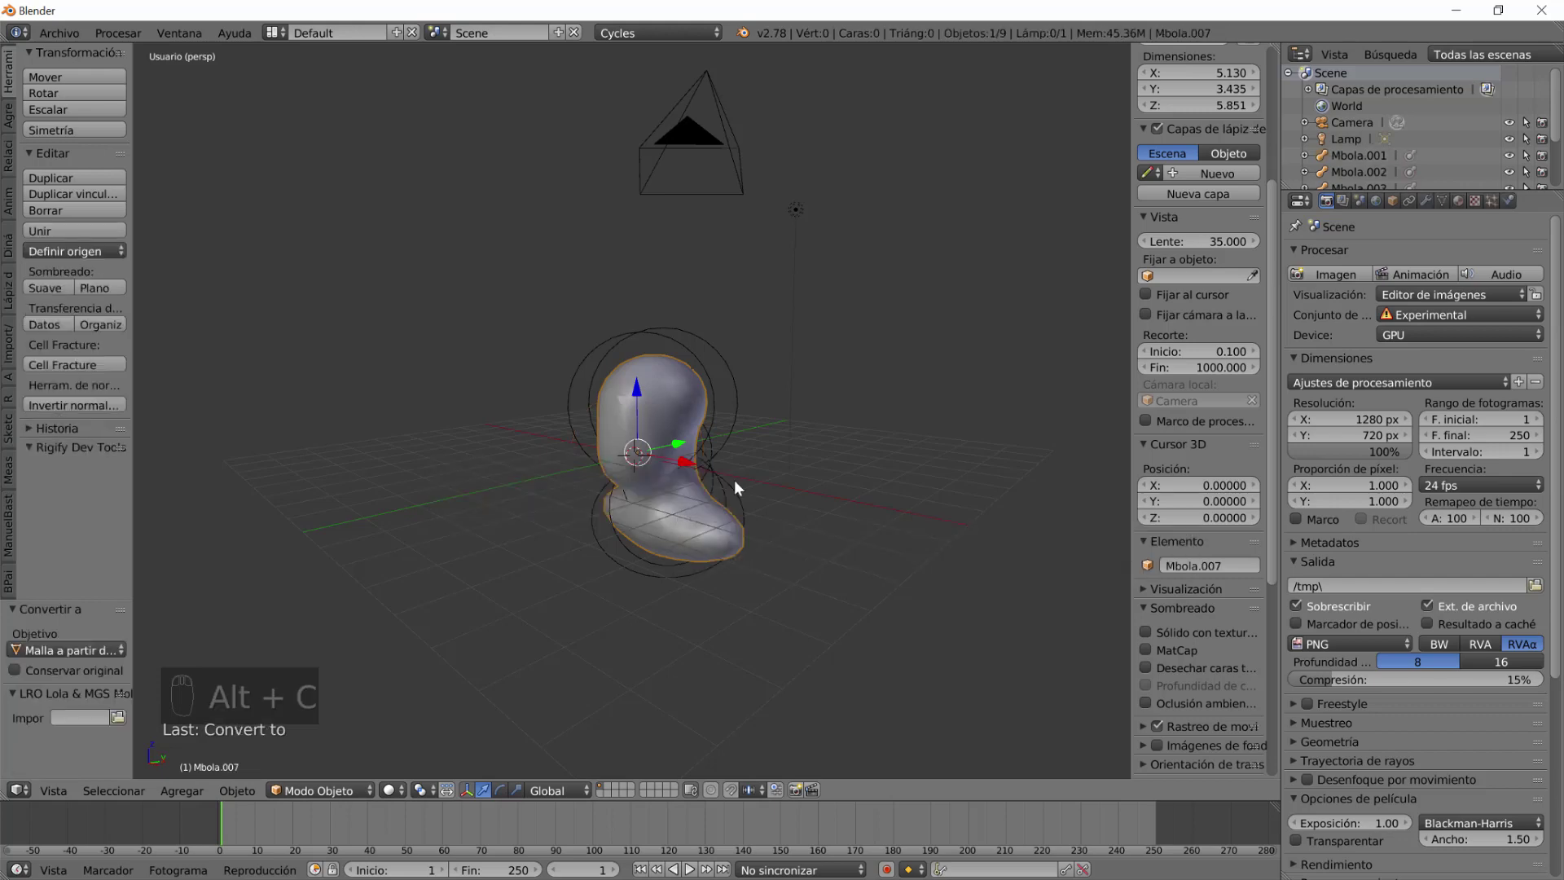
# Delete the leftover metaball objects and enable MatCap shading for the viewport.
pyautogui.moveTo(725, 528); pyautogui.dragTo(1040, 551)
pyautogui.moveTo(792, 486); pyautogui.dragTo(1030, 491)
pyautogui.press('x')
pyautogui.moveTo(793, 492); pyautogui.dragTo(713, 517)
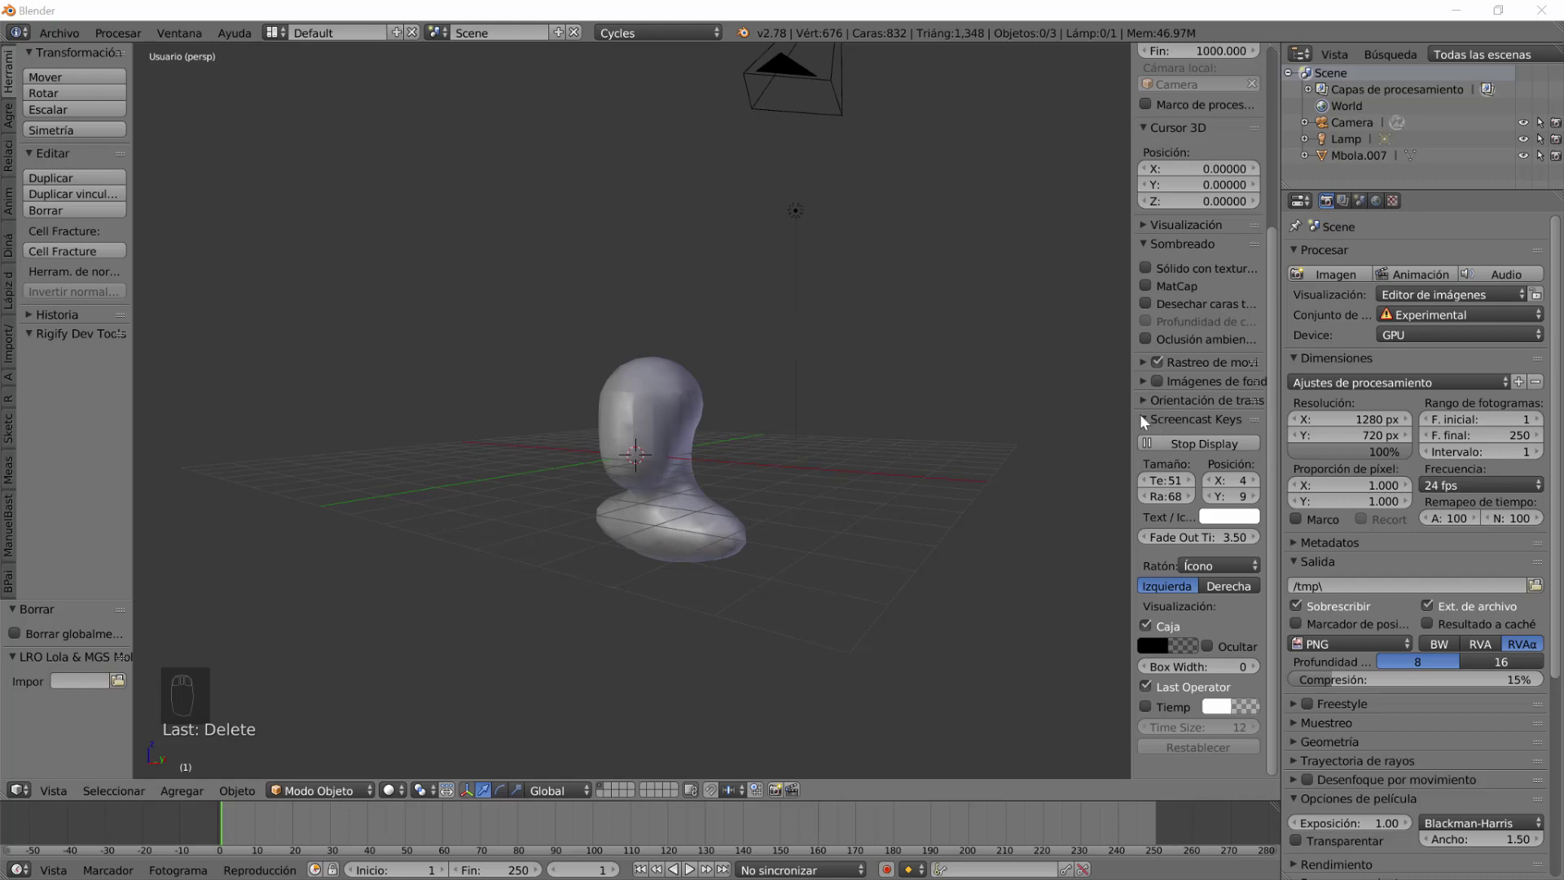
pyautogui.moveTo(1149, 422); pyautogui.dragTo(1149, 342)
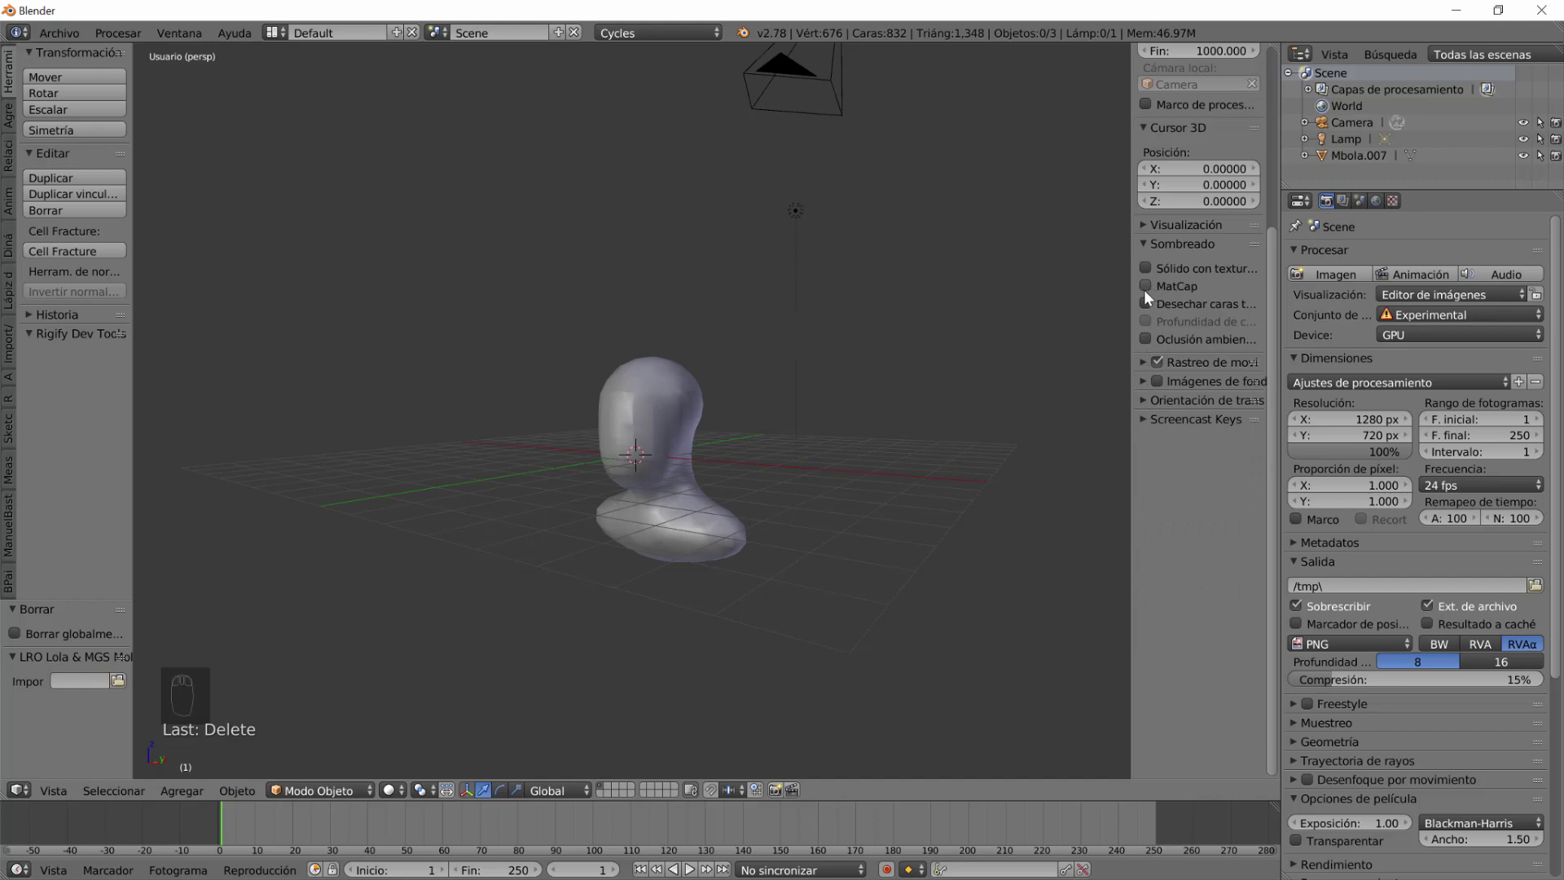
# Pick the red matcap for the bust, orbit around it and reselect the mesh.
pyautogui.moveTo(1386, 289); pyautogui.dragTo(630, 536)
pyautogui.moveTo(630, 536); pyautogui.dragTo(697, 522)
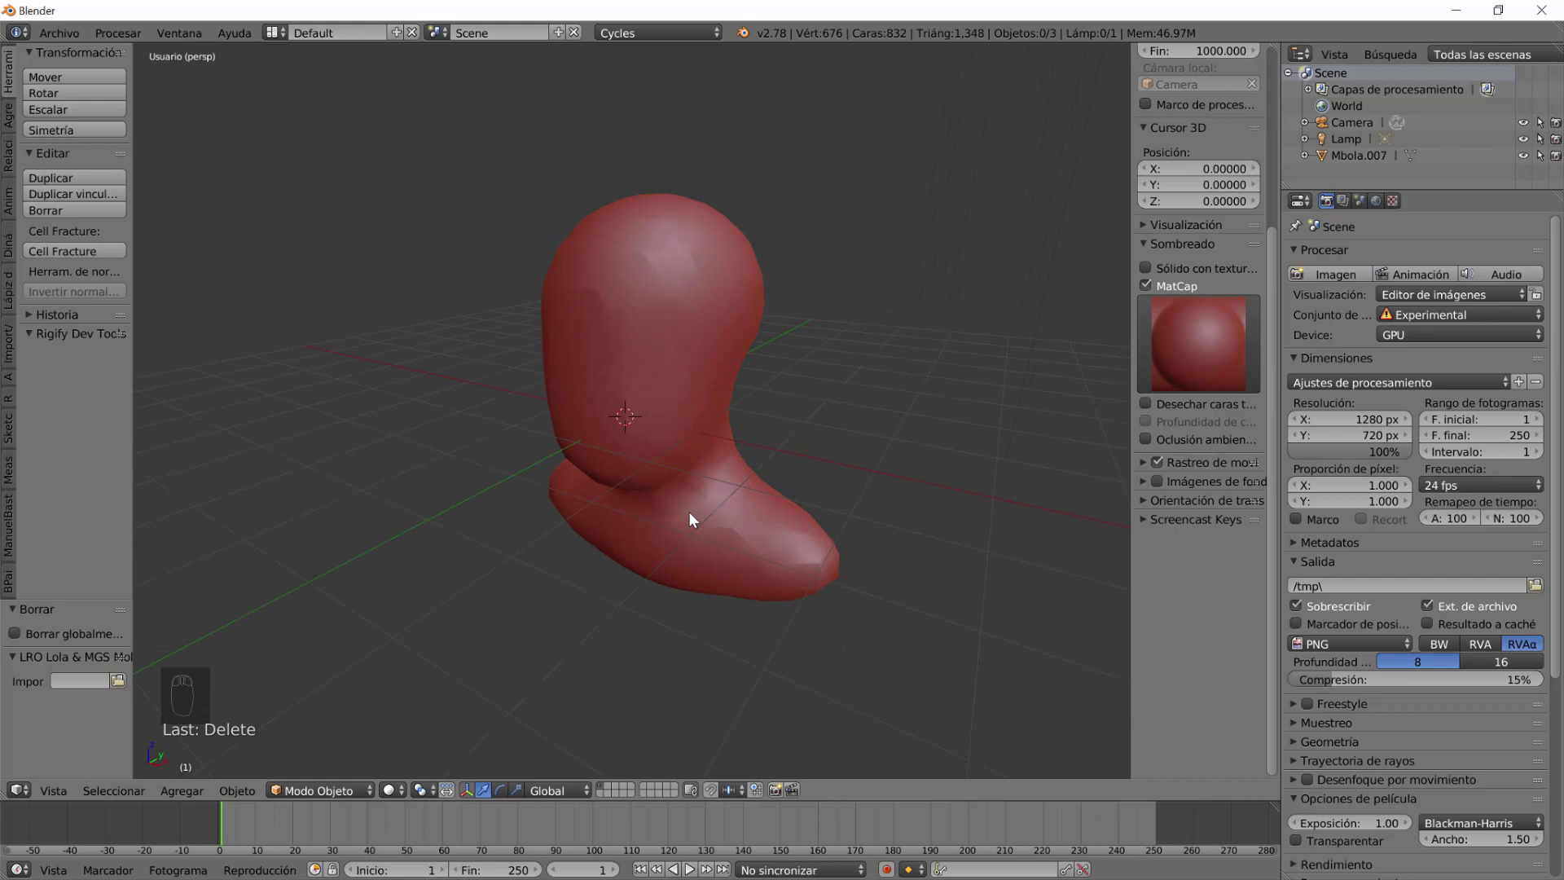
pyautogui.moveTo(929, 504); pyautogui.dragTo(665, 494)
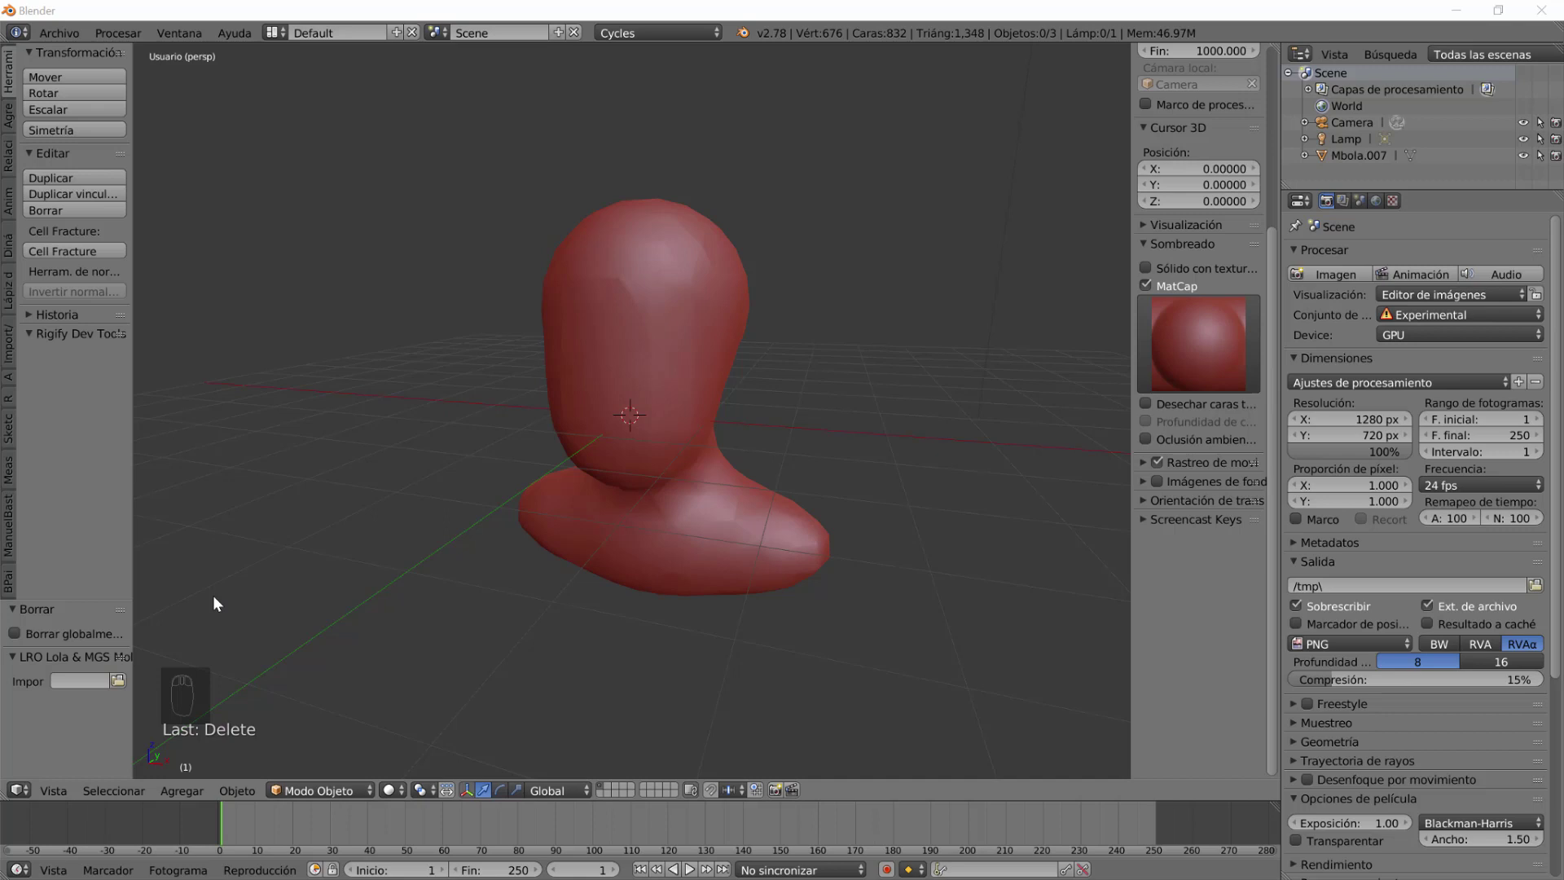
pyautogui.moveTo(653, 460); pyautogui.dragTo(377, 741)
pyautogui.click(570, 794)
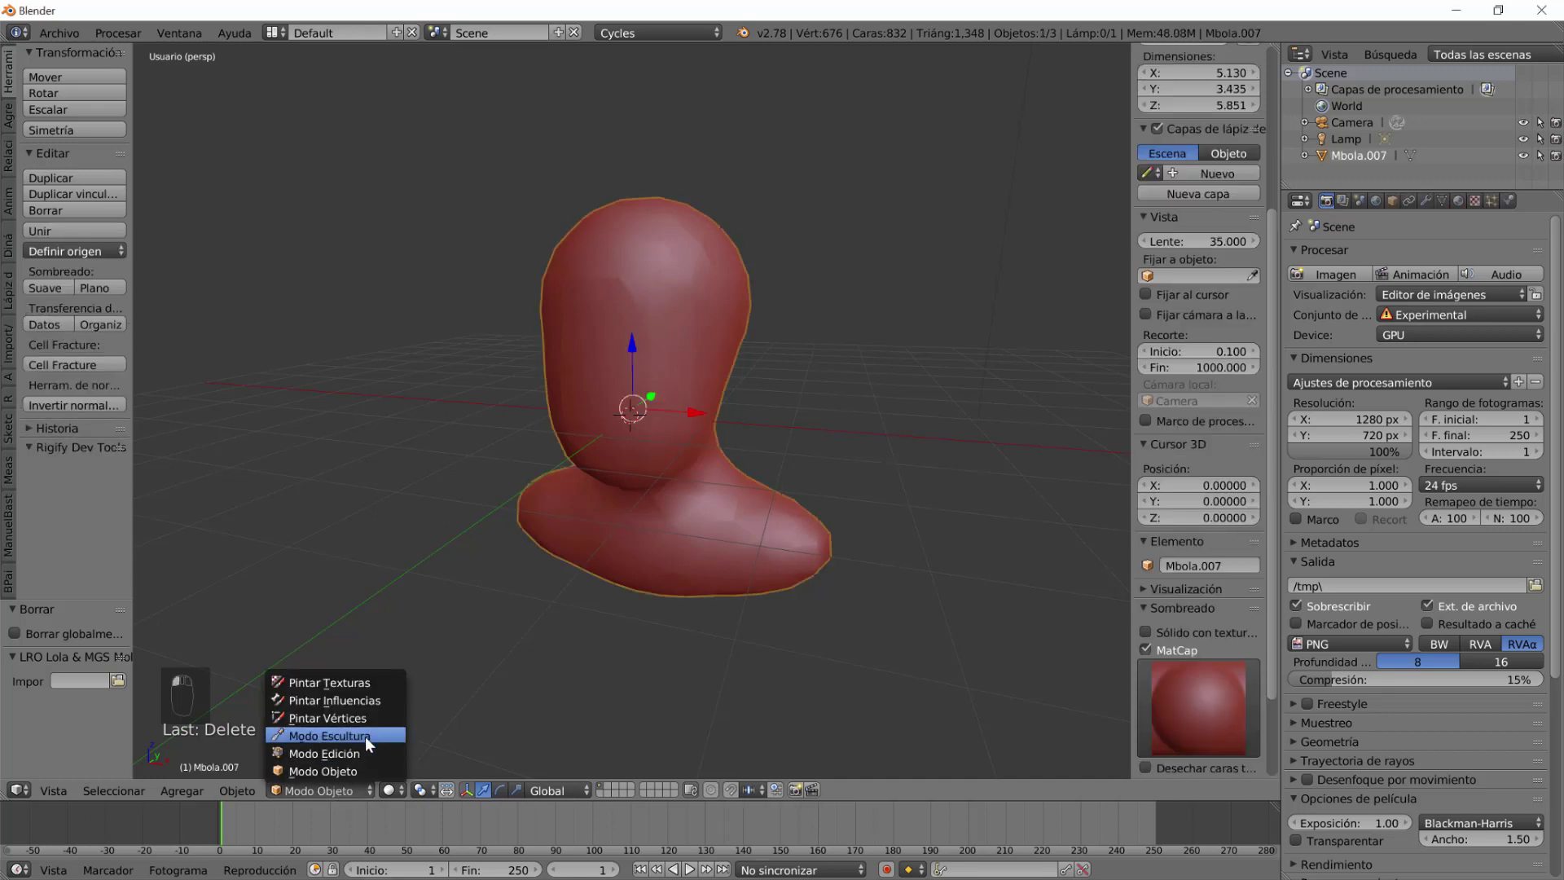
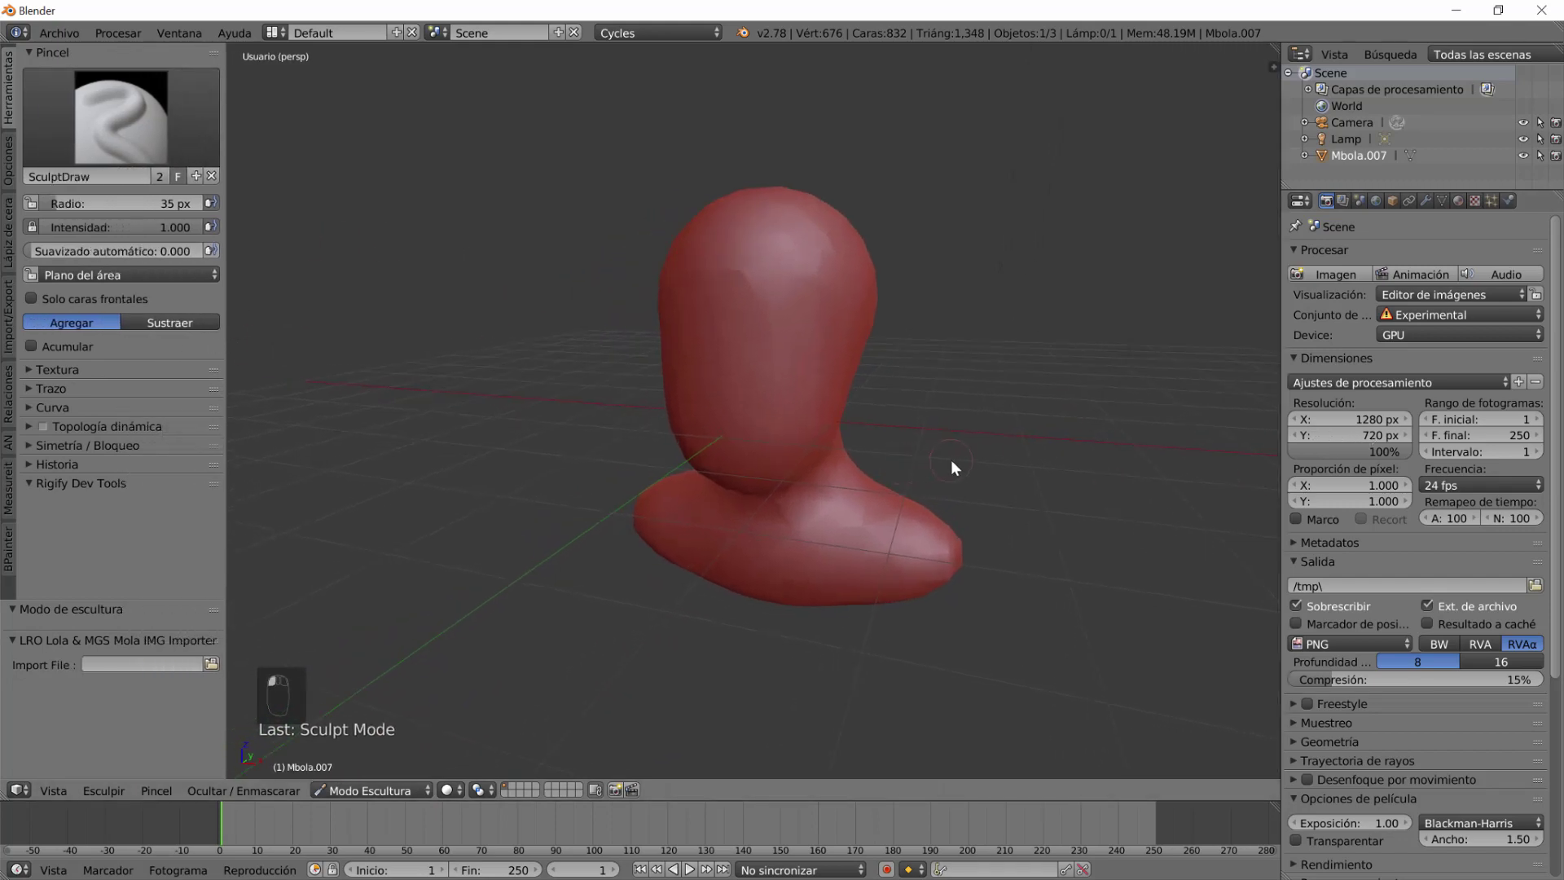
# Orbit to face the bust and switch the view to orthographic with Numpad 5.
pyautogui.moveTo(835, 383); pyautogui.dragTo(797, 410)
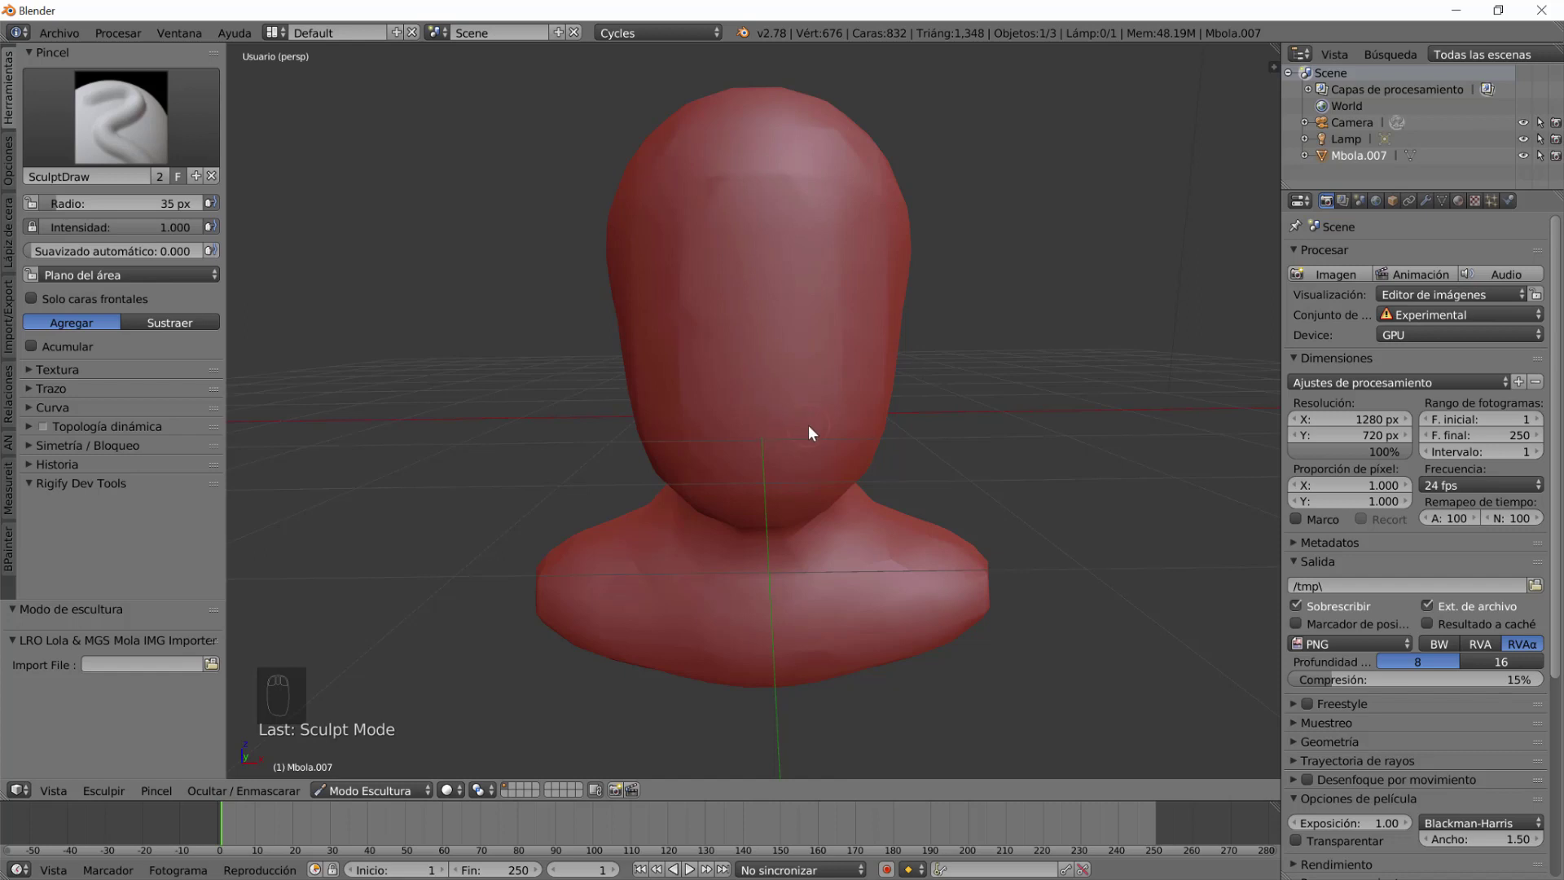
pyautogui.press('KP_5')
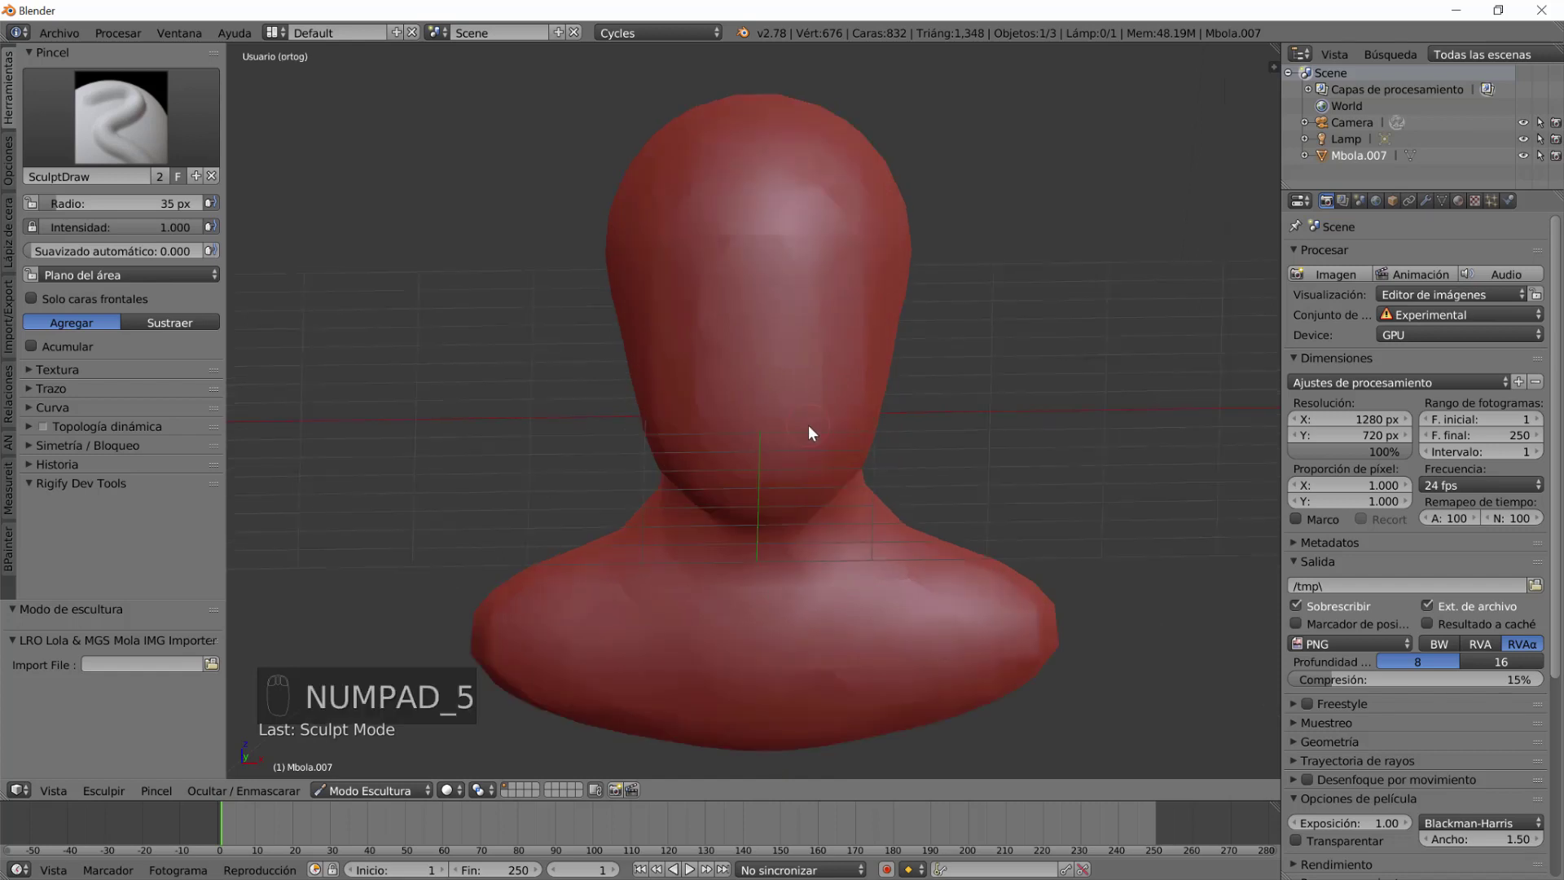
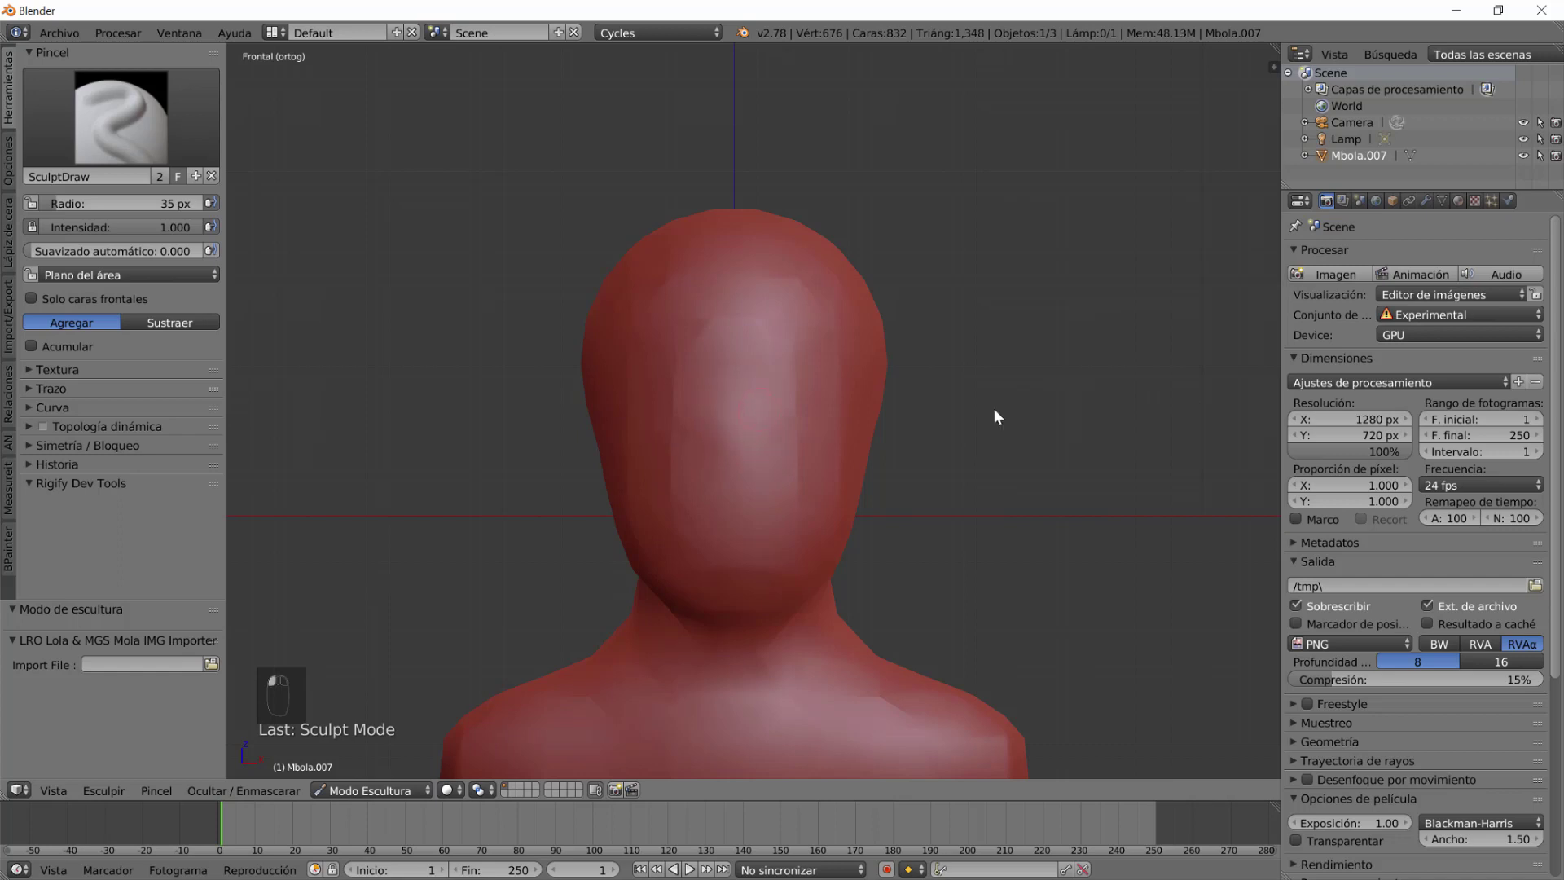
pyautogui.press('ctrl+z')
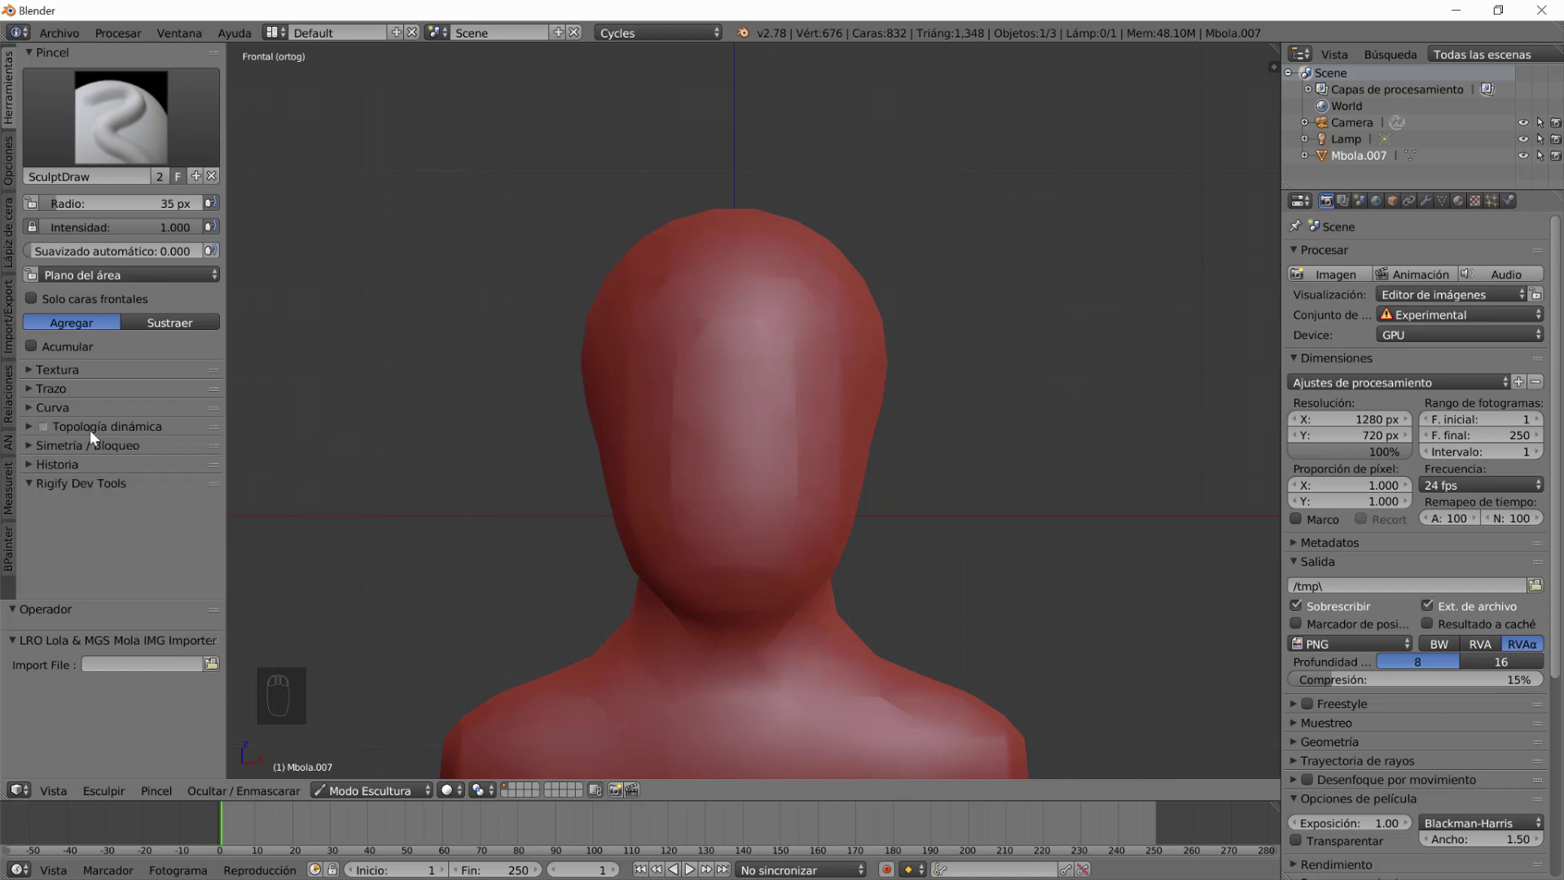
# Enable Dynamic Topology, expand its settings and undo a test stroke on the face.
pyautogui.click(51, 431)
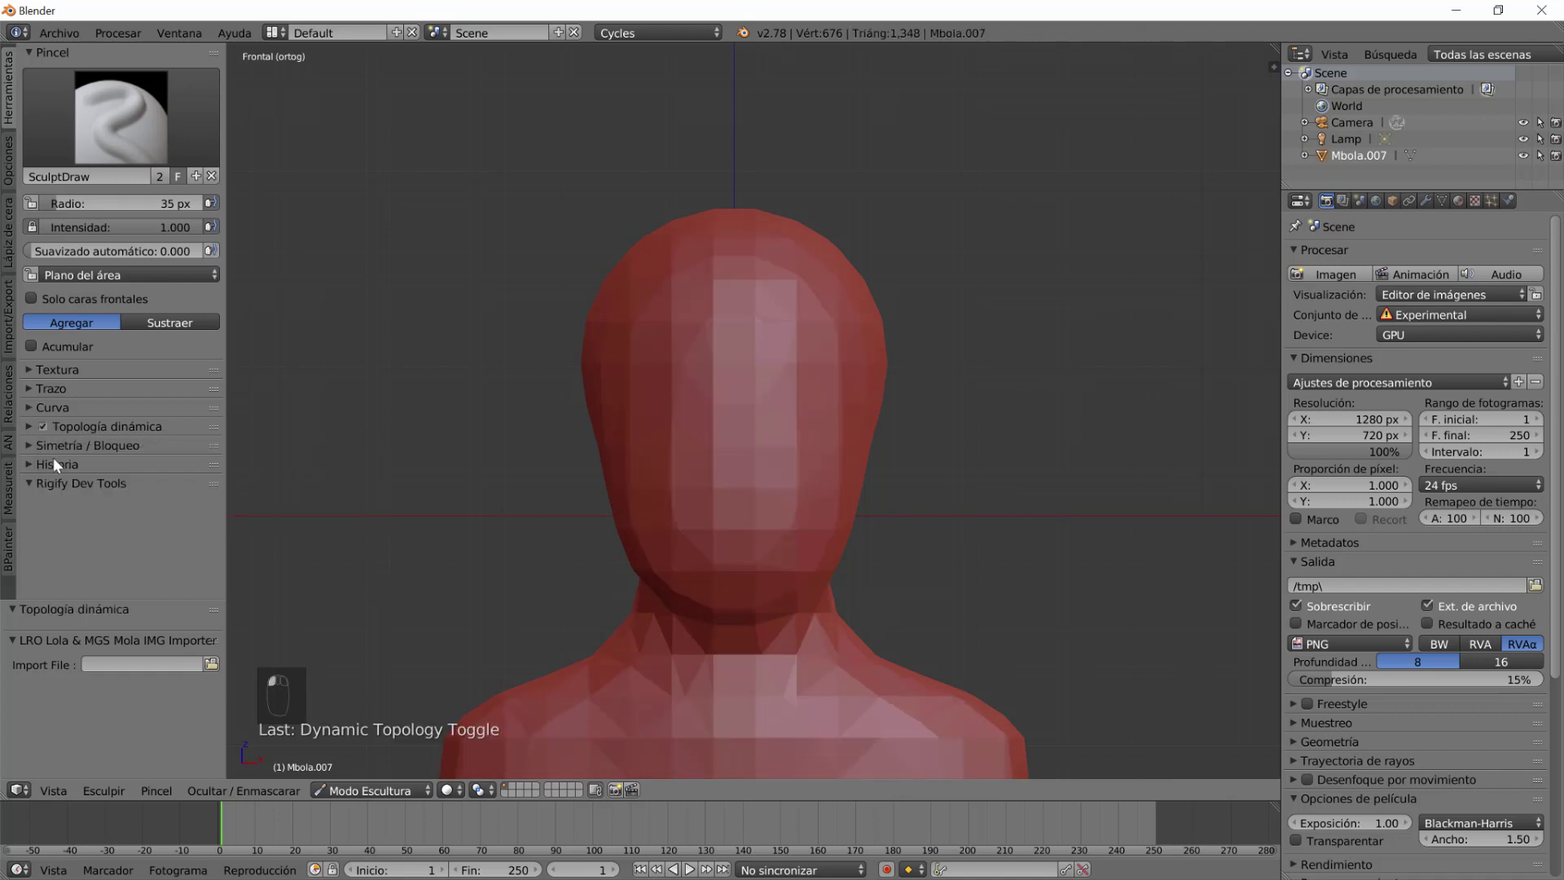
pyautogui.moveTo(62, 465); pyautogui.dragTo(127, 473)
pyautogui.moveTo(272, 433); pyautogui.dragTo(145, 466)
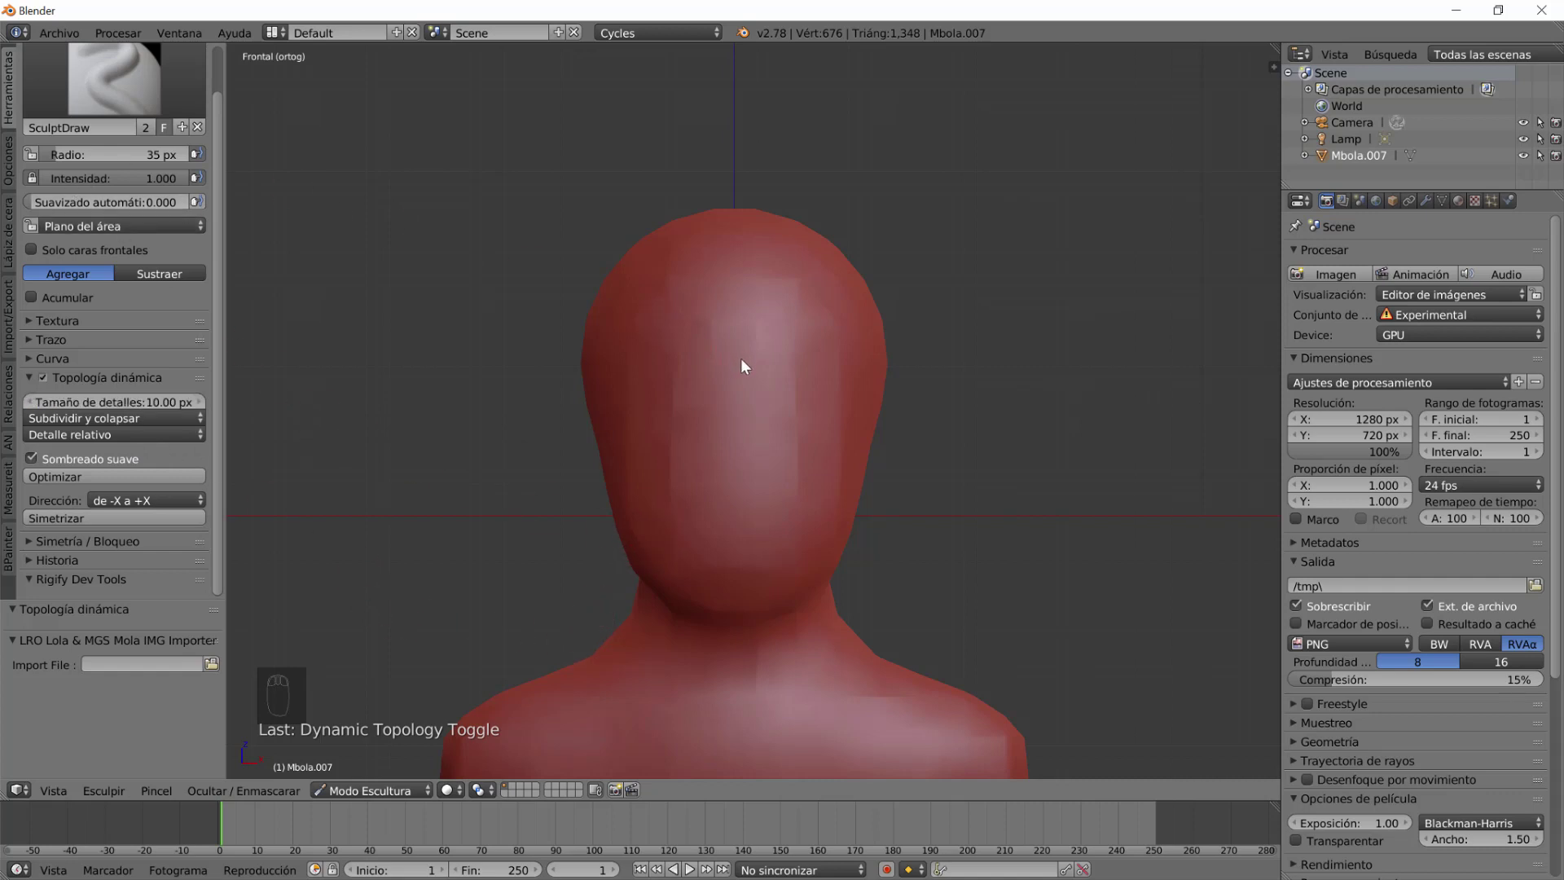
pyautogui.moveTo(753, 375); pyautogui.dragTo(754, 369)
pyautogui.click(754, 369)
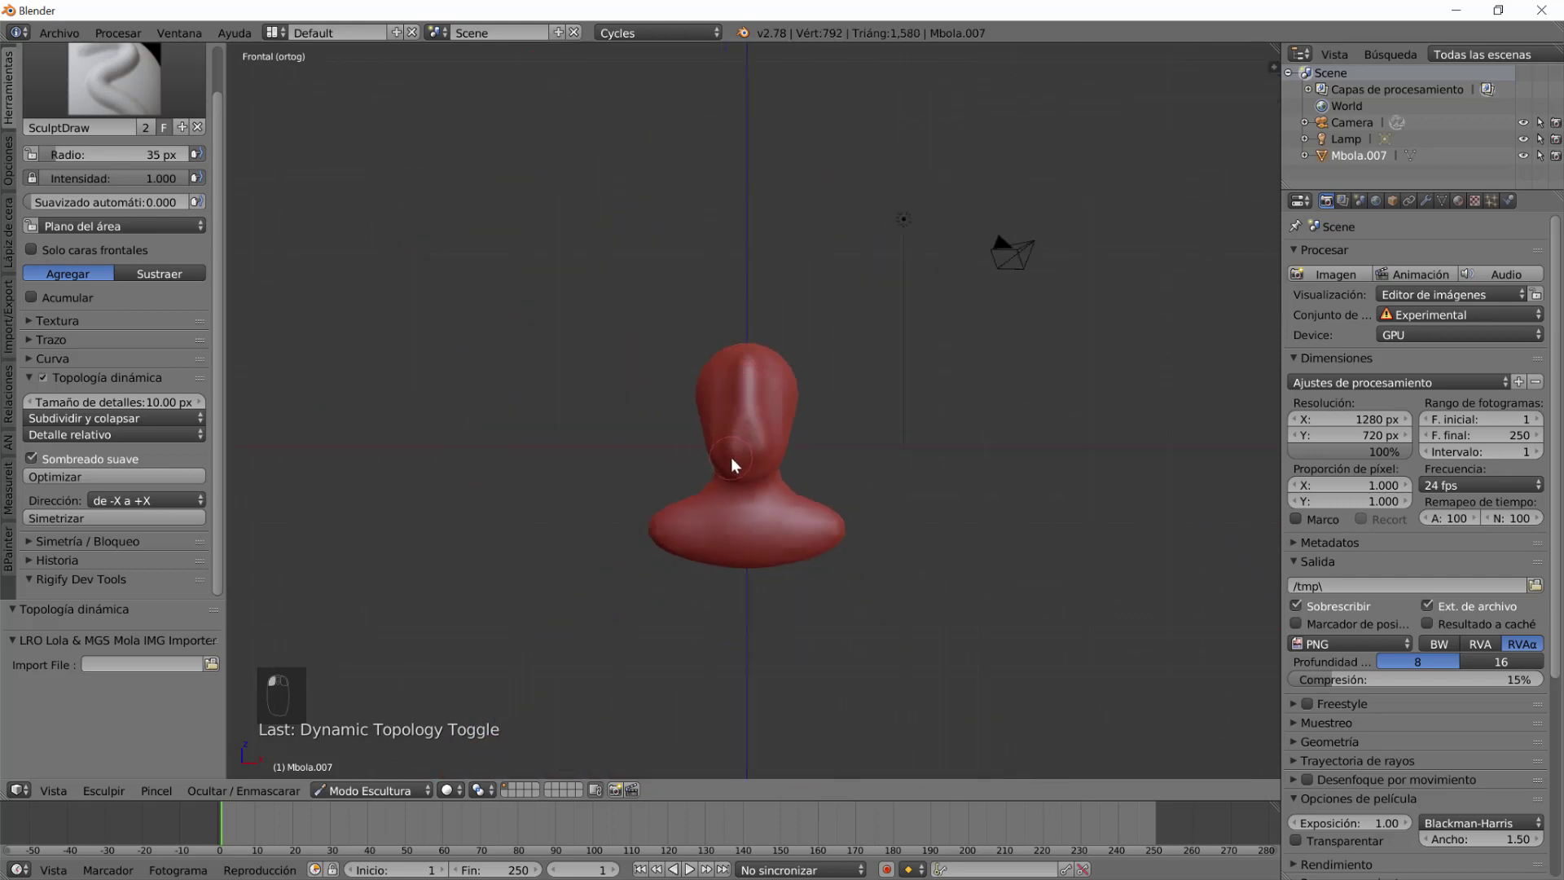
pyautogui.press('ctrl+z')
# Undo another test dab and enlarge the sculpt brush radius to 72 px.
pyautogui.middleClick(775, 449)
pyautogui.scroll(3)
pyautogui.click(742, 291)
pyautogui.press('ctrl+z')
pyautogui.scroll(-3)
pyautogui.moveTo(726, 550); pyautogui.dragTo(749, 526)
pyautogui.press('f')
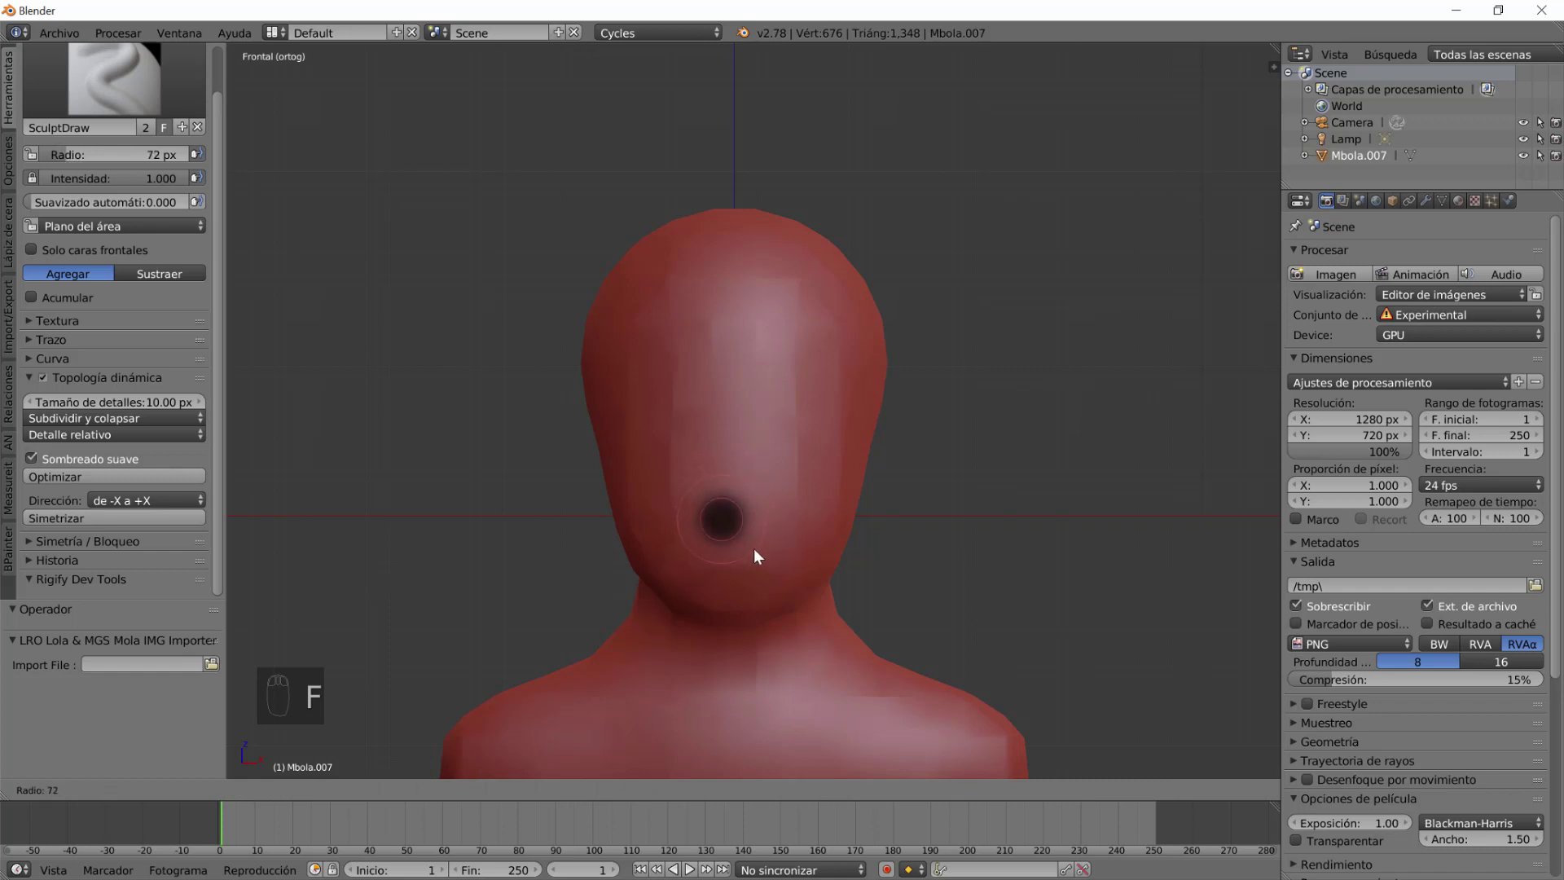
# Undo the long nose stroke and lower the brush strength to 0.720 with Shift+F.
pyautogui.click(750, 373)
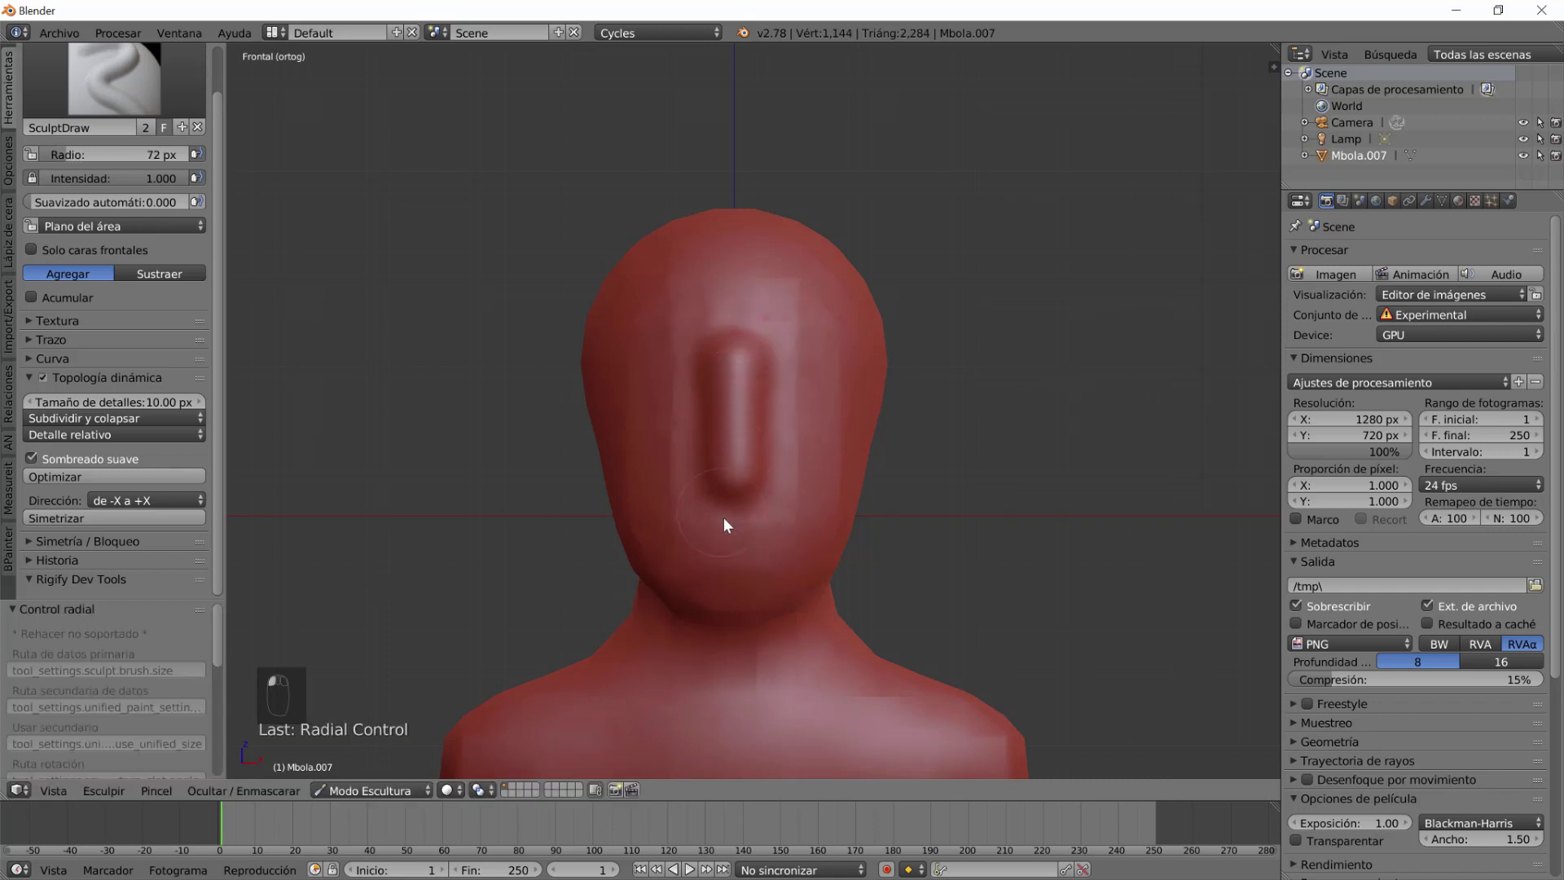
pyautogui.press('ctrl+z')
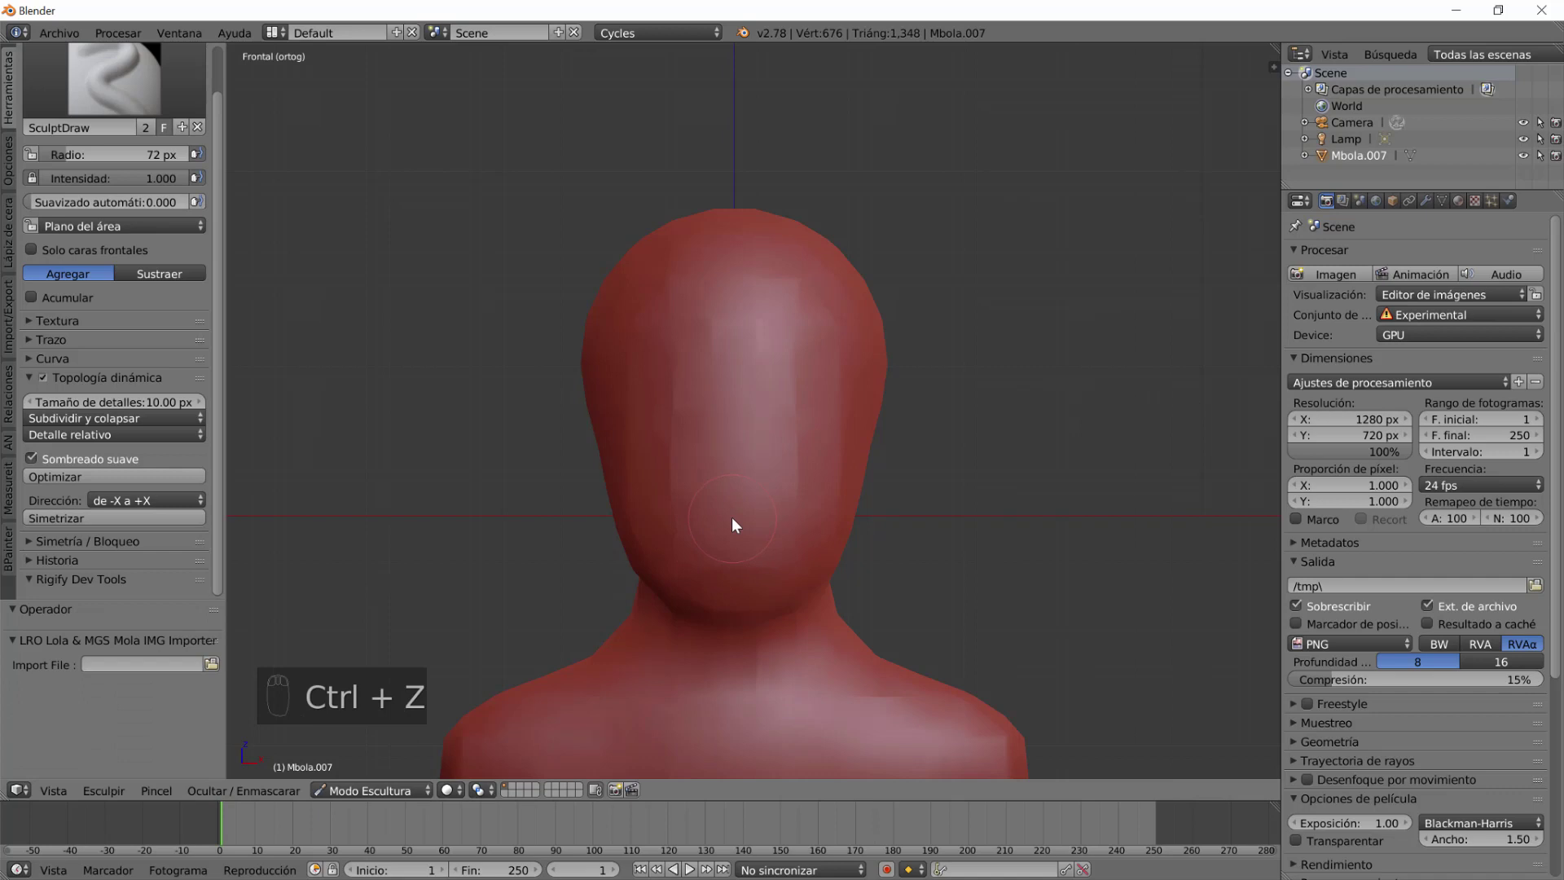
pyautogui.press('shift+f')
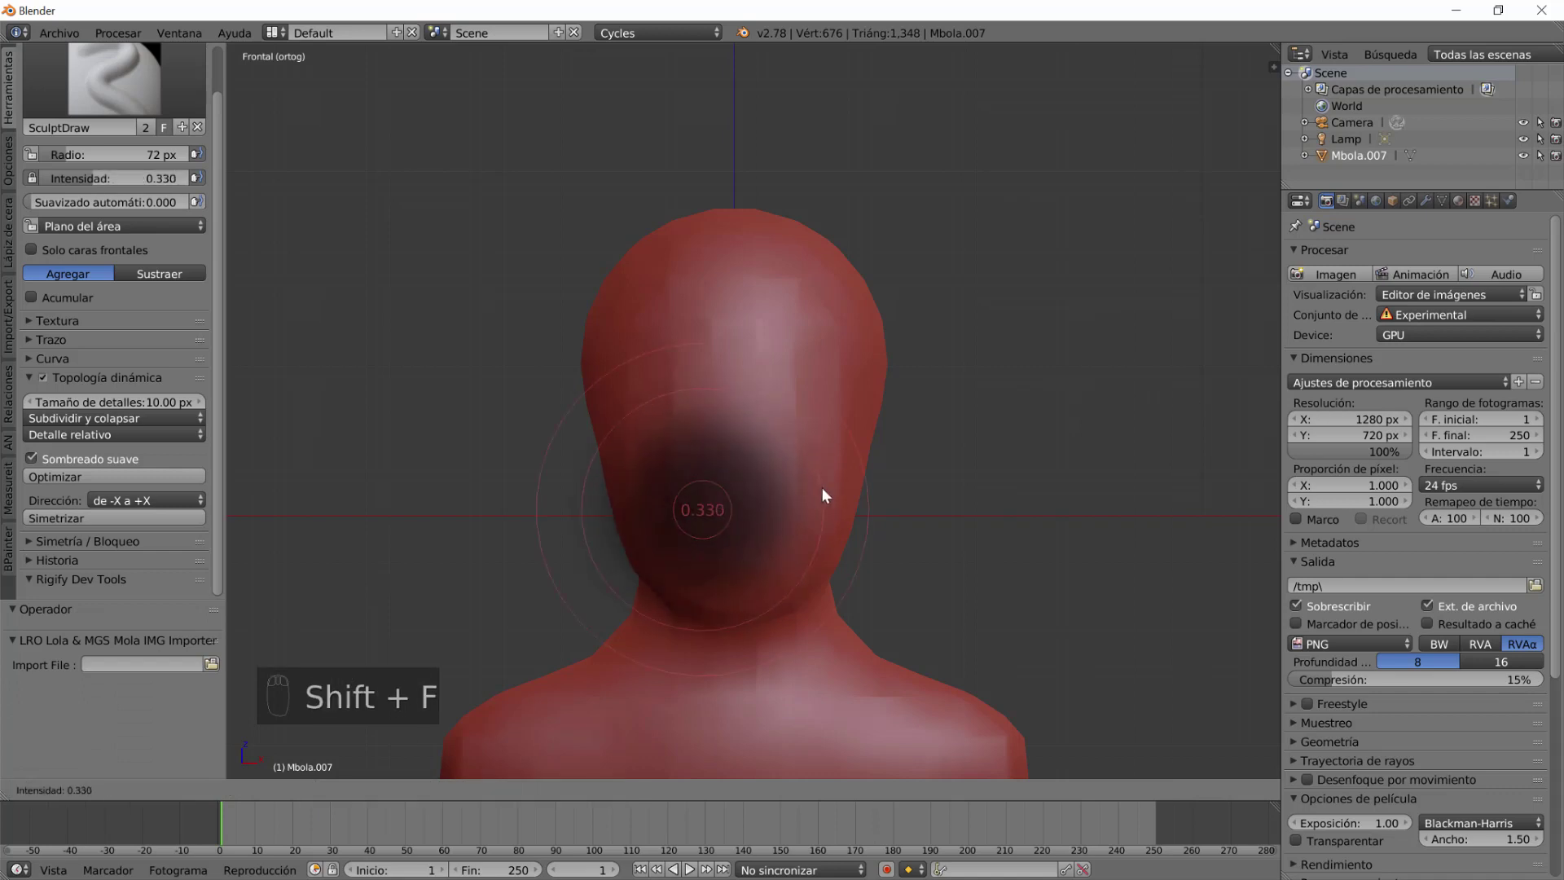
pyautogui.click(755, 317)
pyautogui.press('shift+f')
pyautogui.click(742, 421)
pyautogui.press('ctrl+z')
pyautogui.press('ctrl+z')
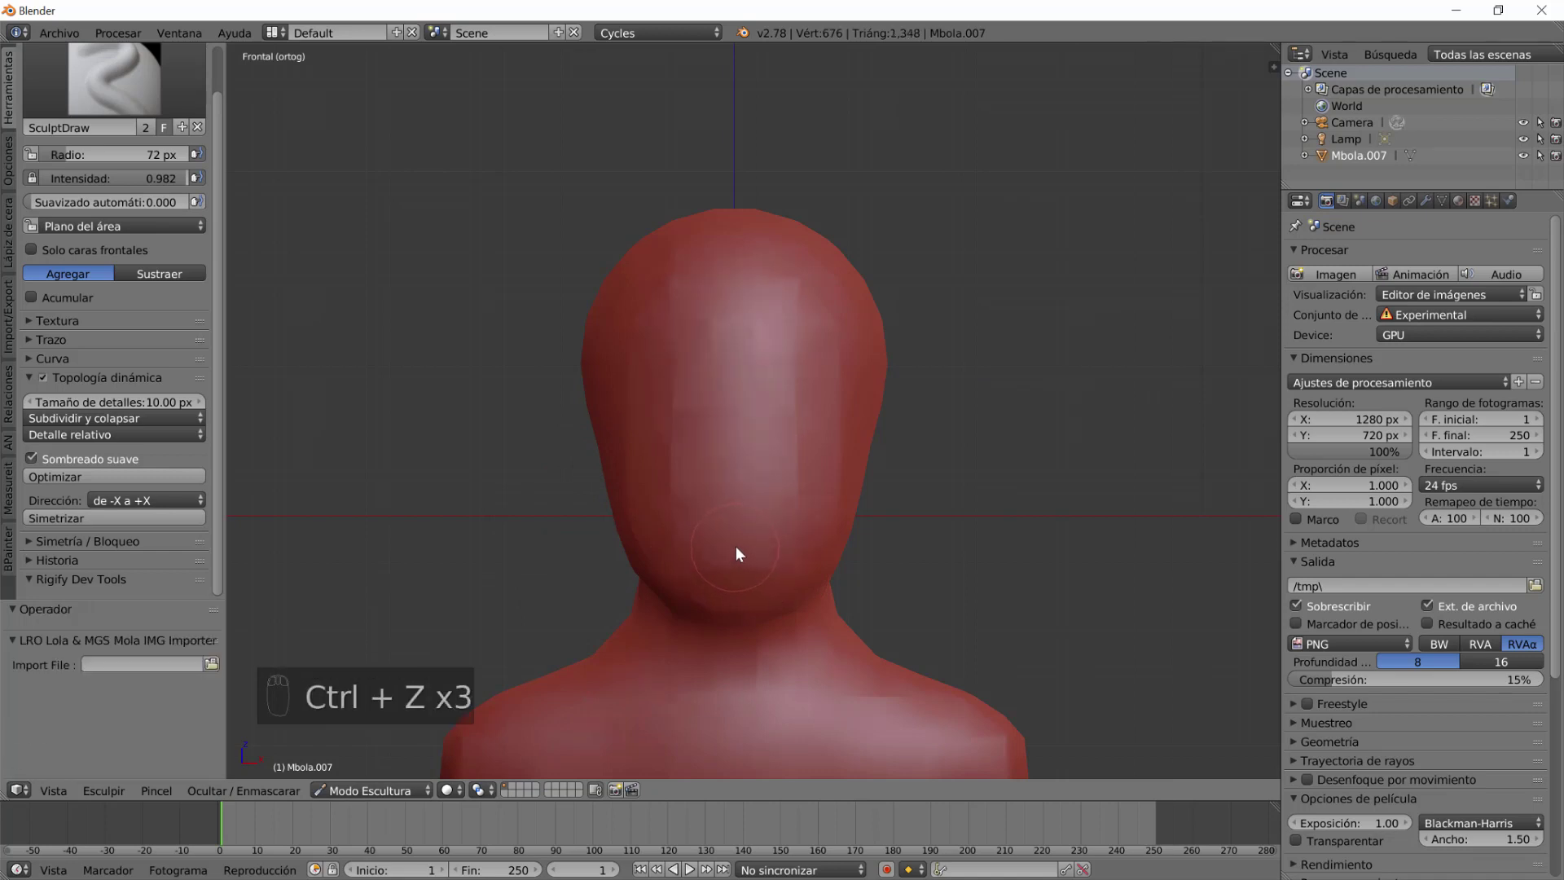
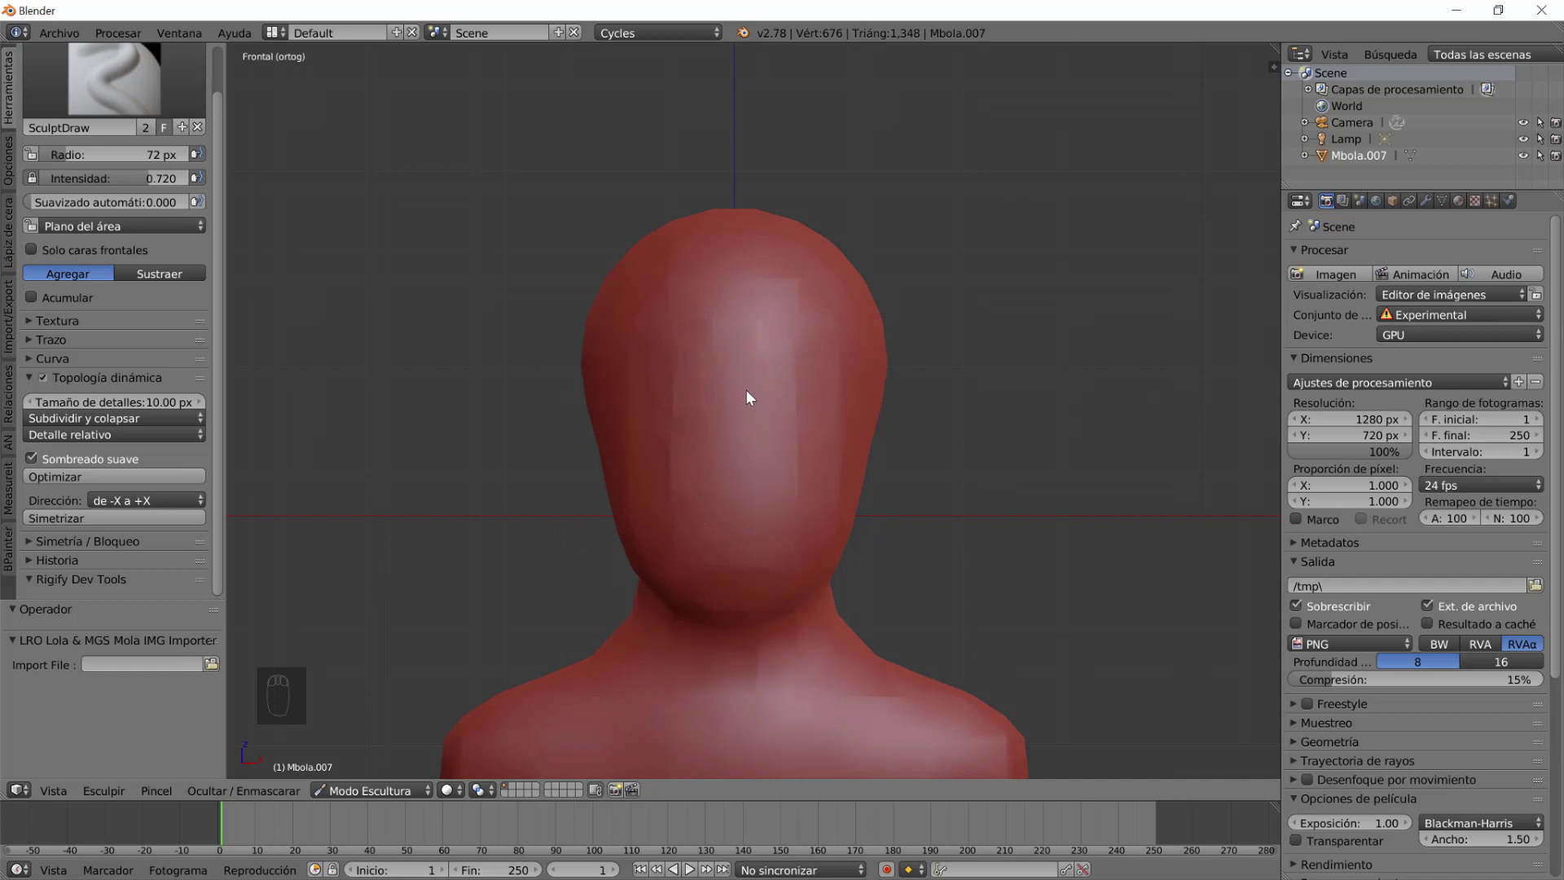
# Raise a nose ridge and brow down the face centre with SculptDraw strokes.
pyautogui.click(752, 367)
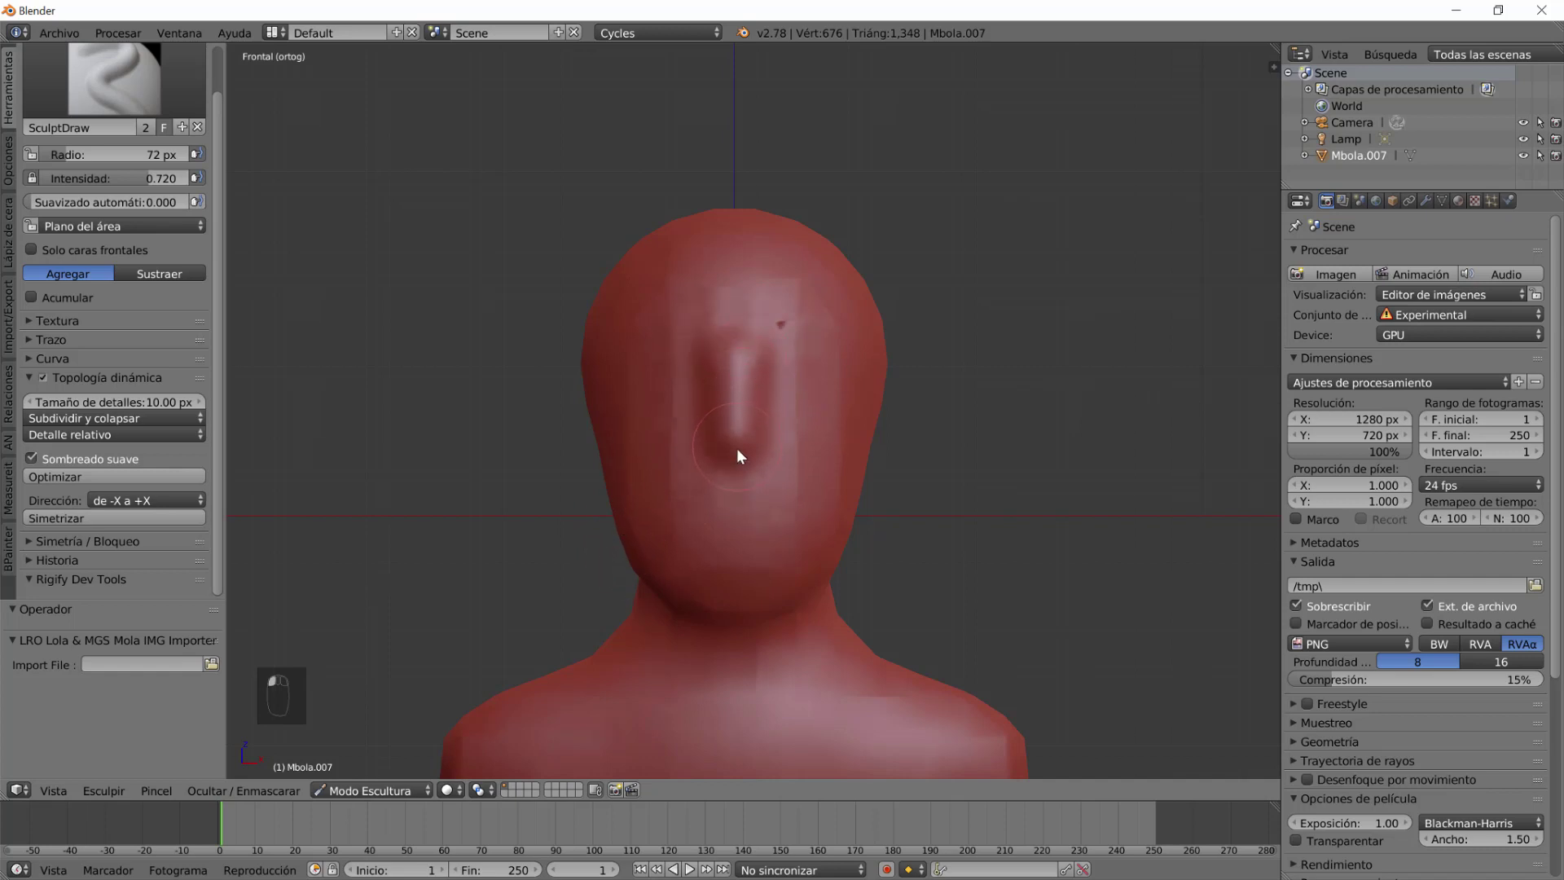
pyautogui.moveTo(787, 509); pyautogui.dragTo(757, 480)
pyautogui.click(984, 478)
pyautogui.moveTo(775, 488); pyautogui.dragTo(766, 561)
pyautogui.moveTo(763, 526); pyautogui.dragTo(776, 549)
pyautogui.moveTo(809, 547); pyautogui.dragTo(809, 377)
pyautogui.click(730, 388)
# Sculpt the lips below the nose and build up the lower lip.
pyautogui.moveTo(824, 518); pyautogui.dragTo(806, 544)
pyautogui.scroll(3)
pyautogui.scroll(3)
pyautogui.moveTo(638, 609); pyautogui.dragTo(789, 494)
pyautogui.click(930, 504)
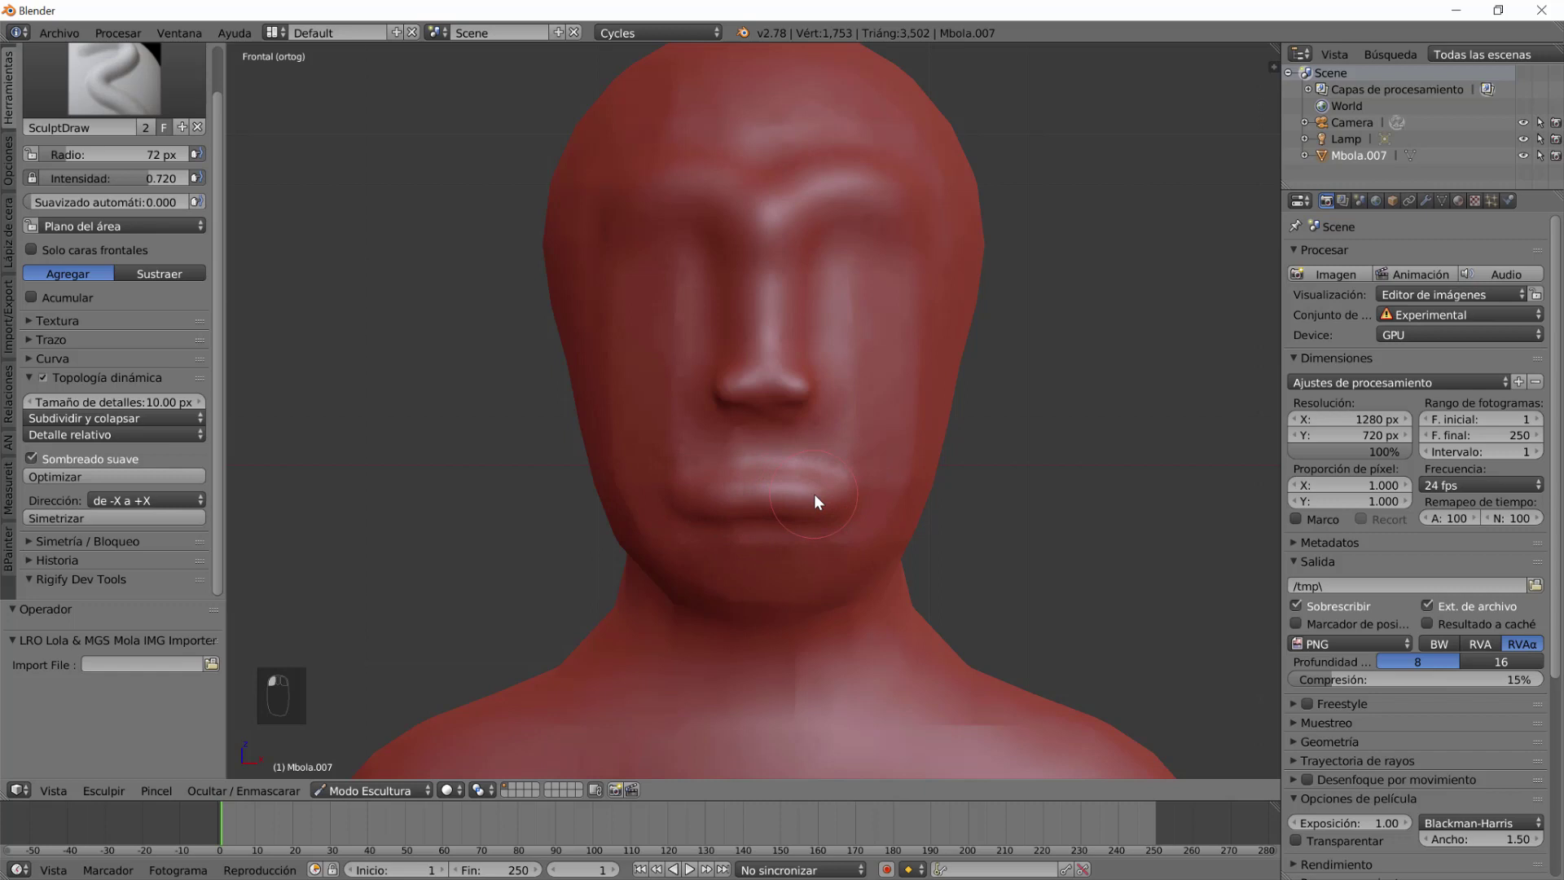
# Check the head in profile, add clay dabs on the upper face and begin the shallow eye sockets.
pyautogui.moveTo(825, 544); pyautogui.dragTo(860, 551)
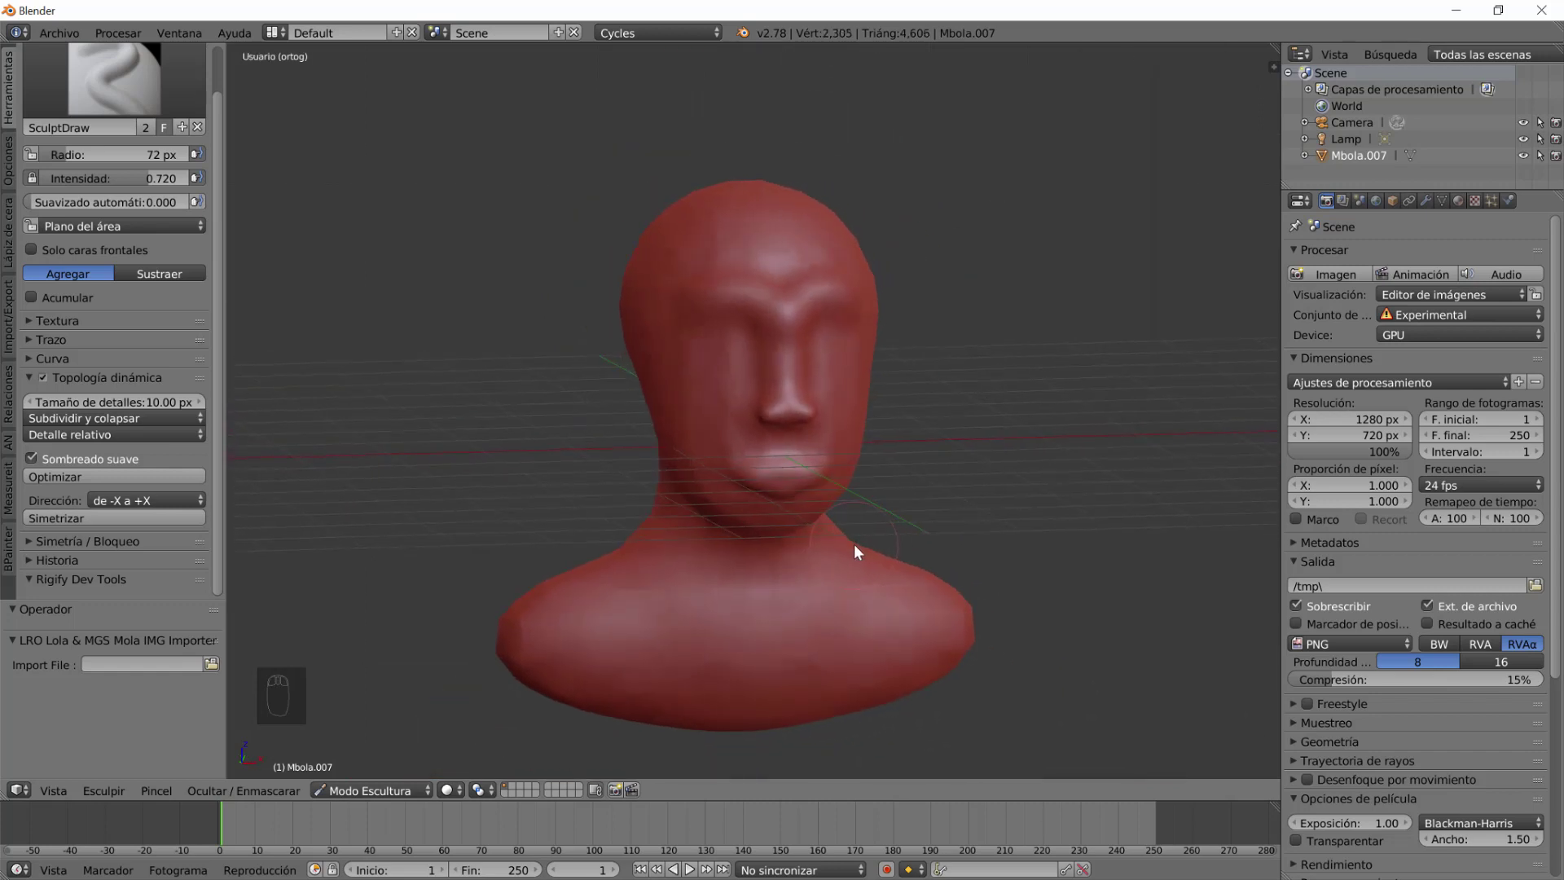
pyautogui.moveTo(806, 549); pyautogui.dragTo(725, 558)
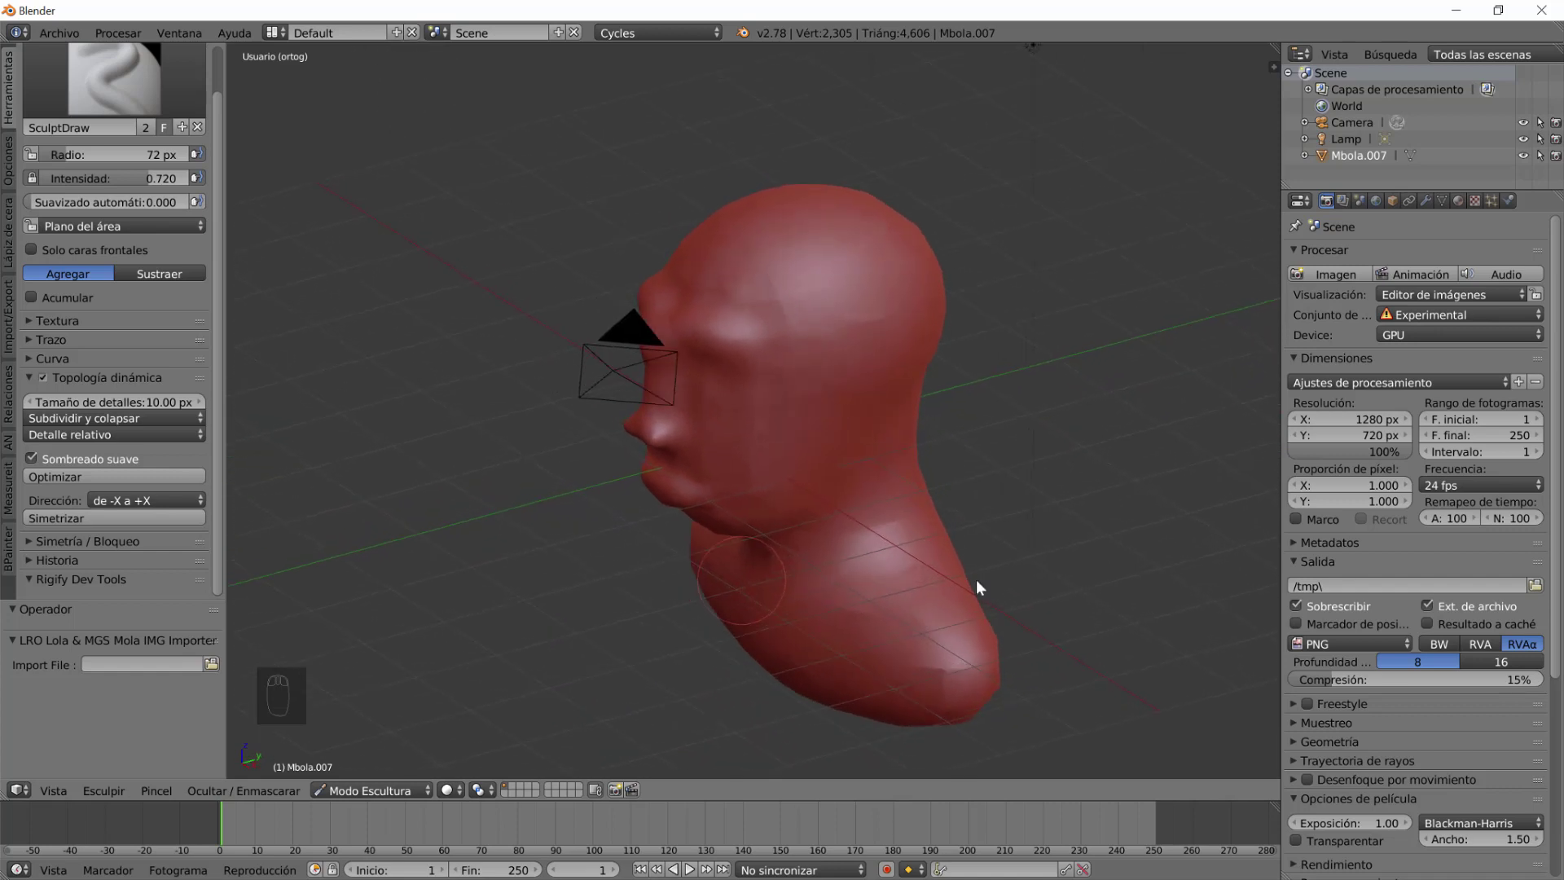
pyautogui.moveTo(791, 453); pyautogui.dragTo(762, 472)
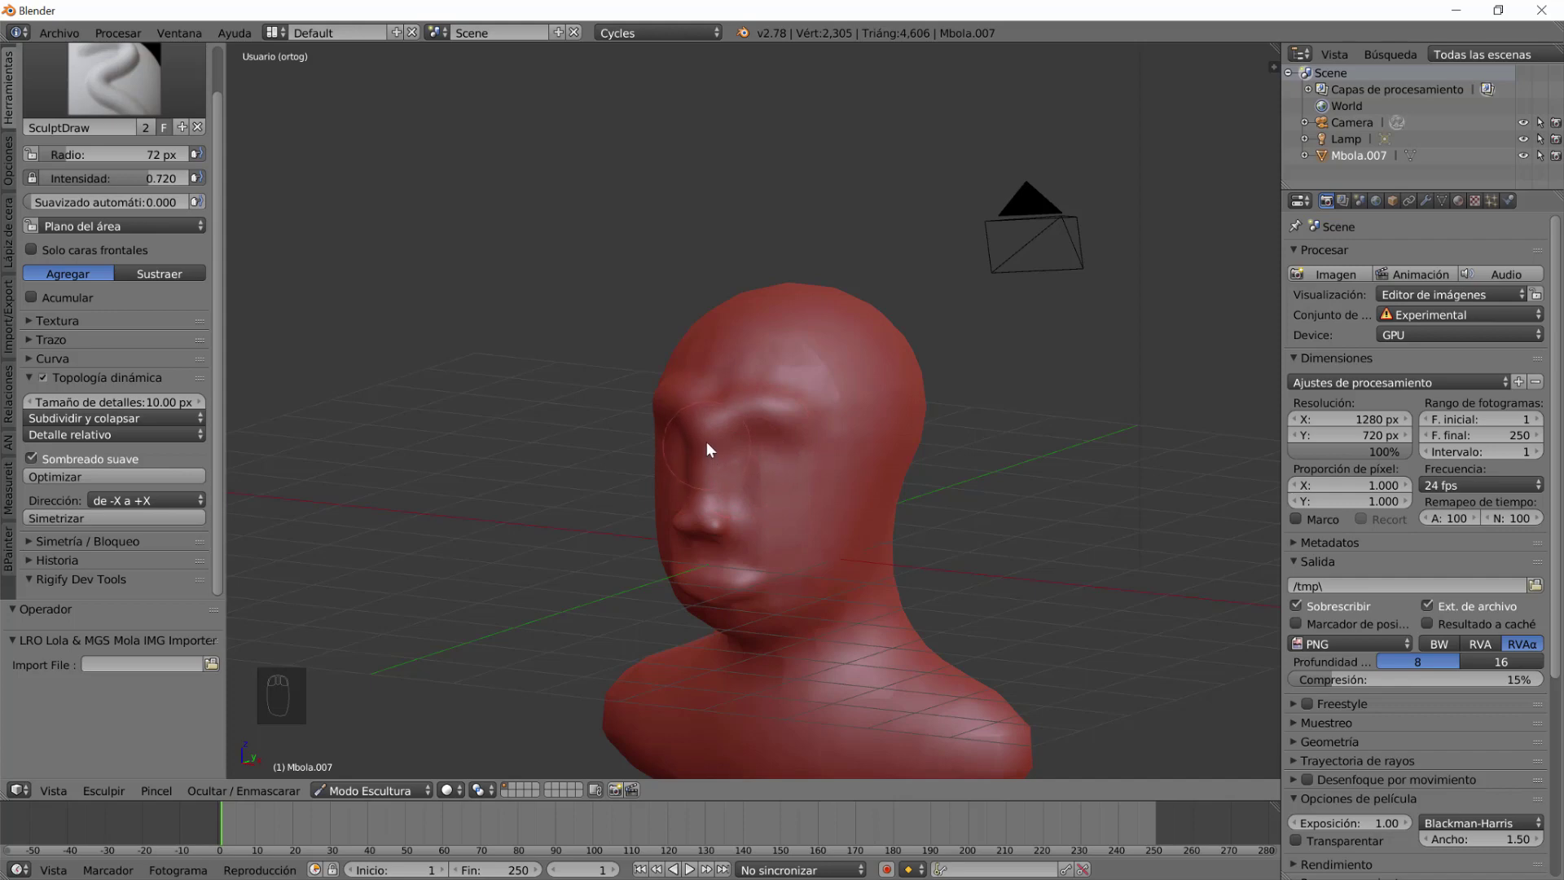
pyautogui.click(943, 442)
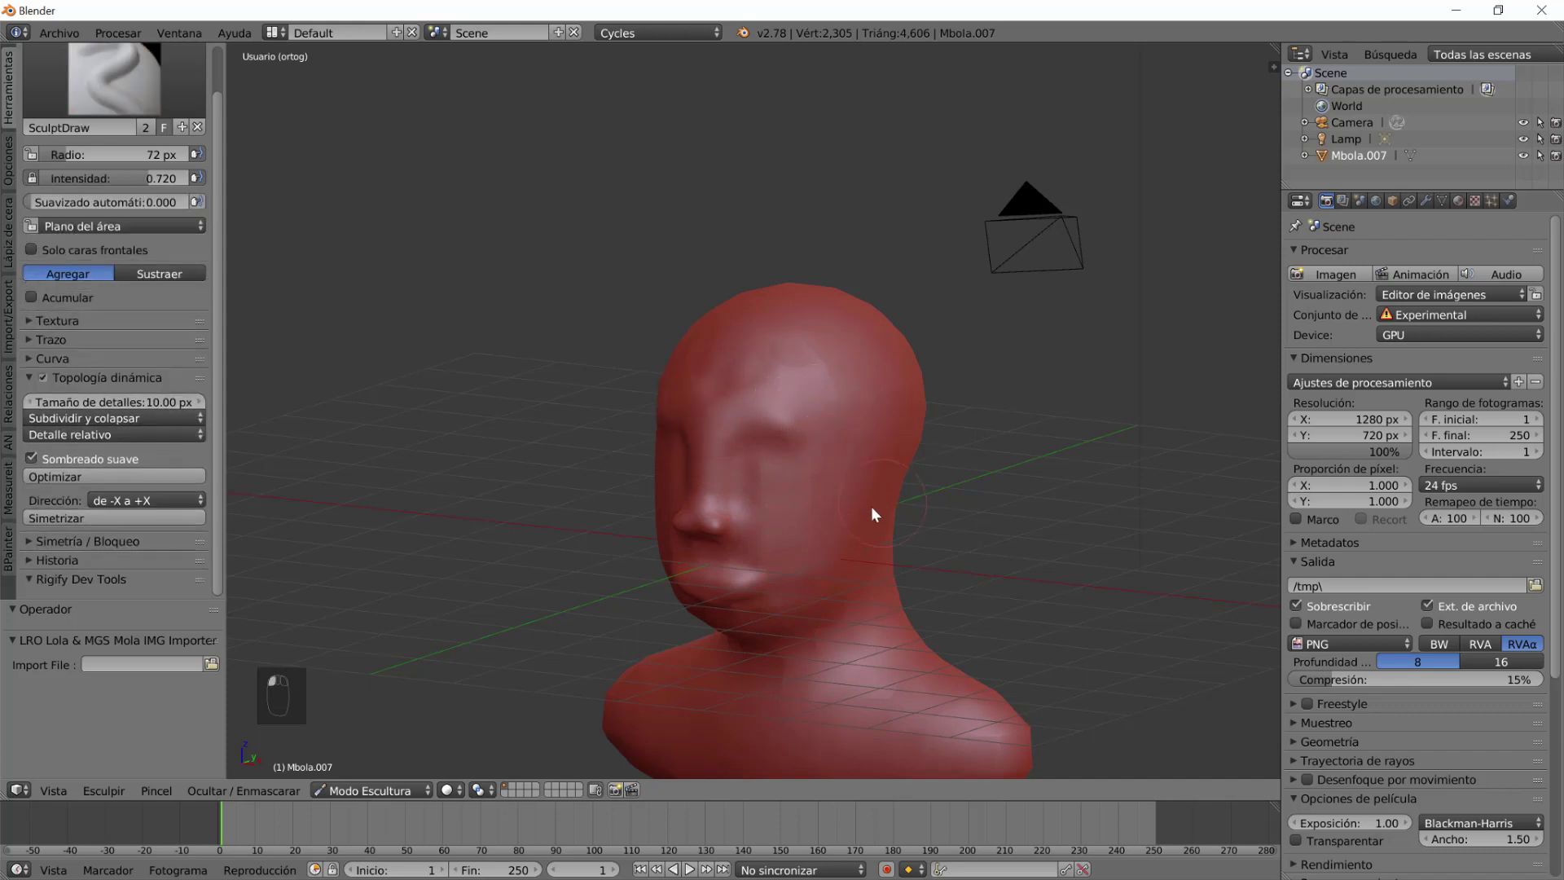
pyautogui.moveTo(828, 526); pyautogui.dragTo(821, 468)
pyautogui.click(821, 468)
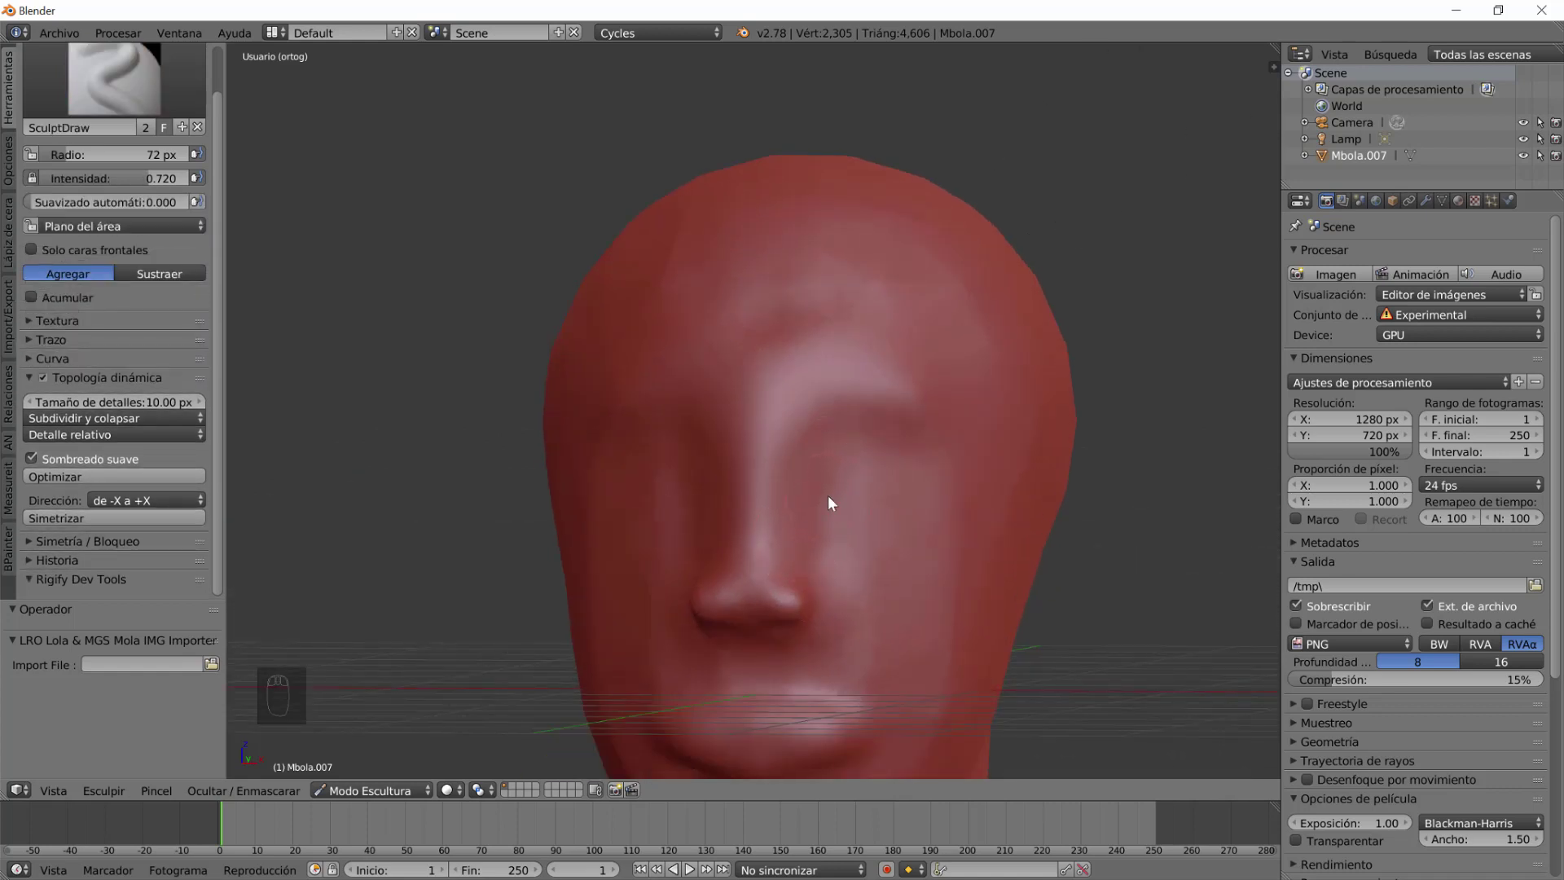
pyautogui.moveTo(87, 193); pyautogui.dragTo(367, 132)
pyautogui.click(367, 131)
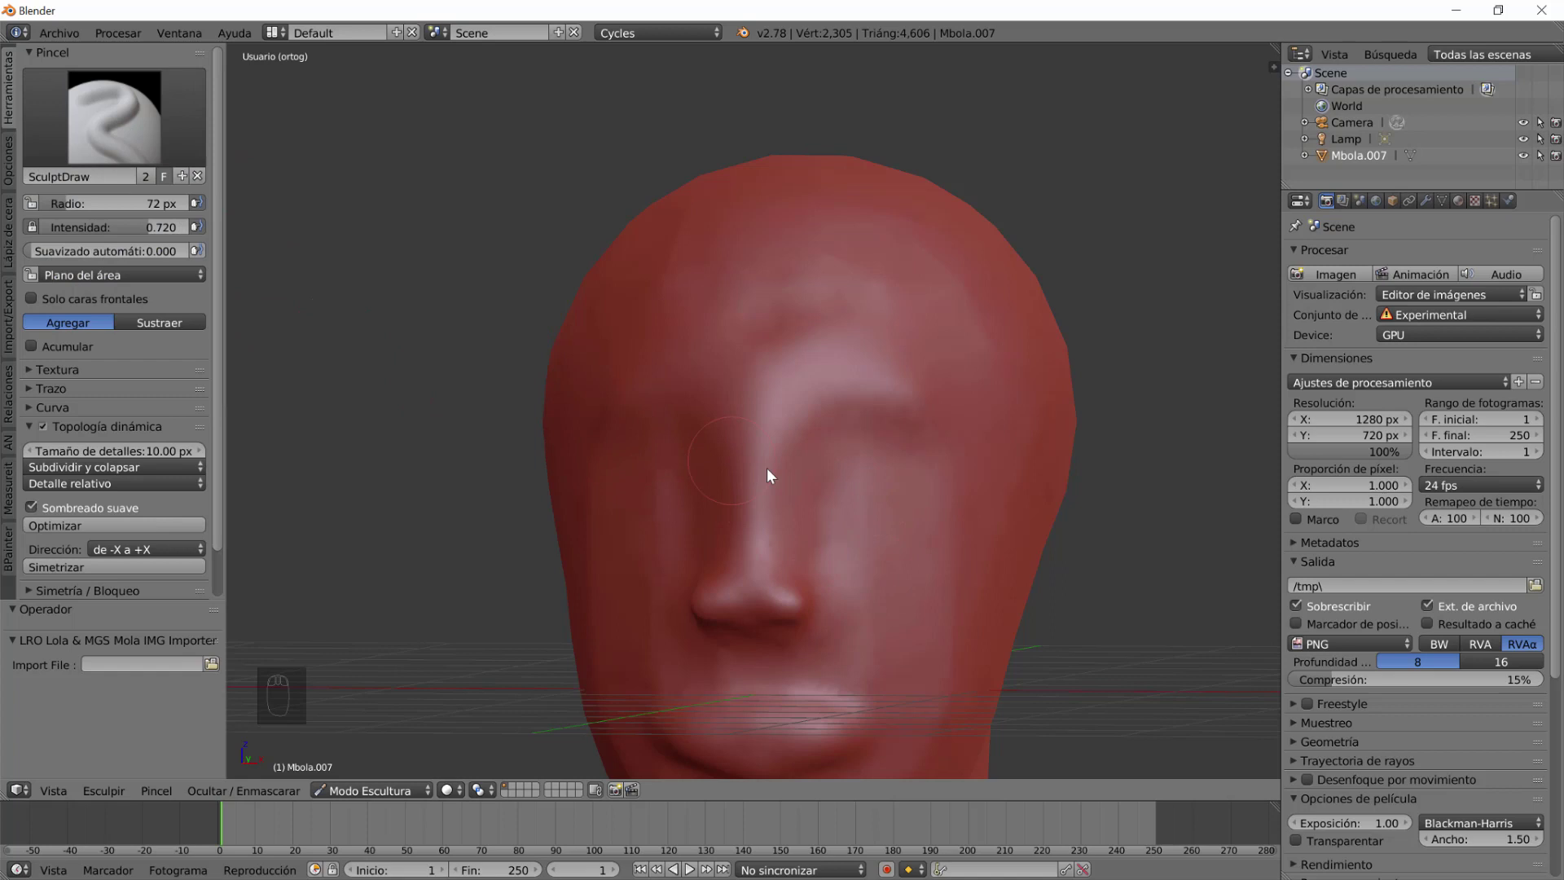
# Deepen the eye sockets, then build out the nose tip and nostril wings, checking from the side.
pyautogui.click(850, 467)
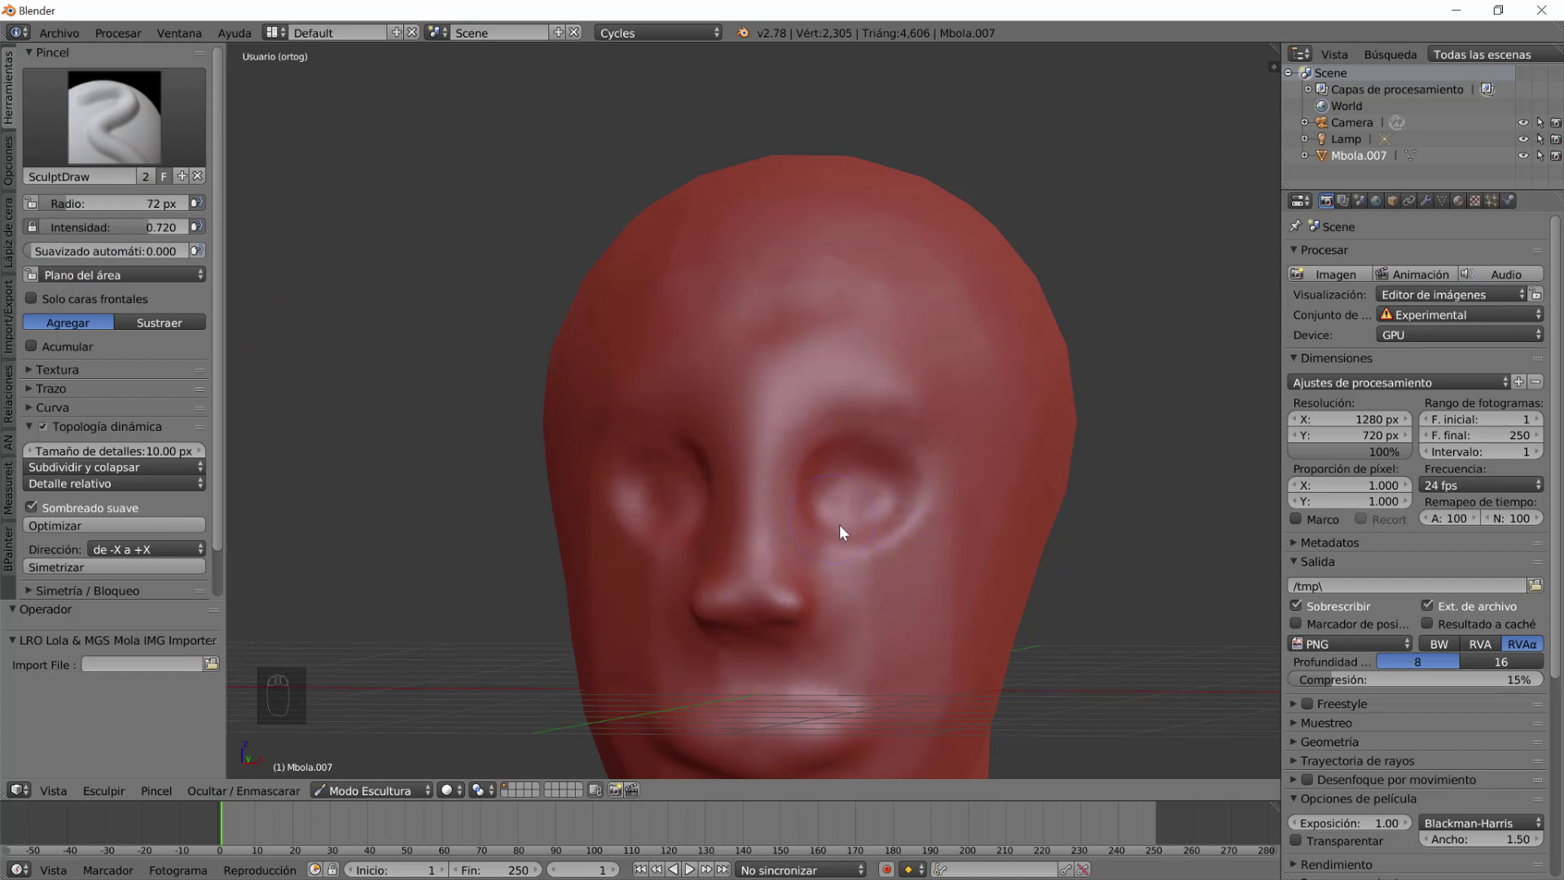
pyautogui.middleClick(886, 564)
pyautogui.moveTo(862, 563); pyautogui.dragTo(852, 553)
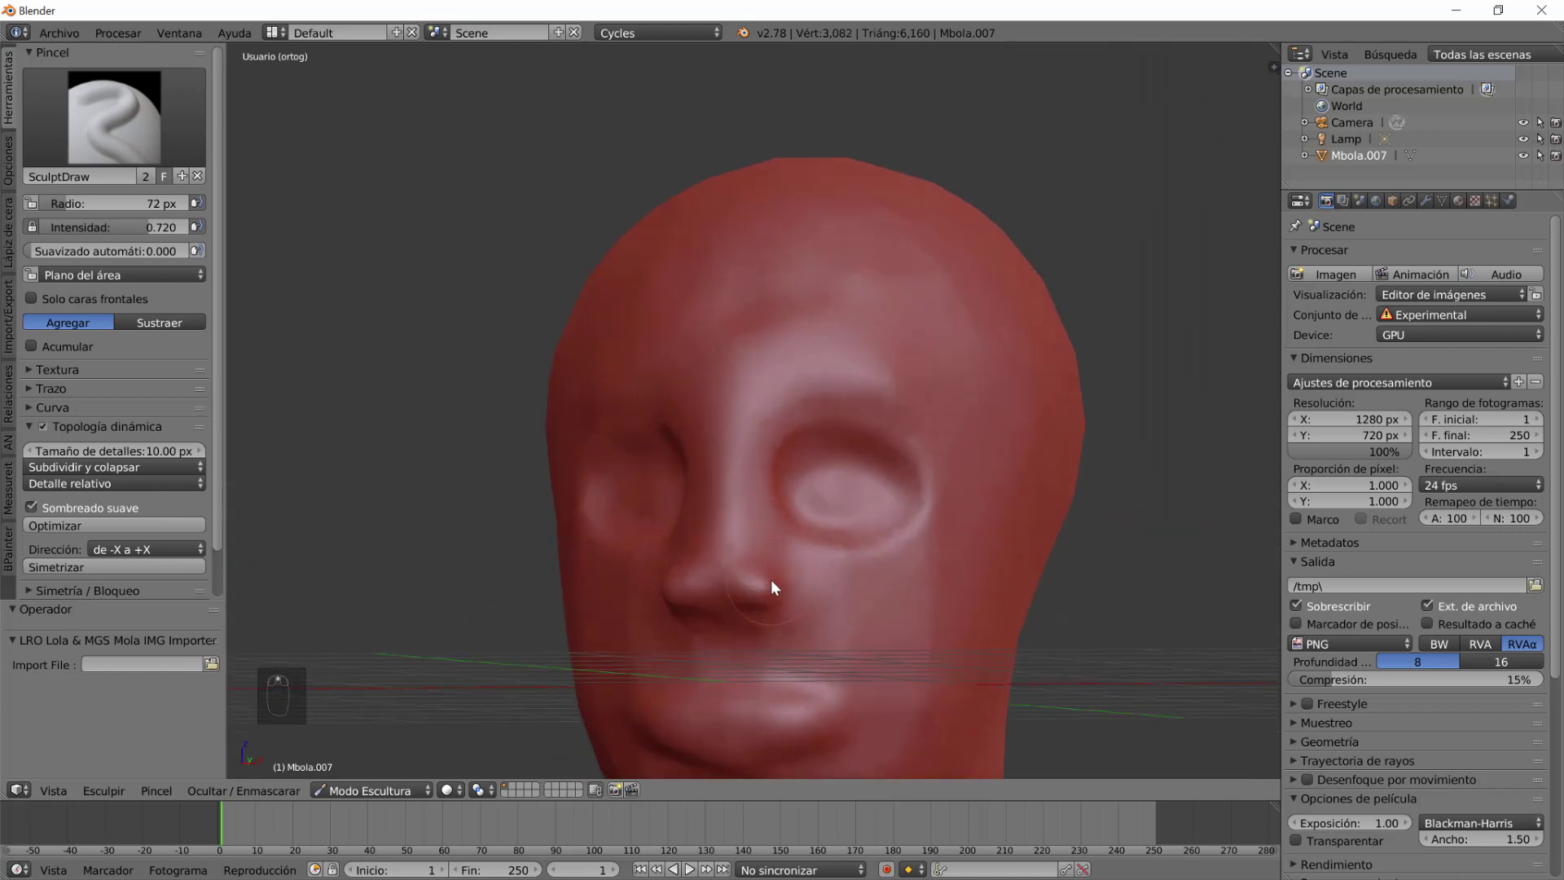
pyautogui.click(1008, 576)
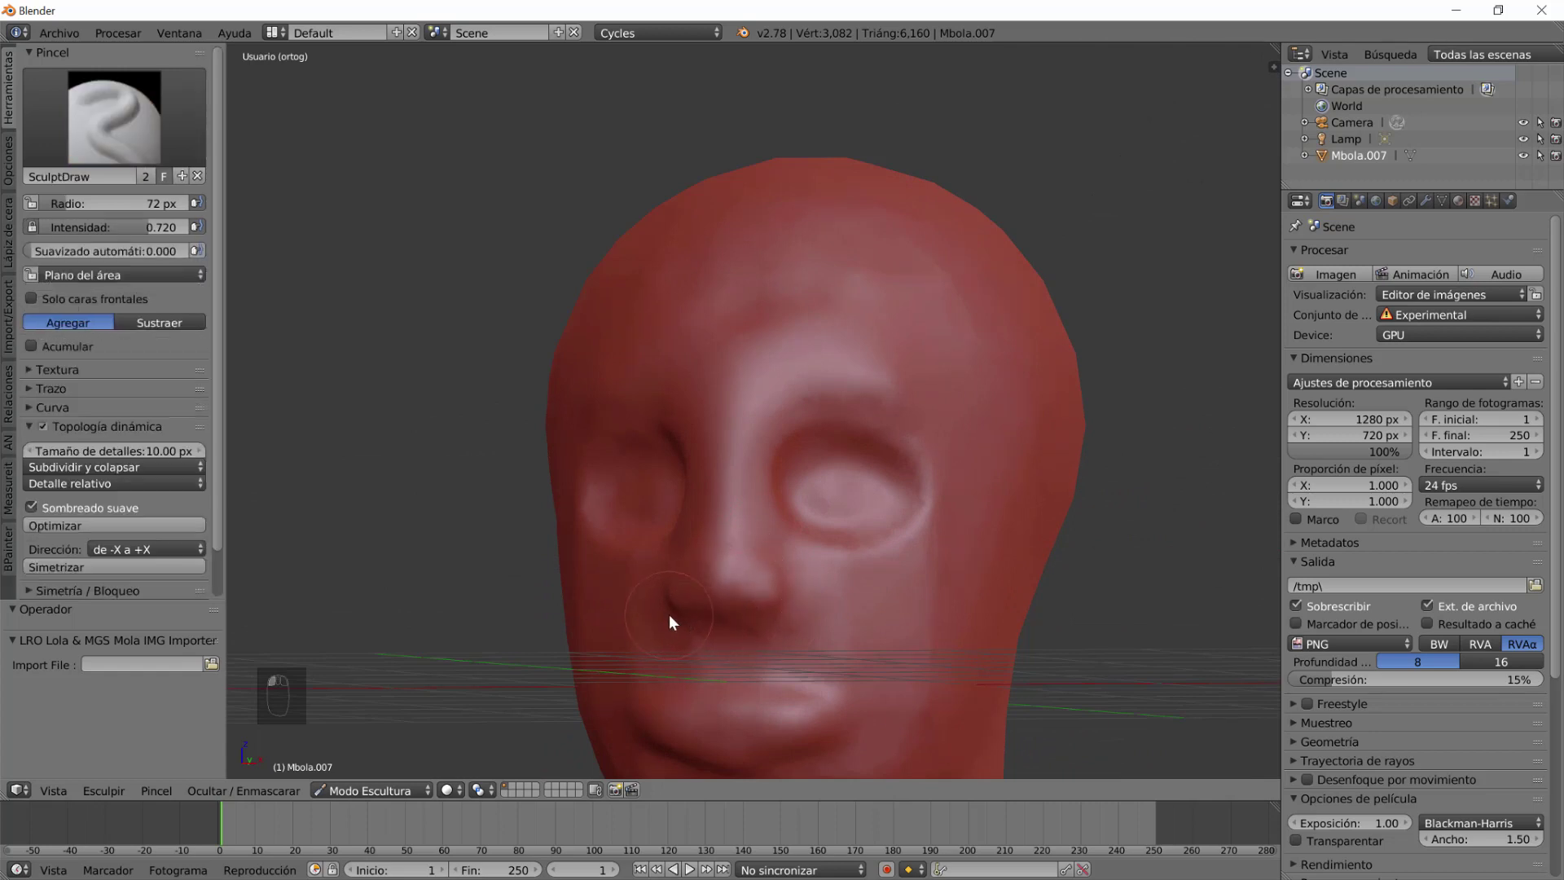
pyautogui.moveTo(761, 622); pyautogui.dragTo(846, 638)
pyautogui.click(787, 629)
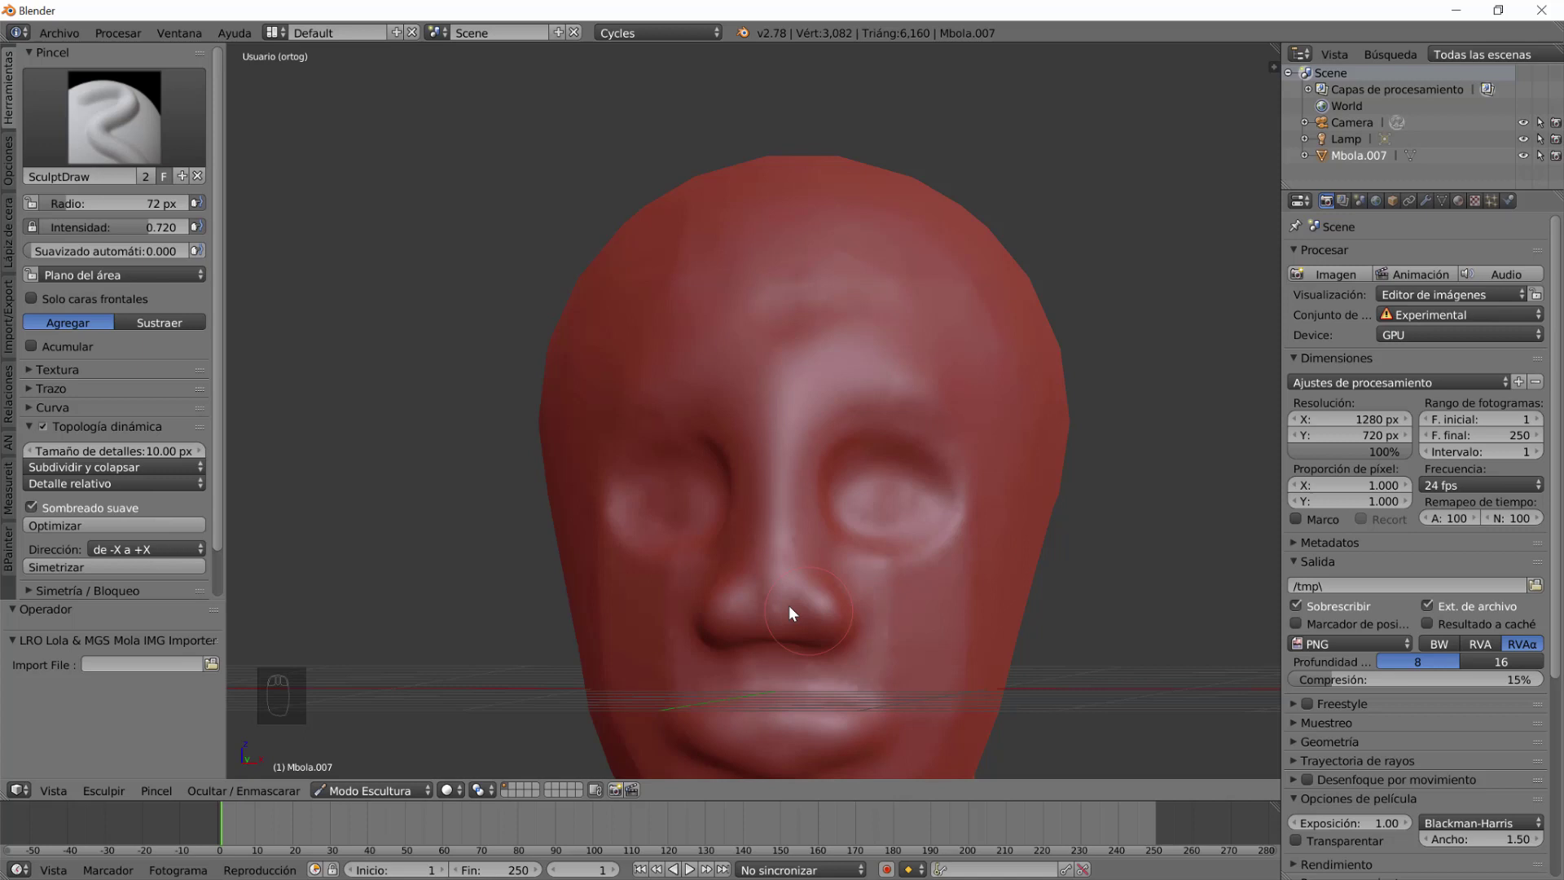
pyautogui.moveTo(810, 639); pyautogui.dragTo(743, 570)
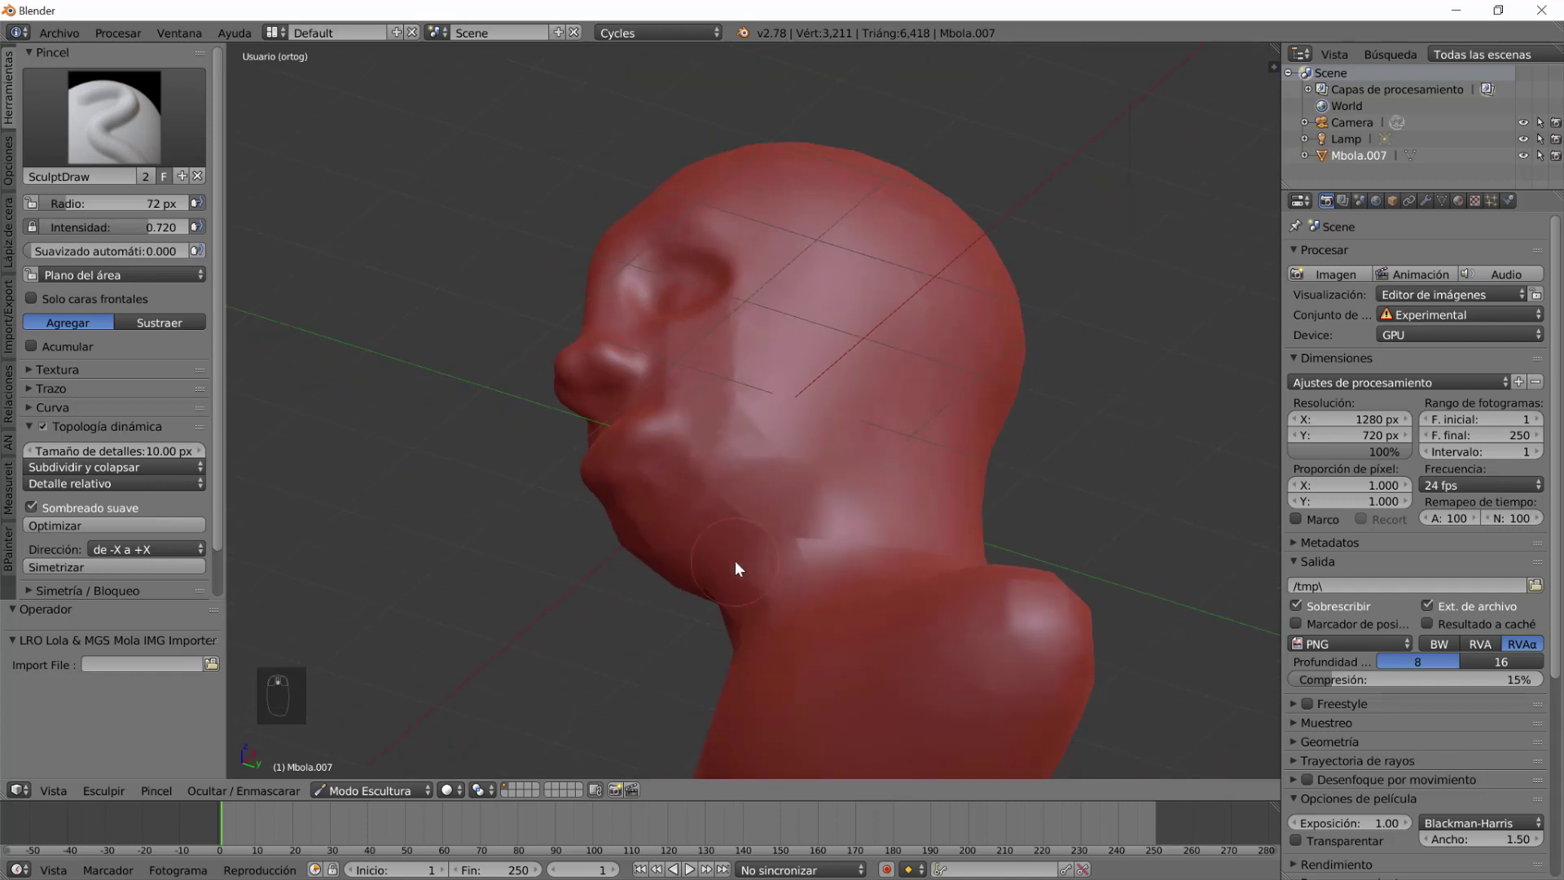
# Smooth the cheek below the eye, then add clay under the jaw with the draw brush.
pyautogui.click(781, 502)
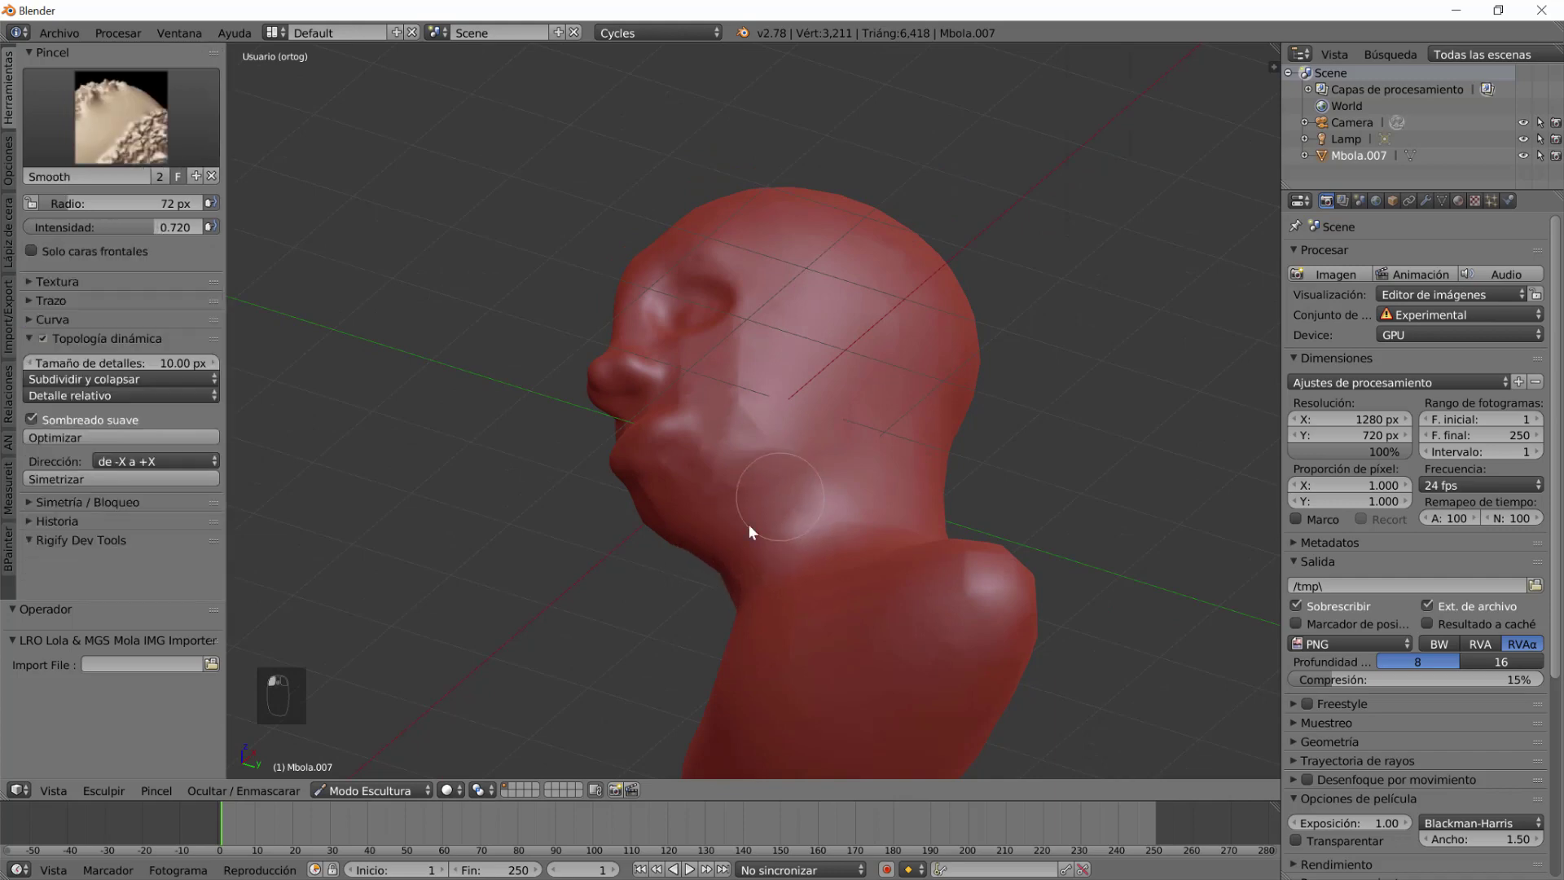
pyautogui.moveTo(724, 602); pyautogui.dragTo(753, 450)
pyautogui.click(742, 445)
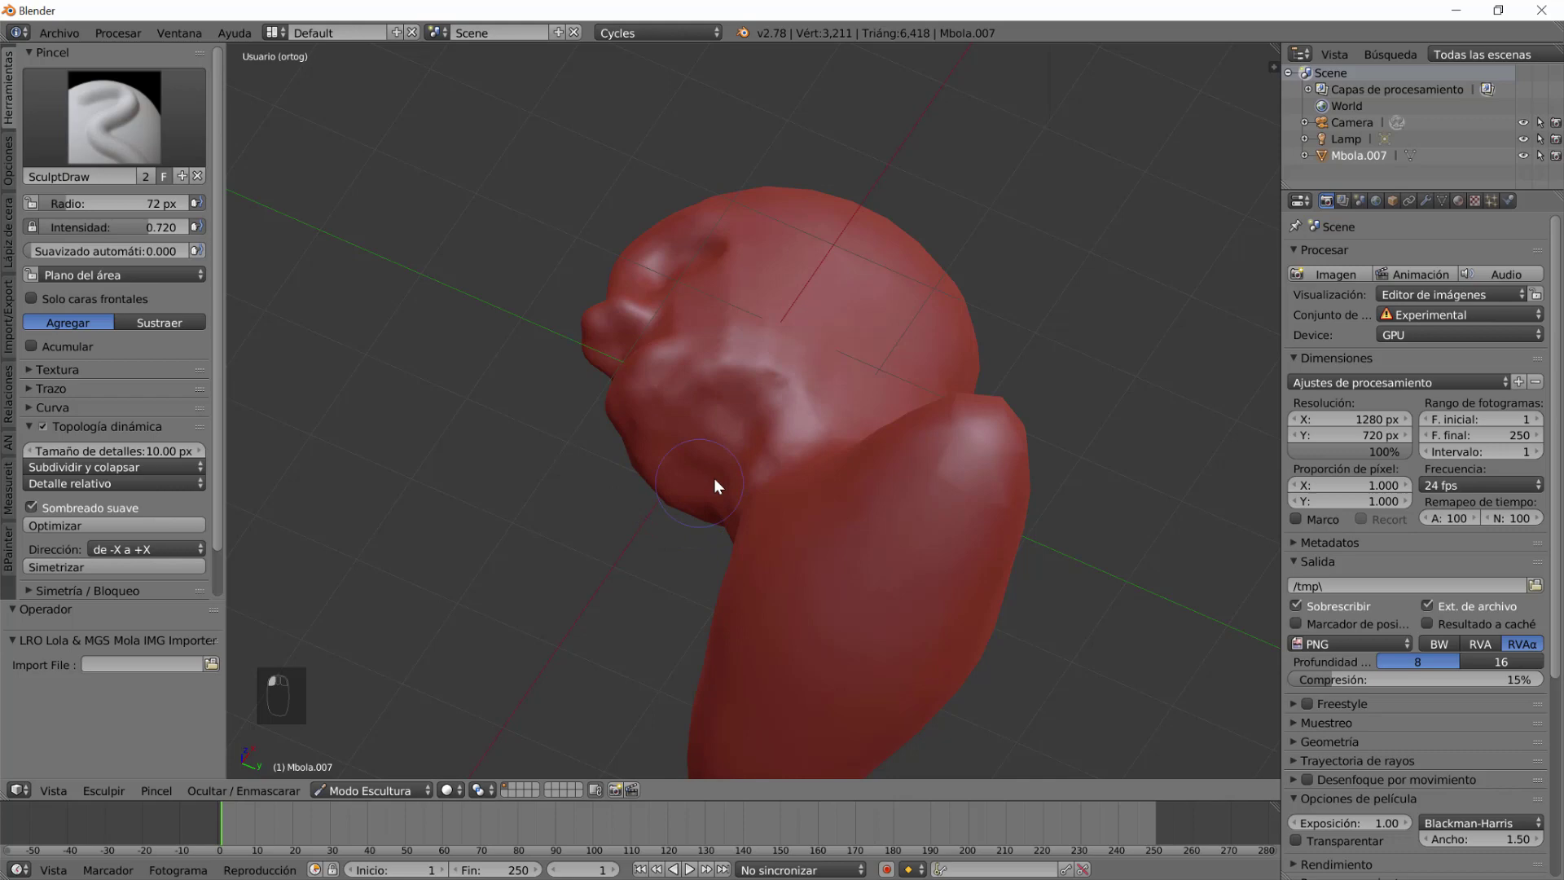
pyautogui.moveTo(720, 504); pyautogui.dragTo(731, 538)
pyautogui.click(788, 517)
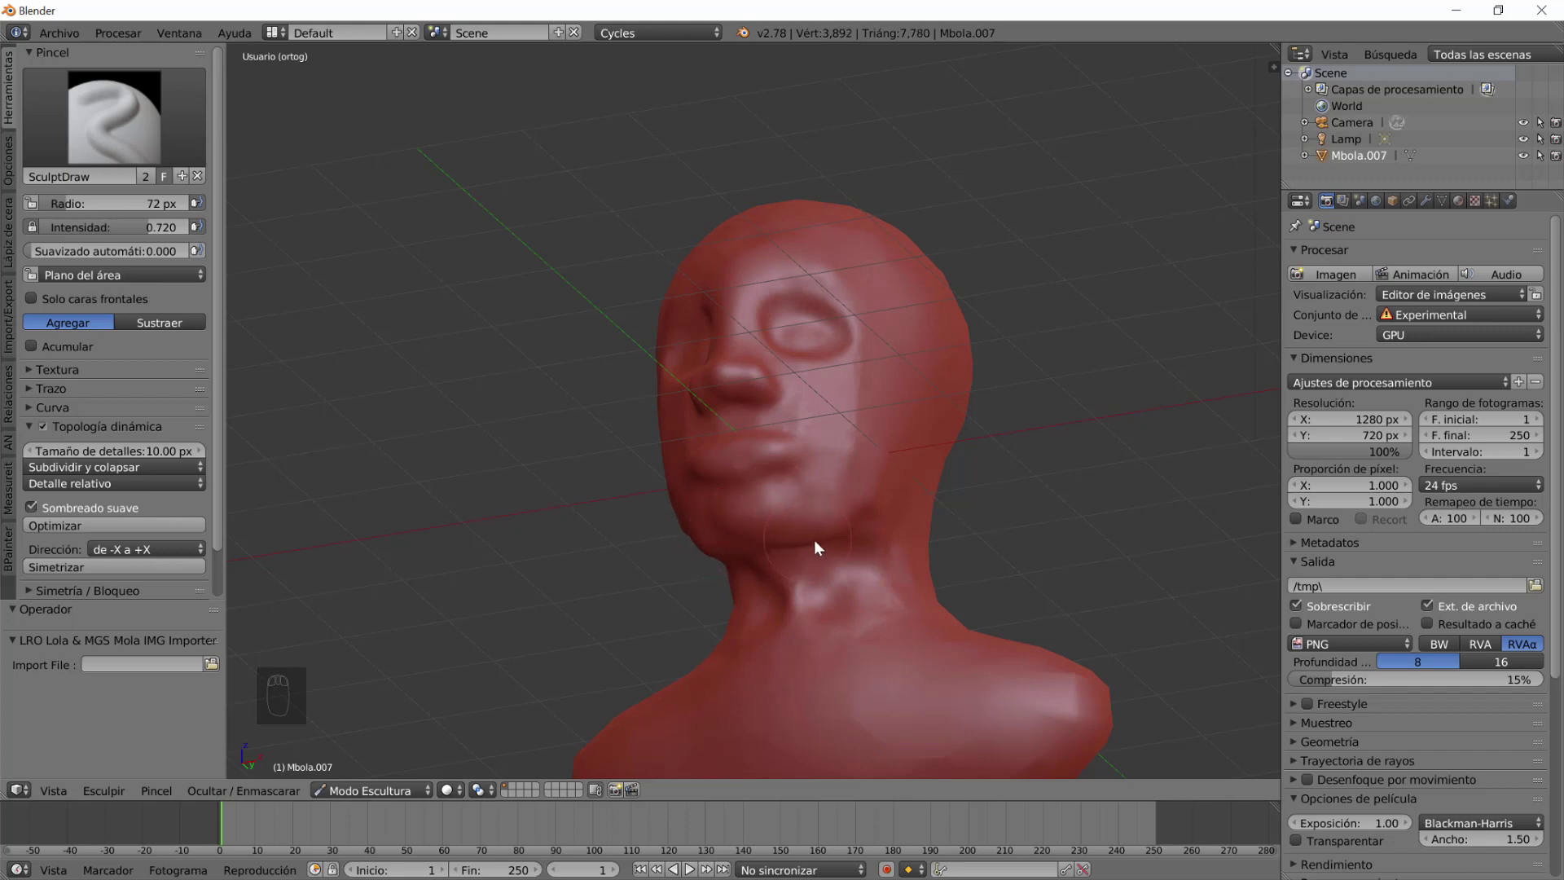
# Build up the lips and chin with draw strokes, shaping the lower lip and chin volume.
pyautogui.moveTo(864, 595); pyautogui.dragTo(783, 519)
pyautogui.moveTo(784, 519); pyautogui.dragTo(884, 479)
pyautogui.moveTo(832, 619); pyautogui.dragTo(896, 621)
pyautogui.moveTo(810, 603); pyautogui.dragTo(914, 571)
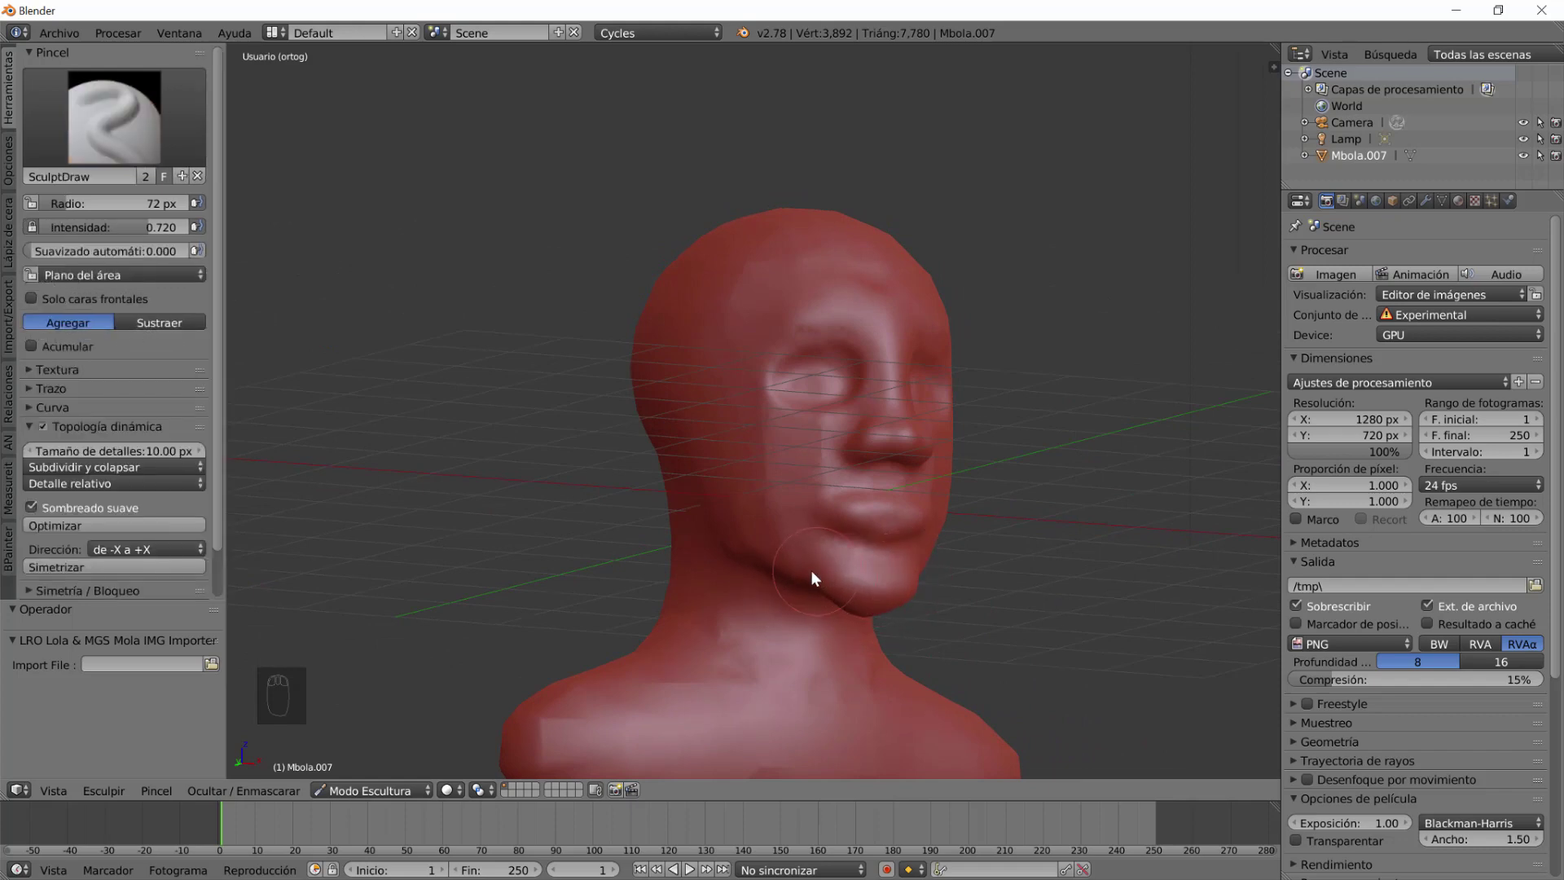
pyautogui.scroll(3)
pyautogui.moveTo(851, 603); pyautogui.dragTo(861, 616)
pyautogui.click(848, 625)
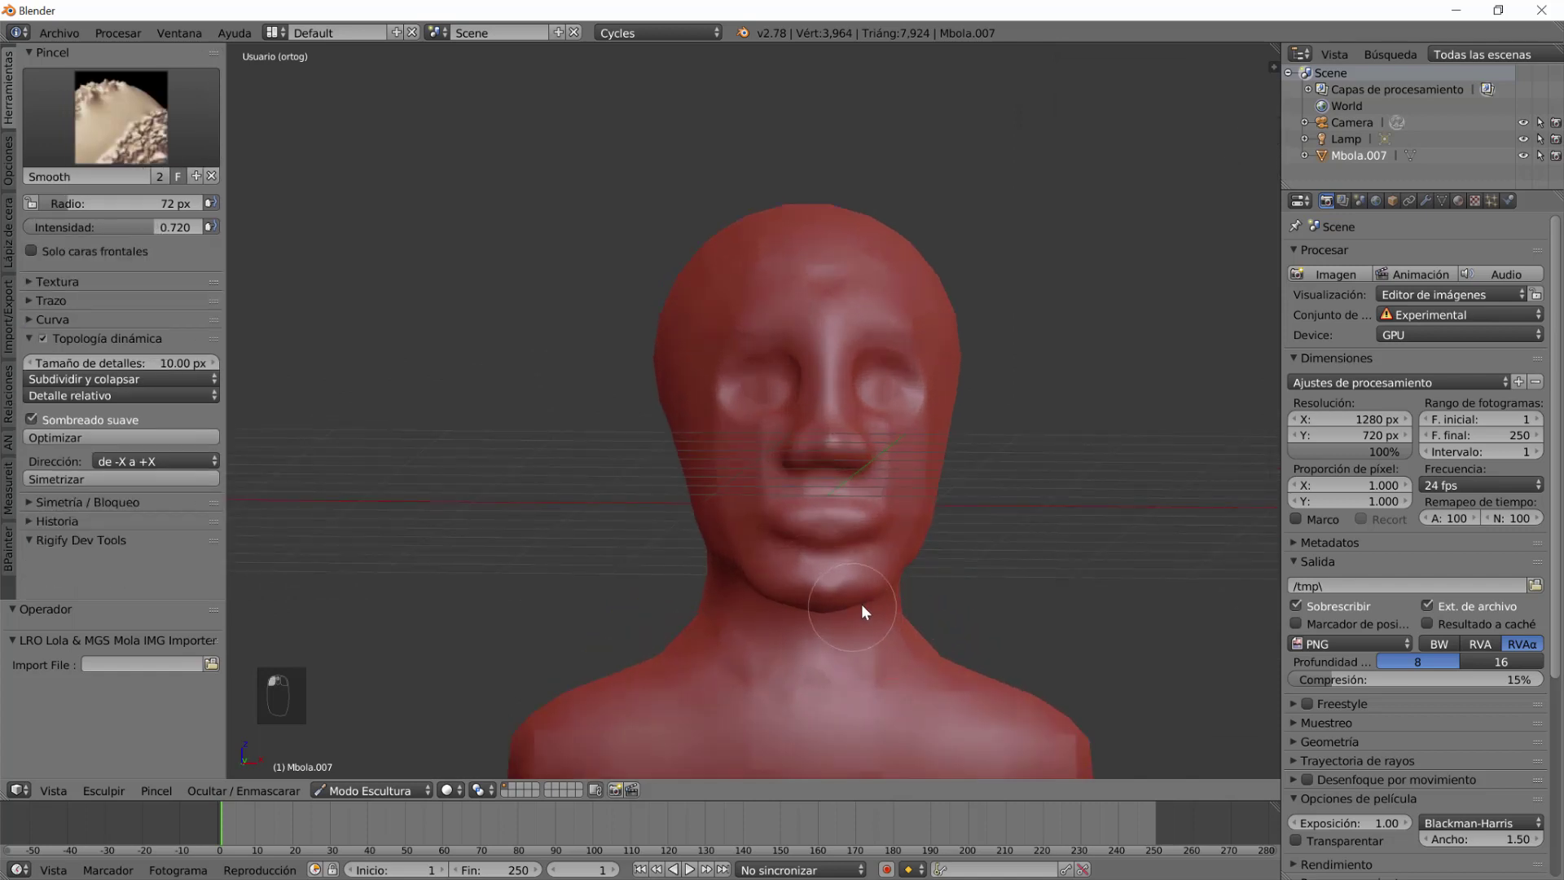
# Smooth the chin, lips, mouth area and jaw line.
pyautogui.moveTo(881, 635); pyautogui.dragTo(784, 575)
pyautogui.moveTo(850, 557); pyautogui.dragTo(842, 615)
pyautogui.moveTo(789, 616); pyautogui.dragTo(836, 591)
pyautogui.moveTo(1080, 632); pyautogui.dragTo(774, 533)
pyautogui.click(793, 533)
# Add clay to the mouth area, both cheeks and the cheekbone with the draw brush.
pyautogui.moveTo(1130, 608); pyautogui.dragTo(975, 643)
pyautogui.scroll(3)
pyautogui.moveTo(1005, 605); pyautogui.dragTo(882, 475)
pyautogui.scroll(-3)
pyautogui.scroll(3)
pyautogui.click(880, 459)
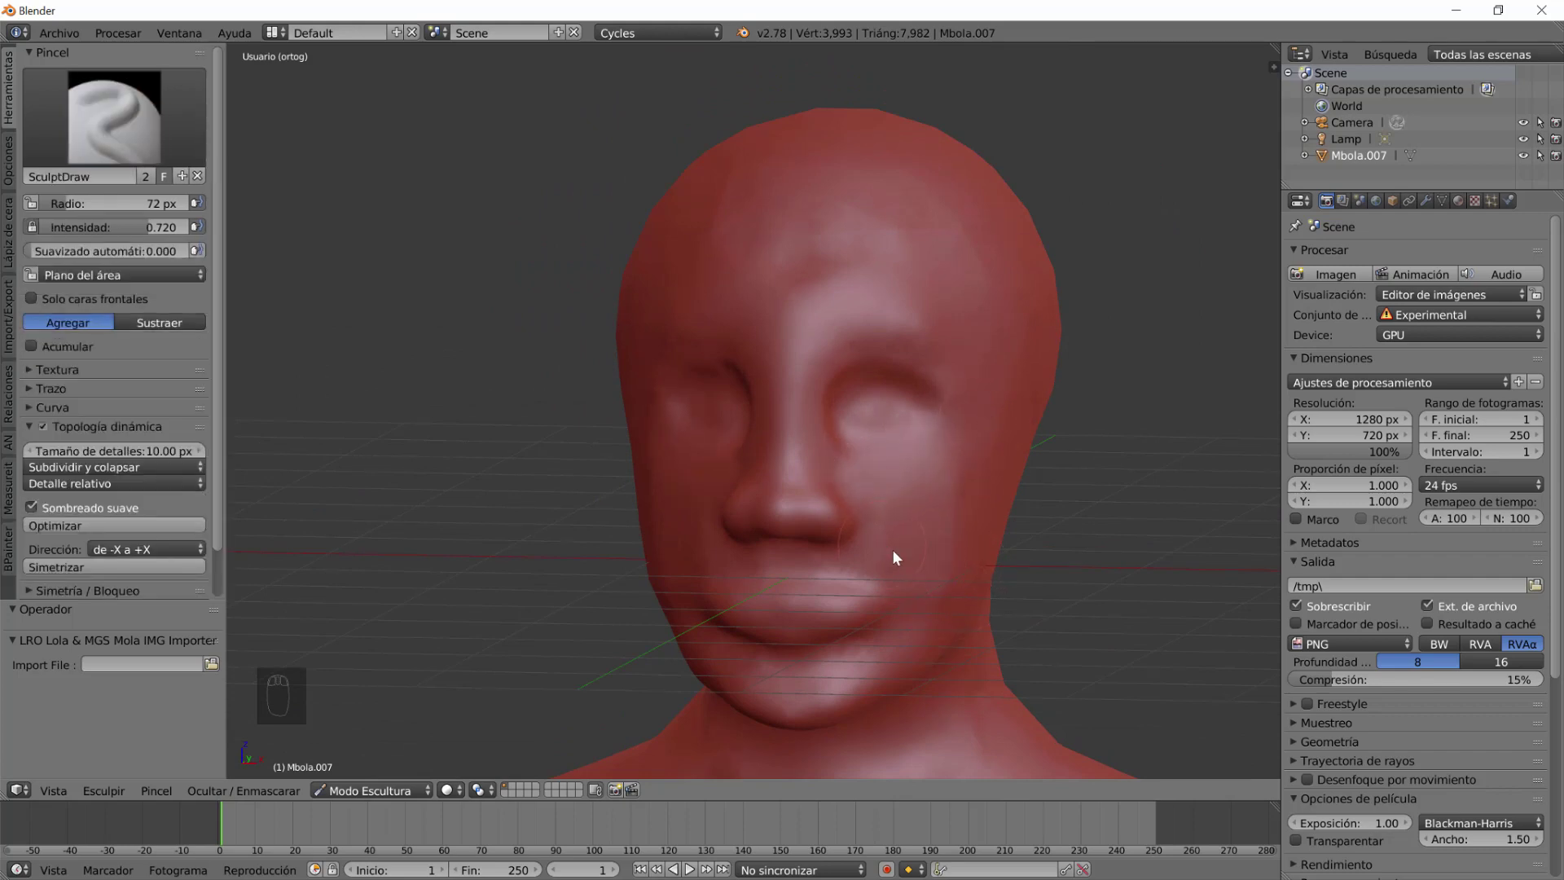
pyautogui.moveTo(949, 607); pyautogui.dragTo(757, 449)
pyautogui.moveTo(757, 449); pyautogui.dragTo(852, 431)
pyautogui.moveTo(844, 465); pyautogui.dragTo(820, 419)
pyautogui.click(821, 419)
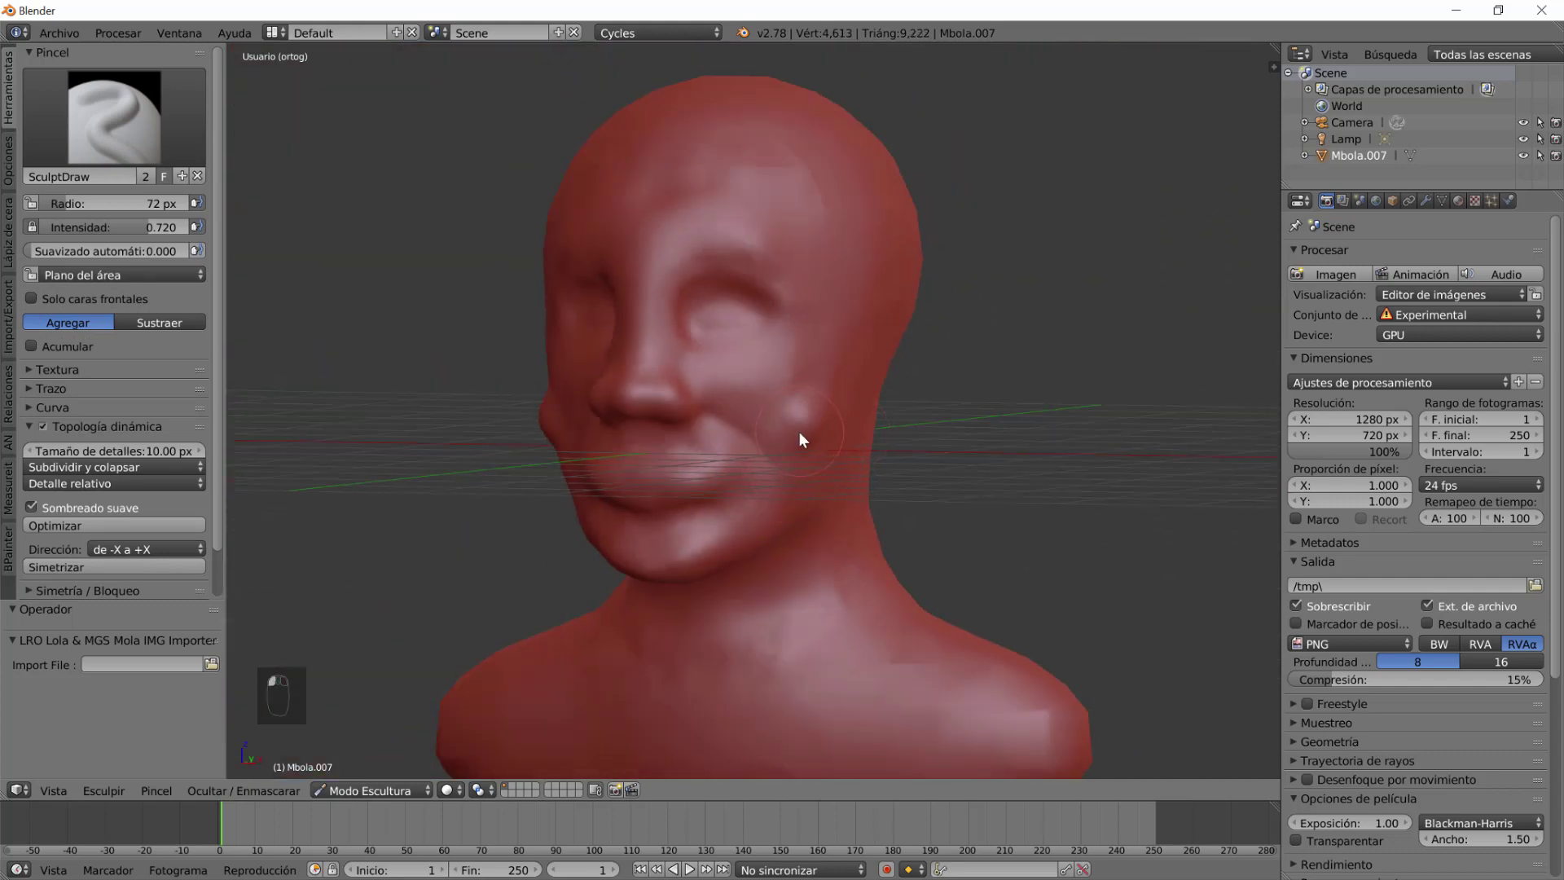
pyautogui.press('ctrl+z')
pyautogui.moveTo(831, 400); pyautogui.dragTo(876, 353)
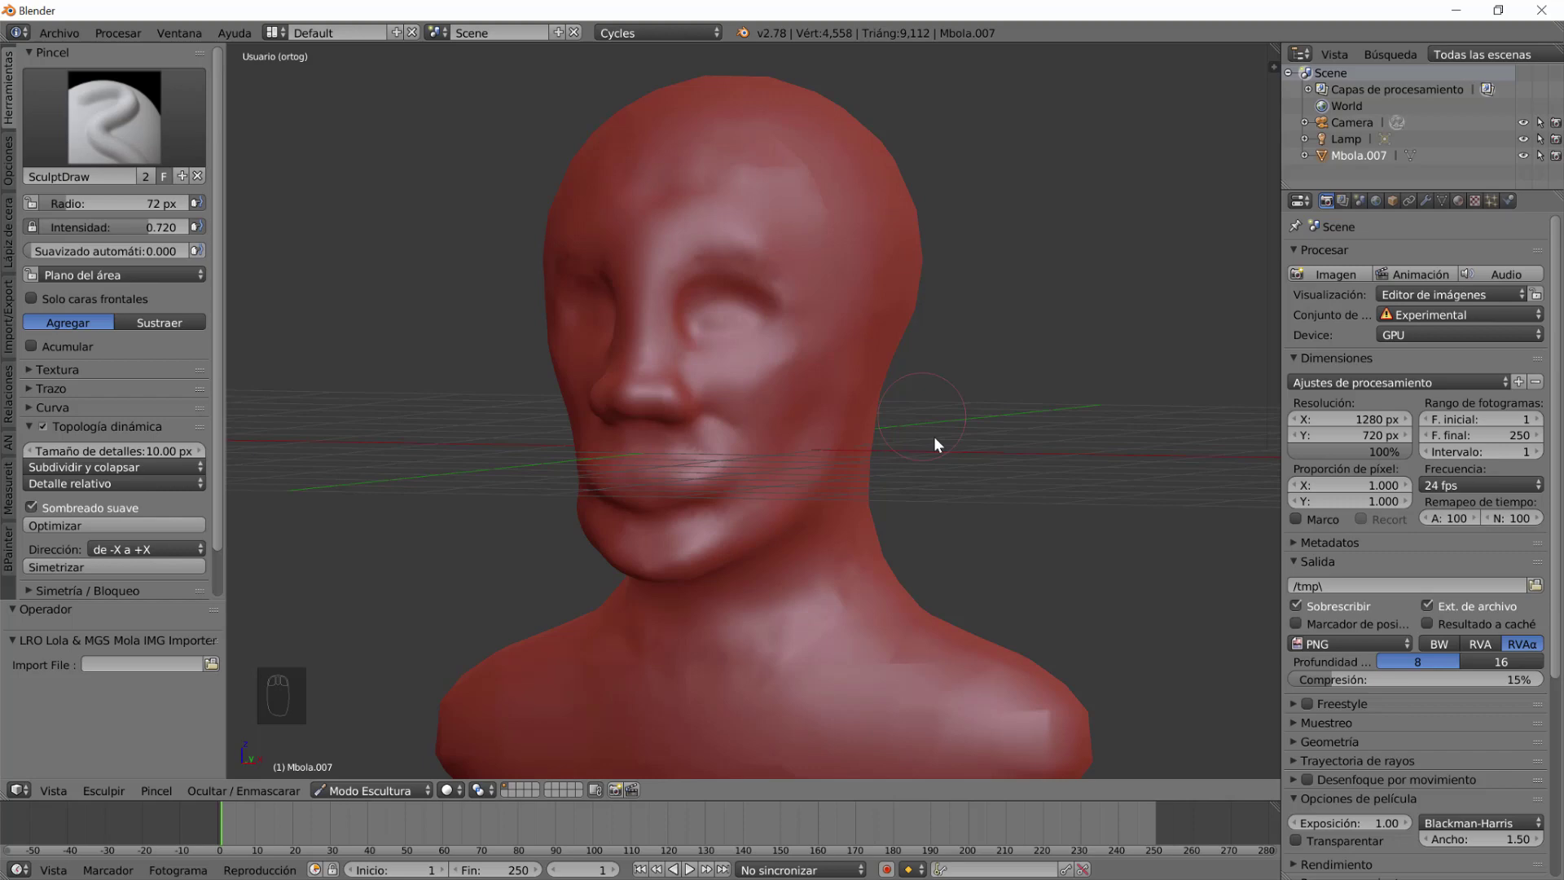
# Shape the side of the face and refine the lips and mouth area.
pyautogui.moveTo(885, 488); pyautogui.dragTo(875, 657)
pyautogui.moveTo(887, 656); pyautogui.dragTo(845, 587)
pyautogui.click(845, 587)
pyautogui.moveTo(866, 675); pyautogui.dragTo(761, 568)
pyautogui.click(761, 568)
# Sculpt the underside of the jaw and chin and the neck below it from below.
pyautogui.moveTo(792, 587); pyautogui.dragTo(680, 482)
pyautogui.moveTo(624, 481); pyautogui.dragTo(707, 610)
pyautogui.moveTo(740, 574); pyautogui.dragTo(579, 521)
pyautogui.moveTo(579, 521); pyautogui.dragTo(665, 668)
pyautogui.moveTo(694, 617); pyautogui.dragTo(712, 590)
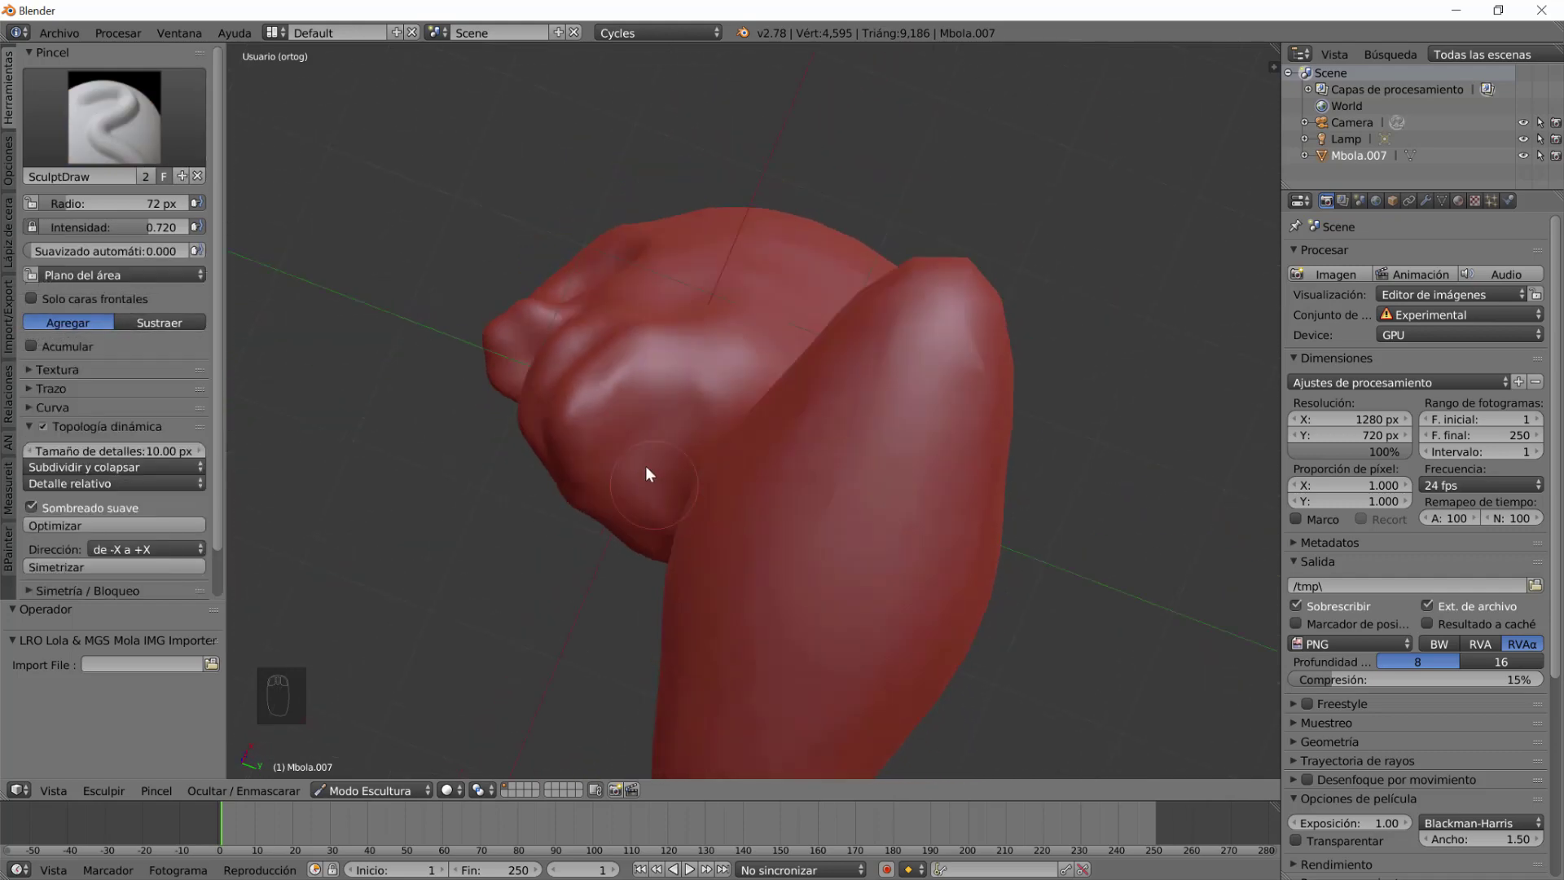
pyautogui.moveTo(654, 421); pyautogui.dragTo(726, 547)
pyautogui.moveTo(739, 462); pyautogui.dragTo(892, 570)
# Build up and shape the neck and jaw line, then pick the crease brush in Subtract mode.
pyautogui.click(730, 387)
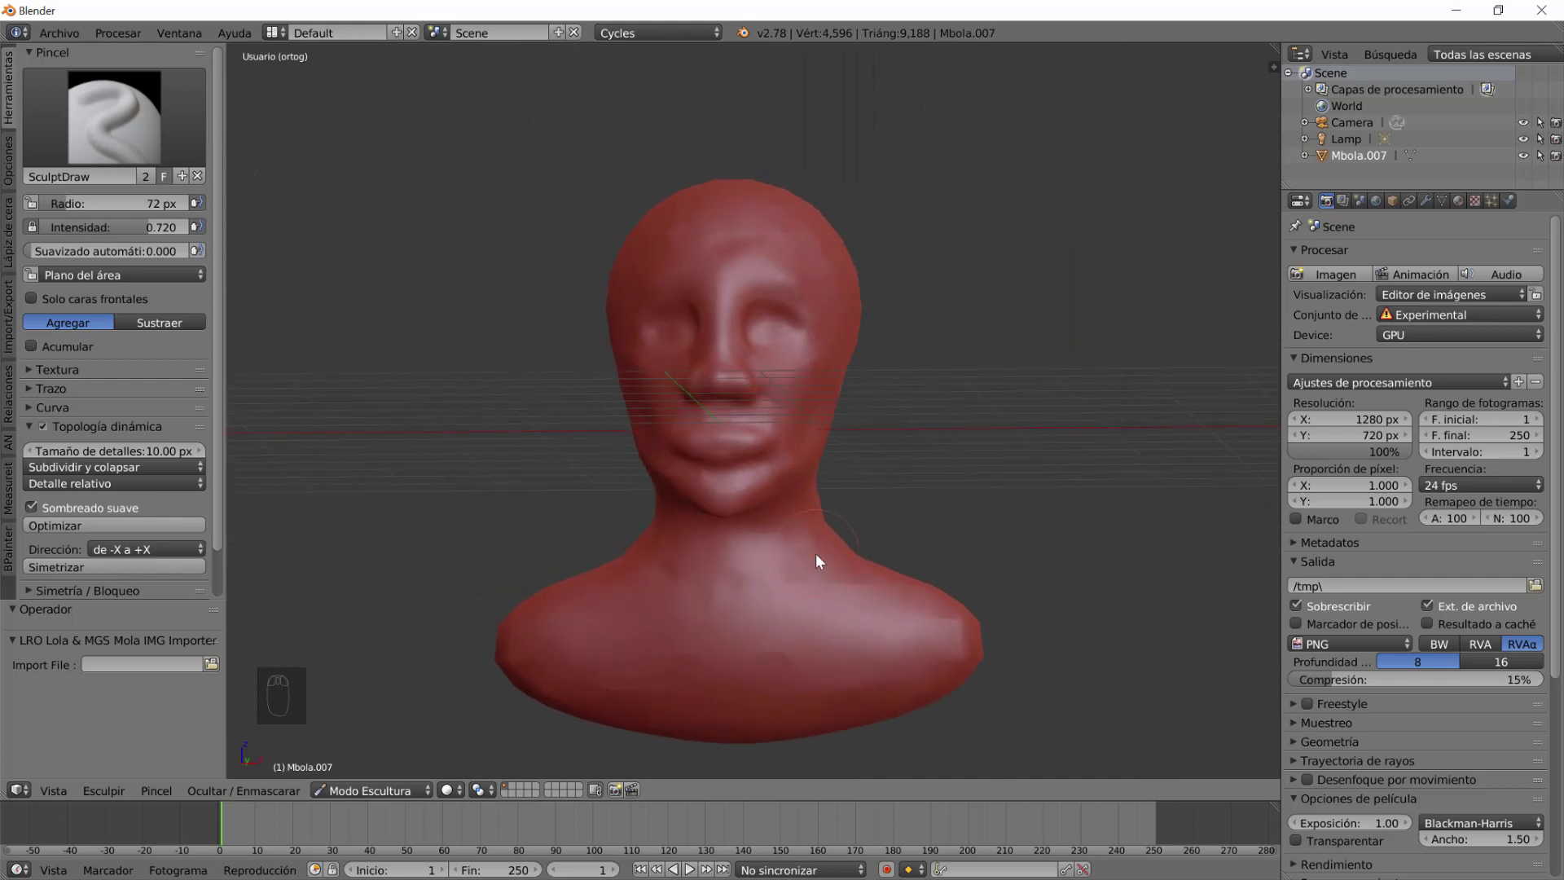
pyautogui.scroll(3)
pyautogui.moveTo(802, 521); pyautogui.dragTo(699, 521)
pyautogui.moveTo(348, 126); pyautogui.dragTo(752, 672)
pyautogui.moveTo(739, 678); pyautogui.dragTo(660, 558)
pyautogui.click(674, 546)
pyautogui.moveTo(729, 584); pyautogui.dragTo(990, 569)
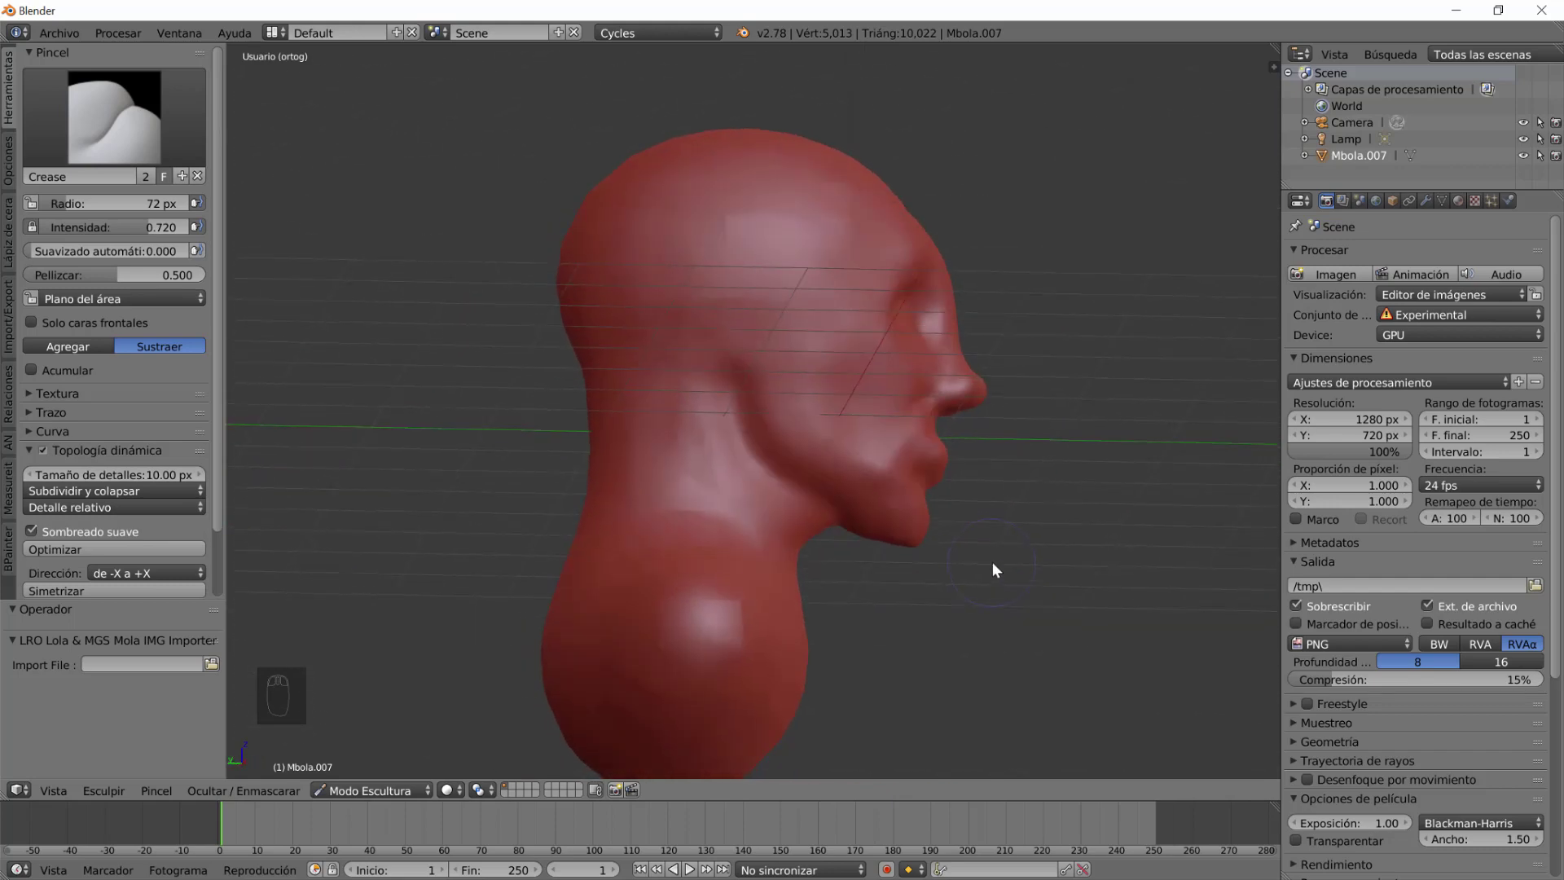
# Carve crease lines into the skin around the mouth and chin from both sides.
pyautogui.click(692, 438)
pyautogui.moveTo(826, 633); pyautogui.dragTo(771, 635)
pyautogui.click(733, 562)
pyautogui.moveTo(833, 635); pyautogui.dragTo(810, 465)
pyautogui.click(810, 465)
# Crease the line between the lips and the skin near the mouth, then bring up the brush list.
pyautogui.moveTo(788, 464); pyautogui.dragTo(742, 515)
pyautogui.click(808, 483)
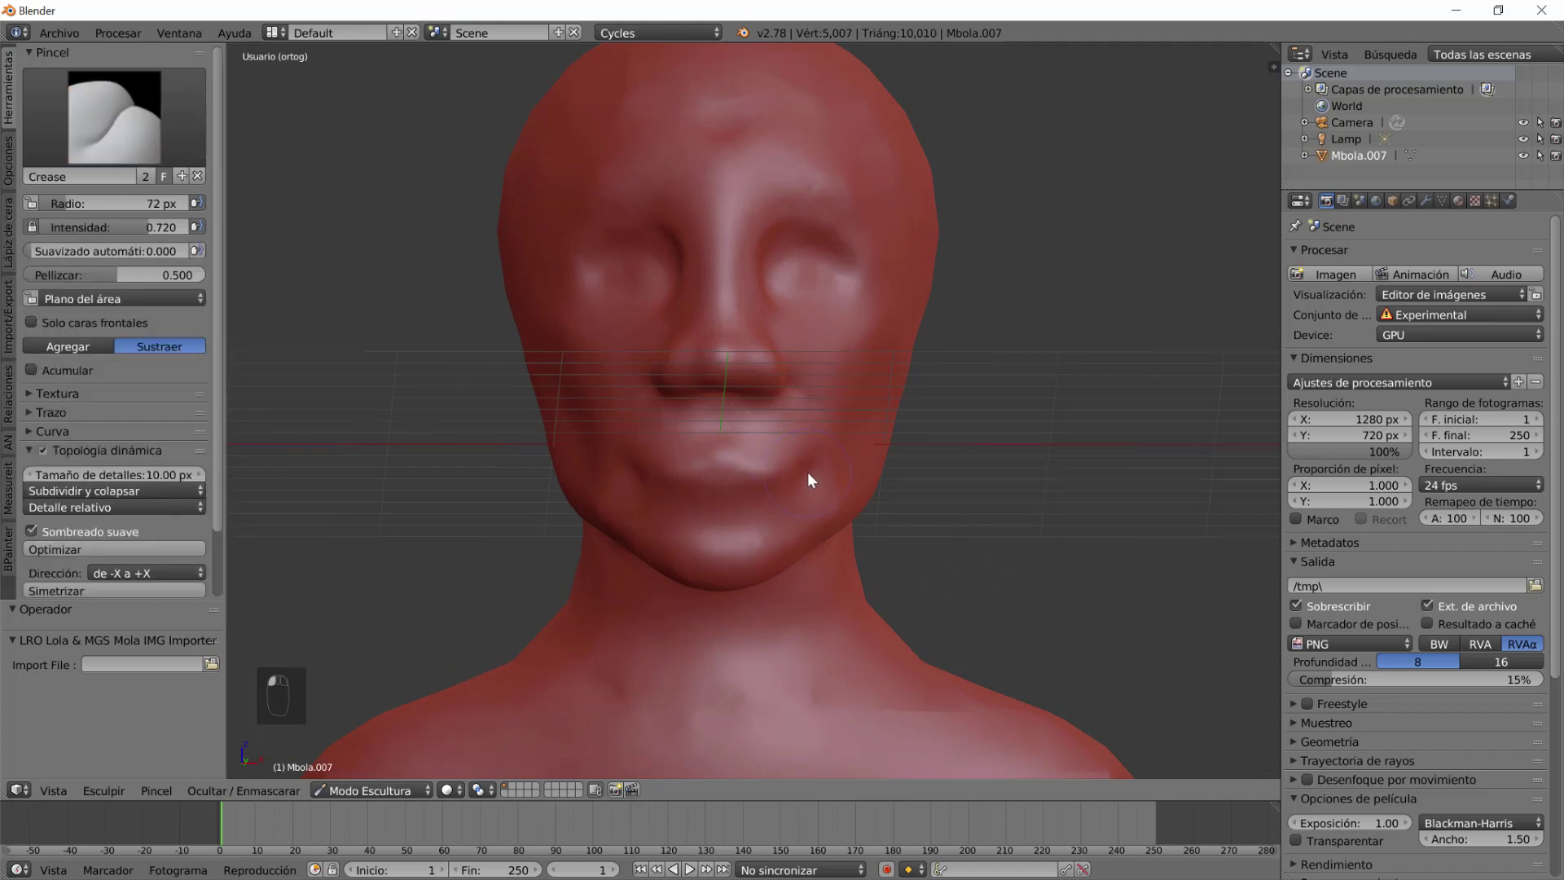
pyautogui.press('ctrl+z')
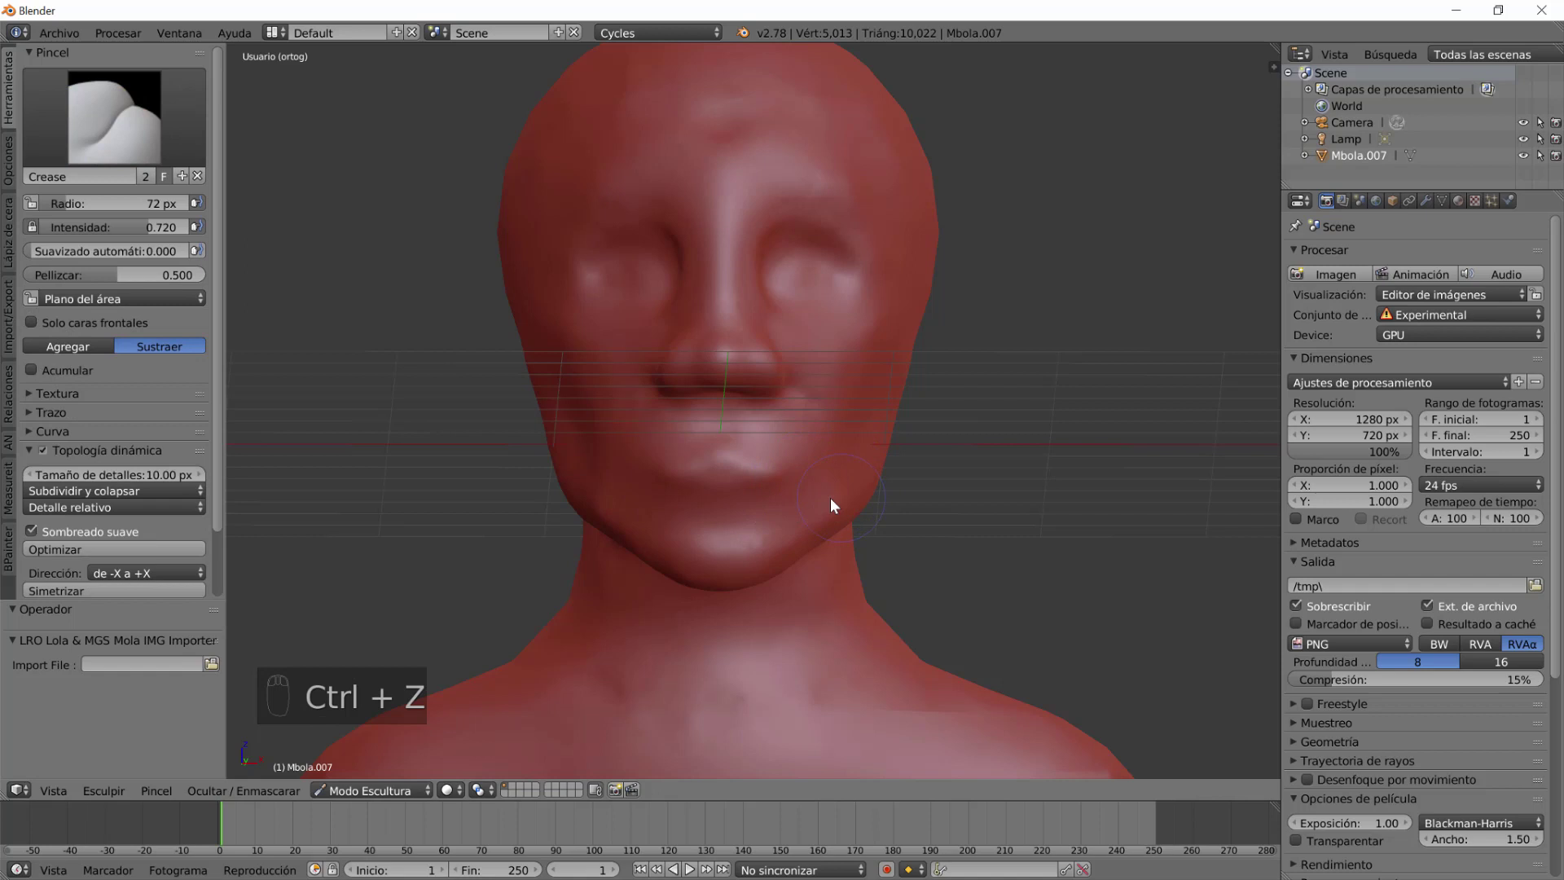
pyautogui.click(754, 477)
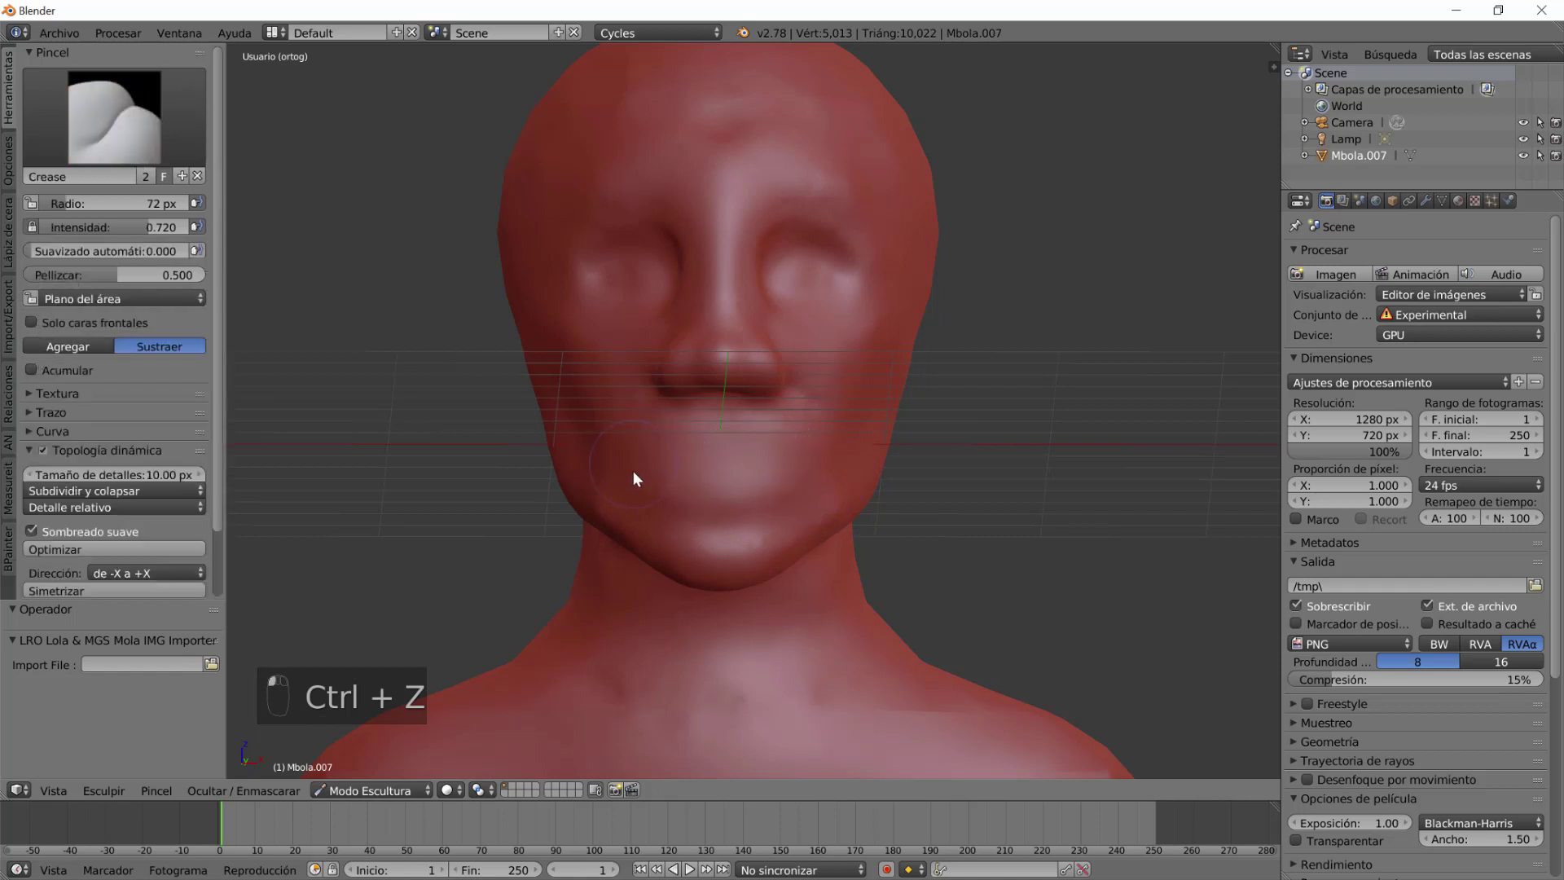
pyautogui.click(389, 142)
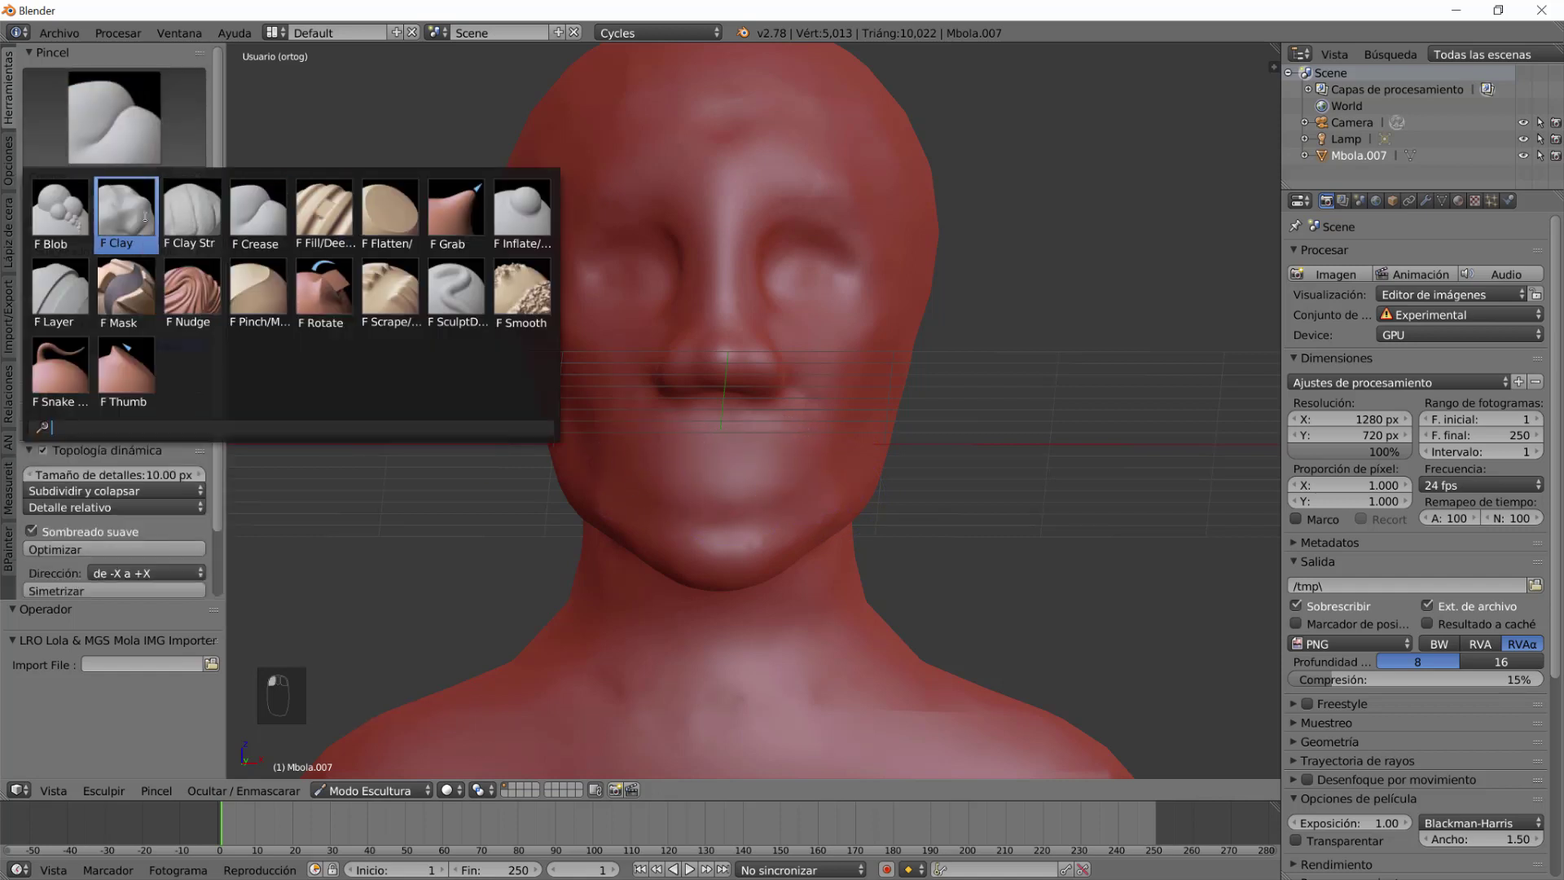
# With Clay Strips, build up the lower and upper lips and the mouth corner up close.
pyautogui.middleClick(749, 452)
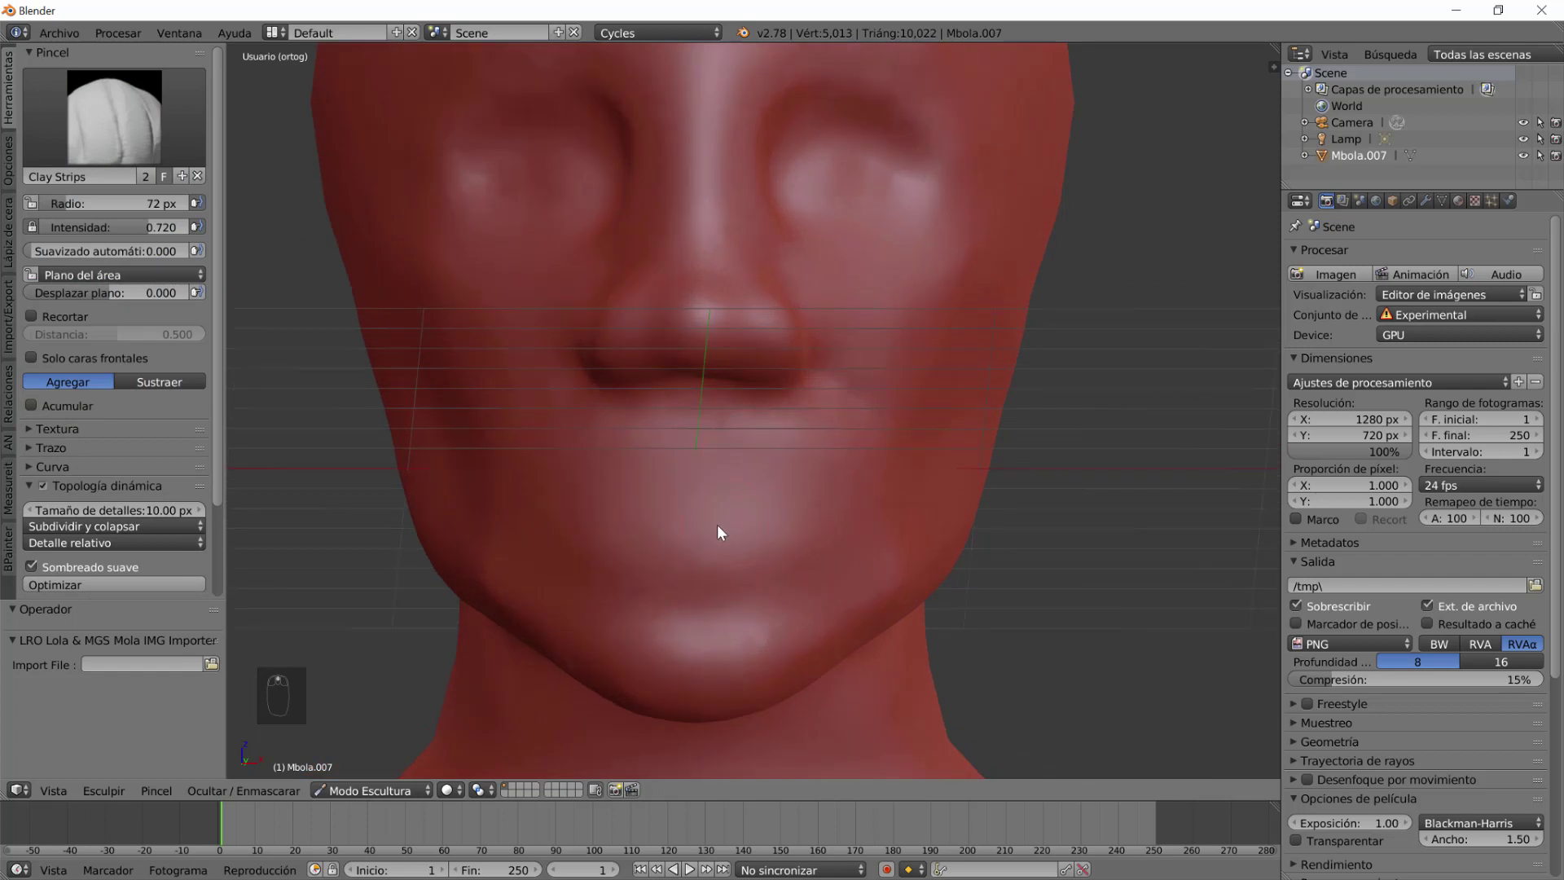
pyautogui.middleClick(723, 522)
pyautogui.moveTo(728, 555); pyautogui.dragTo(606, 479)
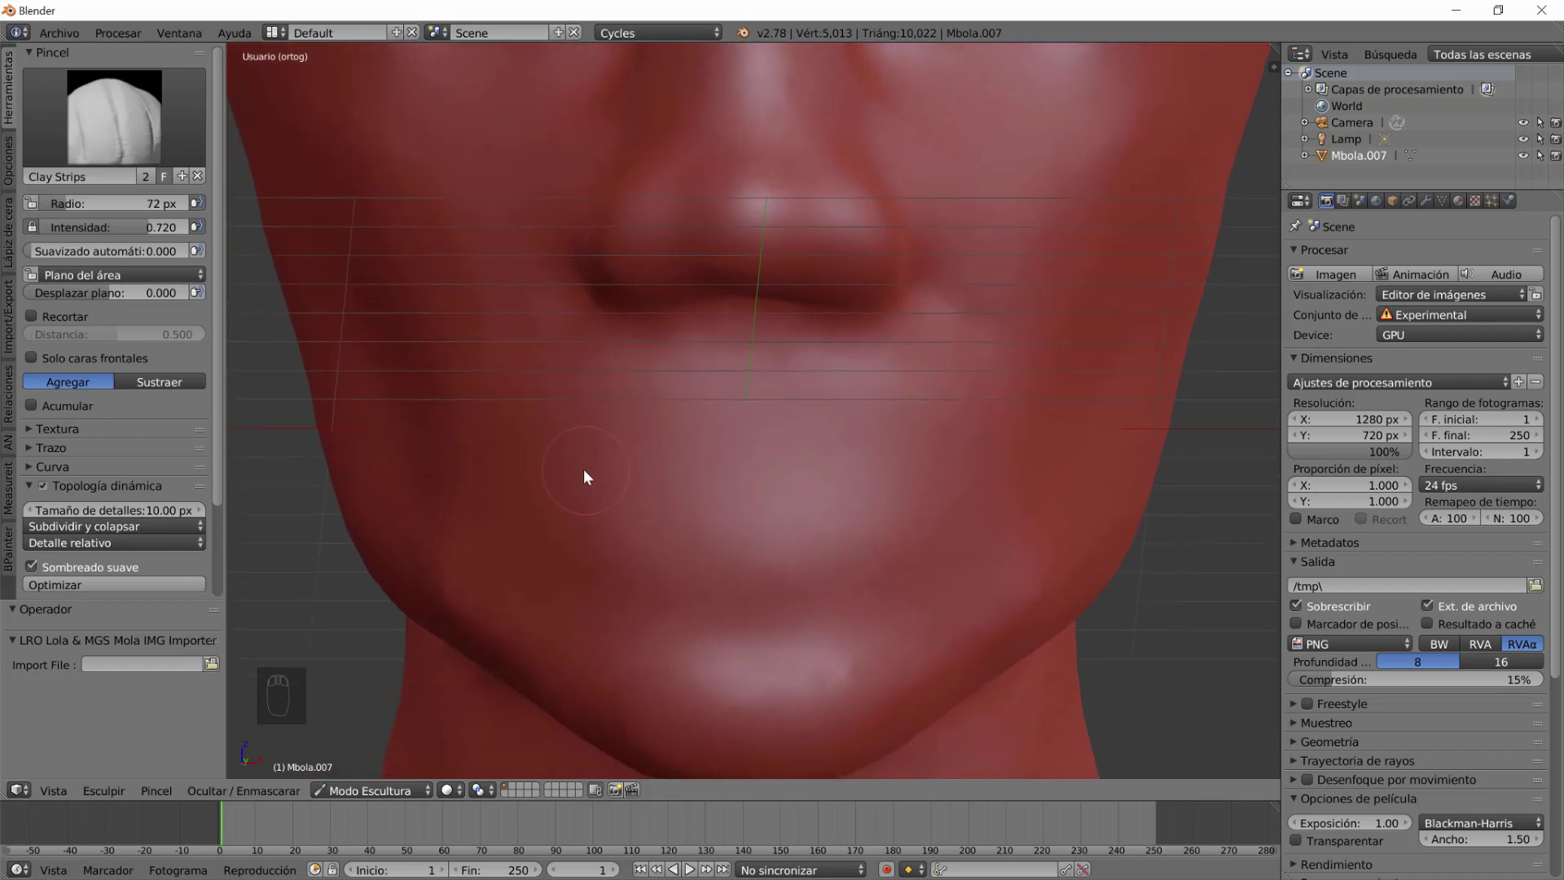
pyautogui.click(822, 474)
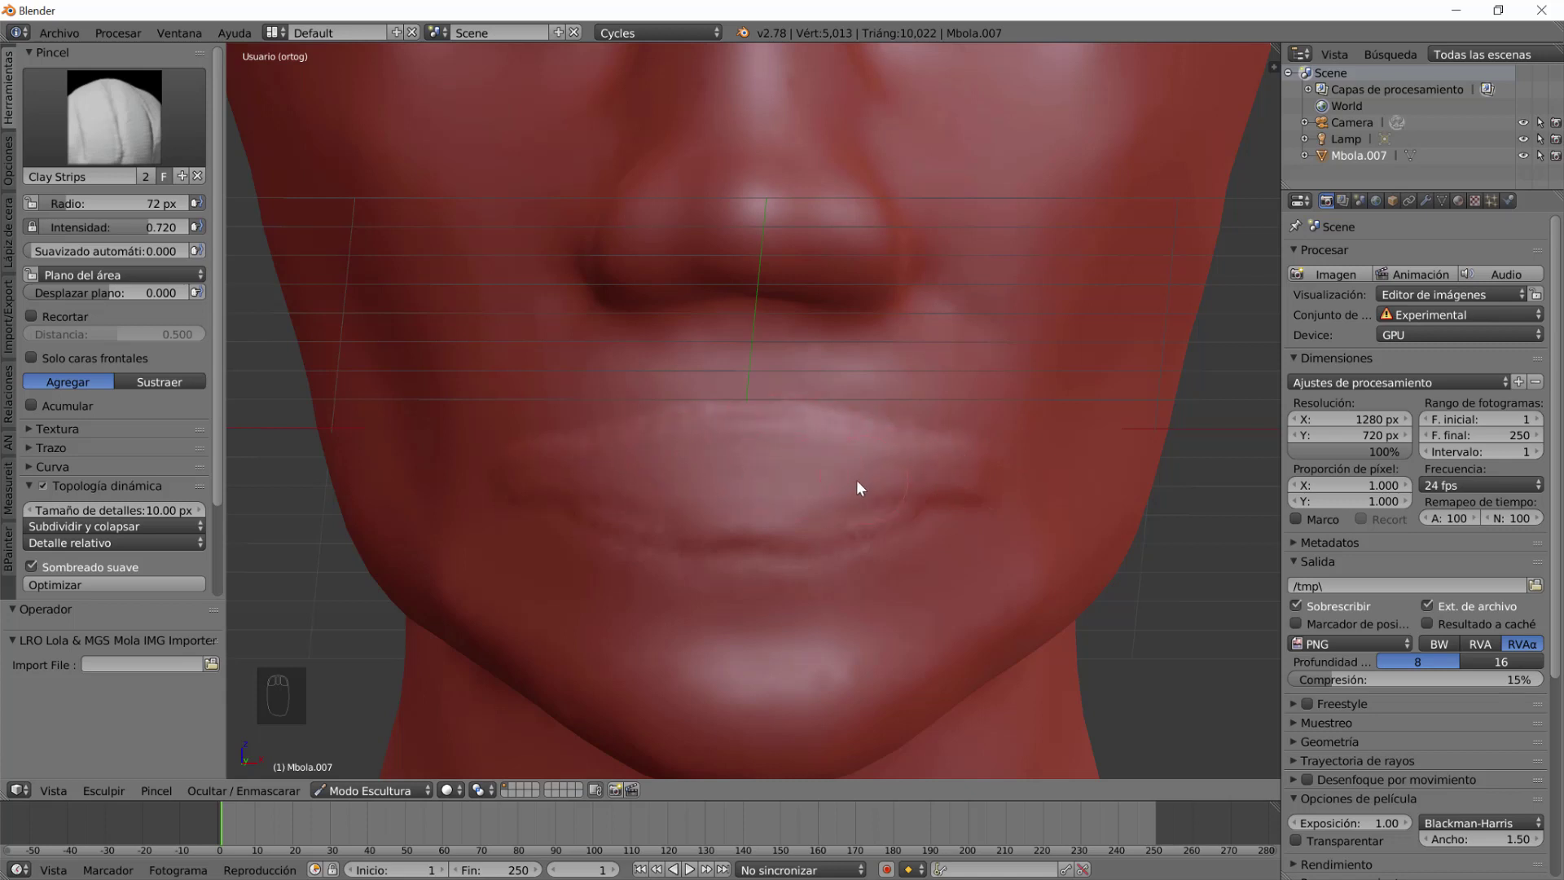
pyautogui.click(937, 478)
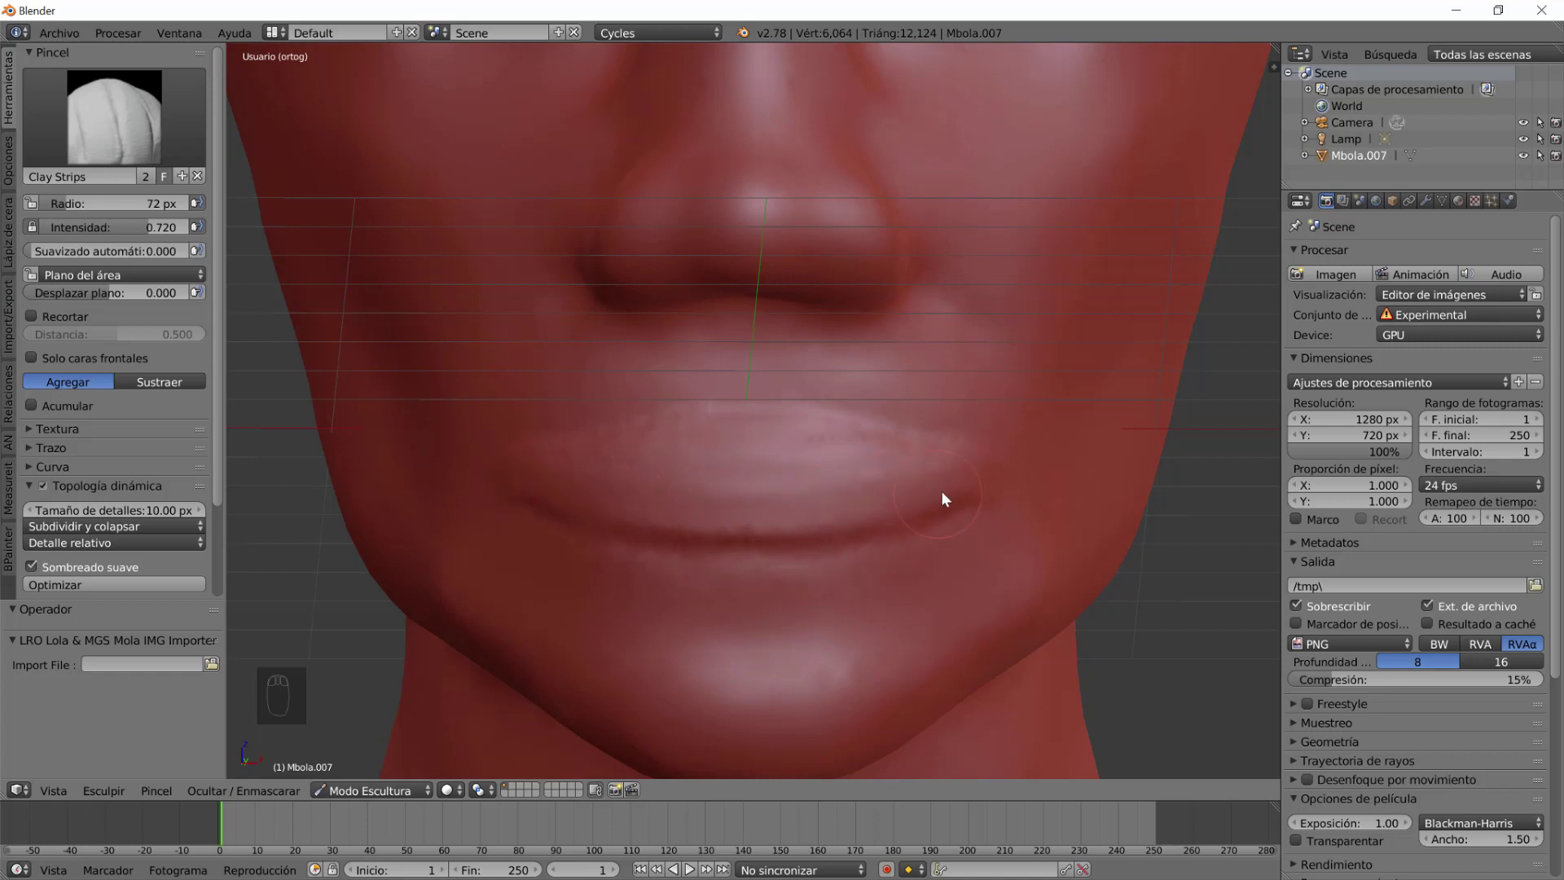
pyautogui.click(970, 468)
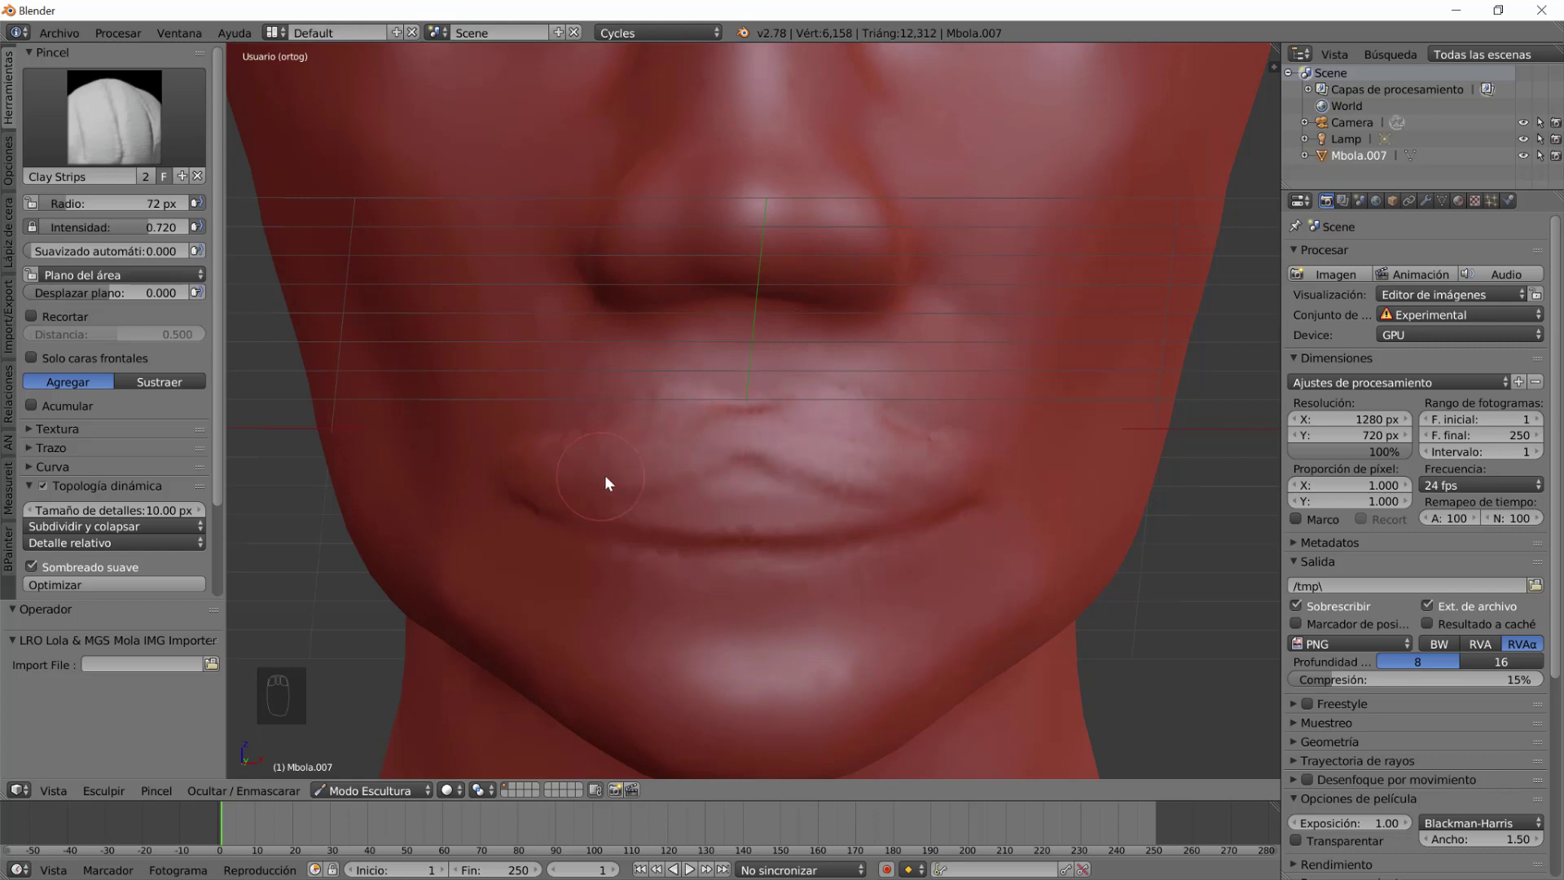
pyautogui.moveTo(867, 508); pyautogui.dragTo(958, 505)
pyautogui.click(864, 473)
# Stroke clay along the full length of both lips and below the lower lip, then view from the side.
pyautogui.moveTo(857, 508); pyautogui.dragTo(650, 382)
pyautogui.moveTo(649, 382); pyautogui.dragTo(754, 514)
pyautogui.moveTo(754, 519); pyautogui.dragTo(855, 553)
pyautogui.click(765, 521)
pyautogui.moveTo(829, 547); pyautogui.dragTo(885, 612)
pyautogui.moveTo(1117, 598); pyautogui.dragTo(827, 629)
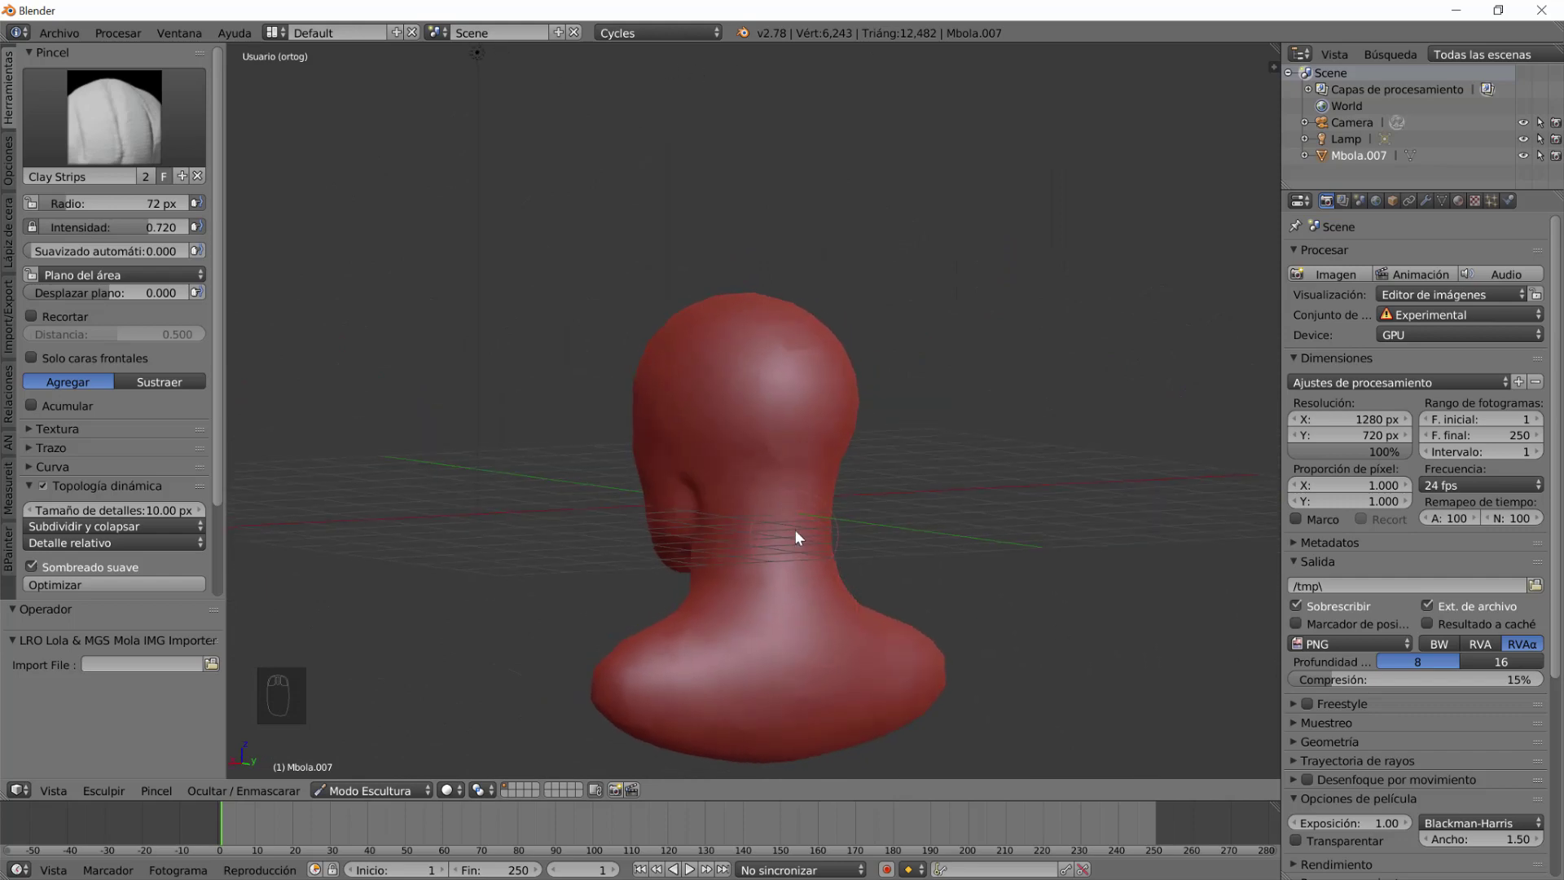
# Add Clay Strips volume across the back and nape of the neck.
pyautogui.click(1025, 497)
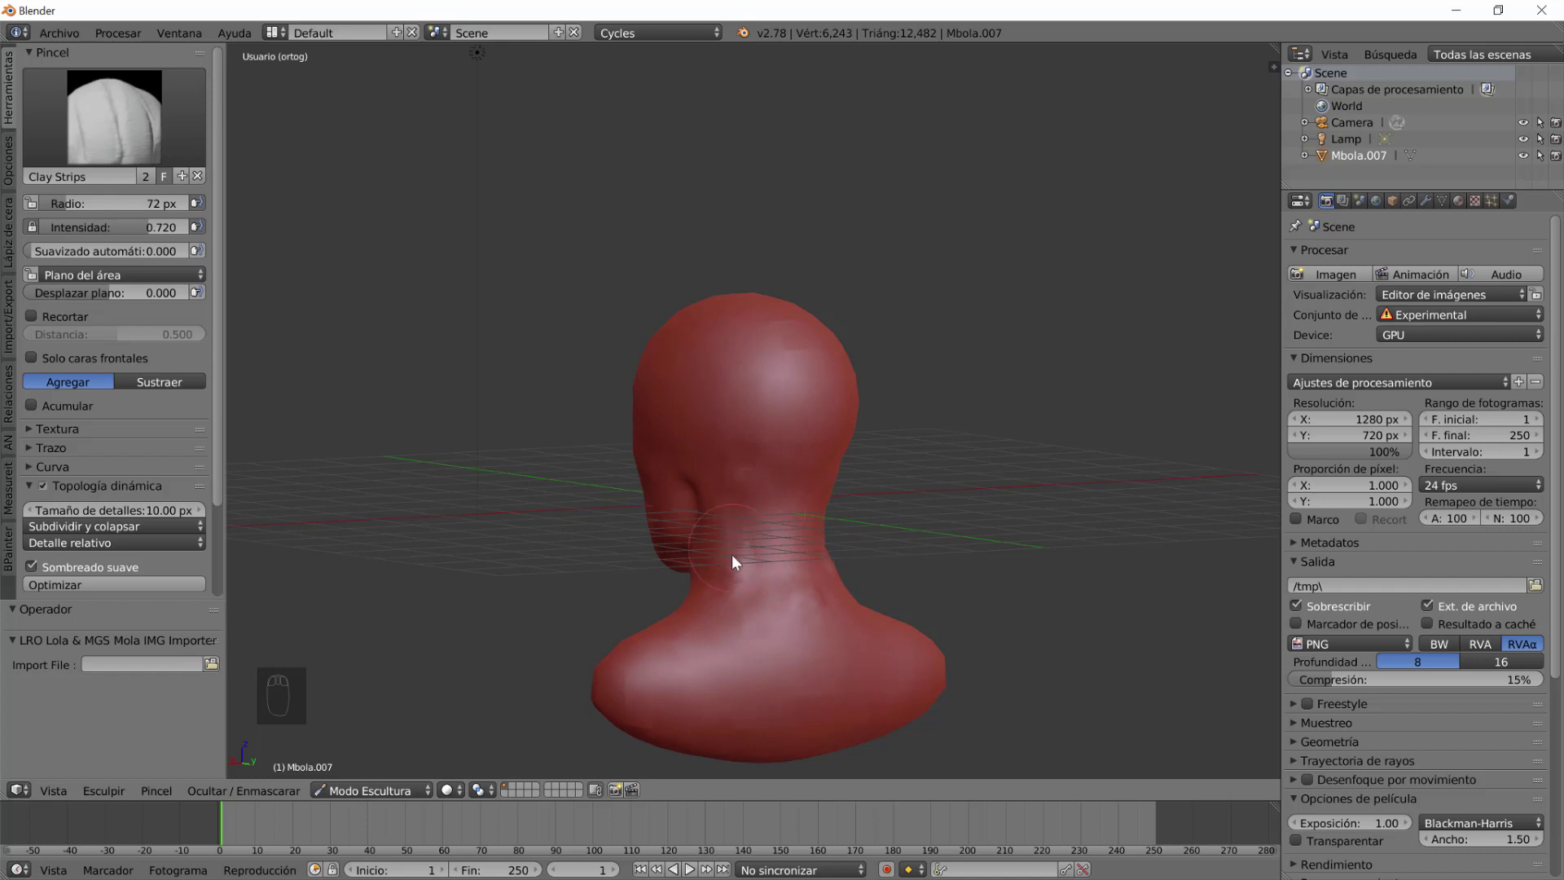
pyautogui.click(813, 538)
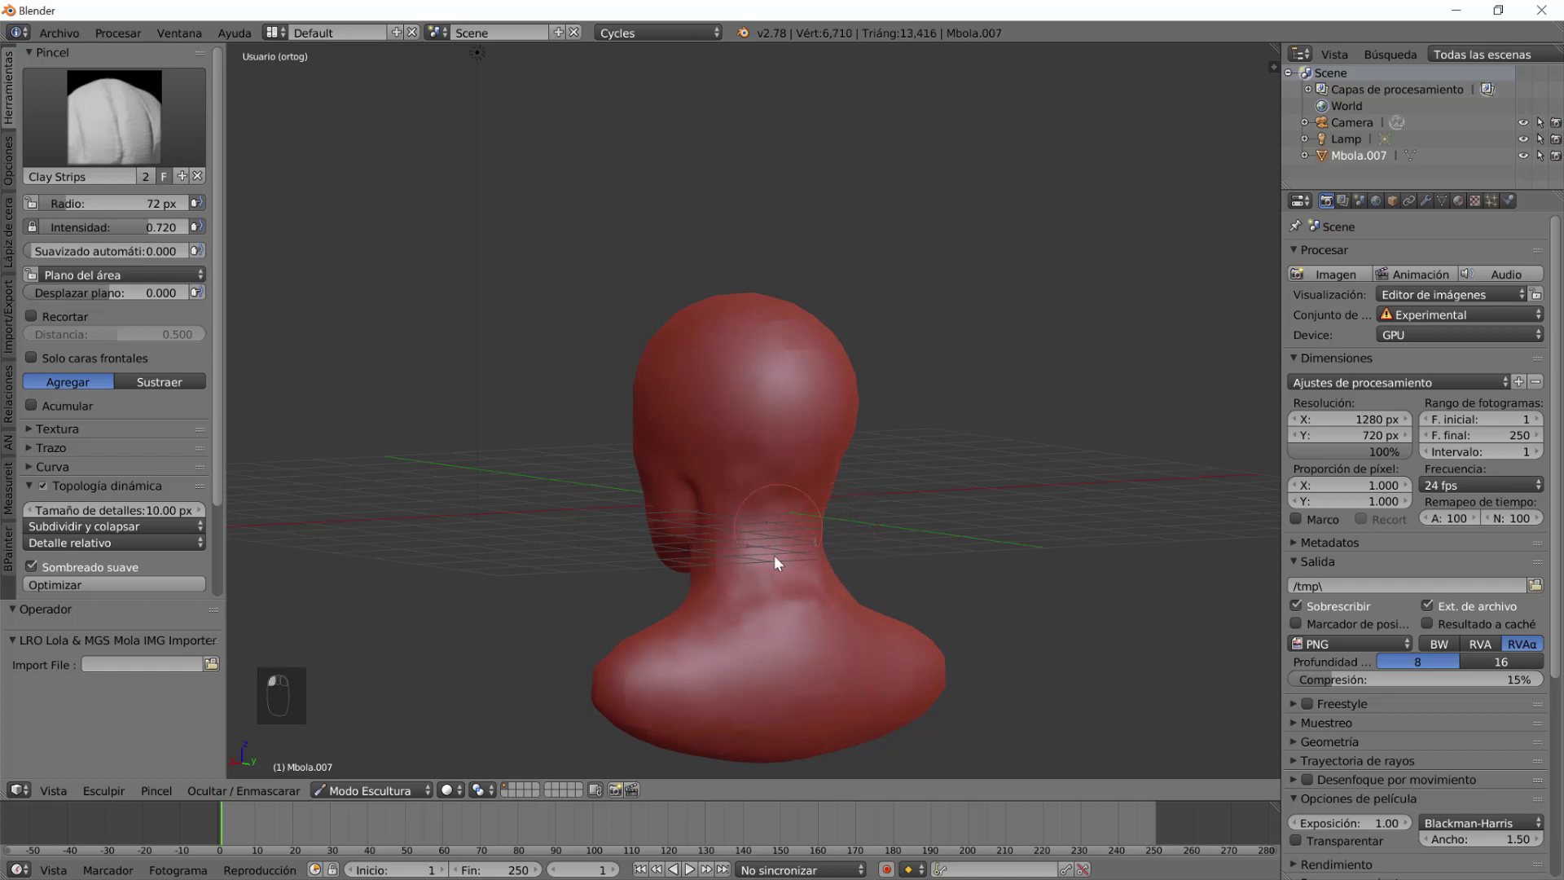
pyautogui.moveTo(855, 629); pyautogui.dragTo(866, 579)
pyautogui.click(856, 589)
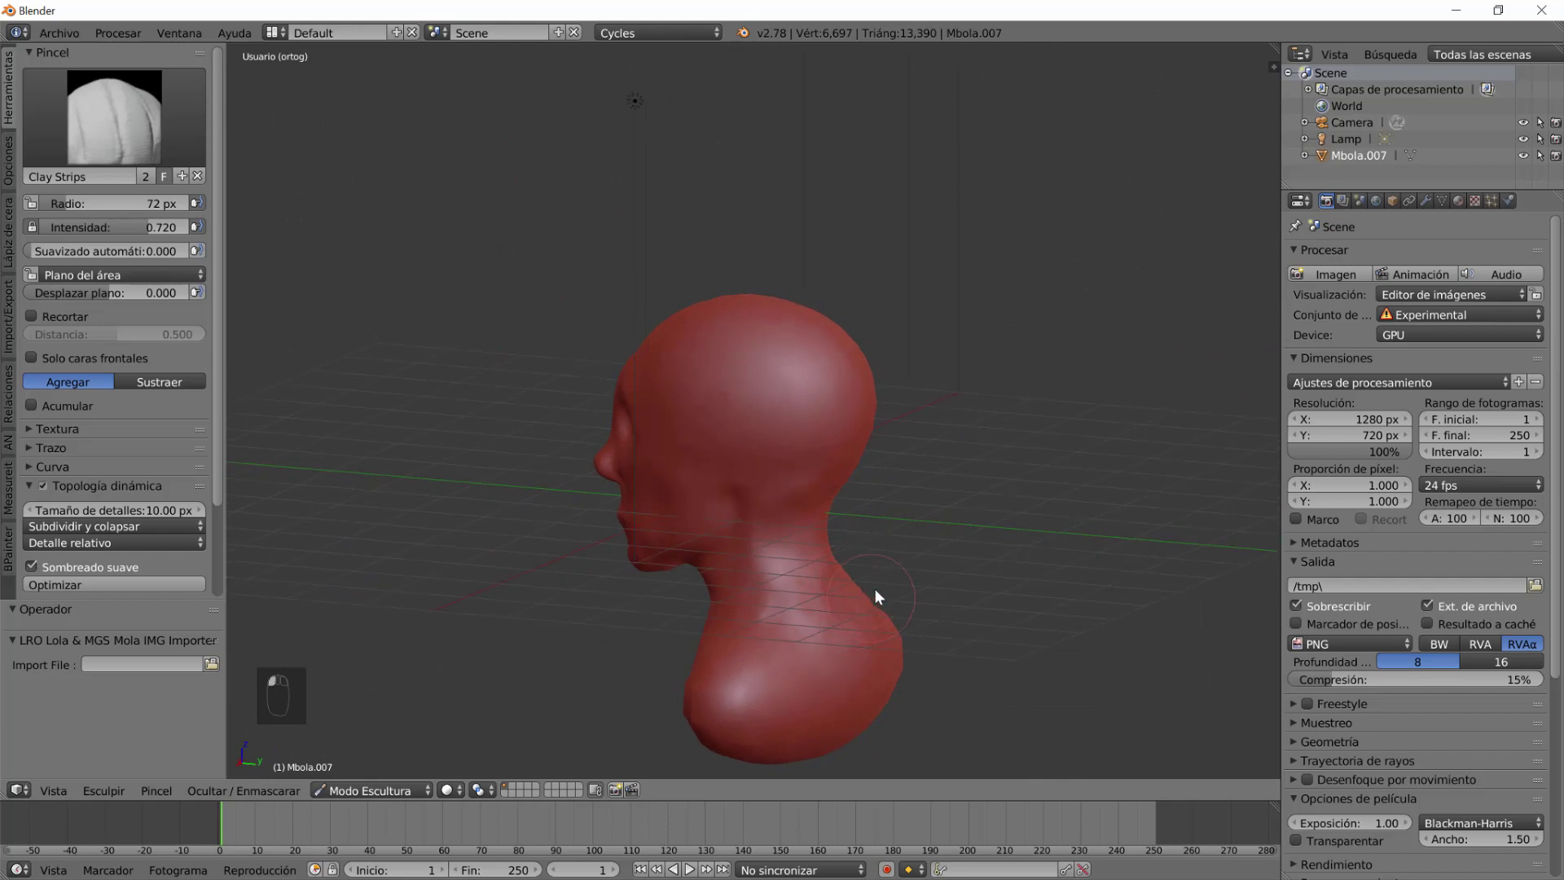
# Refine the wings of the nose and add clay beside the nostrils from the front.
pyautogui.moveTo(941, 688); pyautogui.dragTo(813, 654)
pyautogui.moveTo(836, 665); pyautogui.dragTo(1058, 661)
pyautogui.moveTo(759, 711); pyautogui.dragTo(835, 654)
pyautogui.scroll(3)
pyautogui.moveTo(874, 638); pyautogui.dragTo(802, 400)
pyautogui.click(800, 400)
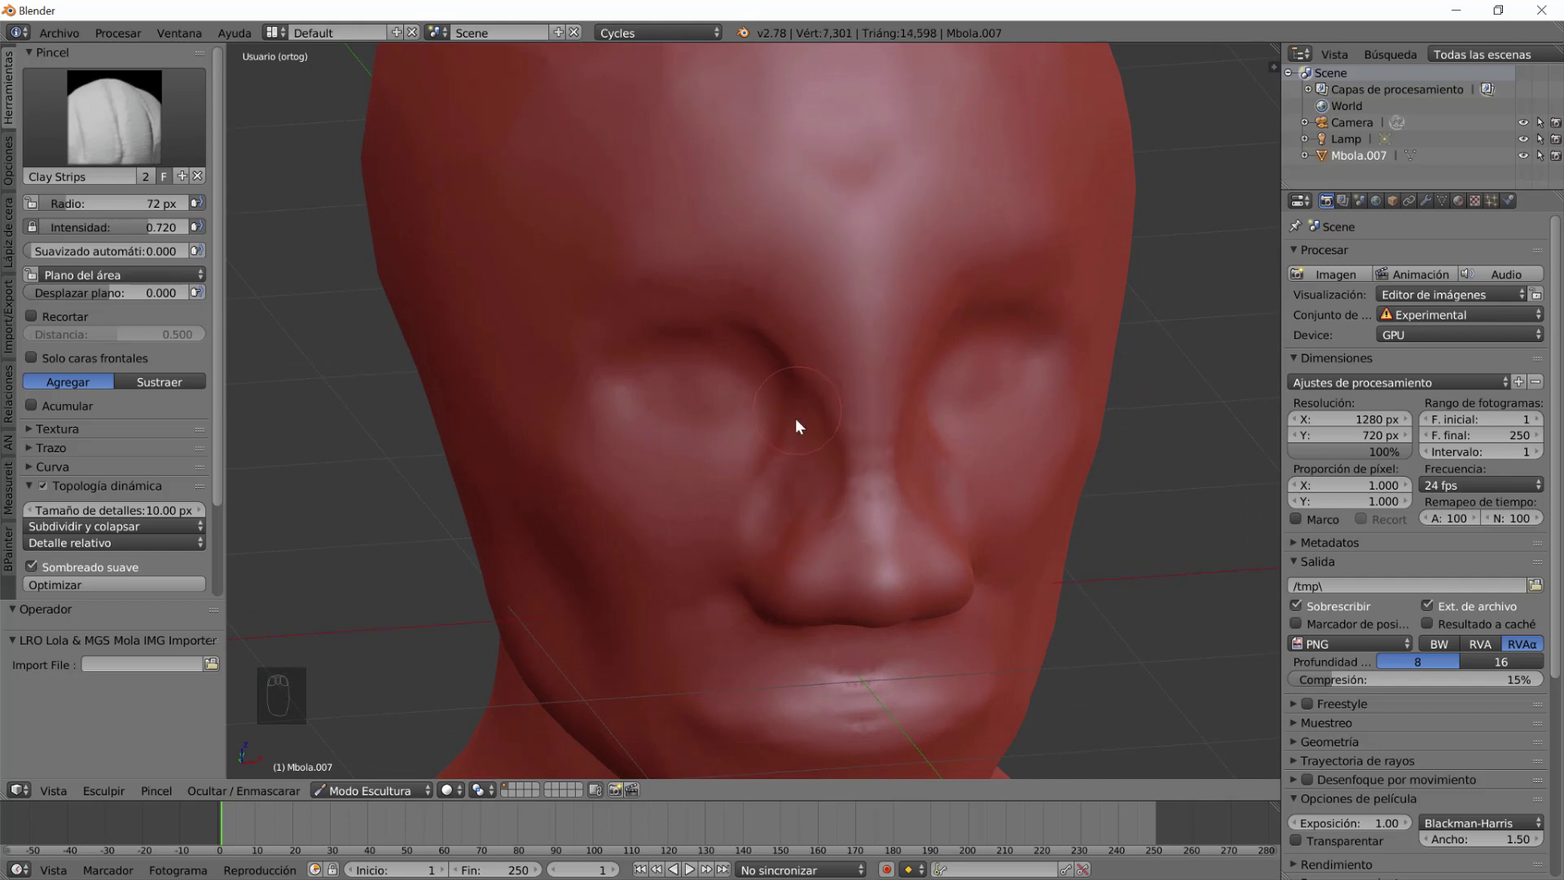
# Smooth the area between the eyes and nose, then build up the cheek with Clay Strips.
pyautogui.click(812, 415)
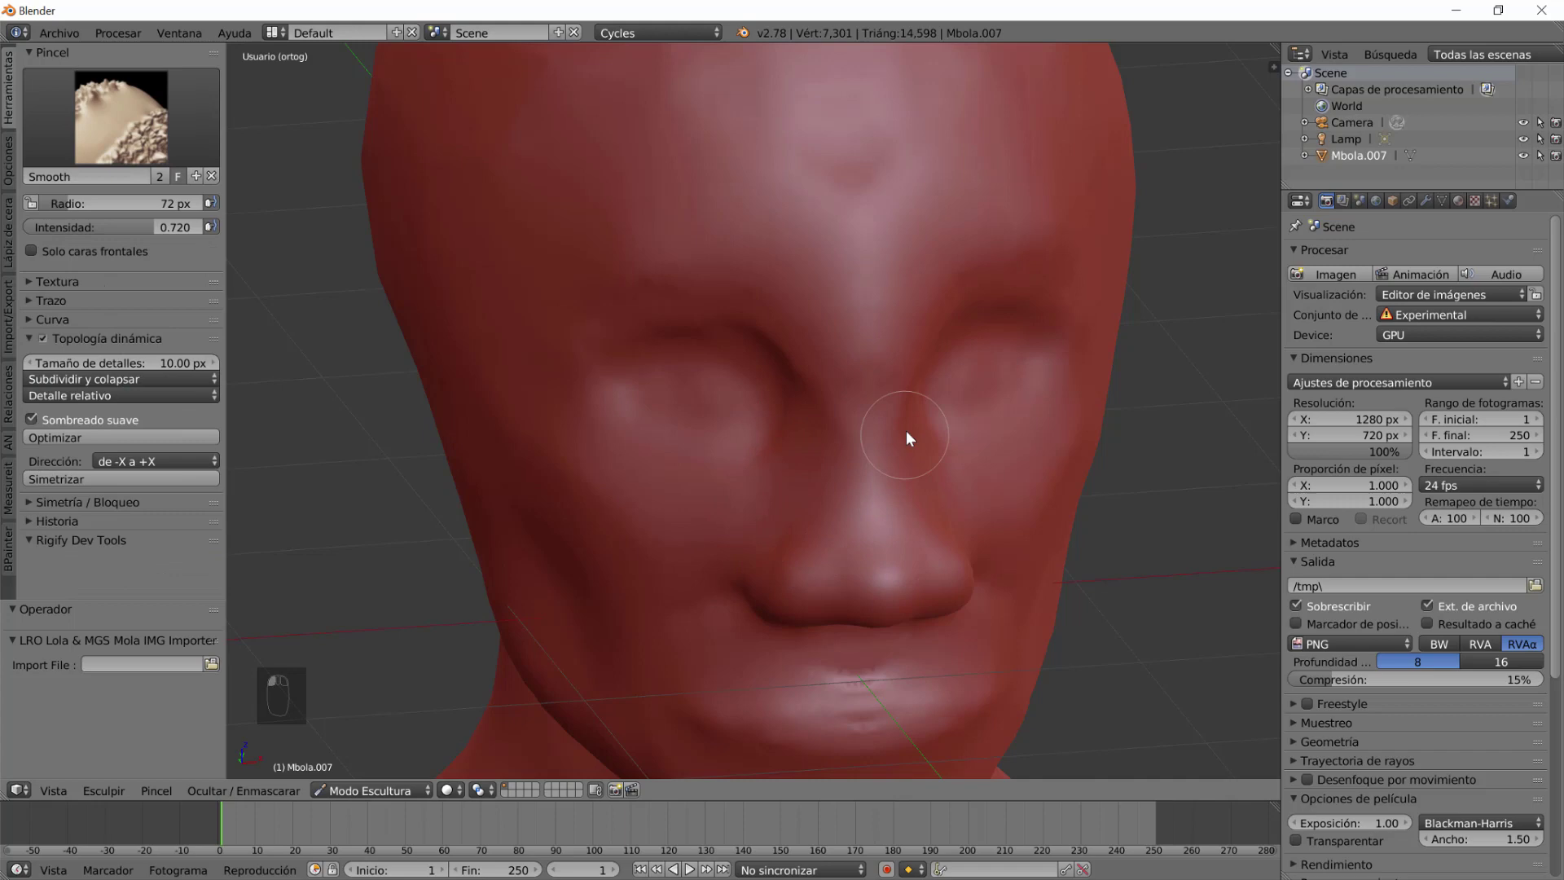
pyautogui.moveTo(952, 642); pyautogui.dragTo(849, 438)
pyautogui.click(820, 351)
pyautogui.moveTo(935, 513); pyautogui.dragTo(879, 577)
pyautogui.moveTo(868, 565); pyautogui.dragTo(976, 494)
# Add clay around the mouth, chin and jaw, and fill out the lower lip.
pyautogui.moveTo(748, 467); pyautogui.dragTo(919, 626)
pyautogui.moveTo(921, 622); pyautogui.dragTo(1008, 472)
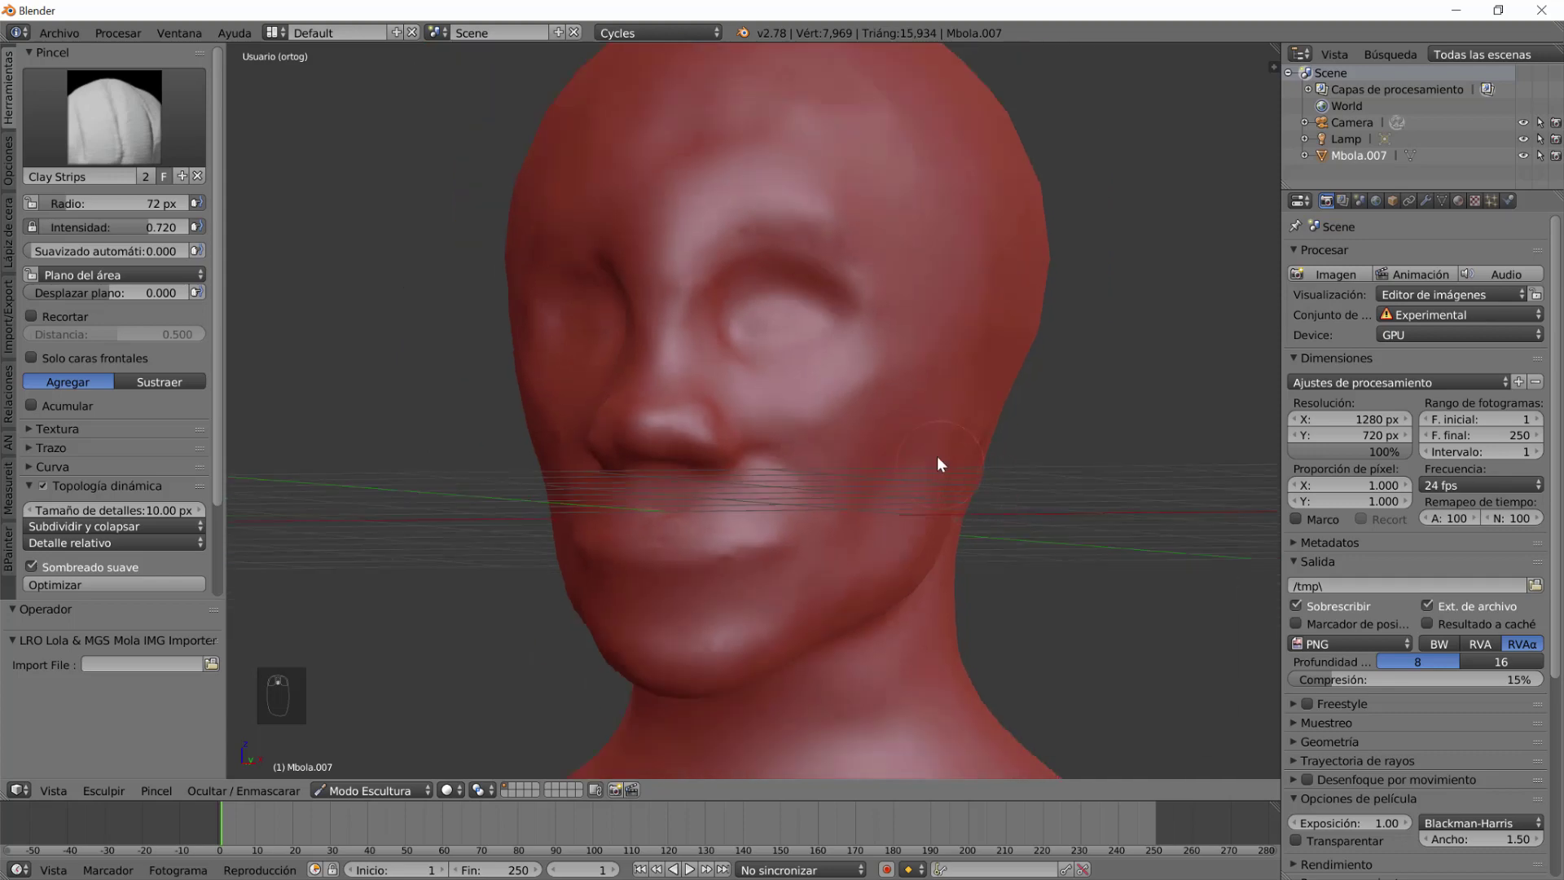
pyautogui.moveTo(926, 445); pyautogui.dragTo(977, 592)
pyautogui.moveTo(936, 587); pyautogui.dragTo(962, 572)
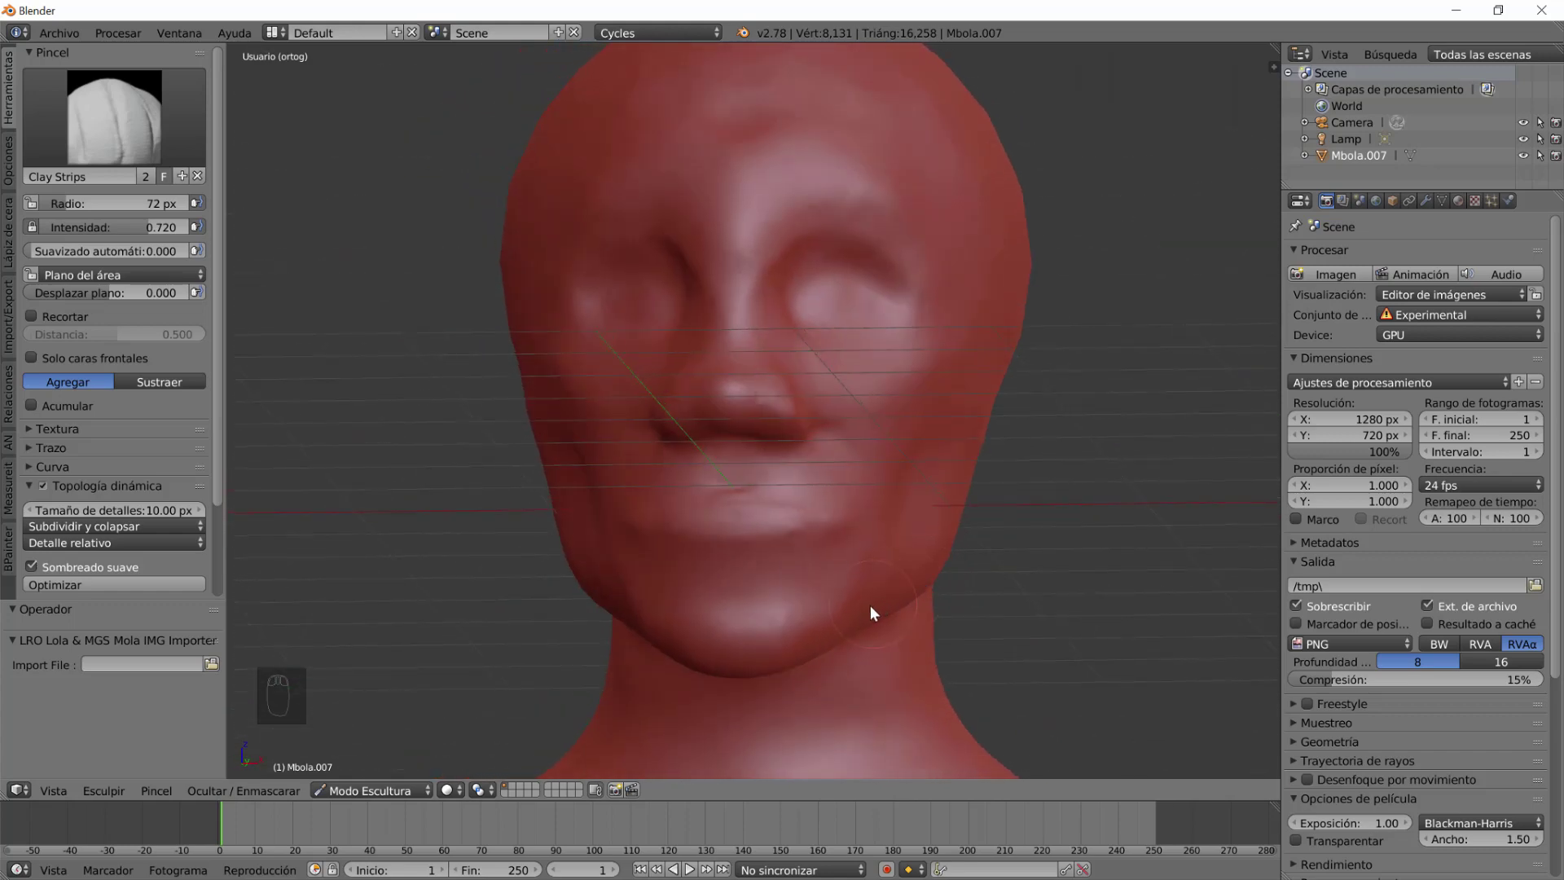
pyautogui.moveTo(783, 620); pyautogui.dragTo(889, 665)
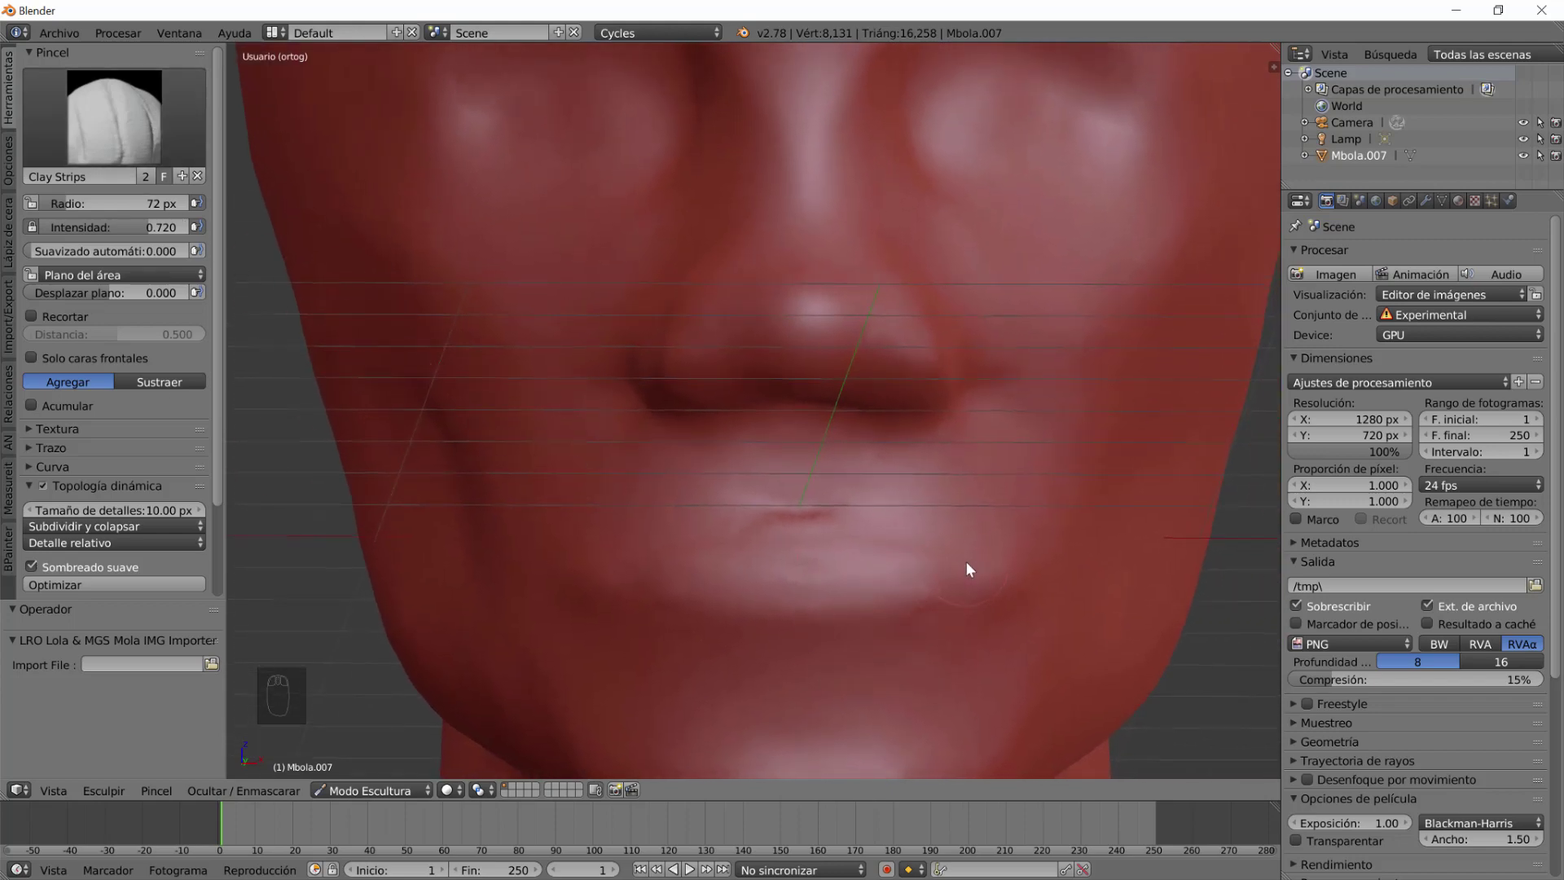
pyautogui.click(962, 576)
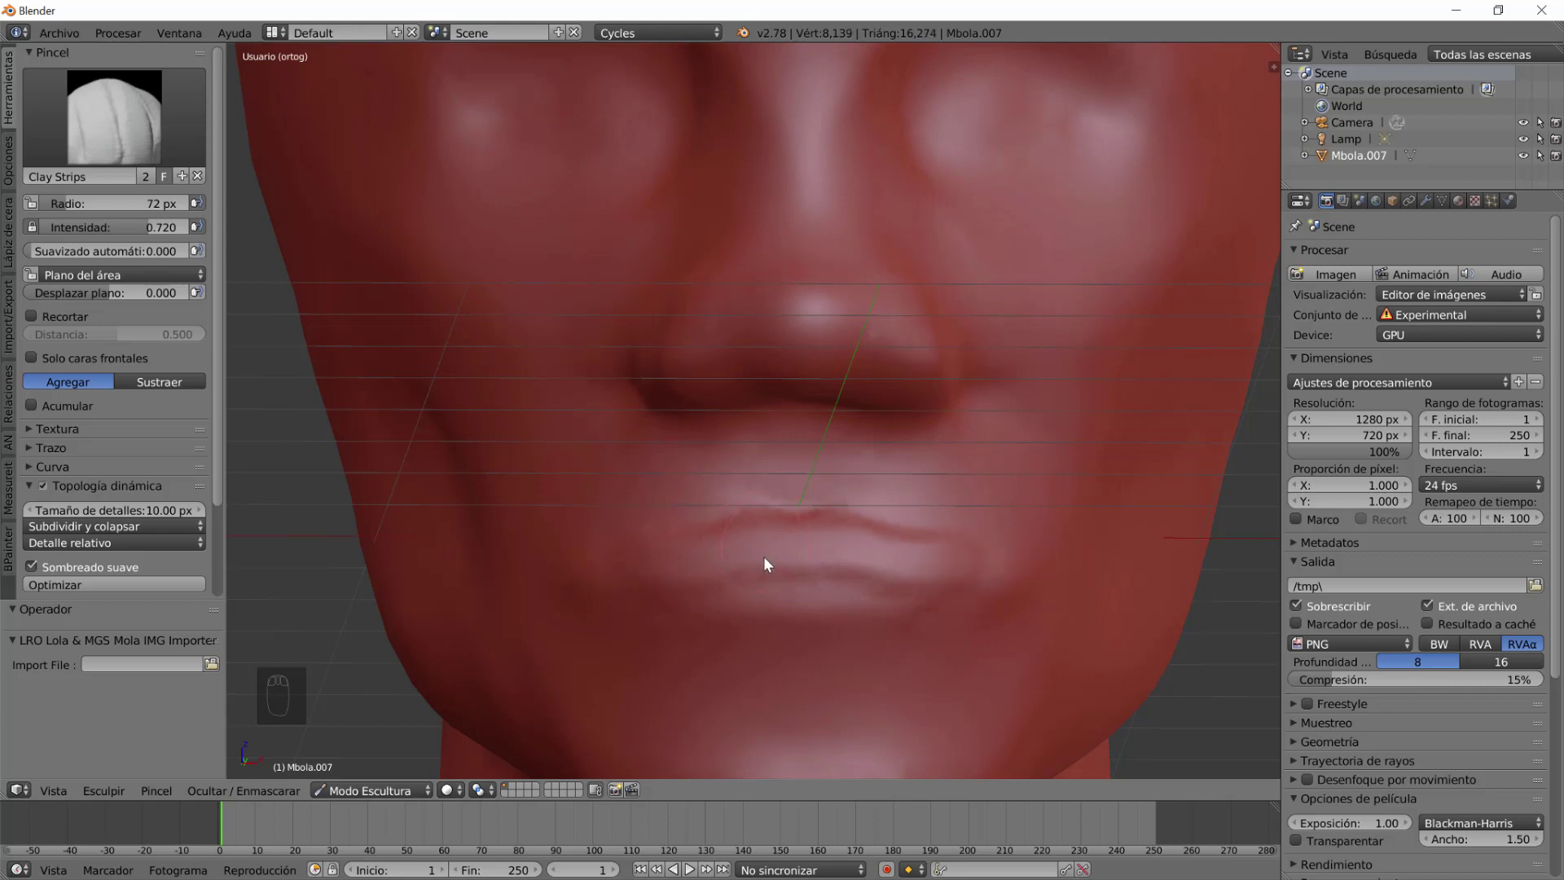
# Cut a clear crease line between the lips with the Crease brush.
pyautogui.click(652, 582)
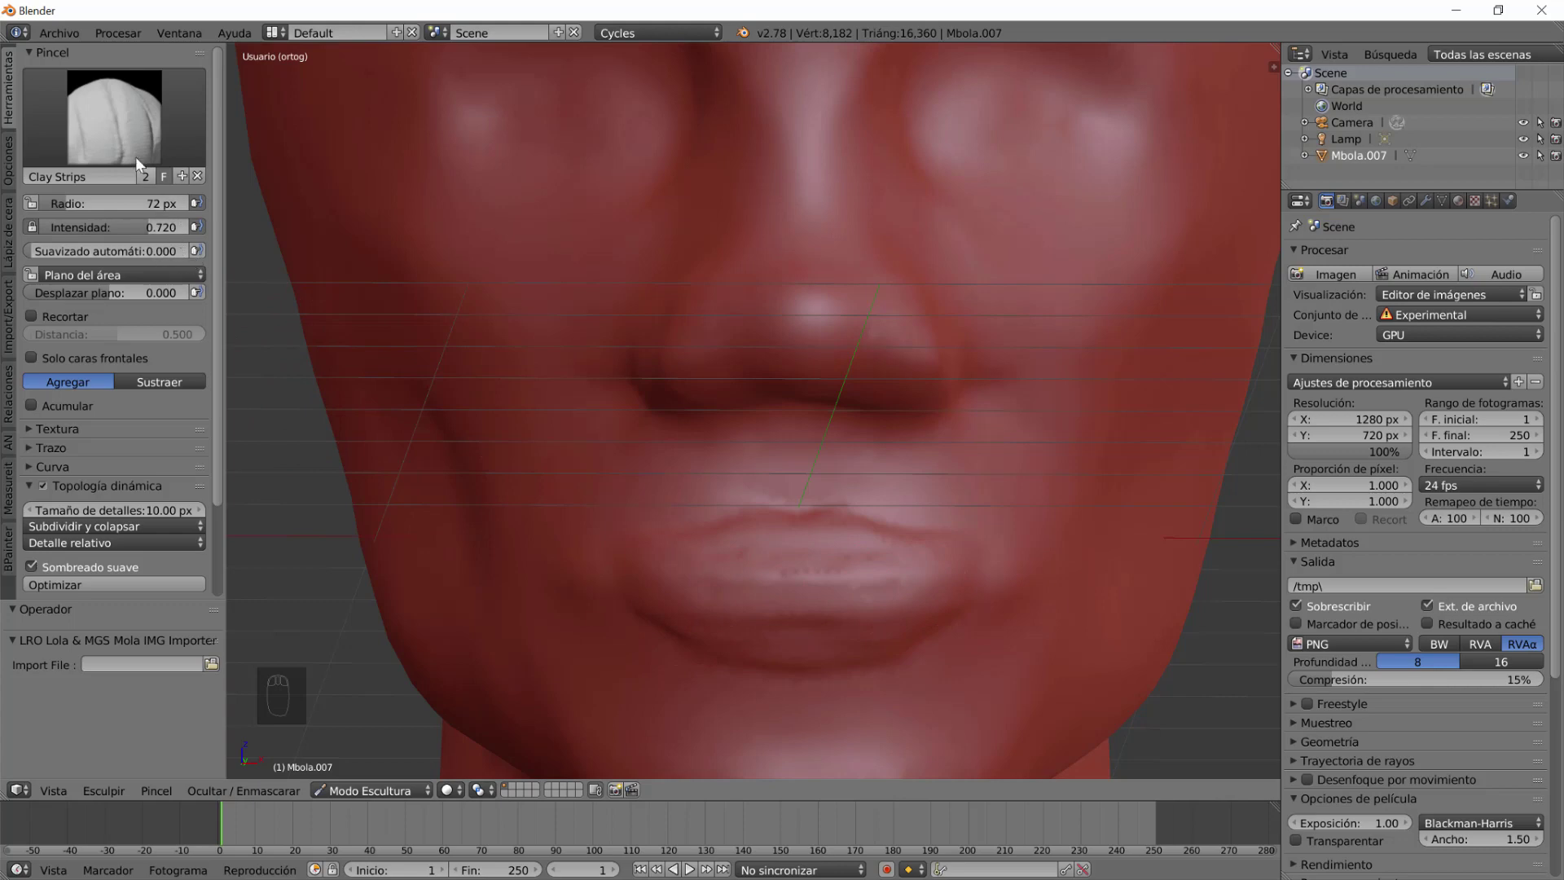
pyautogui.click(369, 140)
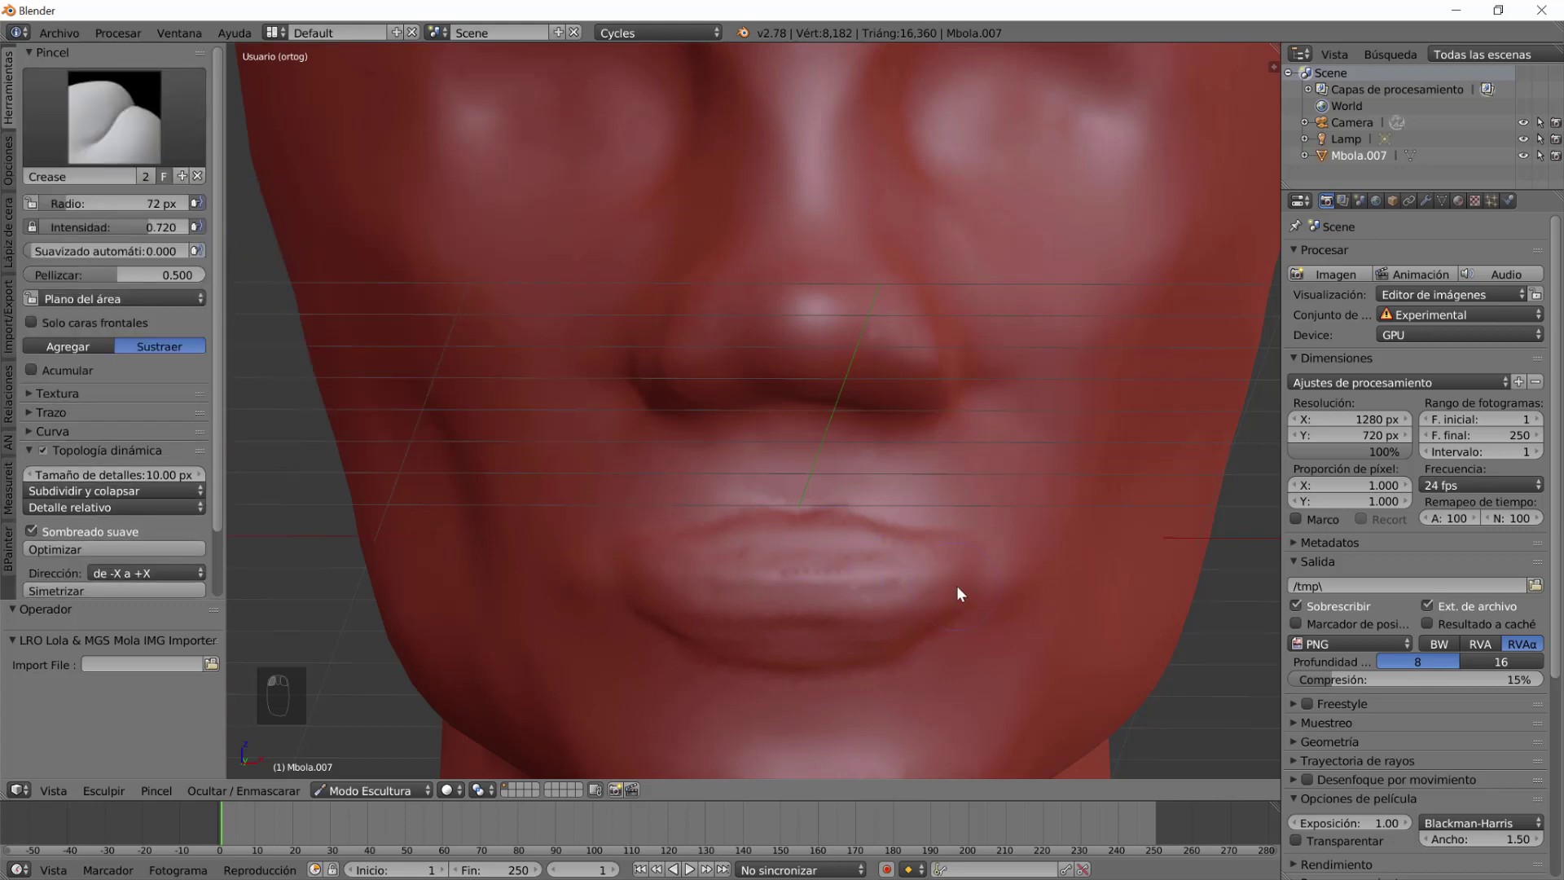
pyautogui.moveTo(968, 590); pyautogui.dragTo(1052, 486)
pyautogui.click(1042, 489)
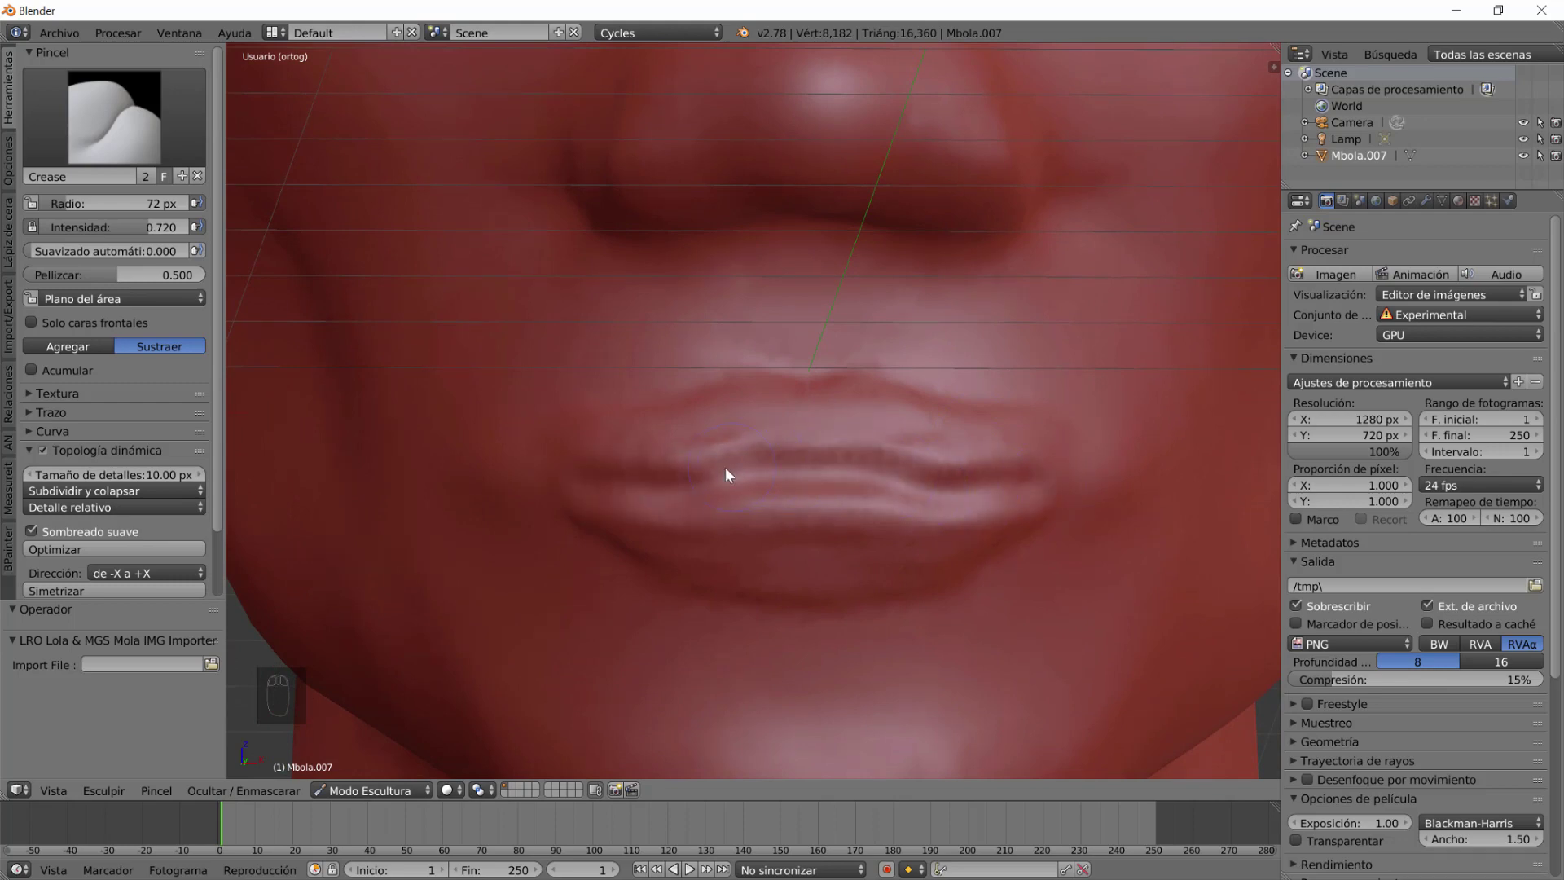
pyautogui.moveTo(901, 528); pyautogui.dragTo(924, 529)
pyautogui.press('ctrl+z')
pyautogui.moveTo(962, 554); pyautogui.dragTo(972, 551)
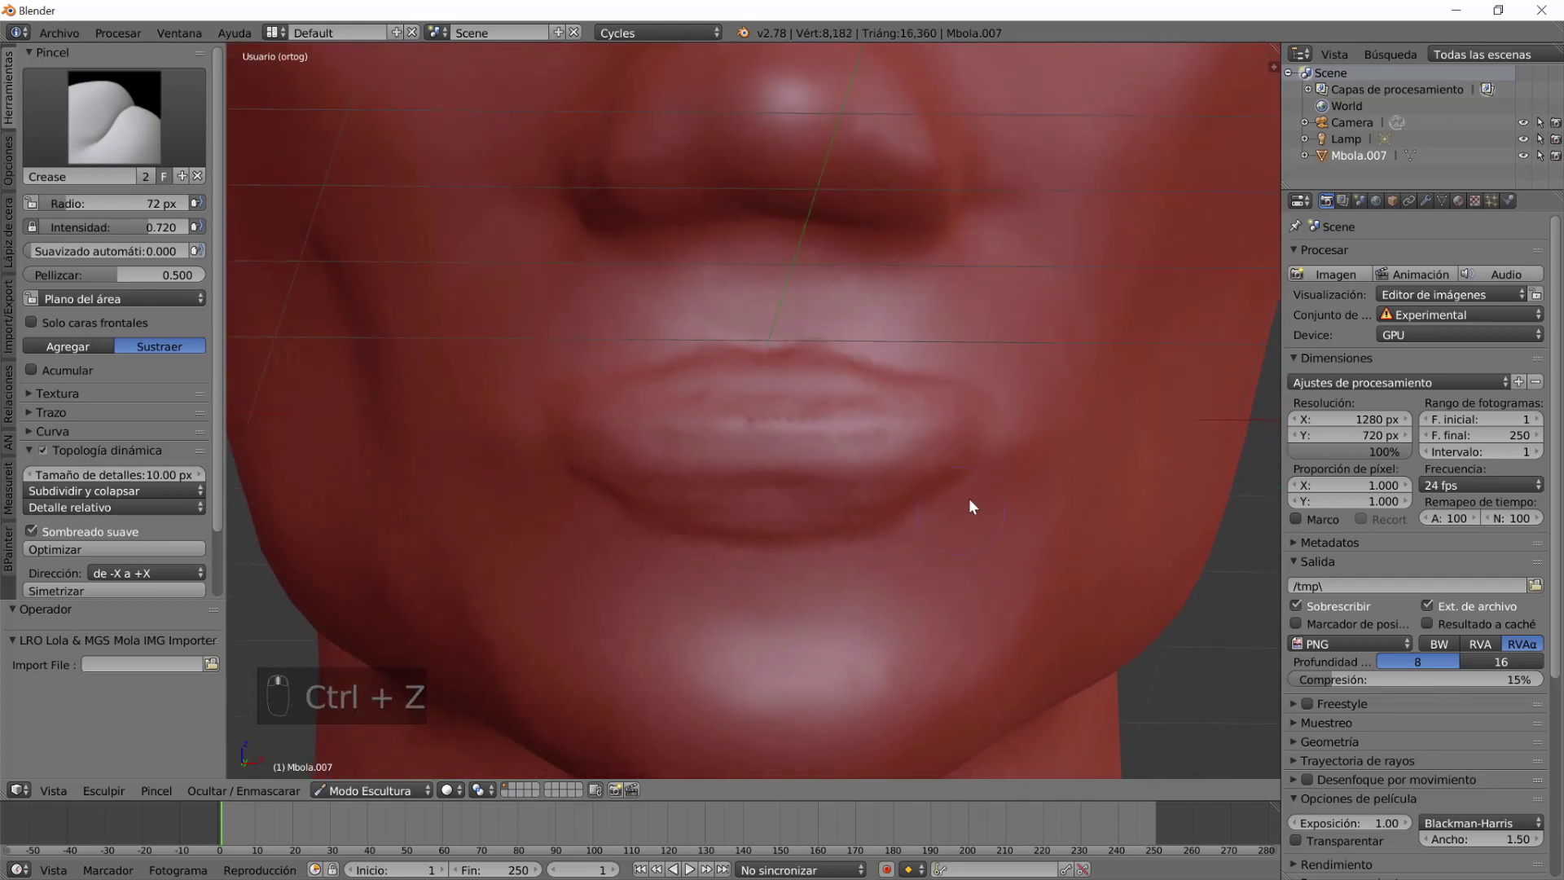
pyautogui.click(983, 445)
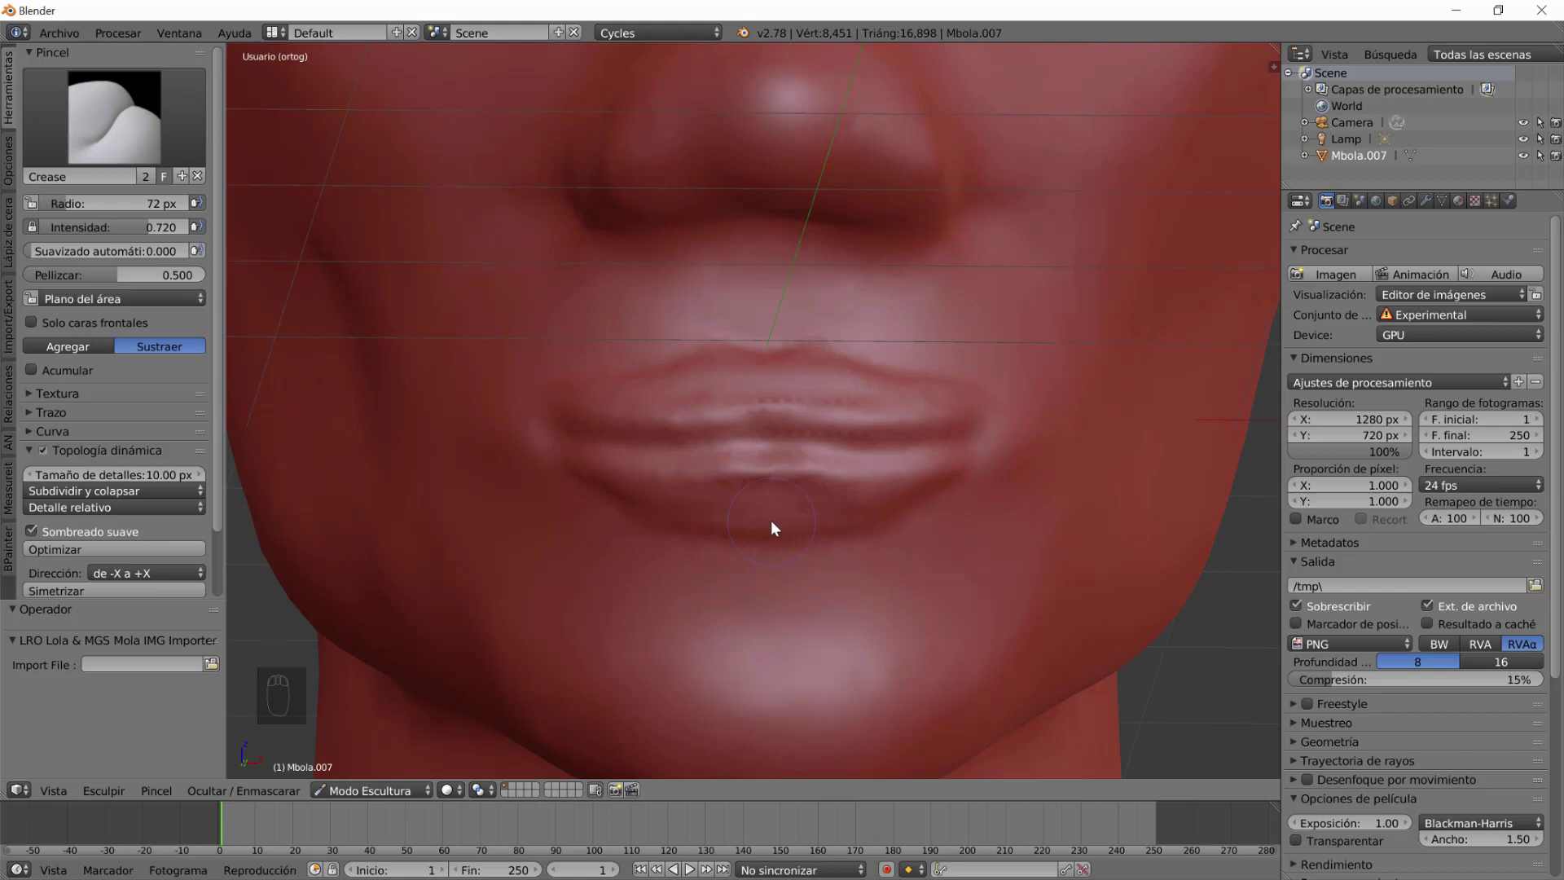
# Lower the brush strength with Shift+F and smooth the lip creases.
pyautogui.press('shift+f')
pyautogui.moveTo(836, 559); pyautogui.dragTo(911, 485)
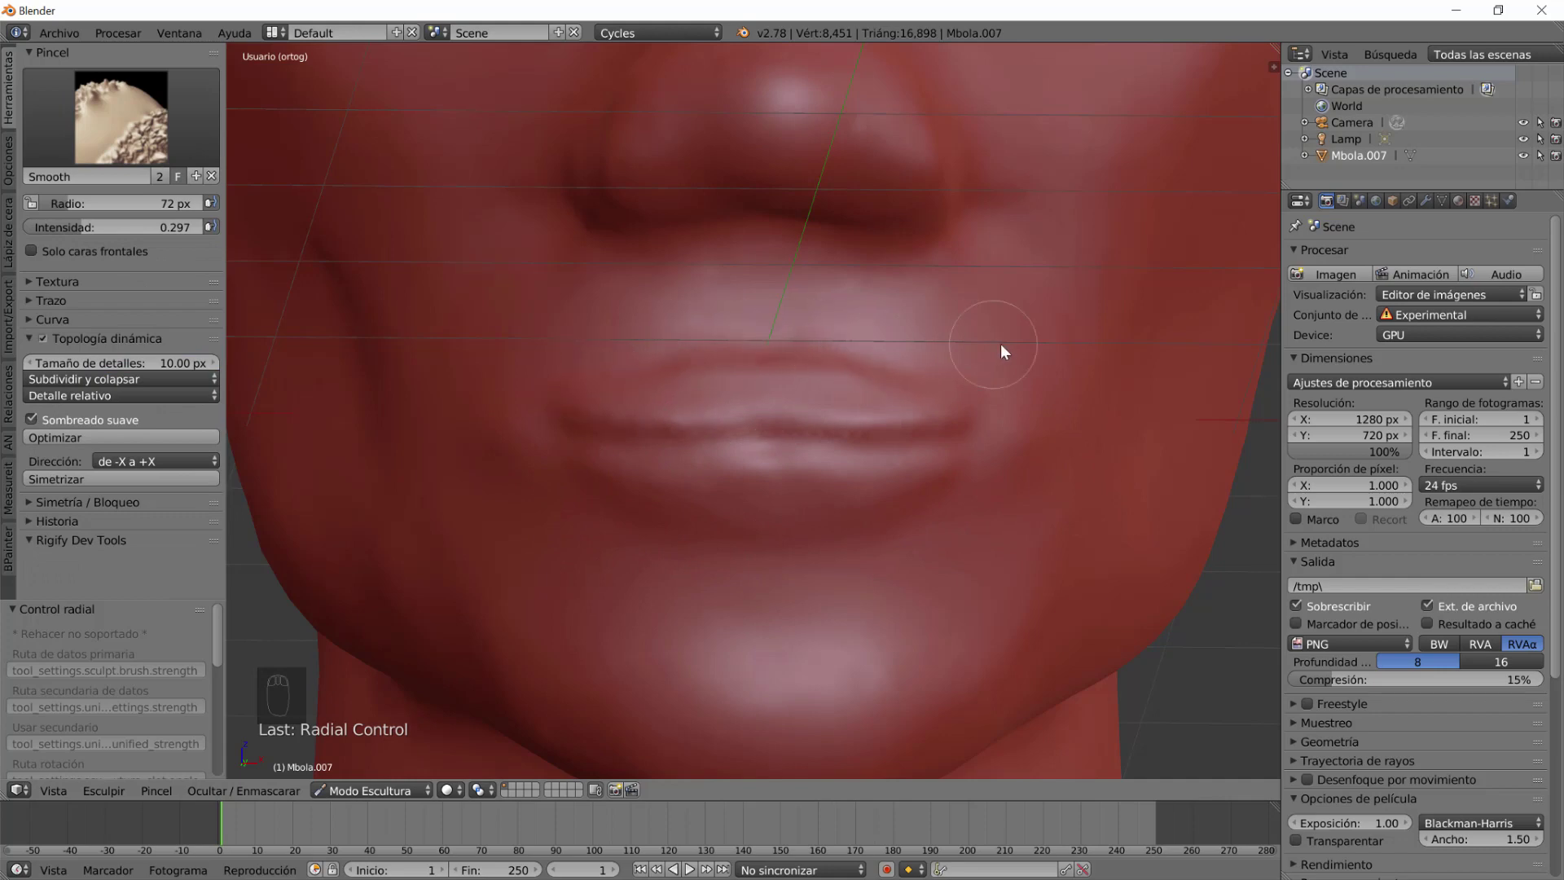
pyautogui.moveTo(968, 548); pyautogui.dragTo(682, 559)
pyautogui.scroll(3)
pyautogui.moveTo(689, 559); pyautogui.dragTo(361, 121)
# With Clay Strips, build up the skin around the mouth, cheek and below the lower lip.
pyautogui.click(361, 121)
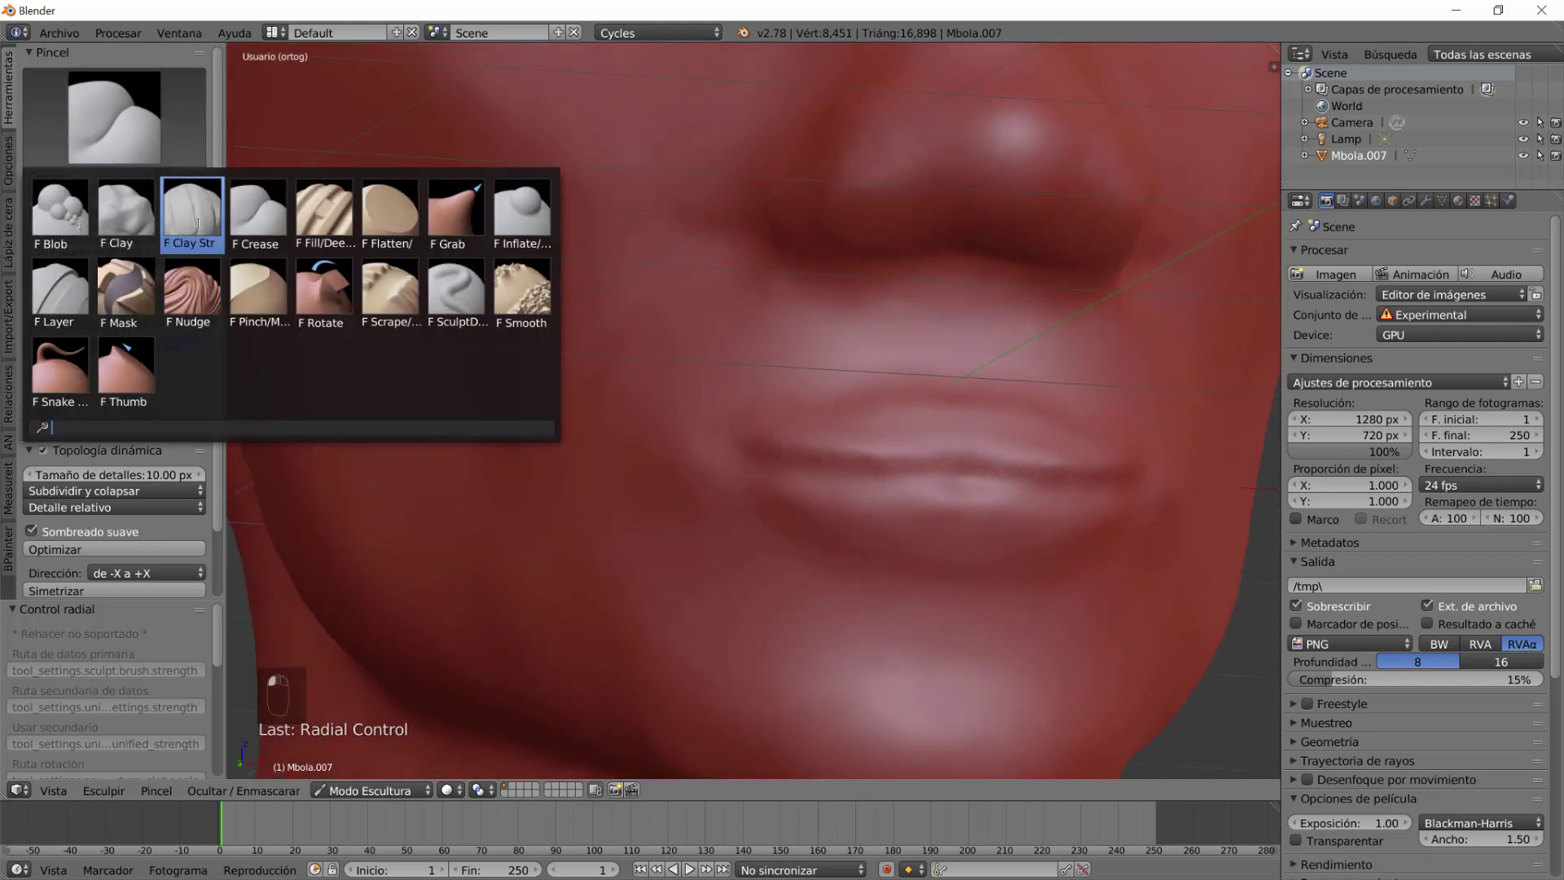
pyautogui.moveTo(1058, 588); pyautogui.dragTo(731, 539)
pyautogui.click(974, 539)
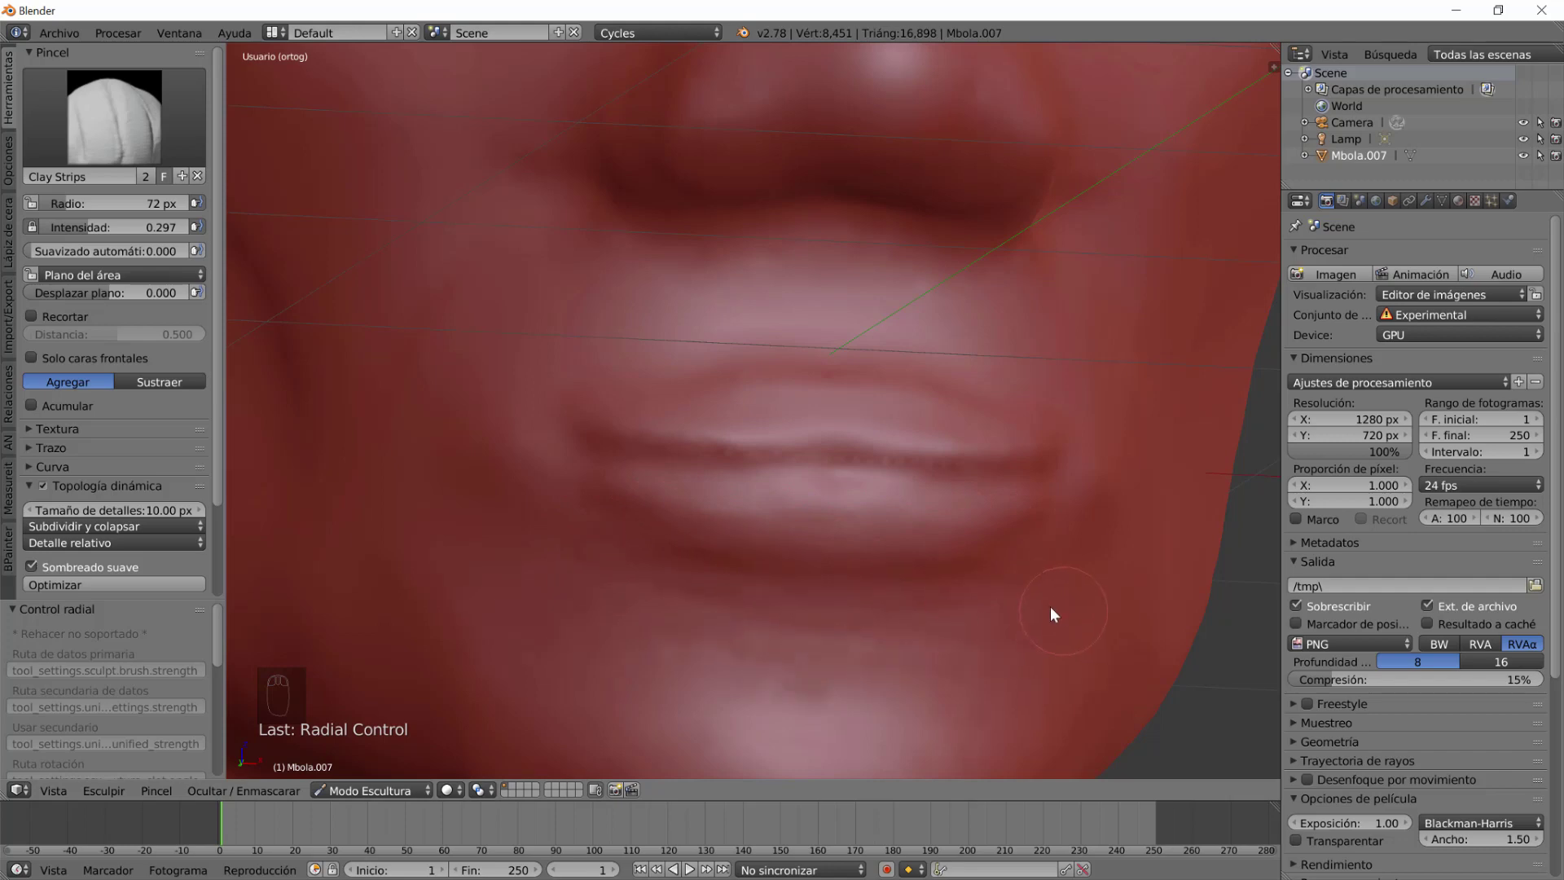
pyautogui.click(989, 416)
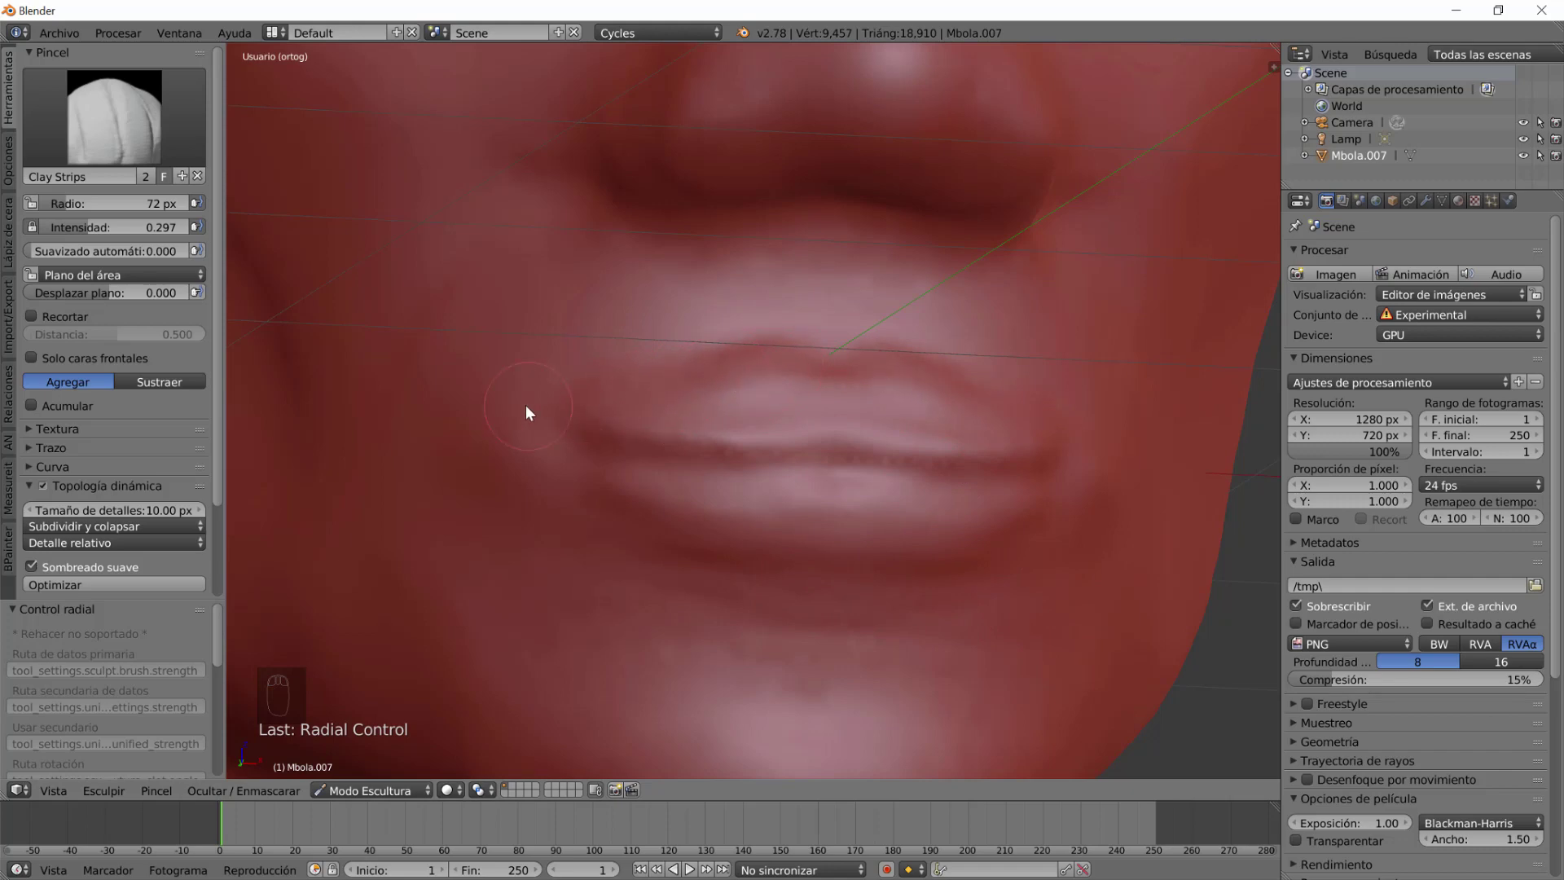
pyautogui.moveTo(634, 419); pyautogui.dragTo(825, 581)
pyautogui.middleClick(920, 567)
pyautogui.moveTo(914, 575); pyautogui.dragTo(942, 481)
pyautogui.moveTo(839, 524); pyautogui.dragTo(965, 454)
pyautogui.moveTo(897, 451); pyautogui.dragTo(748, 534)
# Add clay along the upper lip, mouth corner and lower lip edge.
pyautogui.moveTo(861, 531); pyautogui.dragTo(1012, 563)
pyautogui.moveTo(934, 579); pyautogui.dragTo(871, 431)
pyautogui.click(914, 432)
pyautogui.press('ctrl+z')
pyautogui.moveTo(1044, 538); pyautogui.dragTo(917, 331)
pyautogui.moveTo(917, 331); pyautogui.dragTo(1020, 512)
pyautogui.moveTo(1028, 486); pyautogui.dragTo(966, 484)
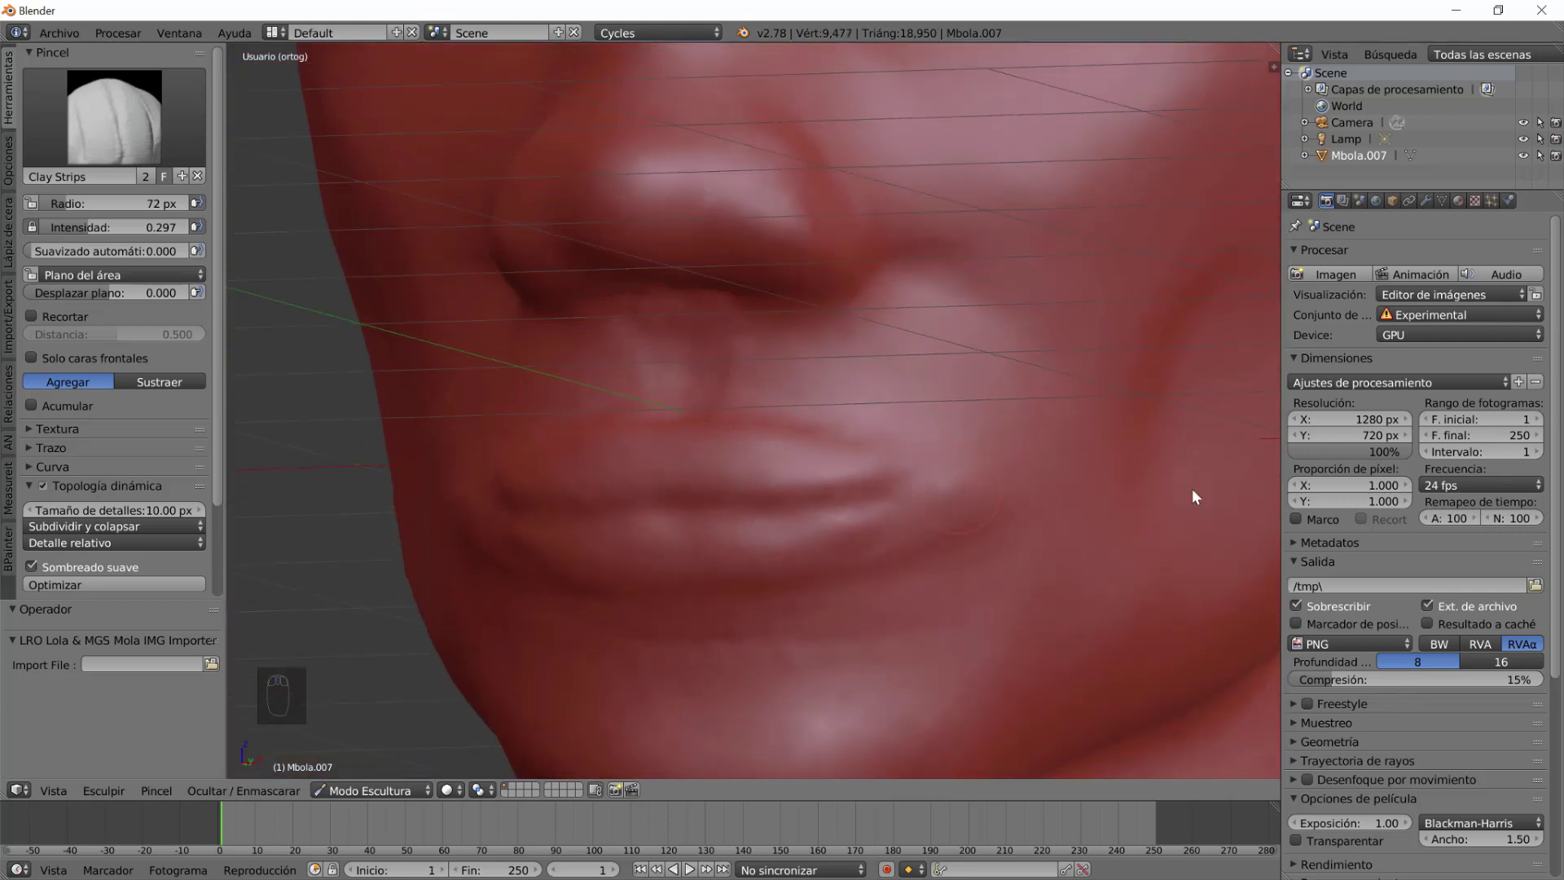
# Set the Dynamic Topology Detail Size to 8 px and view the upper lip from below.
pyautogui.moveTo(136, 522); pyautogui.dragTo(373, 405)
pyautogui.click(374, 406)
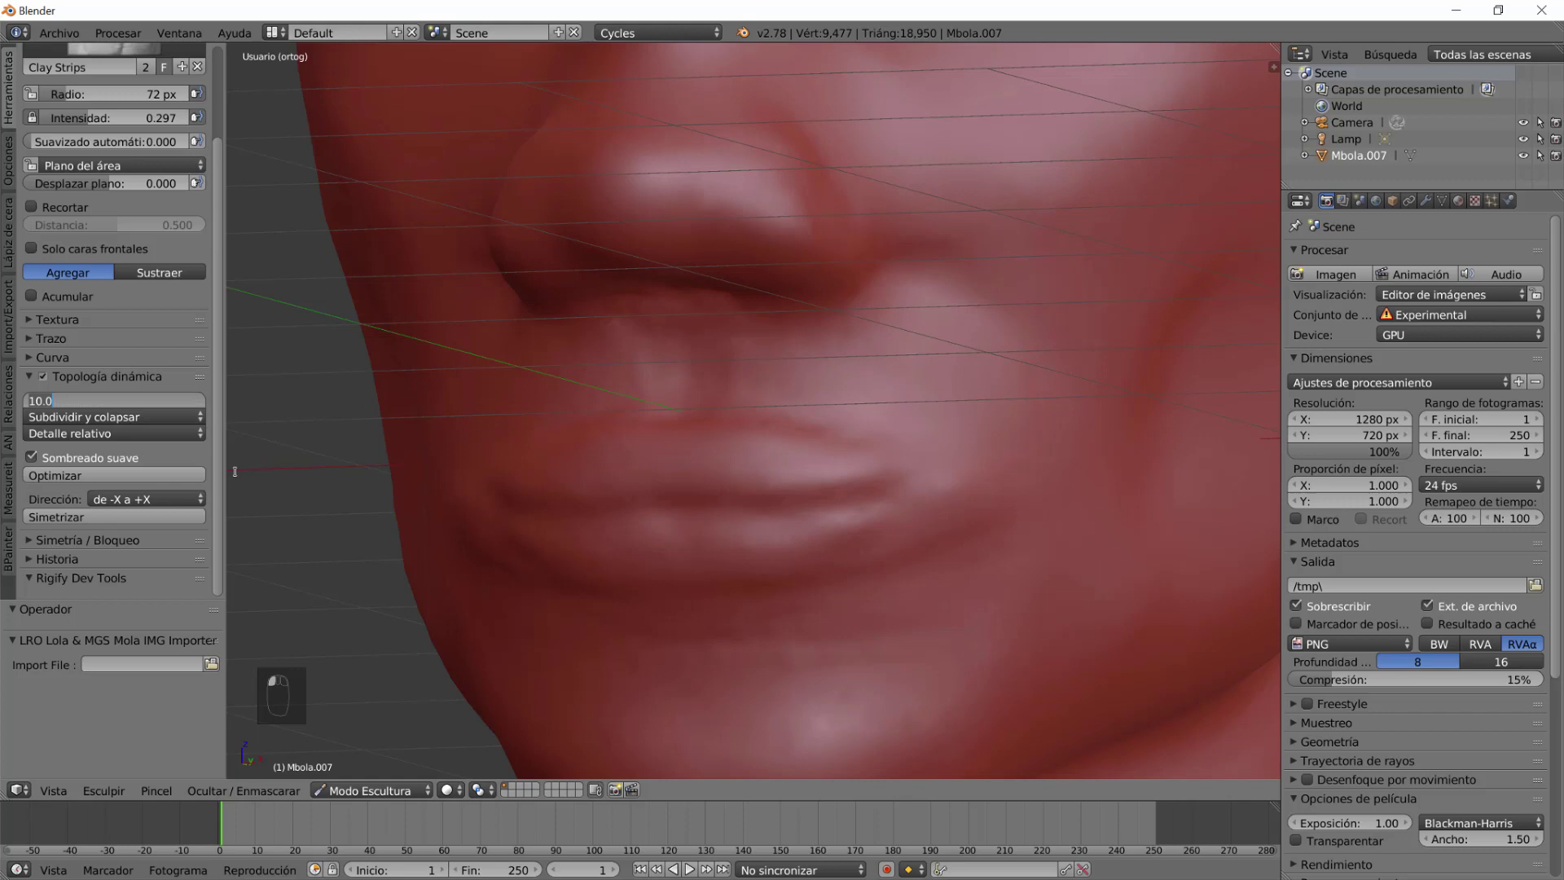
pyautogui.moveTo(695, 353); pyautogui.dragTo(854, 546)
pyautogui.moveTo(771, 416); pyautogui.dragTo(143, 221)
# Carve the two nostril openings under the nose.
pyautogui.click(365, 116)
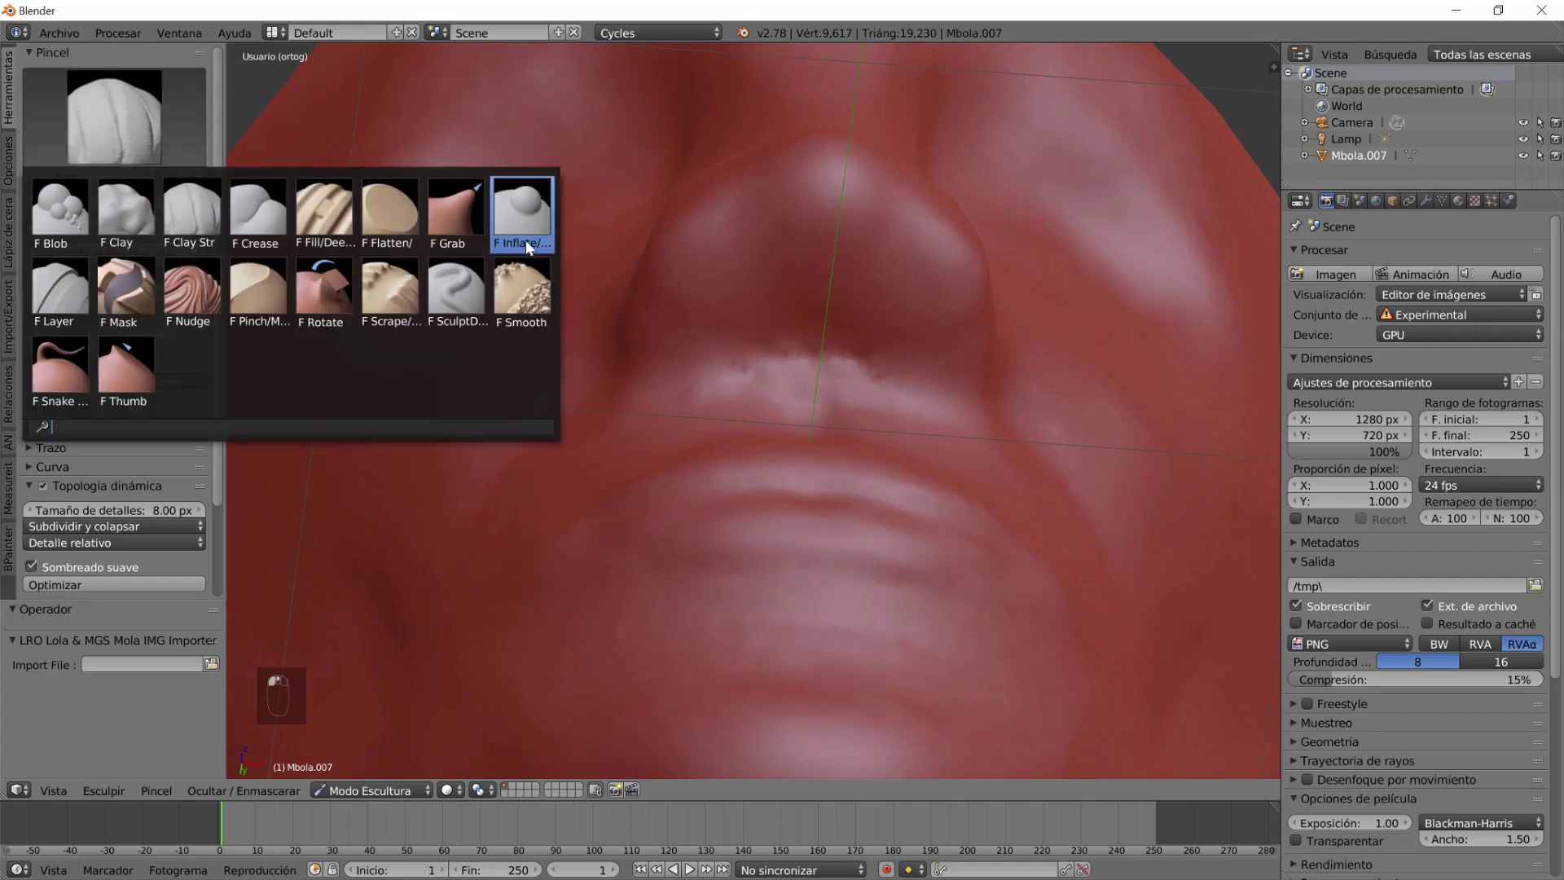
pyautogui.moveTo(899, 277); pyautogui.dragTo(892, 300)
pyautogui.click(356, 146)
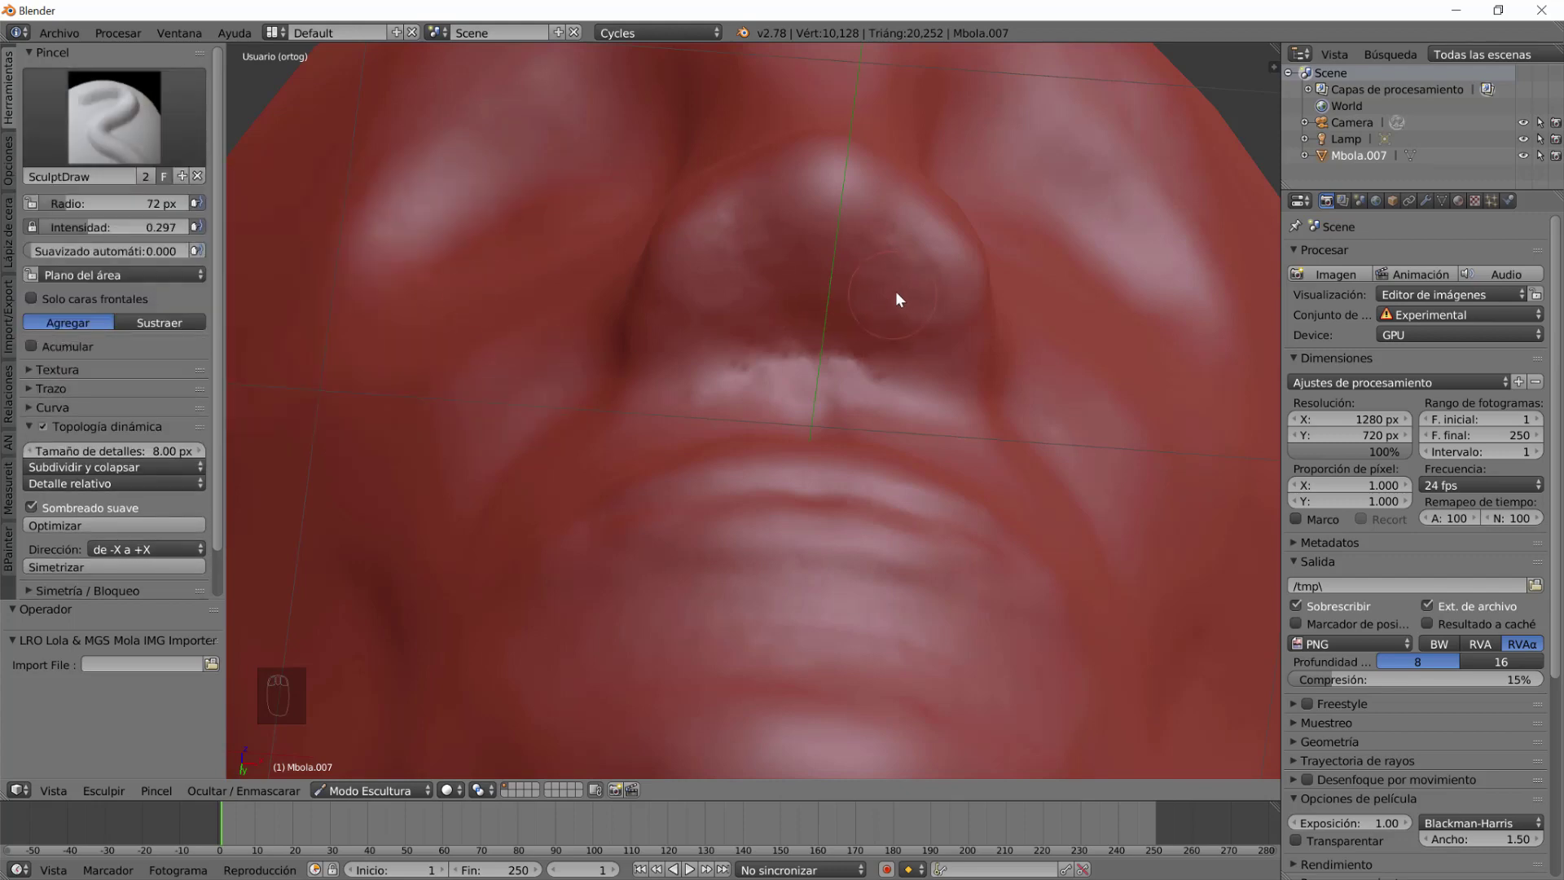
pyautogui.moveTo(893, 300); pyautogui.dragTo(873, 306)
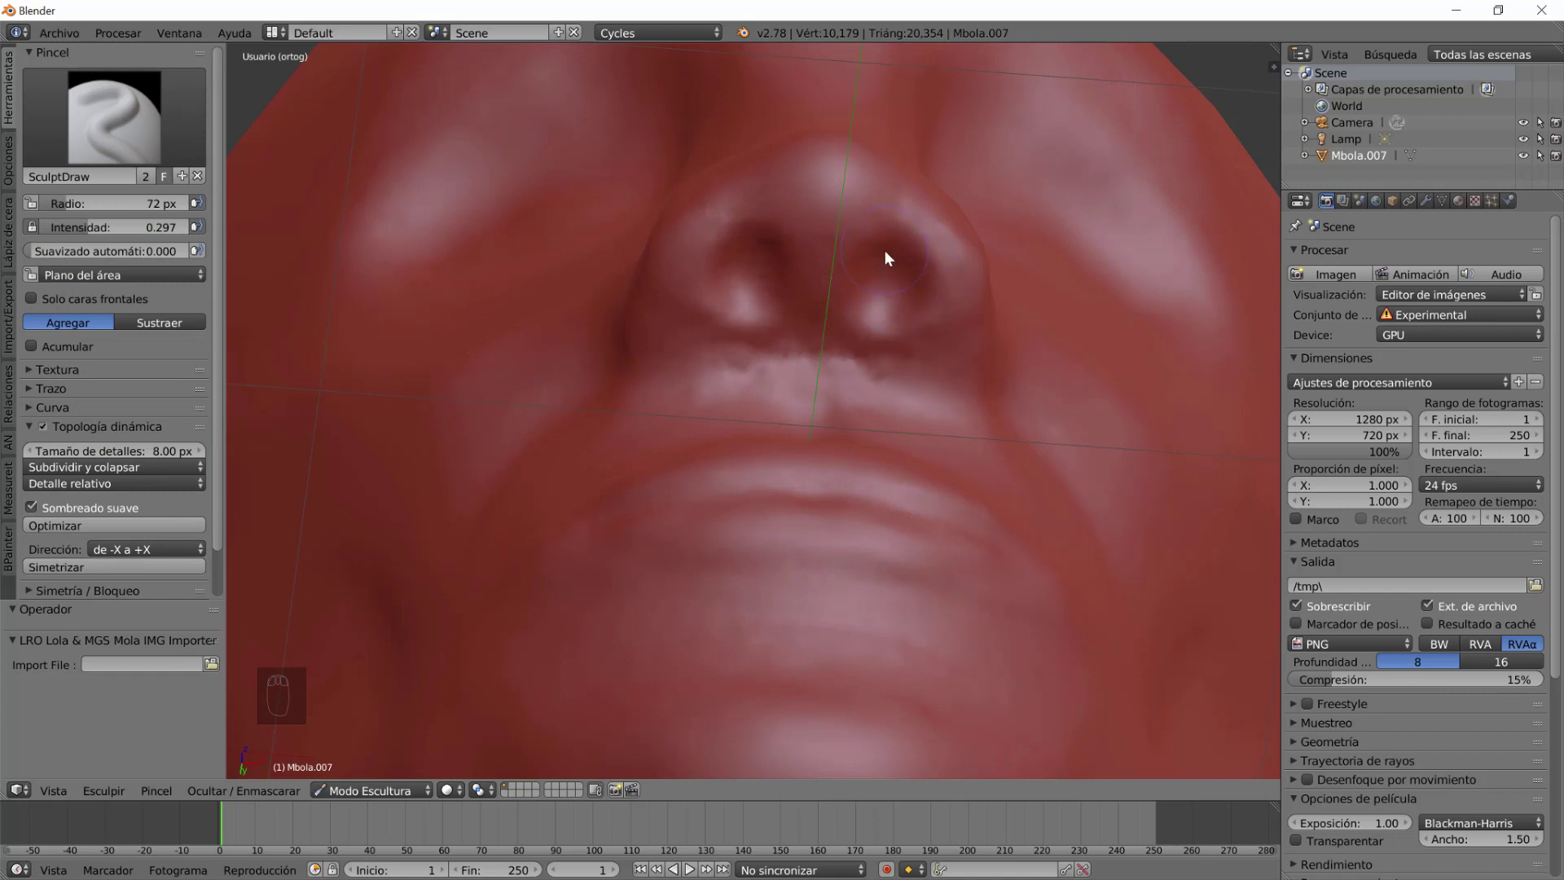
pyautogui.click(887, 293)
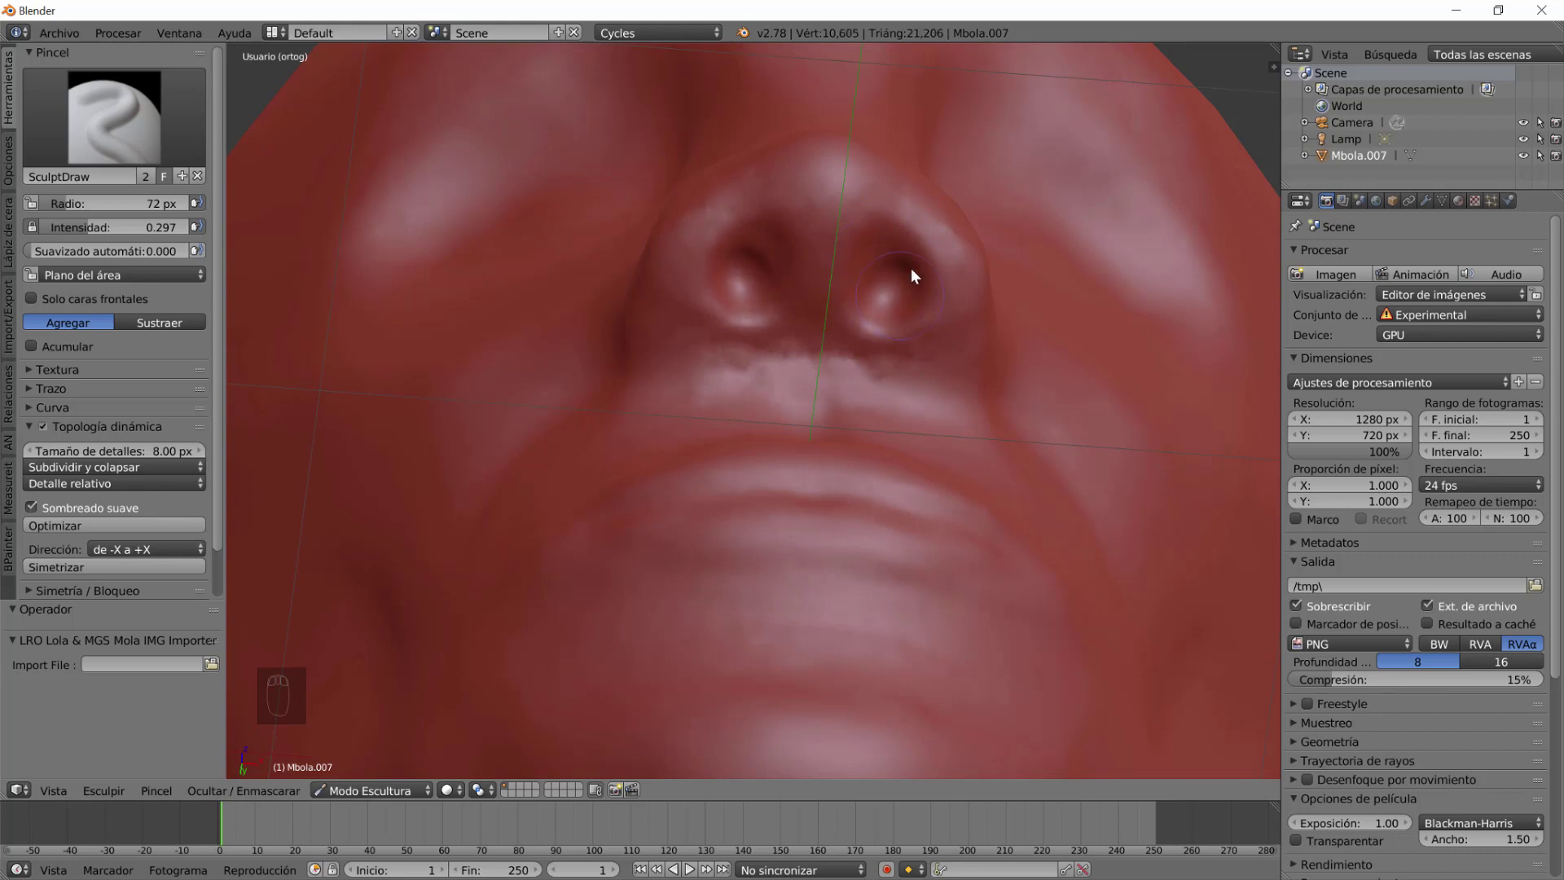
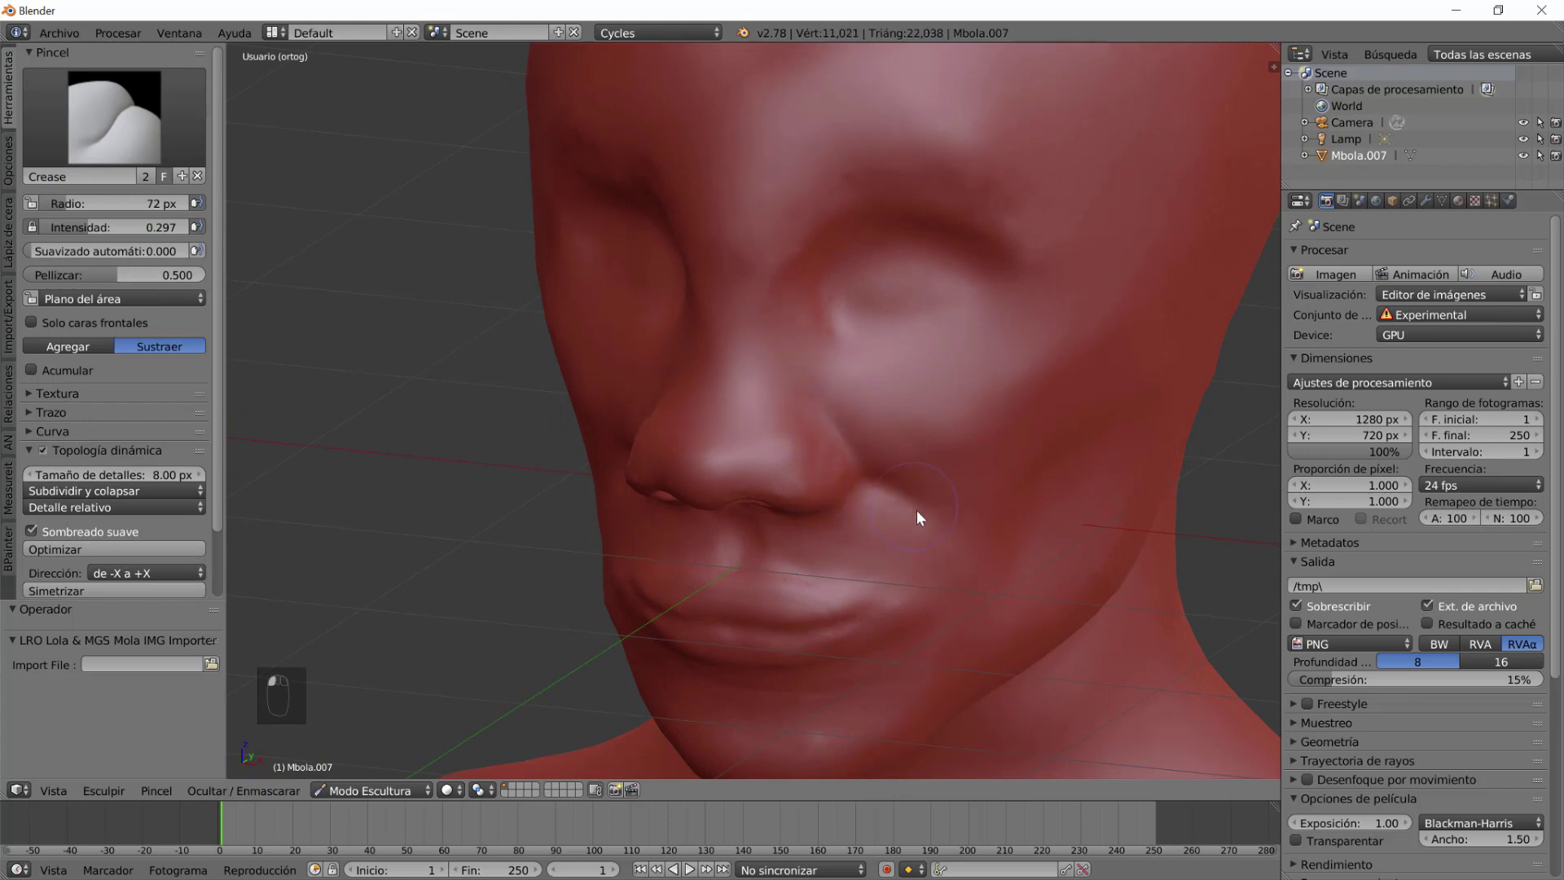
# Crease the nasolabial fold beside the mouth corner with the Crease brush.
pyautogui.moveTo(910, 572); pyautogui.dragTo(856, 625)
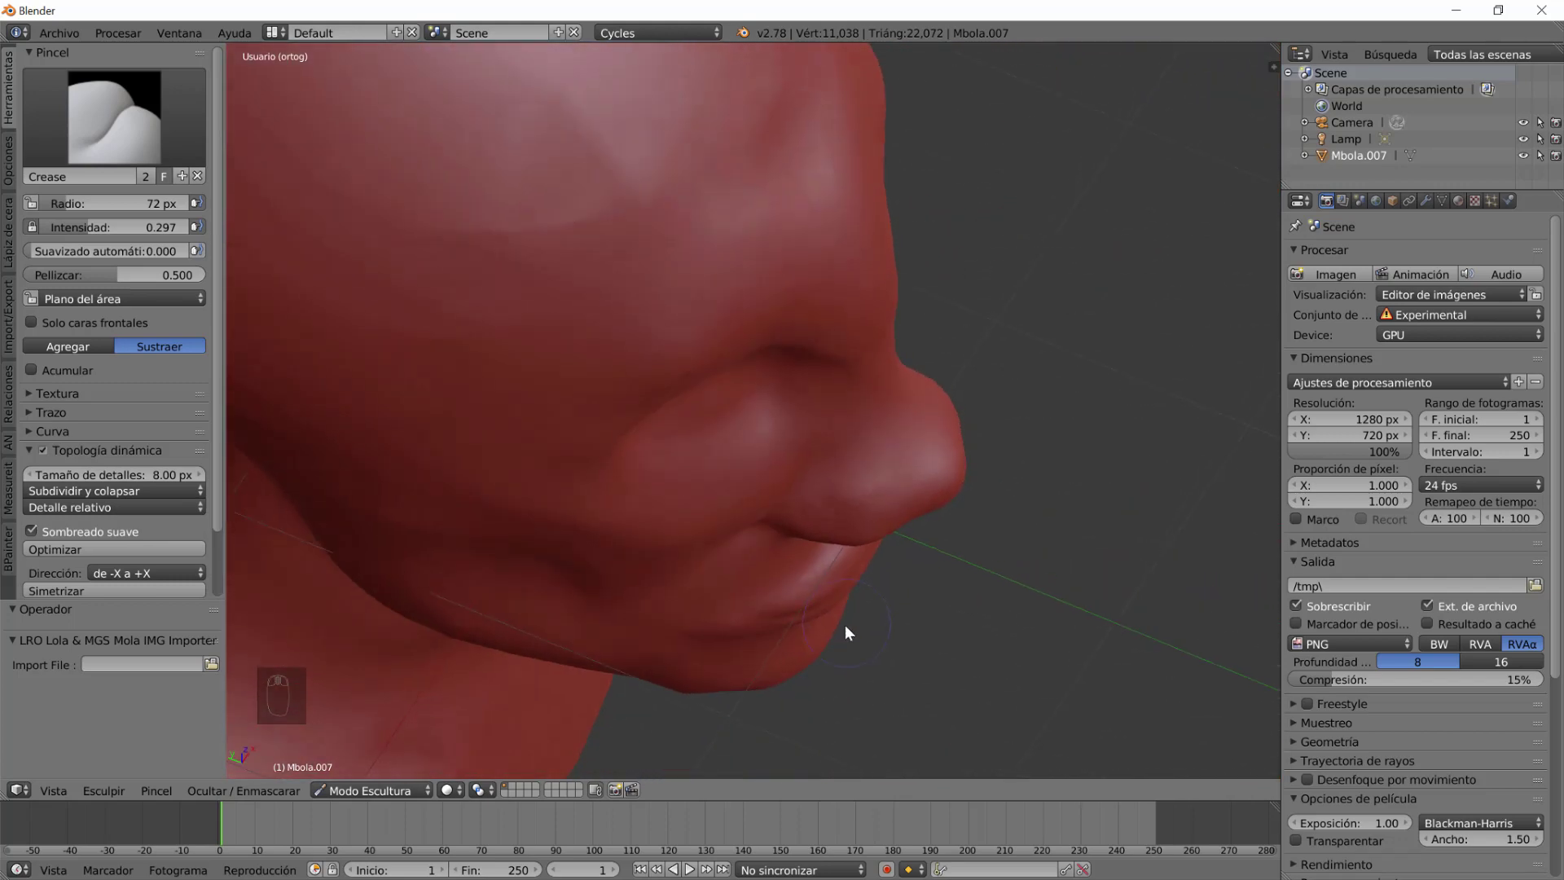
pyautogui.moveTo(763, 669); pyautogui.dragTo(697, 601)
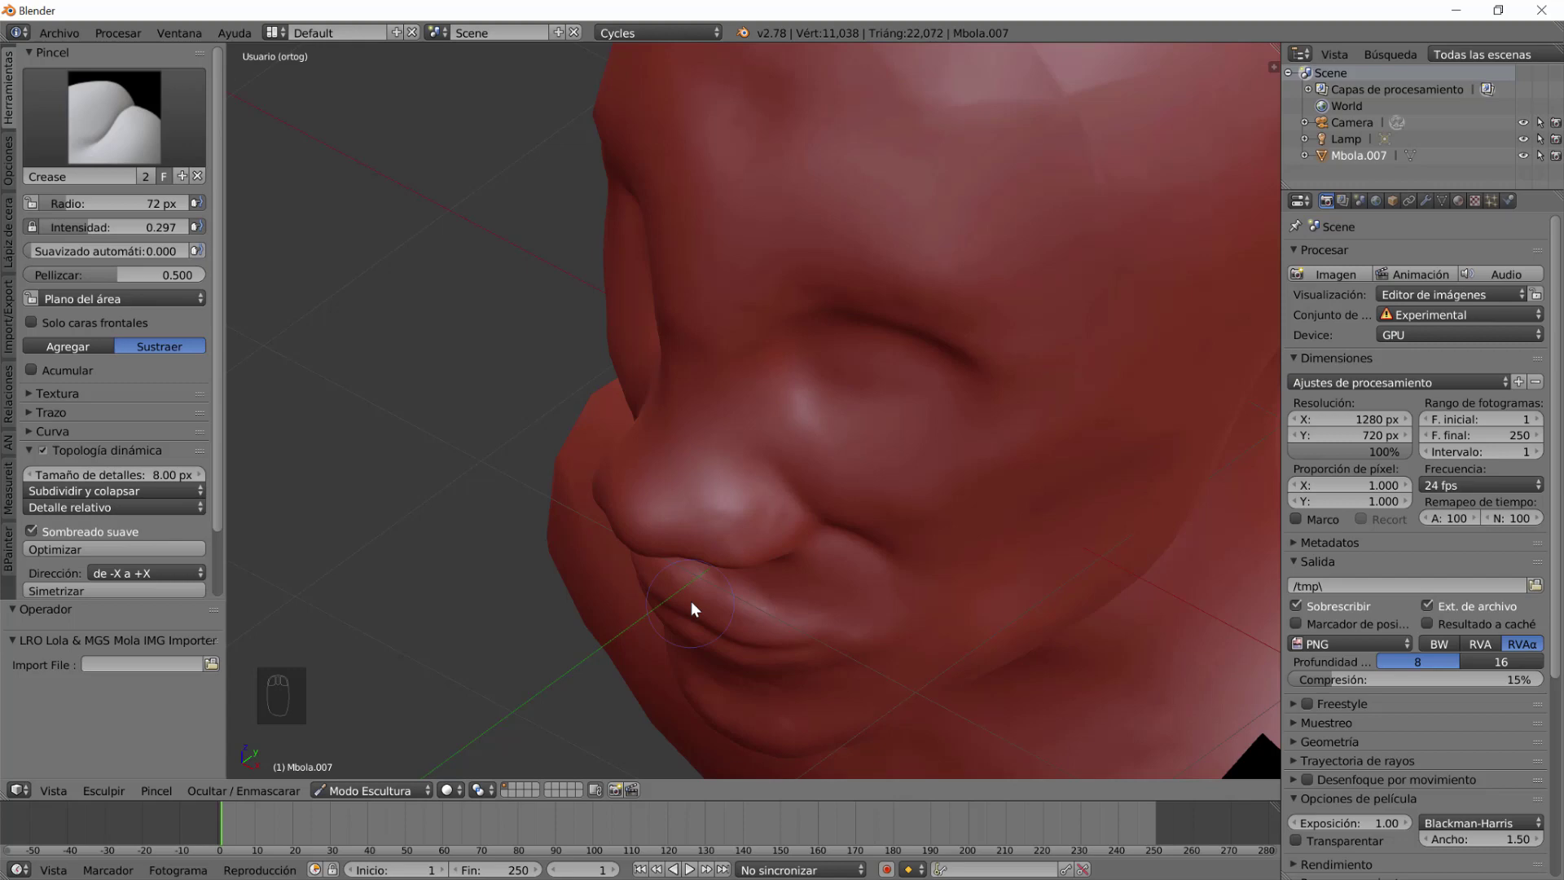
pyautogui.click(753, 566)
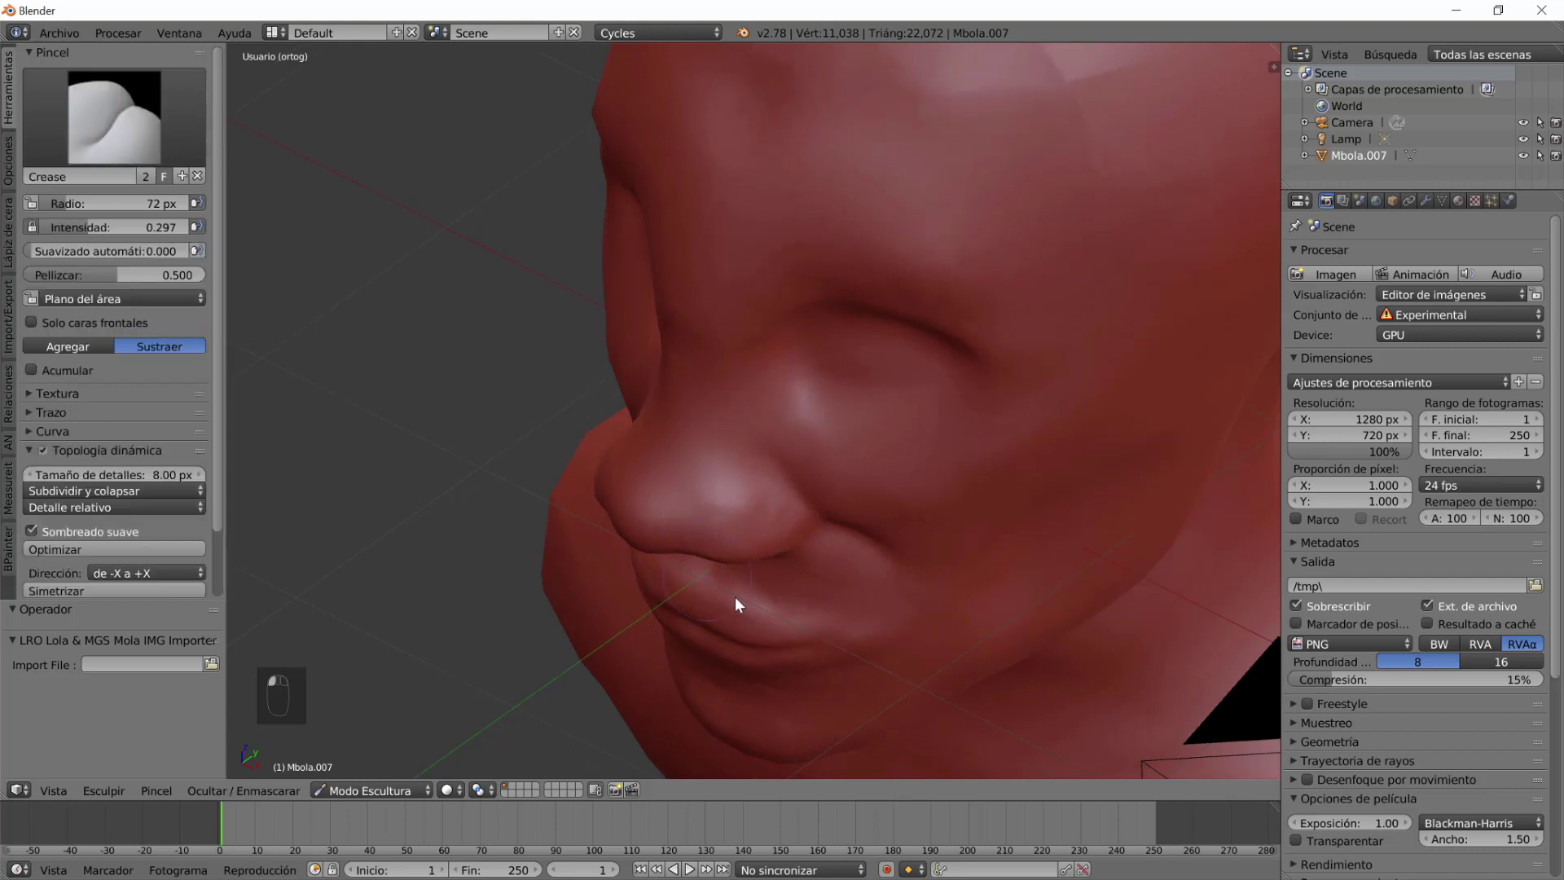
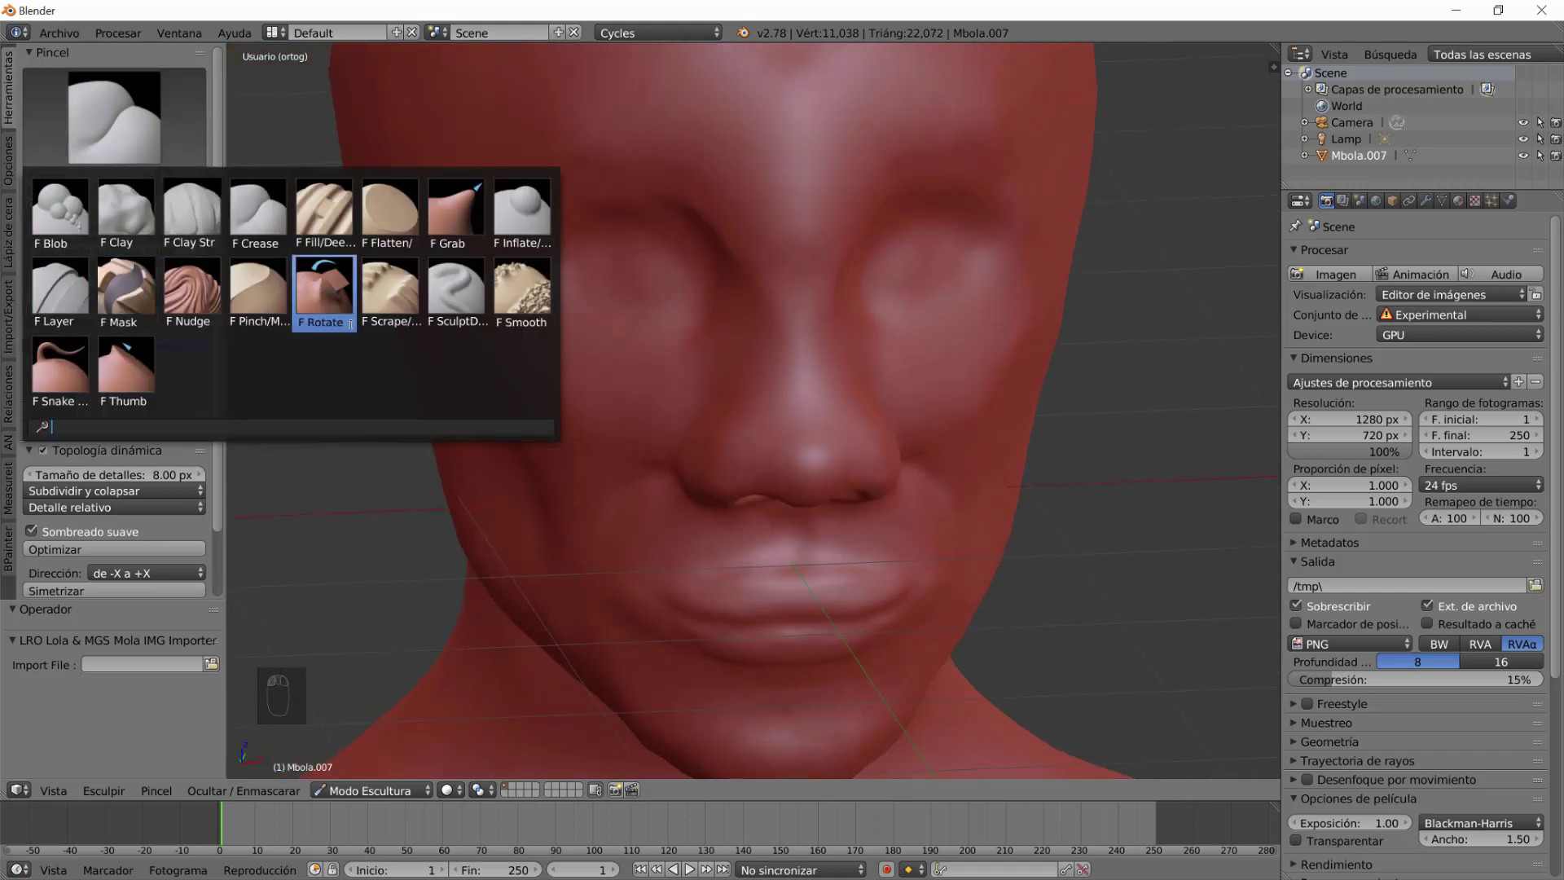
# Smooth the rough brow ridge and the area around the eye socket with the Smooth brush.
pyautogui.moveTo(653, 410); pyautogui.dragTo(825, 465)
pyautogui.click(829, 440)
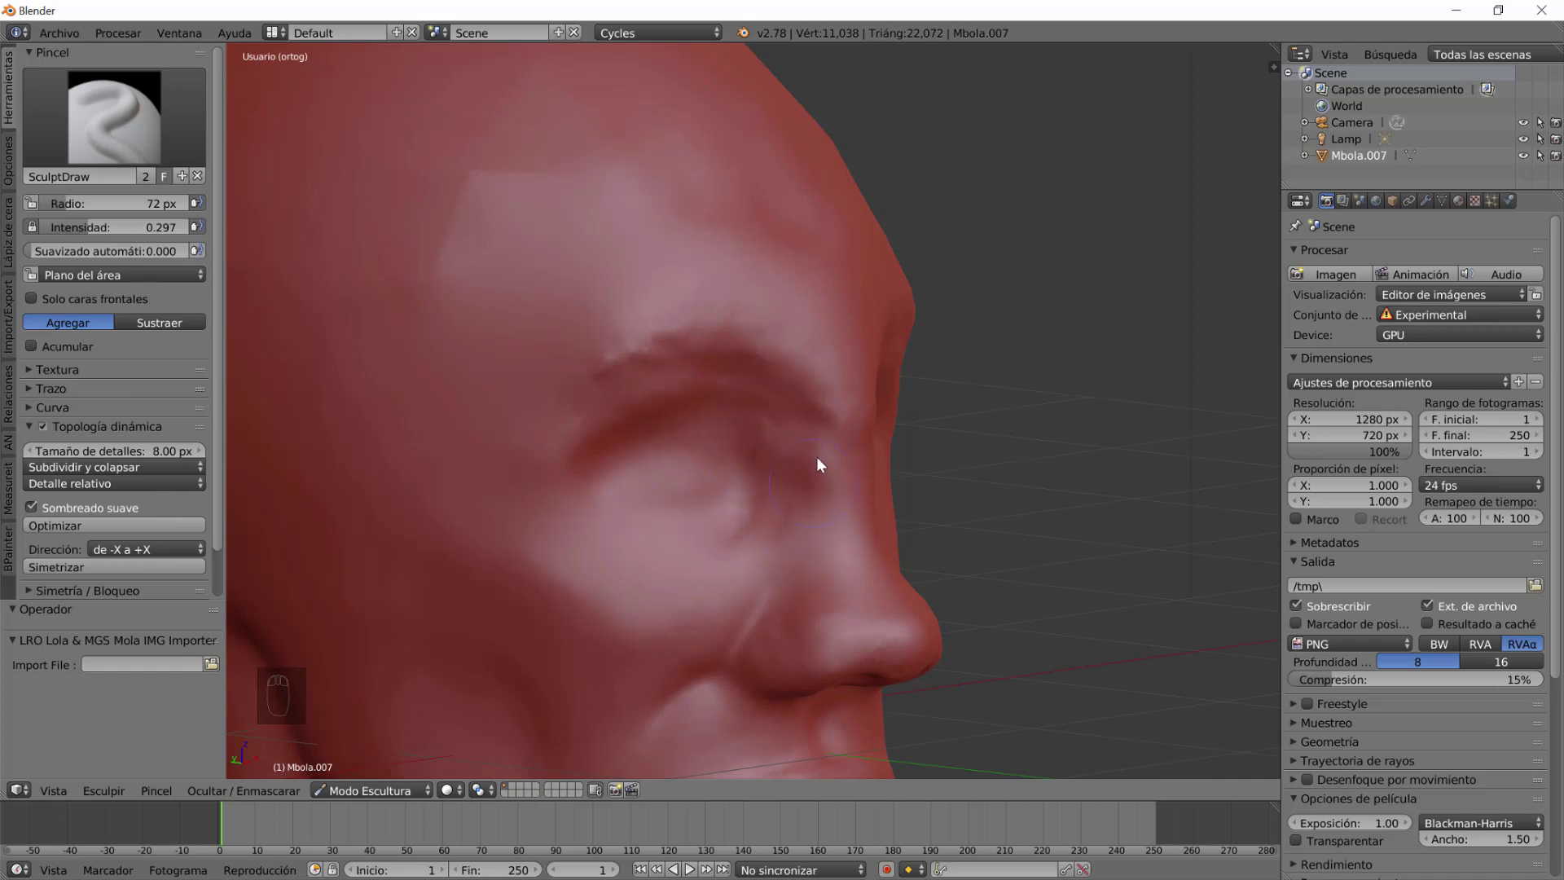
pyautogui.click(821, 452)
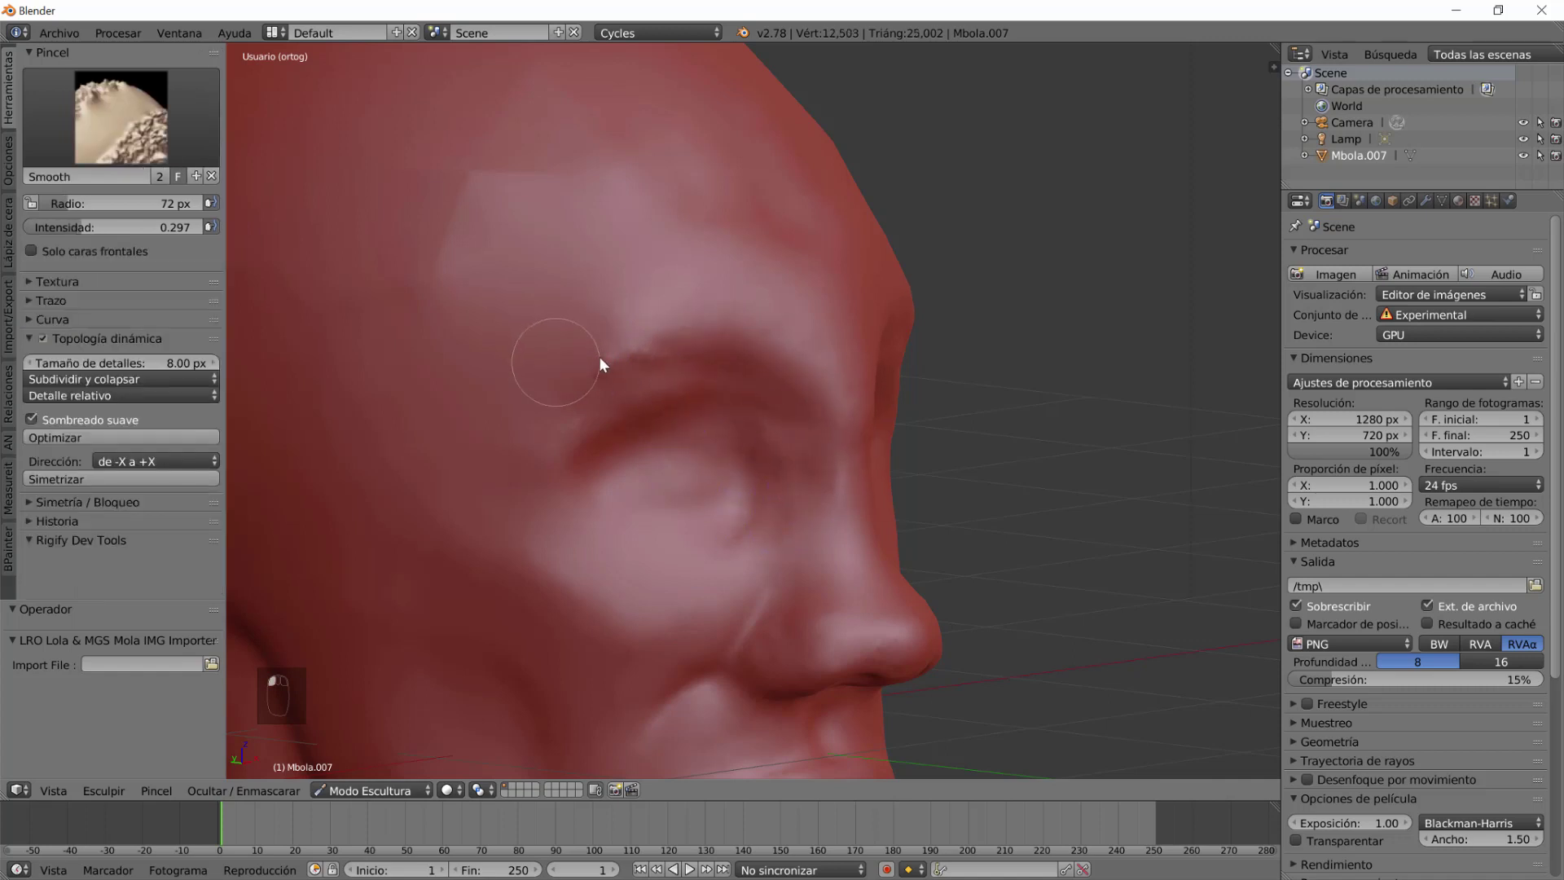
pyautogui.moveTo(757, 527); pyautogui.dragTo(696, 383)
pyautogui.moveTo(696, 383); pyautogui.dragTo(817, 577)
pyautogui.moveTo(799, 533); pyautogui.dragTo(725, 665)
# Reshape the flesh around the nostrils from a nose-facing view.
pyautogui.moveTo(666, 542); pyautogui.dragTo(827, 629)
pyautogui.moveTo(828, 627); pyautogui.dragTo(923, 623)
pyautogui.click(922, 622)
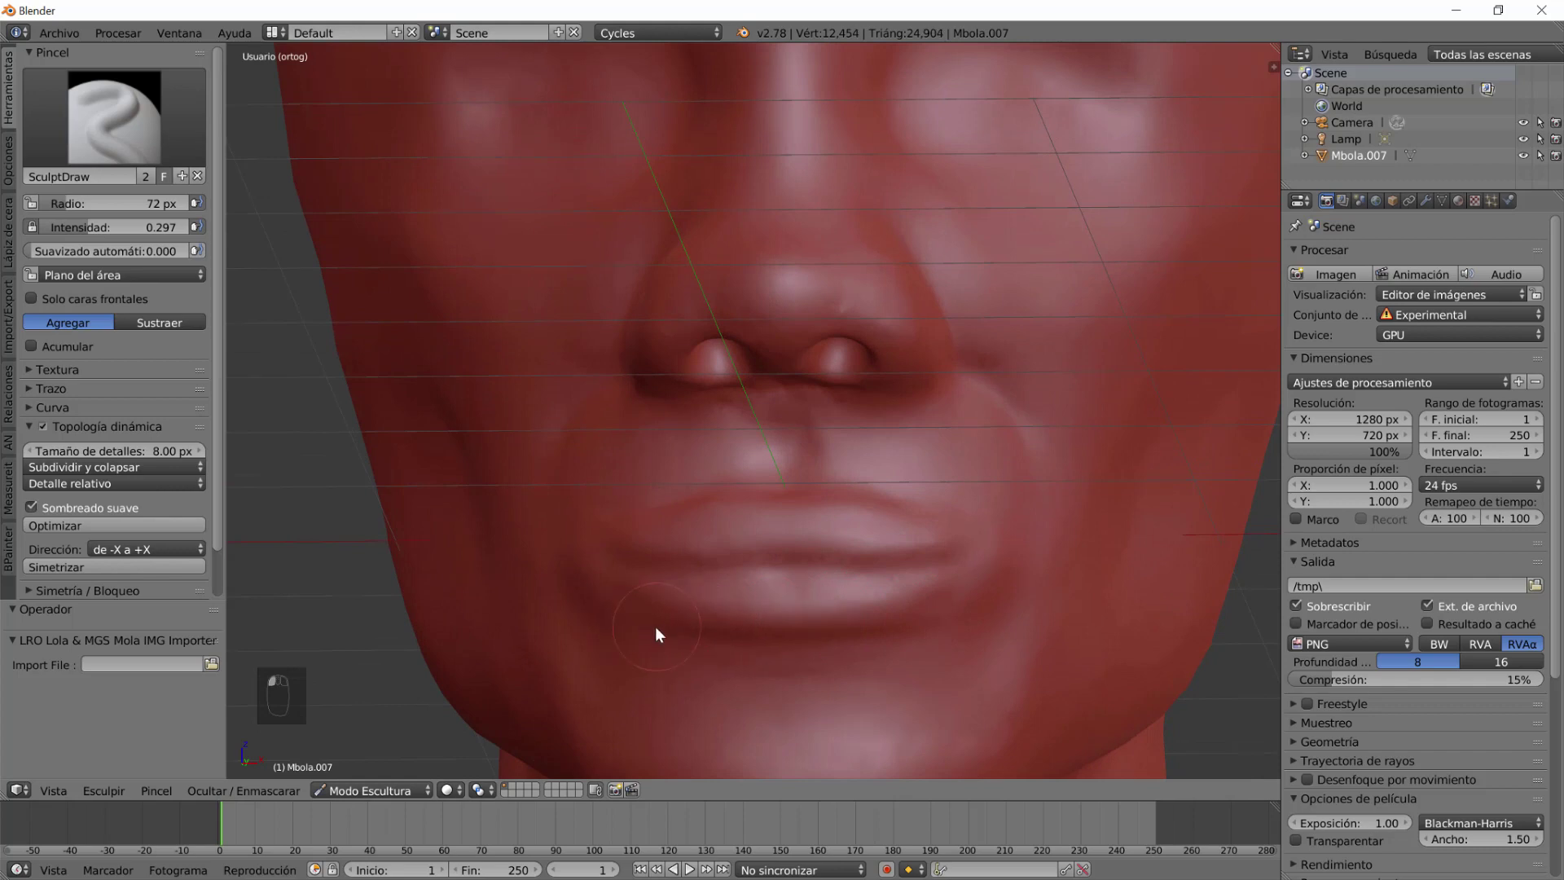
# Build up the left and right nose wings and refine the nostril rims with SculptDraw.
pyautogui.click(680, 631)
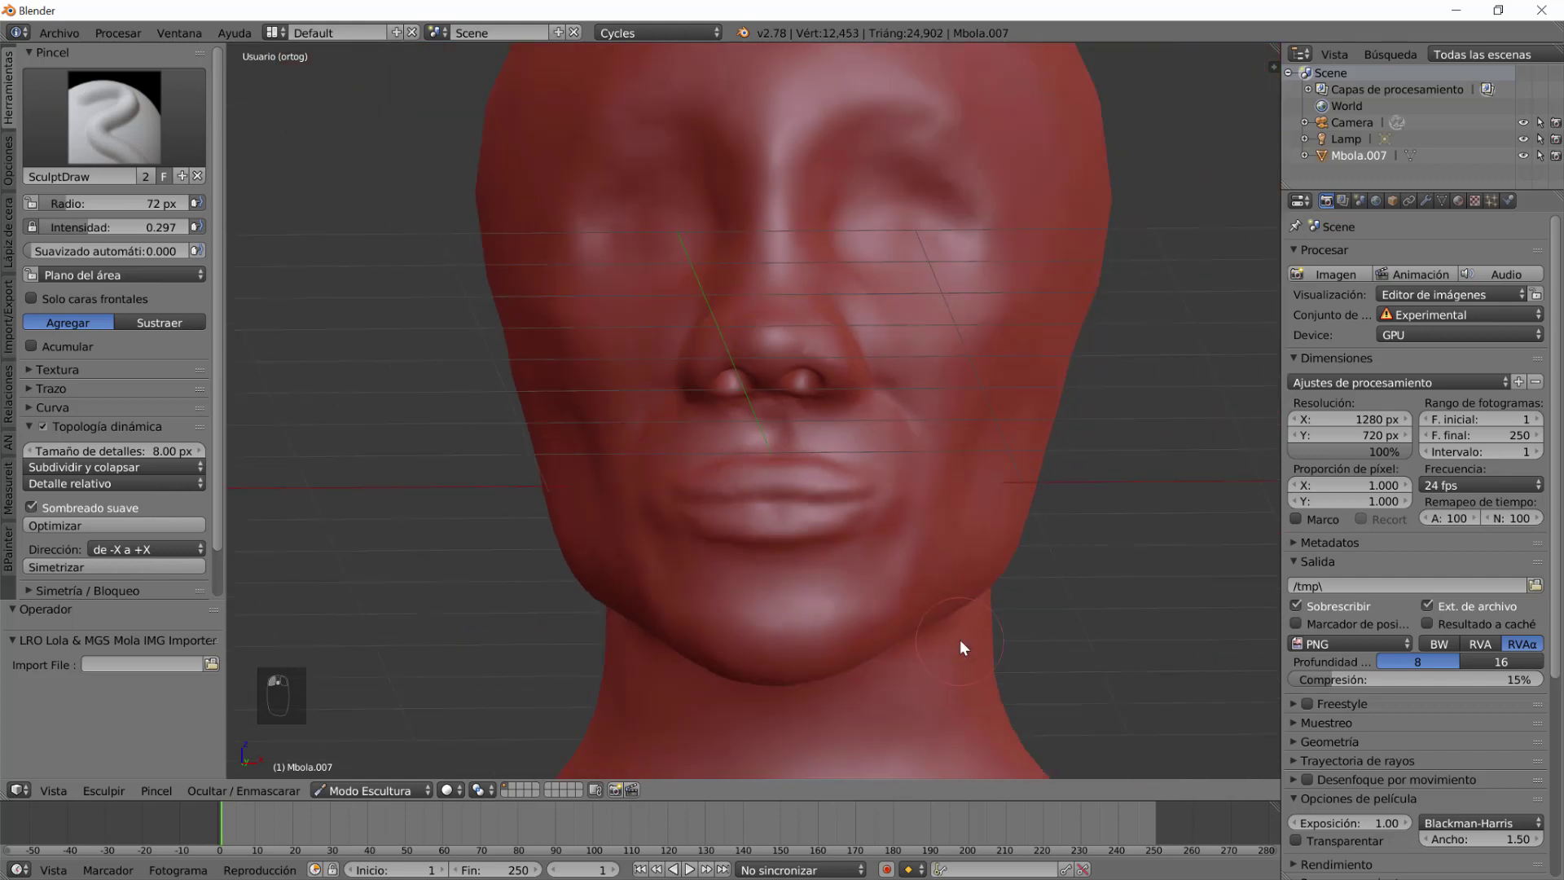
pyautogui.moveTo(869, 635); pyautogui.dragTo(760, 531)
pyautogui.moveTo(811, 521); pyautogui.dragTo(799, 603)
pyautogui.moveTo(779, 568); pyautogui.dragTo(788, 671)
pyautogui.click(810, 590)
pyautogui.scroll(3)
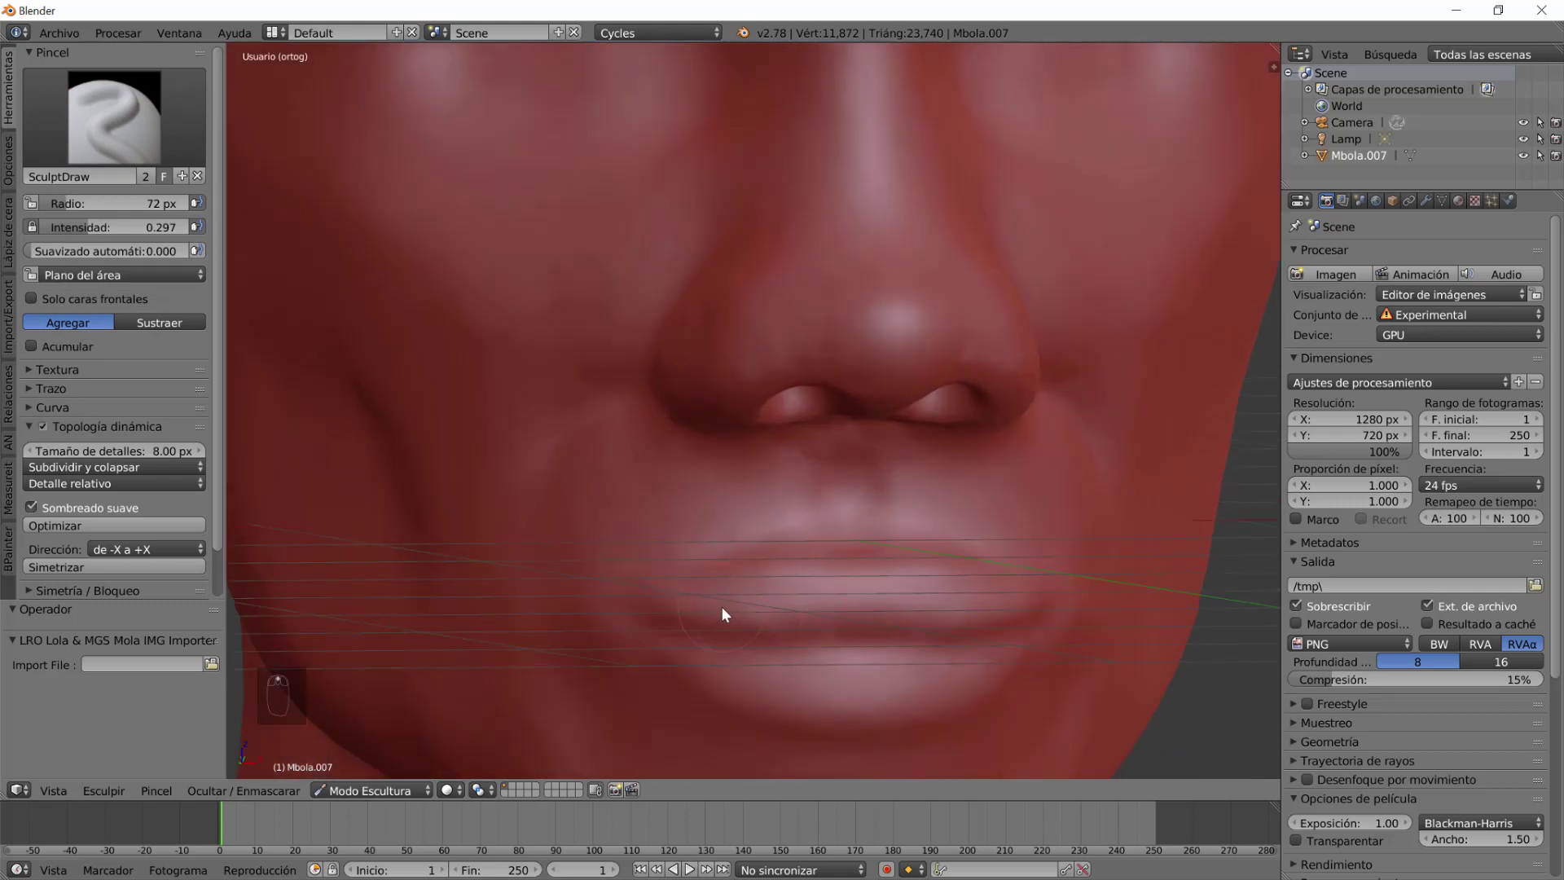
# Shape the area under the nose and add volume above the upper lip.
pyautogui.click(732, 619)
pyautogui.moveTo(786, 607); pyautogui.dragTo(999, 660)
pyautogui.moveTo(980, 640); pyautogui.dragTo(890, 608)
pyautogui.moveTo(902, 571); pyautogui.dragTo(998, 554)
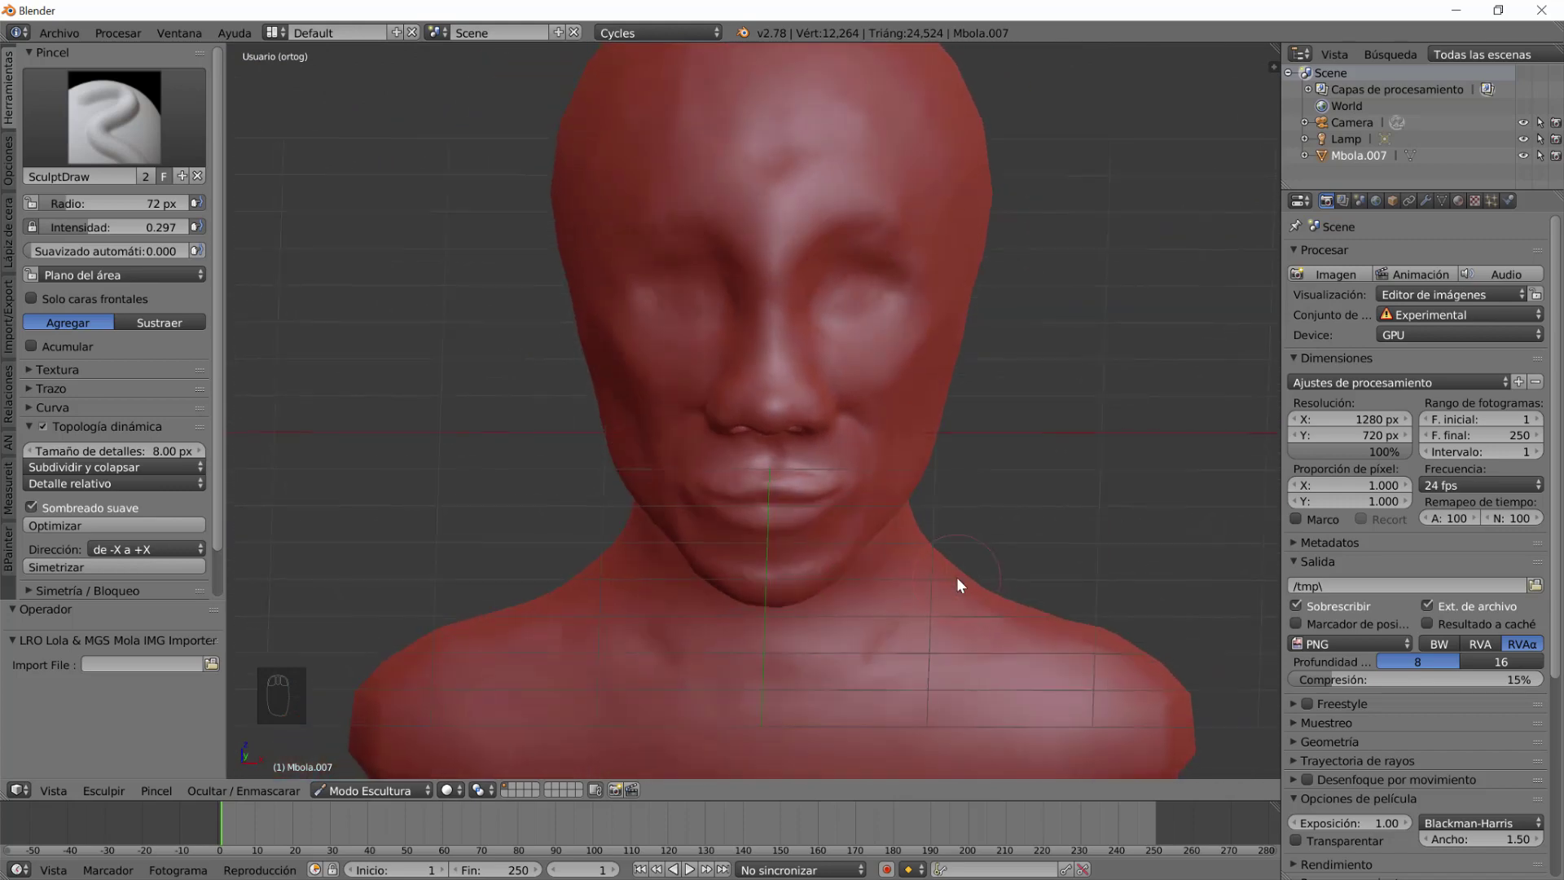
pyautogui.moveTo(739, 451); pyautogui.dragTo(764, 307)
# Build up the cheek beside the nose with added volume.
pyautogui.click(795, 393)
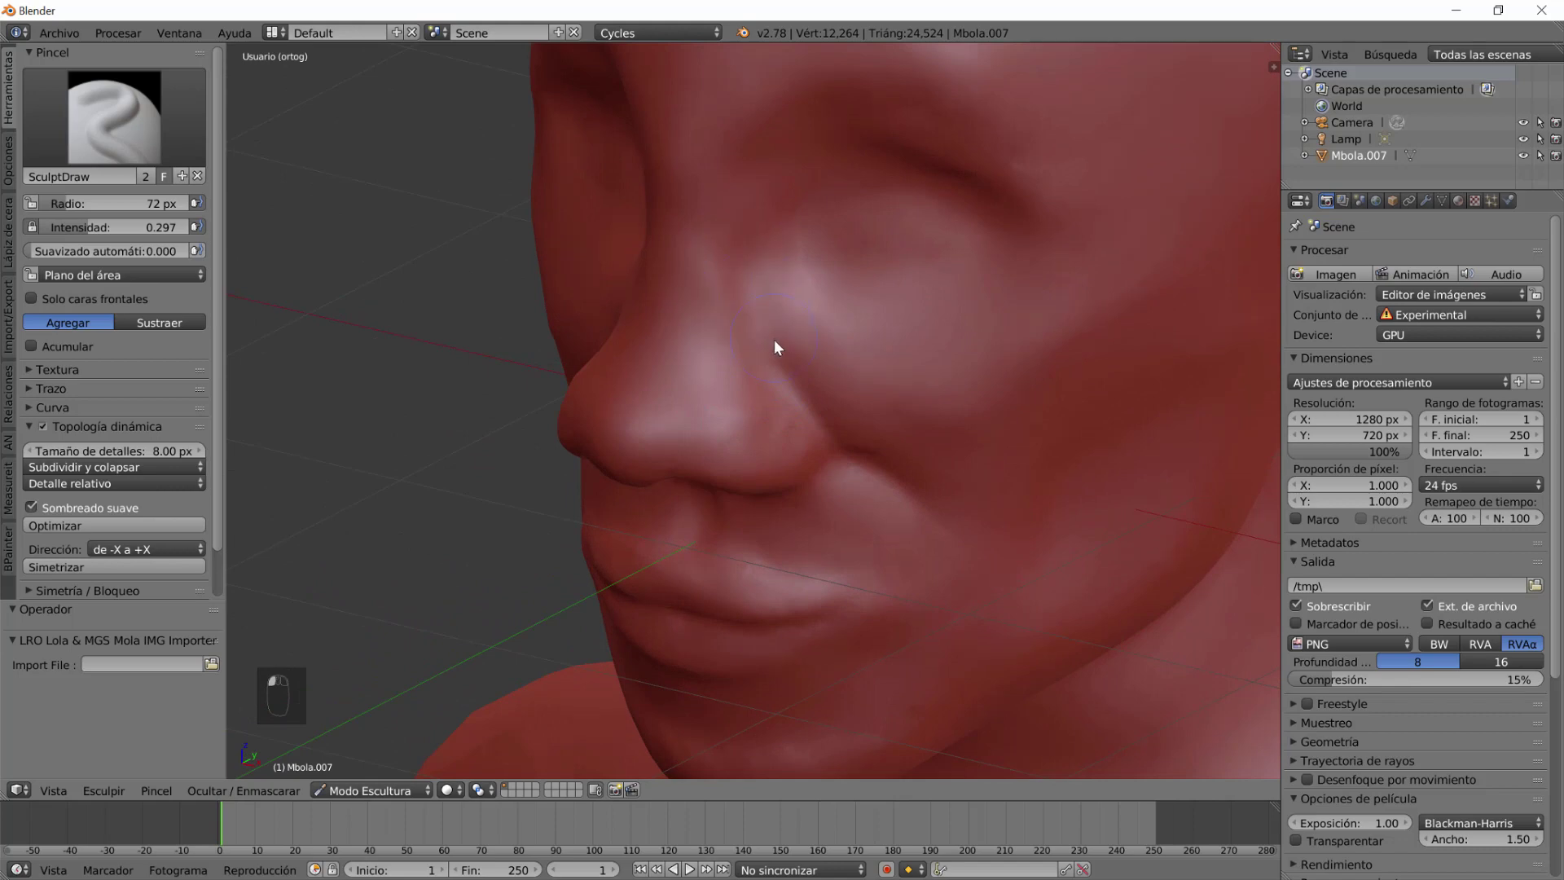
pyautogui.moveTo(732, 379); pyautogui.dragTo(815, 463)
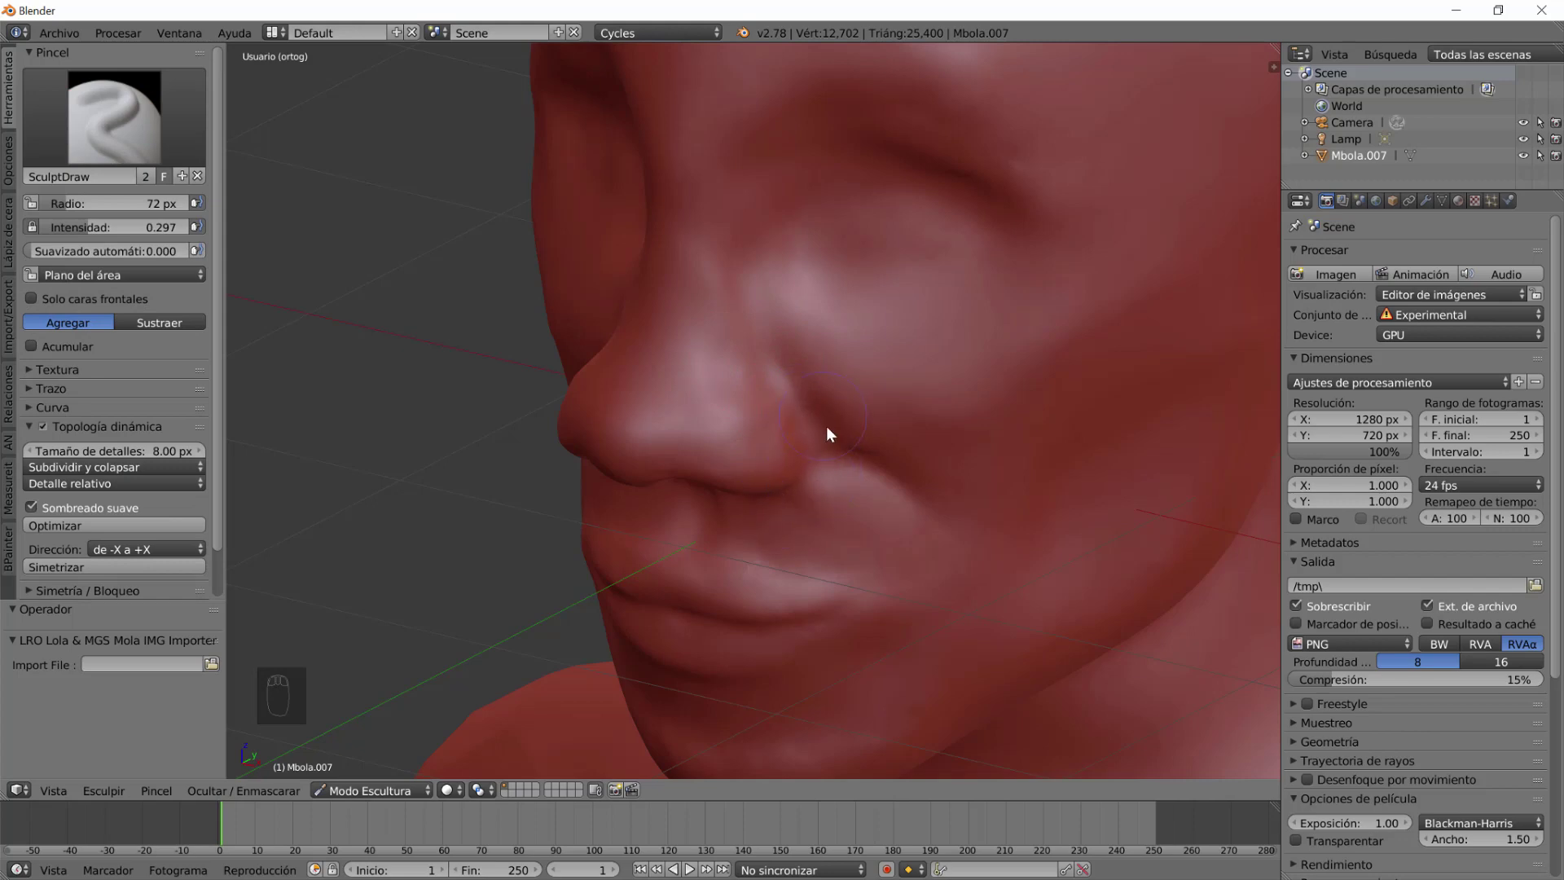
pyautogui.moveTo(848, 537); pyautogui.dragTo(847, 349)
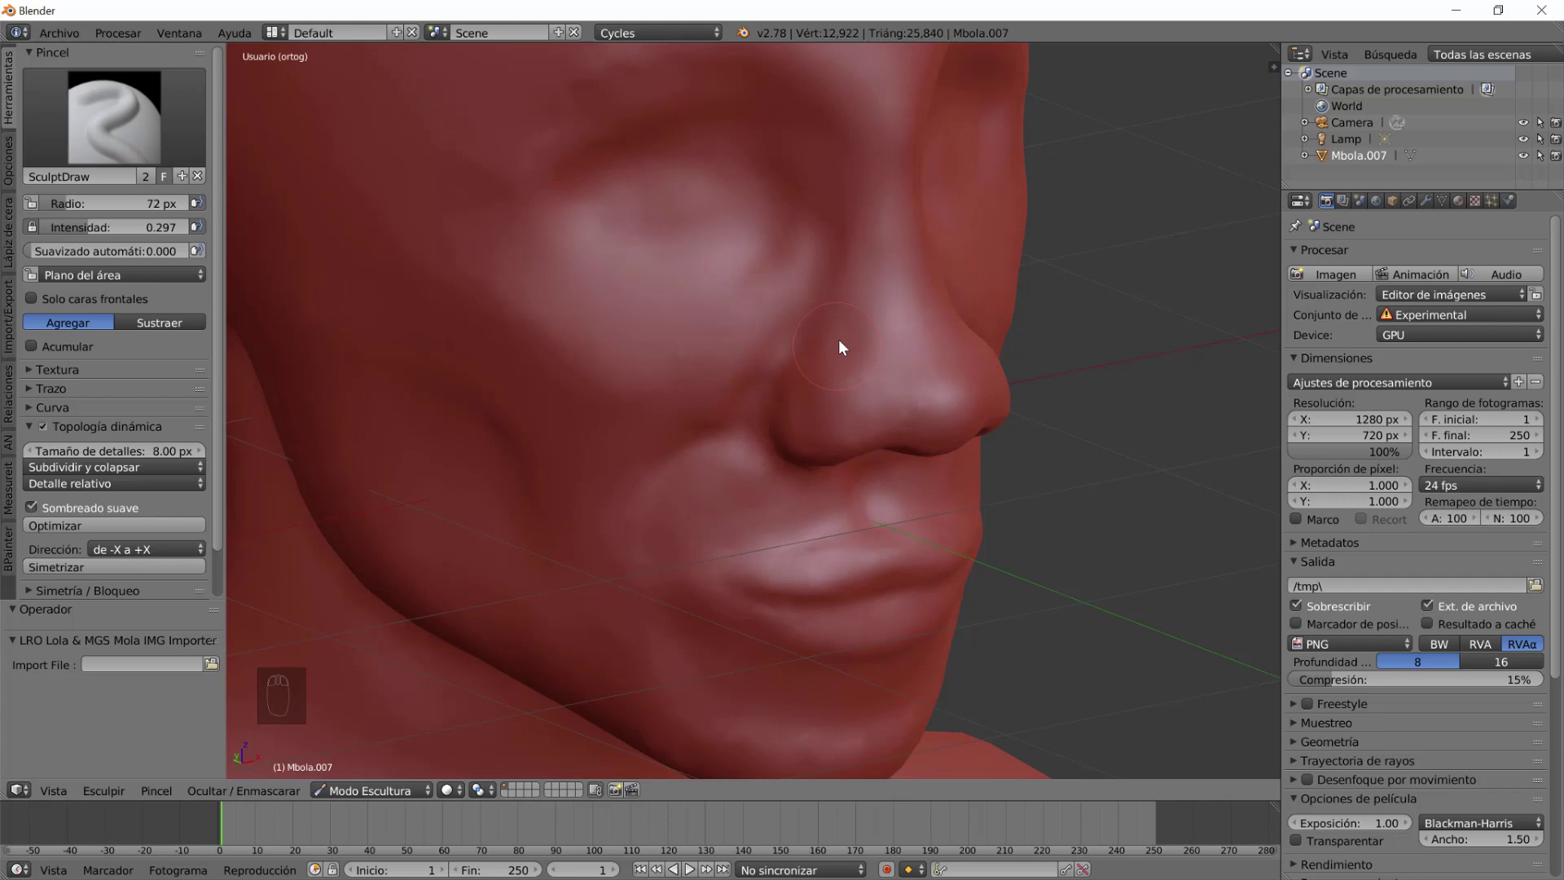
pyautogui.click(857, 348)
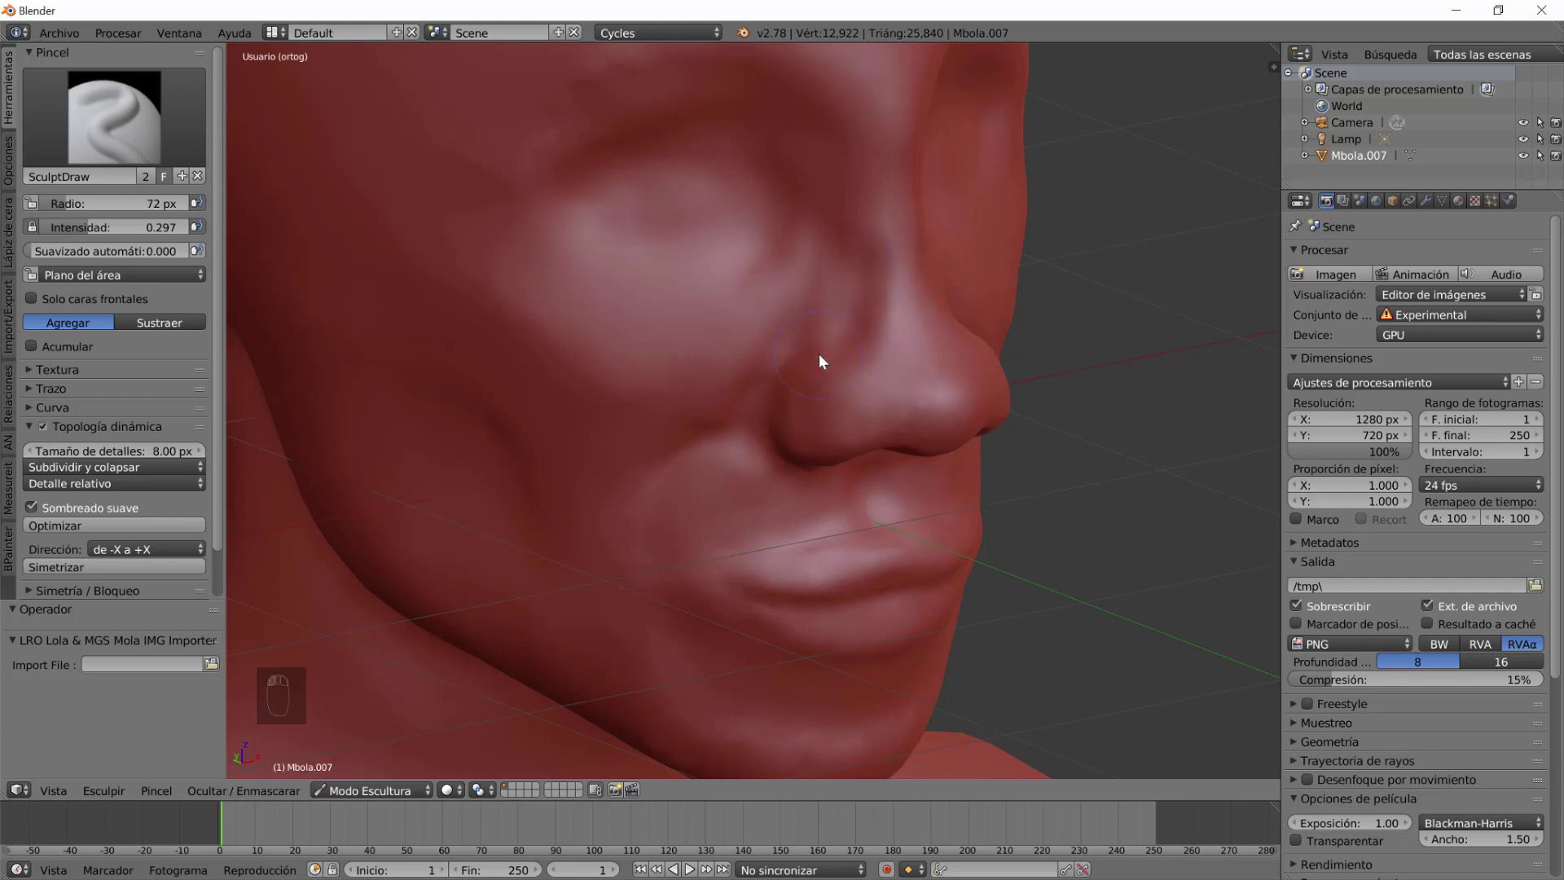
# Smooth the cheek beside the nose, then zoom out to the full bust.
pyautogui.click(850, 259)
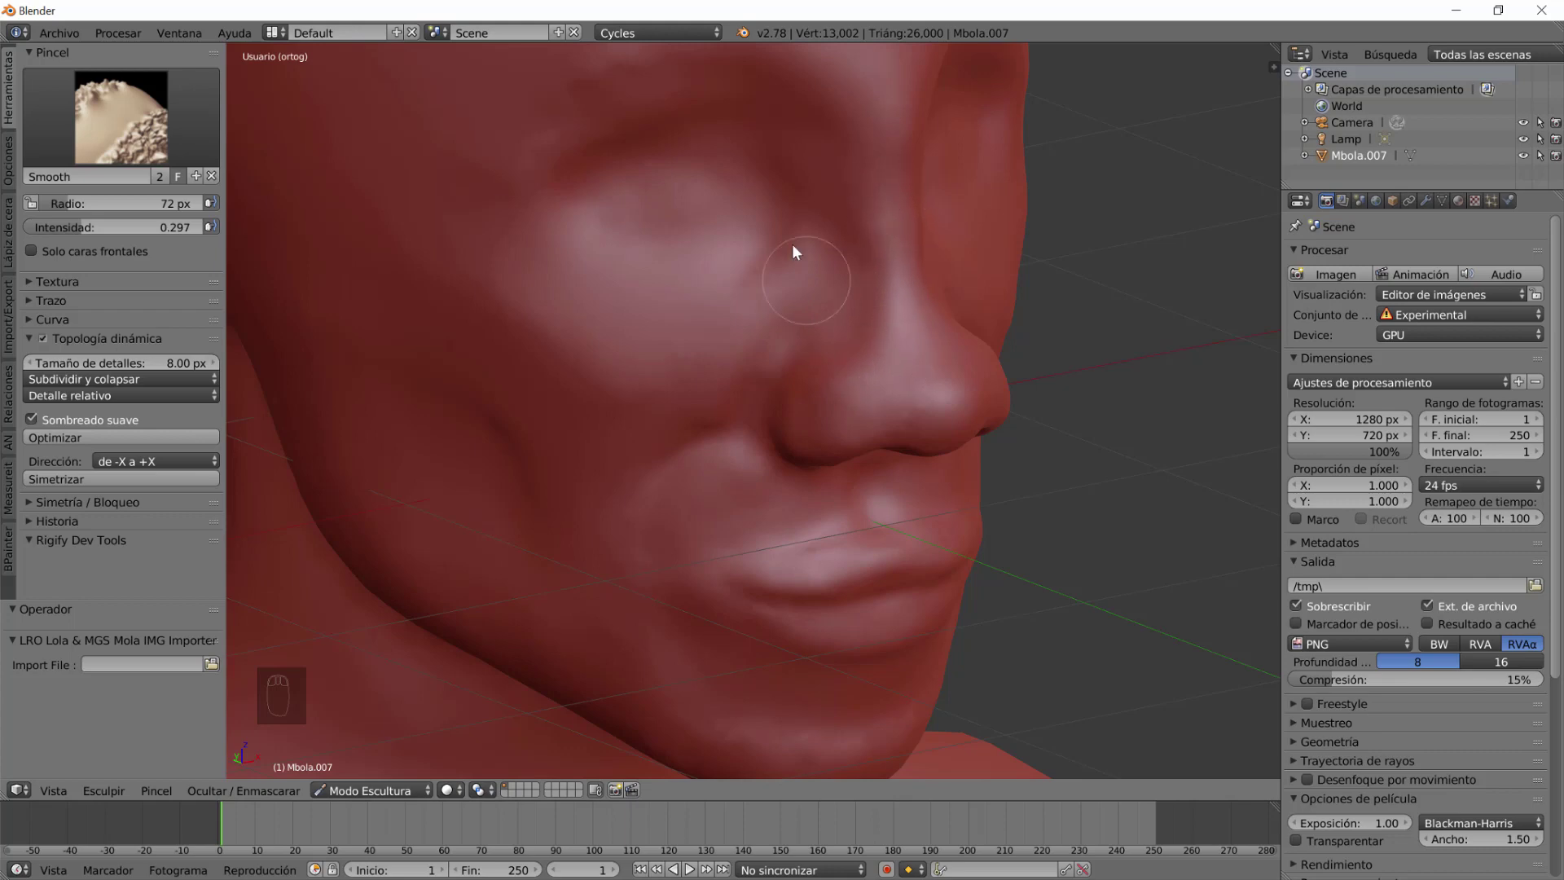
pyautogui.moveTo(750, 478); pyautogui.dragTo(649, 485)
pyautogui.scroll(-3)
pyautogui.scroll(3)
pyautogui.middleClick(808, 510)
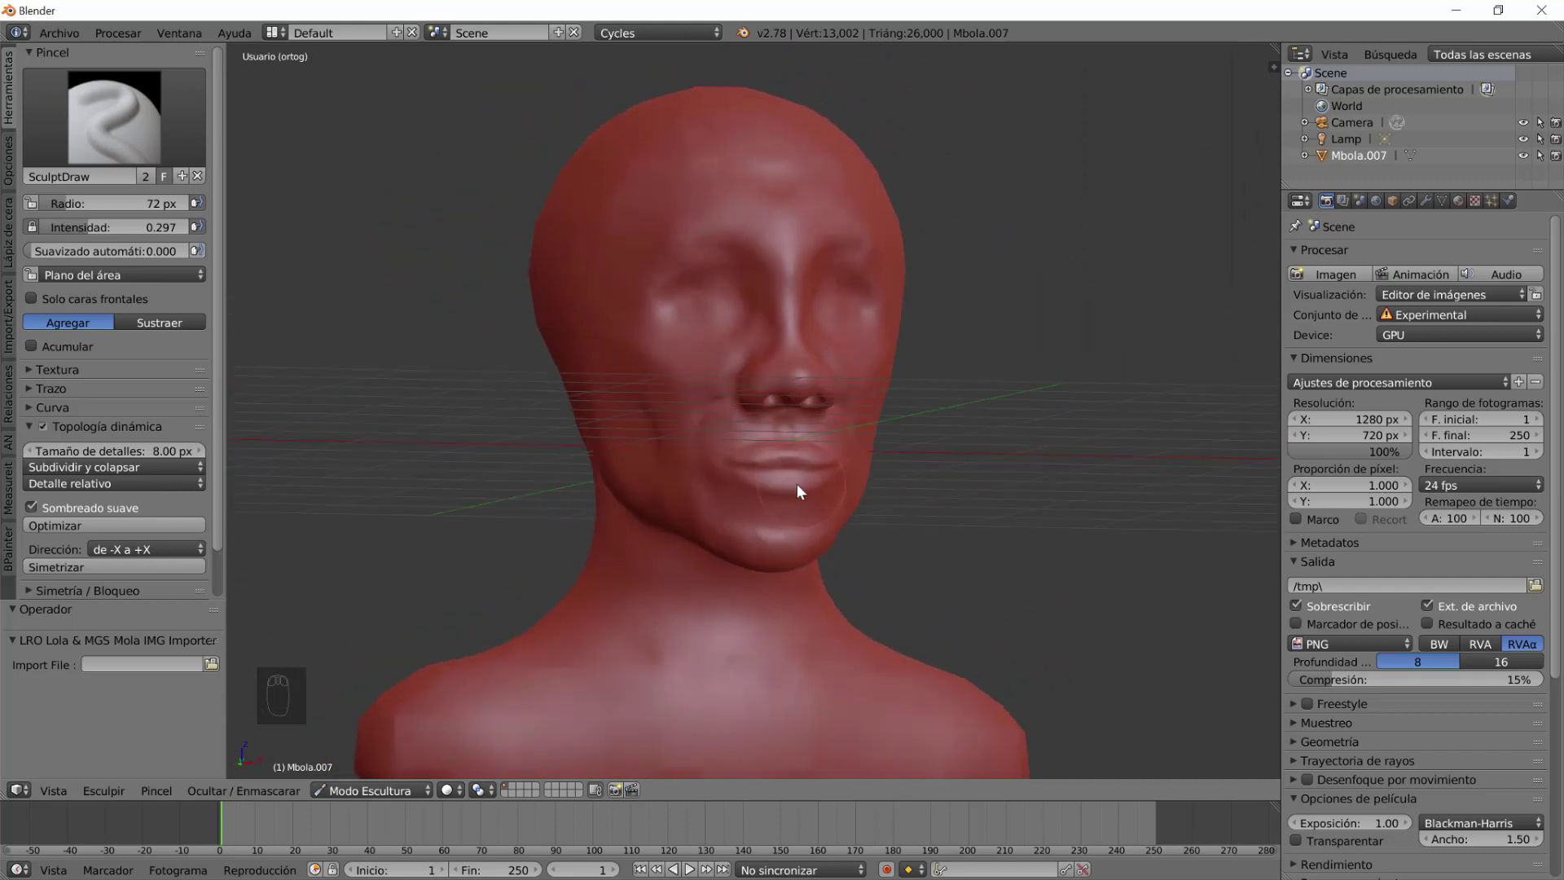
# Orbit from the front to the head's profile and bring up the brush palette.
pyautogui.moveTo(745, 474); pyautogui.dragTo(755, 490)
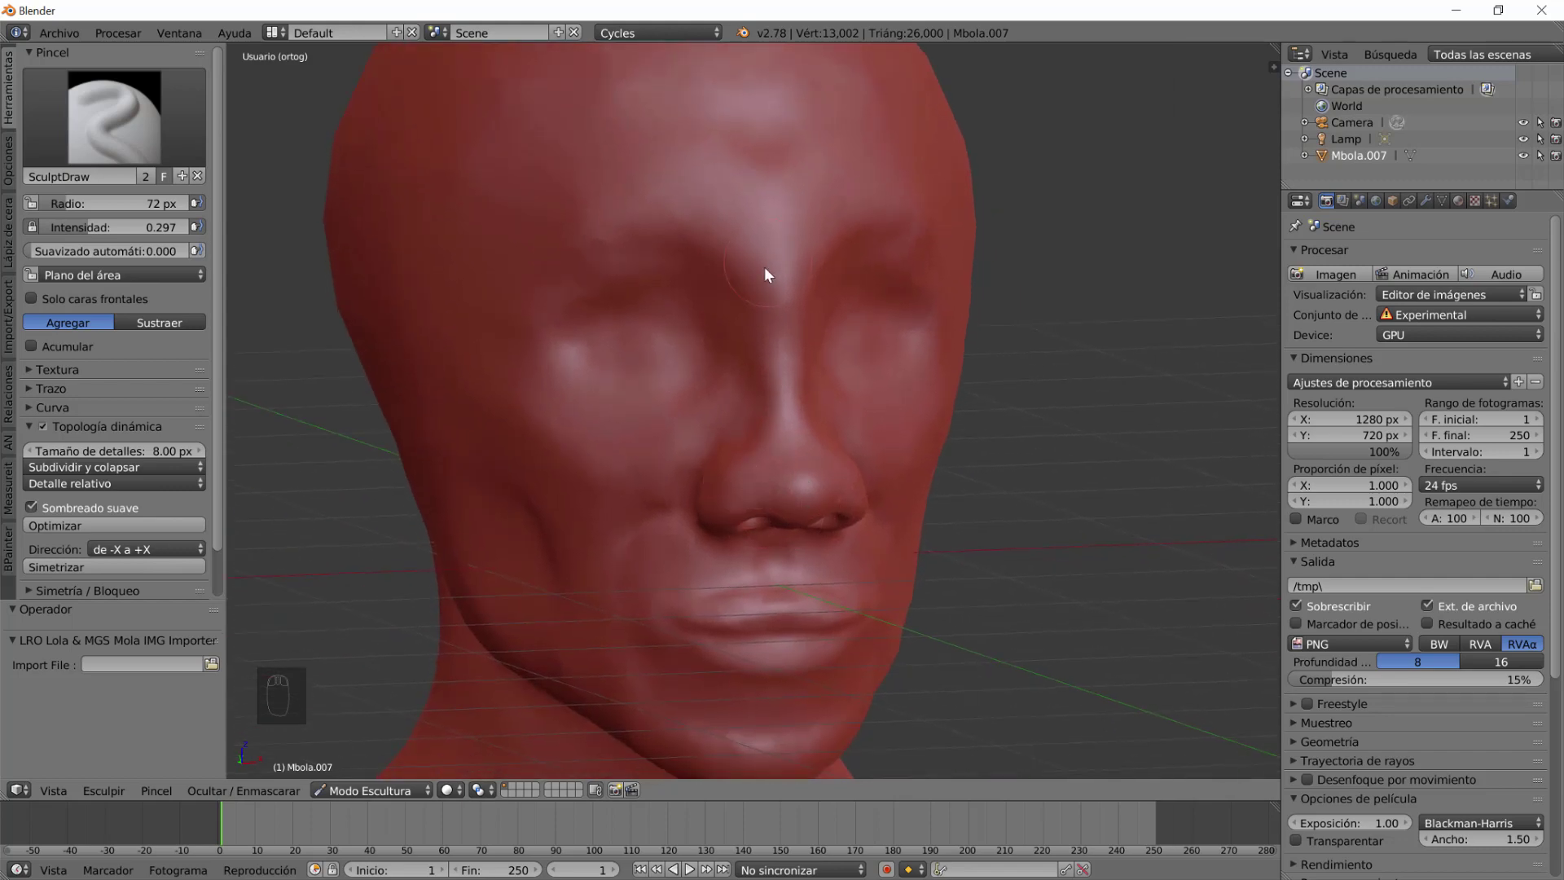
pyautogui.moveTo(891, 545); pyautogui.dragTo(126, 140)
pyautogui.click(360, 140)
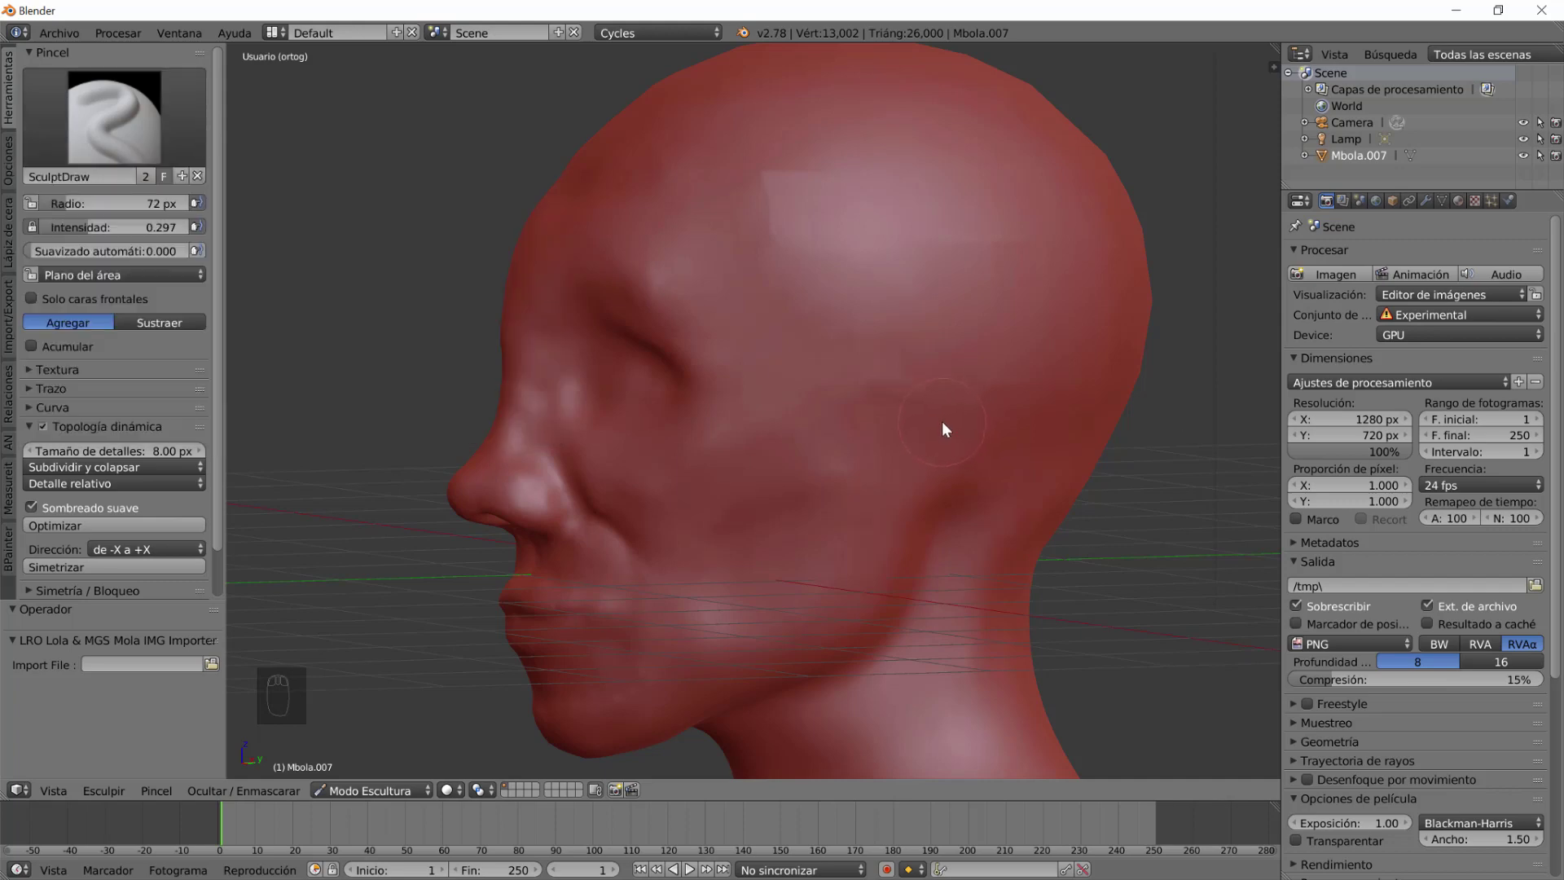
# Try a full-strength mask on the side of the head, then undo it.
pyautogui.click(375, 137)
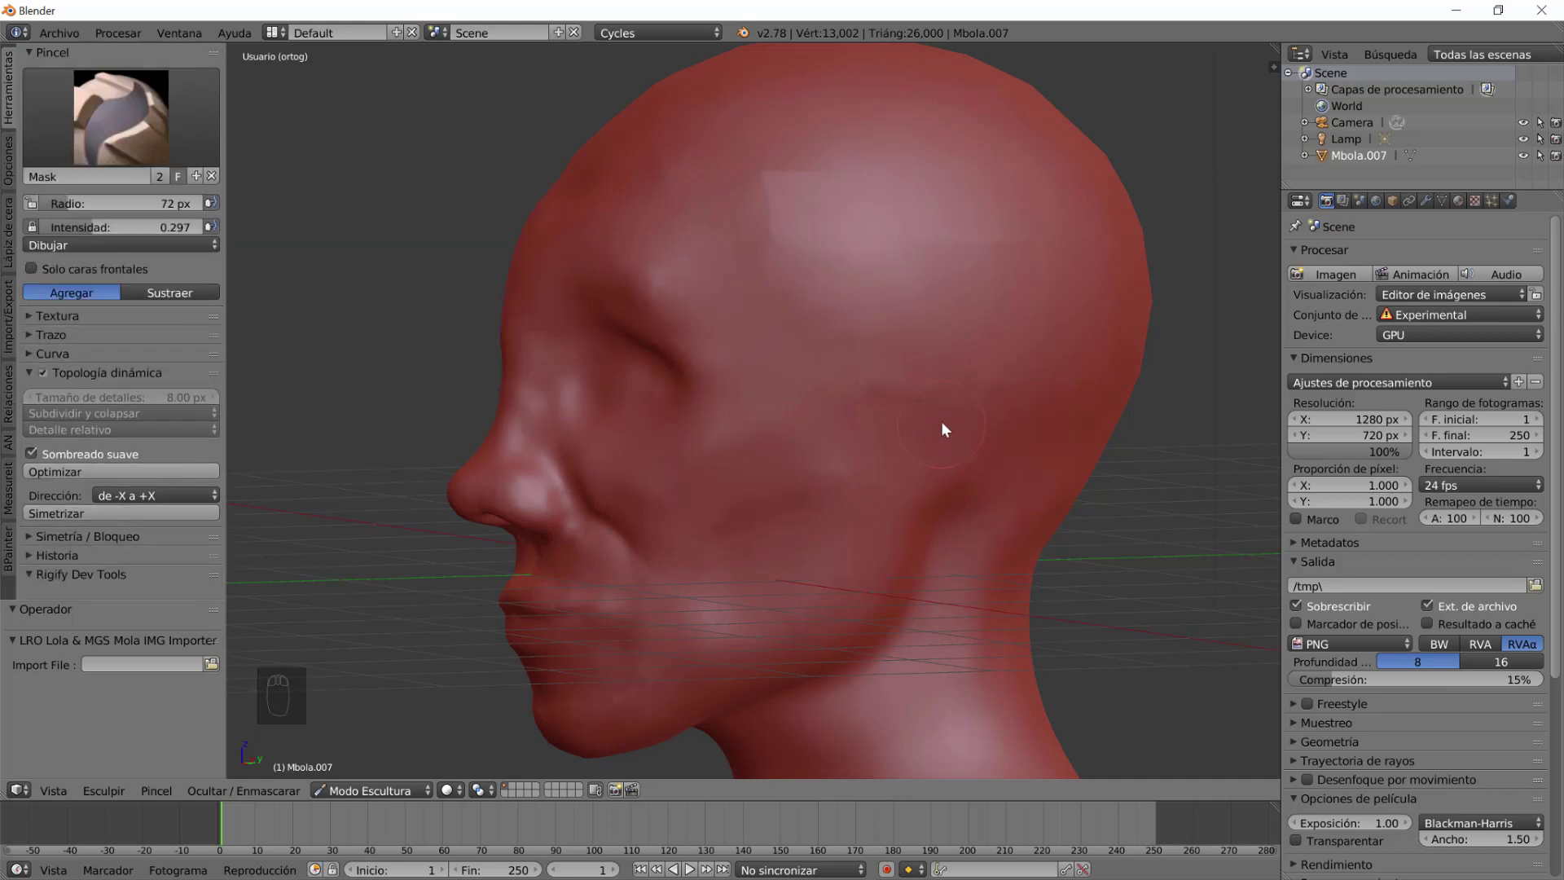
pyautogui.click(1194, 387)
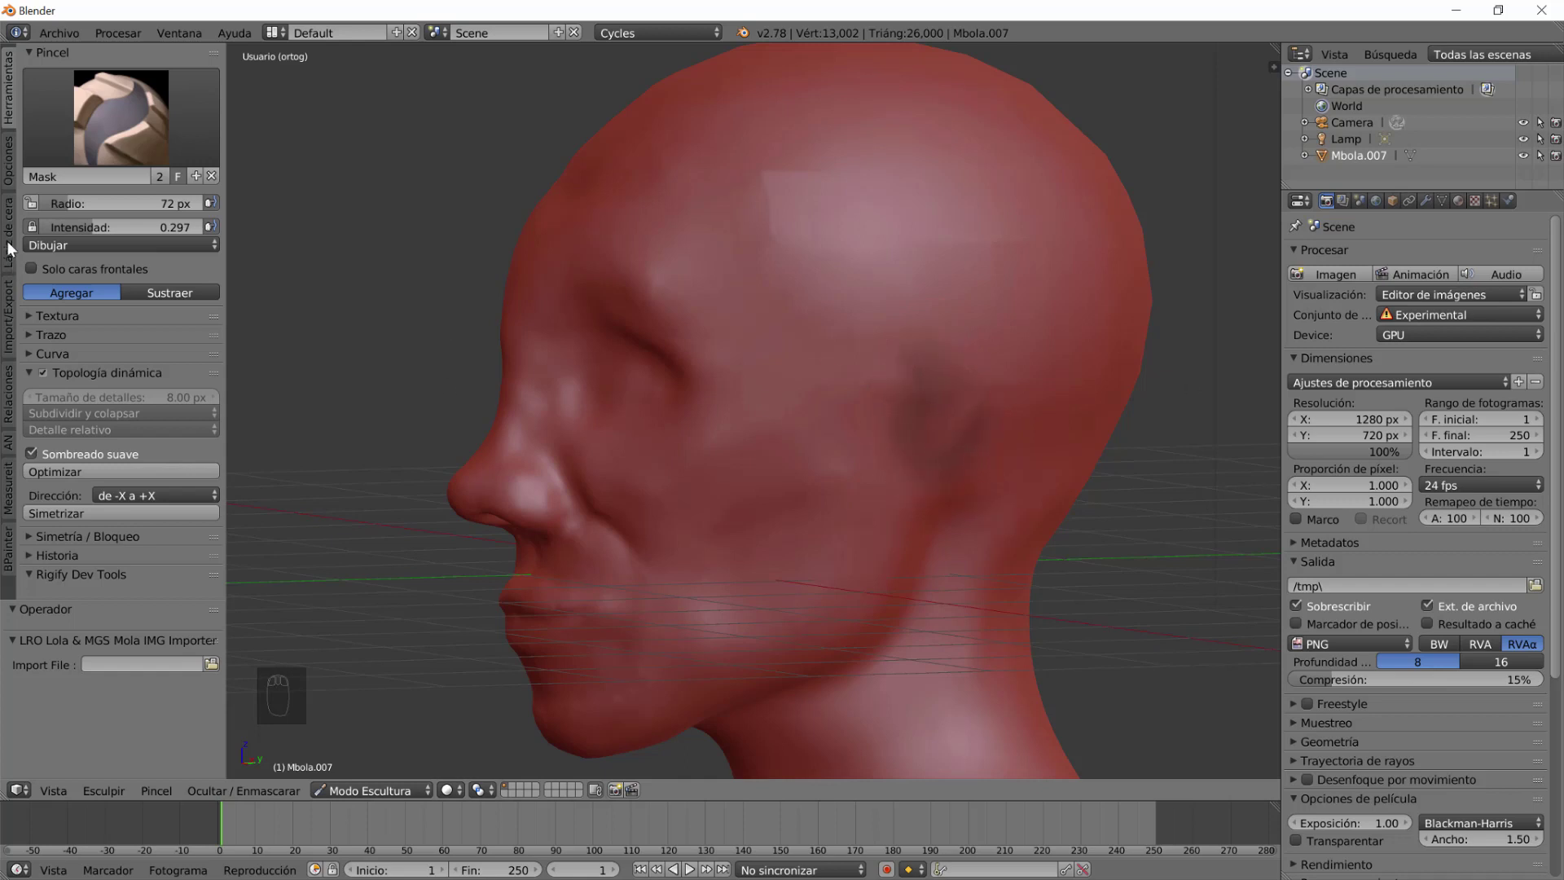
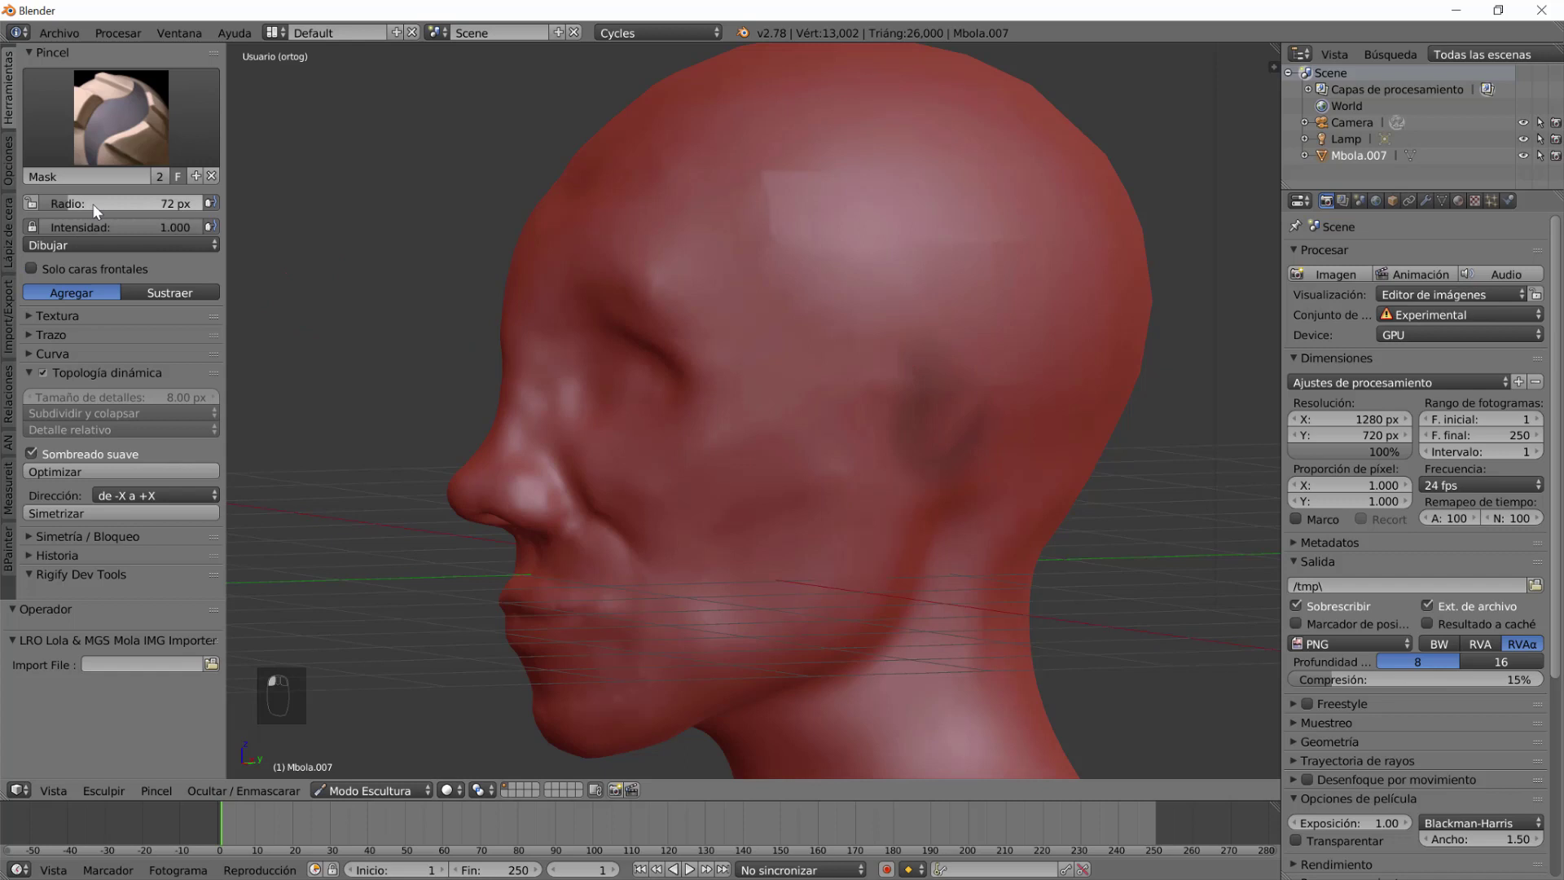
pyautogui.click(961, 394)
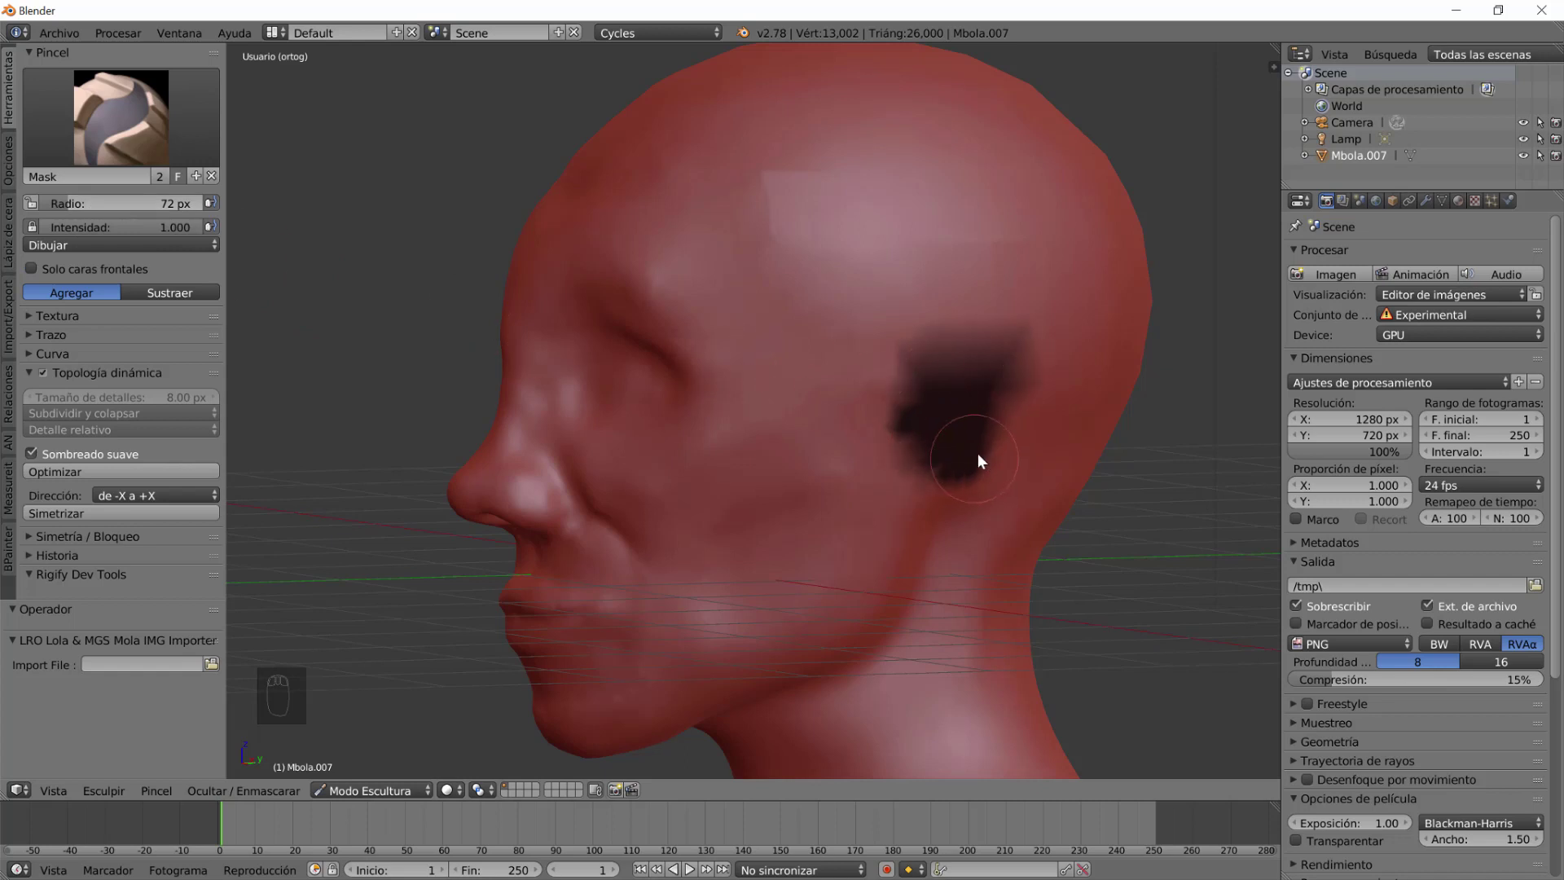
pyautogui.moveTo(924, 497); pyautogui.dragTo(925, 492)
pyautogui.press('ctrl+z')
pyautogui.press('ctrl+z')
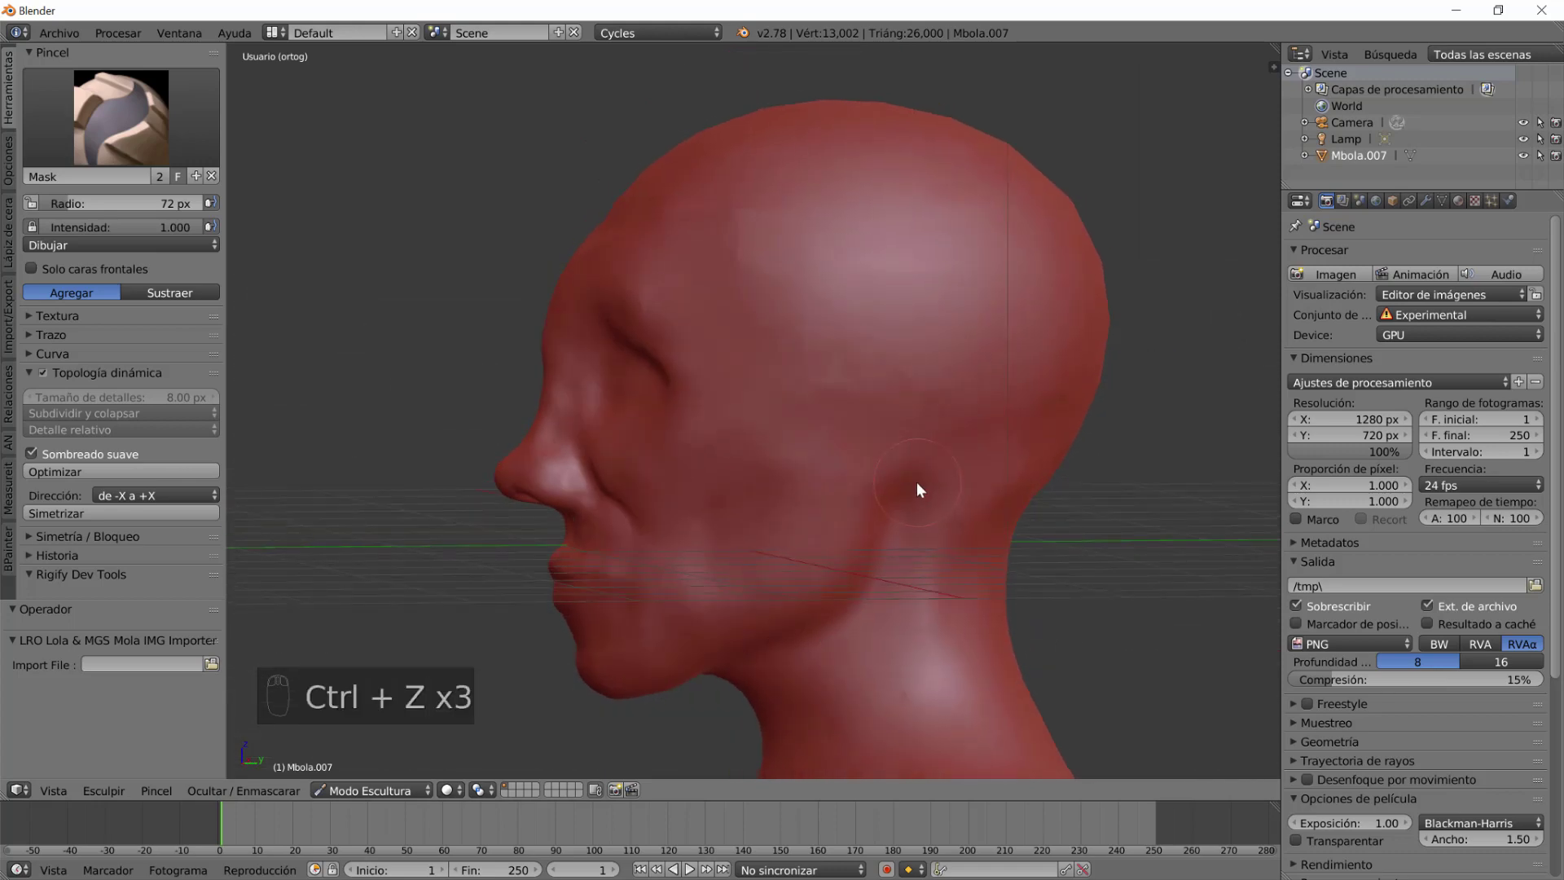
# With Clay Strips, start the ear and shape its outer rim and inner ridge.
pyautogui.click(334, 126)
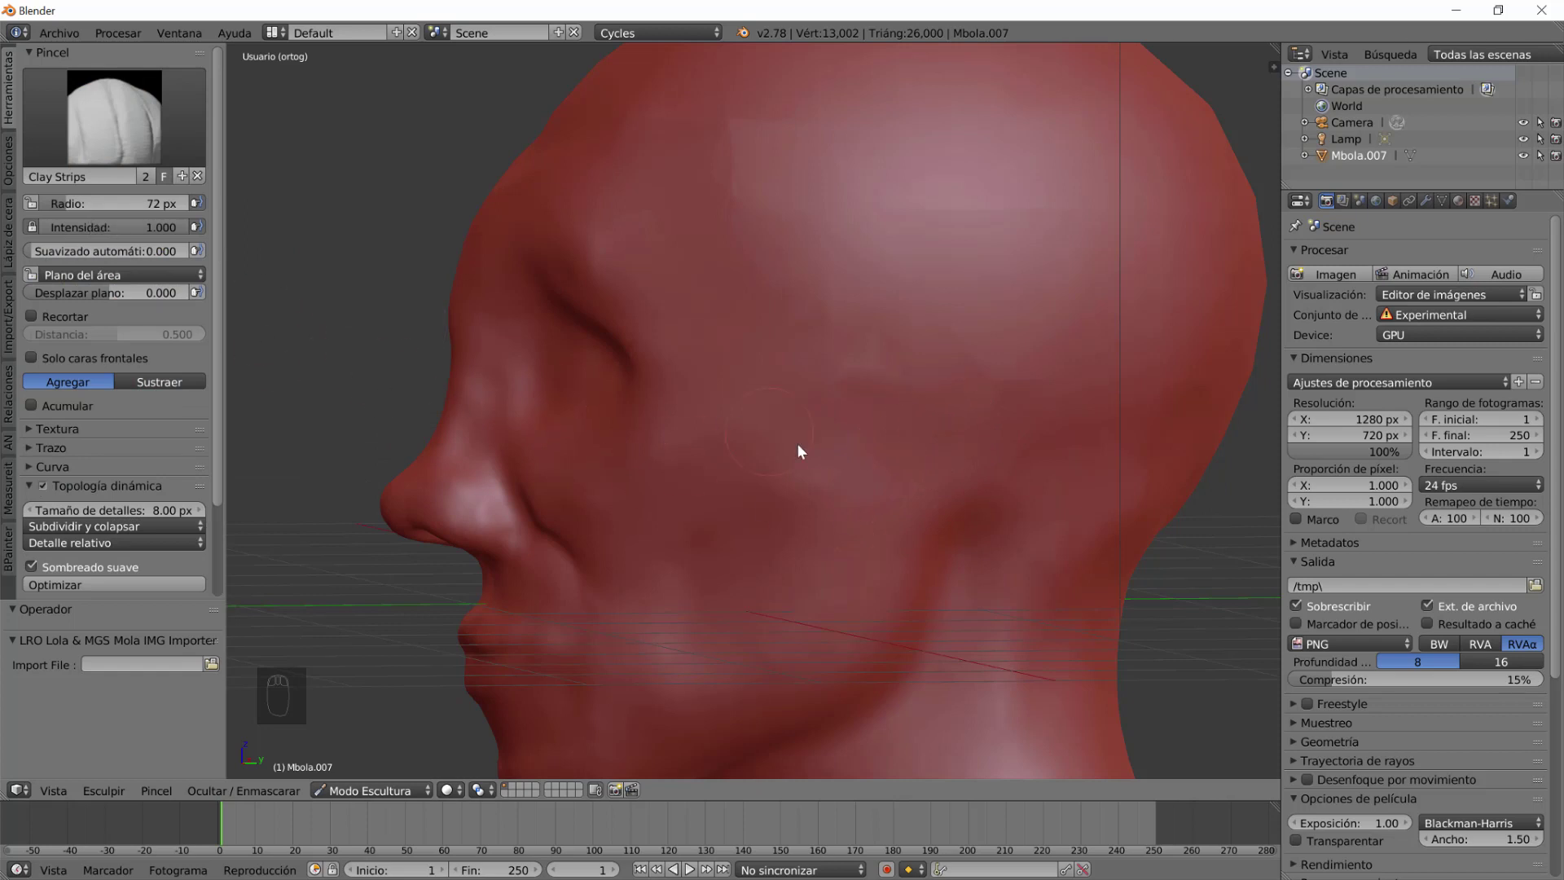
pyautogui.click(959, 363)
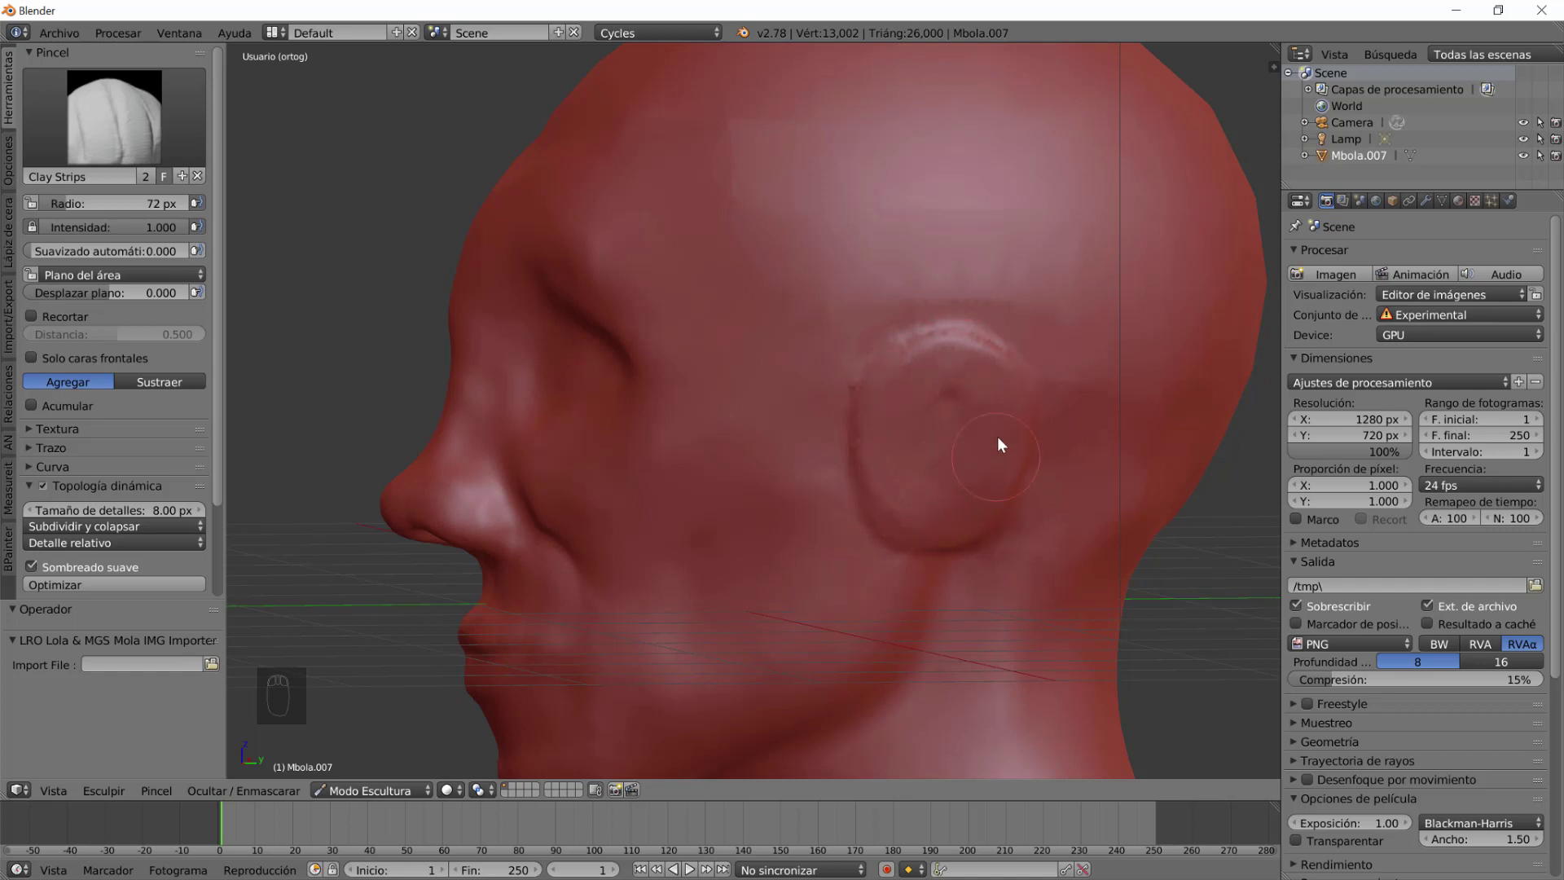
pyautogui.click(975, 478)
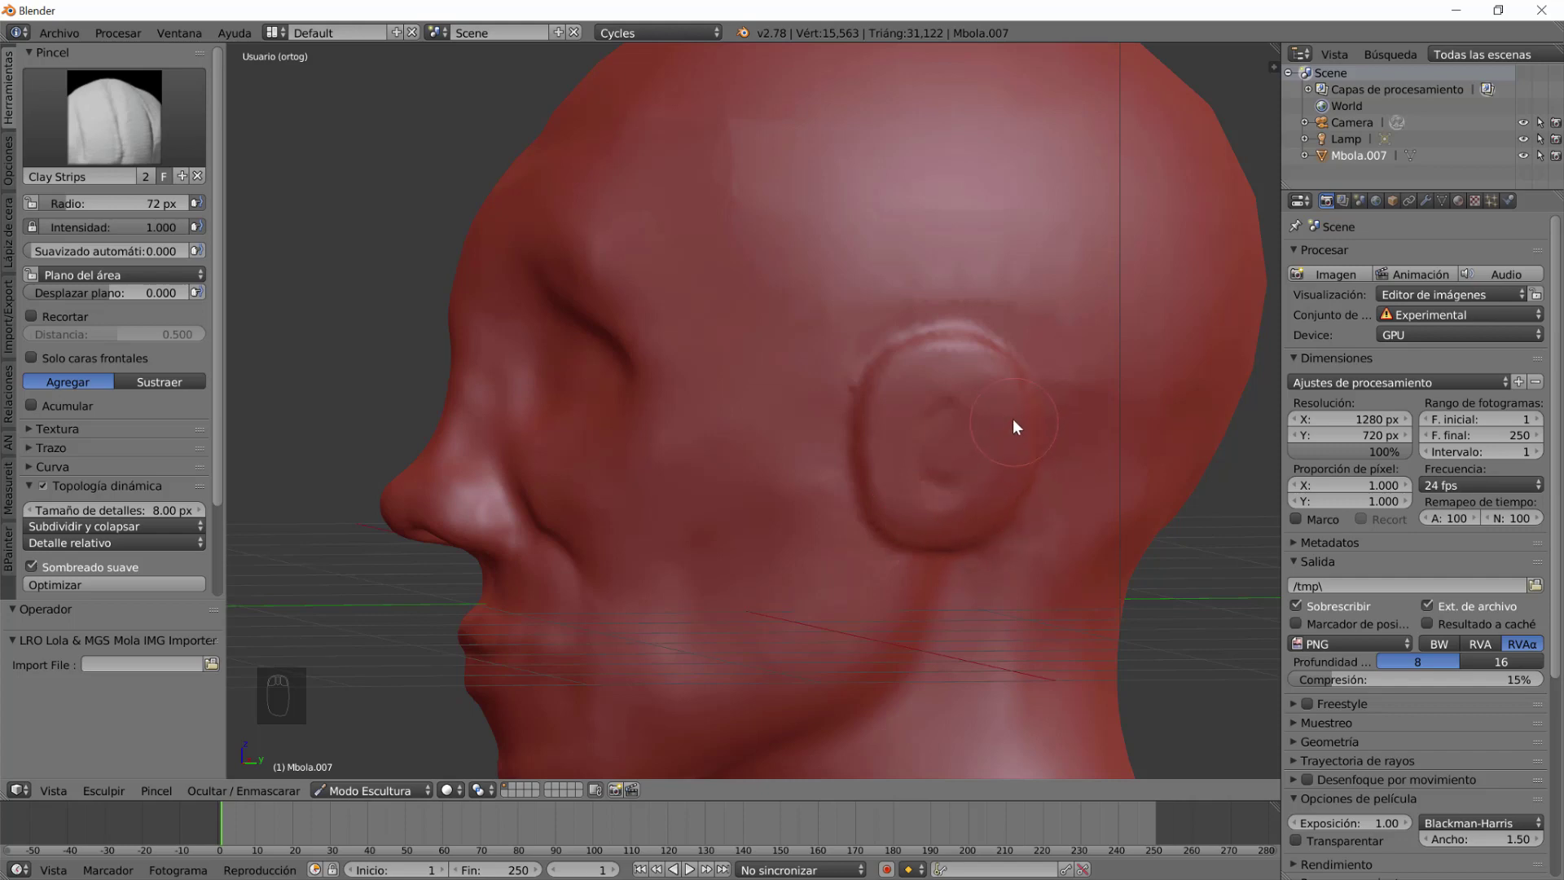
pyautogui.moveTo(854, 537); pyautogui.dragTo(854, 502)
pyautogui.click(885, 474)
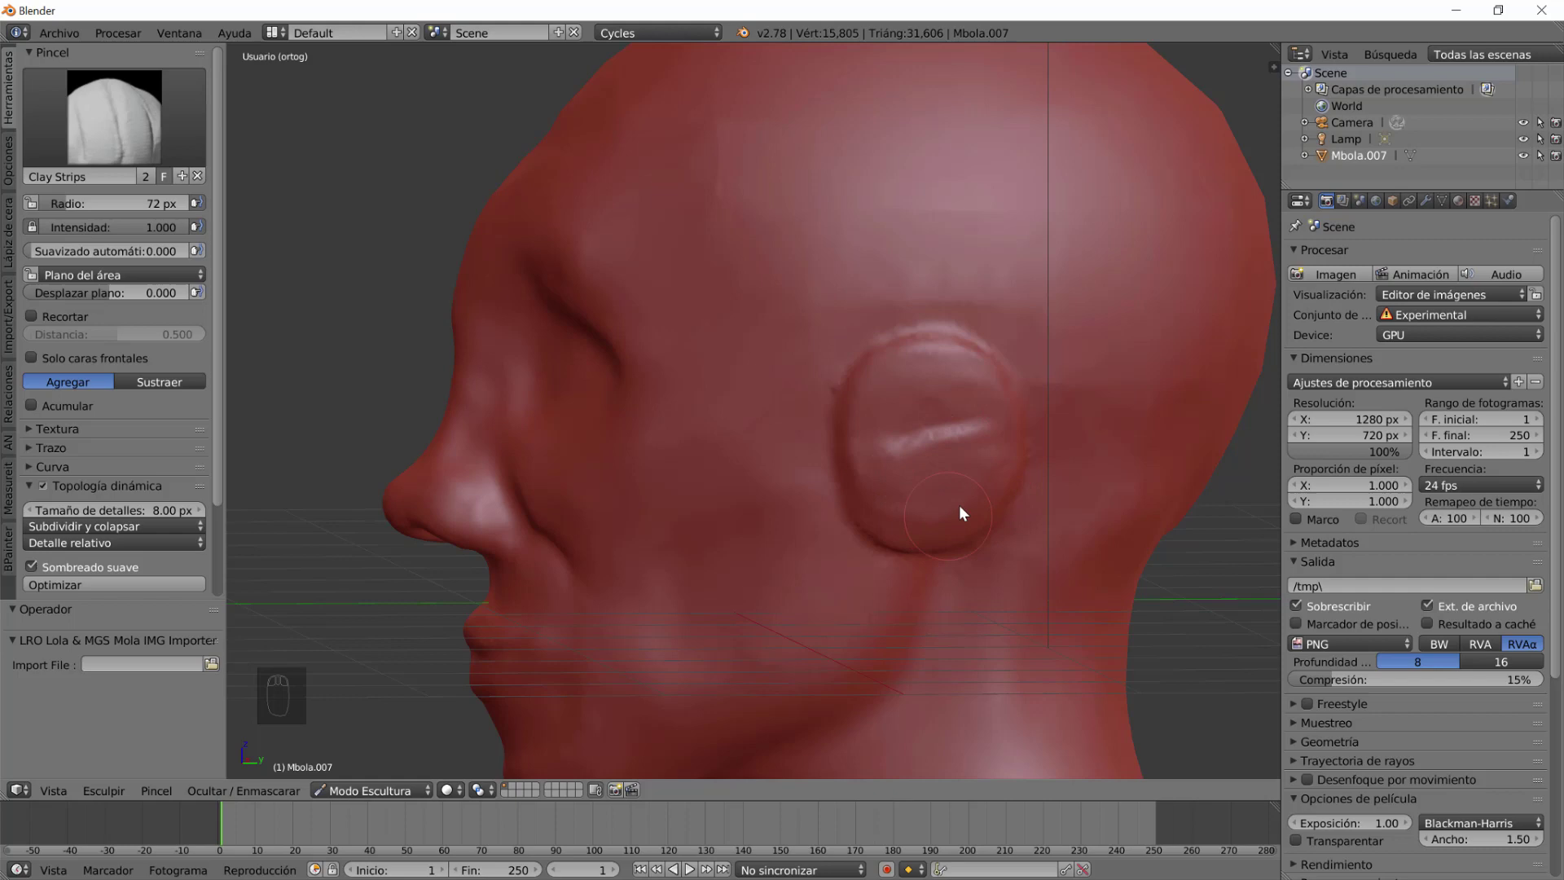
# Add more clay around the ear rim, then turn the view to face the mouth.
pyautogui.moveTo(988, 503); pyautogui.dragTo(895, 585)
pyautogui.moveTo(896, 585); pyautogui.dragTo(942, 521)
pyautogui.click(961, 390)
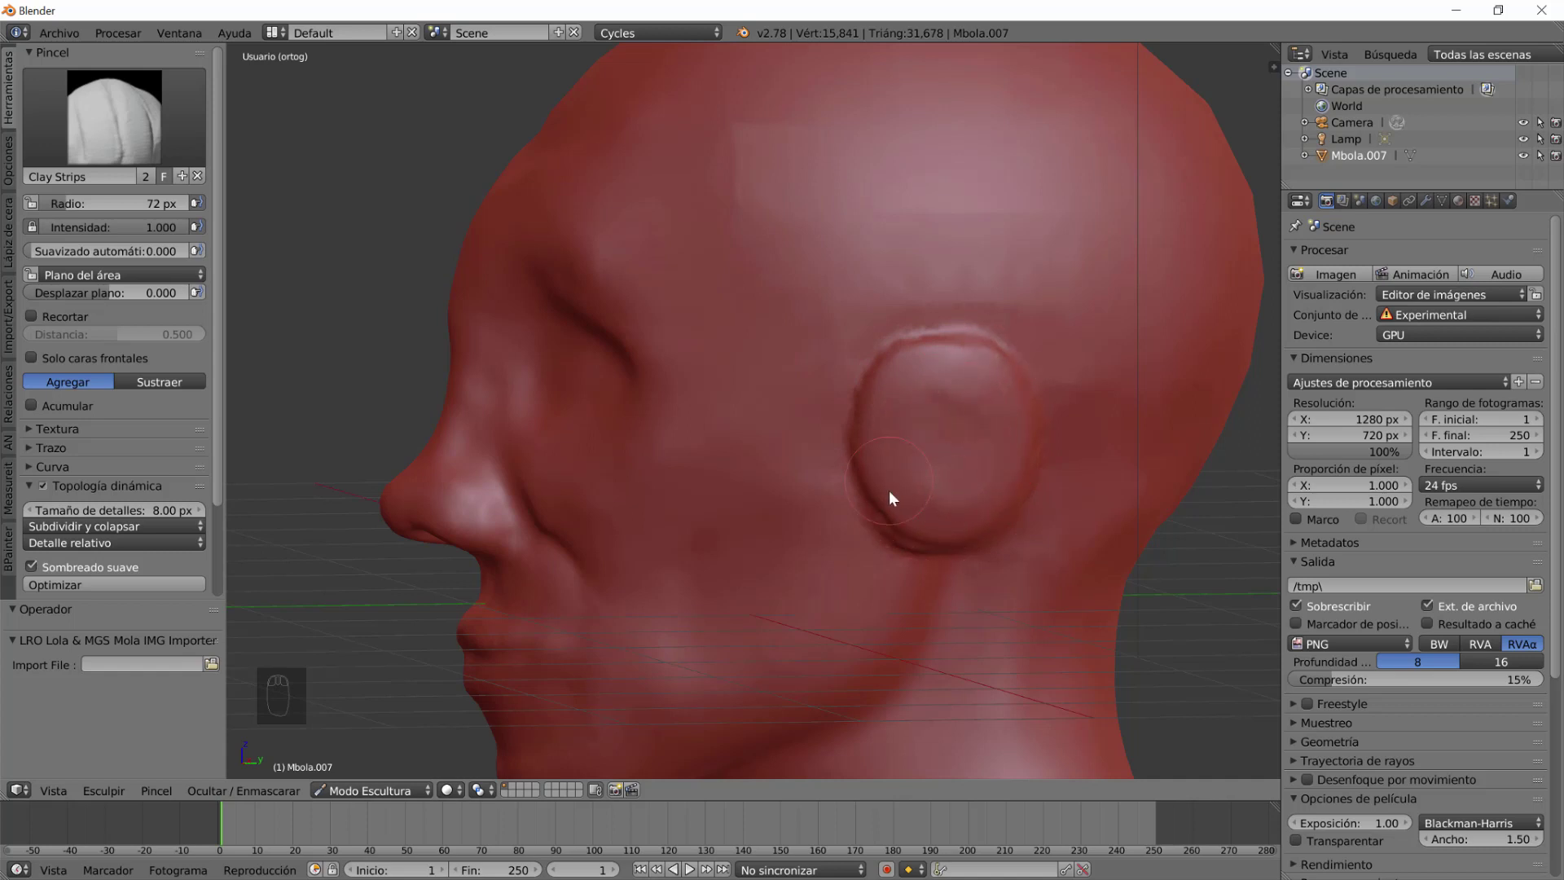
pyautogui.click(987, 392)
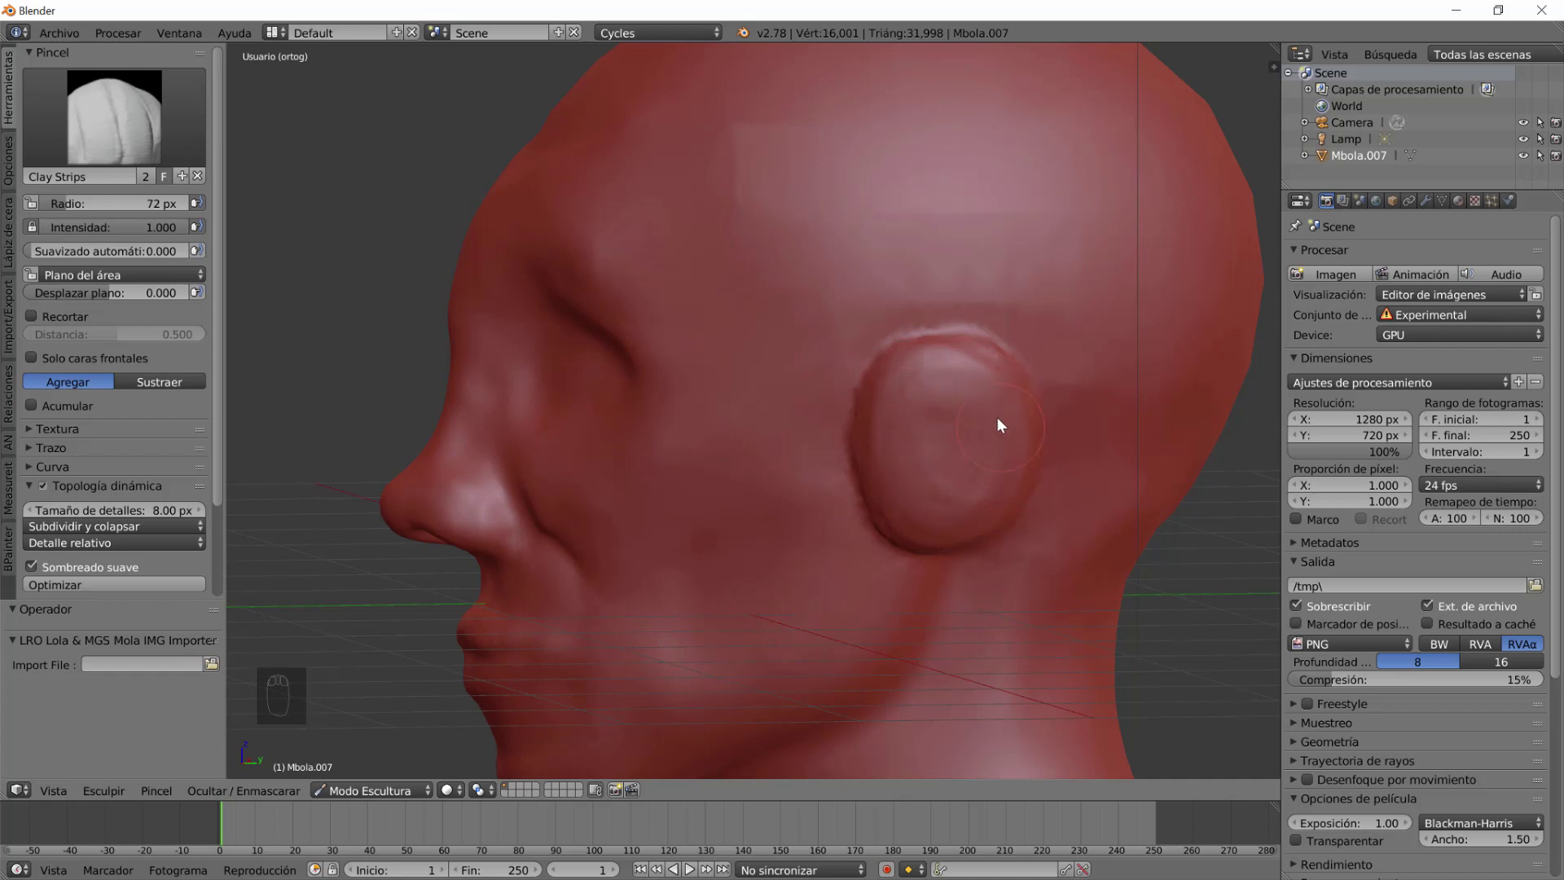
pyautogui.moveTo(822, 545); pyautogui.dragTo(366, 123)
# Choose SculptDraw and lower its strength to about a third.
pyautogui.click(366, 123)
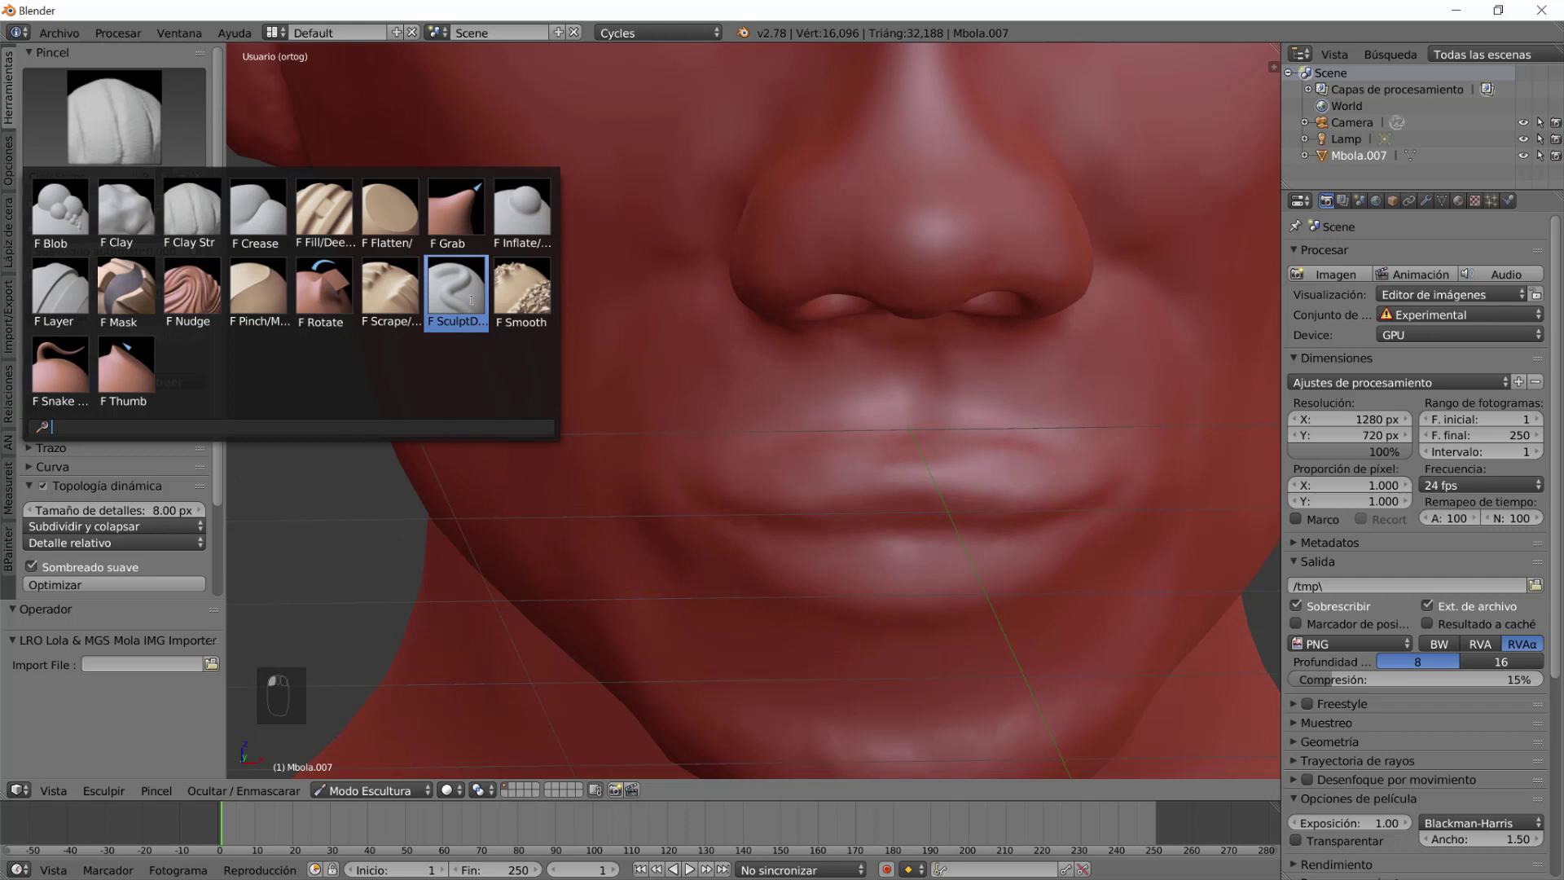
pyautogui.click(1041, 483)
pyautogui.press('ctrl+z')
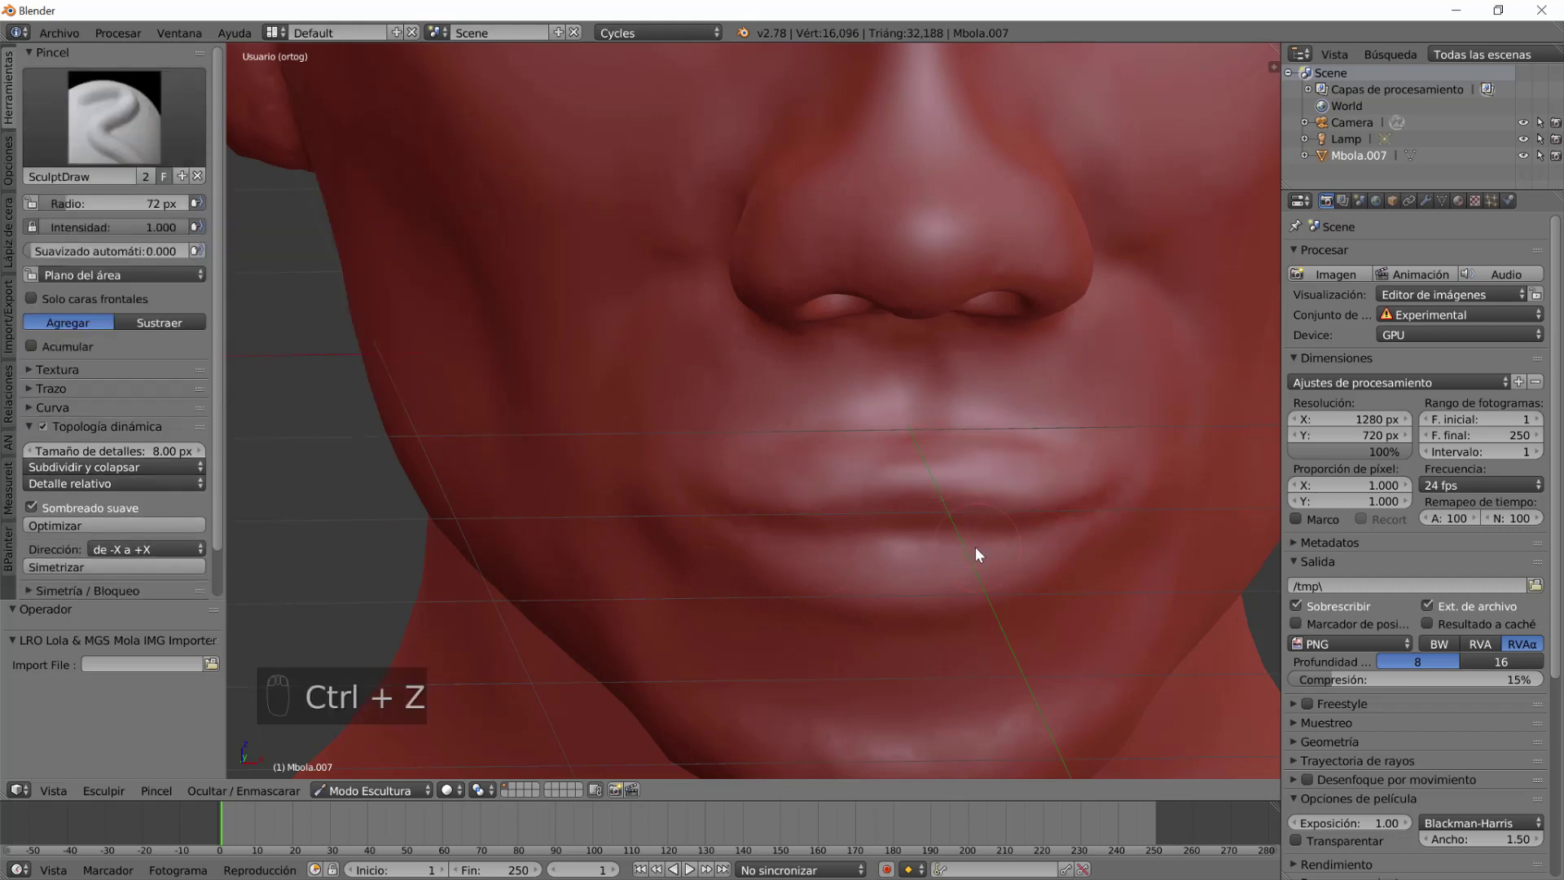
pyautogui.press('shift+f')
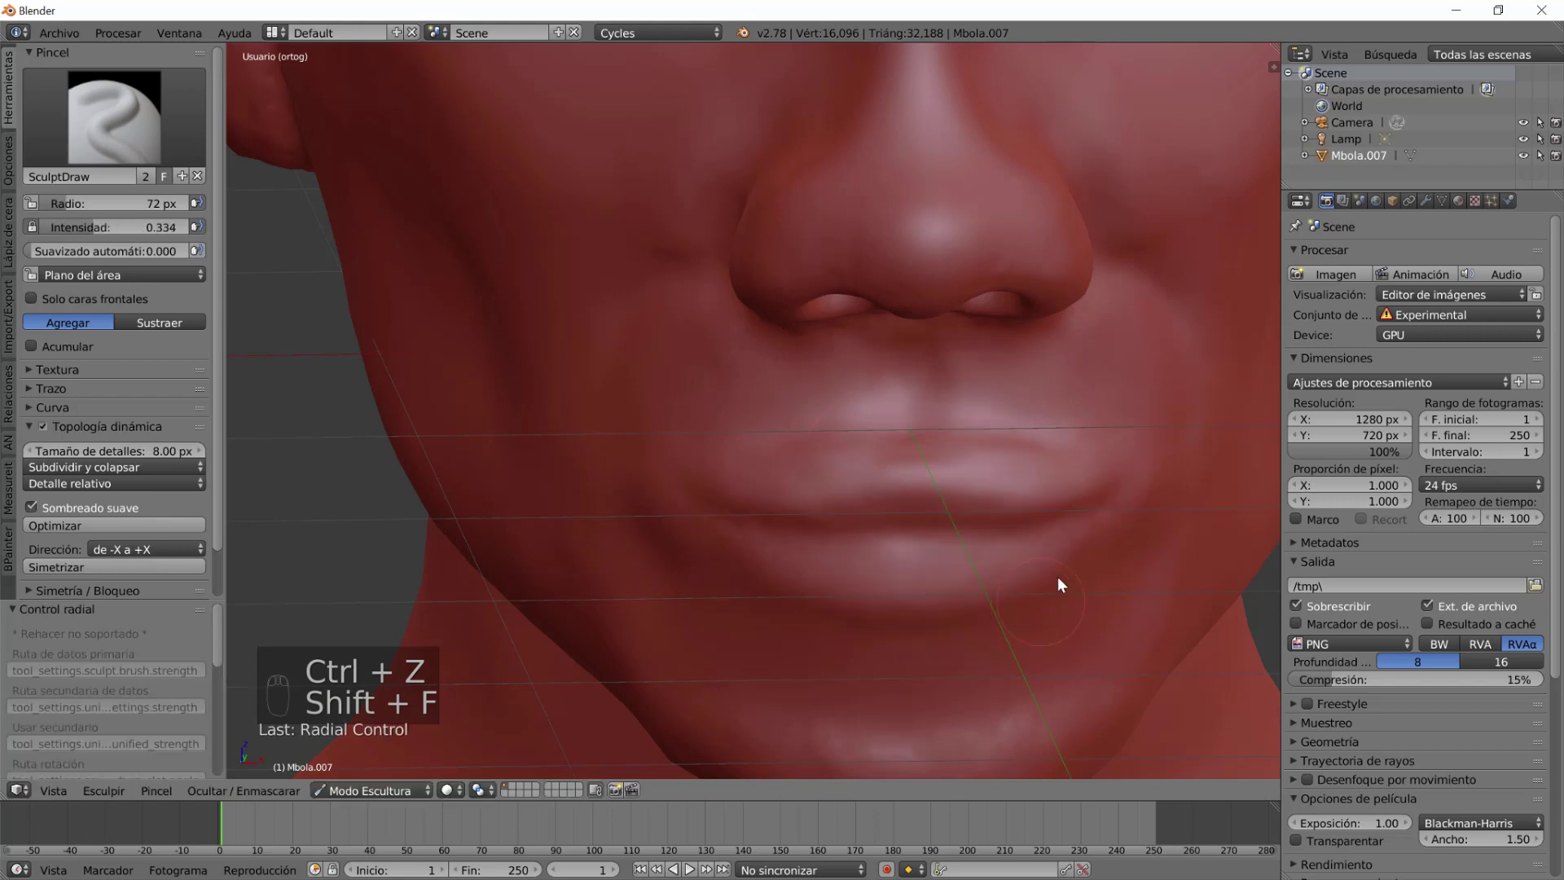
pyautogui.click(1069, 481)
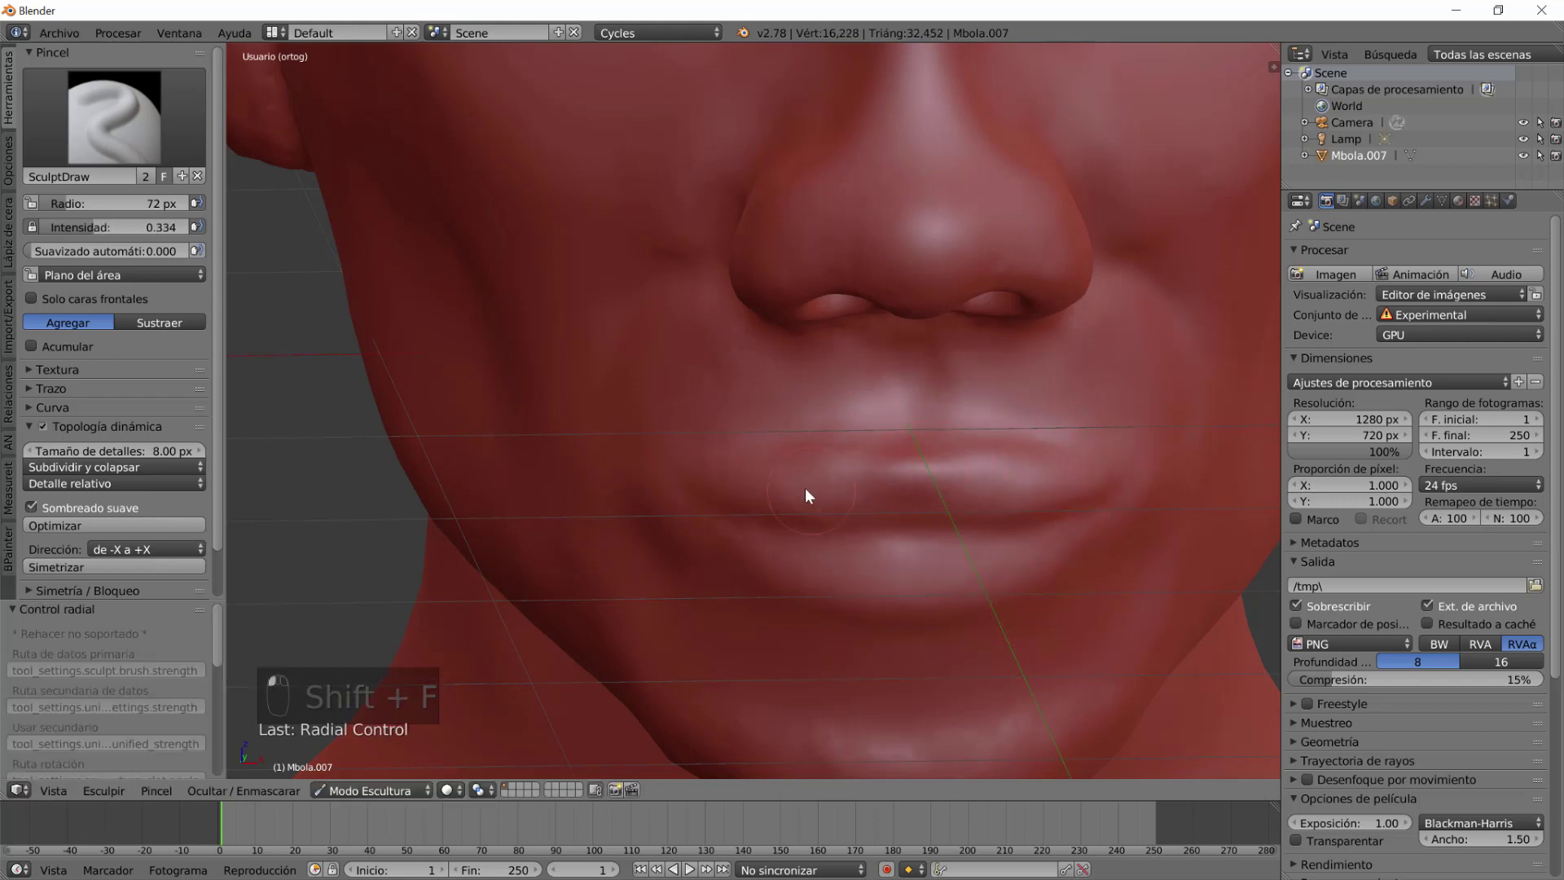
# Build up the lower lip, then cut a crease between the lips with the Crease brush.
pyautogui.moveTo(748, 494); pyautogui.dragTo(1059, 548)
pyautogui.middleClick(1014, 570)
pyautogui.moveTo(1061, 545); pyautogui.dragTo(1021, 576)
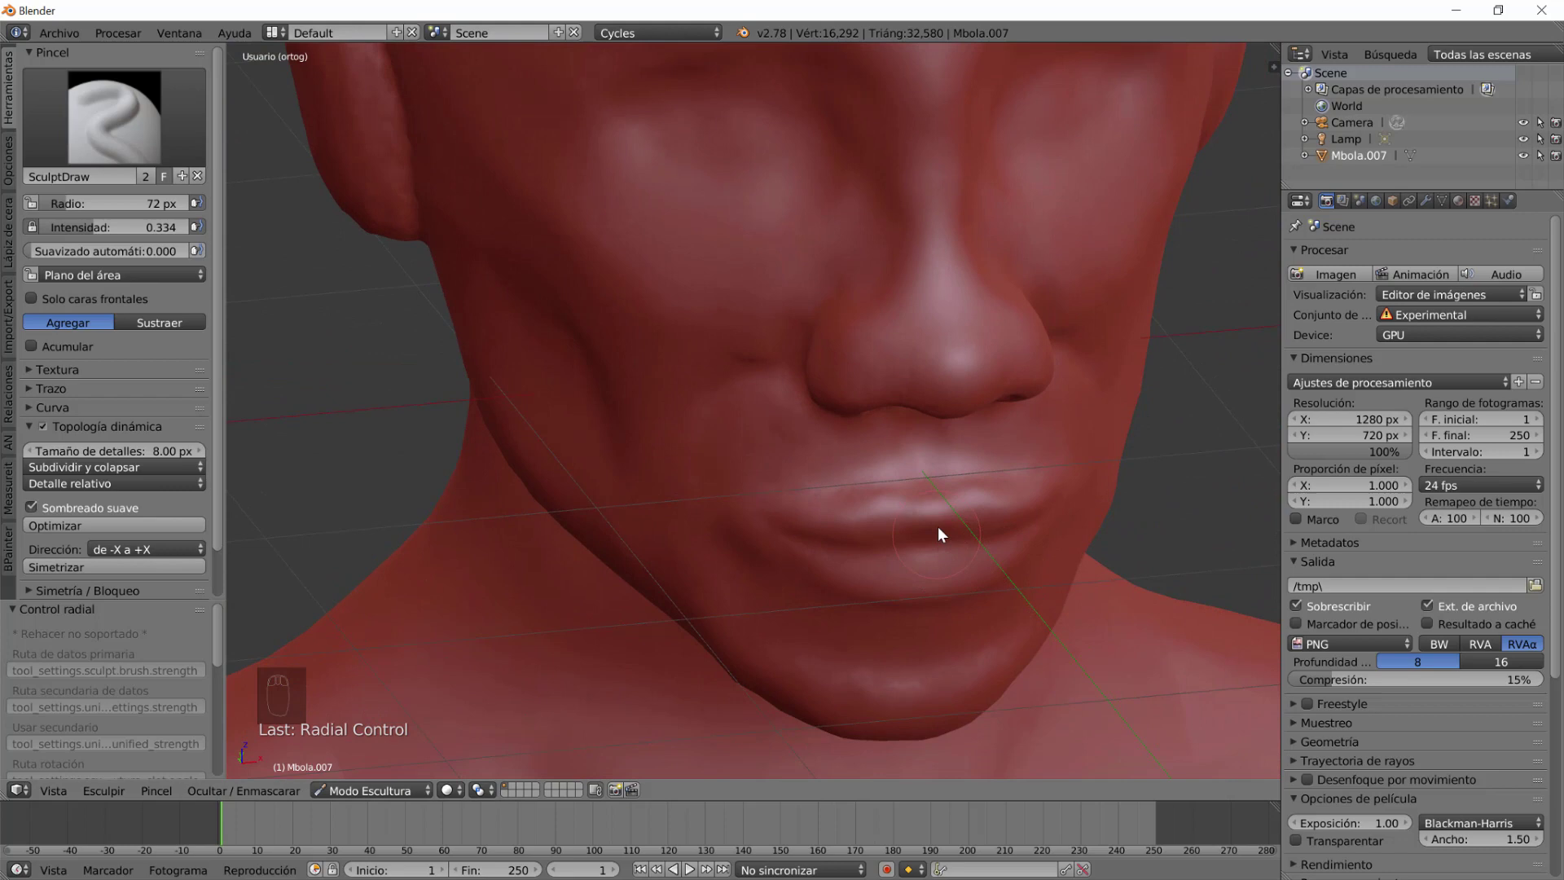
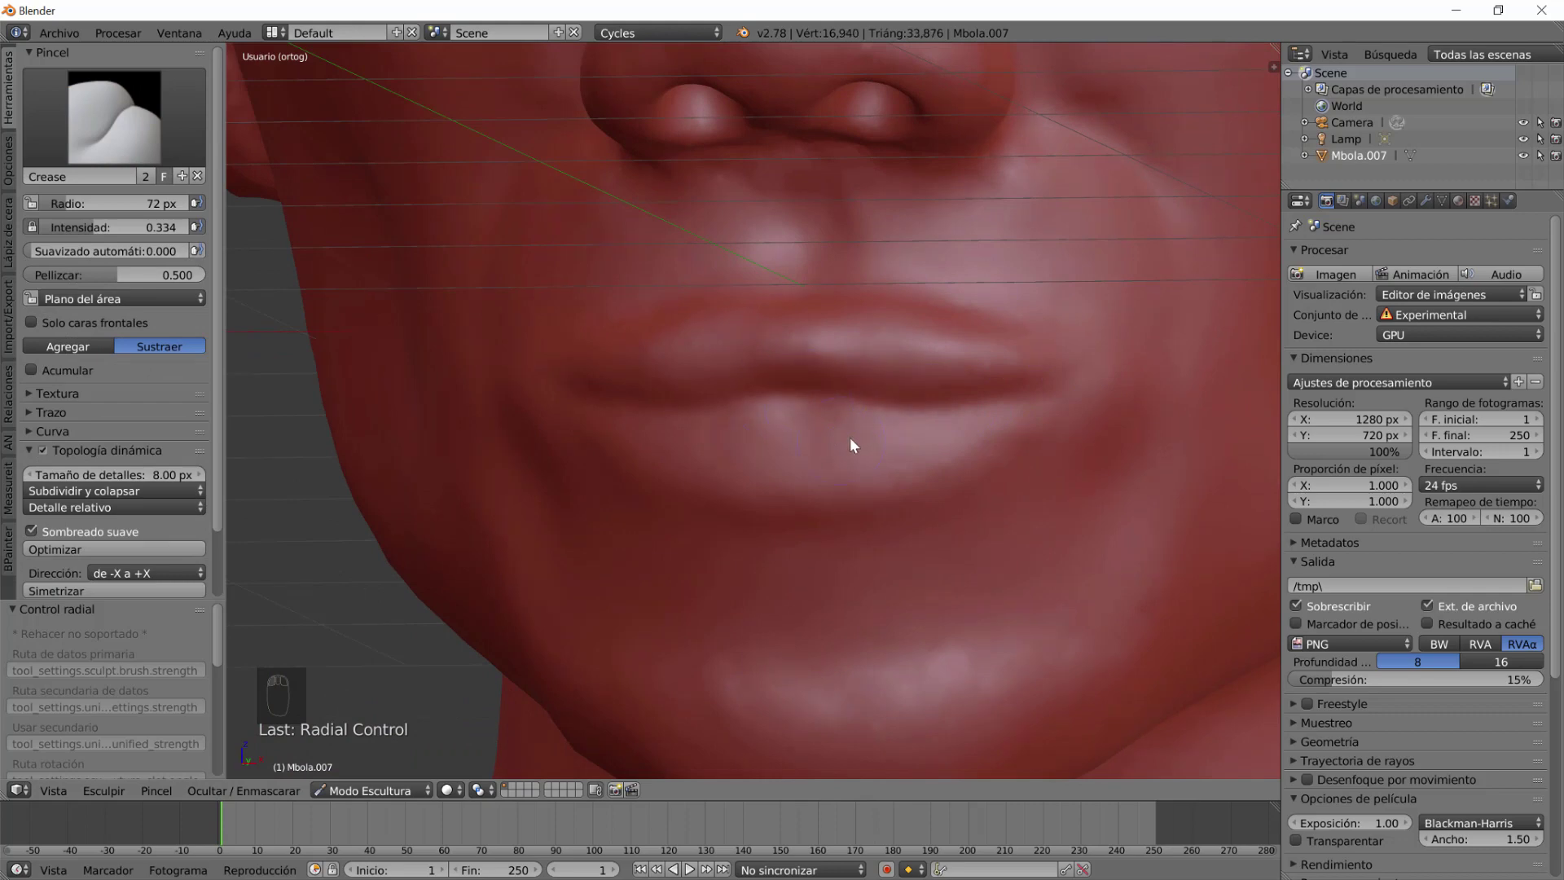
pyautogui.moveTo(855, 447); pyautogui.dragTo(795, 465)
pyautogui.click(772, 464)
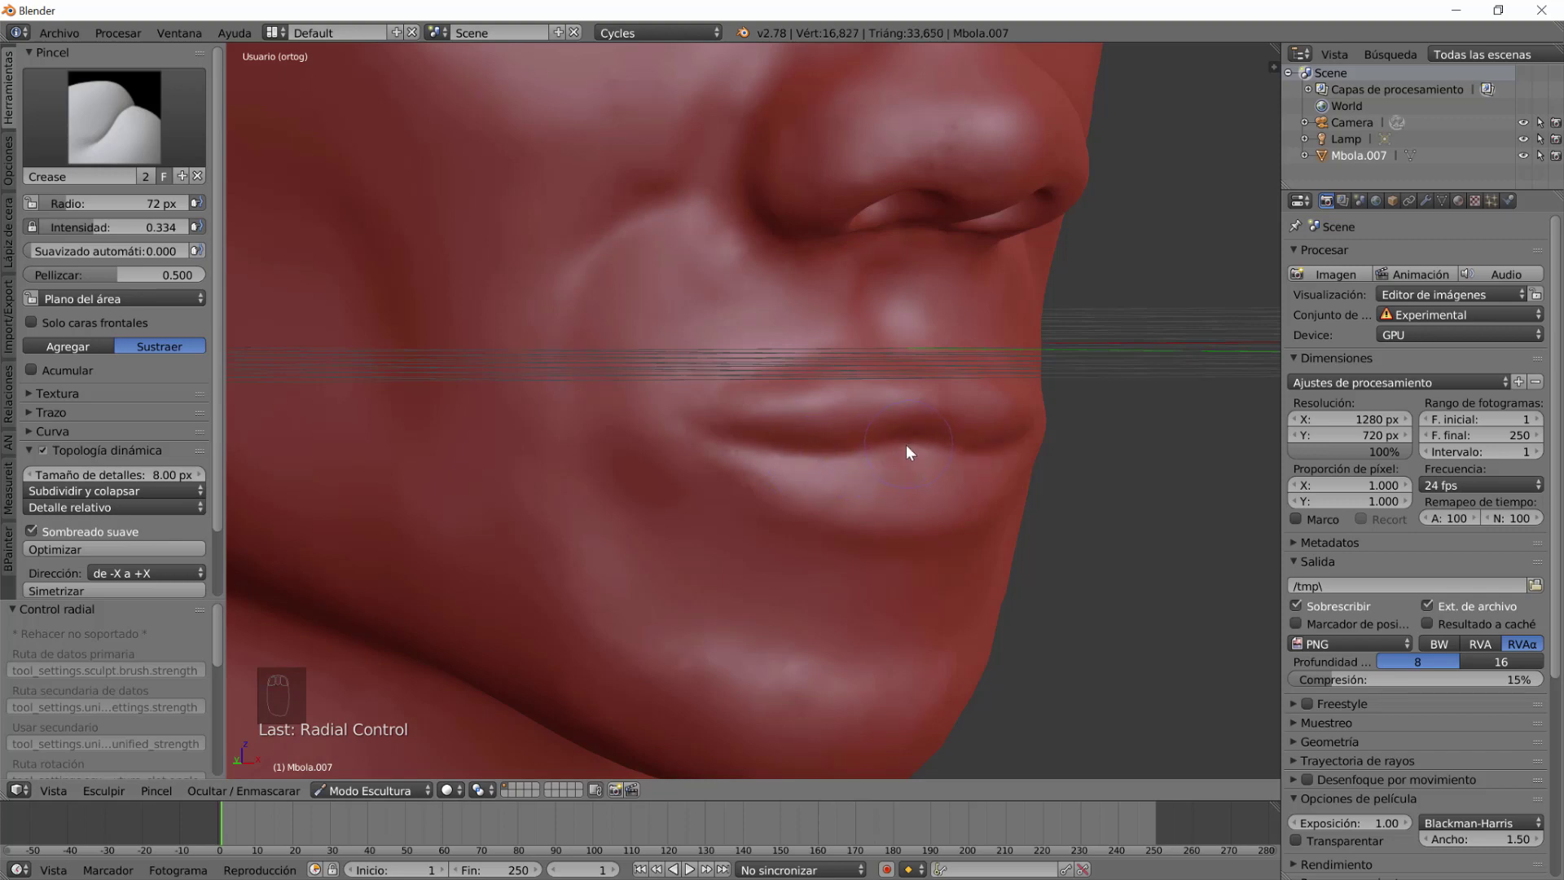
# Build up the upper lip and fill out both lips with SculptDraw.
pyautogui.click(348, 159)
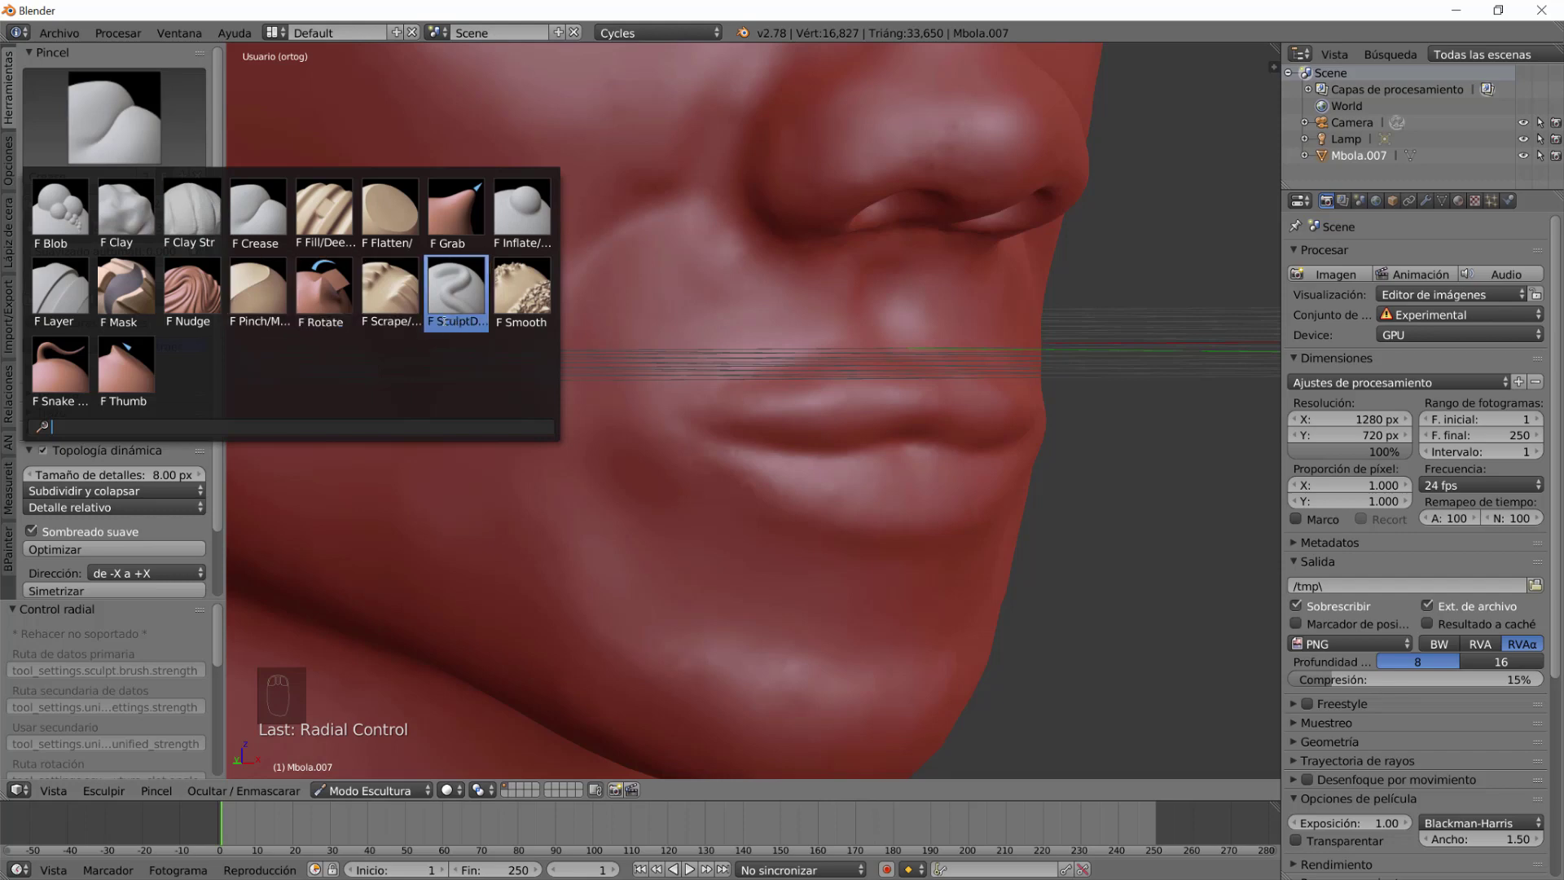
pyautogui.moveTo(881, 560); pyautogui.dragTo(672, 462)
pyautogui.moveTo(672, 462); pyautogui.dragTo(122, 183)
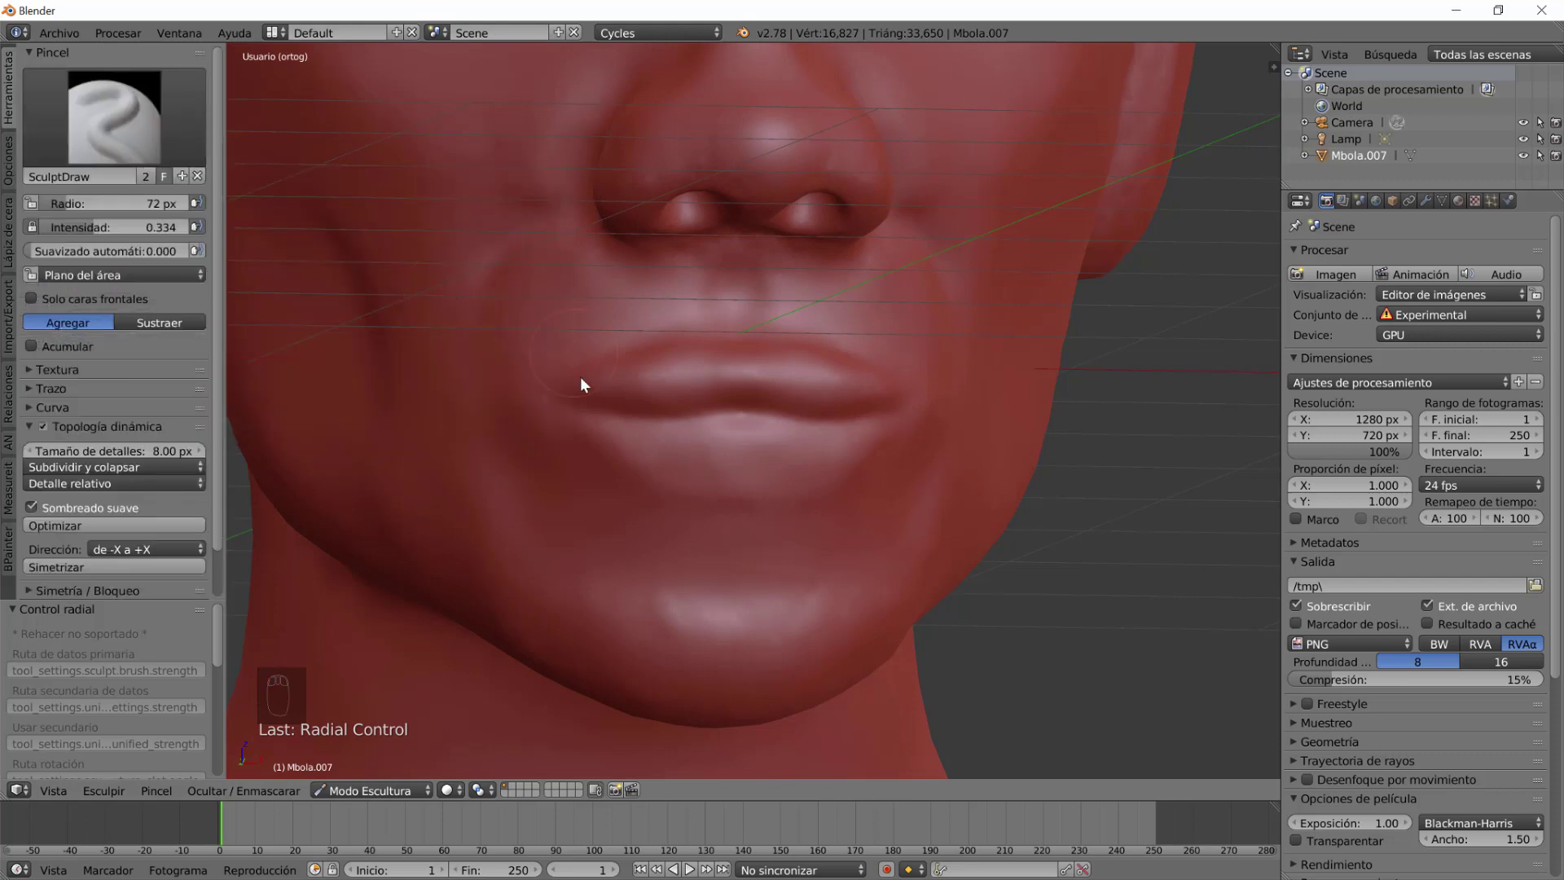
pyautogui.moveTo(848, 462); pyautogui.dragTo(827, 477)
# Smooth the mouth corners, lower lip area and cheek beside the mouth.
pyautogui.press('ctrl+z')
pyautogui.moveTo(825, 474); pyautogui.dragTo(824, 485)
pyautogui.moveTo(806, 461); pyautogui.dragTo(705, 518)
pyautogui.moveTo(750, 516); pyautogui.dragTo(661, 472)
pyautogui.click(661, 472)
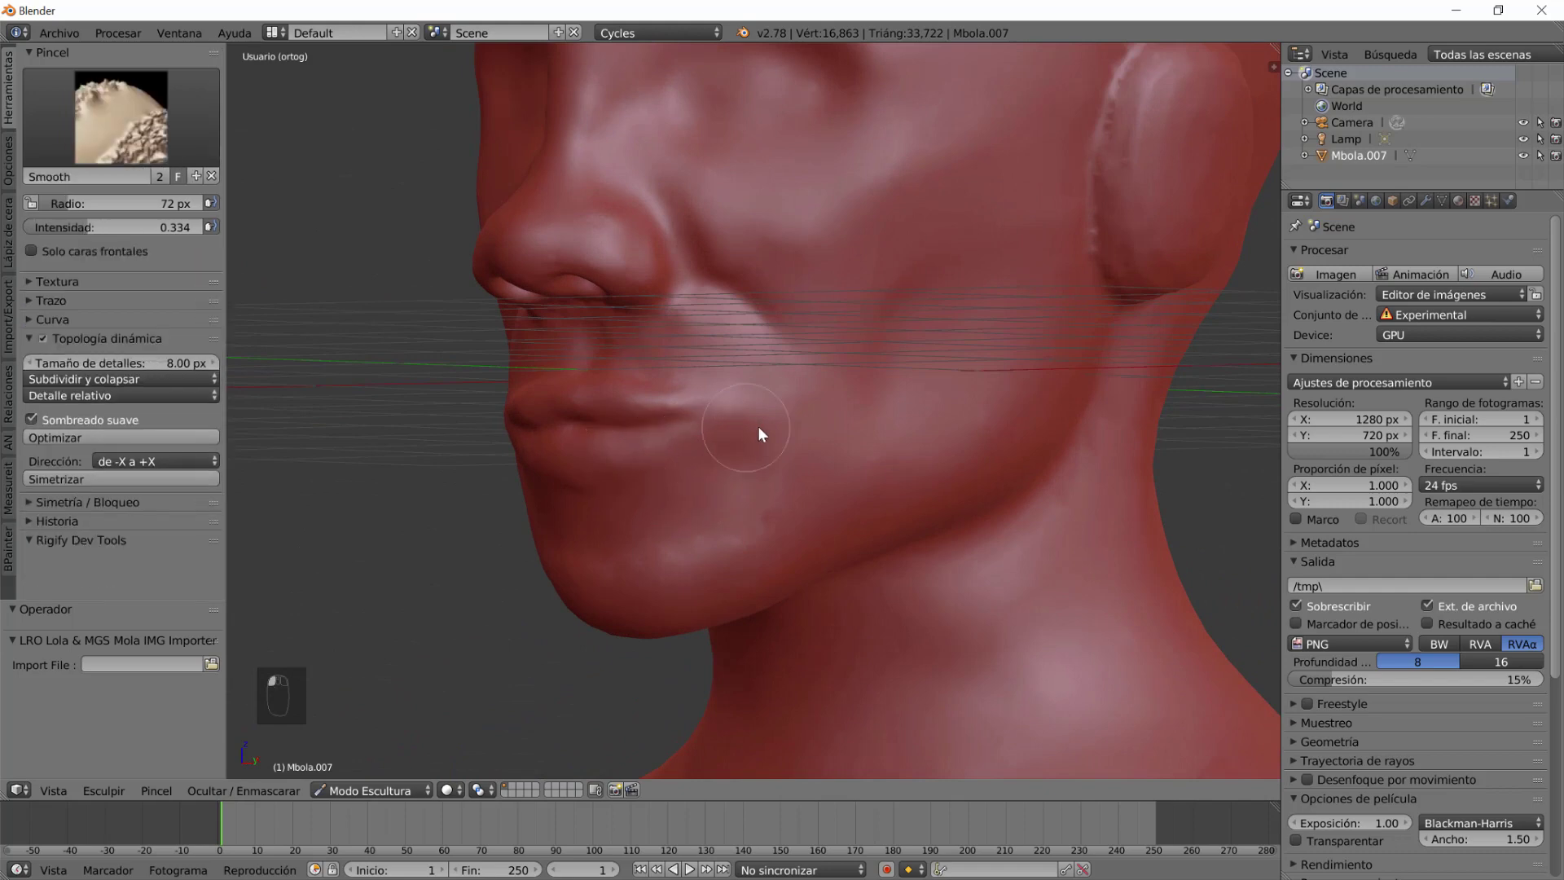
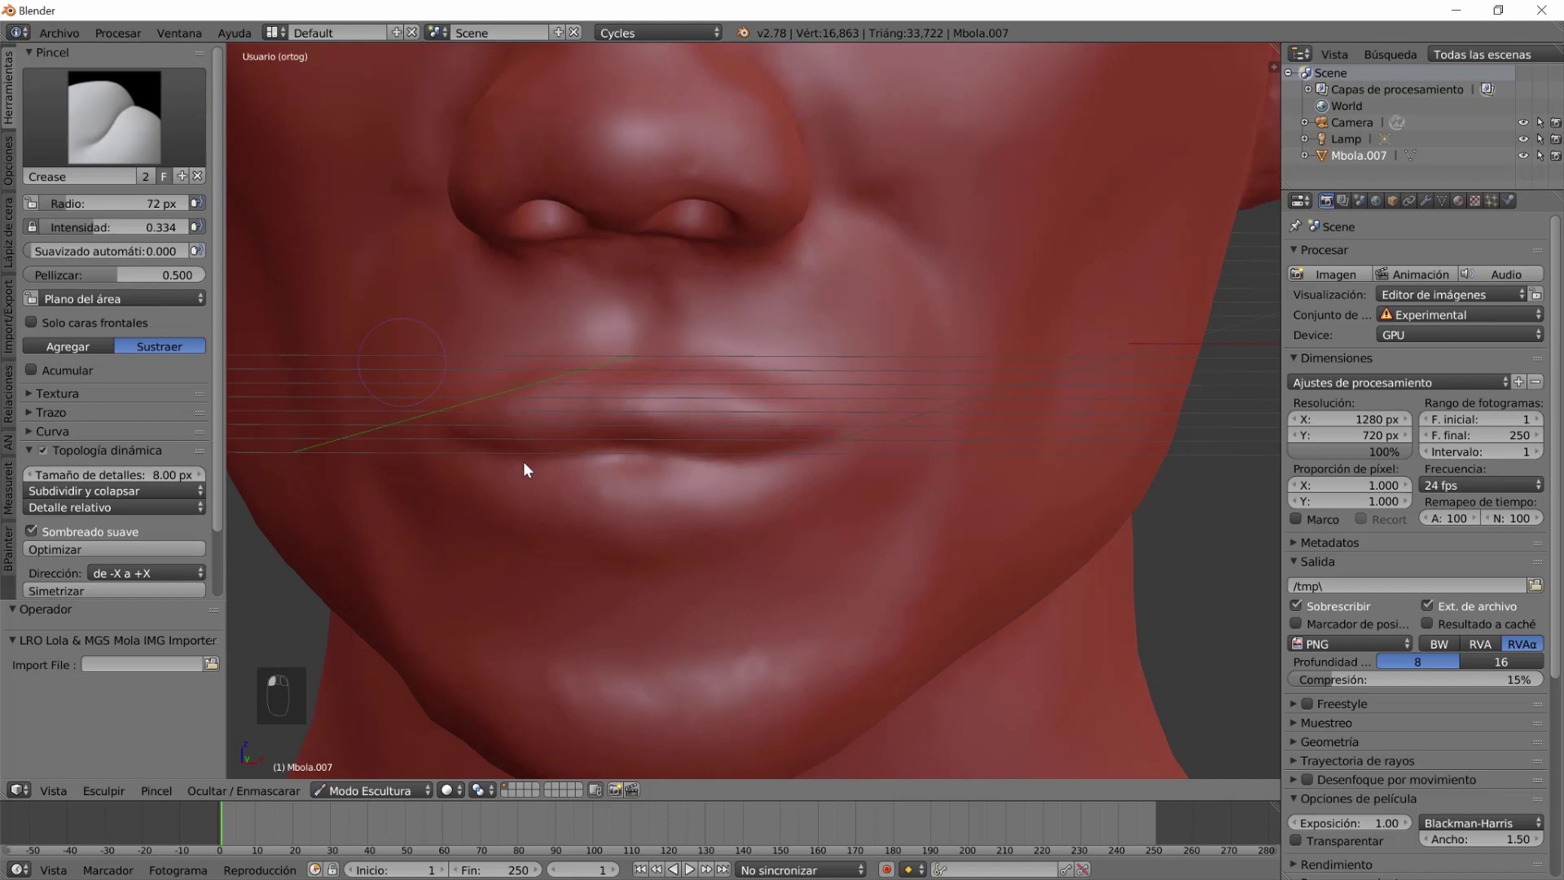
# Deepen the crease along the lip line with Crease in Subtract, then return to the front view.
pyautogui.moveTo(655, 523); pyautogui.dragTo(921, 415)
pyautogui.click(921, 415)
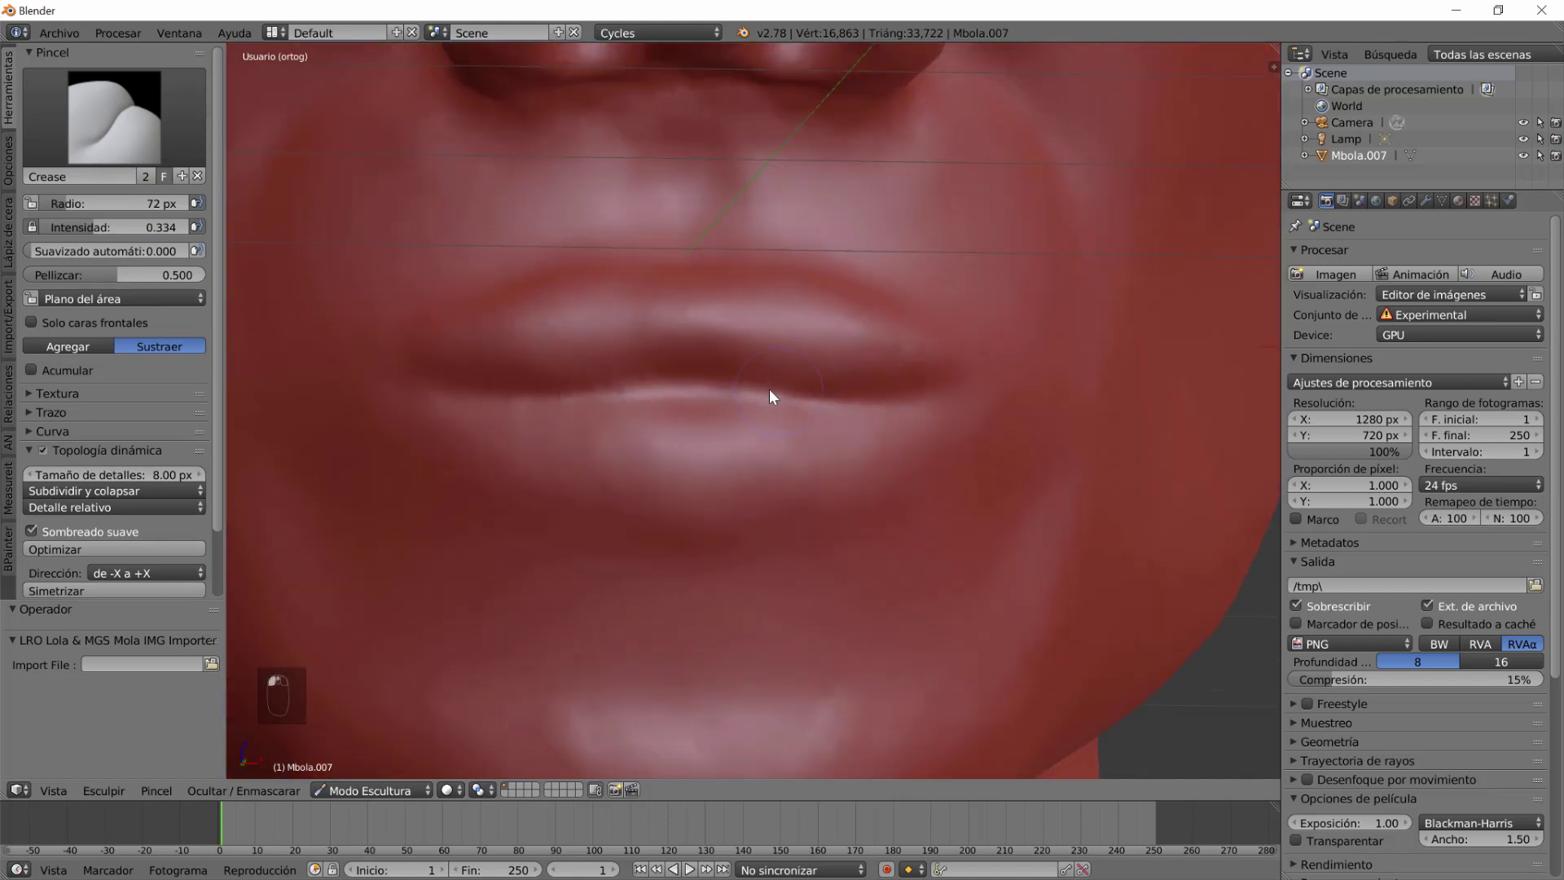
pyautogui.click(975, 411)
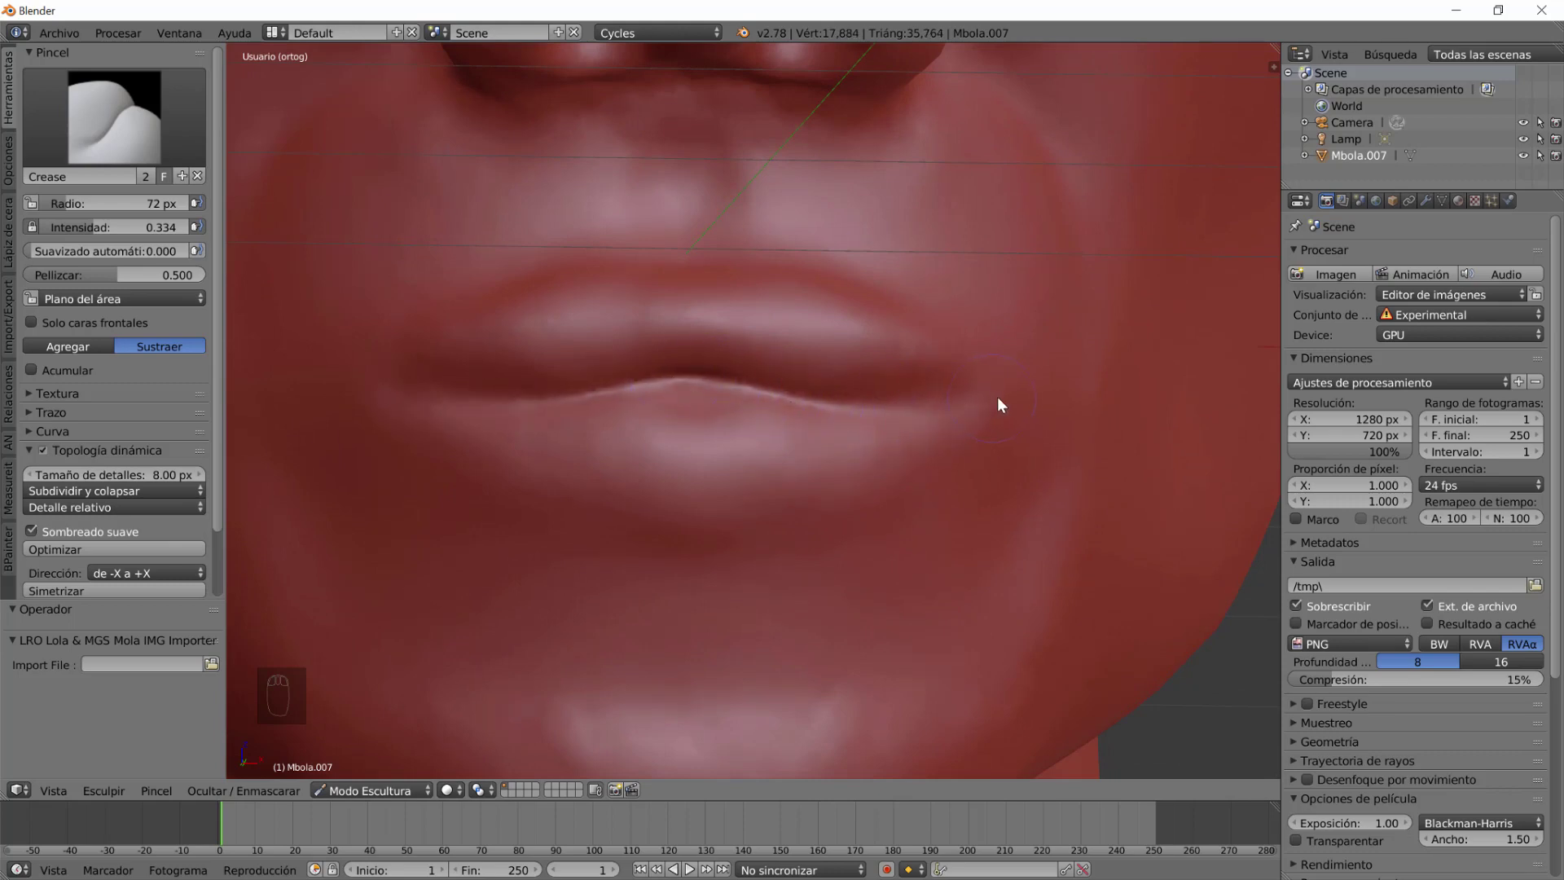
pyautogui.click(1002, 405)
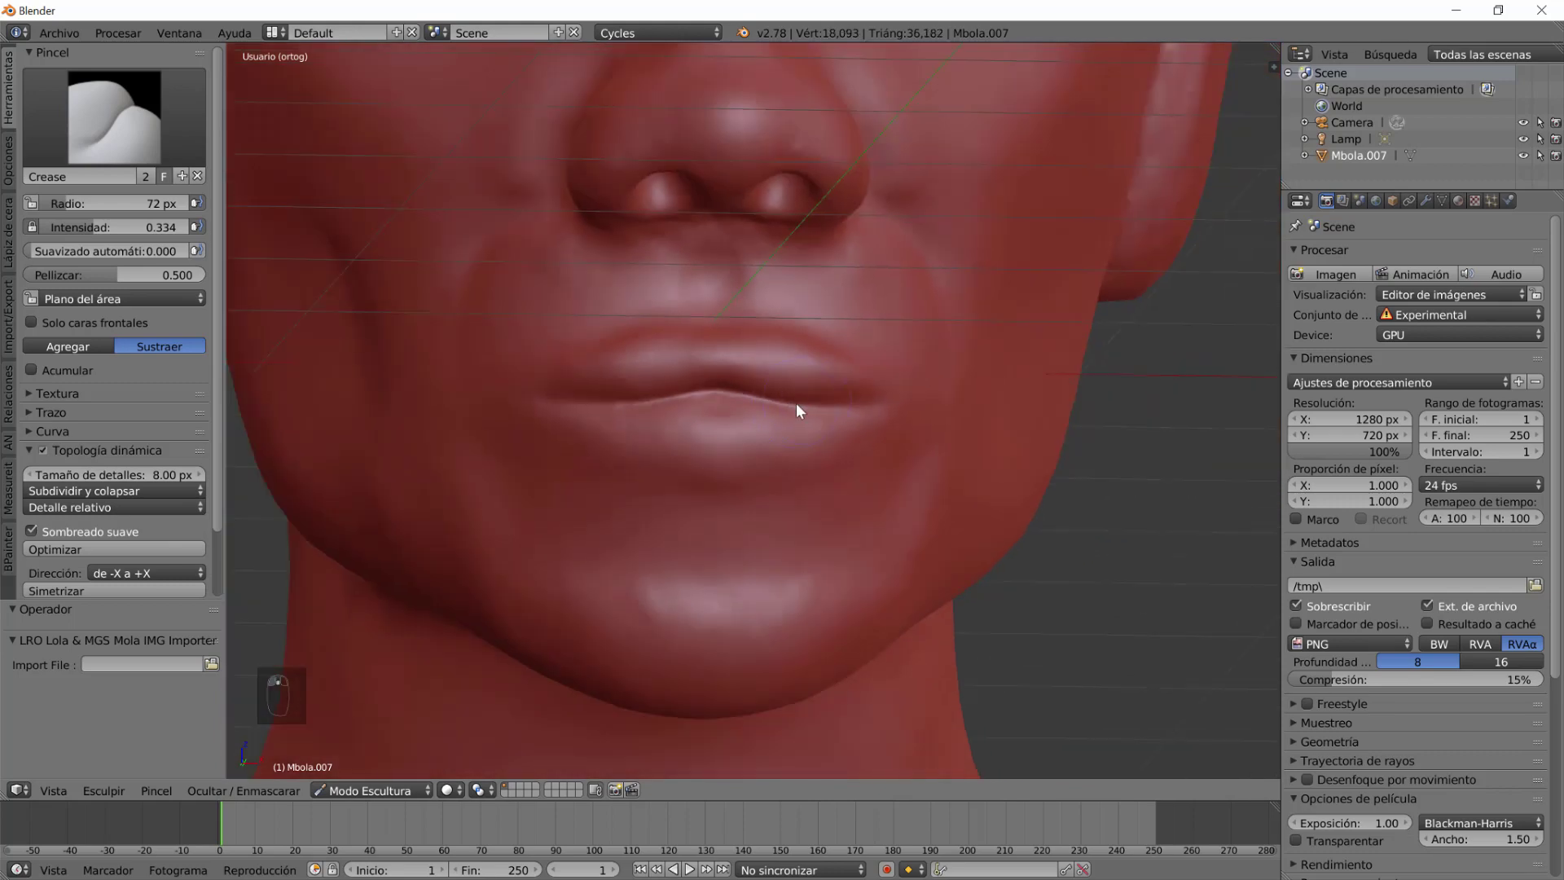
pyautogui.moveTo(795, 417); pyautogui.dragTo(646, 461)
pyautogui.moveTo(634, 471); pyautogui.dragTo(342, 128)
pyautogui.click(342, 128)
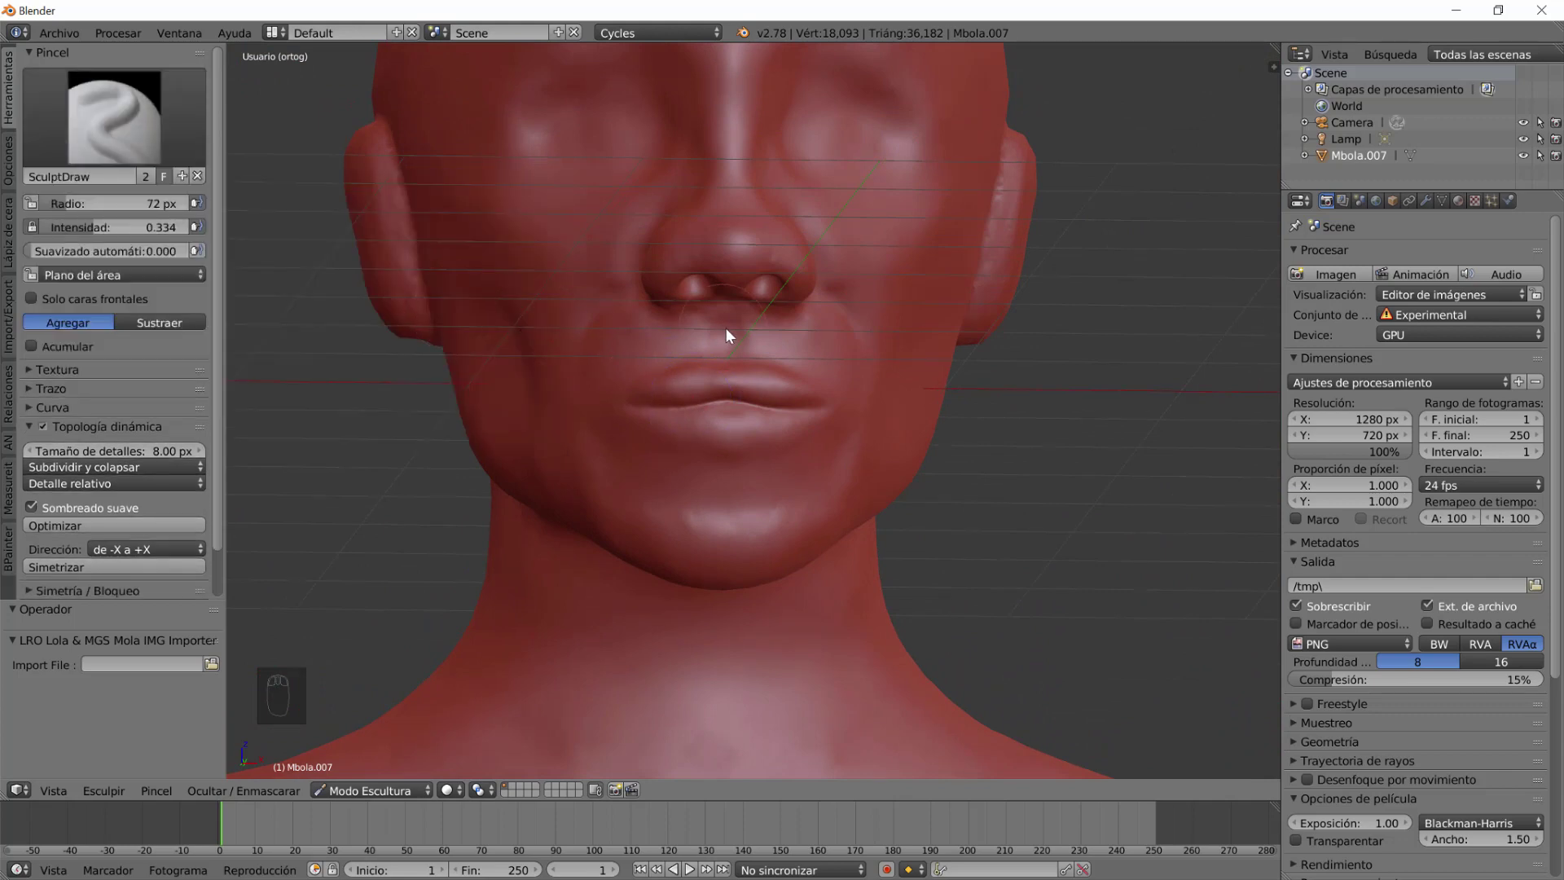
# Orbit under the nose and shape the nose wings with SculptDraw.
pyautogui.scroll(3)
pyautogui.moveTo(753, 362); pyautogui.dragTo(759, 375)
pyautogui.scroll(-3)
pyautogui.scroll(3)
pyautogui.moveTo(830, 417); pyautogui.dragTo(736, 444)
pyautogui.click(709, 423)
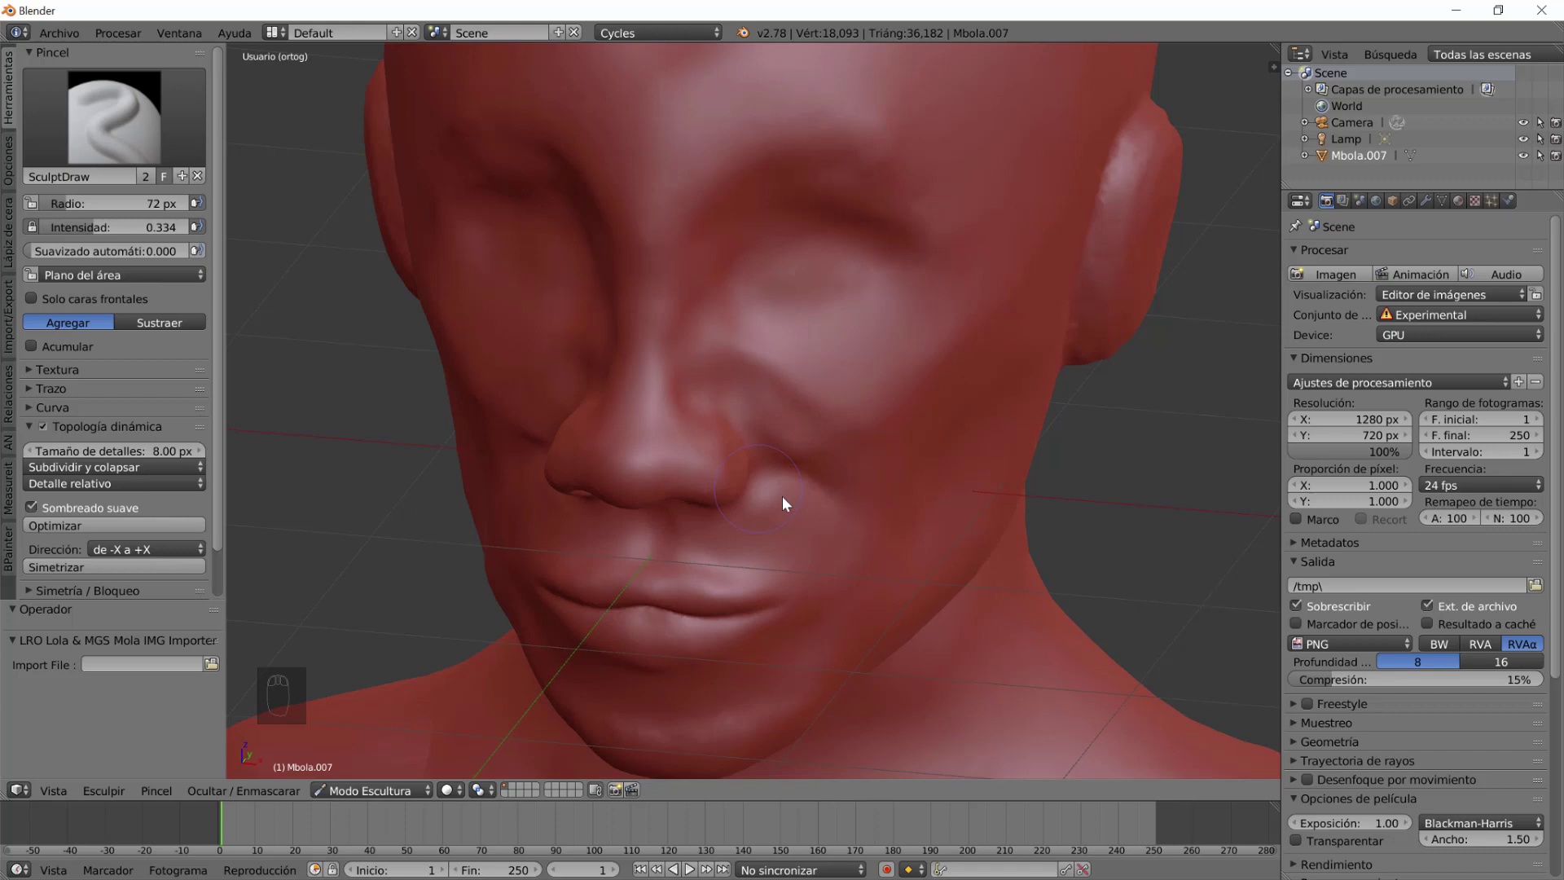
pyautogui.middleClick(768, 533)
pyautogui.click(907, 465)
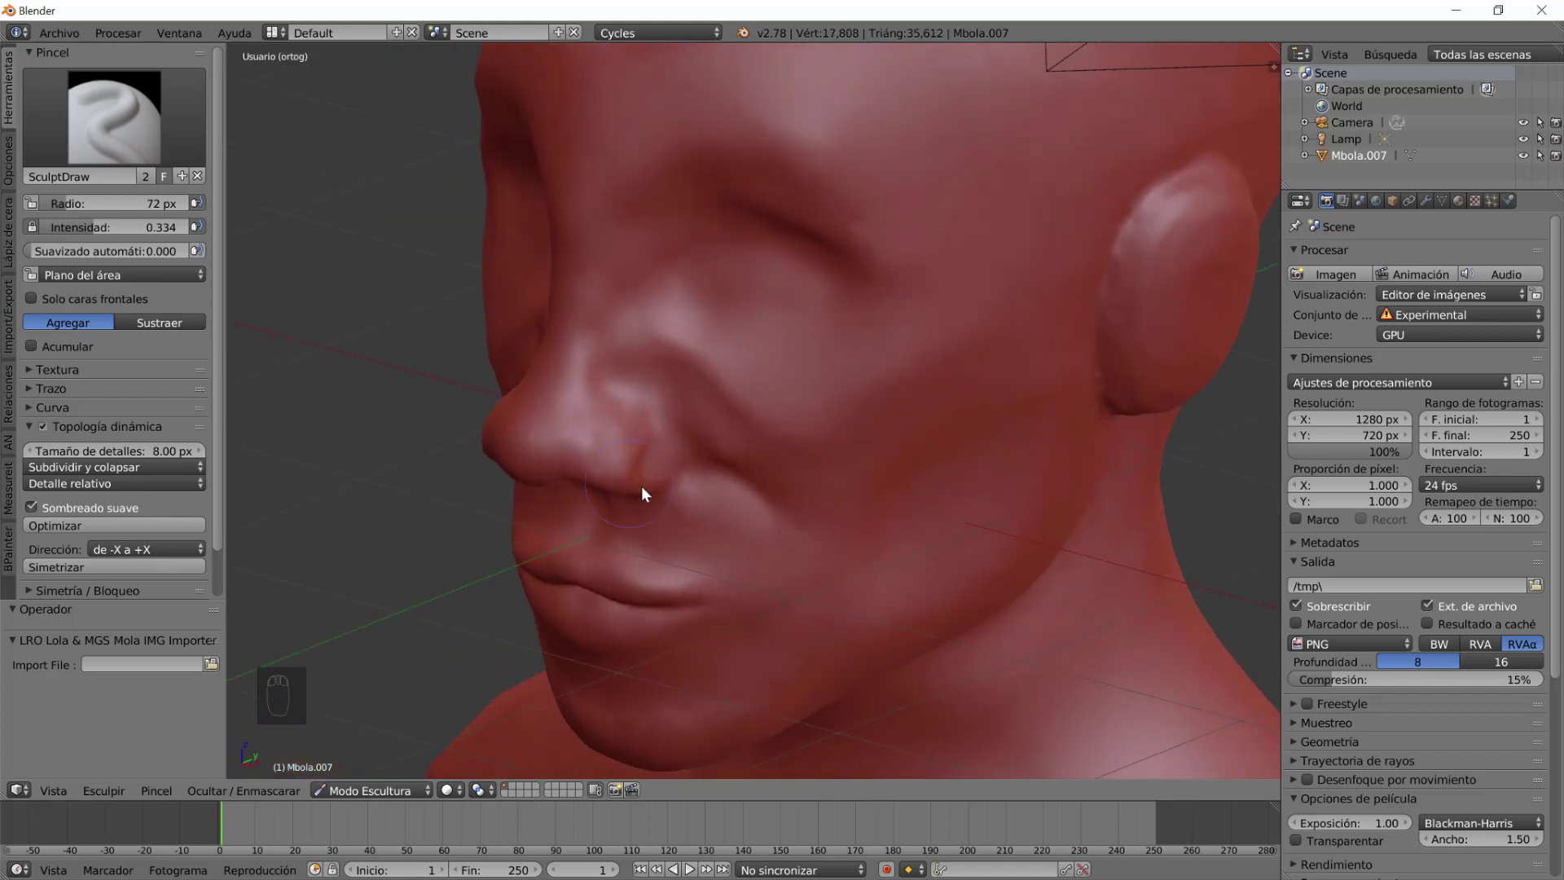
pyautogui.moveTo(698, 490); pyautogui.dragTo(816, 412)
pyautogui.click(812, 451)
pyautogui.click(819, 415)
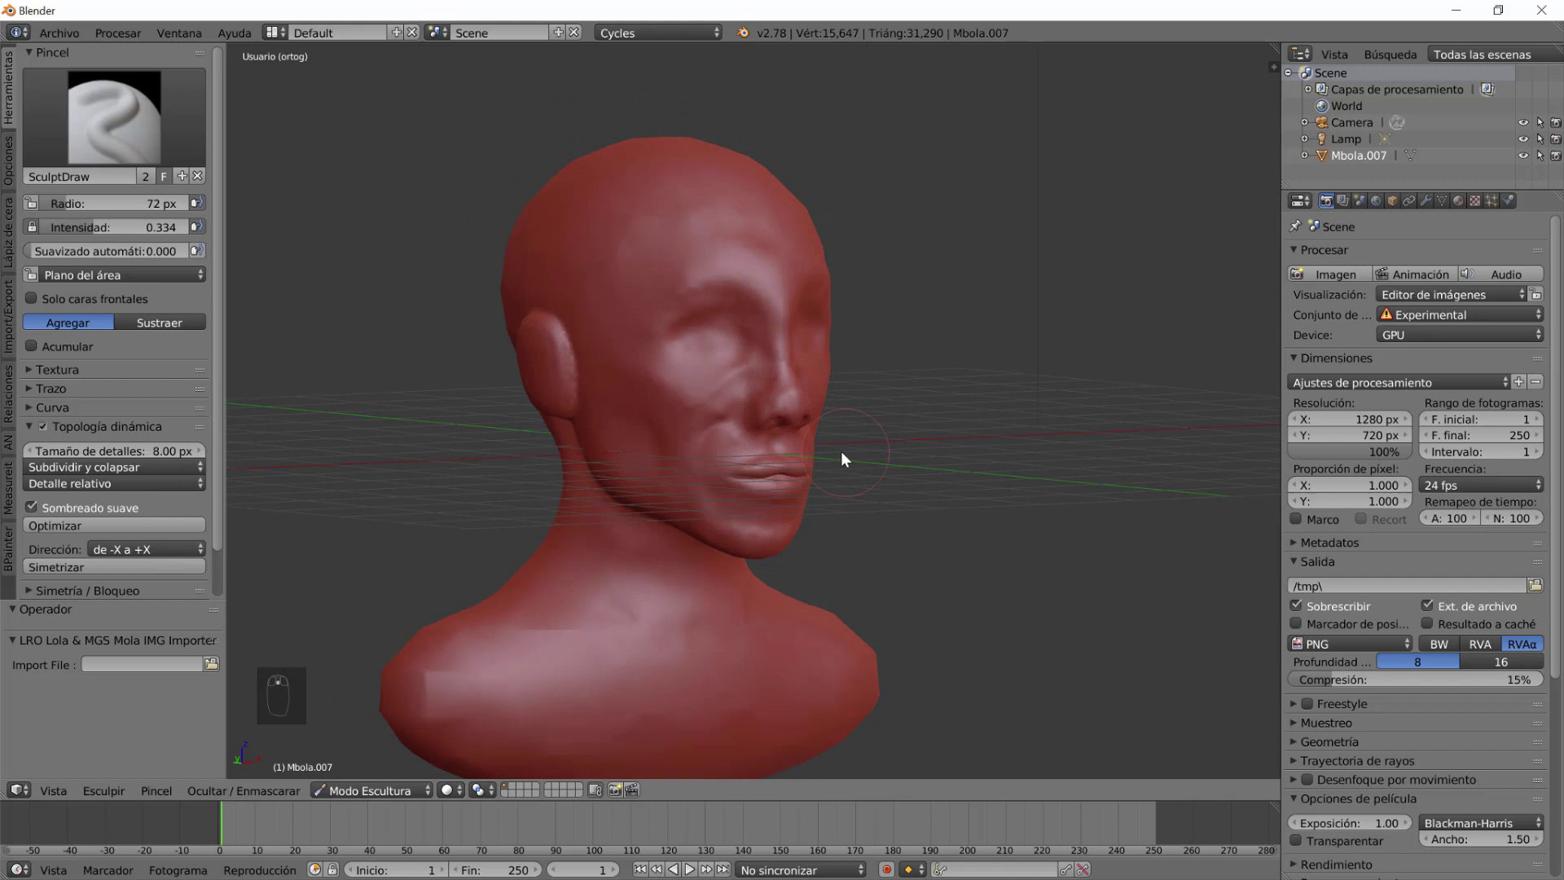
# Smooth the cheek area beside the nose.
pyautogui.moveTo(850, 457); pyautogui.dragTo(863, 452)
pyautogui.press('ctrl+z')
pyautogui.moveTo(864, 472); pyautogui.dragTo(721, 388)
pyautogui.click(744, 364)
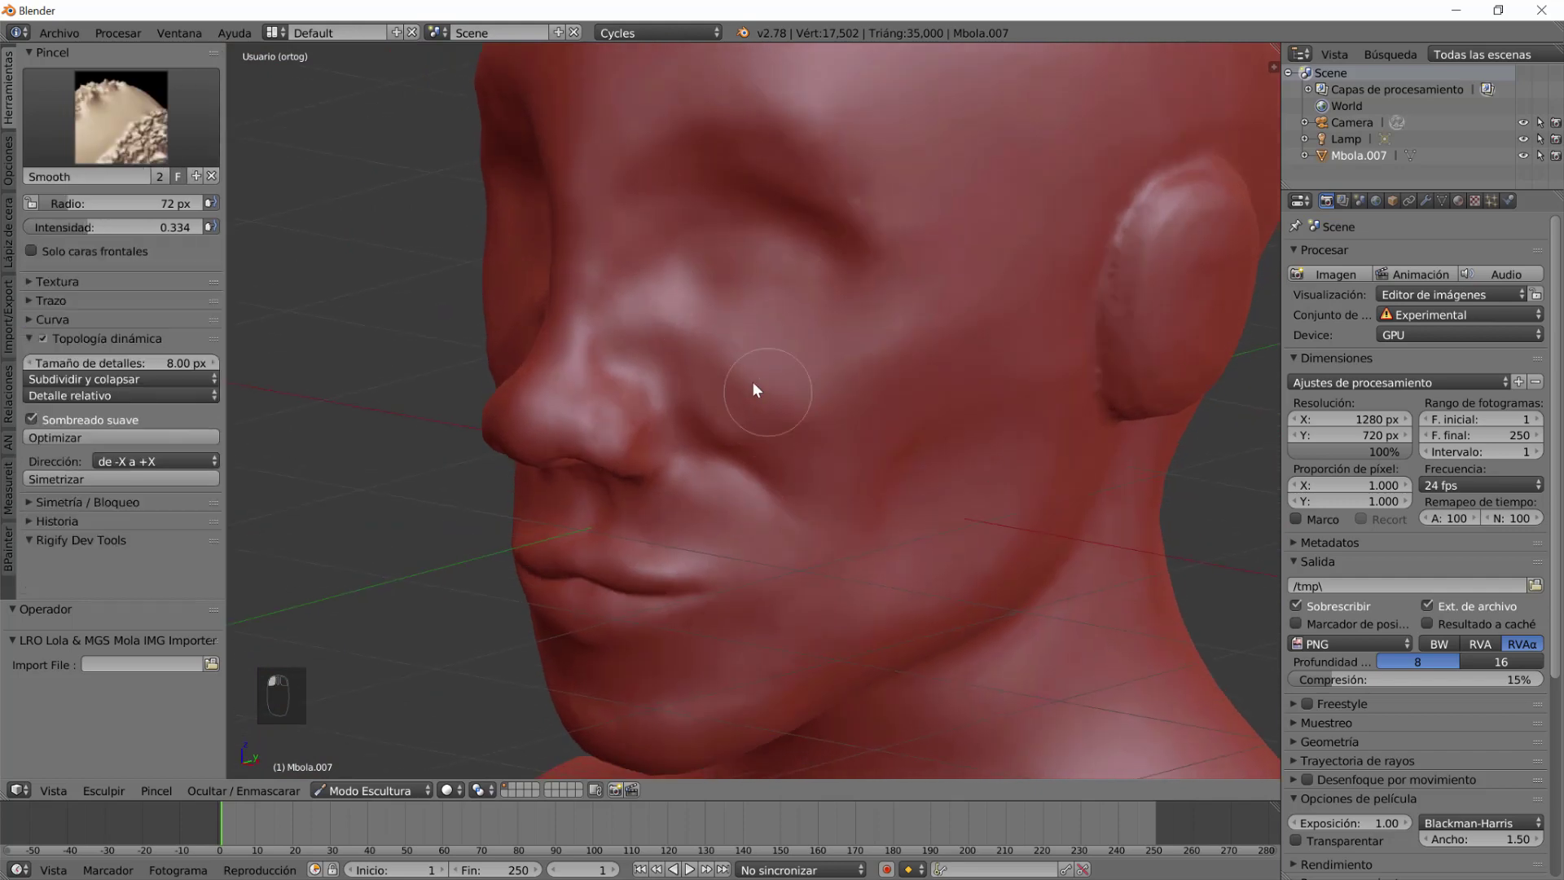
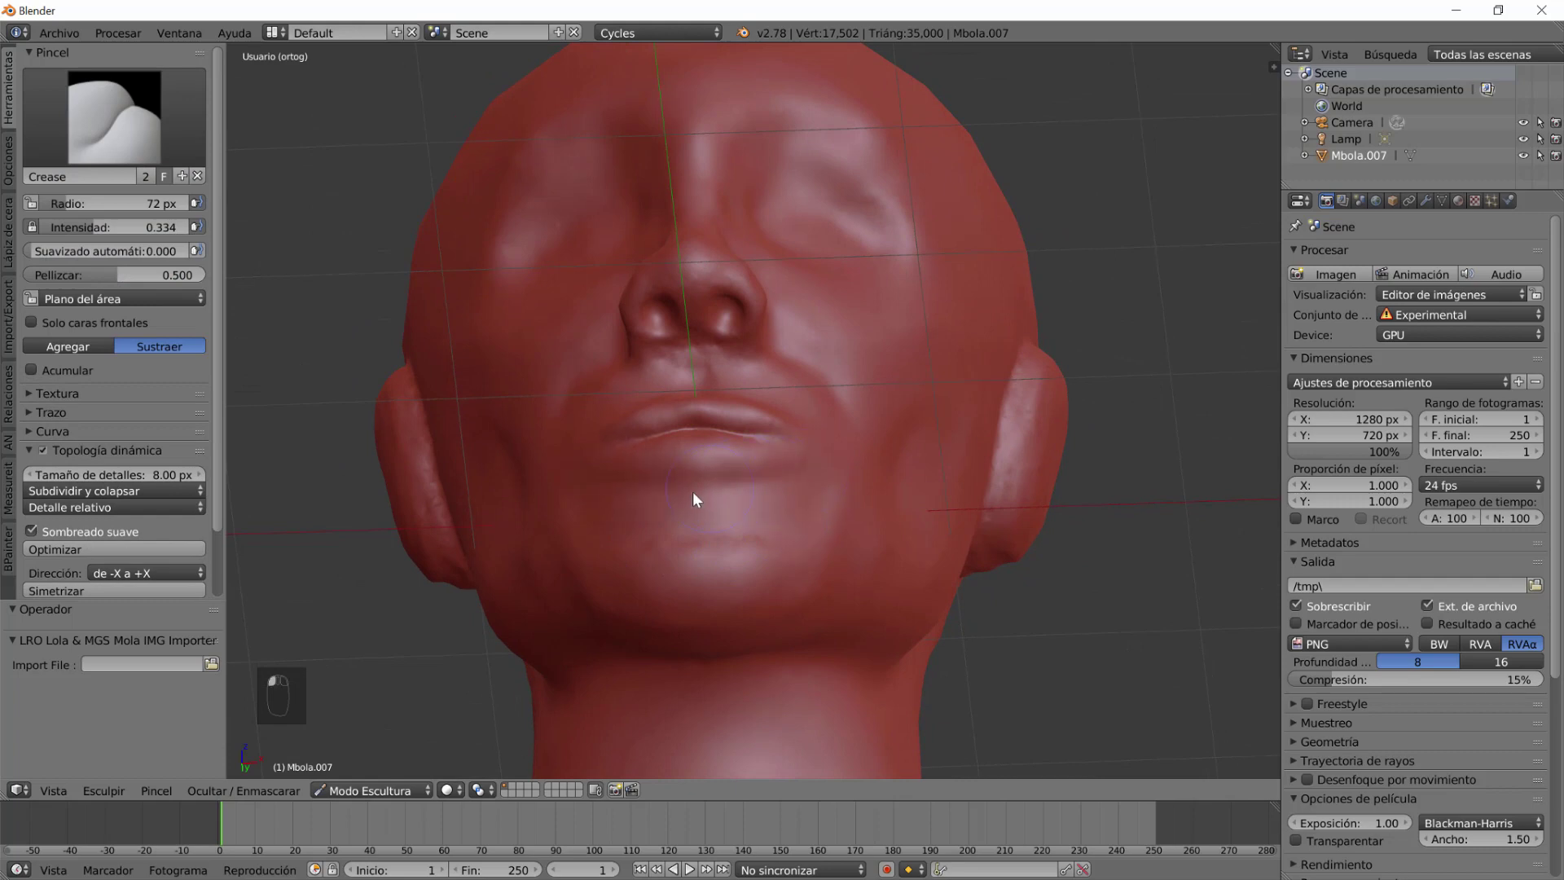
# Sharpen the nostril edges and nose wings with Crease, and crease below the lower lip.
pyautogui.moveTo(597, 500); pyautogui.dragTo(637, 621)
pyautogui.moveTo(723, 593); pyautogui.dragTo(777, 570)
pyautogui.moveTo(737, 586); pyautogui.dragTo(738, 549)
pyautogui.moveTo(772, 530); pyautogui.dragTo(800, 506)
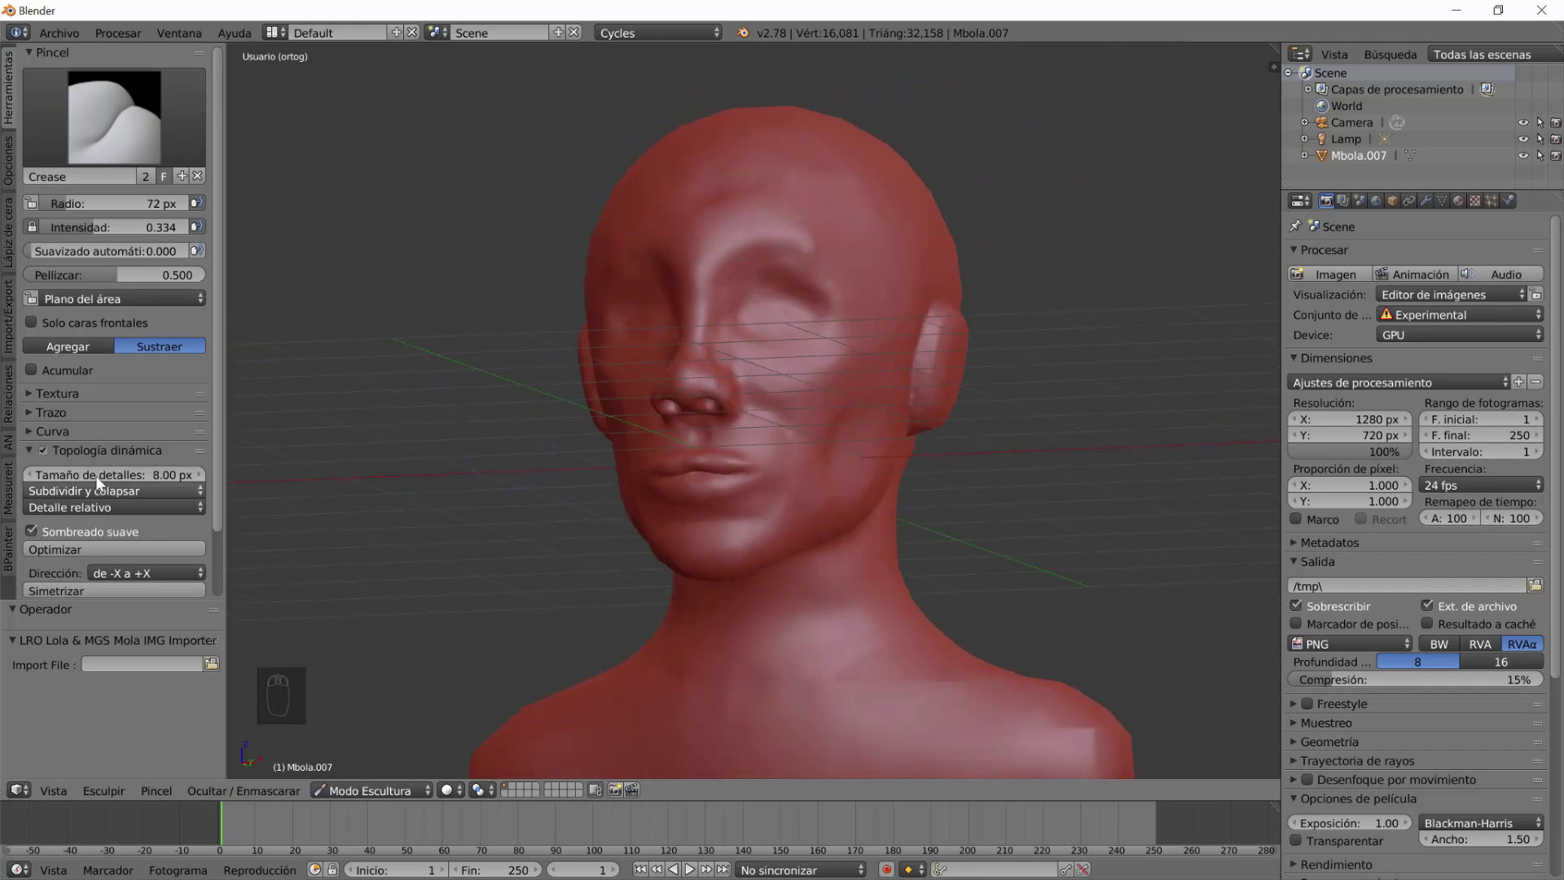
# Choose Clay Strips and turn the view to the front of the neck.
pyautogui.click(363, 88)
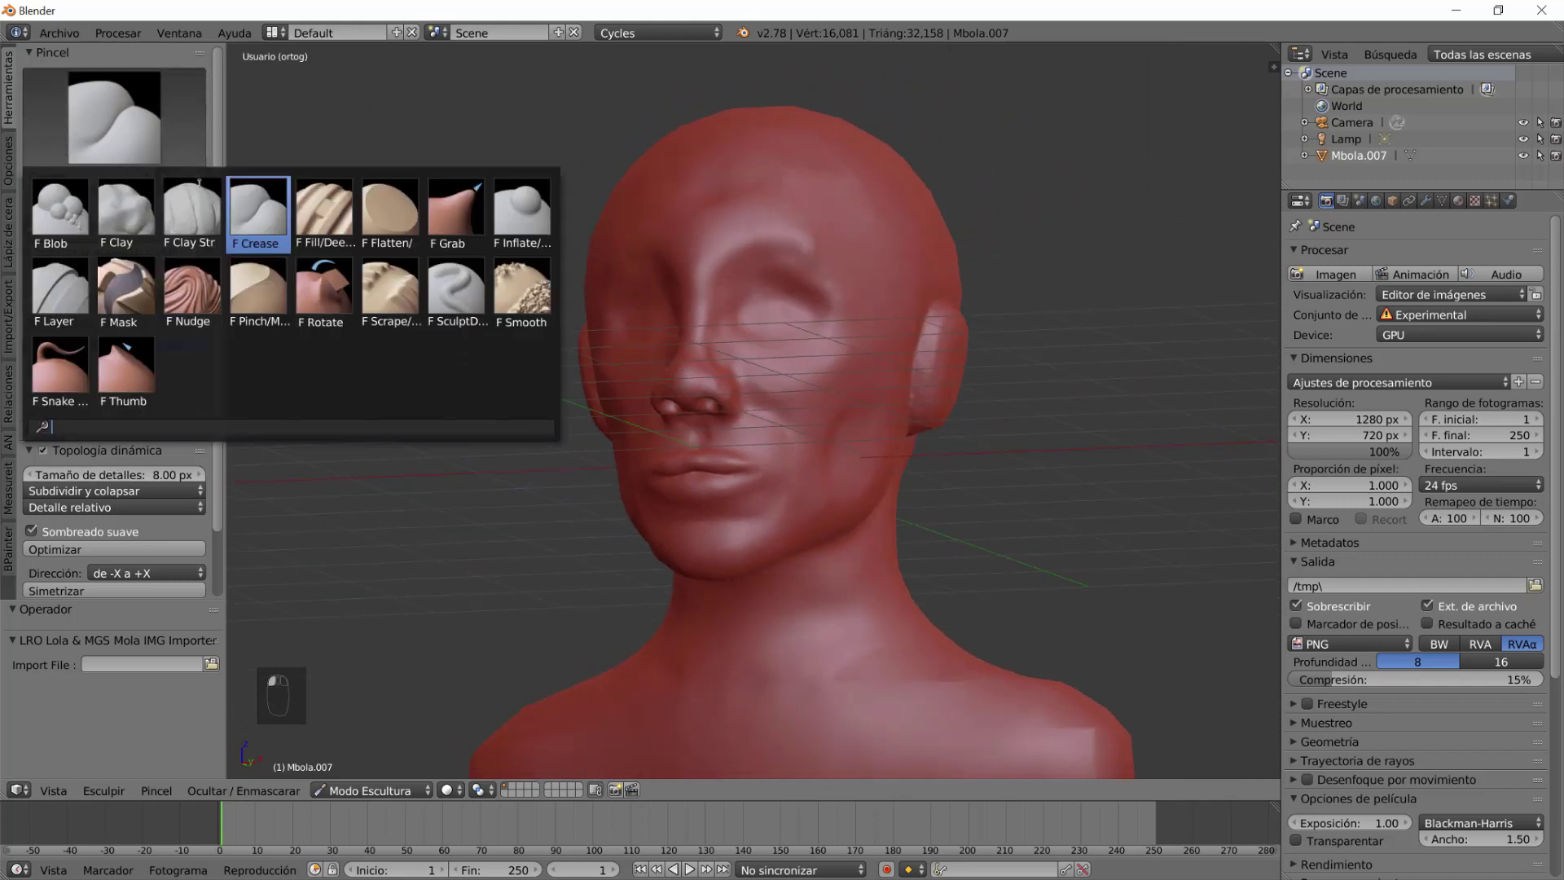
pyautogui.middleClick(755, 719)
pyautogui.click(781, 635)
pyautogui.moveTo(723, 657); pyautogui.dragTo(802, 547)
pyautogui.click(326, 238)
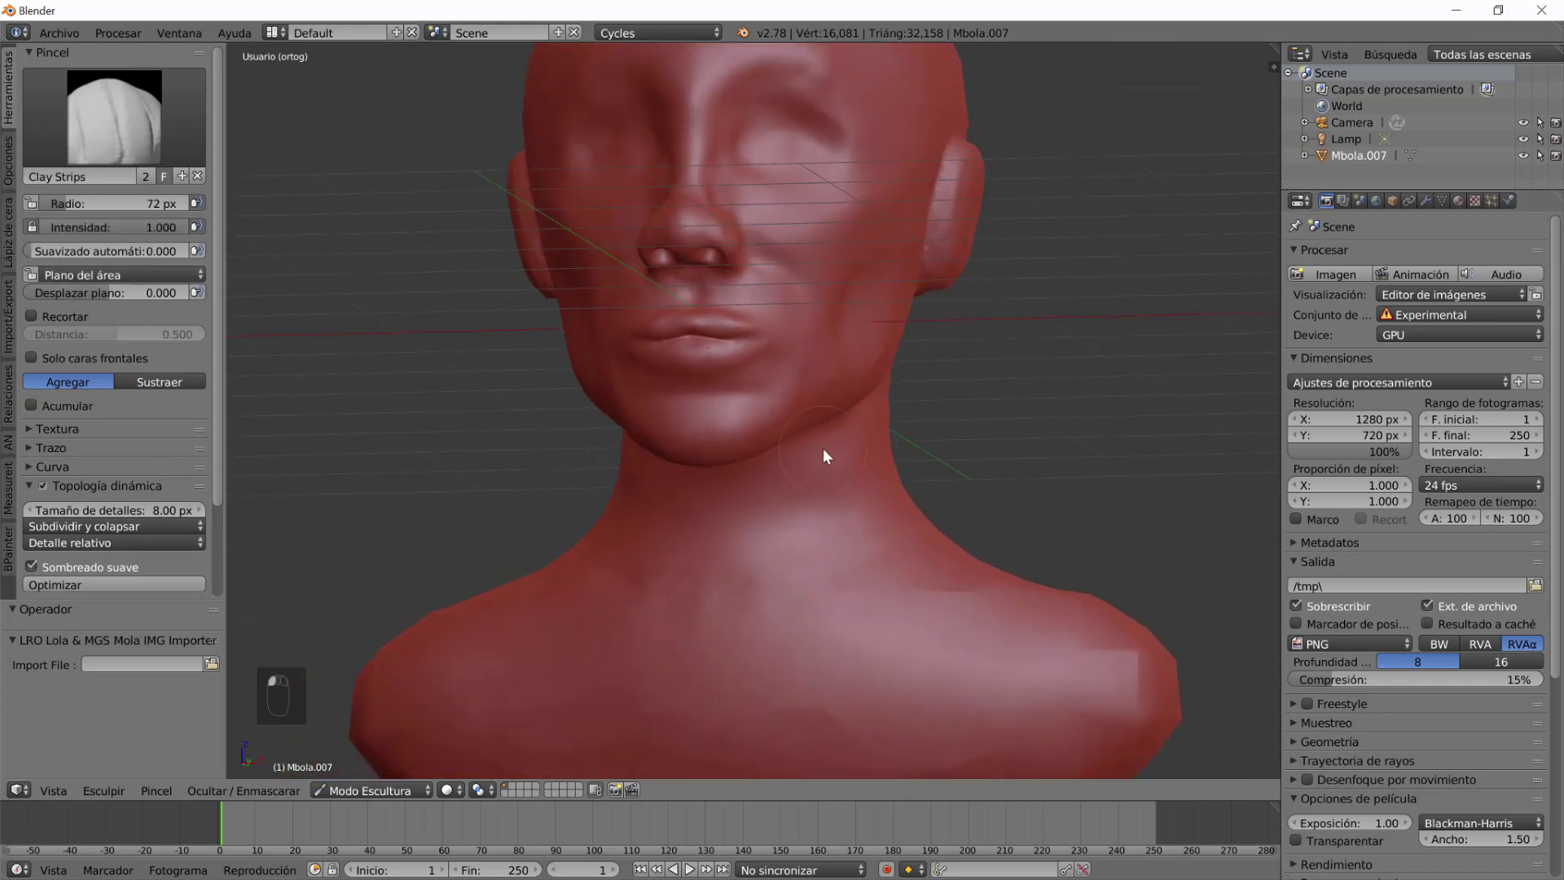
pyautogui.click(825, 456)
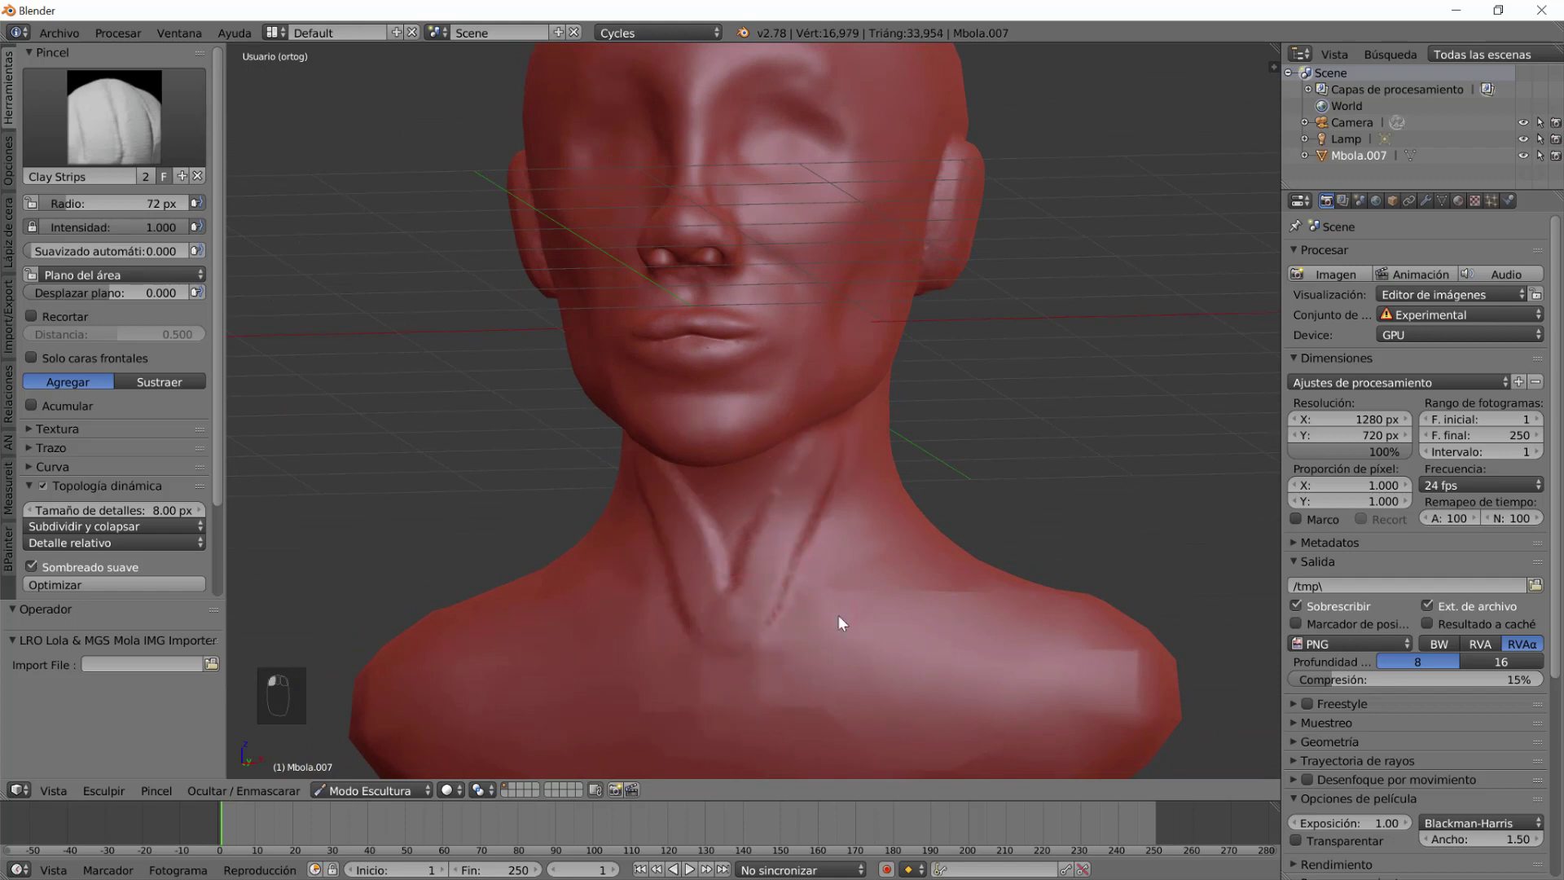
pyautogui.press('ctrl+z')
# Build two tendons down the neck and a ridge along the collarbones.
pyautogui.moveTo(847, 485); pyautogui.dragTo(865, 660)
pyautogui.moveTo(879, 700); pyautogui.dragTo(836, 614)
pyautogui.click(1010, 549)
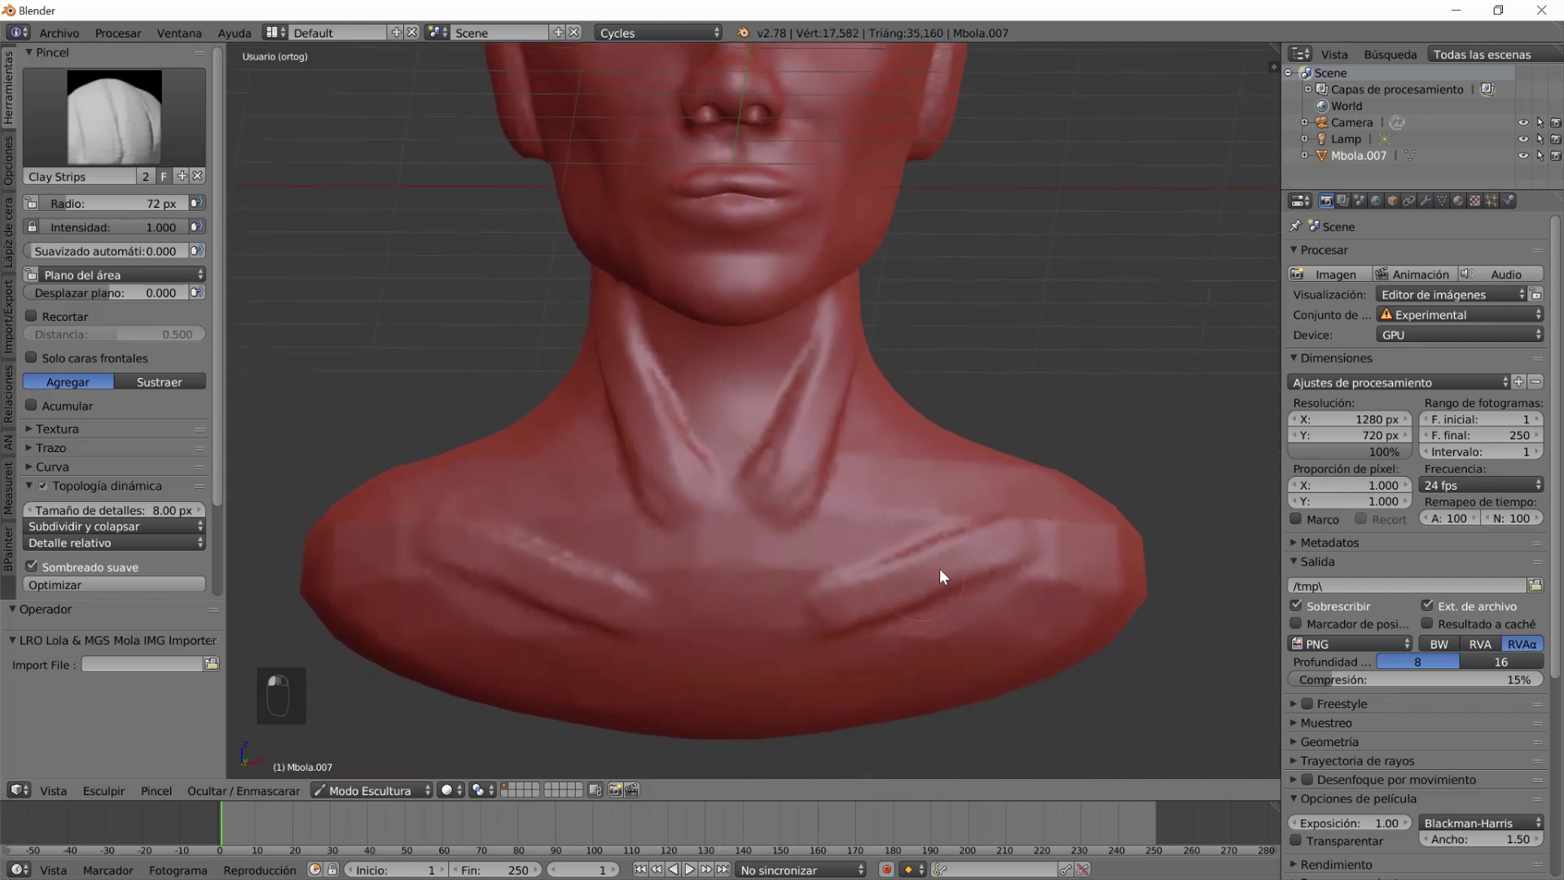
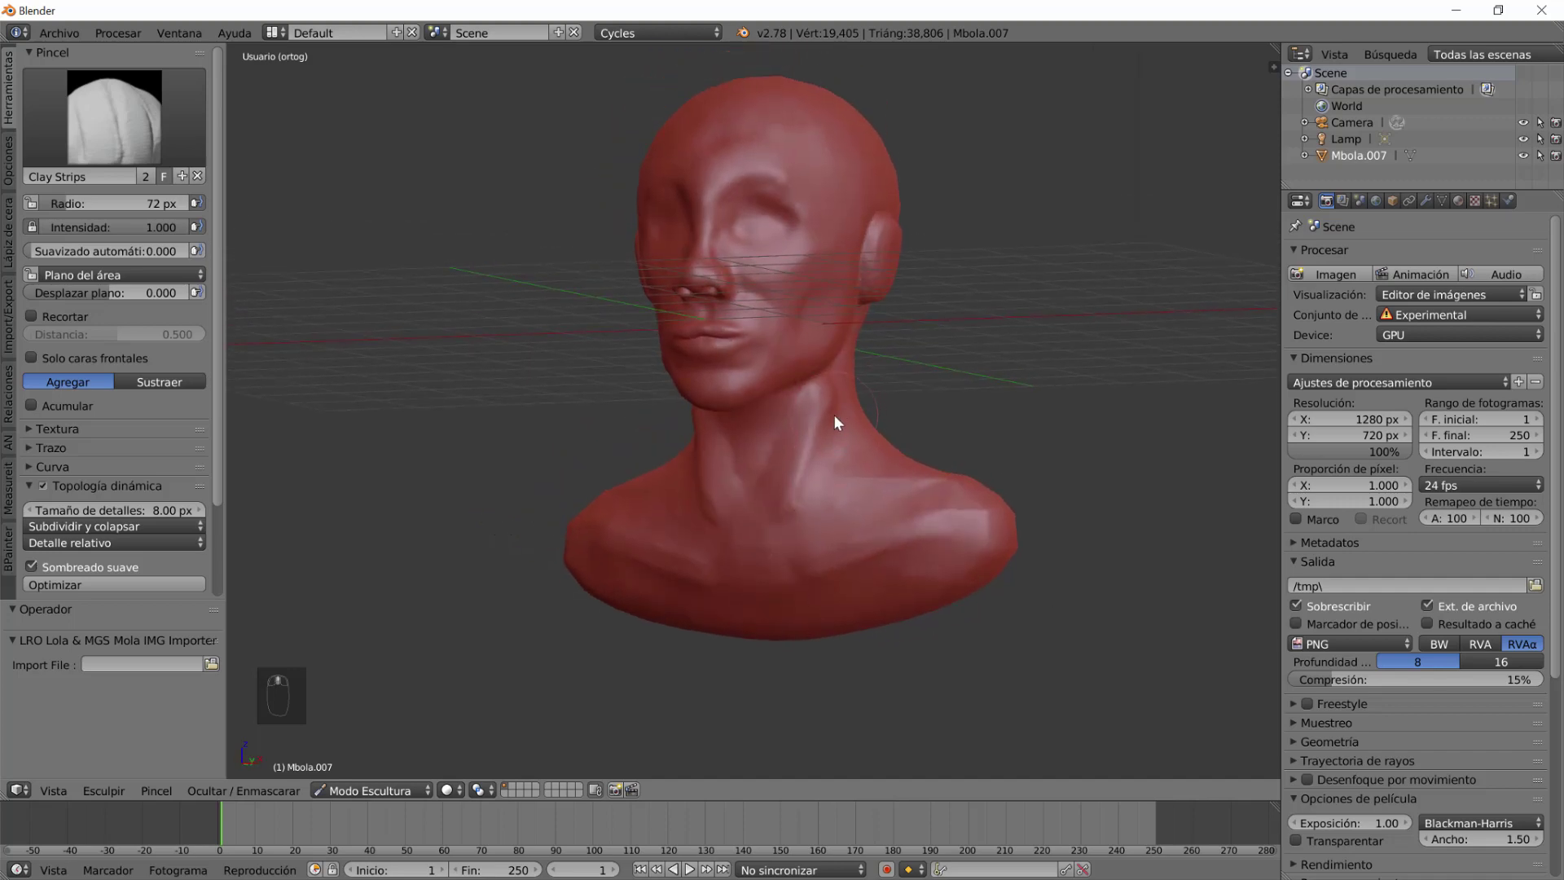
# Smooth the jaw and neck area with the Smooth brush.
pyautogui.press('shift+f')
pyautogui.middleClick(849, 470)
pyautogui.click(901, 358)
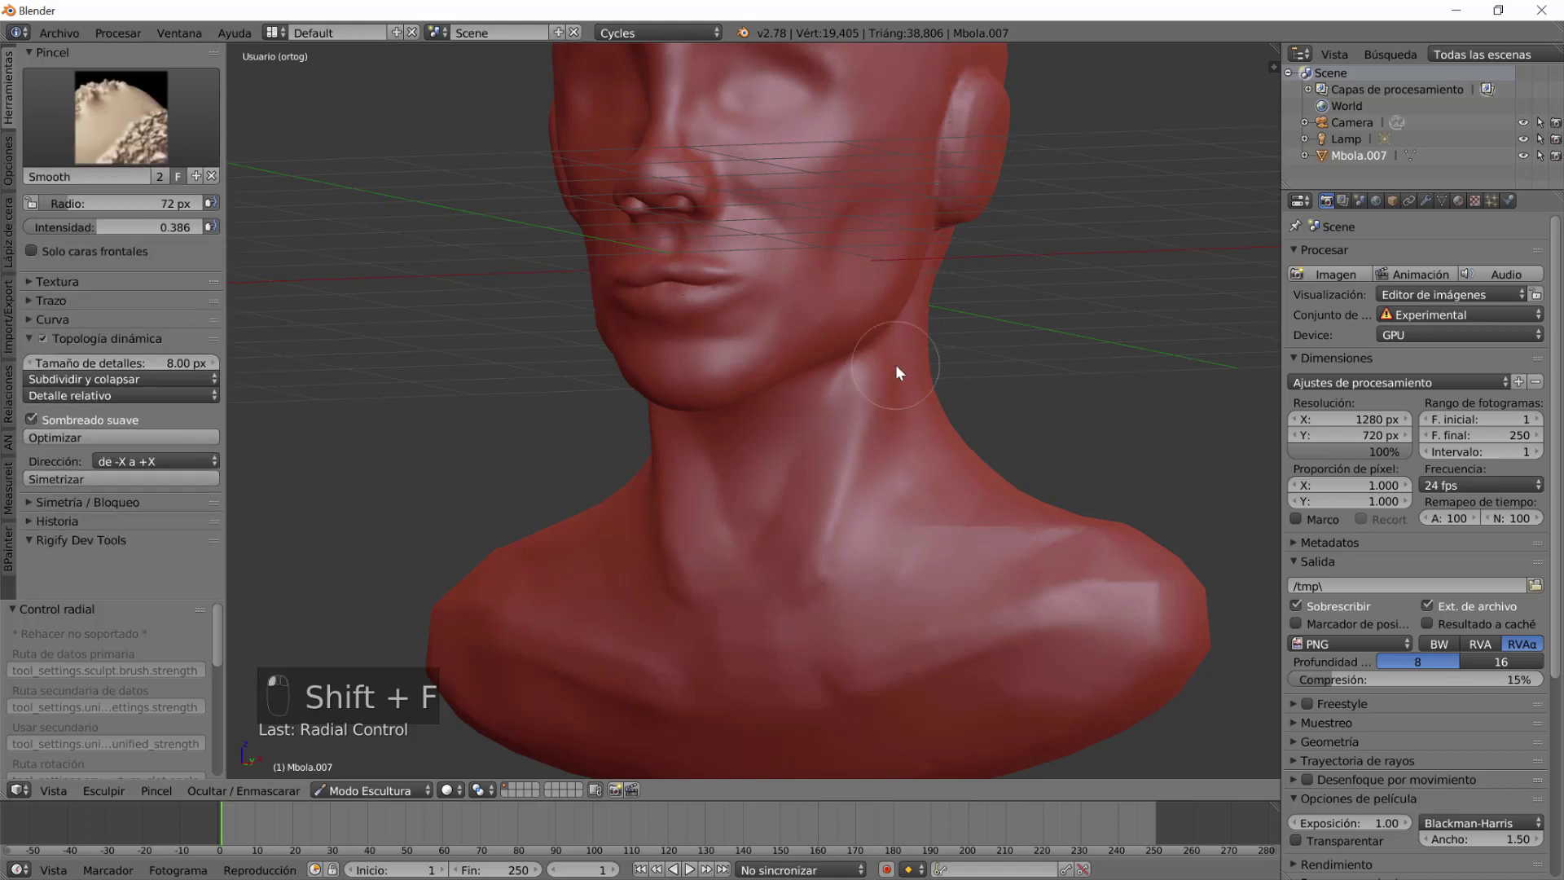
pyautogui.moveTo(905, 563); pyautogui.dragTo(963, 563)
pyautogui.click(809, 552)
pyautogui.middleClick(922, 523)
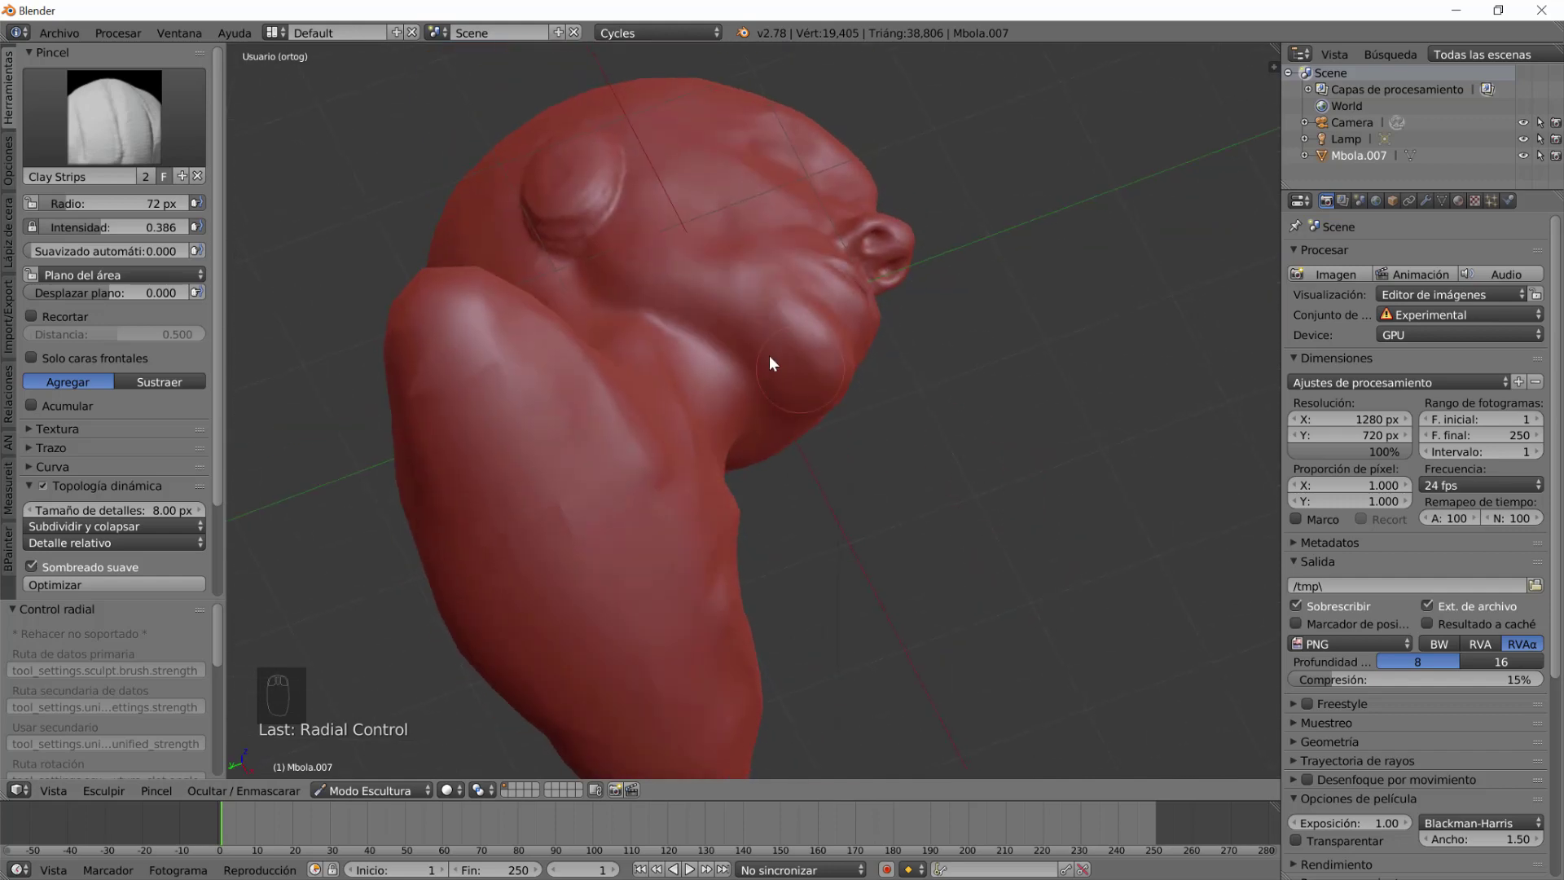
# Smooth the lumpy cheek near the ear and along the jaw.
pyautogui.click(778, 370)
pyautogui.moveTo(867, 545); pyautogui.dragTo(640, 627)
pyautogui.moveTo(955, 511); pyautogui.dragTo(702, 73)
pyautogui.click(707, 89)
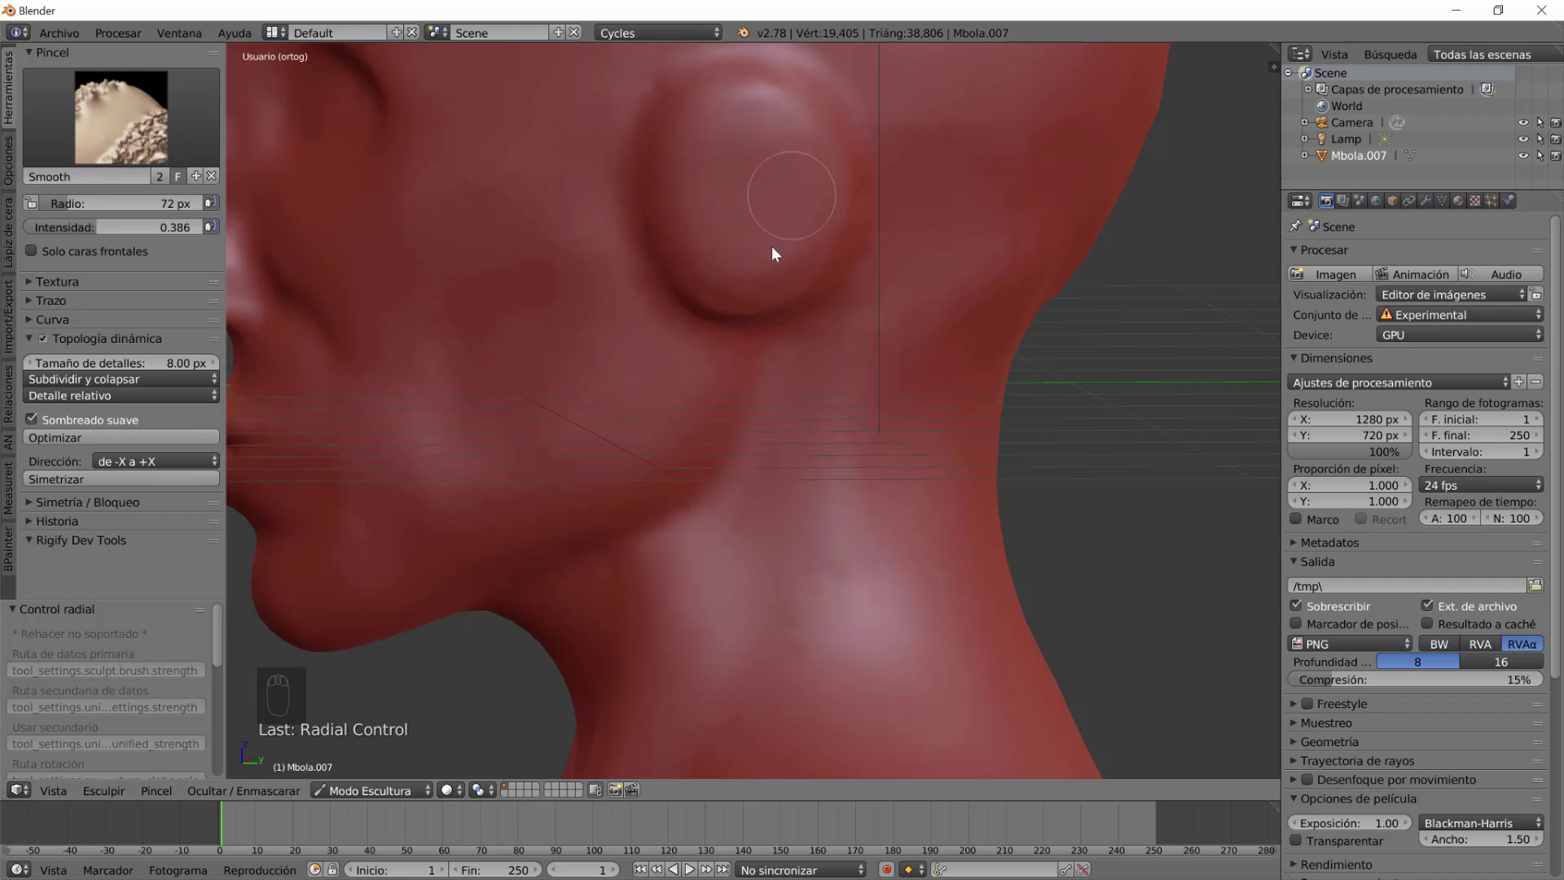
pyautogui.moveTo(731, 421); pyautogui.dragTo(584, 378)
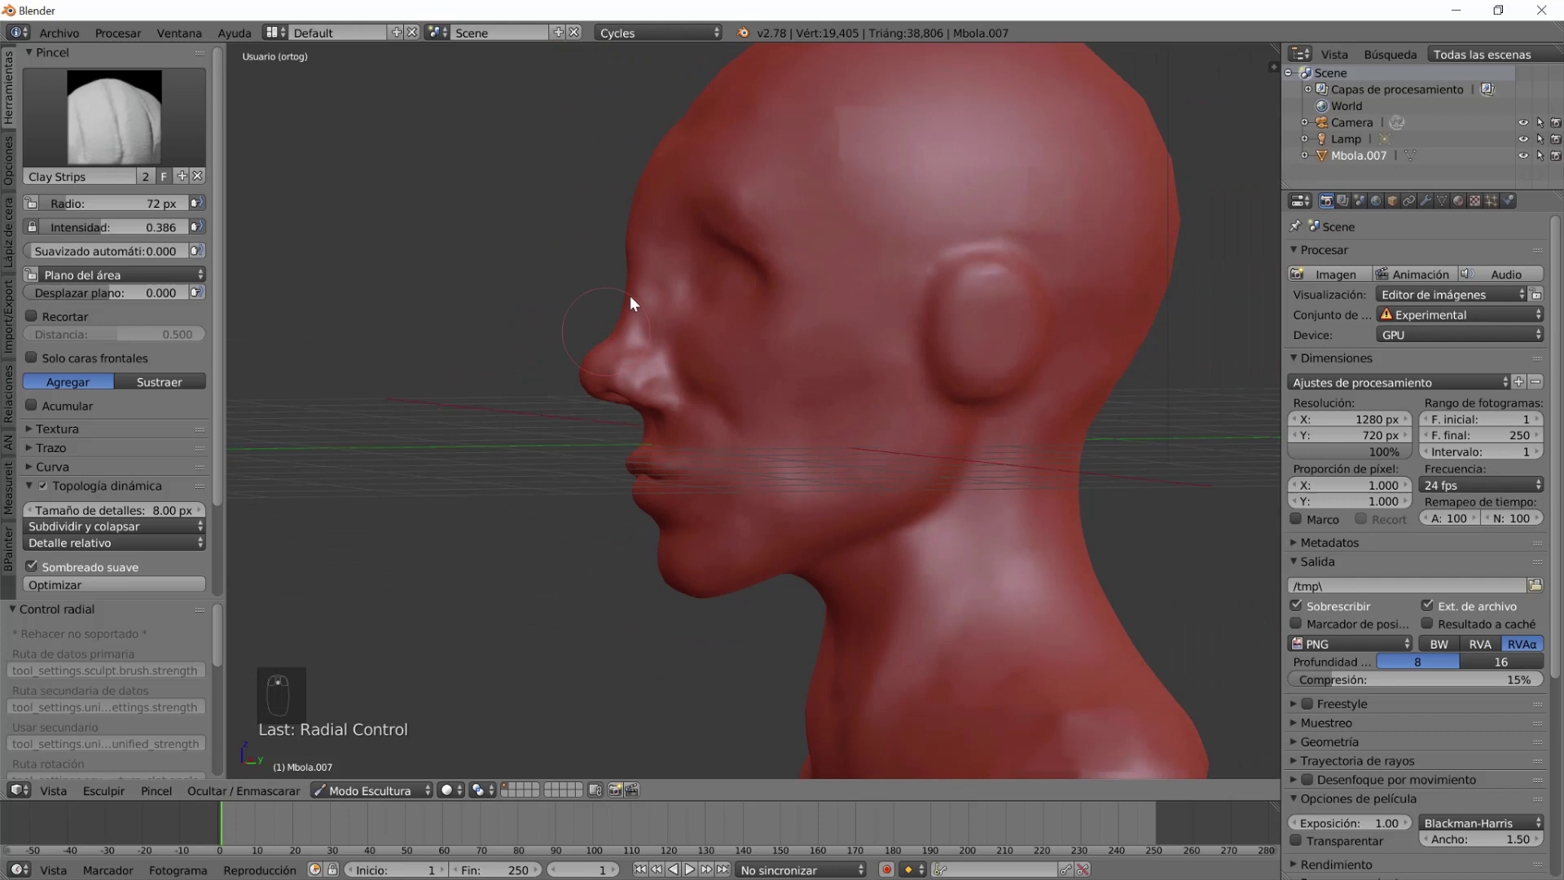
# Build up the nose bridge, brow ridge and forehead with Clay Strips.
pyautogui.moveTo(677, 327); pyautogui.dragTo(713, 276)
pyautogui.click(647, 265)
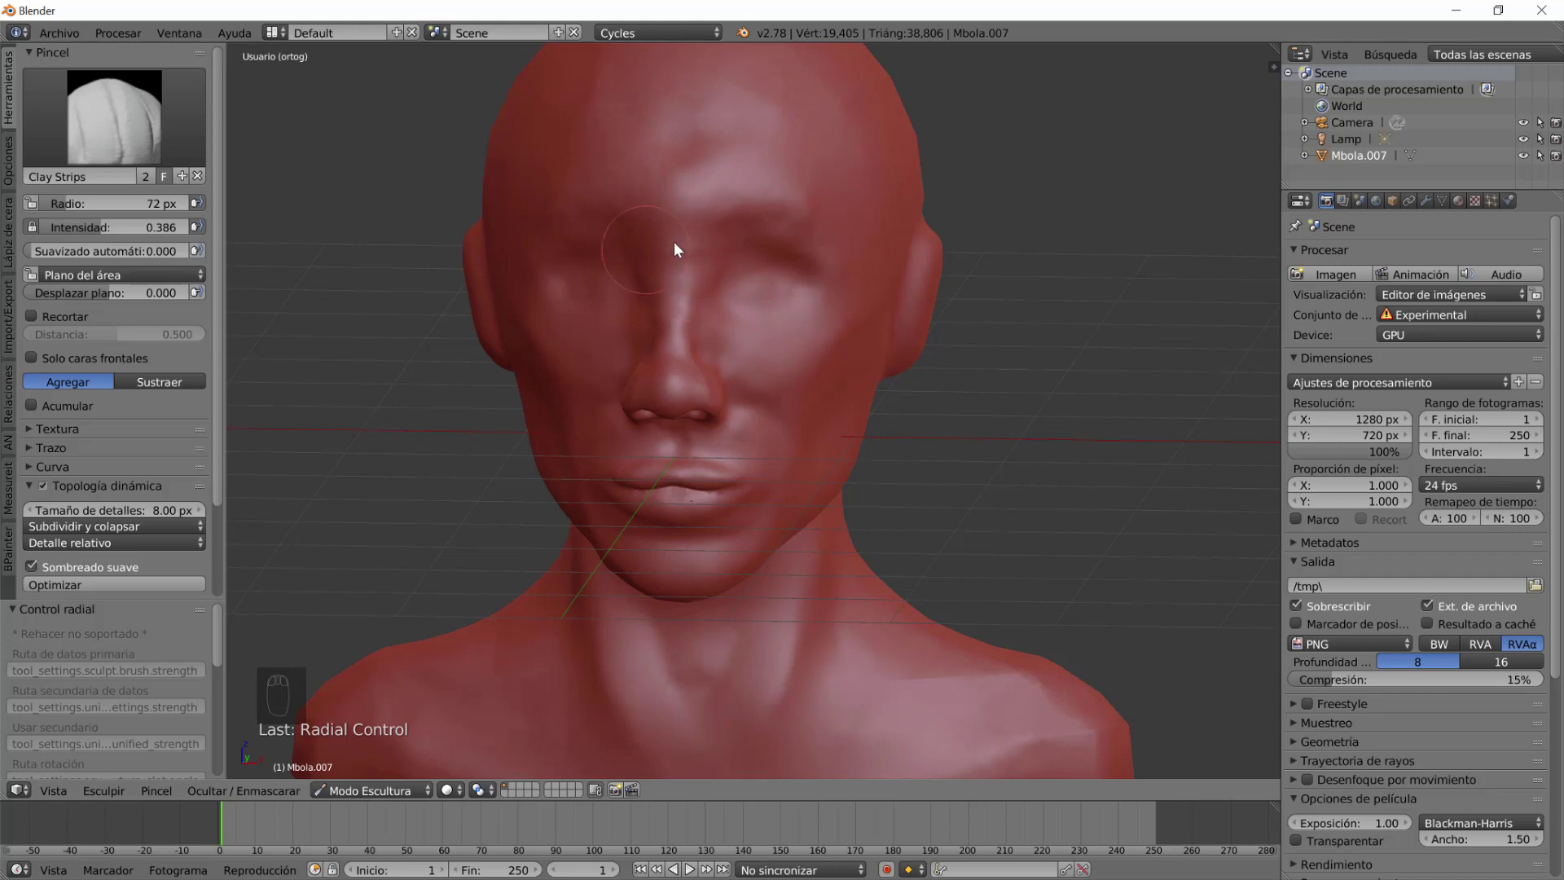
pyautogui.moveTo(733, 422); pyautogui.dragTo(621, 206)
pyautogui.click(621, 206)
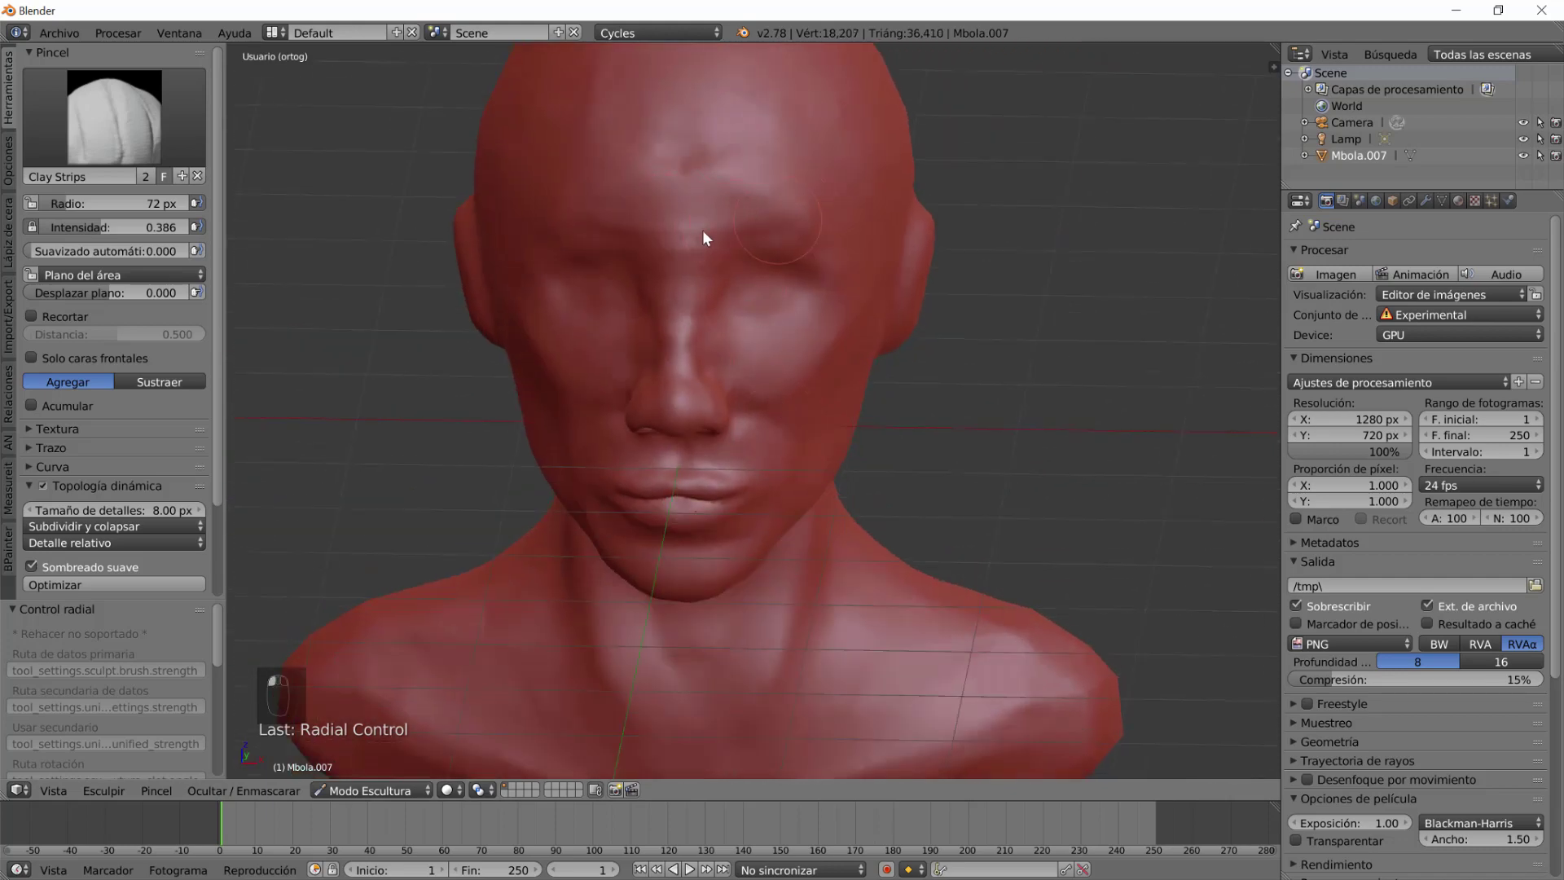
pyautogui.moveTo(760, 419); pyautogui.dragTo(652, 352)
pyautogui.moveTo(638, 320); pyautogui.dragTo(698, 433)
pyautogui.moveTo(698, 434); pyautogui.dragTo(800, 445)
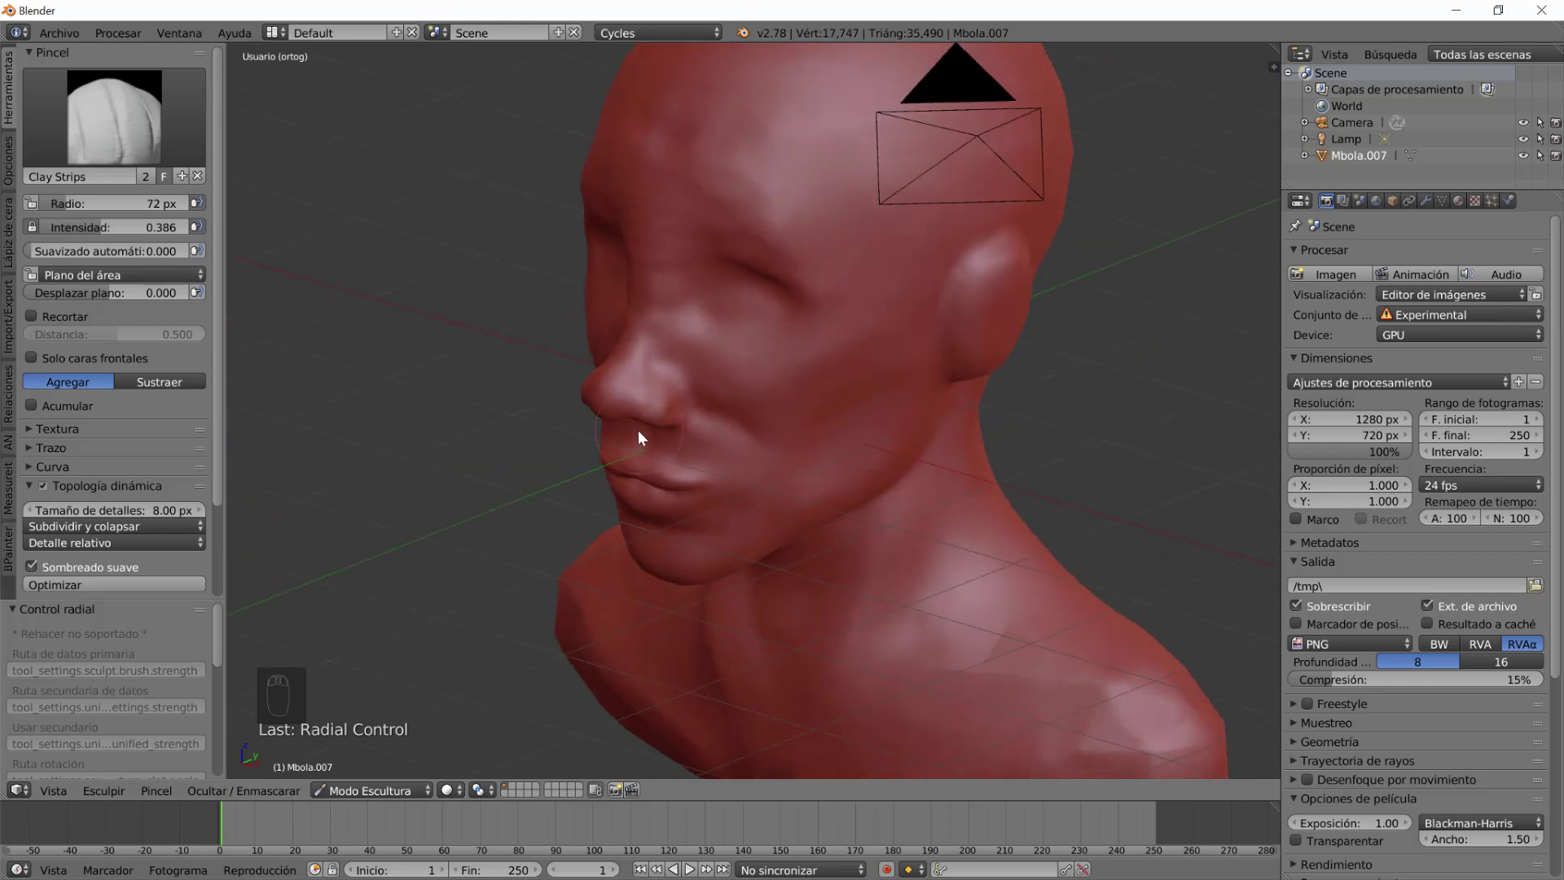
# Enlarge the brush to about 105 px.
pyautogui.press('f')
pyautogui.moveTo(630, 485); pyautogui.dragTo(674, 407)
pyautogui.click(662, 404)
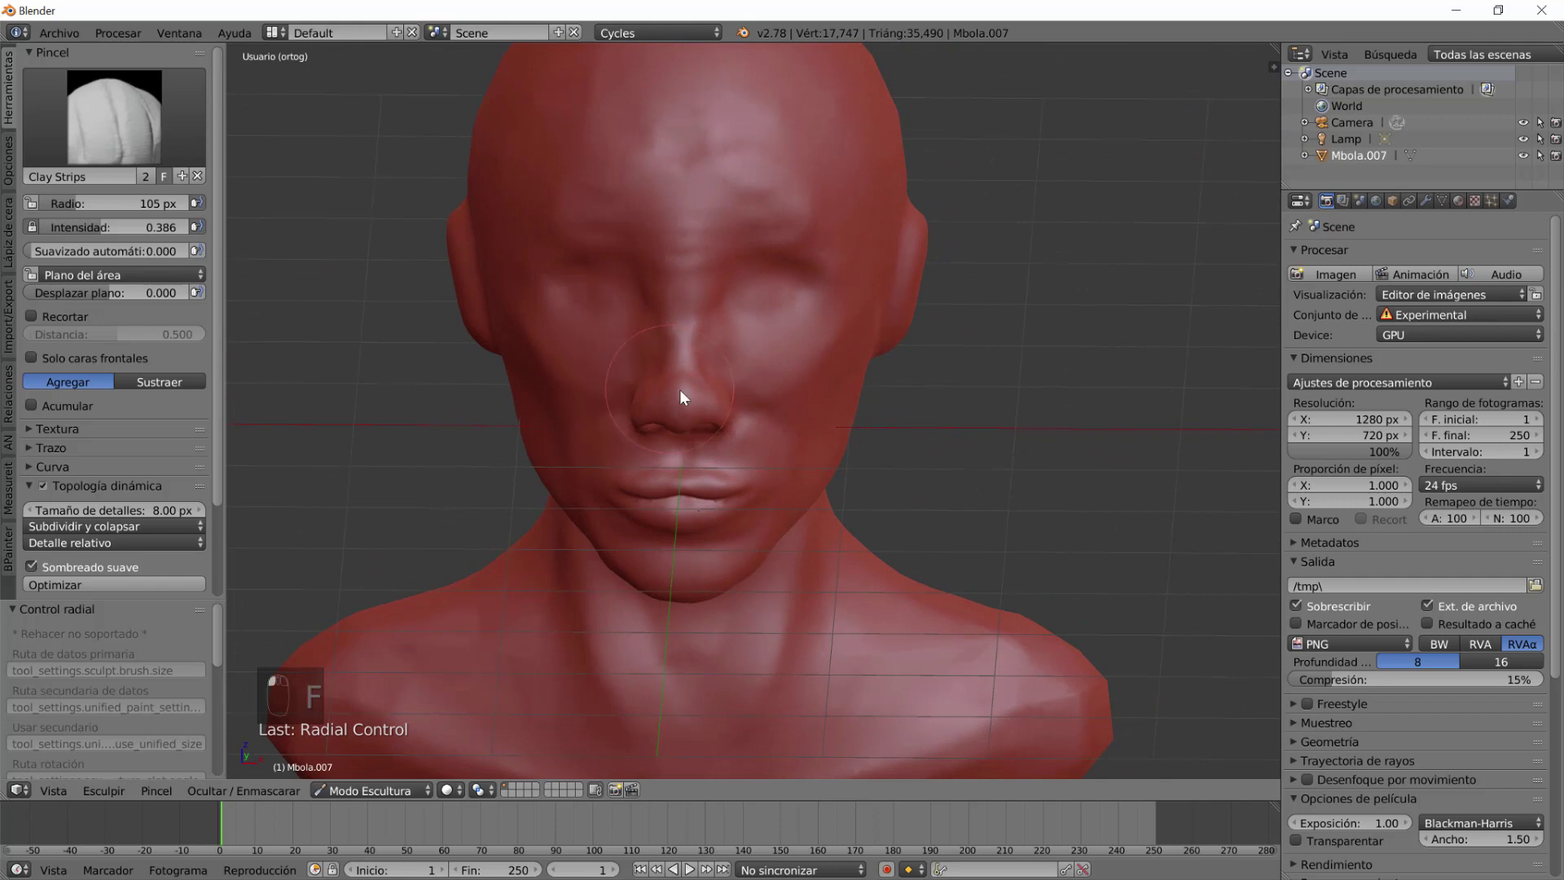
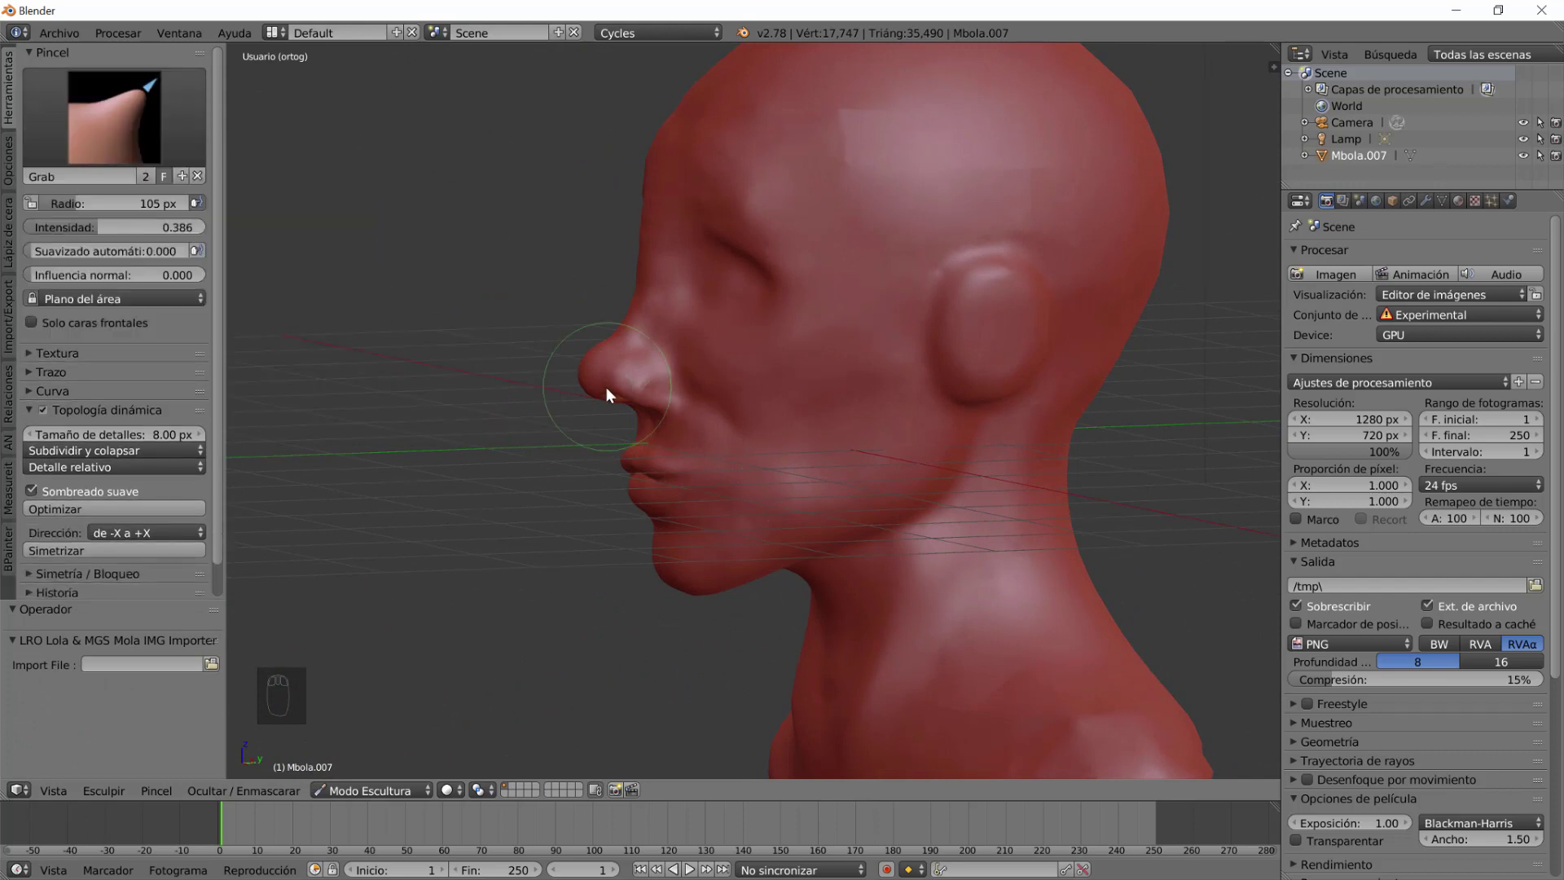
# With the Grab brush enlarged at strength 1.0, pull the nose tip and bridge outward.
pyautogui.moveTo(576, 395); pyautogui.dragTo(628, 487)
pyautogui.press('f')
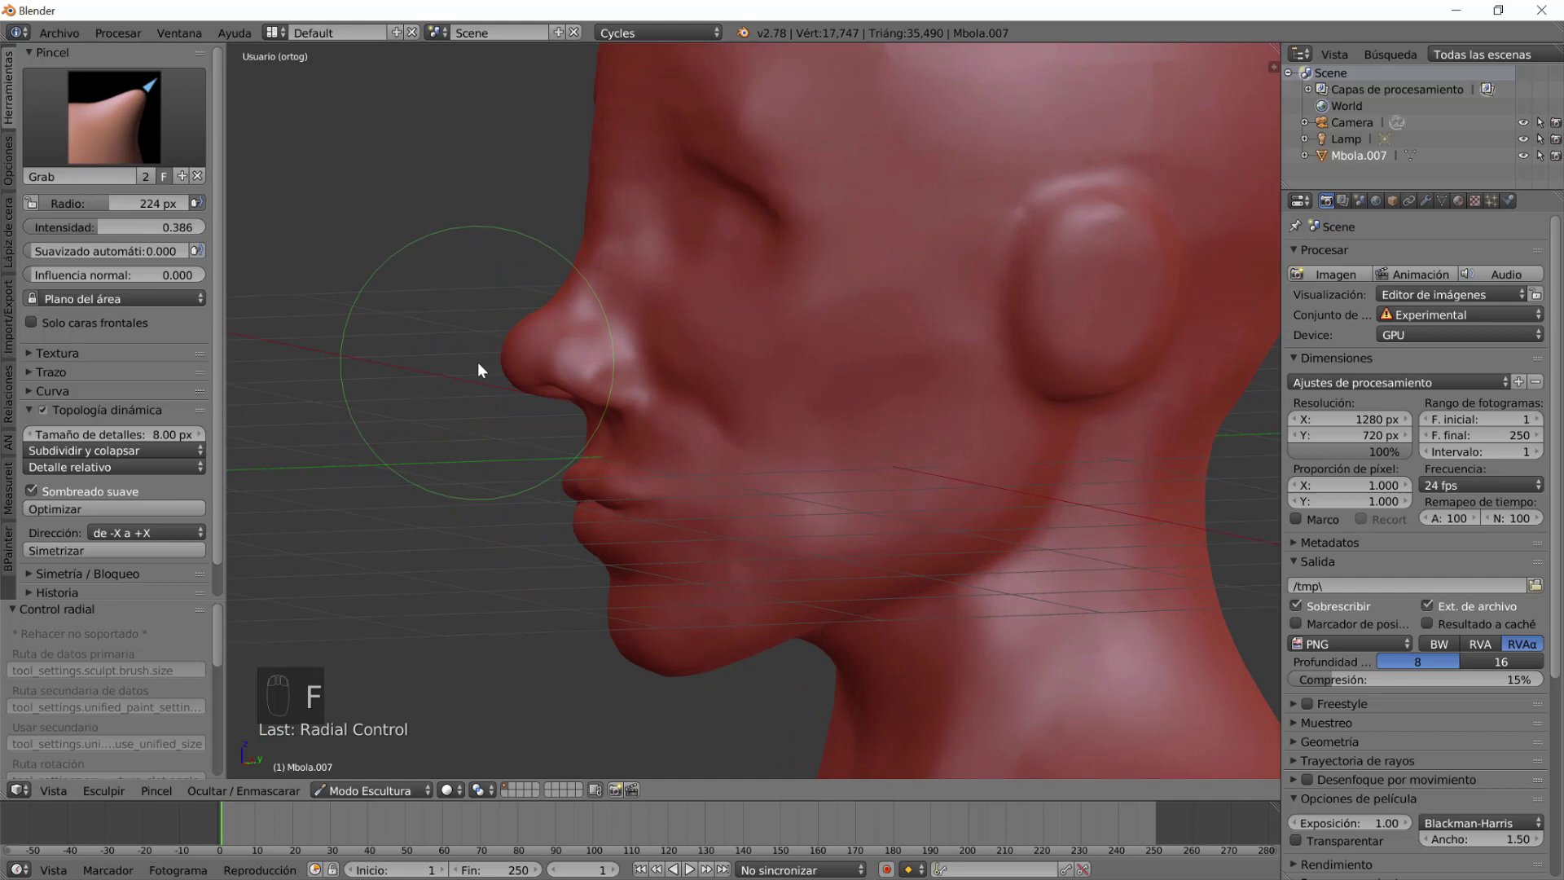
pyautogui.press('shift+f')
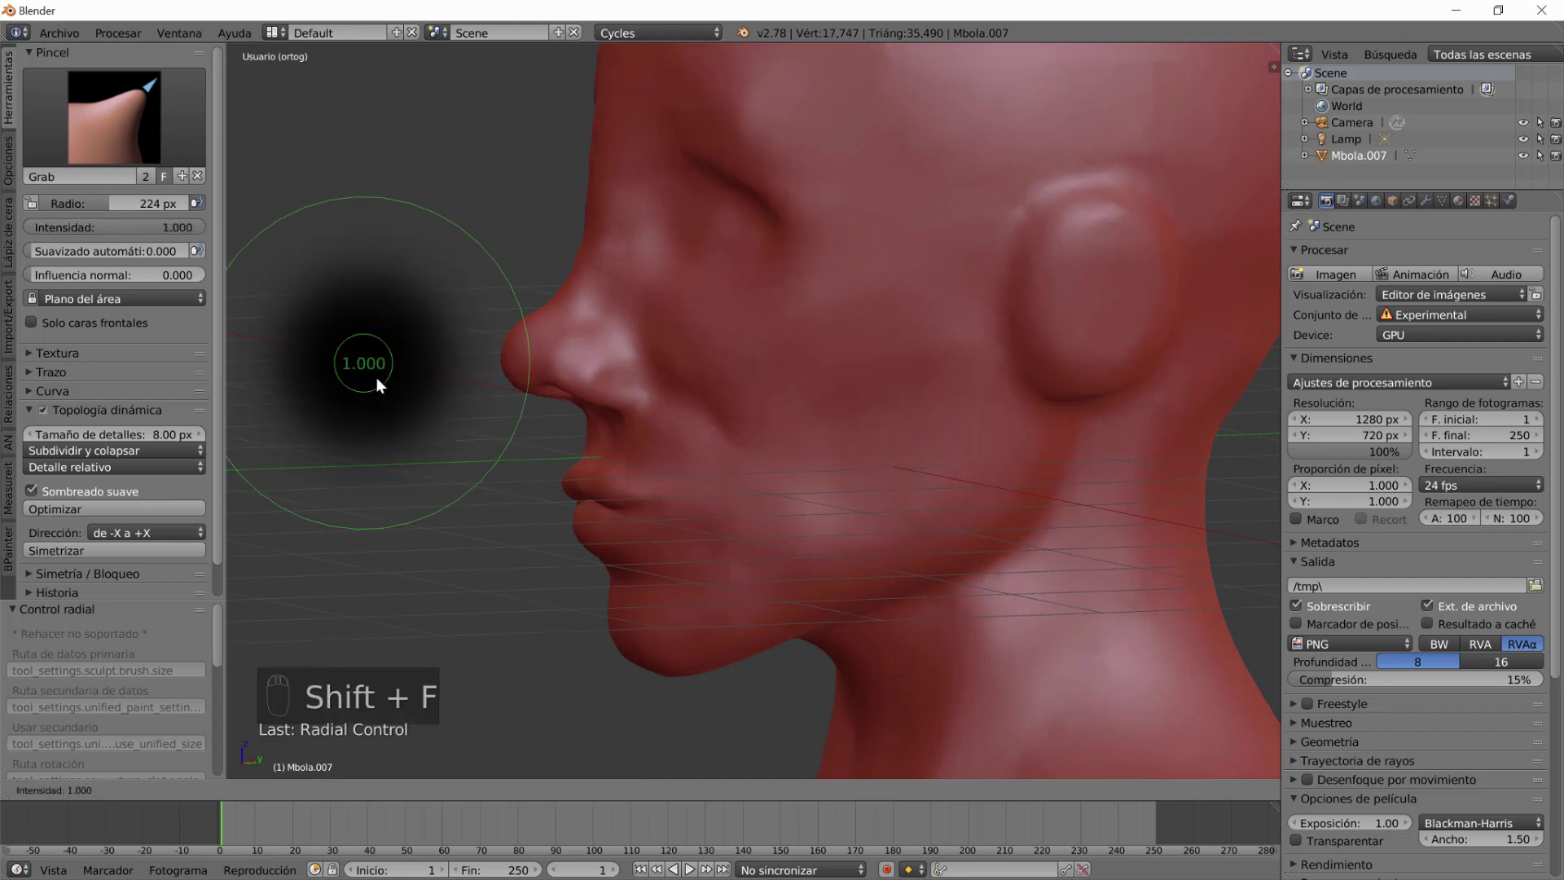
pyautogui.moveTo(618, 384); pyautogui.dragTo(536, 372)
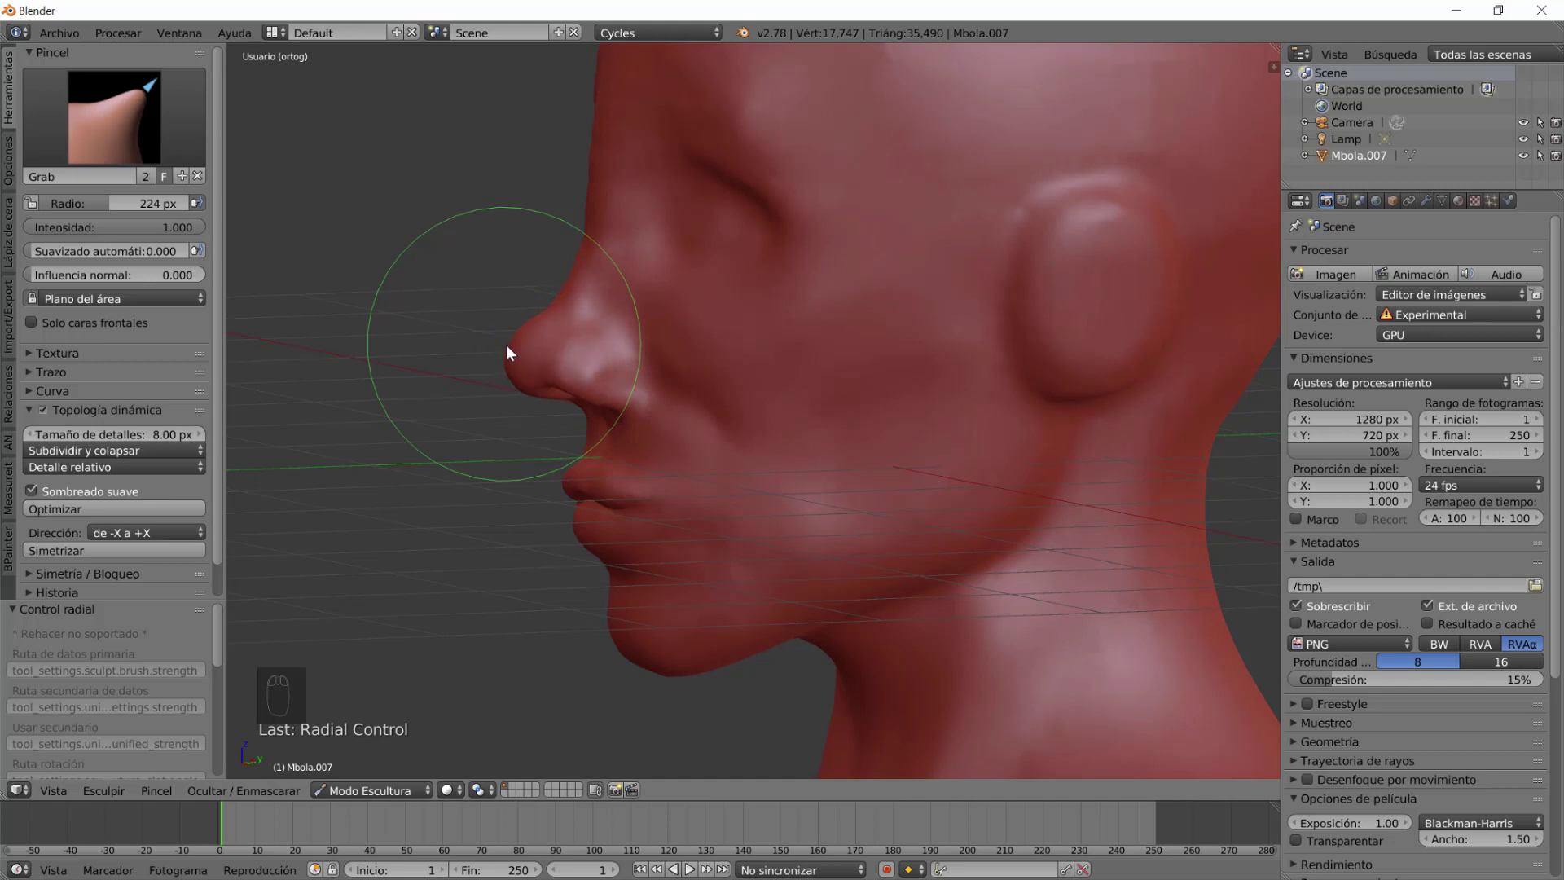
pyautogui.scroll(3)
pyautogui.moveTo(700, 332); pyautogui.dragTo(571, 251)
pyautogui.click(800, 201)
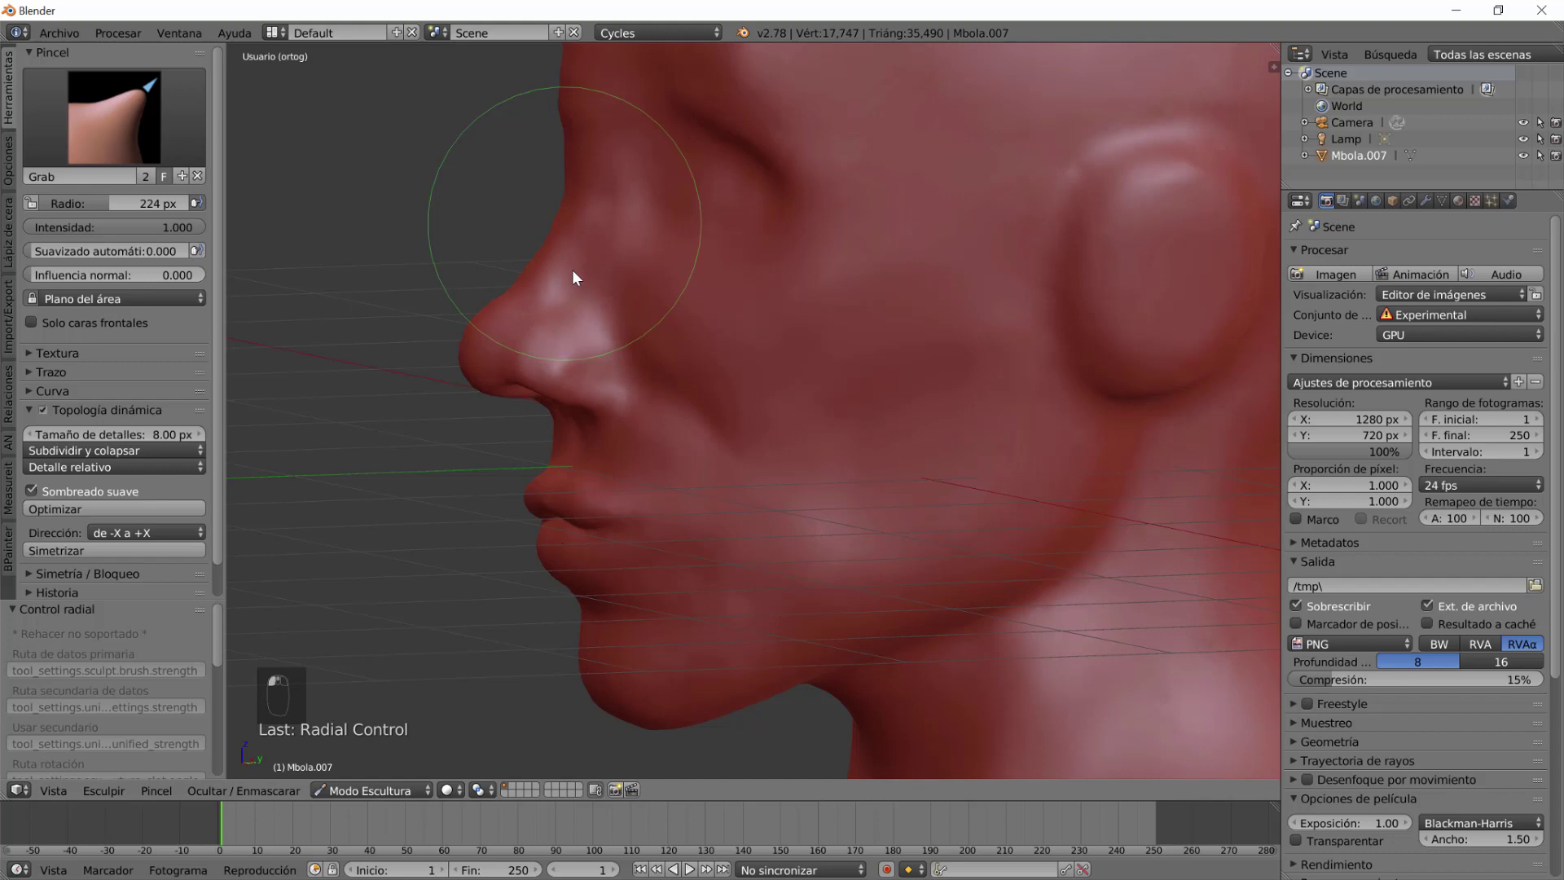
# Refine the nose underside and tip silhouette, then shrink the brush to 125 px.
pyautogui.moveTo(777, 341); pyautogui.dragTo(672, 345)
pyautogui.click(672, 313)
pyautogui.moveTo(681, 503); pyautogui.dragTo(613, 339)
pyautogui.moveTo(610, 507); pyautogui.dragTo(698, 595)
pyautogui.moveTo(610, 577); pyautogui.dragTo(674, 506)
pyautogui.press('f')
pyautogui.click(655, 455)
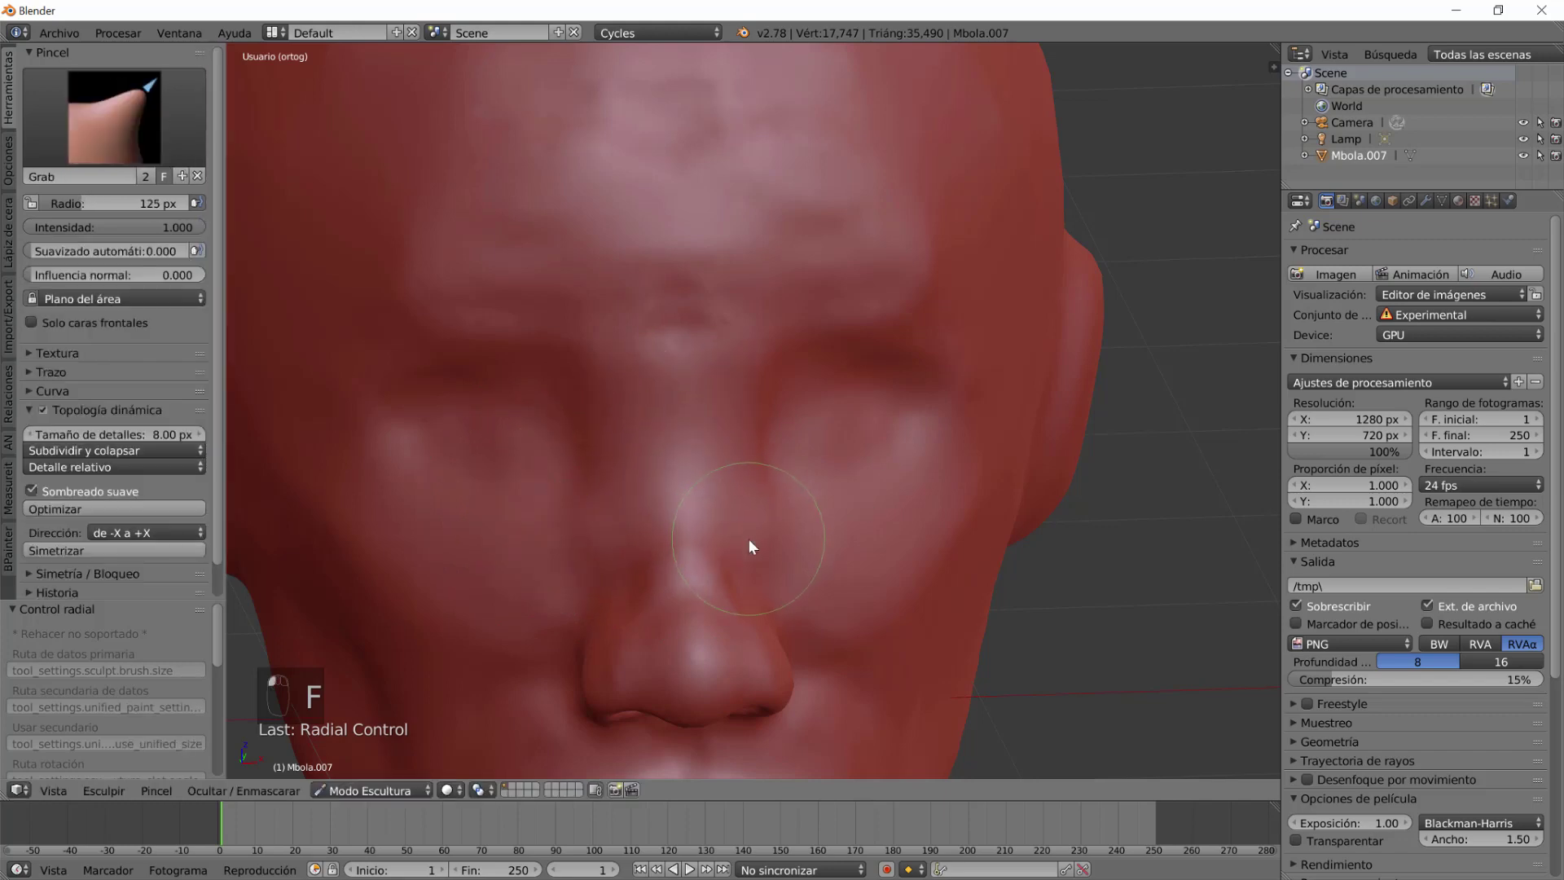
# Lower the Grab brush strength to a gentler value for fine pulling.
pyautogui.press('ctrl+z')
pyautogui.press('shift+f')
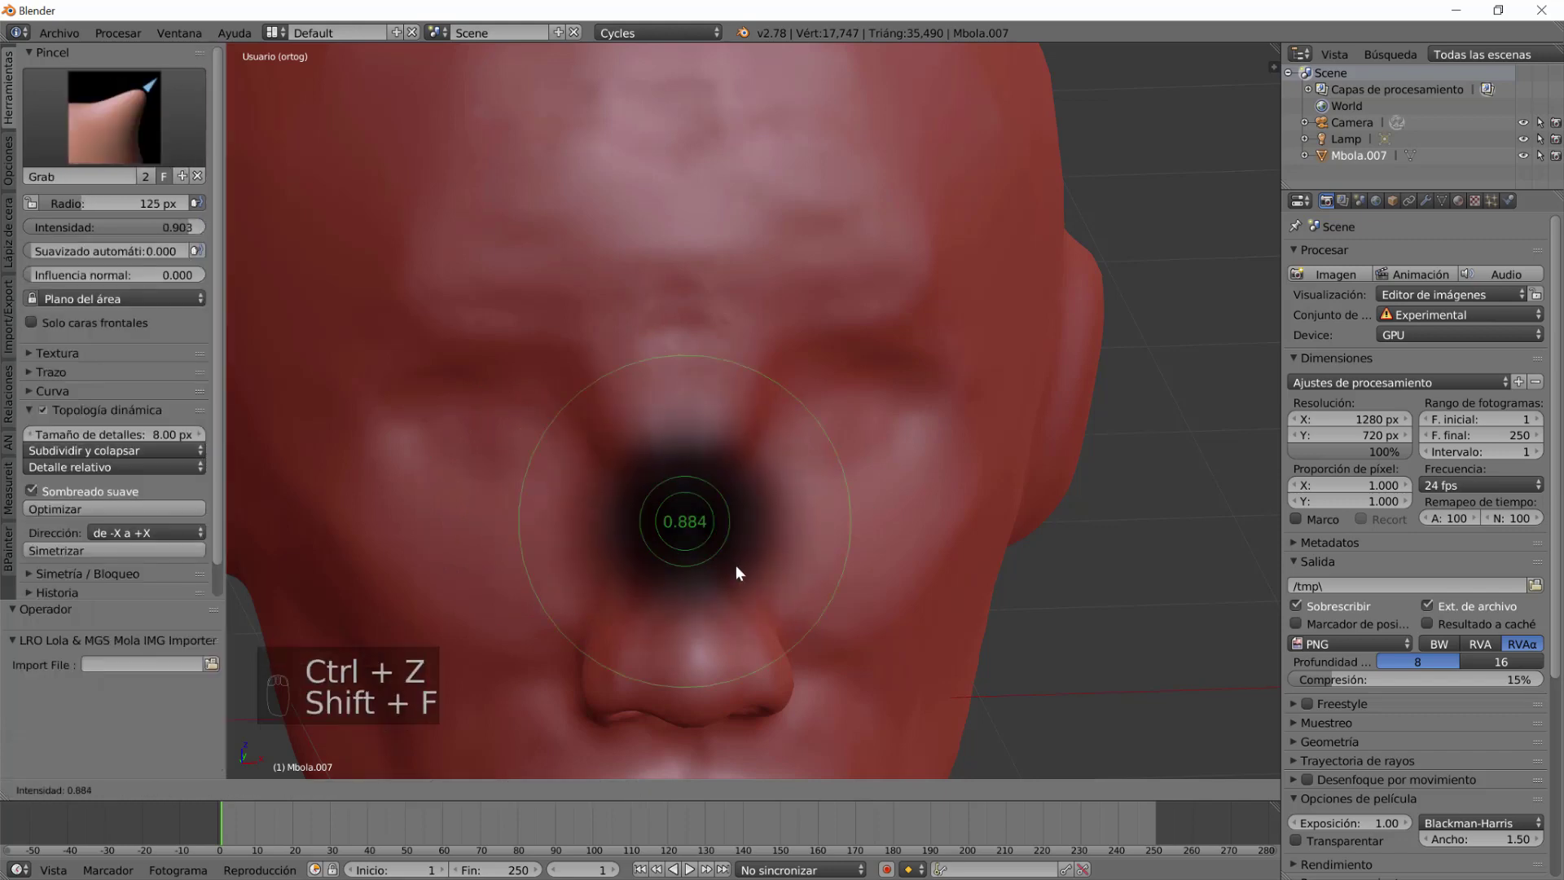
pyautogui.click(675, 496)
pyautogui.middleClick(671, 485)
pyautogui.click(580, 553)
pyautogui.press('ctrl+z')
pyautogui.click(593, 477)
# Pull the nostril wing outward into shape with the weakened Grab brush.
pyautogui.middleClick(787, 582)
pyautogui.middleClick(702, 570)
pyautogui.click(696, 543)
pyautogui.rightClick(695, 543)
pyautogui.rightClick(784, 399)
pyautogui.moveTo(755, 612); pyautogui.dragTo(850, 607)
pyautogui.middleClick(897, 604)
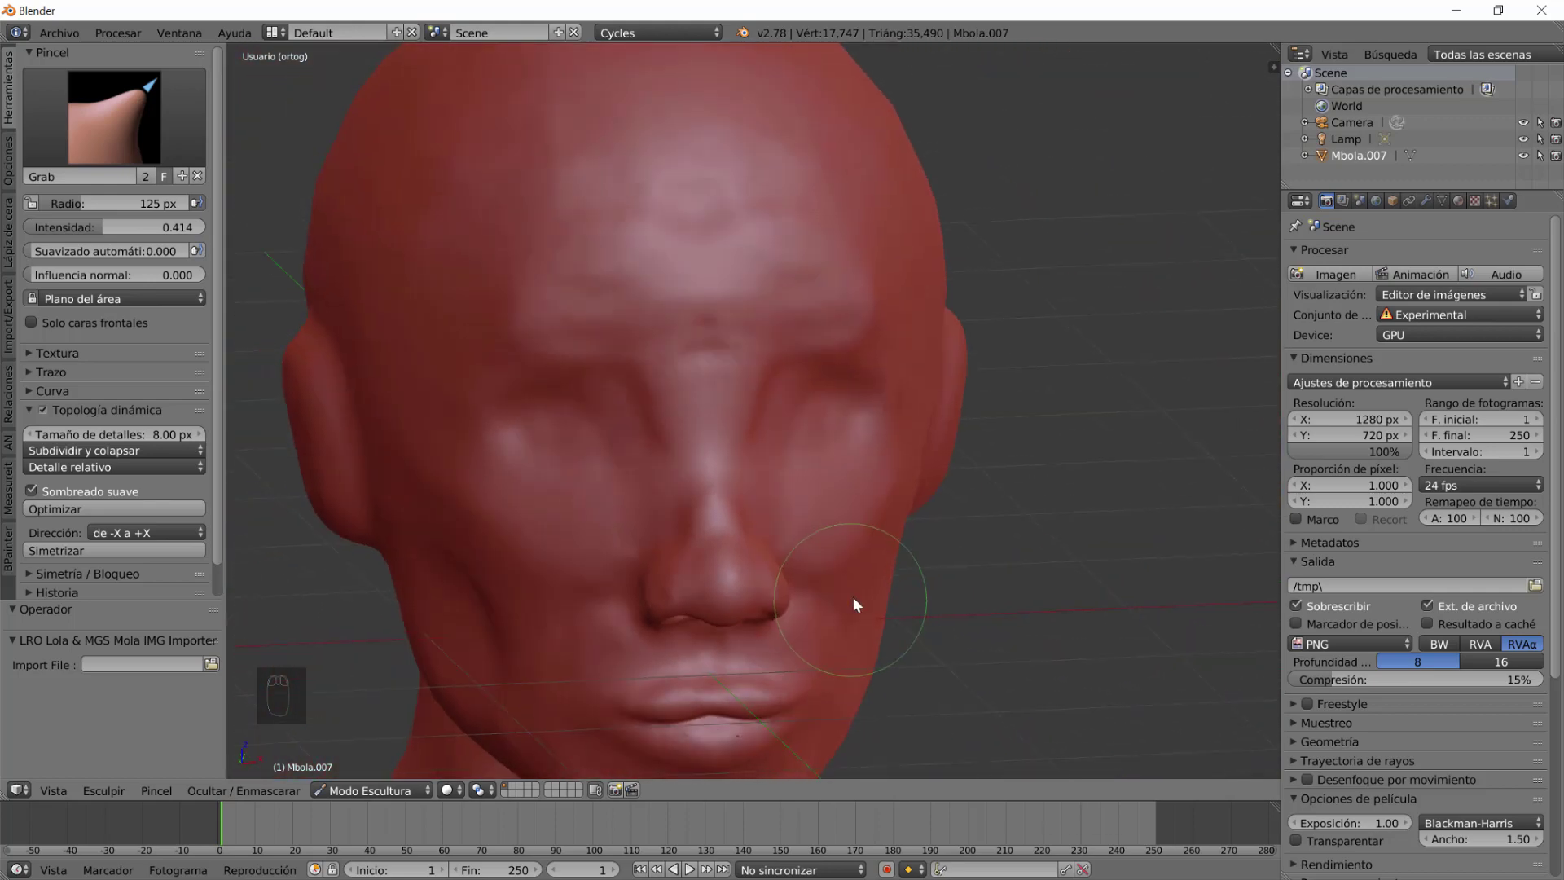
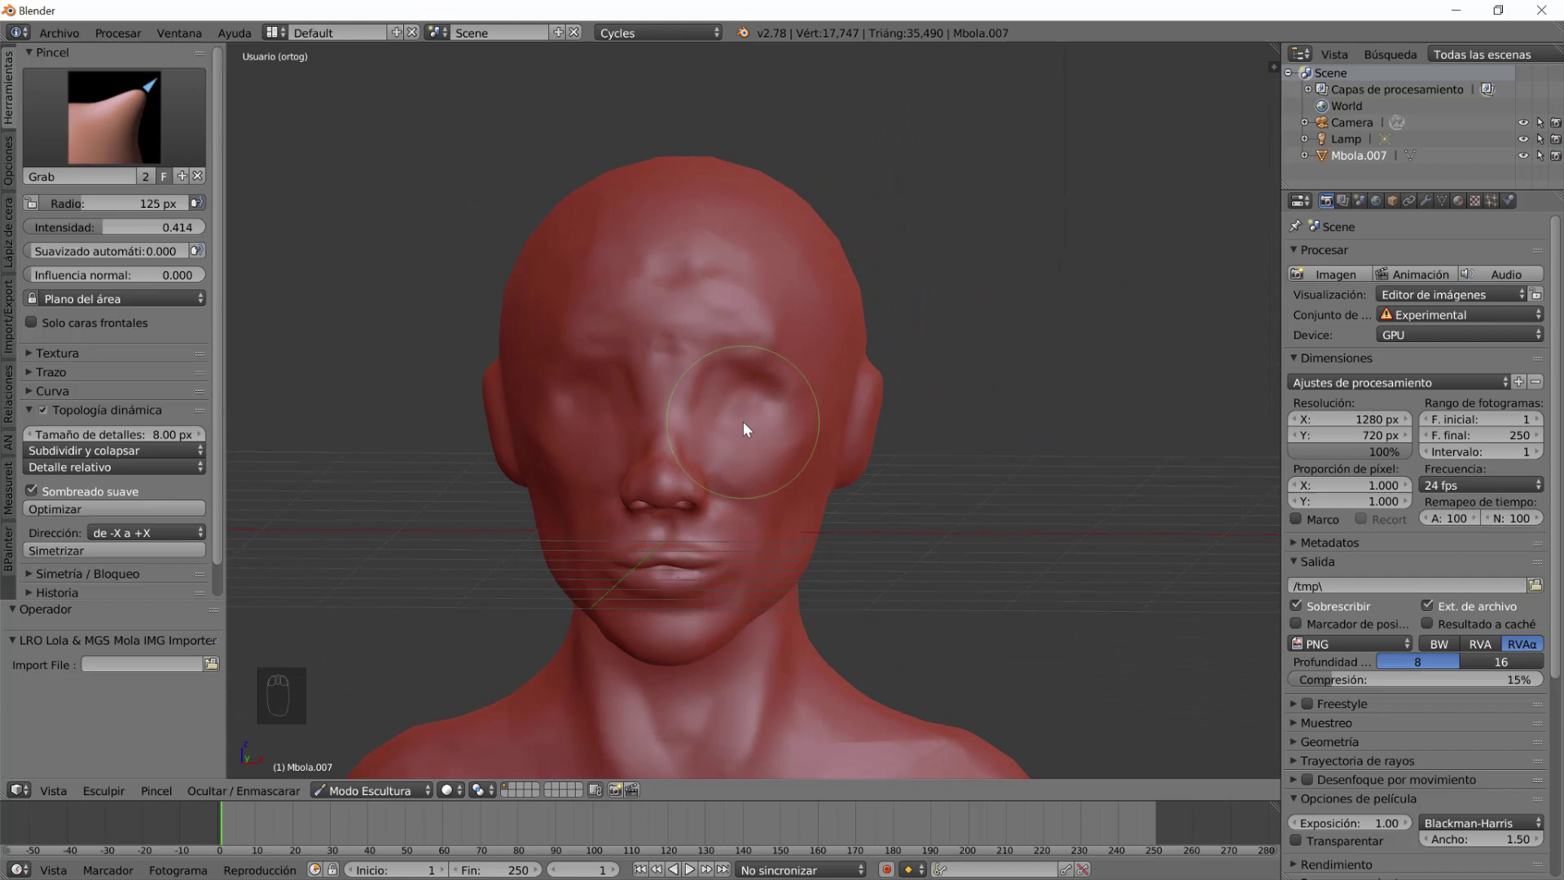
# Hollow out the eye socket, dragging it deeper and rounder.
pyautogui.scroll(3)
pyautogui.moveTo(756, 419); pyautogui.dragTo(700, 426)
pyautogui.click(701, 426)
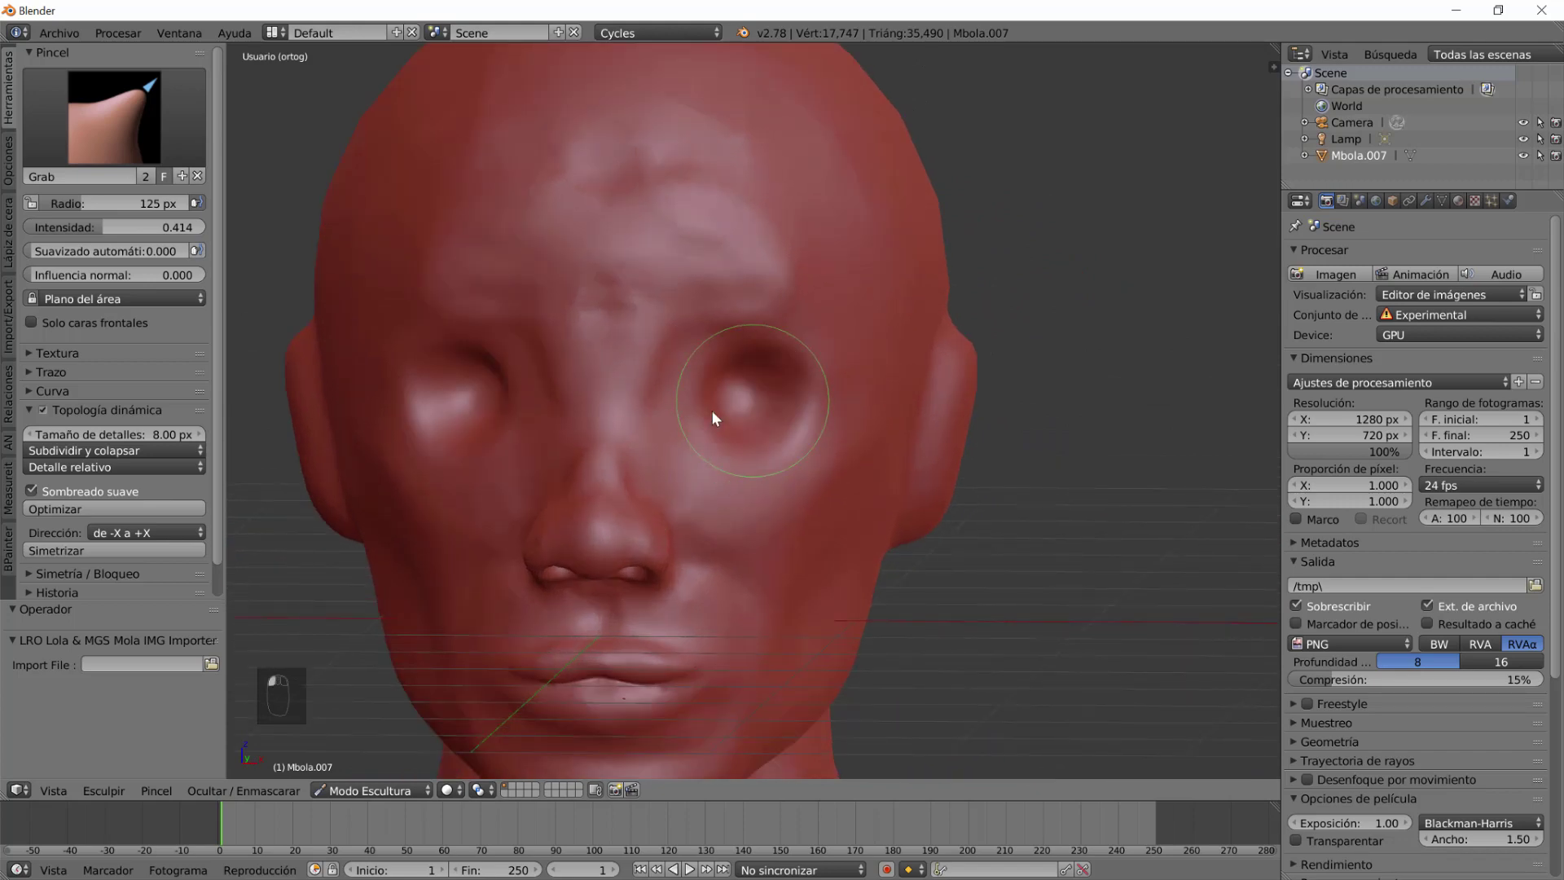
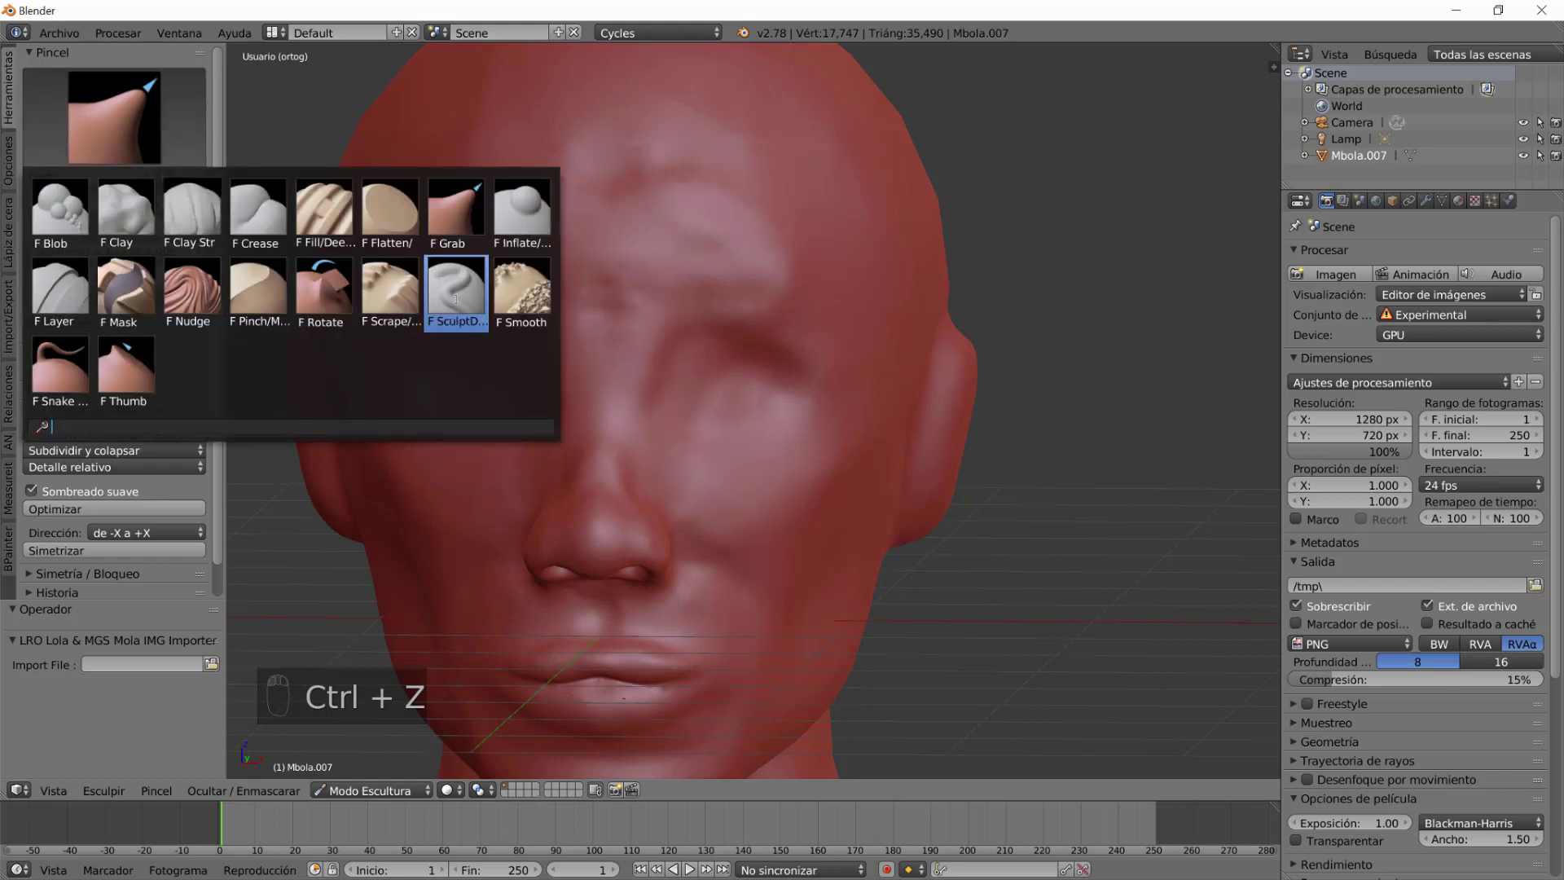
# Smooth the forehead above the eyes with the Smooth brush.
pyautogui.click(689, 418)
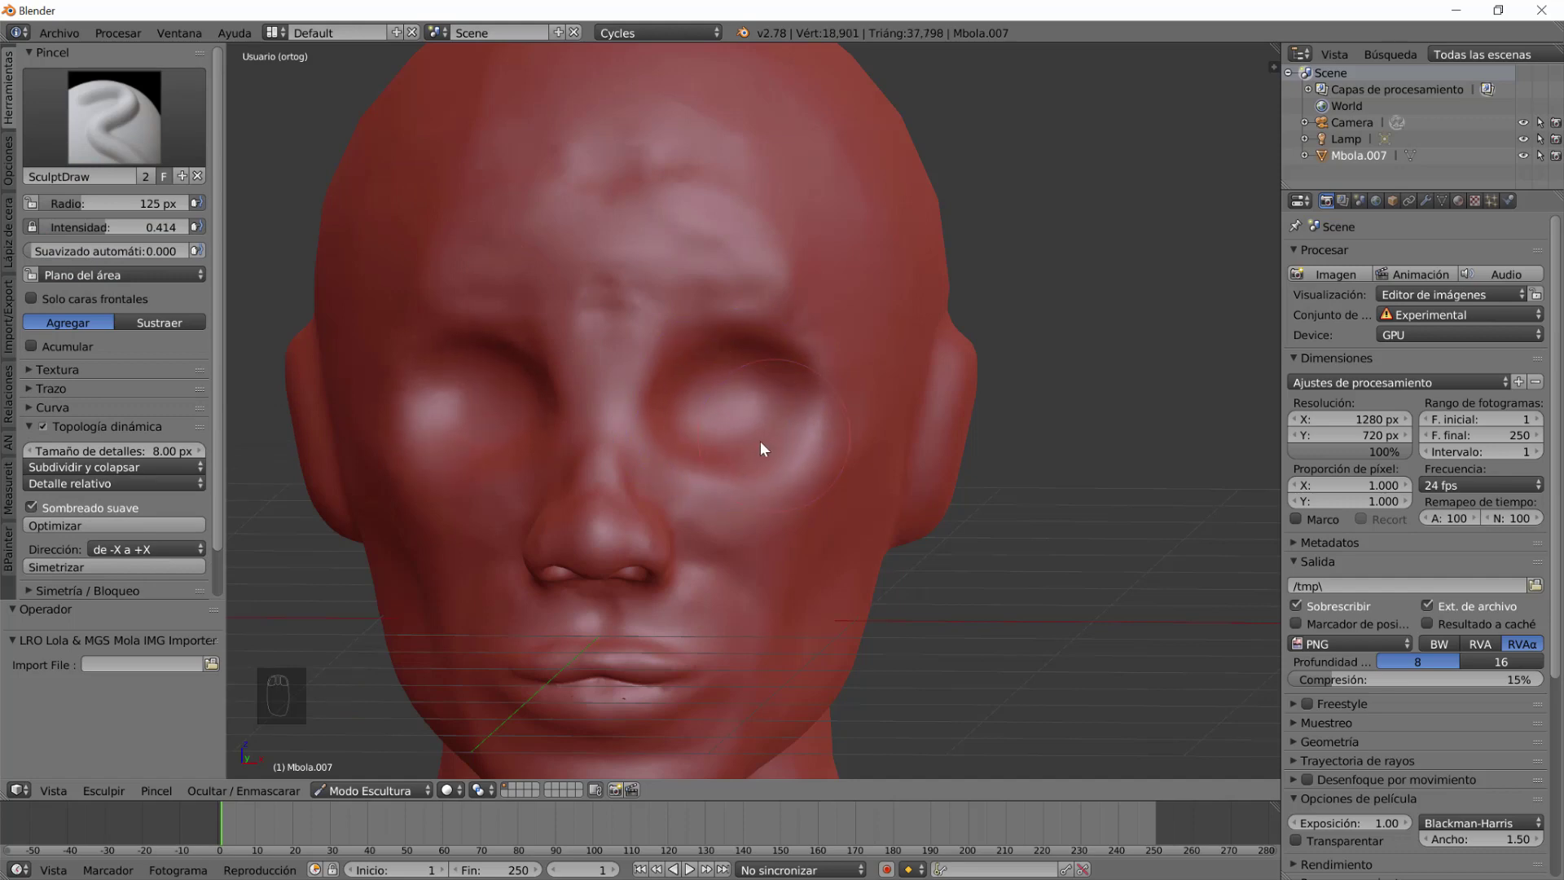
pyautogui.click(802, 465)
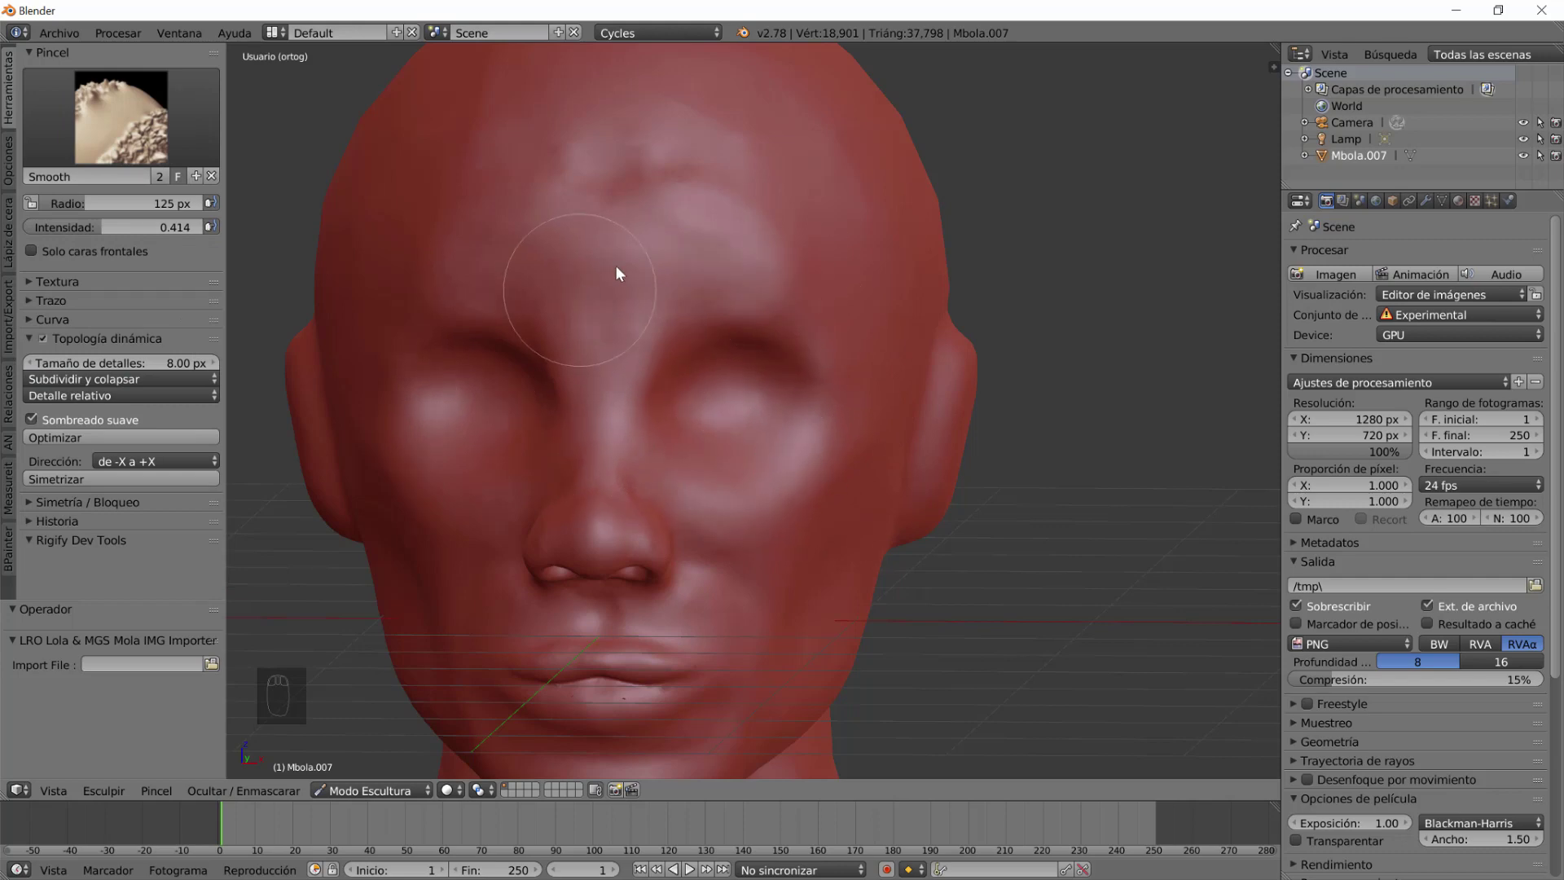
pyautogui.moveTo(792, 444); pyautogui.dragTo(813, 442)
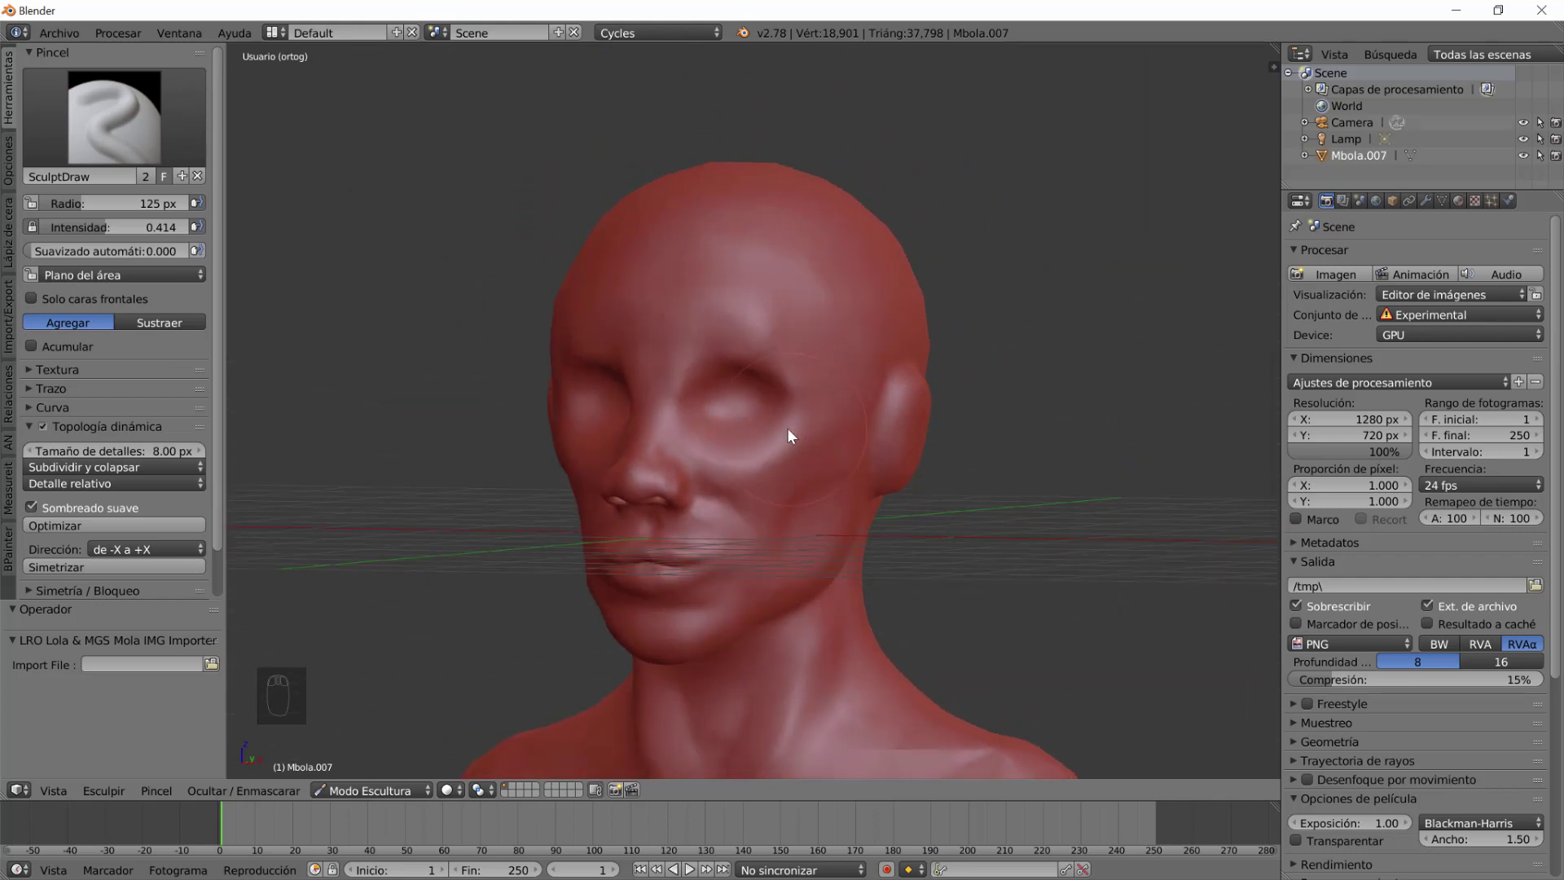
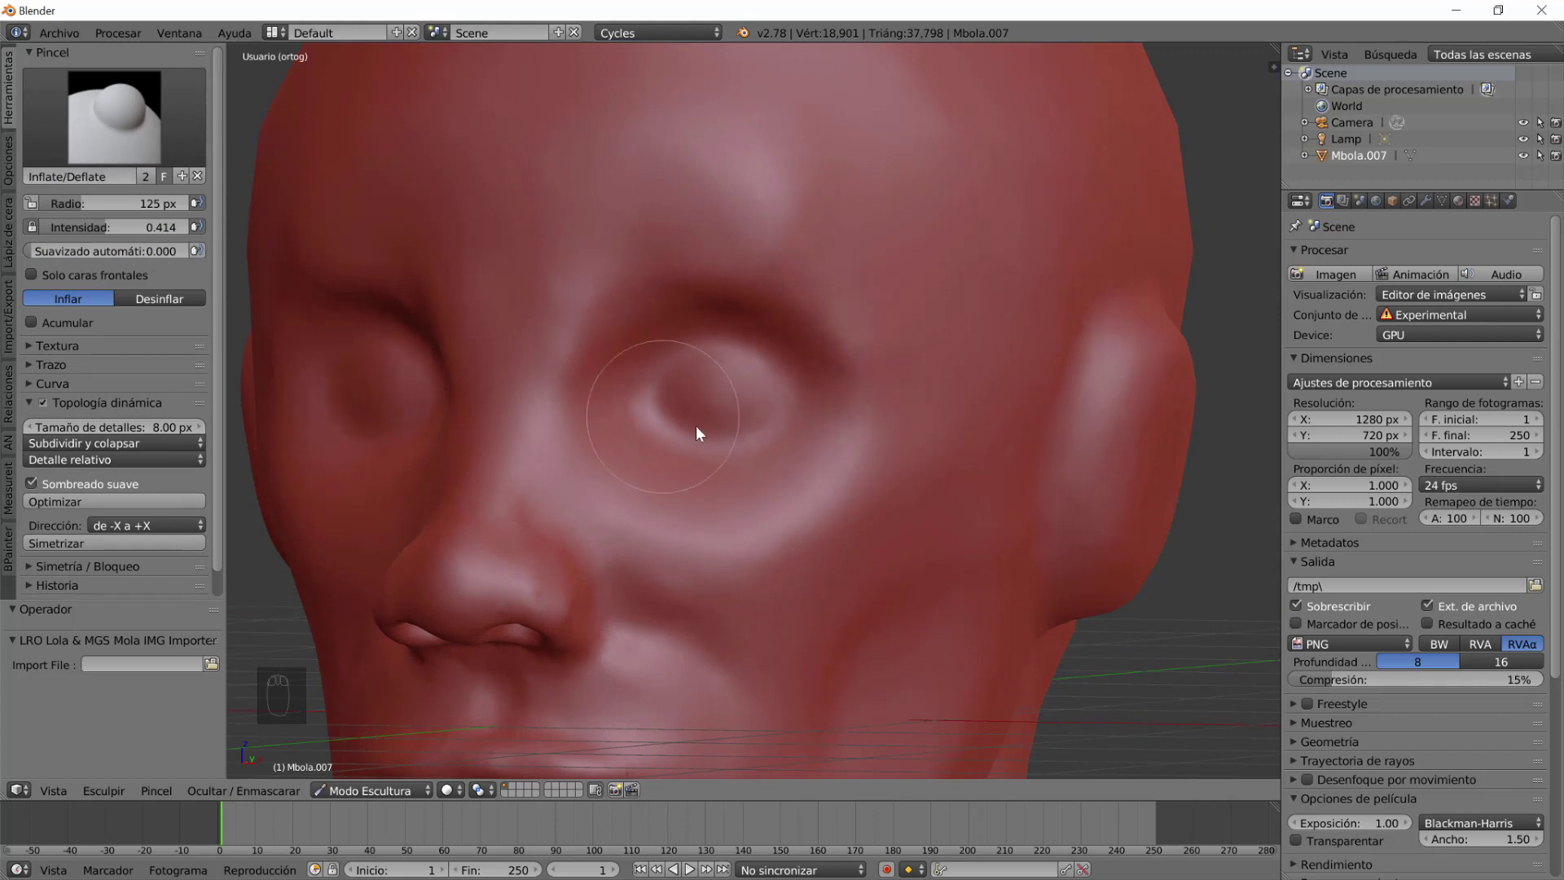
# Inflate both eye sockets into rounded, bulging eyeballs, ending back on the draw brush.
pyautogui.moveTo(750, 452); pyautogui.dragTo(713, 424)
pyautogui.click(751, 411)
pyautogui.click(795, 414)
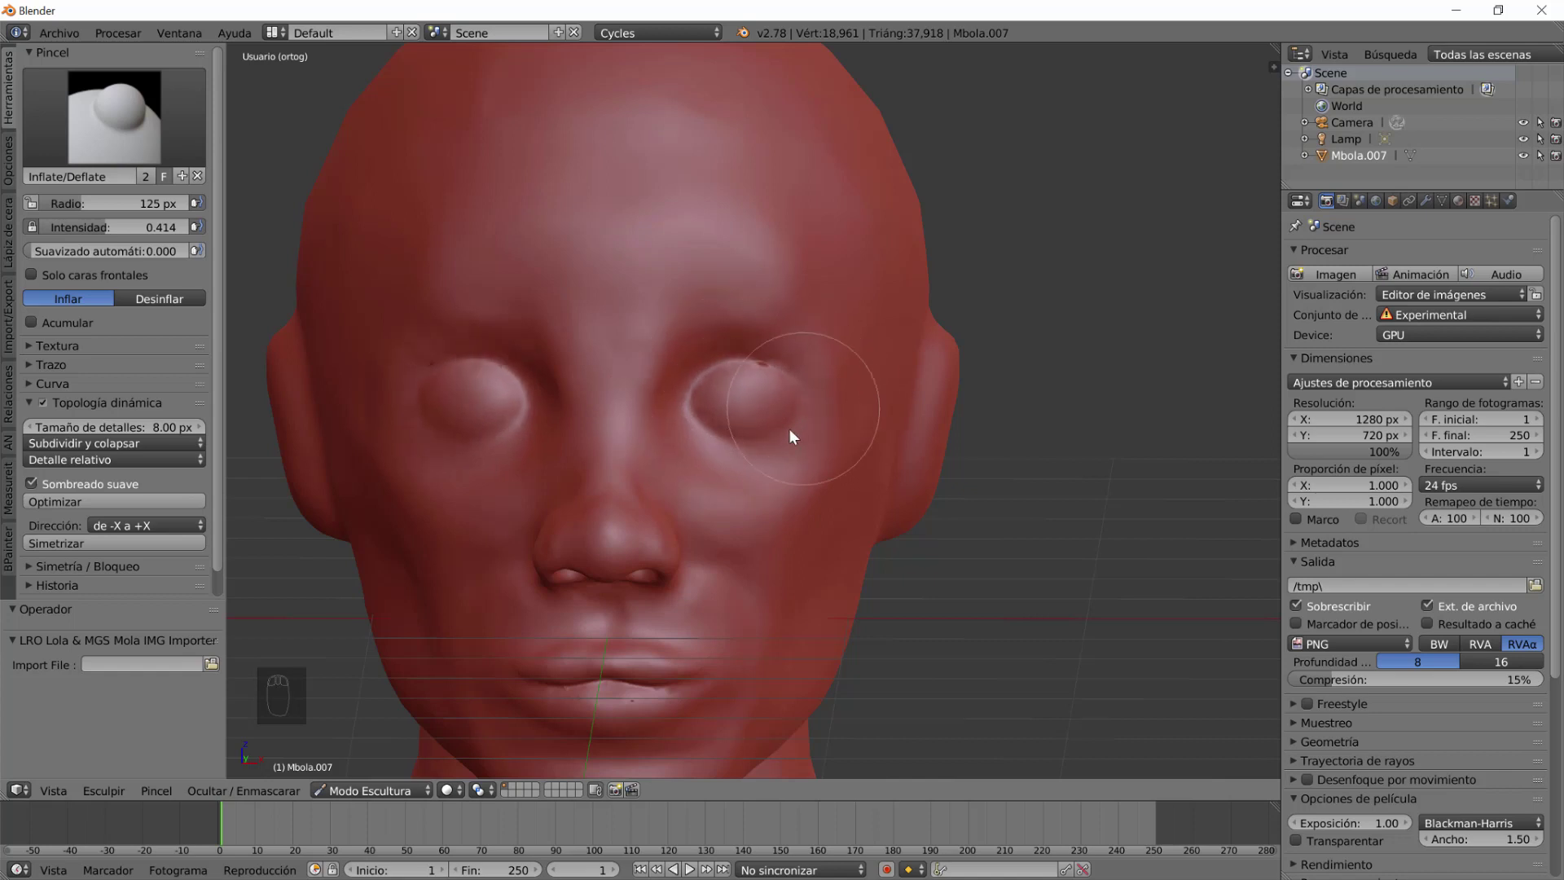
pyautogui.click(694, 380)
pyautogui.middleClick(726, 412)
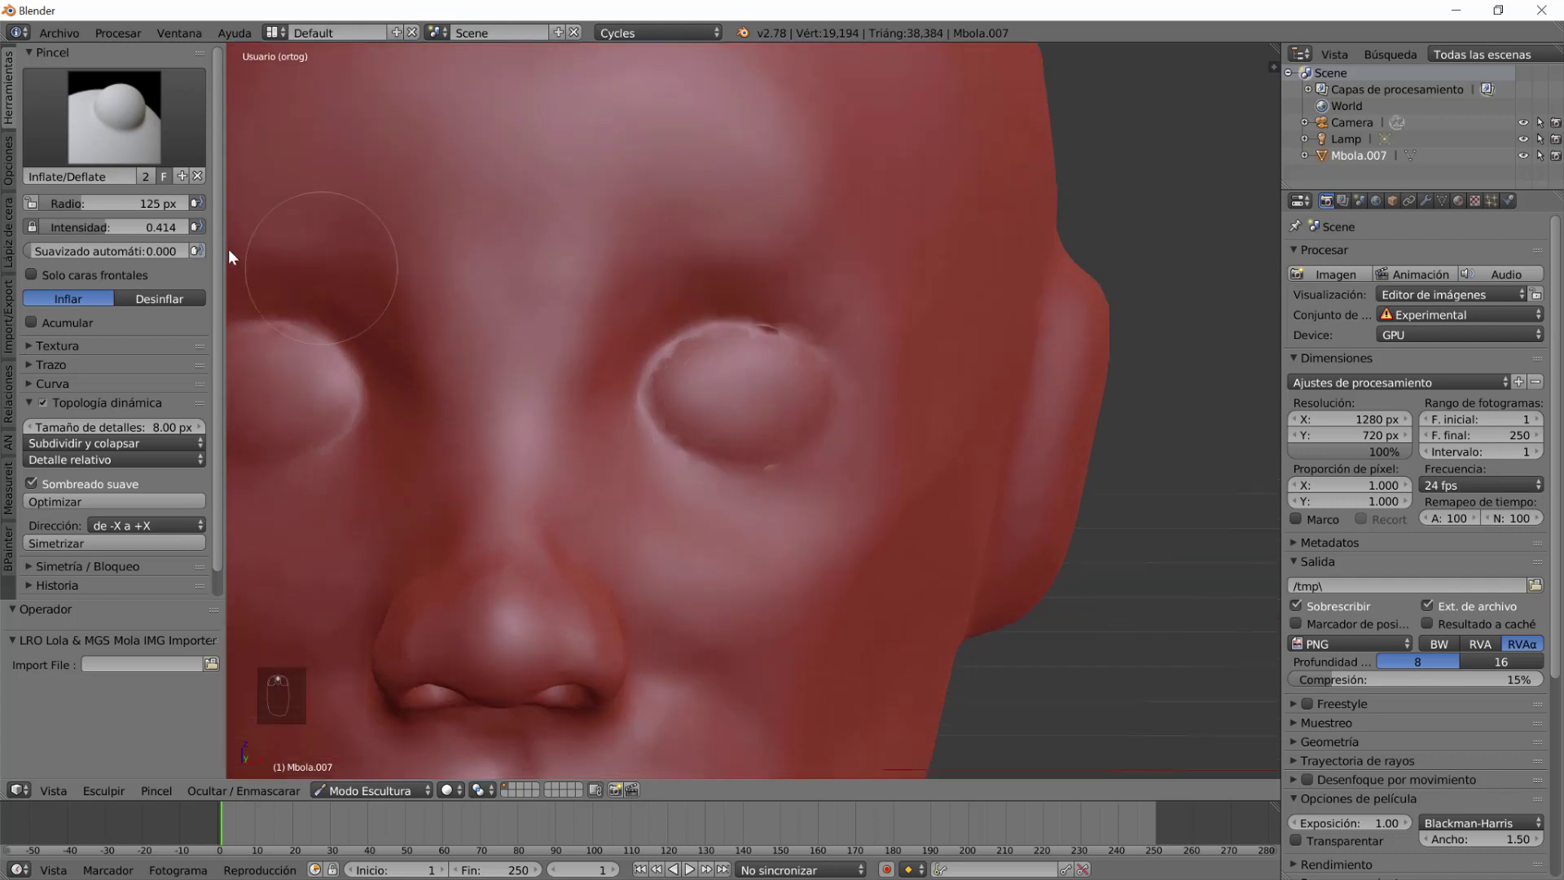
pyautogui.click(363, 120)
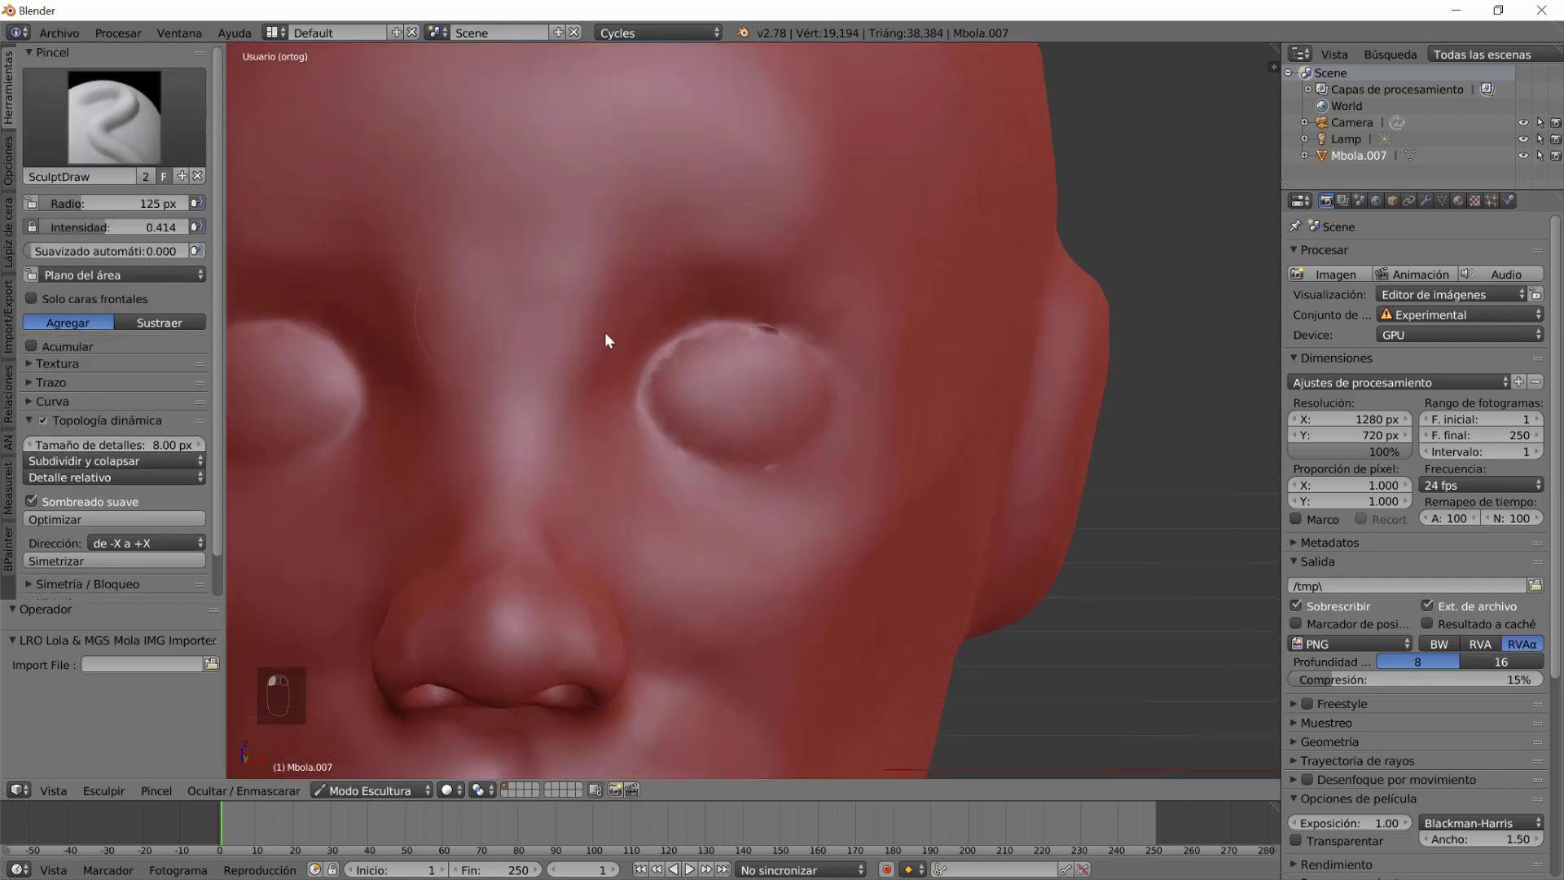
# Build up a raised eyelid rim over the first eyeball with SculptDraw strokes.
pyautogui.click(757, 350)
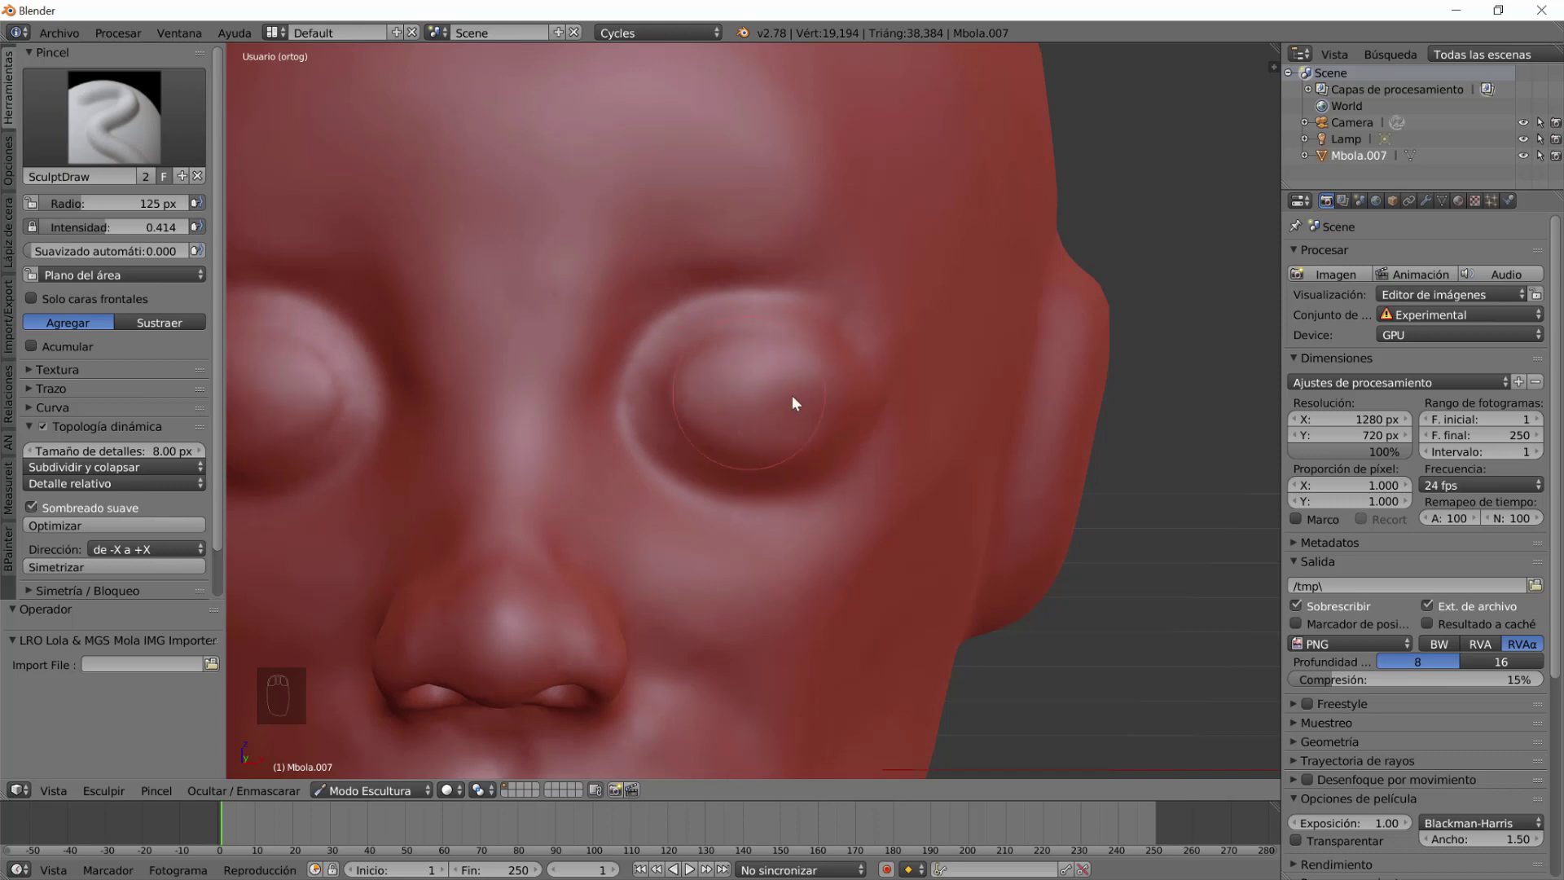
pyautogui.moveTo(752, 418); pyautogui.dragTo(908, 455)
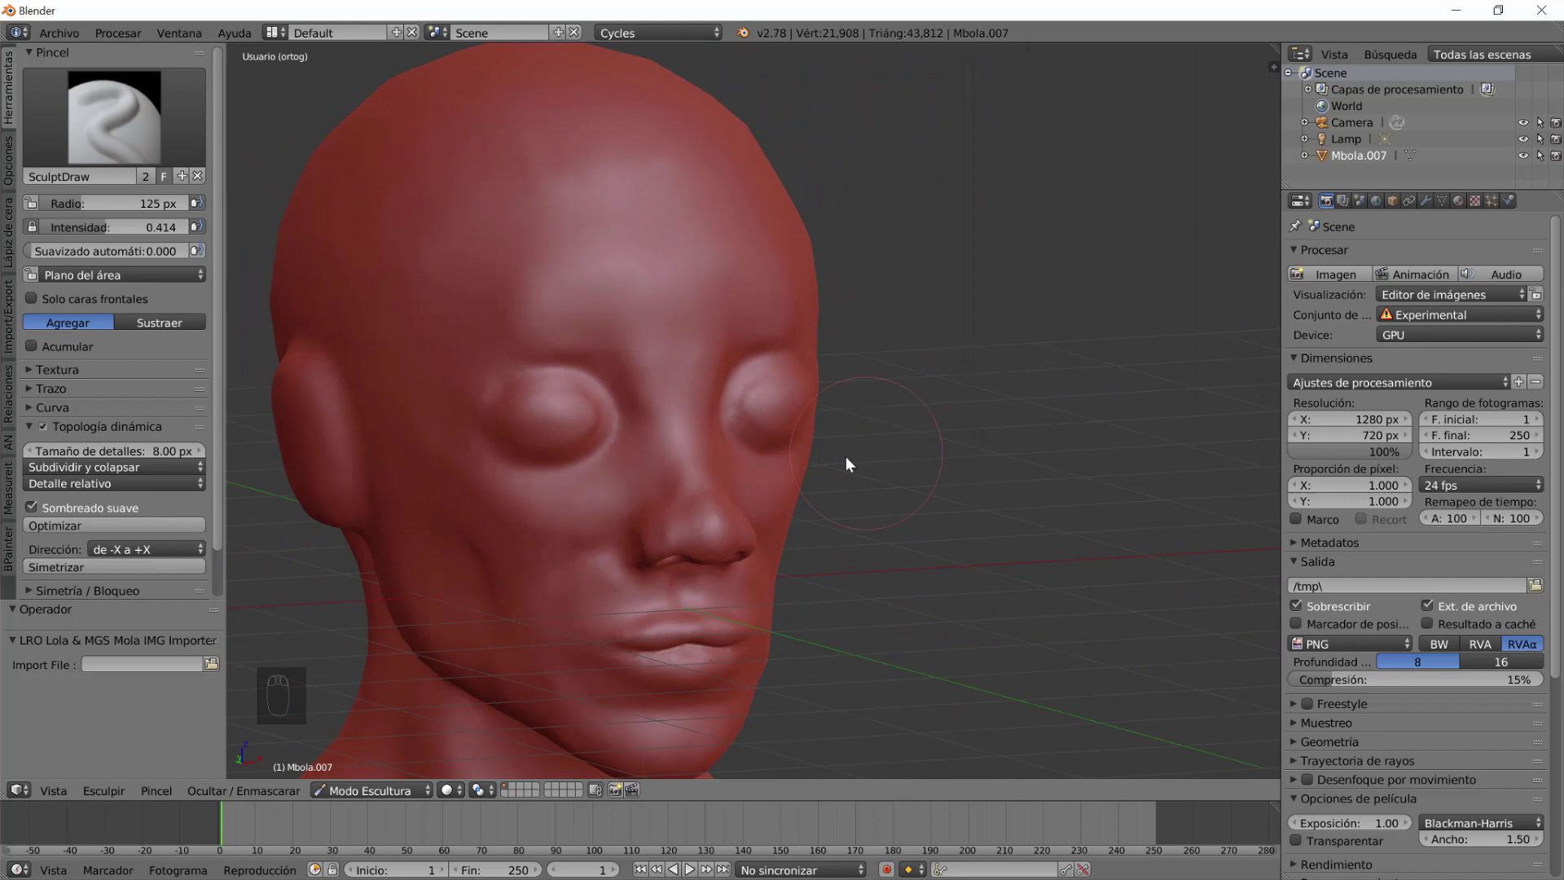
pyautogui.moveTo(813, 451); pyautogui.dragTo(772, 354)
pyautogui.click(772, 354)
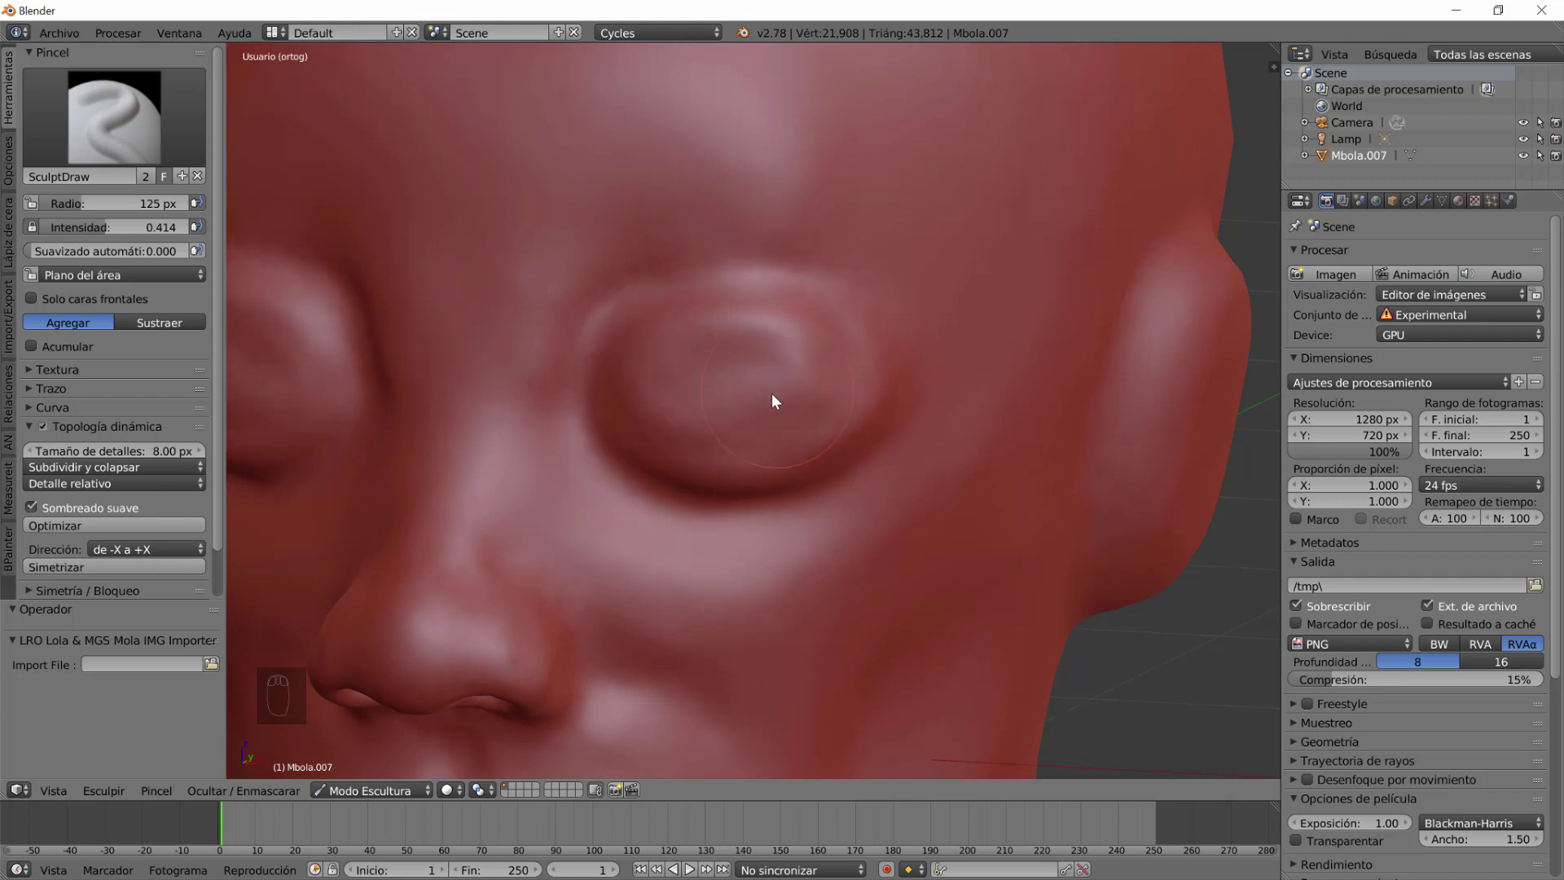
pyautogui.click(783, 367)
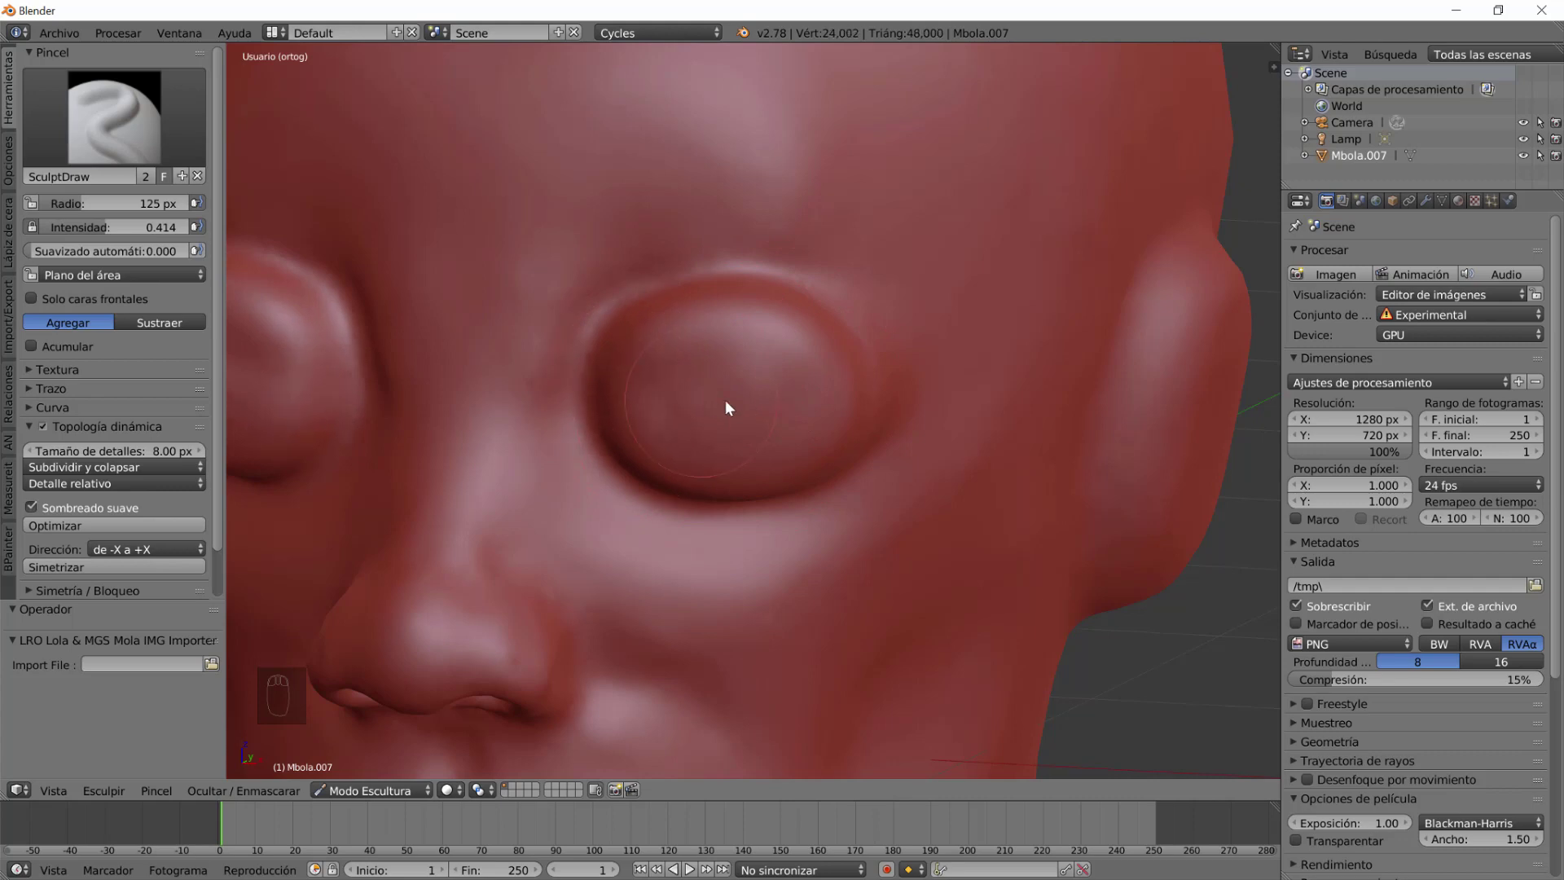
# Raise the closed eyelid bulge over the other eye from a three-quarter view.
pyautogui.moveTo(832, 405); pyautogui.dragTo(766, 415)
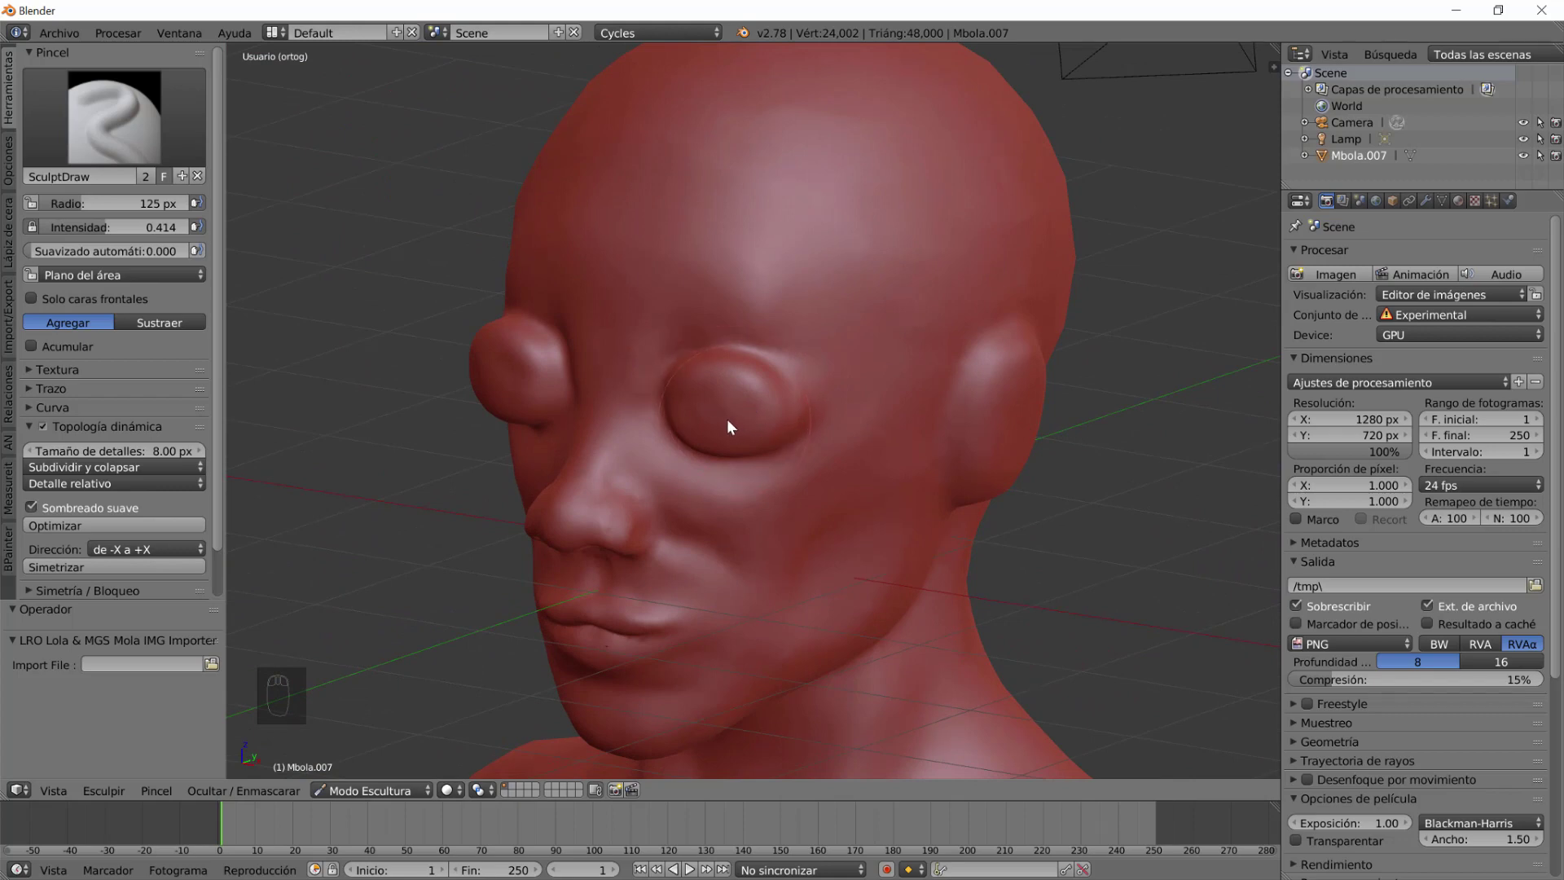
pyautogui.click(706, 372)
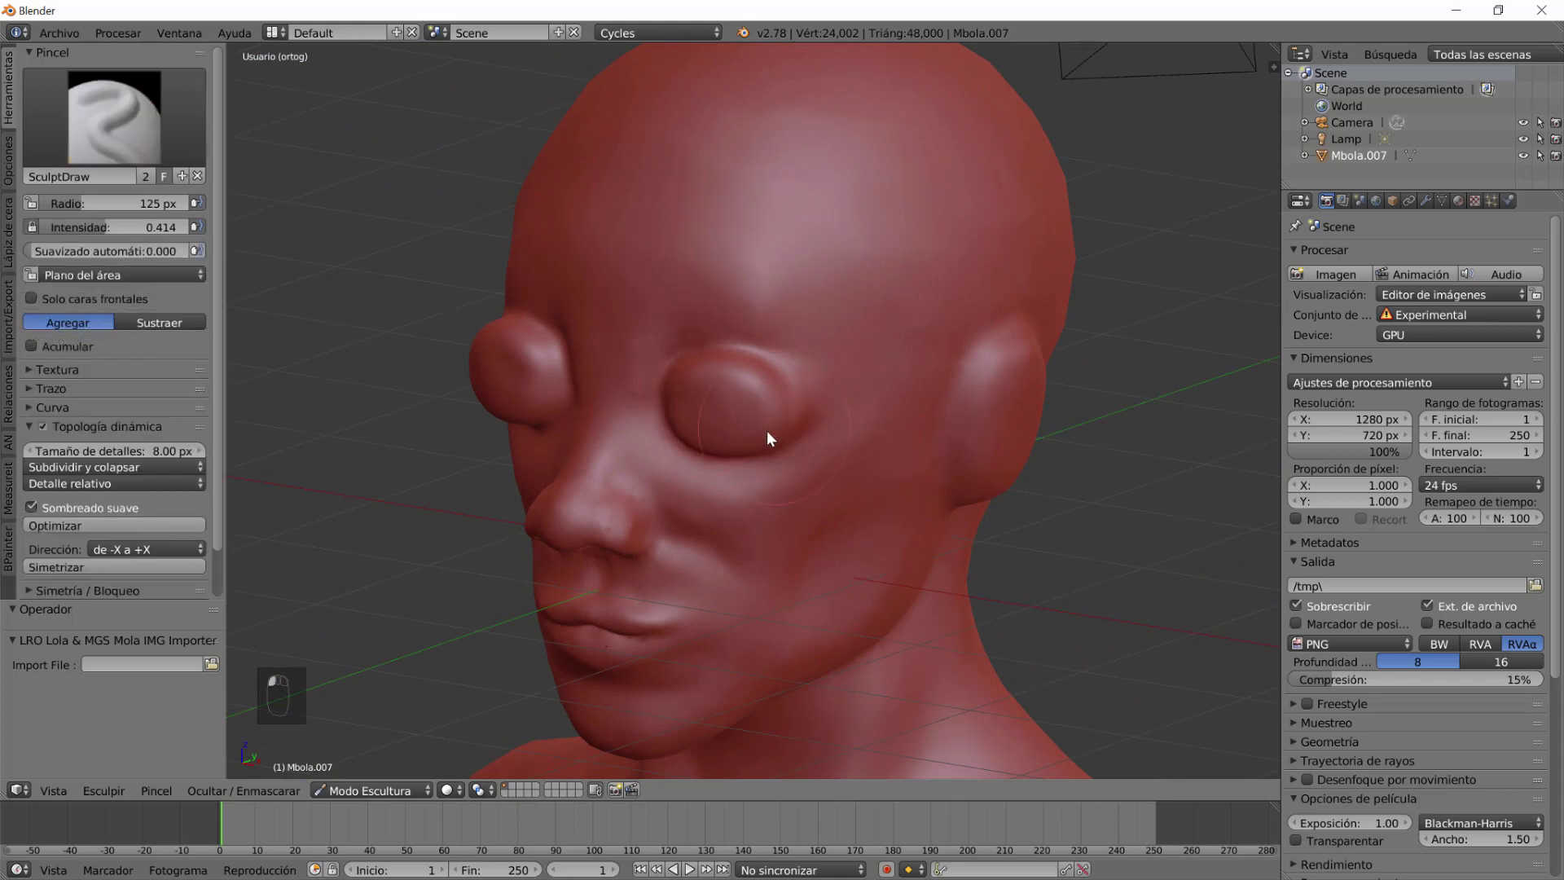
pyautogui.moveTo(780, 417); pyautogui.dragTo(722, 337)
pyautogui.click(668, 340)
pyautogui.click(360, 140)
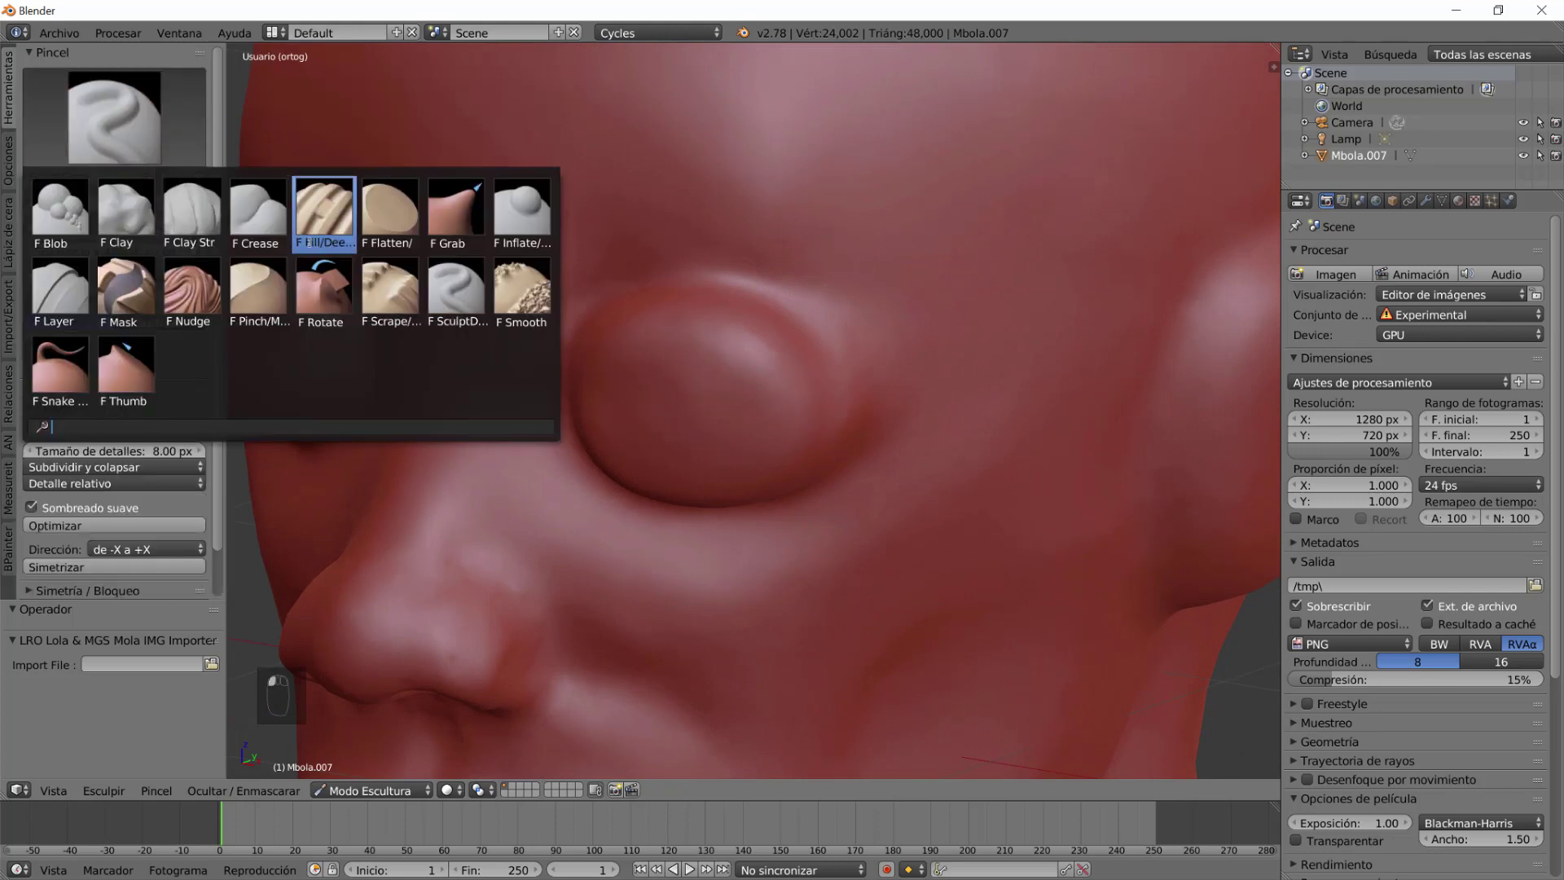
# Flatten the tops of the eyelid bulges with the Flatten/Contrast brush.
pyautogui.moveTo(641, 327); pyautogui.dragTo(745, 469)
pyautogui.moveTo(816, 461); pyautogui.dragTo(847, 391)
pyautogui.click(844, 366)
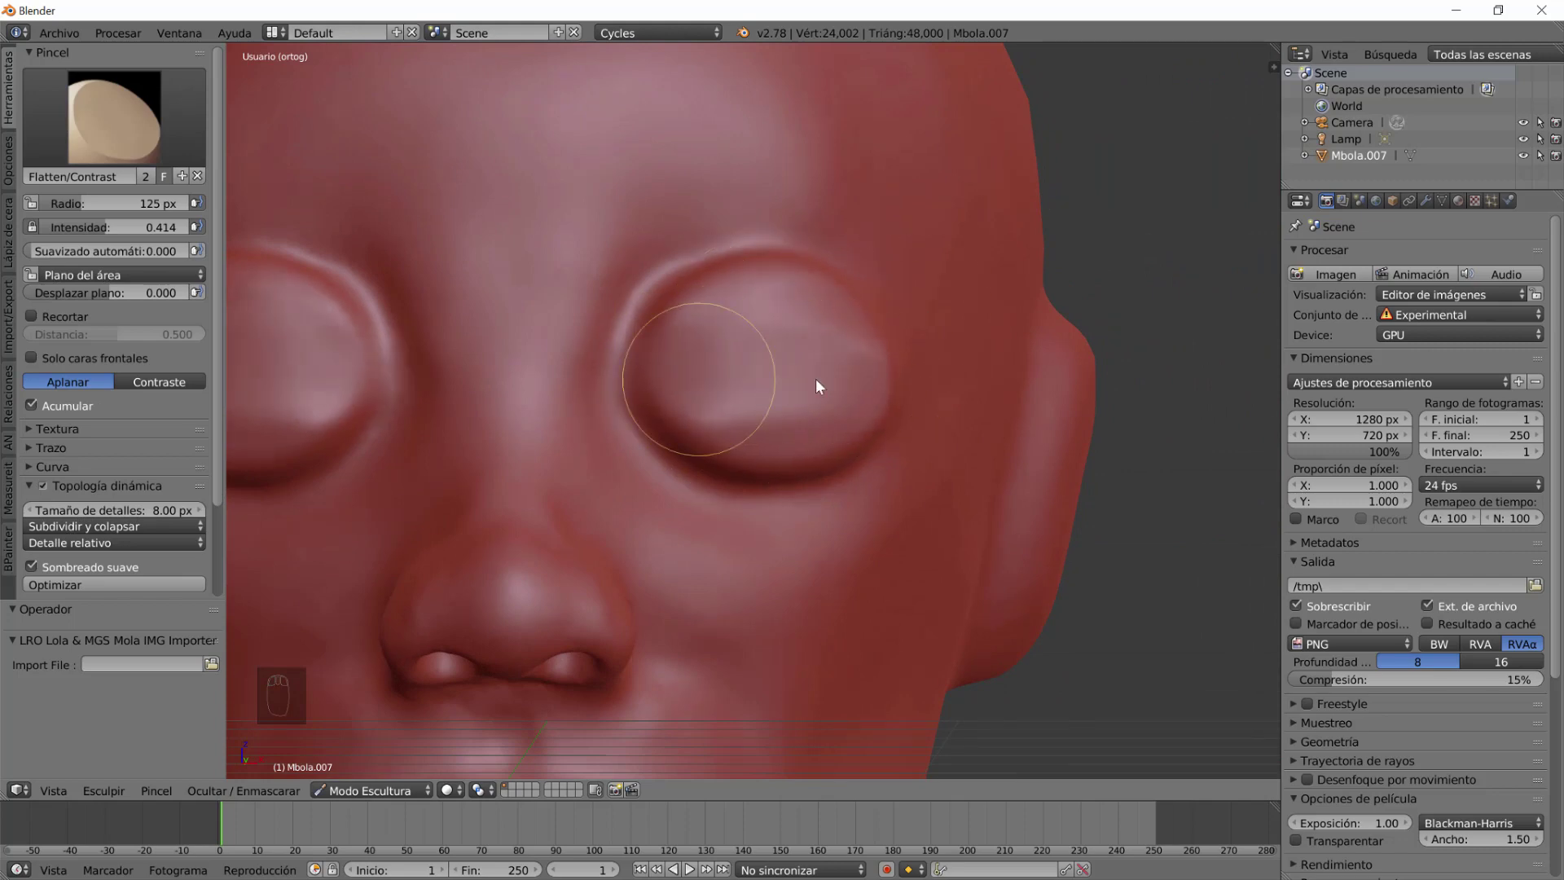
pyautogui.moveTo(790, 470); pyautogui.dragTo(702, 468)
pyautogui.moveTo(739, 448); pyautogui.dragTo(746, 423)
pyautogui.moveTo(704, 408); pyautogui.dragTo(855, 487)
# Smooth the eyelid surfaces so they sit naturally, then check the head from behind.
pyautogui.click(684, 402)
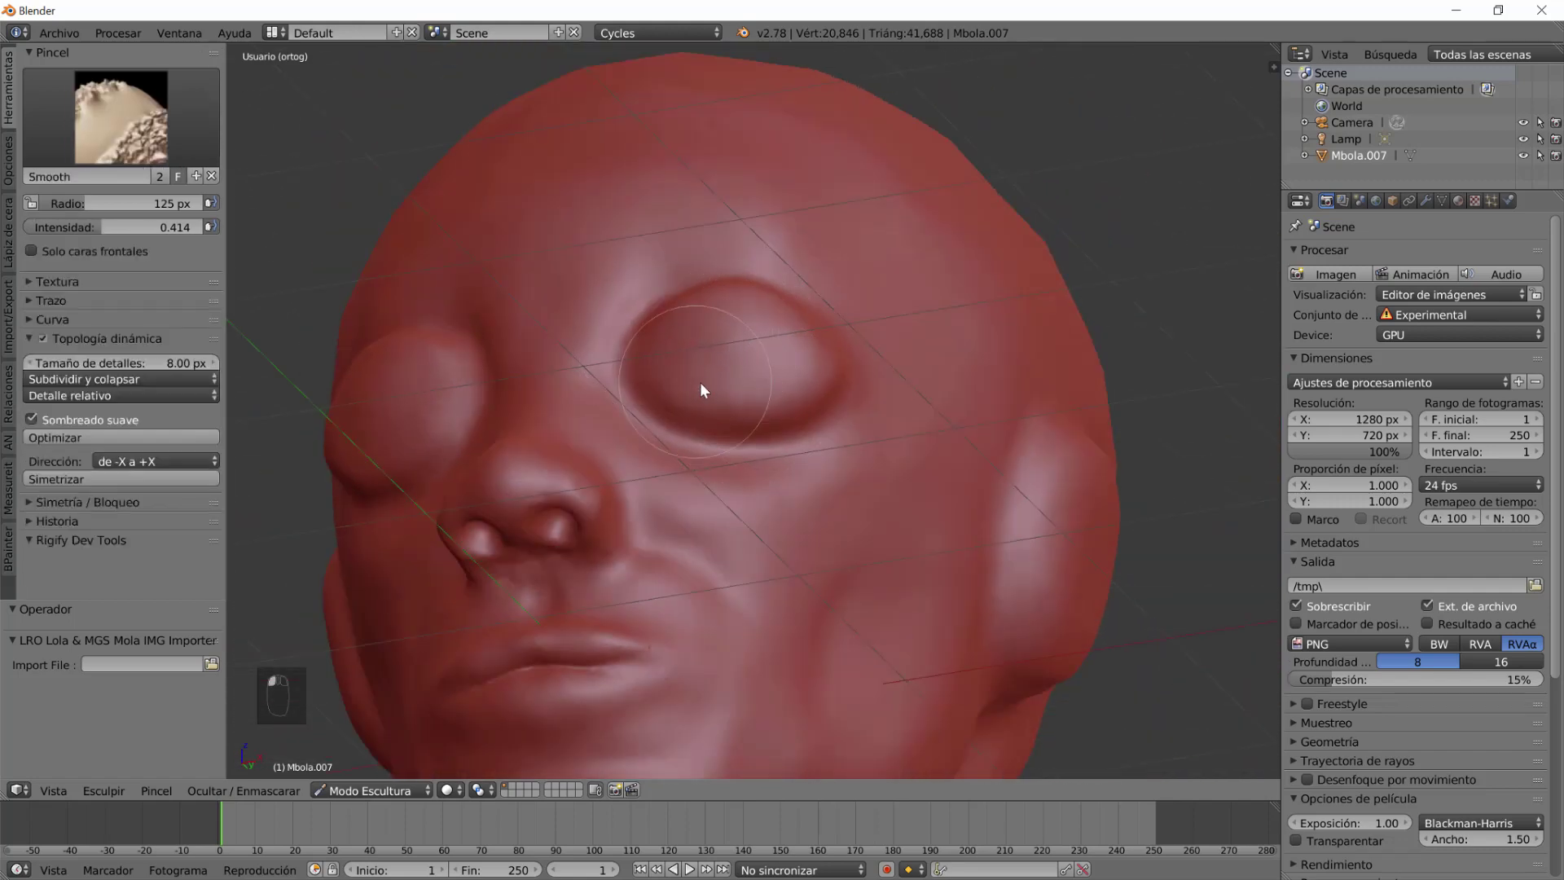
pyautogui.moveTo(761, 409); pyautogui.dragTo(779, 440)
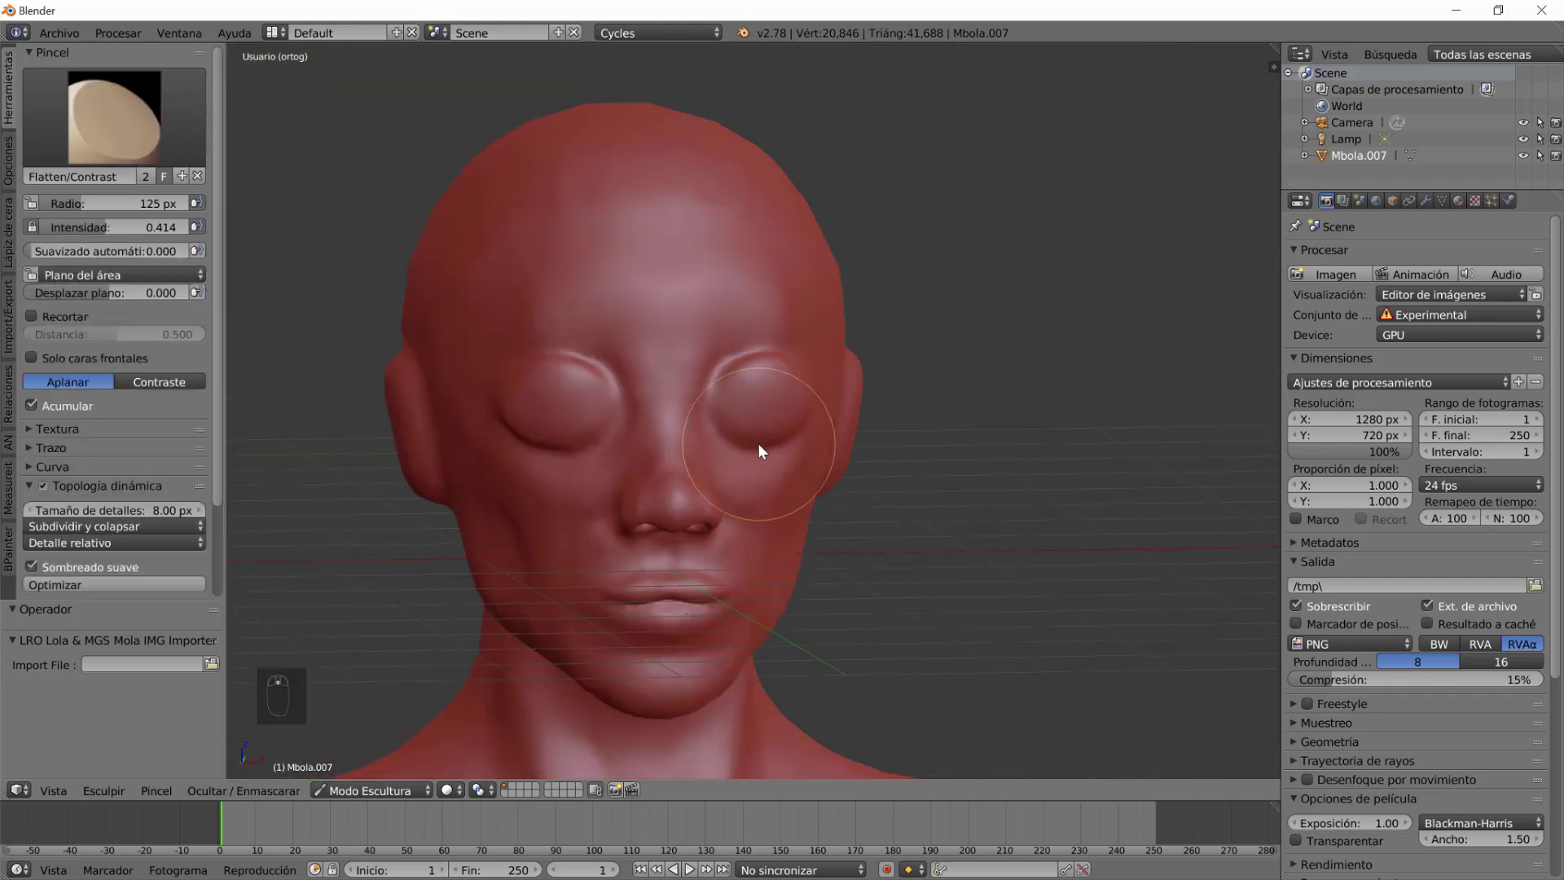
pyautogui.moveTo(778, 458); pyautogui.dragTo(824, 500)
pyautogui.moveTo(733, 490); pyautogui.dragTo(767, 473)
pyautogui.click(767, 472)
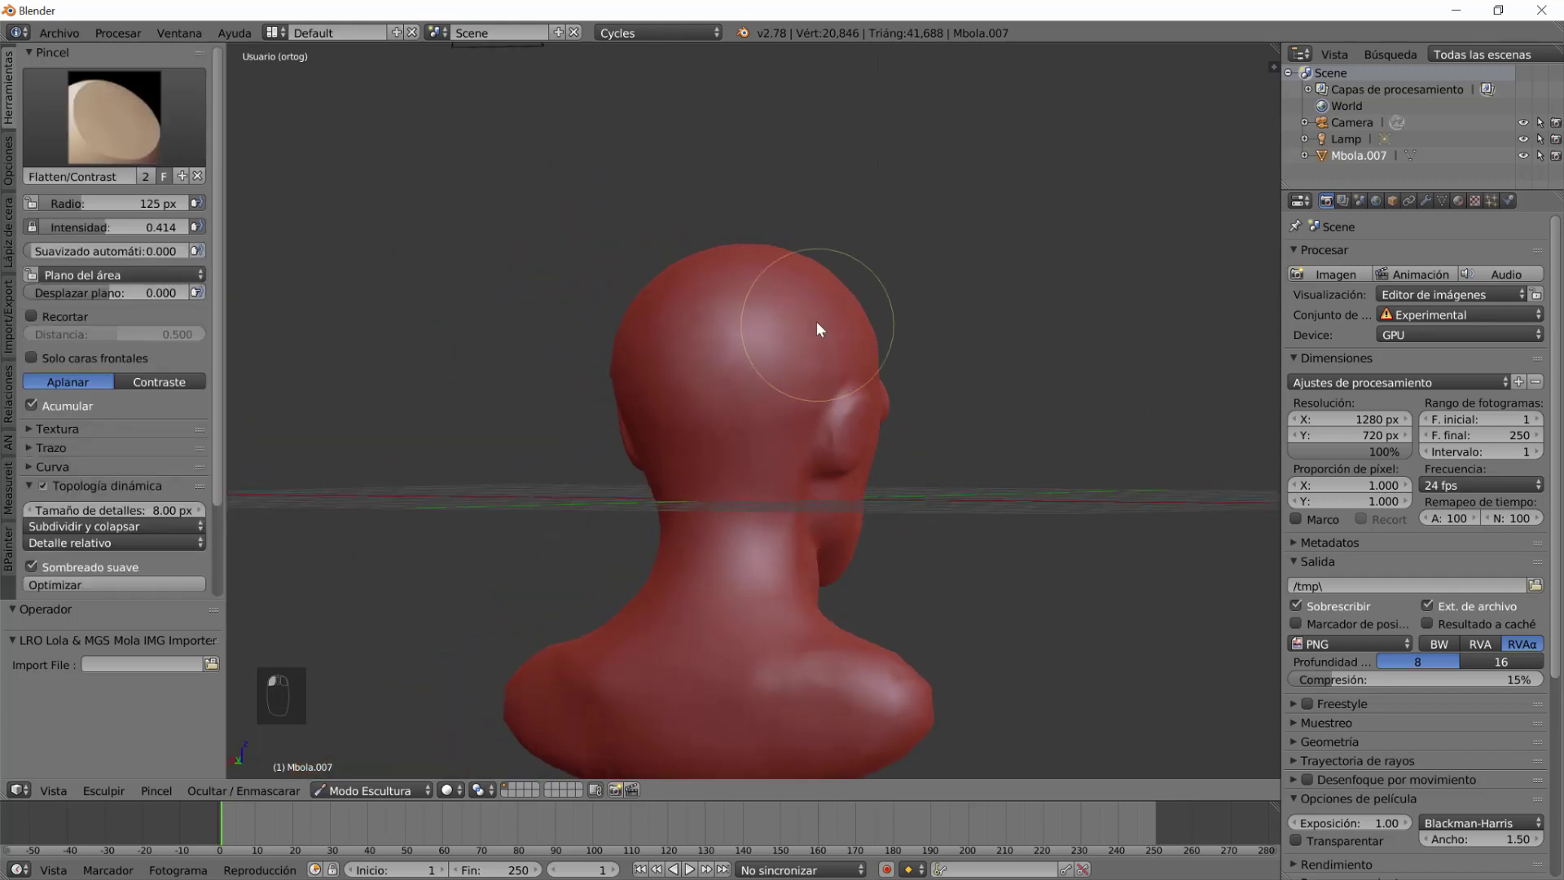
# Lower the Flatten brush strength to 0.123 while viewing the face from the side.
pyautogui.click(807, 340)
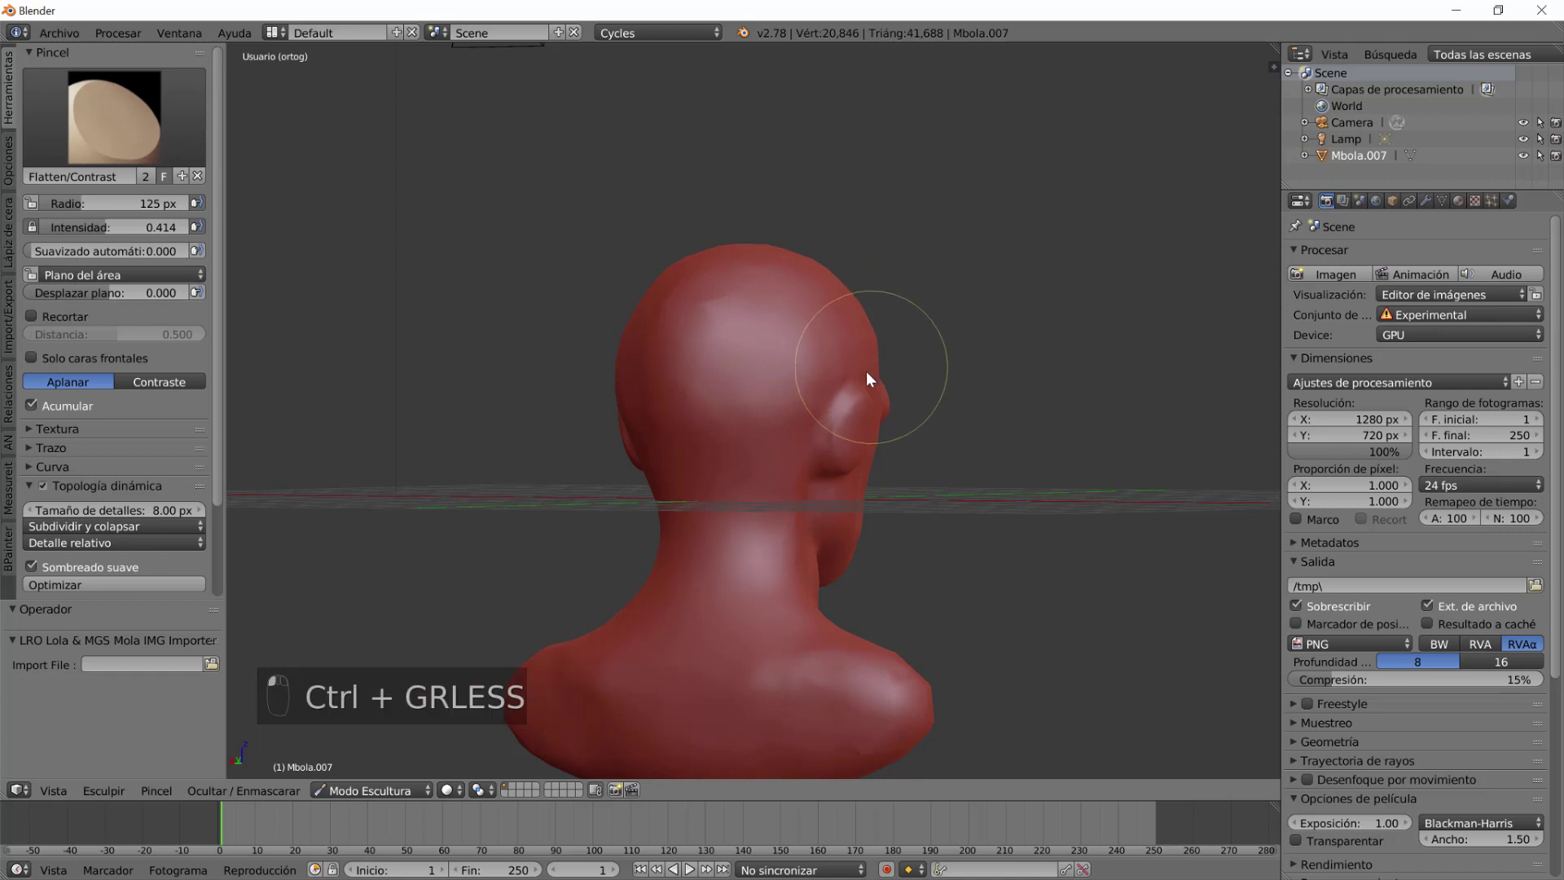
pyautogui.press('ctrl+z')
pyautogui.moveTo(794, 440); pyautogui.dragTo(698, 260)
pyautogui.click(698, 260)
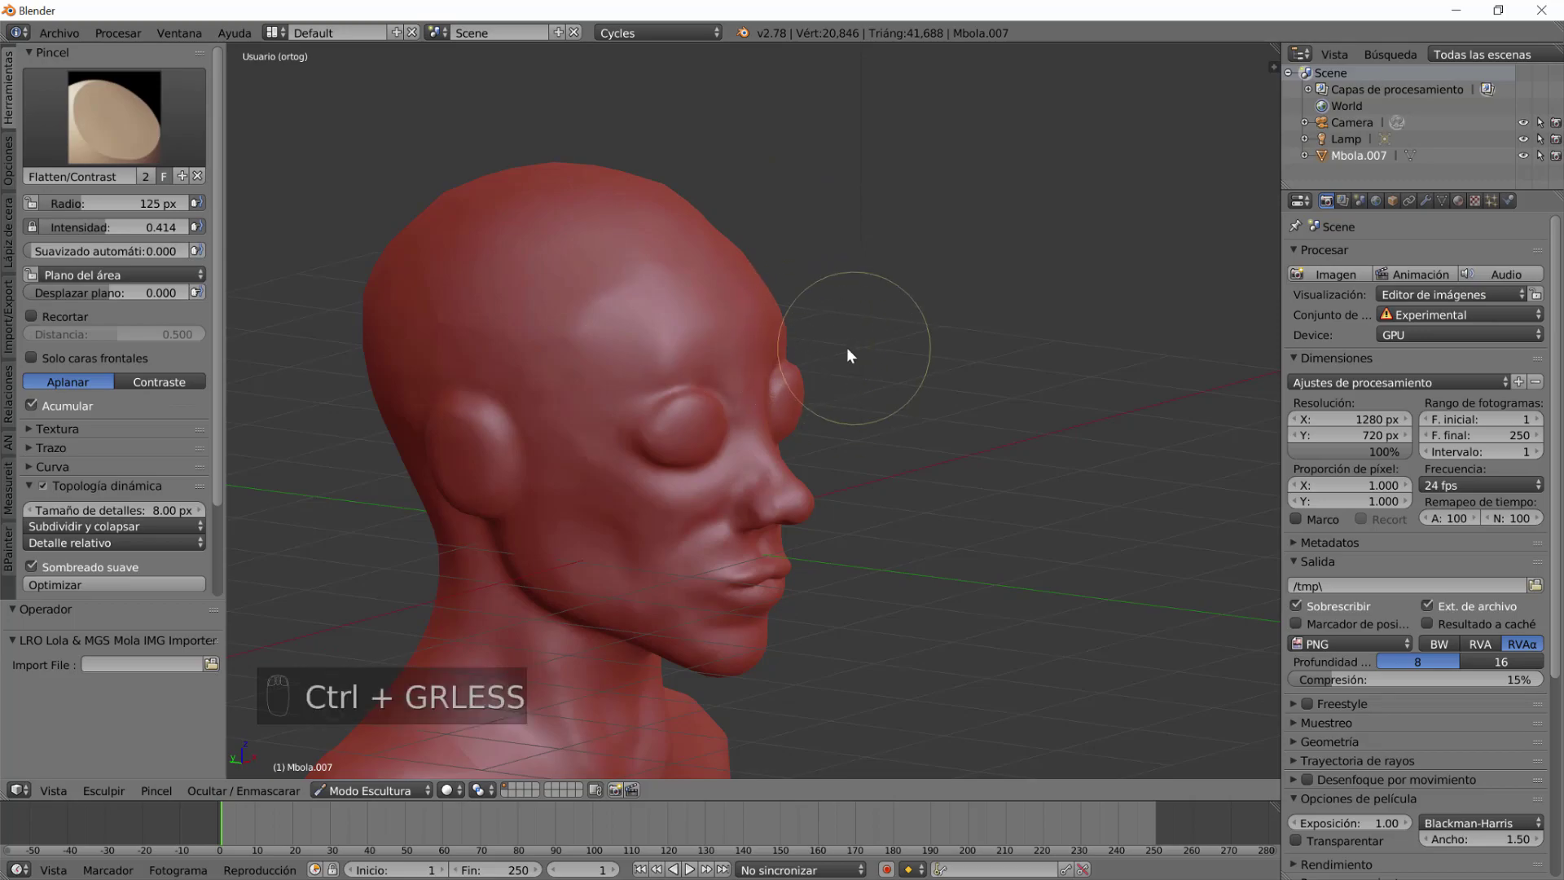
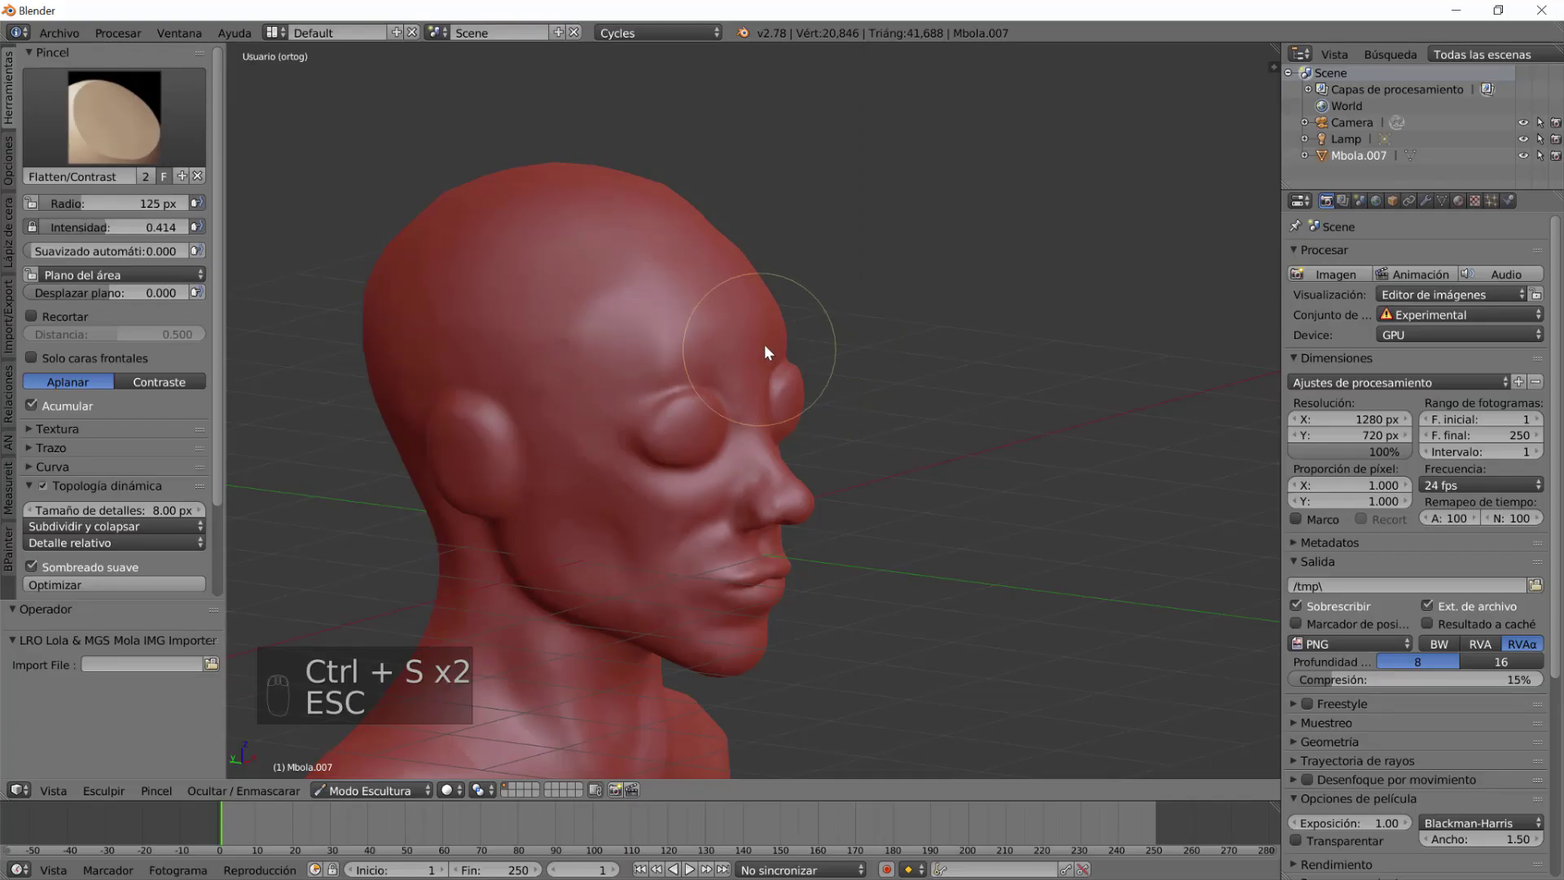
pyautogui.press('ctrl+f')
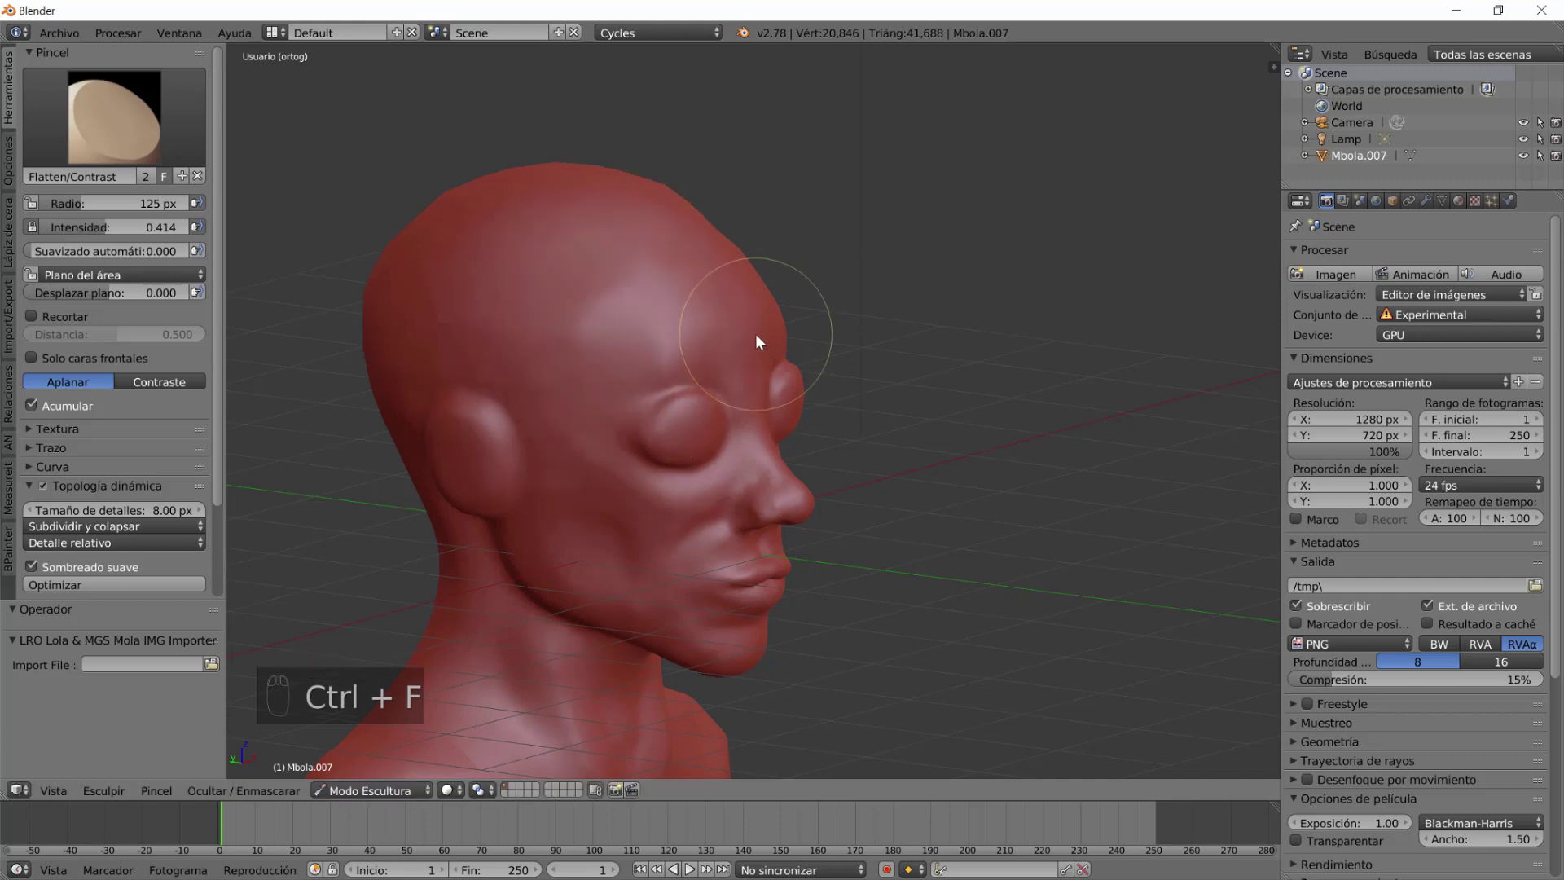
pyautogui.press('shift+f')
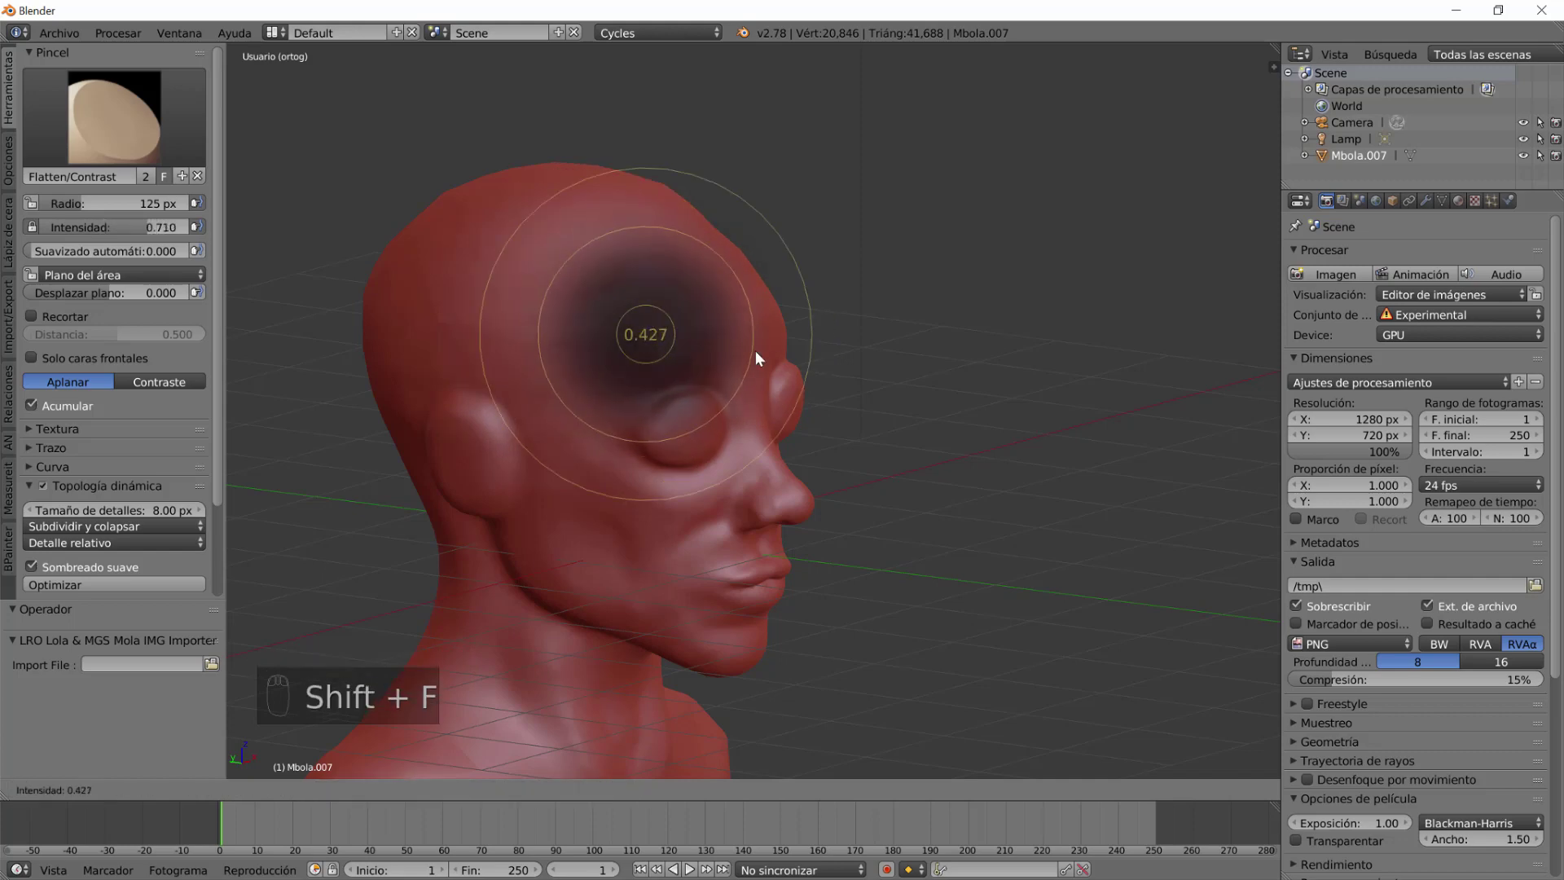
pyautogui.click(1035, 365)
# Flatten across the forehead and undo an overly strong stroke.
pyautogui.moveTo(748, 400); pyautogui.dragTo(586, 291)
pyautogui.click(587, 291)
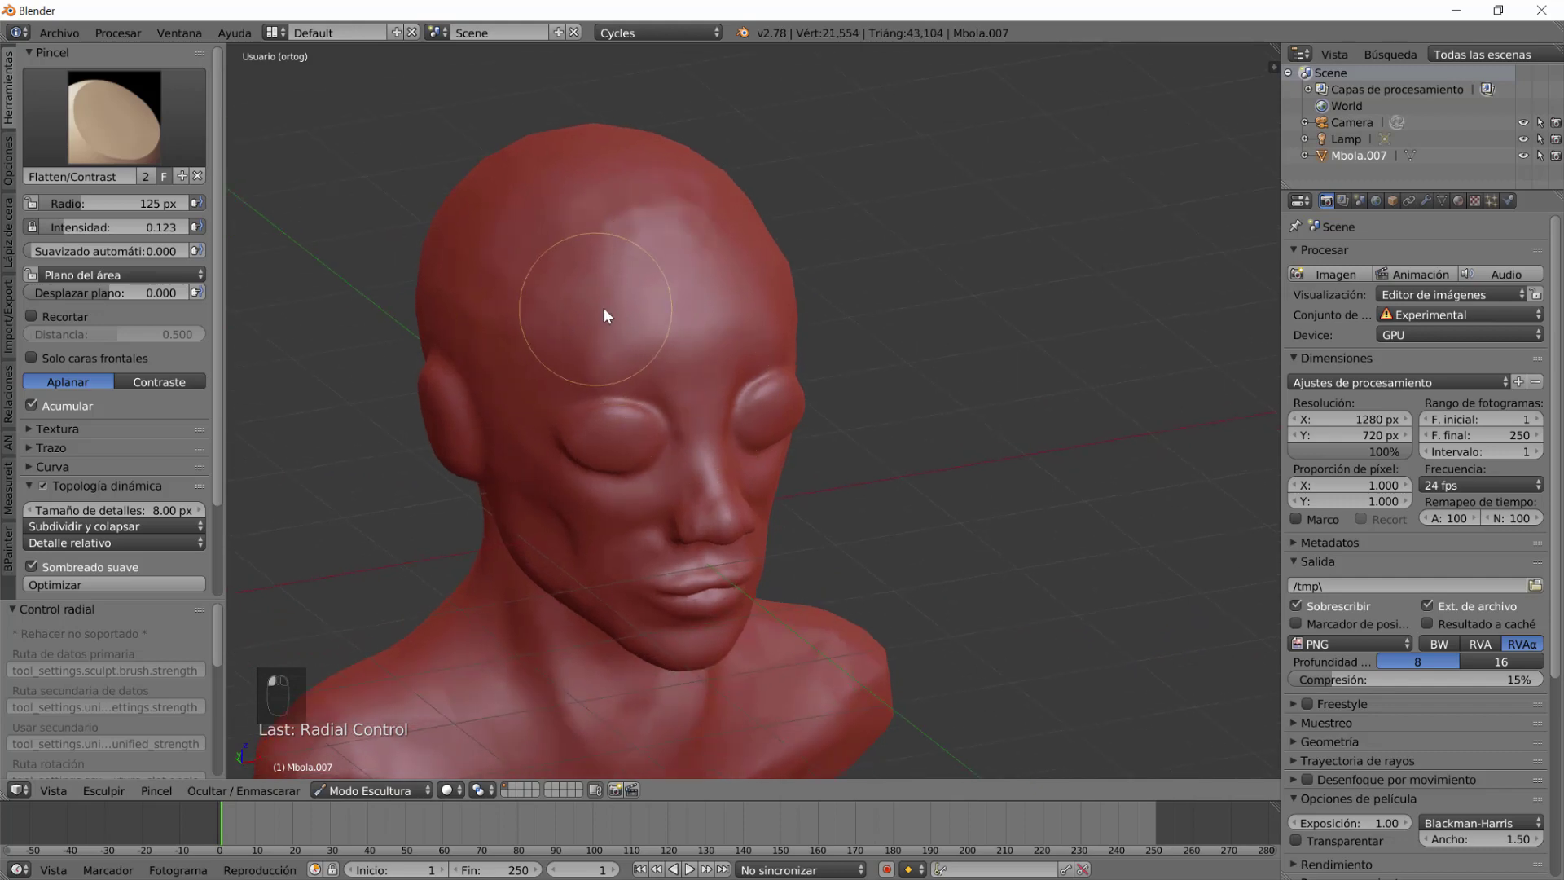
pyautogui.press('ctrl+z')
# Smooth the forehead and brow above the eyelids, then reselect Flatten near the nose.
pyautogui.click(619, 268)
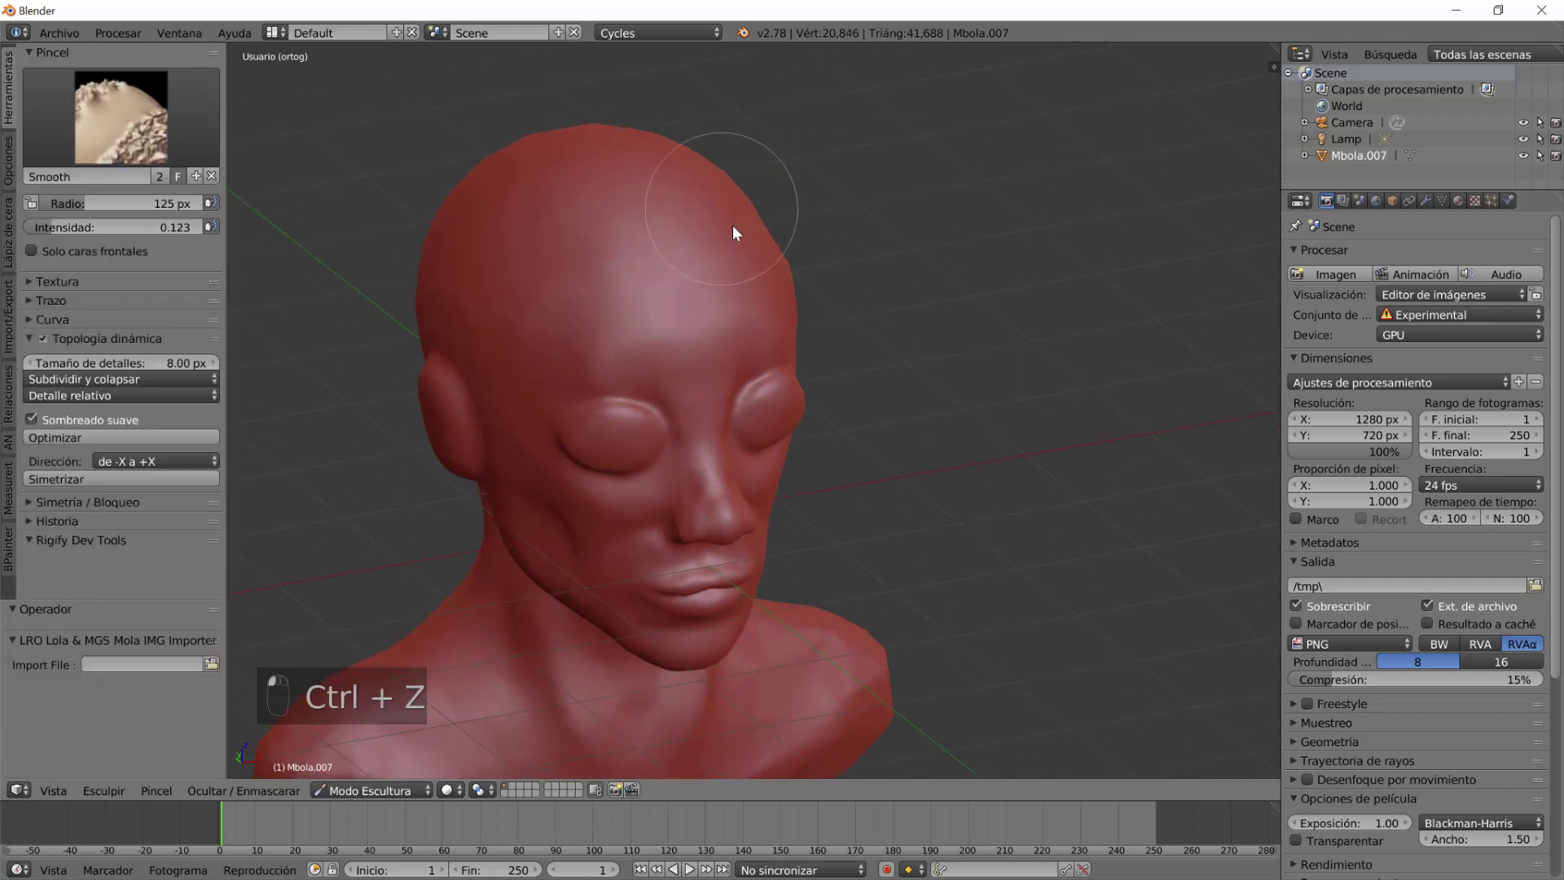
pyautogui.click(686, 251)
pyautogui.moveTo(729, 454); pyautogui.dragTo(643, 602)
pyautogui.moveTo(612, 537); pyautogui.dragTo(702, 618)
pyautogui.moveTo(770, 583); pyautogui.dragTo(835, 347)
pyautogui.click(994, 464)
pyautogui.moveTo(835, 347); pyautogui.dragTo(431, 356)
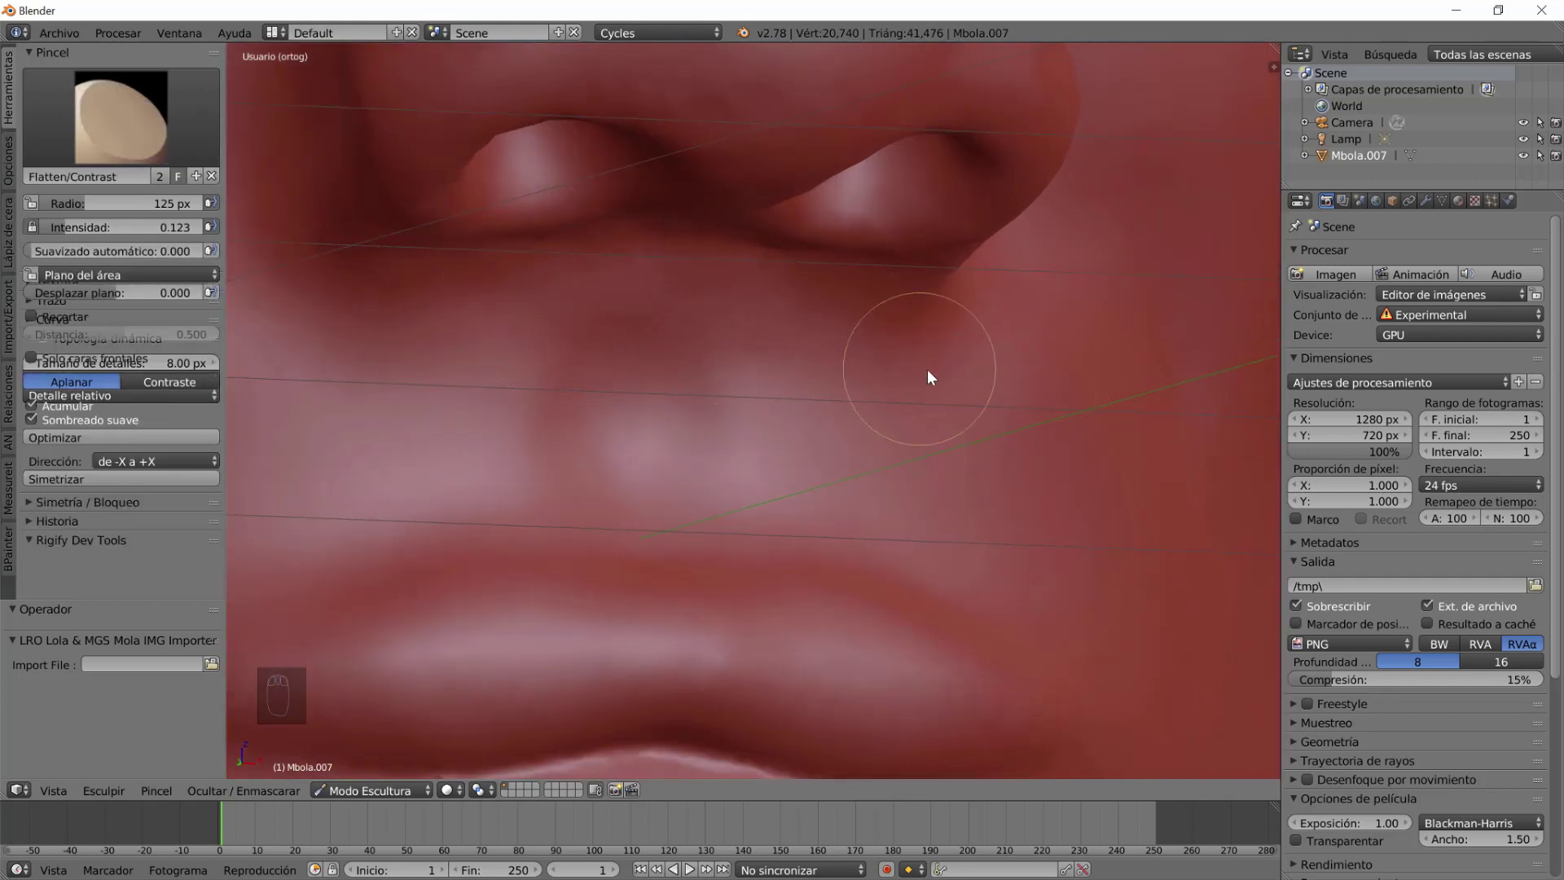
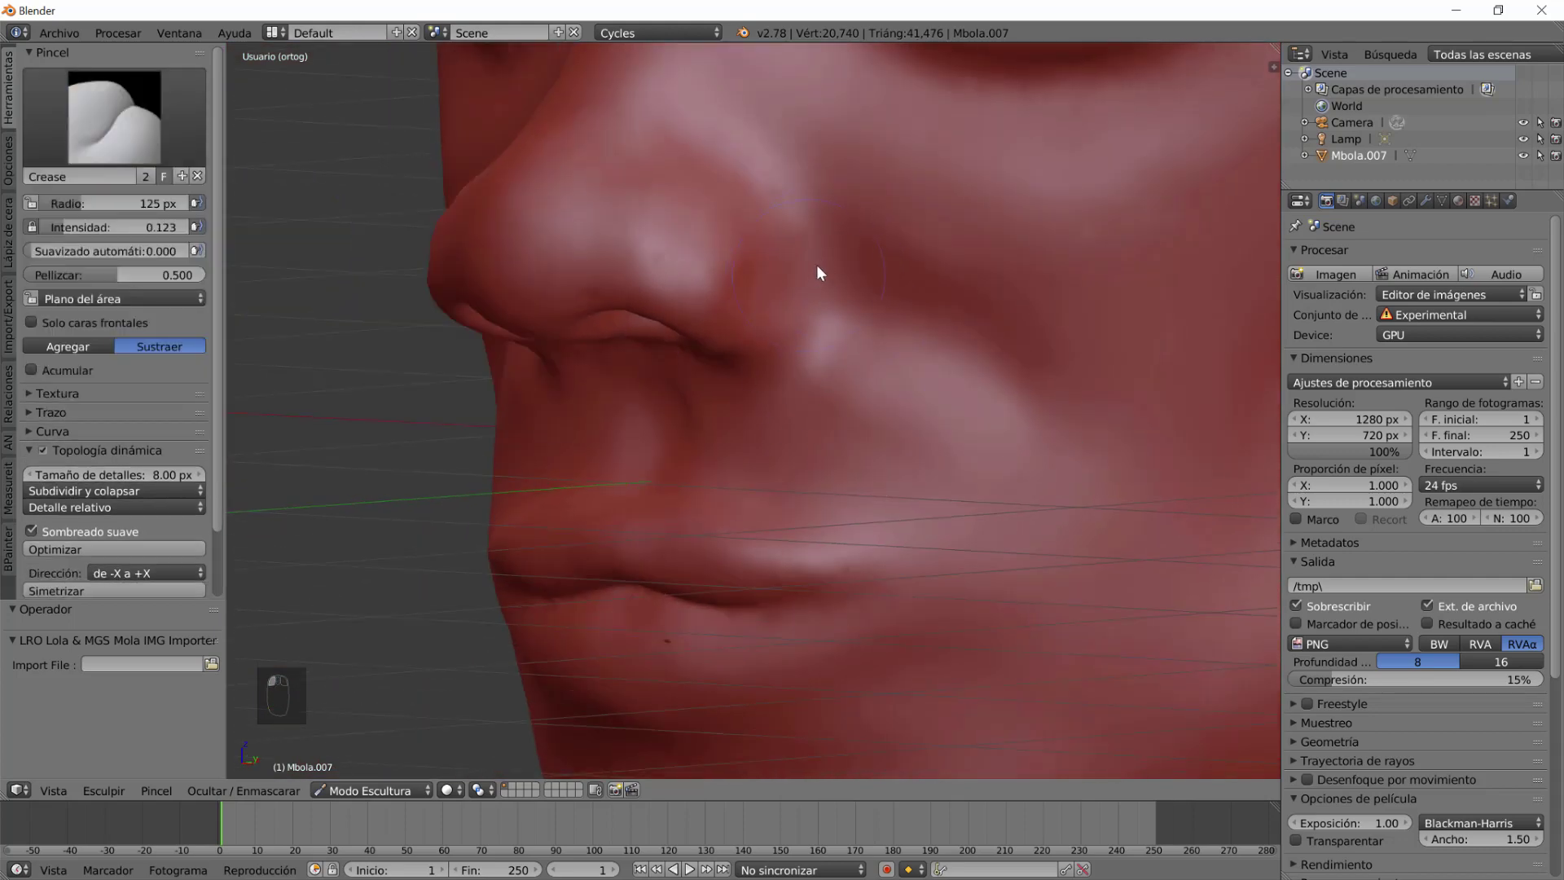
# Carve a subtractive crease outlining the nose wing against the cheek.
pyautogui.moveTo(819, 241); pyautogui.dragTo(865, 305)
pyautogui.middleClick(841, 308)
pyautogui.moveTo(841, 308); pyautogui.dragTo(725, 346)
pyautogui.moveTo(725, 346); pyautogui.dragTo(686, 306)
pyautogui.middleClick(887, 557)
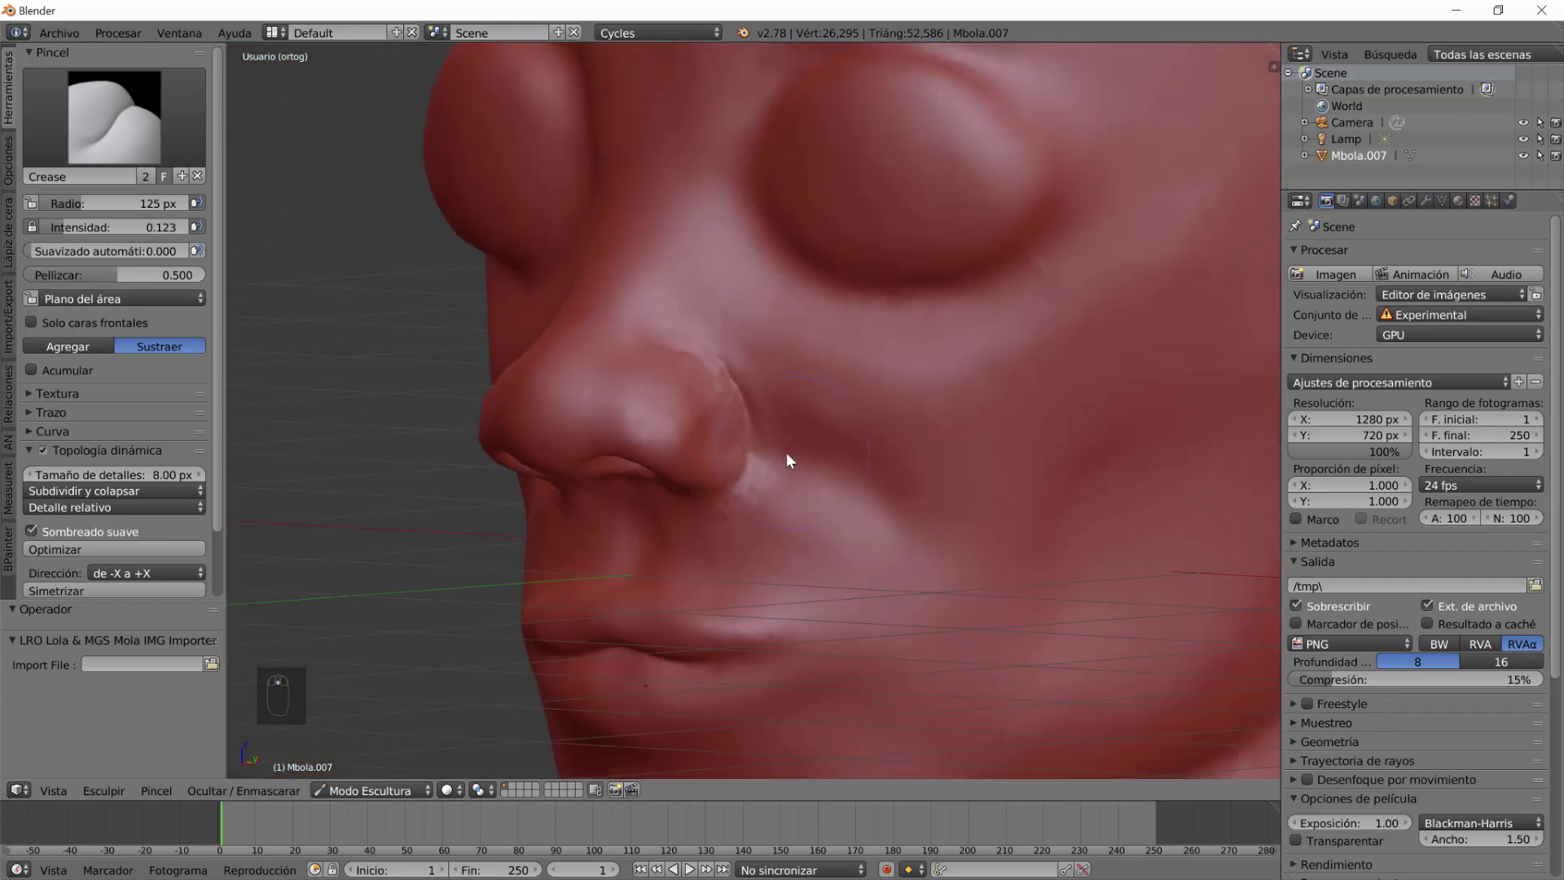
# Soften the crease edges with Smooth, then deepen it behind the nose wing again.
pyautogui.click(832, 466)
pyautogui.moveTo(873, 491); pyautogui.dragTo(779, 397)
pyautogui.click(714, 373)
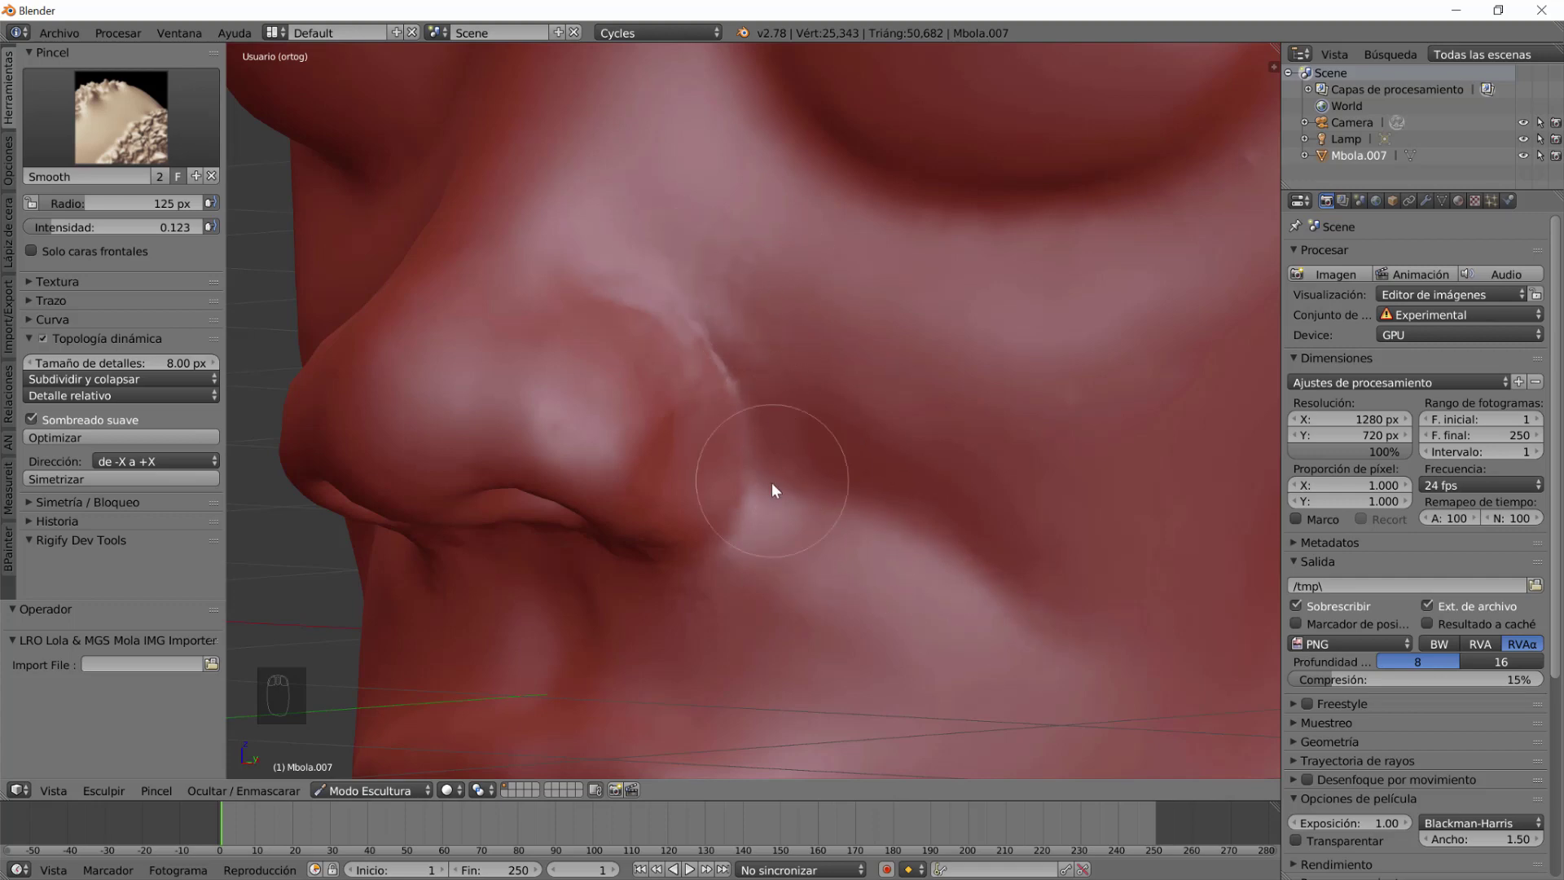
pyautogui.scroll(3)
pyautogui.moveTo(725, 600); pyautogui.dragTo(710, 541)
pyautogui.click(721, 510)
pyautogui.moveTo(708, 562); pyautogui.dragTo(744, 509)
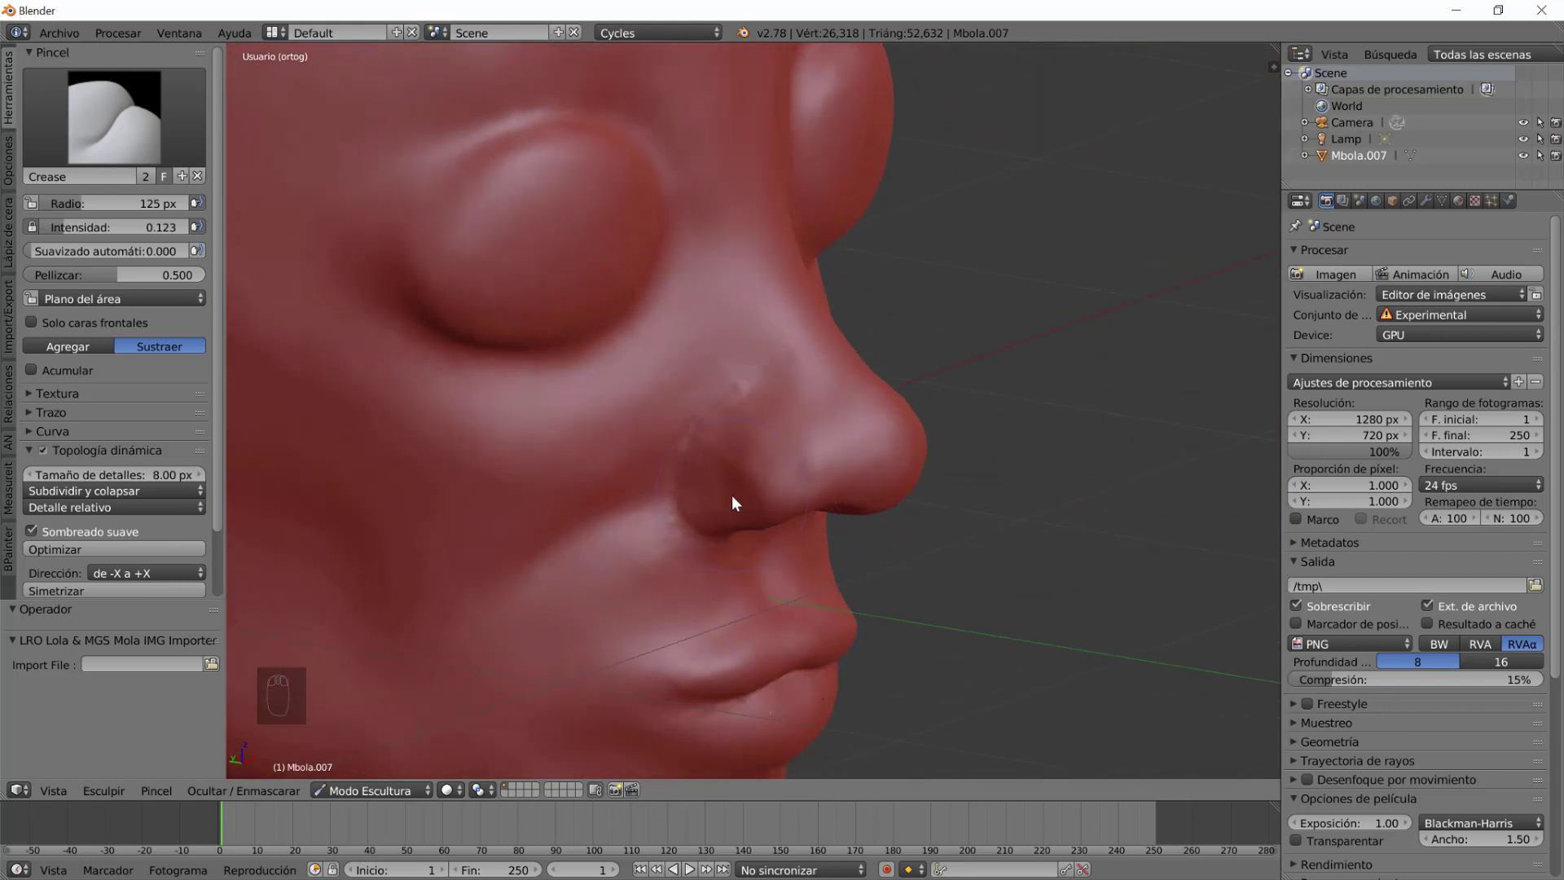
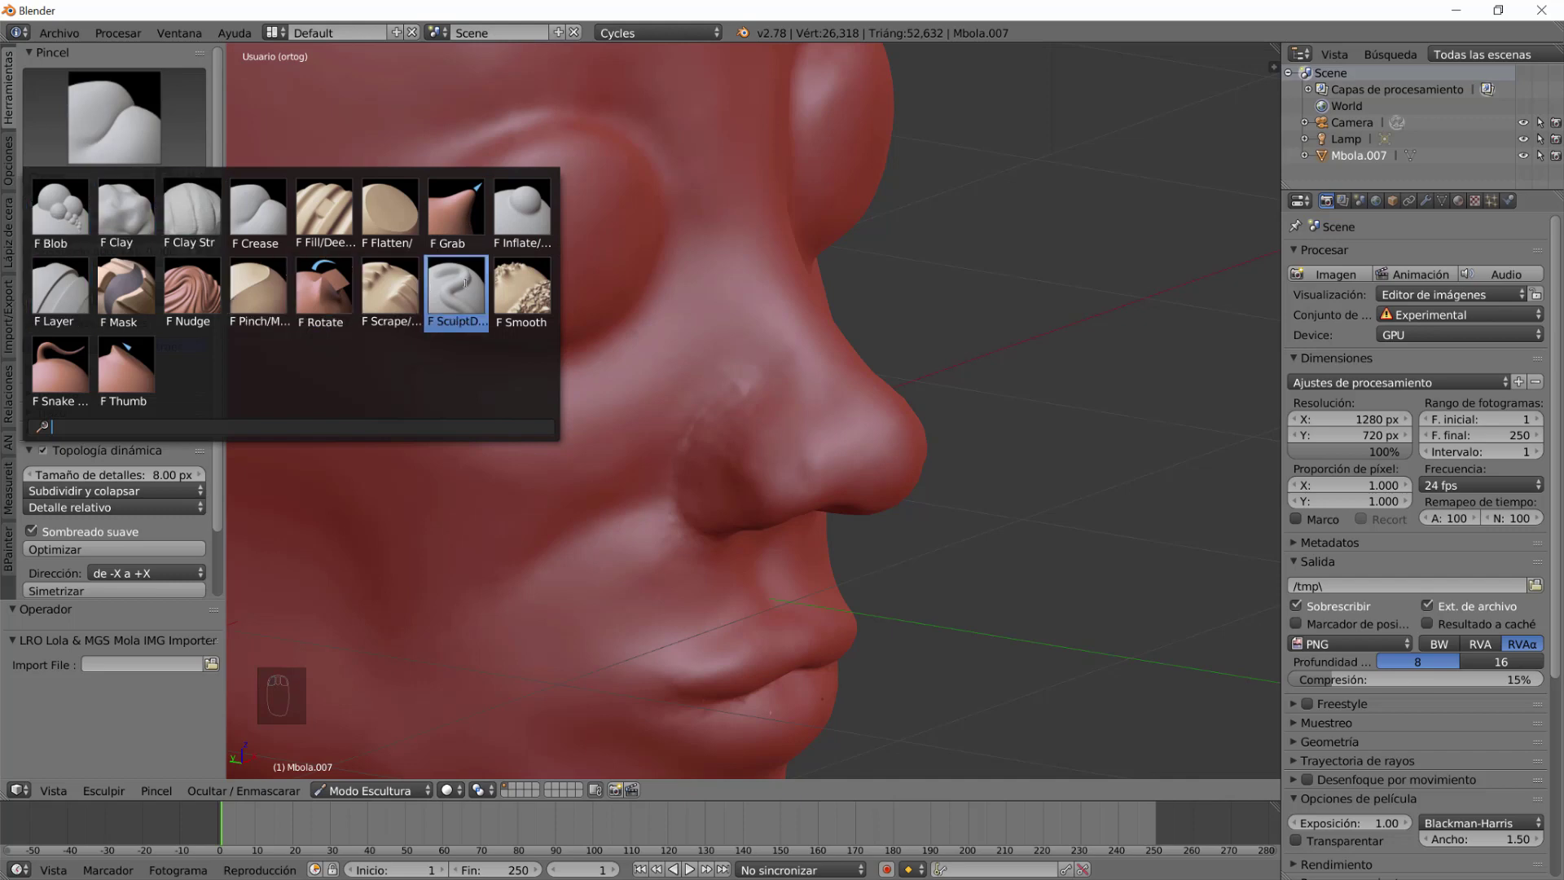
# Add volume around the nostril and nose-wing rim with the SculptDraw brush.
pyautogui.moveTo(716, 493); pyautogui.dragTo(714, 555)
pyautogui.middleClick(769, 519)
pyautogui.middleClick(775, 601)
pyautogui.moveTo(707, 581); pyautogui.dragTo(772, 537)
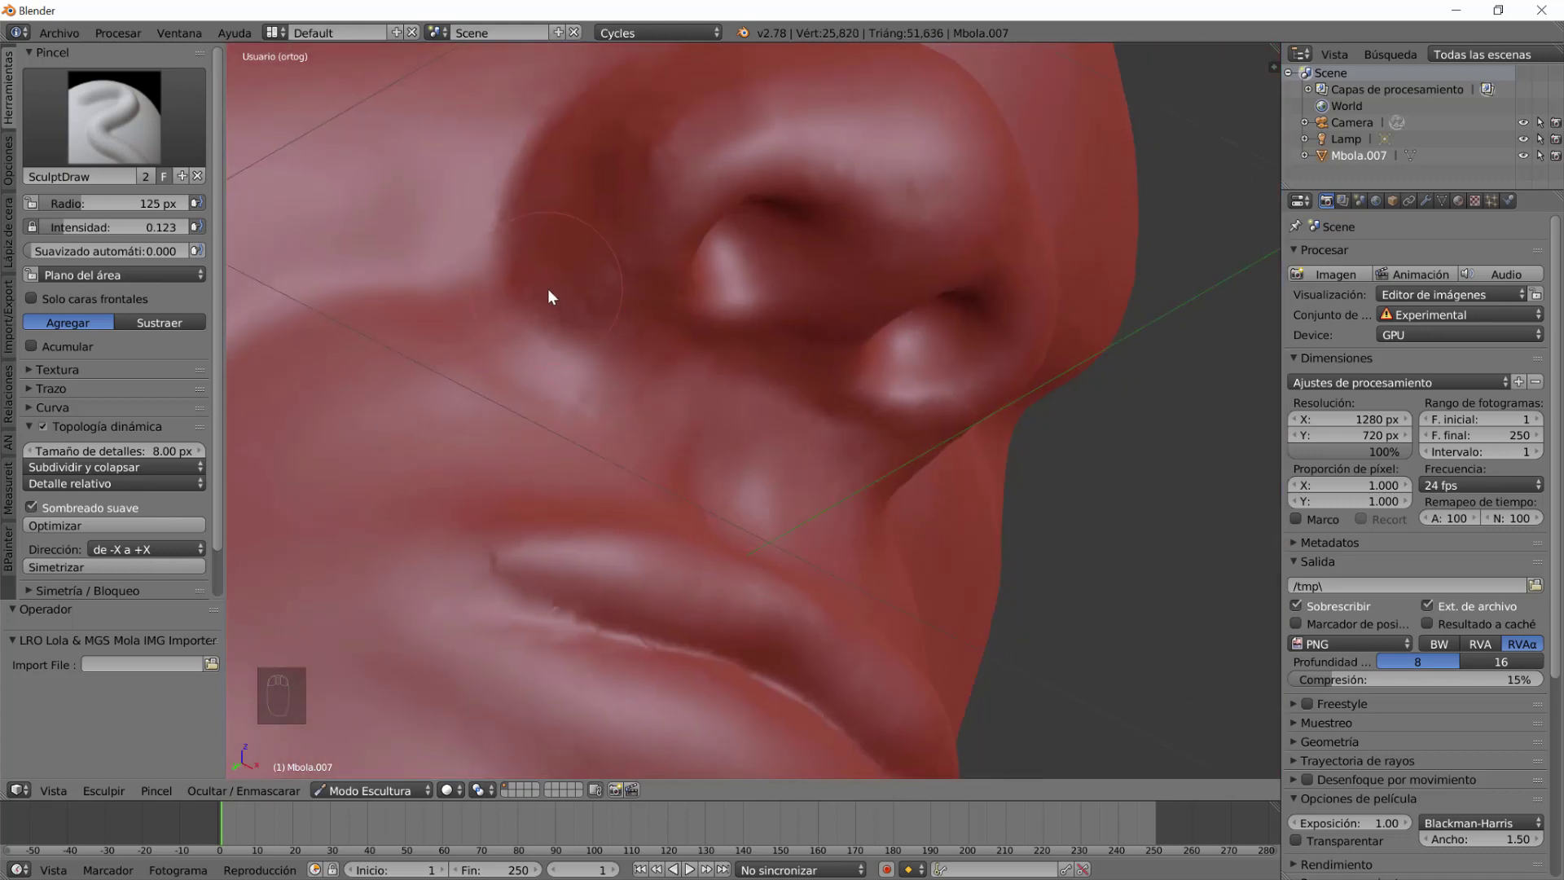
pyautogui.moveTo(568, 305); pyautogui.dragTo(708, 460)
pyautogui.moveTo(615, 399); pyautogui.dragTo(664, 230)
pyautogui.moveTo(632, 234); pyautogui.dragTo(752, 517)
pyautogui.moveTo(752, 518); pyautogui.dragTo(369, 119)
pyautogui.moveTo(370, 119); pyautogui.dragTo(788, 534)
# Smooth the side of the nose so the wing blends into the cheek.
pyautogui.middleClick(788, 534)
pyautogui.moveTo(756, 544); pyautogui.dragTo(728, 440)
pyautogui.moveTo(703, 427); pyautogui.dragTo(714, 611)
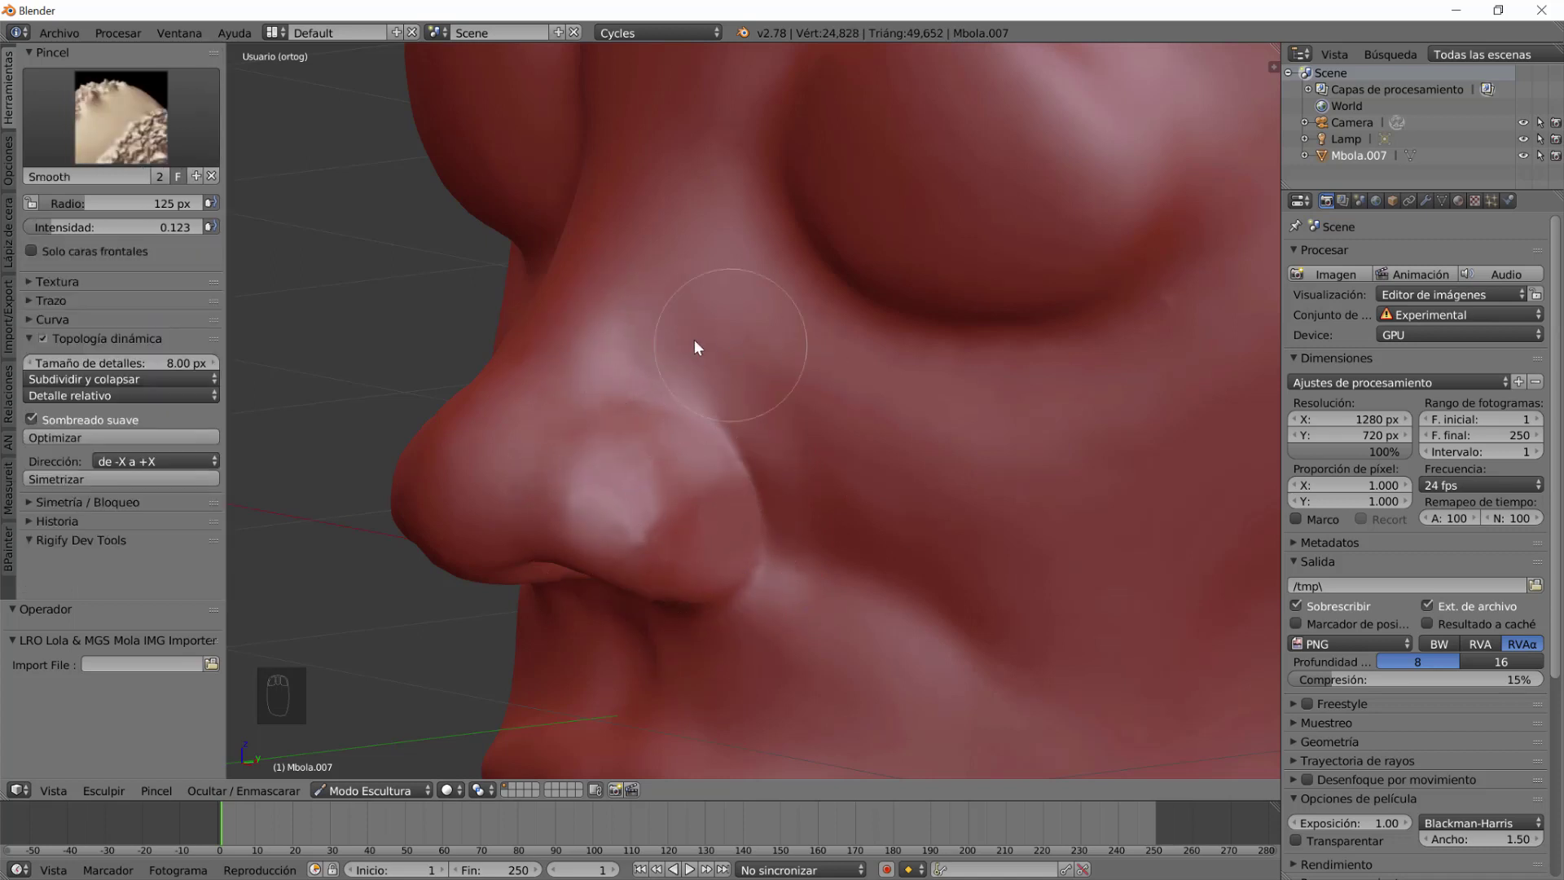
pyautogui.moveTo(741, 389); pyautogui.dragTo(894, 433)
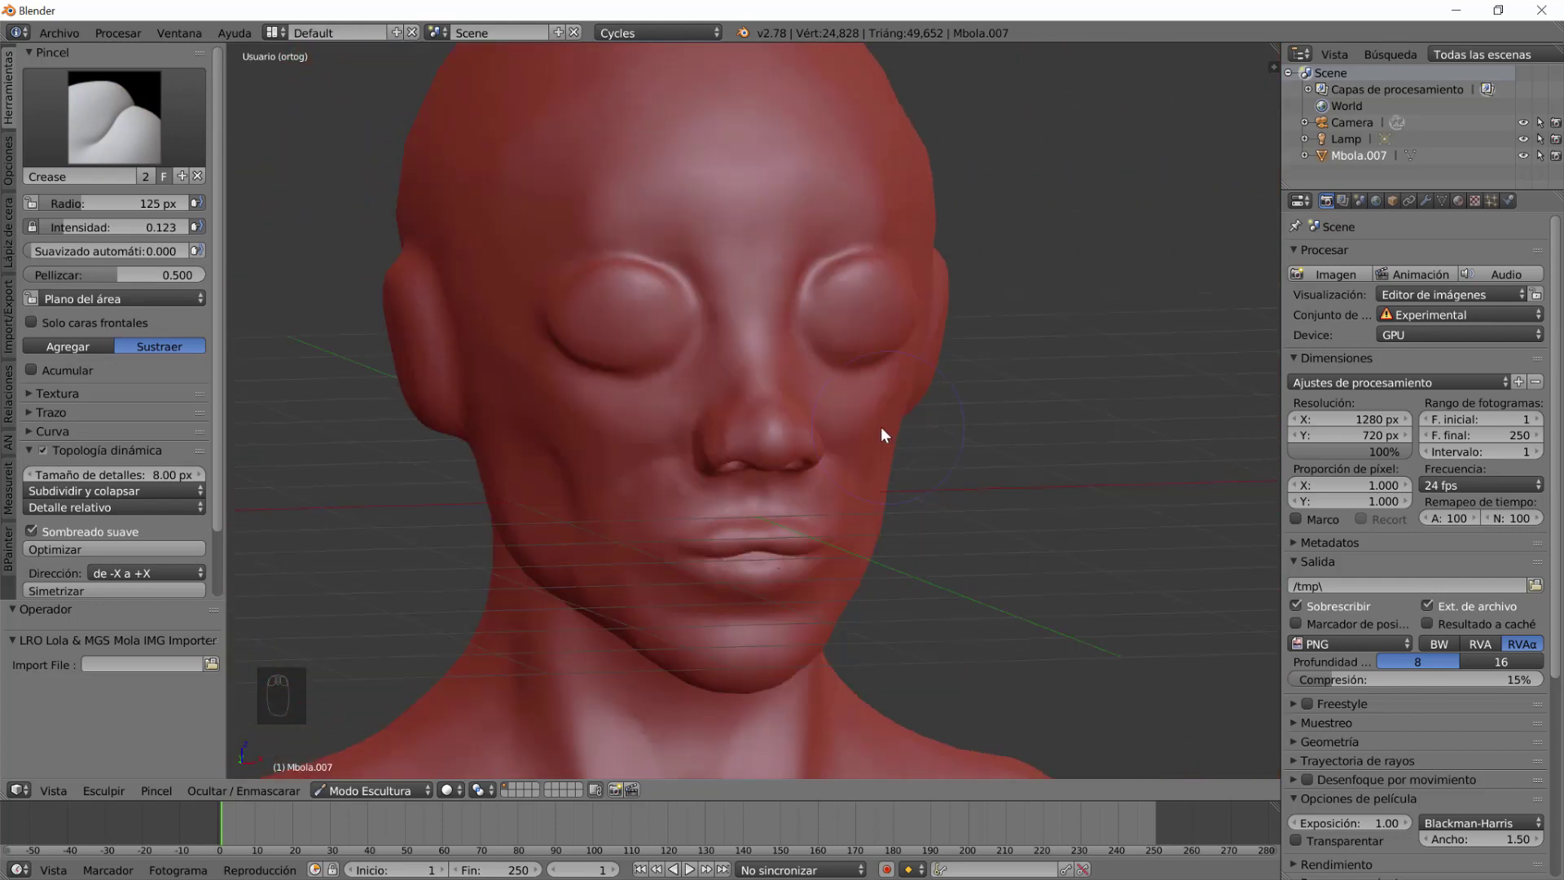
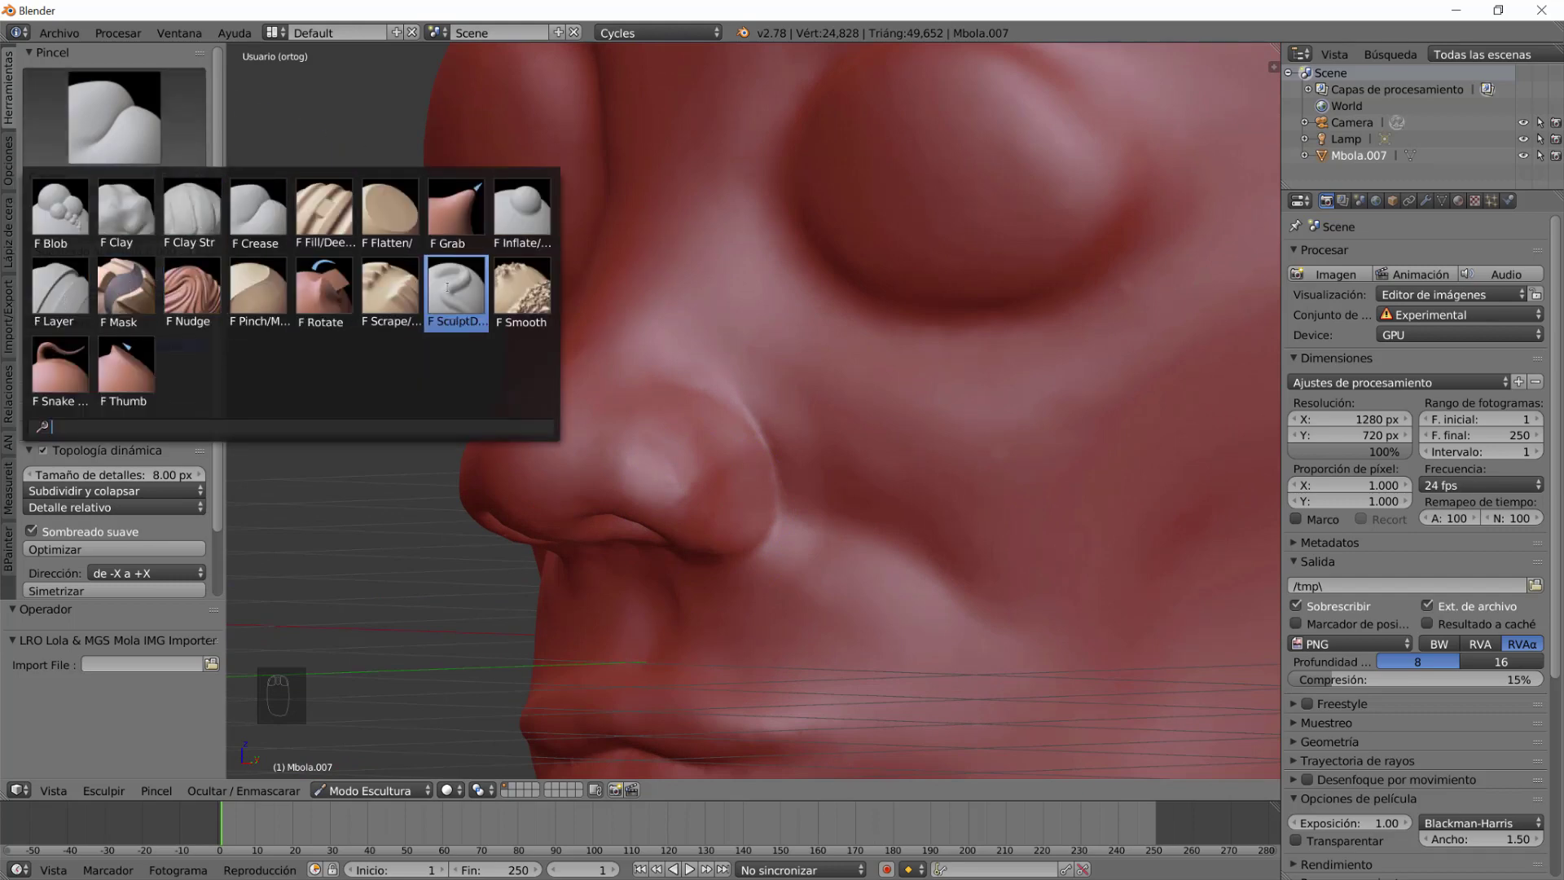
# Add clay along the nose wing with Clay Strips at raised strength.
pyautogui.click(735, 499)
pyautogui.middleClick(777, 549)
pyautogui.press('shift+f')
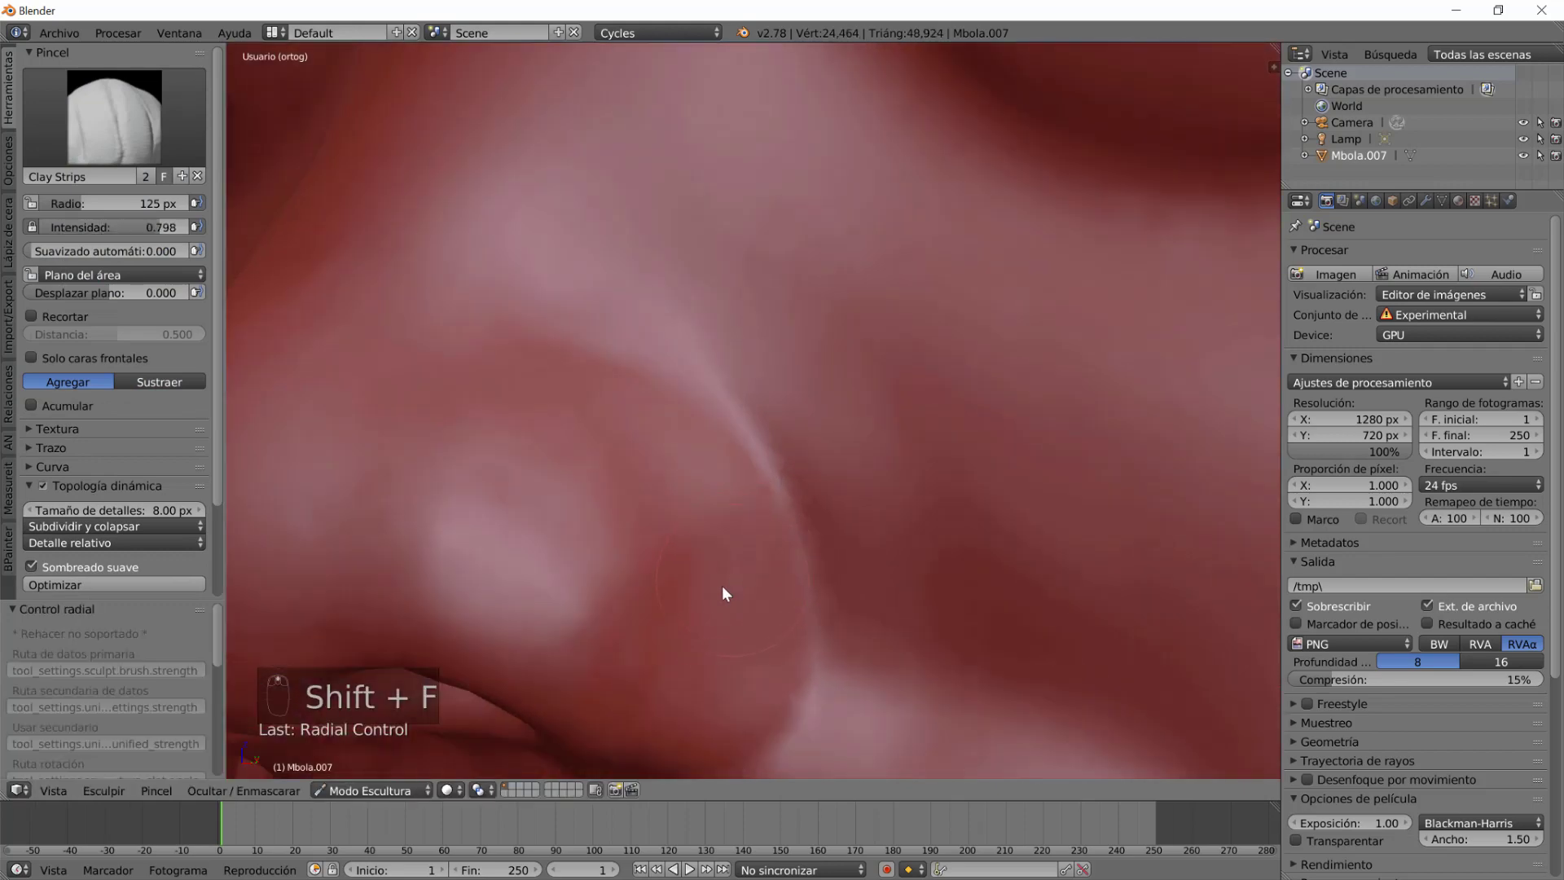
pyautogui.moveTo(719, 554); pyautogui.dragTo(766, 464)
pyautogui.click(725, 423)
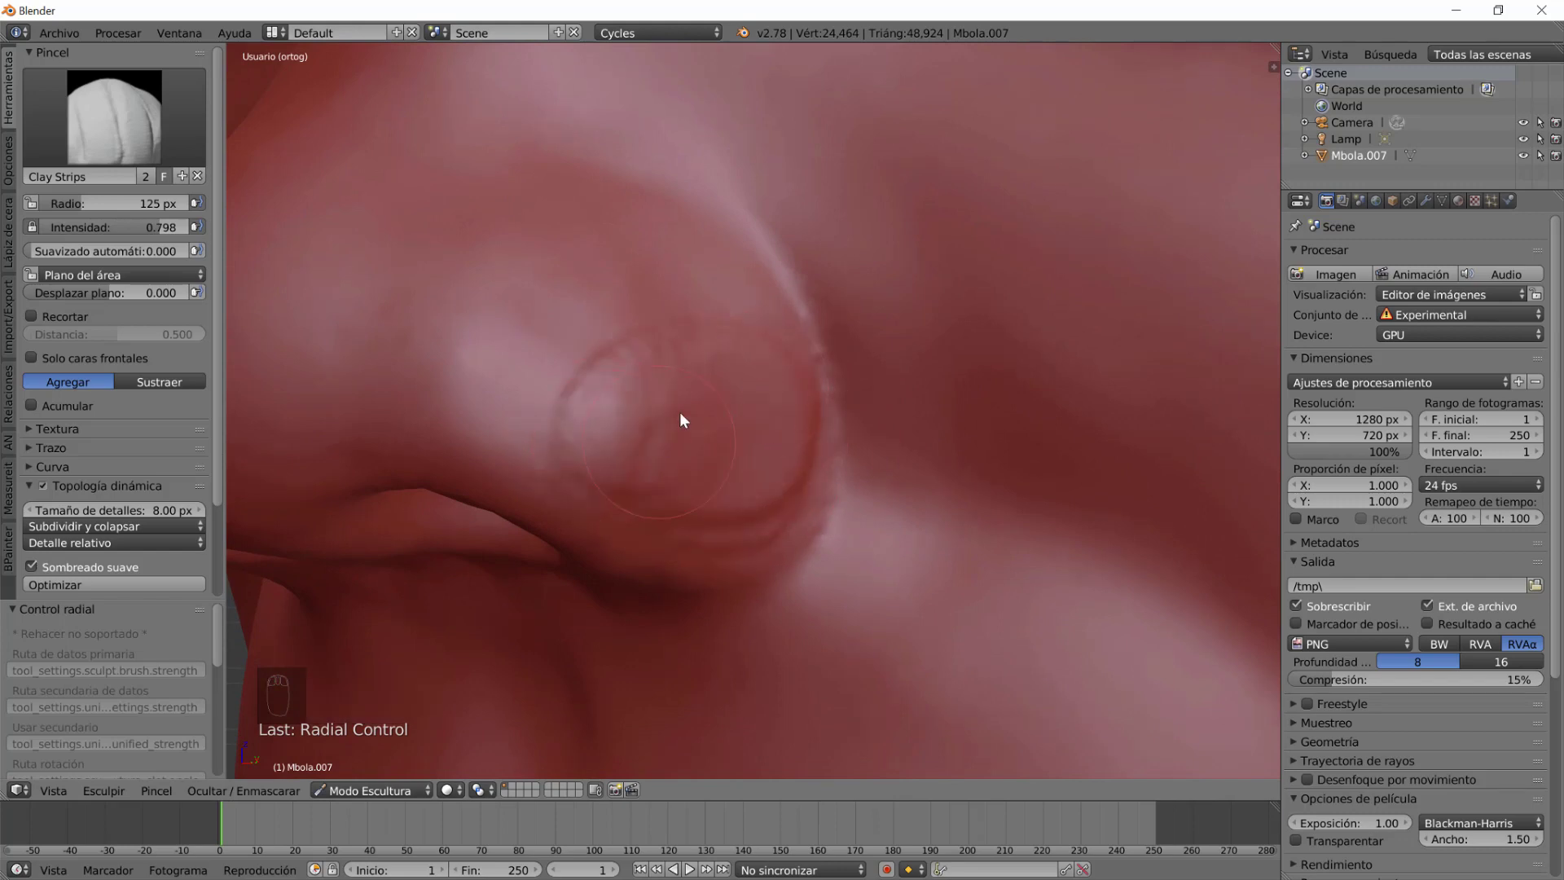
# Smooth the added clay into a fuller, rounder nose wing and return to Clay Strips.
pyautogui.click(703, 297)
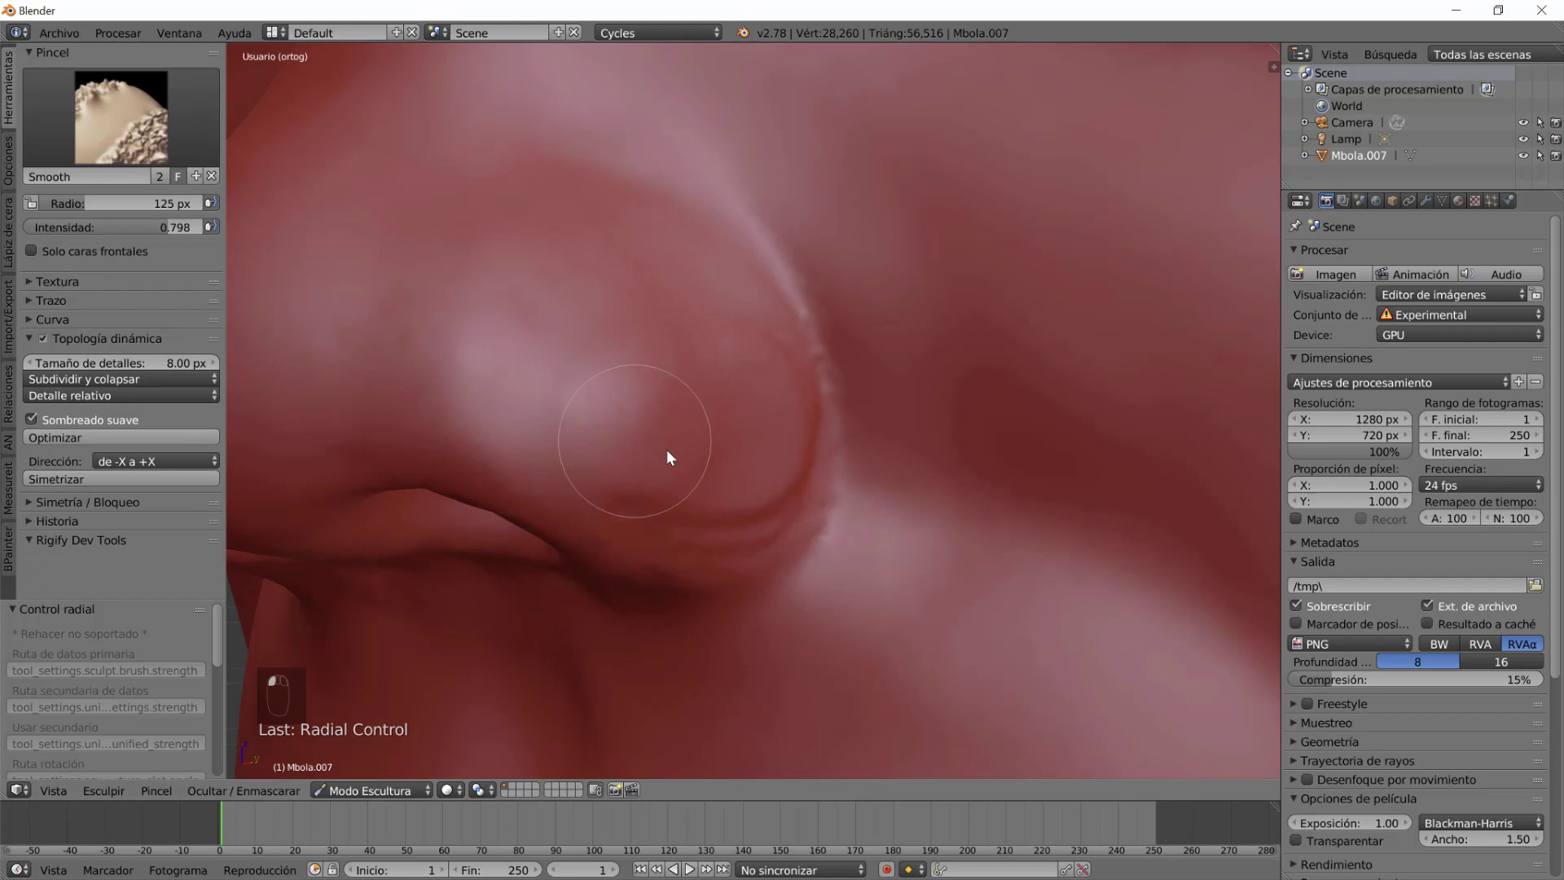
pyautogui.middleClick(721, 489)
pyautogui.moveTo(744, 512); pyautogui.dragTo(698, 529)
pyautogui.moveTo(628, 420); pyautogui.dragTo(705, 459)
pyautogui.middleClick(794, 554)
pyautogui.click(660, 401)
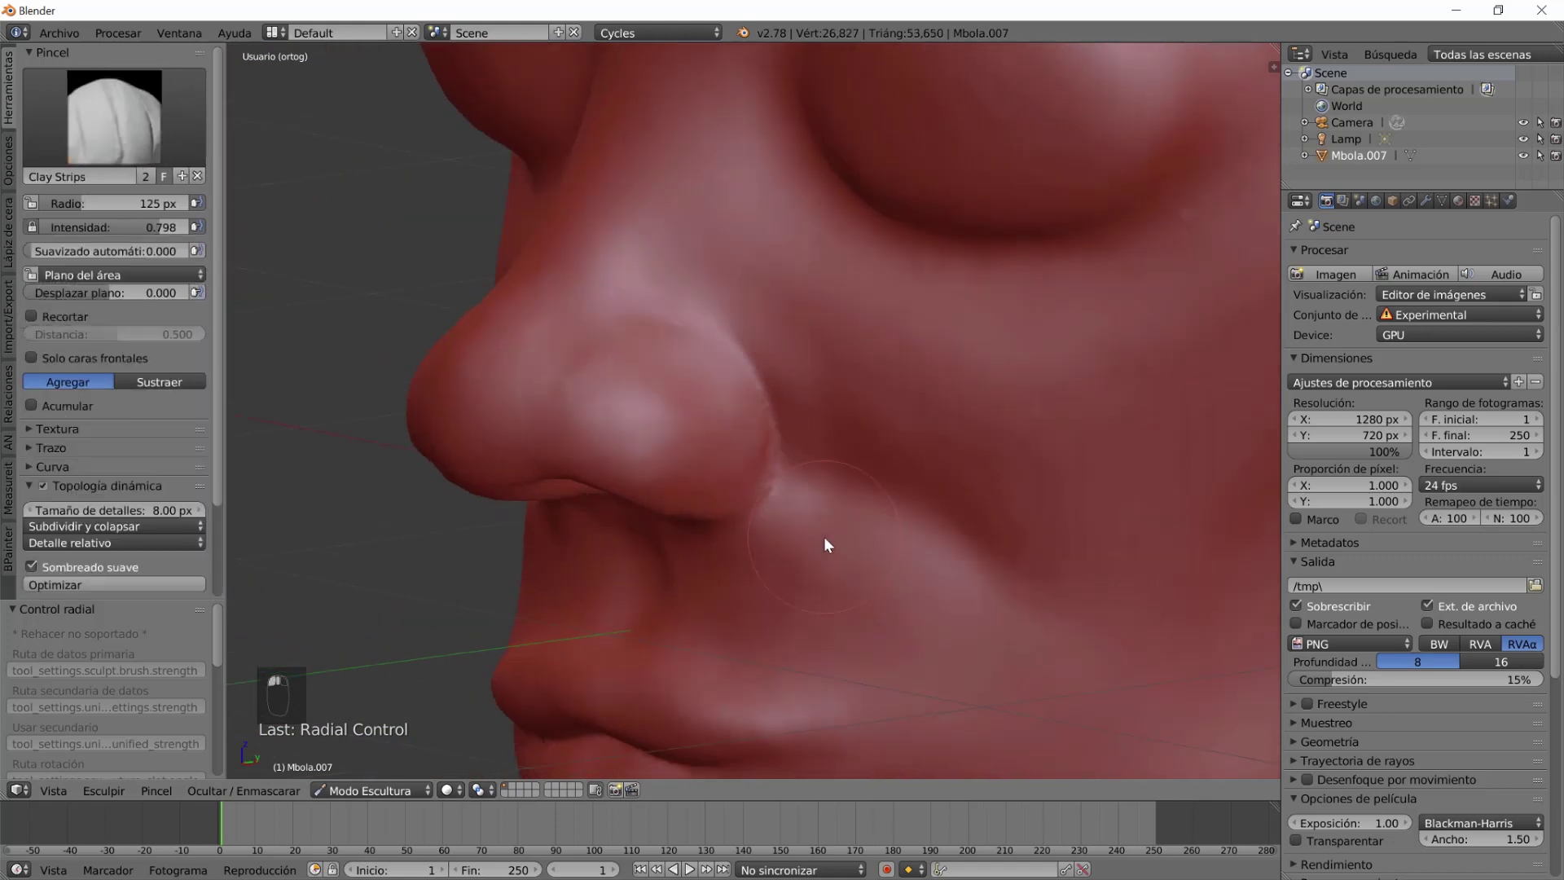
pyautogui.moveTo(928, 534); pyautogui.dragTo(928, 507)
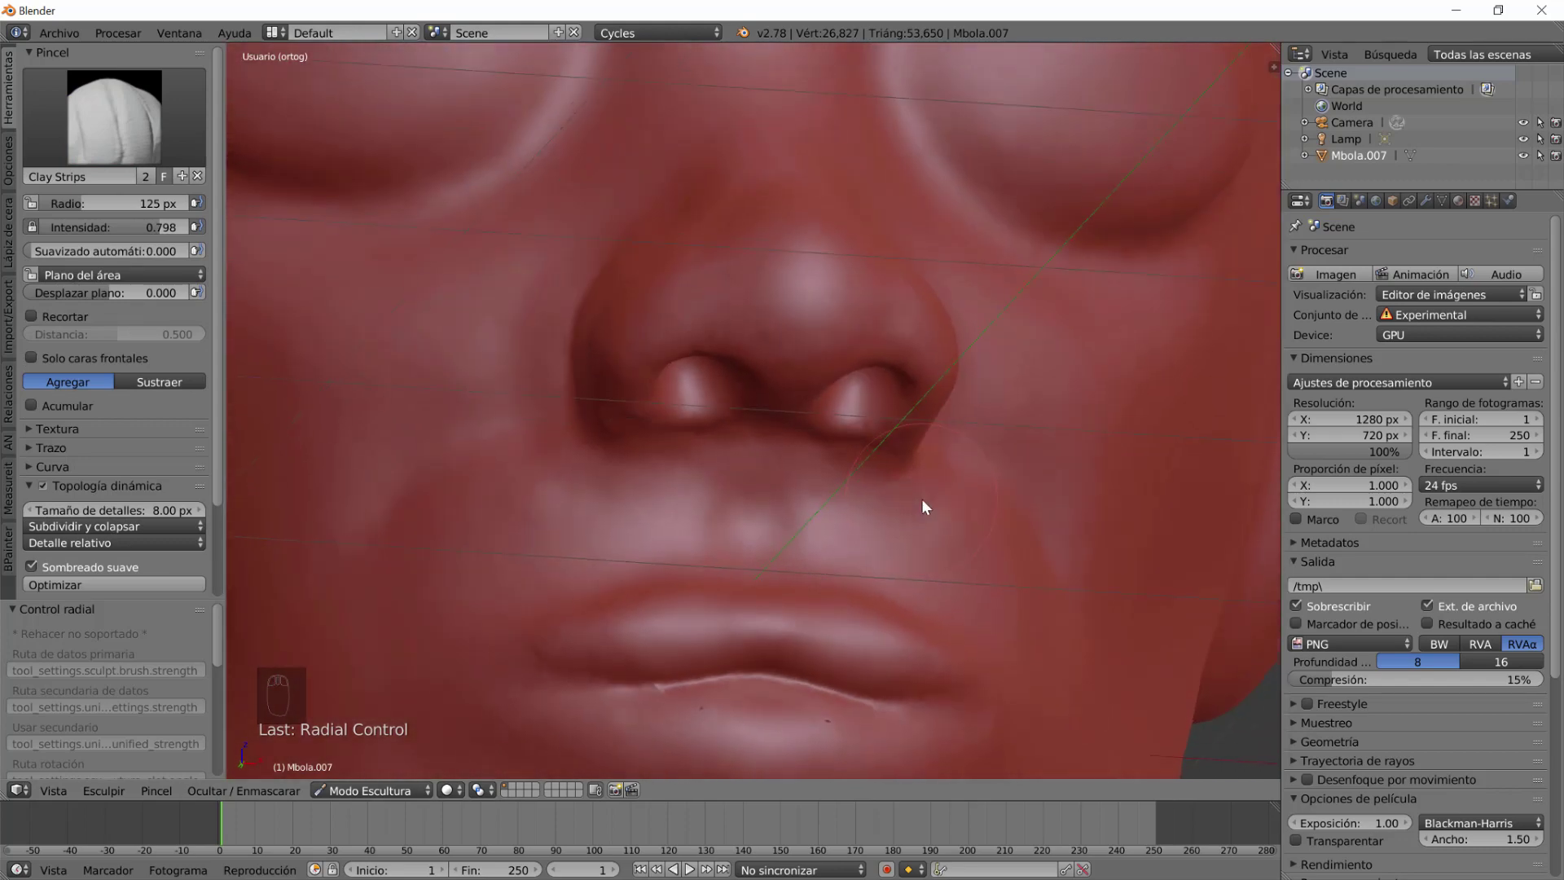
# Build up the upper lip and lip volume with Clay Strips strokes.
pyautogui.scroll(-3)
pyautogui.moveTo(870, 556); pyautogui.dragTo(871, 470)
pyautogui.middleClick(579, 390)
pyautogui.middleClick(822, 456)
pyautogui.middleClick(822, 456)
pyautogui.click(727, 373)
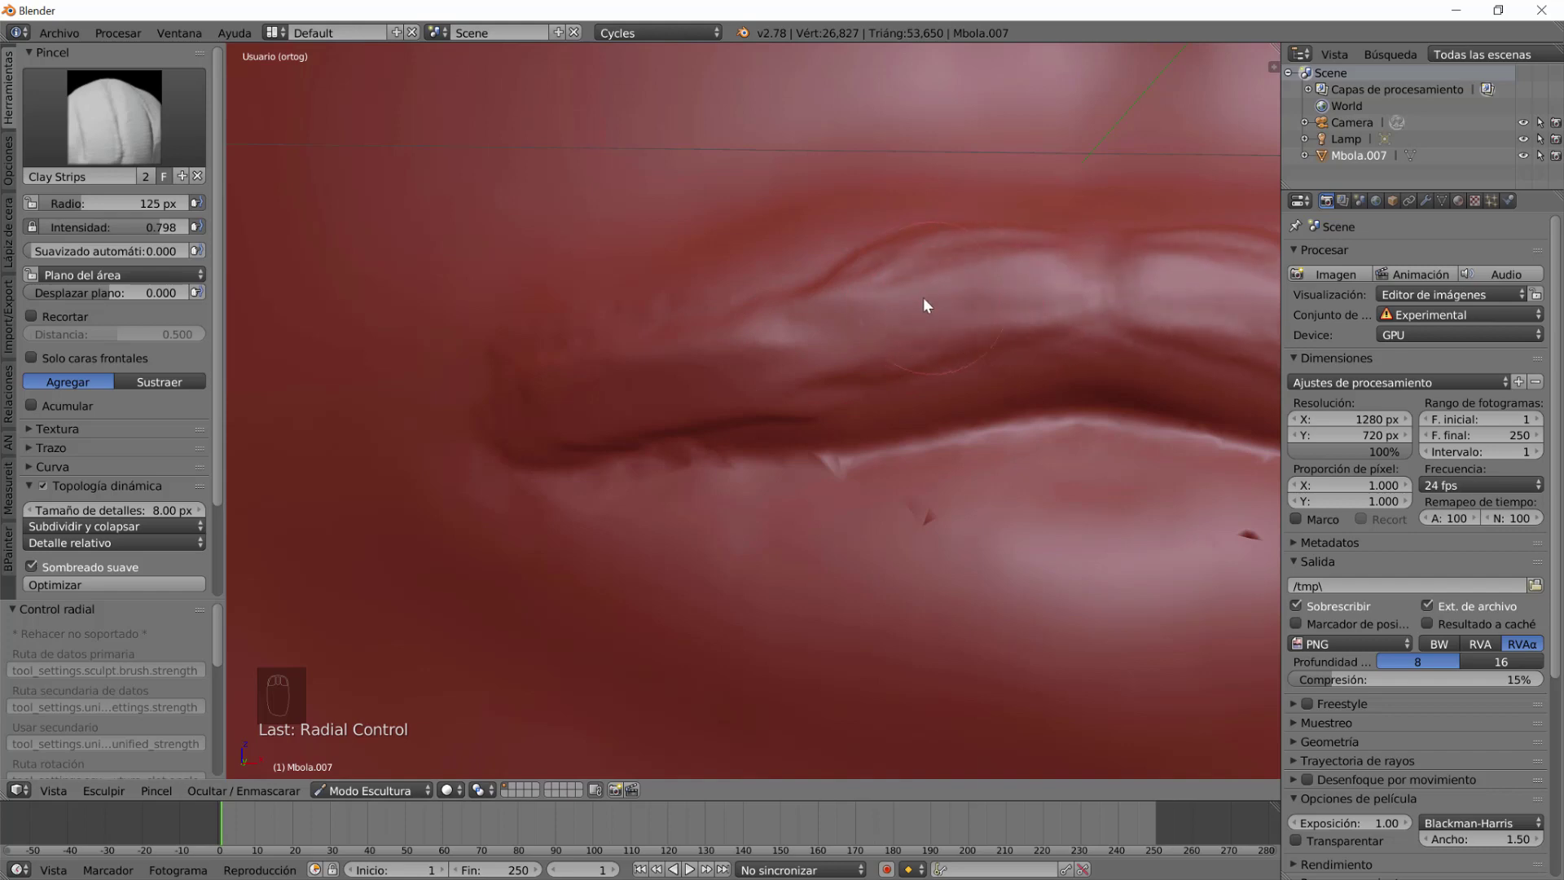
pyautogui.moveTo(794, 350); pyautogui.dragTo(1197, 594)
pyautogui.click(1214, 557)
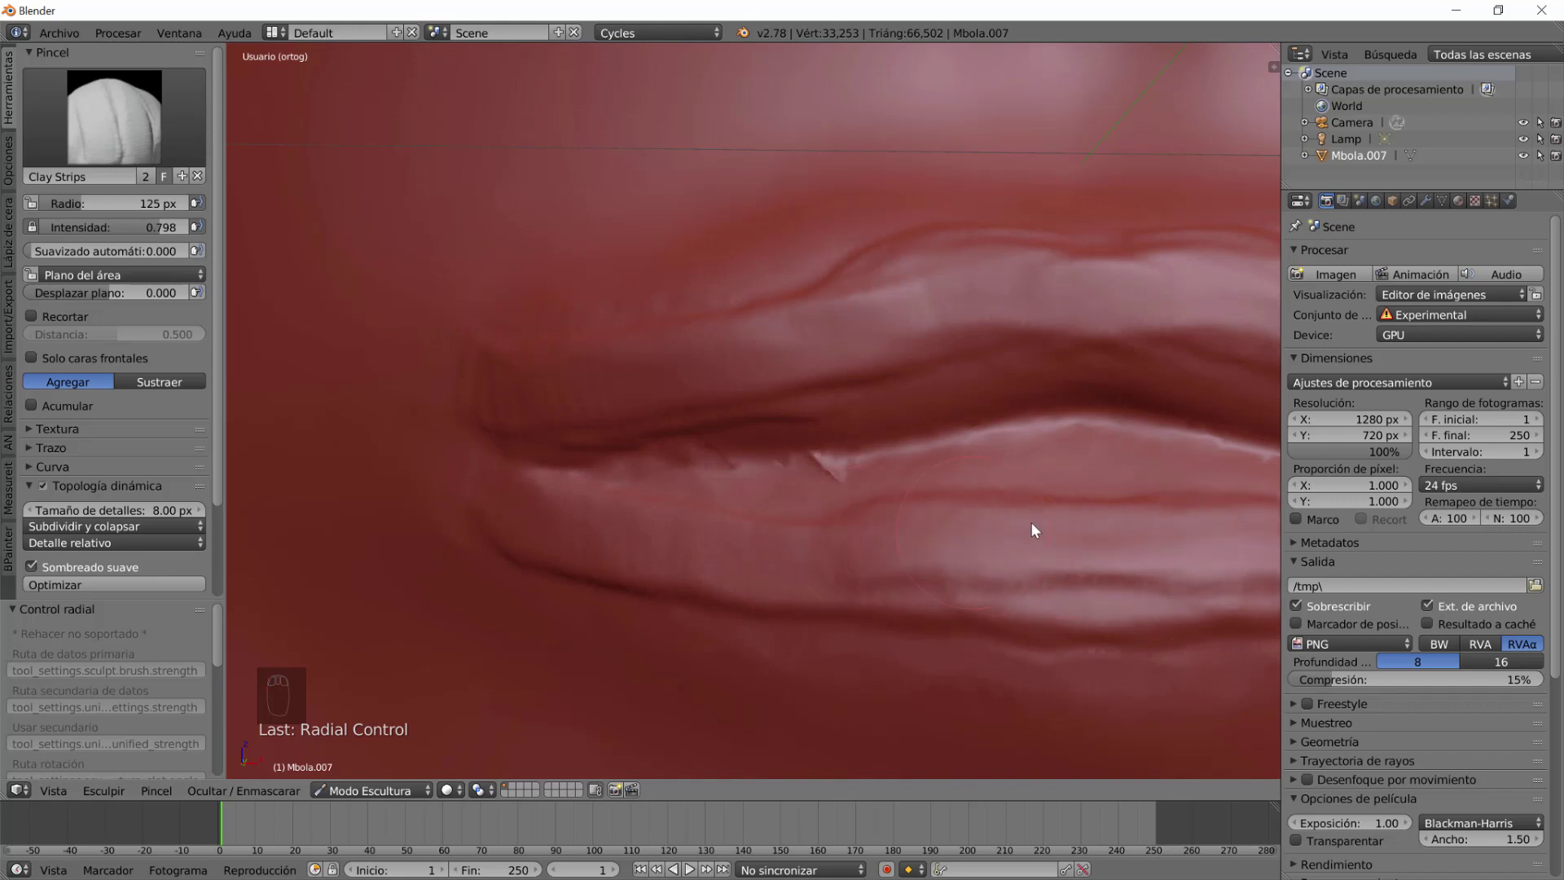
pyautogui.scroll(3)
pyautogui.scroll(-3)
pyautogui.moveTo(869, 476); pyautogui.dragTo(952, 520)
pyautogui.click(952, 521)
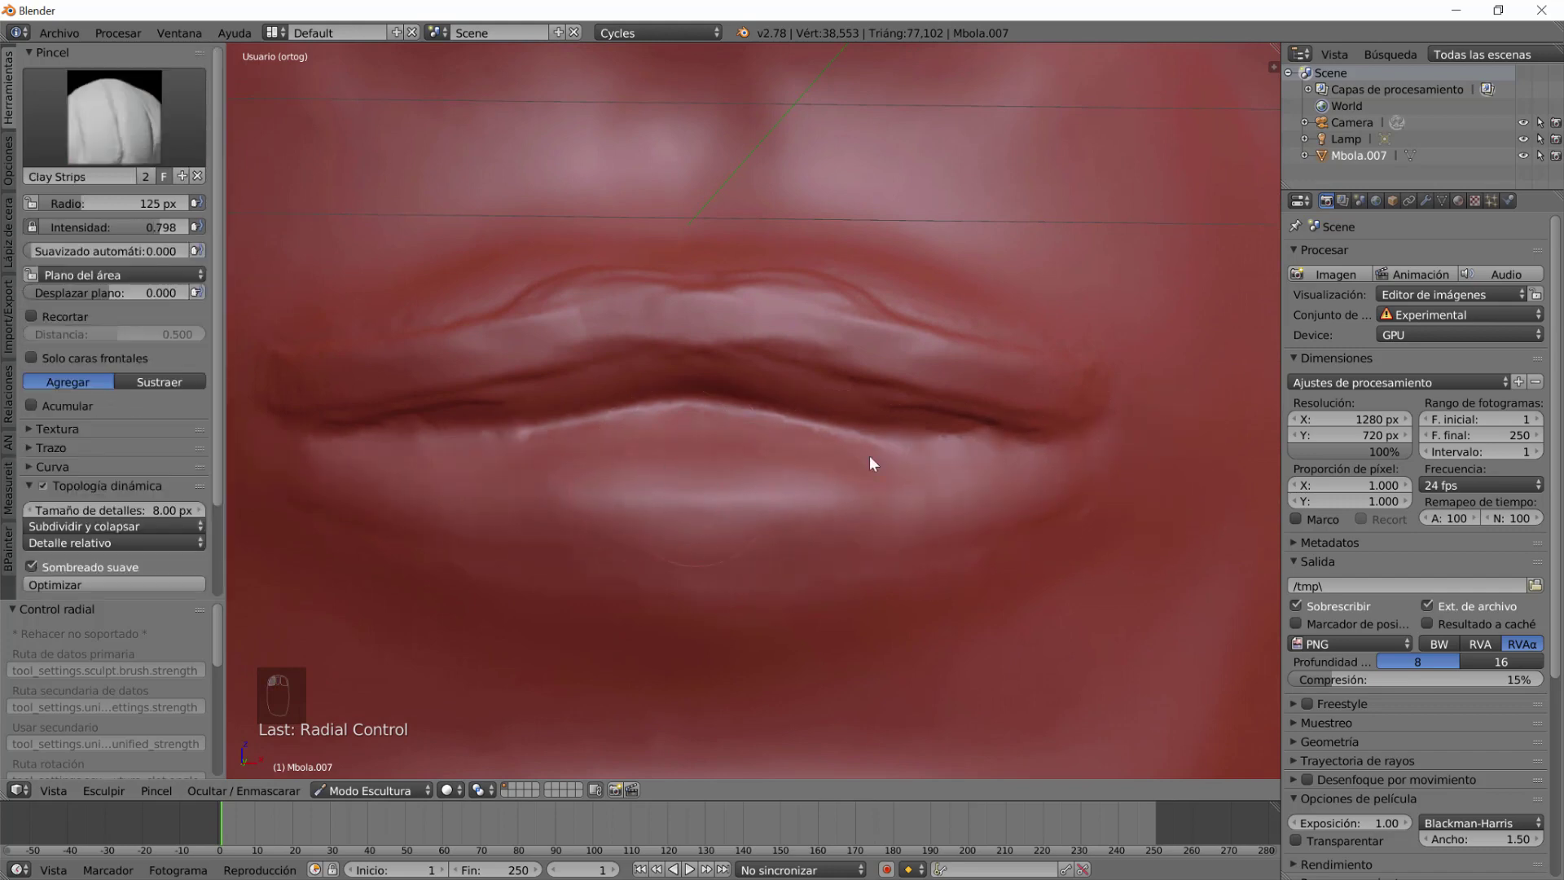
# Smooth the lips and the area around the mouth to soften the added clay.
pyautogui.click(1048, 407)
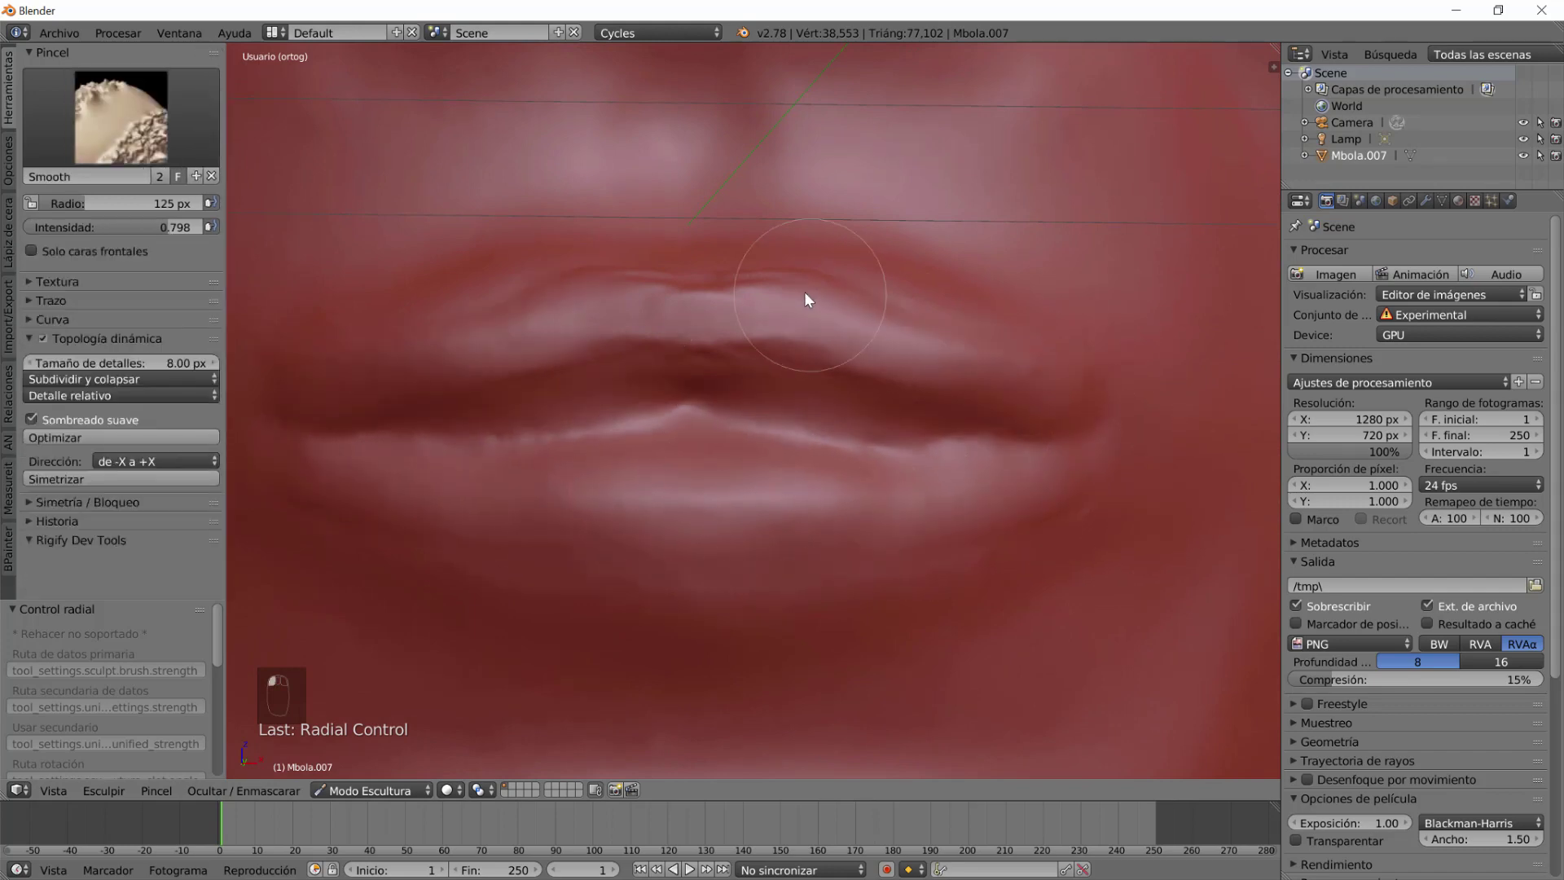
pyautogui.moveTo(812, 384); pyautogui.dragTo(896, 455)
pyautogui.middleClick(854, 429)
pyautogui.middleClick(917, 460)
pyautogui.moveTo(910, 498); pyautogui.dragTo(562, 444)
pyautogui.click(729, 425)
pyautogui.middleClick(705, 526)
pyautogui.moveTo(750, 506); pyautogui.dragTo(723, 523)
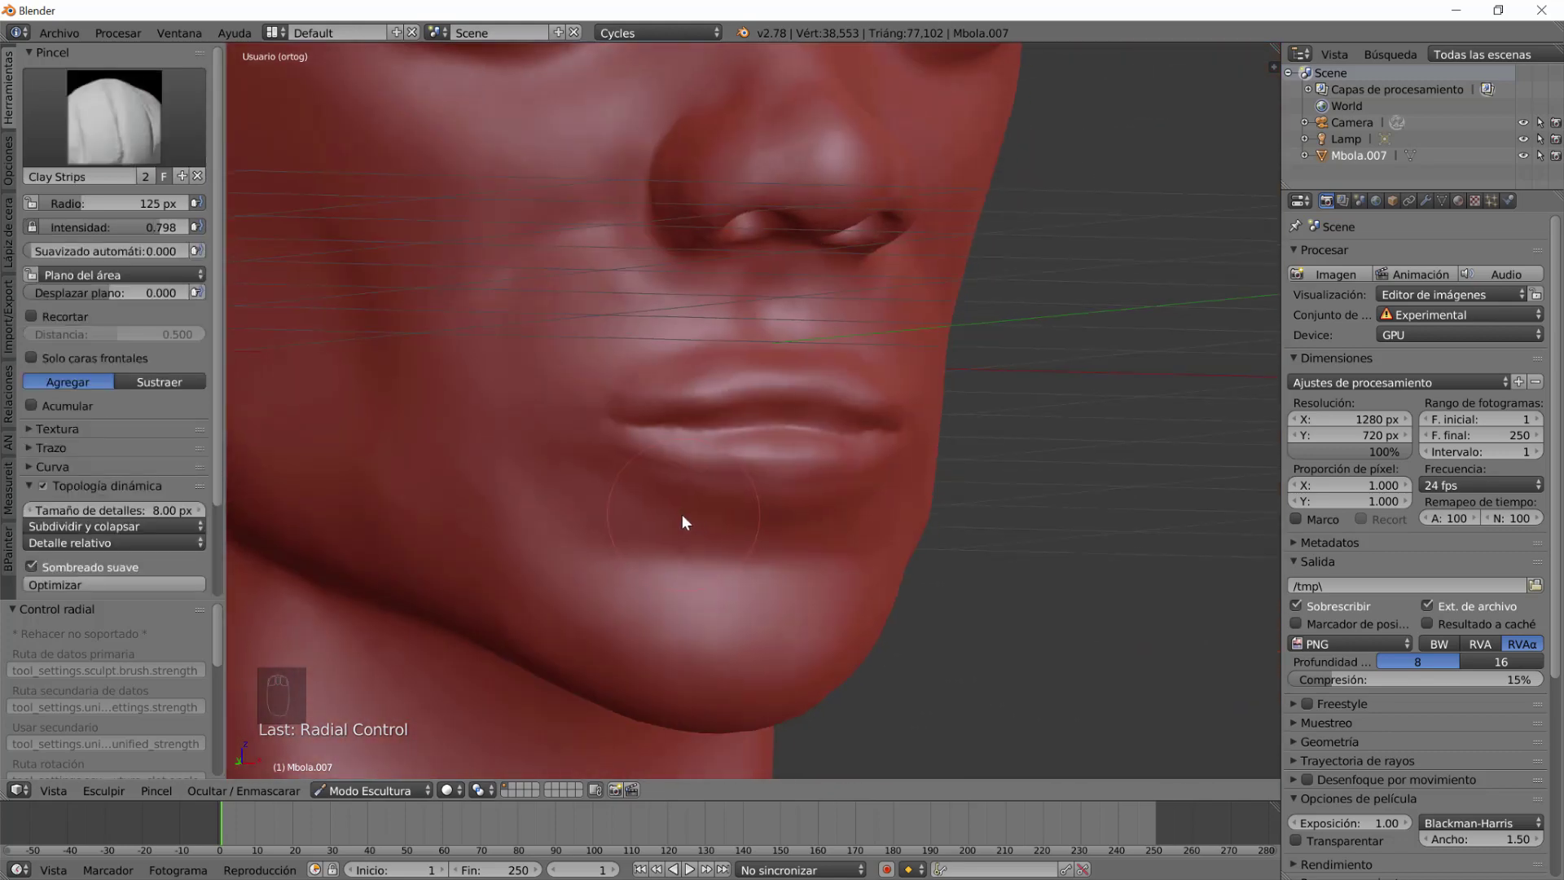
pyautogui.moveTo(292, 109); pyautogui.dragTo(954, 496)
pyautogui.moveTo(932, 533); pyautogui.dragTo(797, 457)
# Carve a deeper subtractive crease along the lip line out to the mouth corner.
pyautogui.press('f')
pyautogui.click(737, 433)
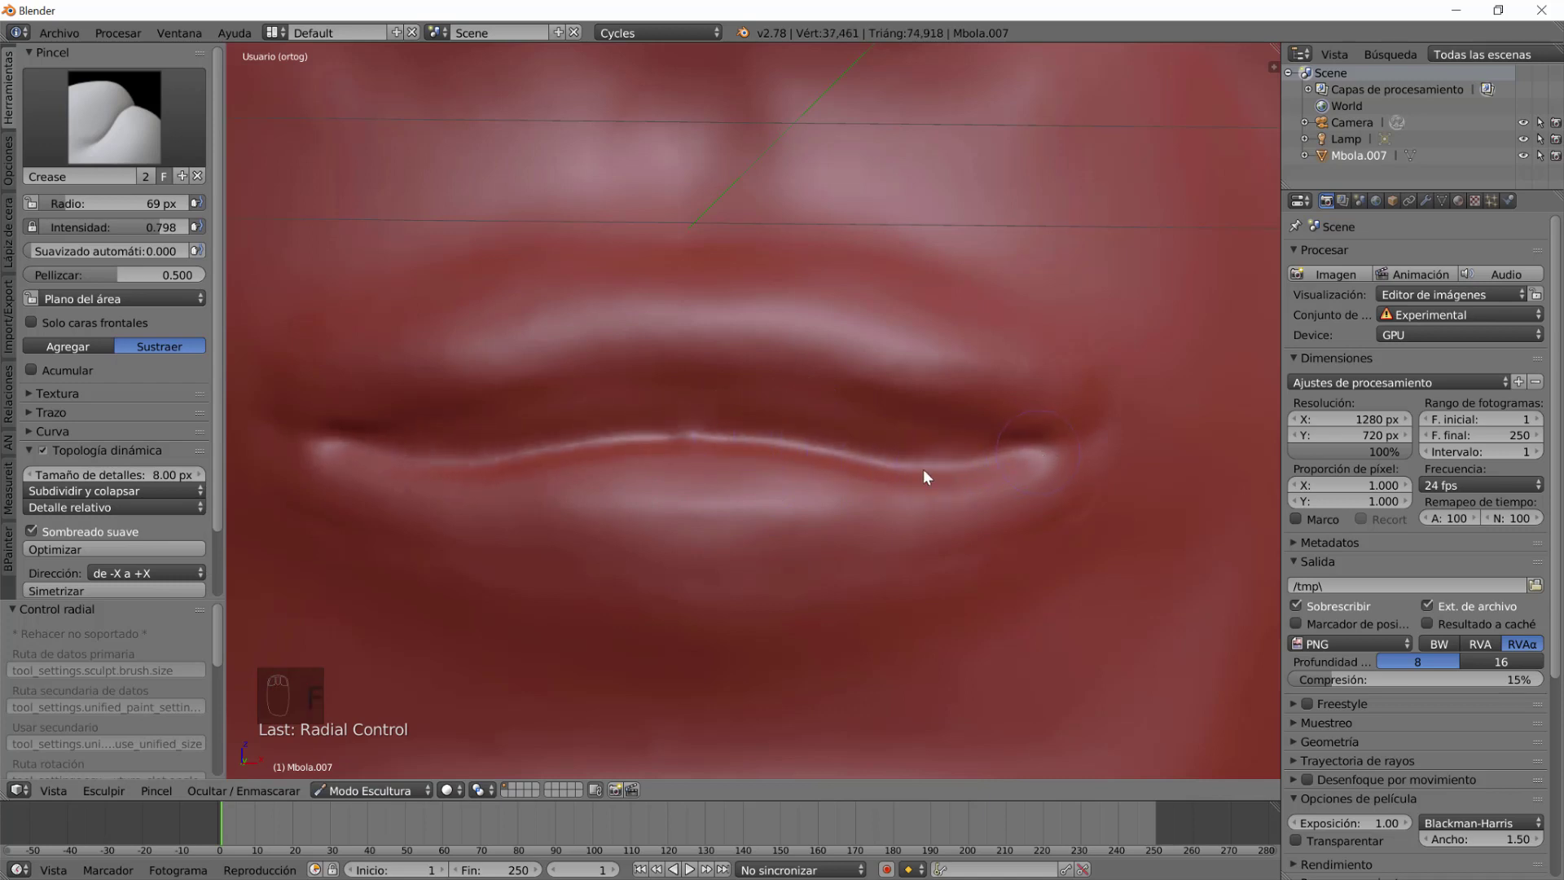
pyautogui.press('ctrl+z')
pyautogui.click(721, 431)
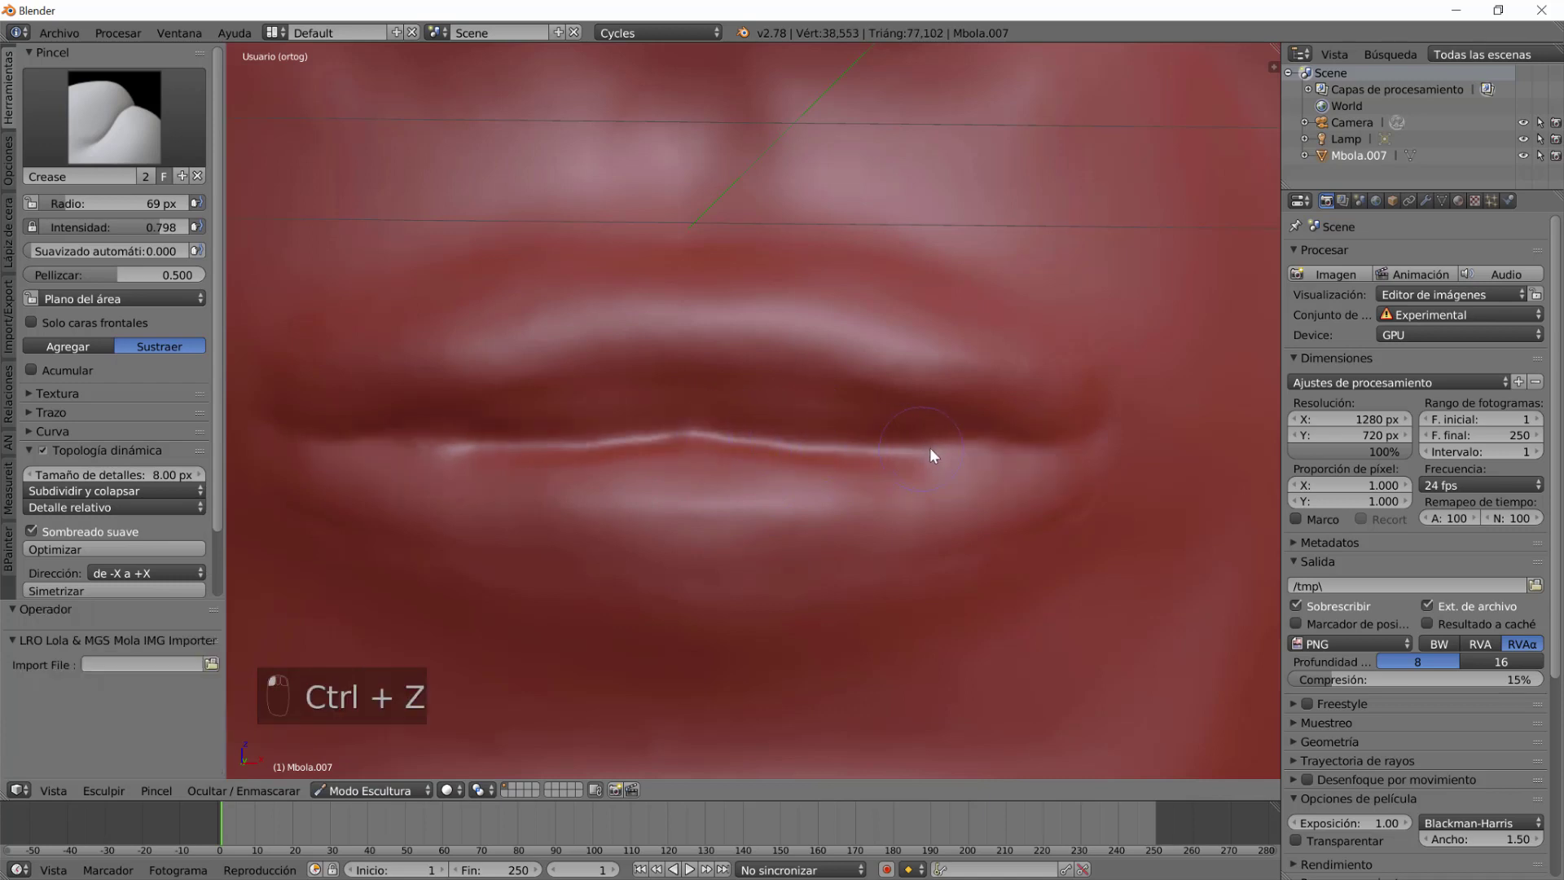
pyautogui.click(933, 454)
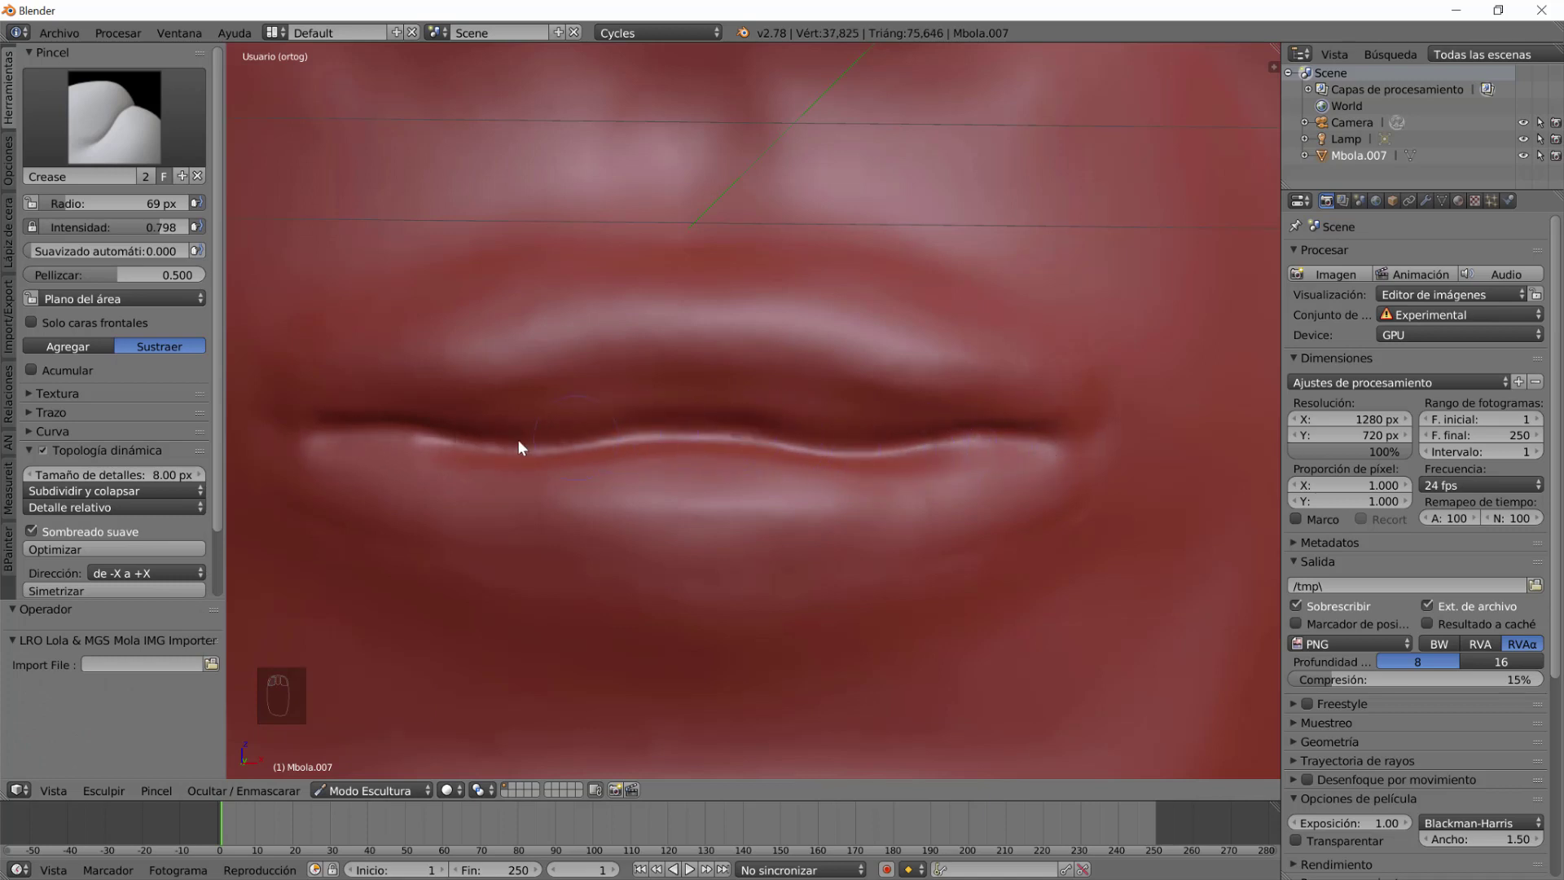
pyautogui.click(1054, 448)
pyautogui.click(1079, 433)
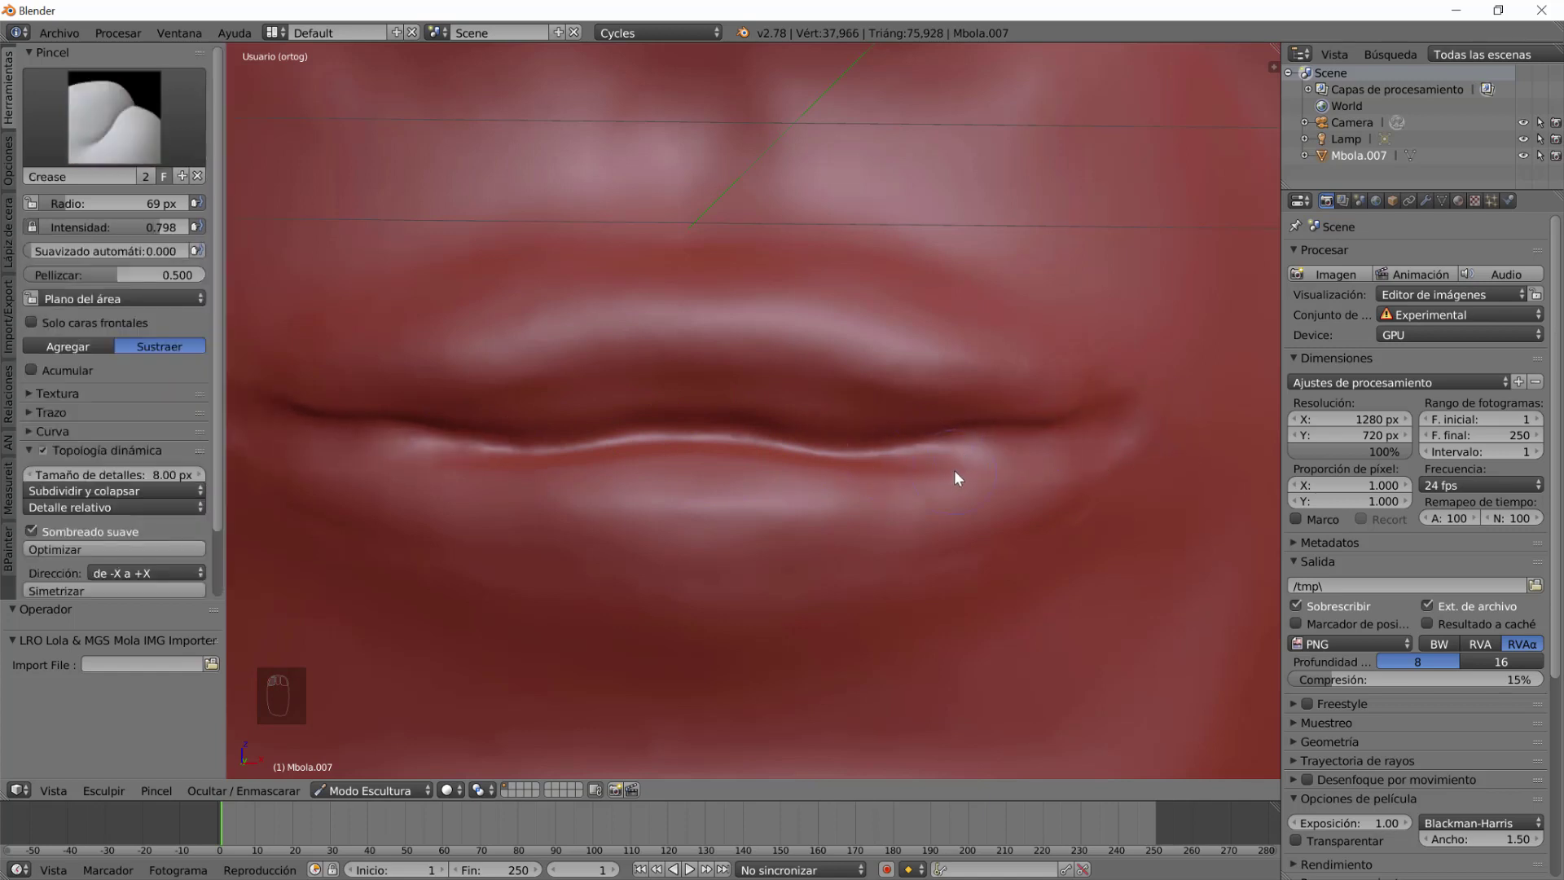
# Smooth around the lip crease and zoom out to view the whole bust.
pyautogui.click(891, 479)
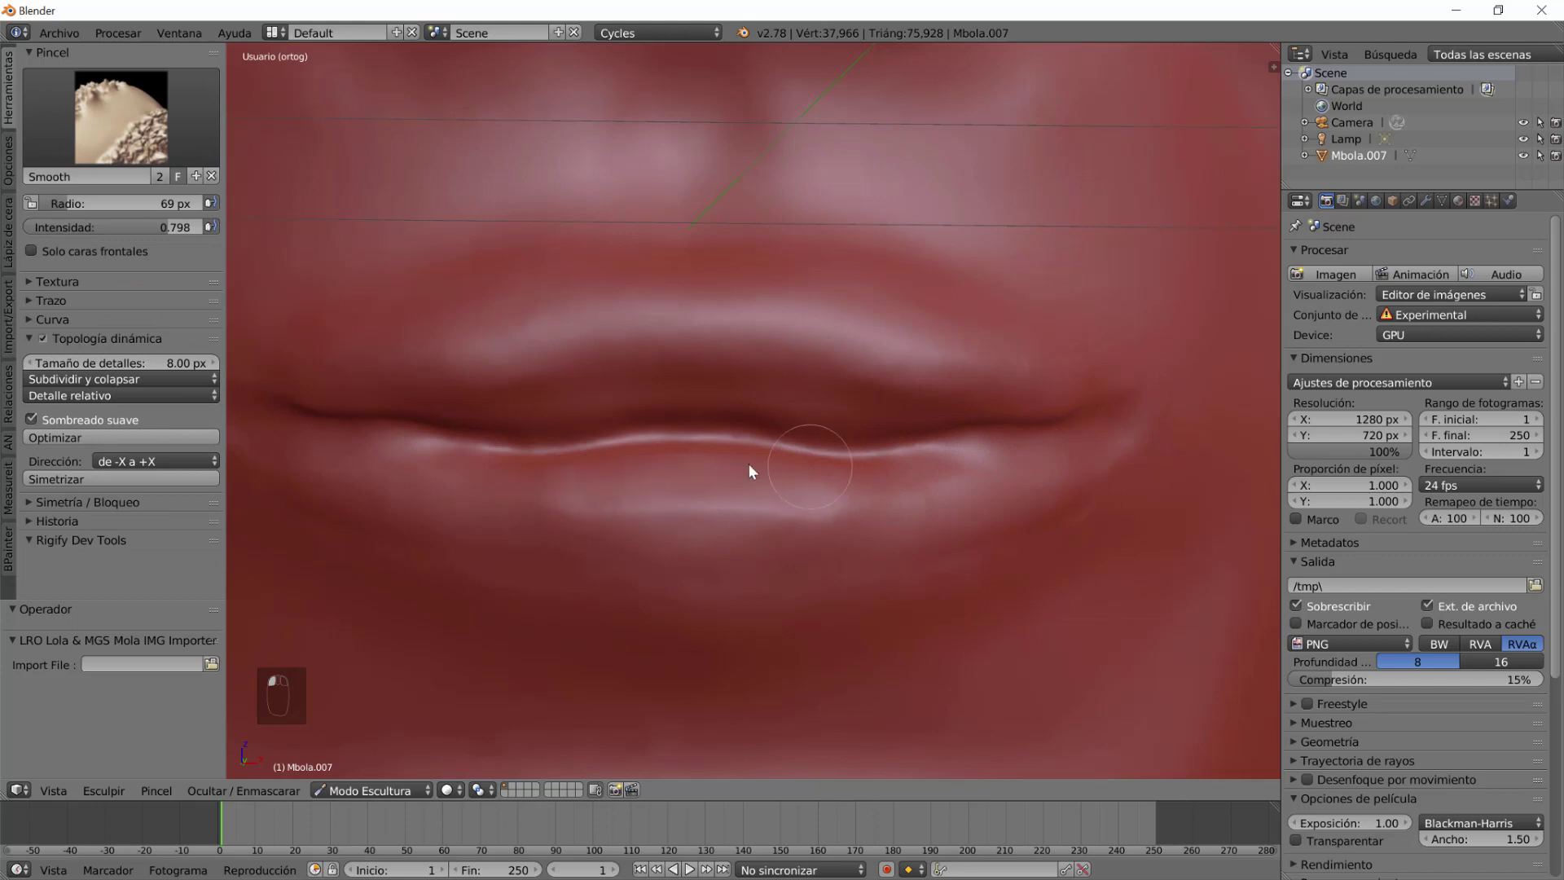
pyautogui.moveTo(956, 517); pyautogui.dragTo(953, 575)
pyautogui.moveTo(876, 614); pyautogui.dragTo(850, 563)
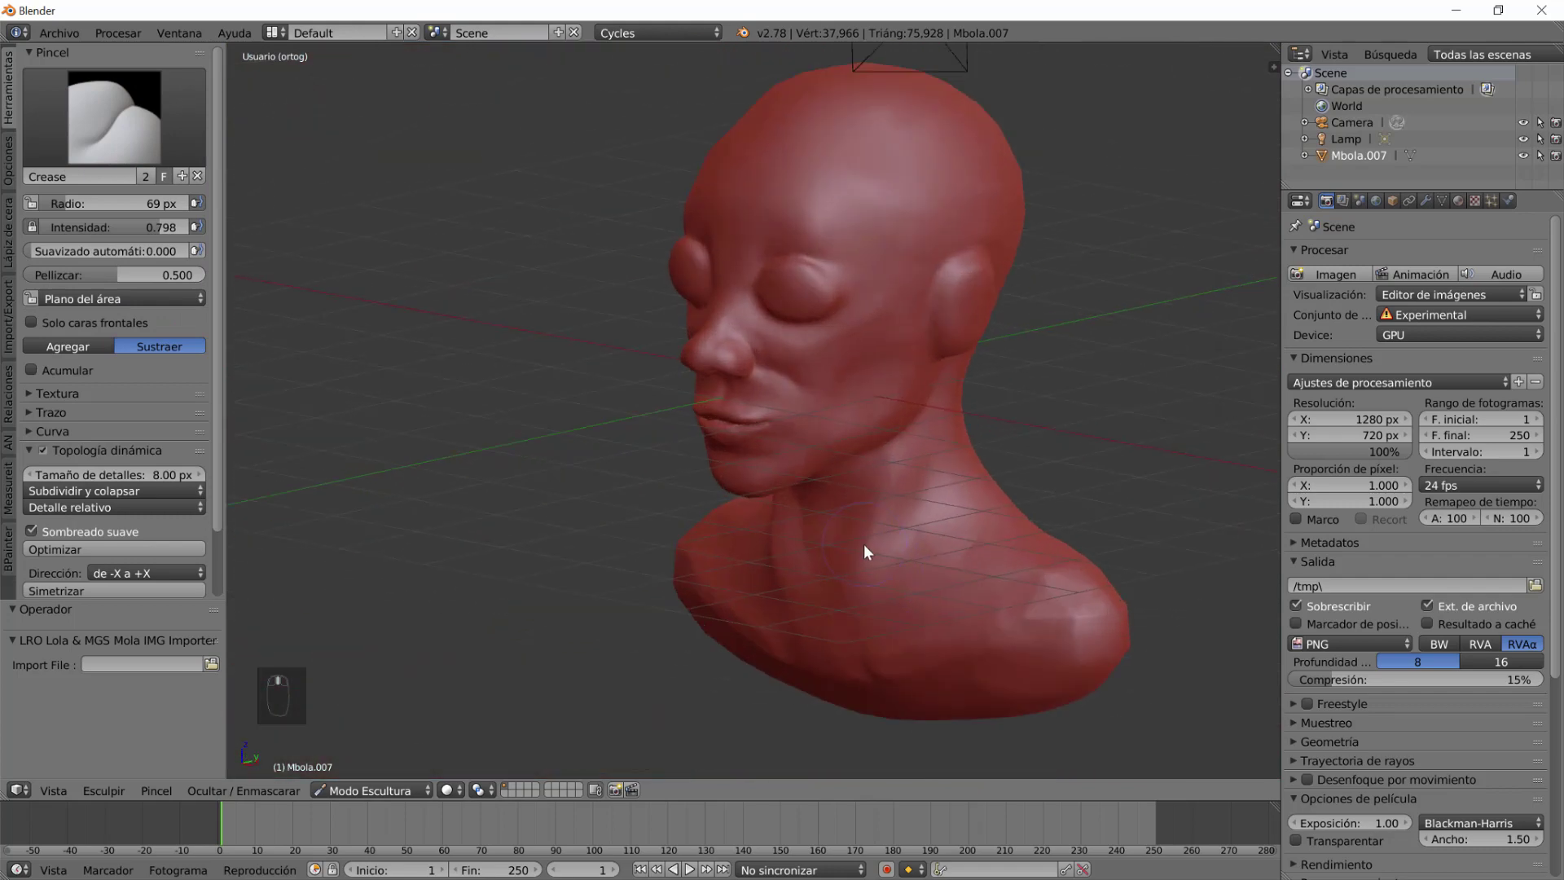
# In perspective, crease along the jaw-to-neck line and orbit to a three-quarter view.
pyautogui.press('KP_5')
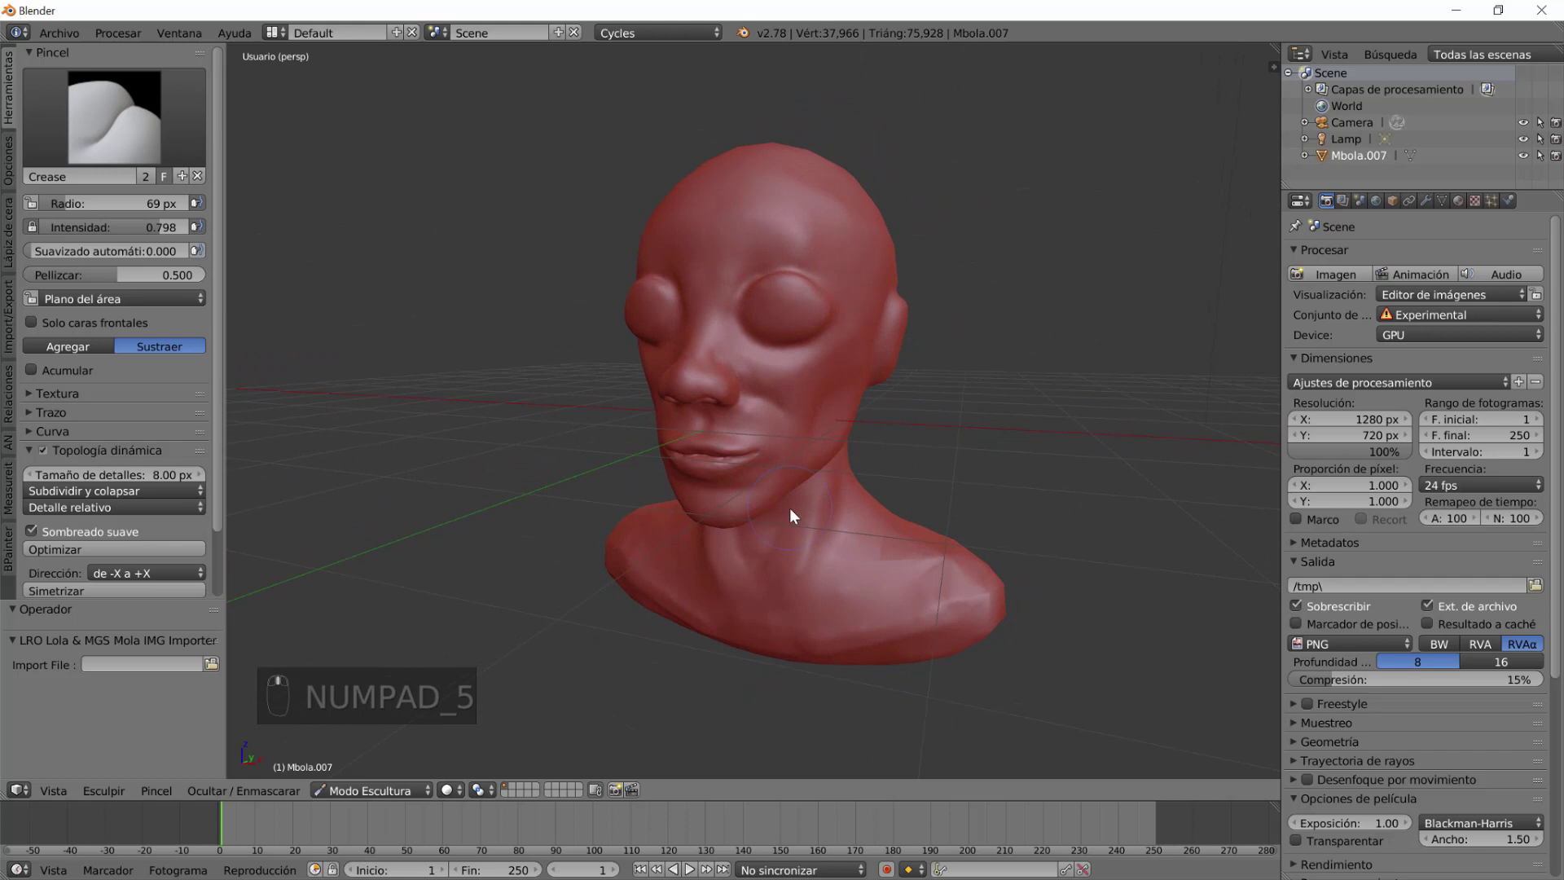
pyautogui.moveTo(780, 491); pyautogui.dragTo(774, 515)
pyautogui.moveTo(747, 511); pyautogui.dragTo(739, 521)
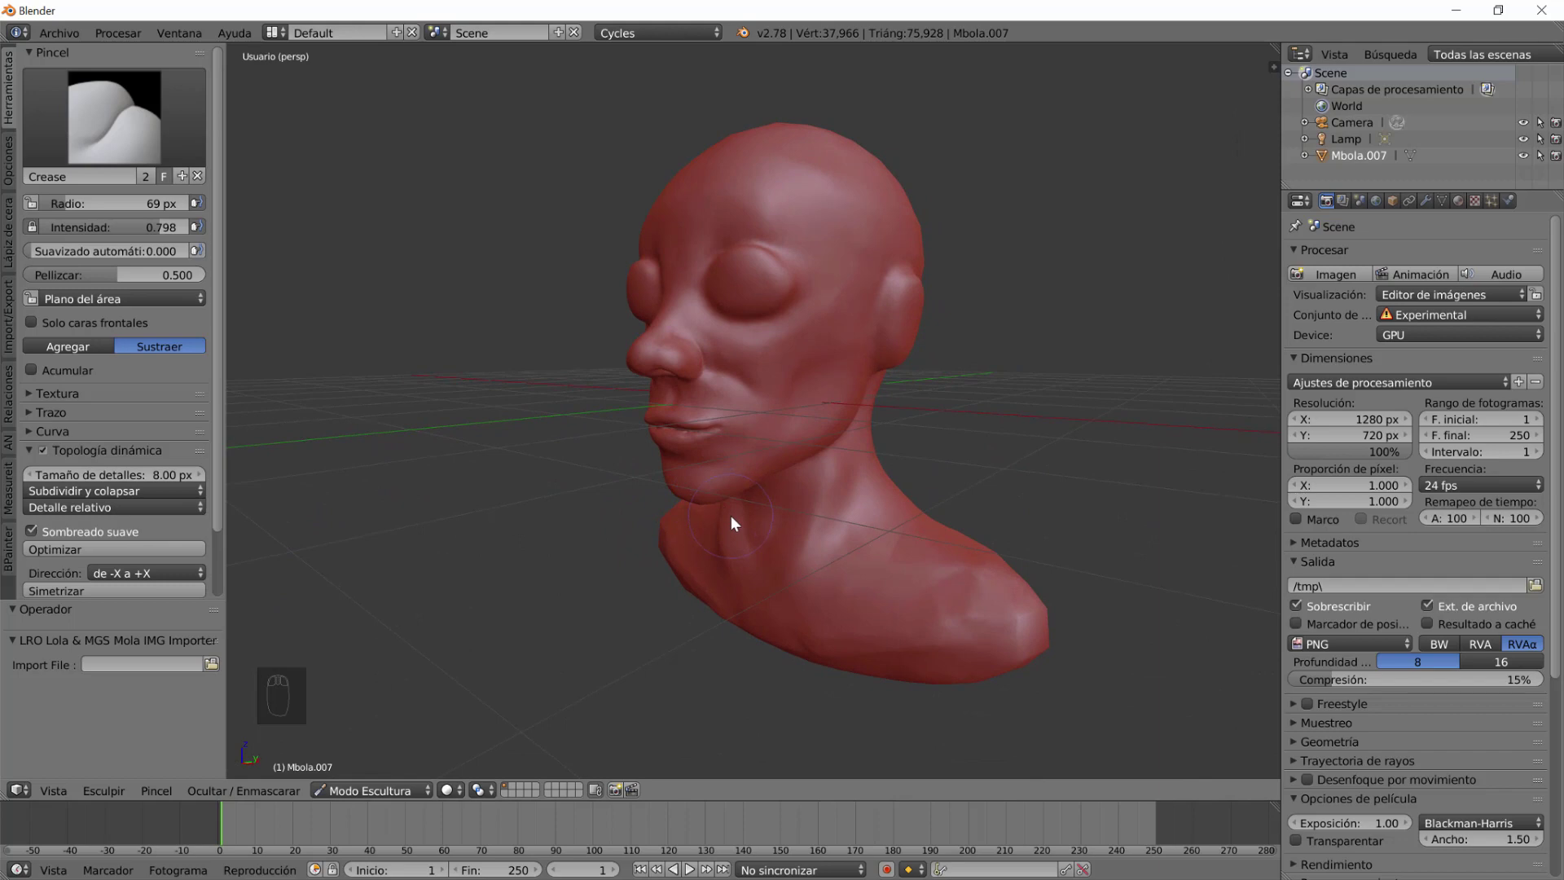
pyautogui.moveTo(738, 523); pyautogui.dragTo(792, 520)
pyautogui.middleClick(793, 520)
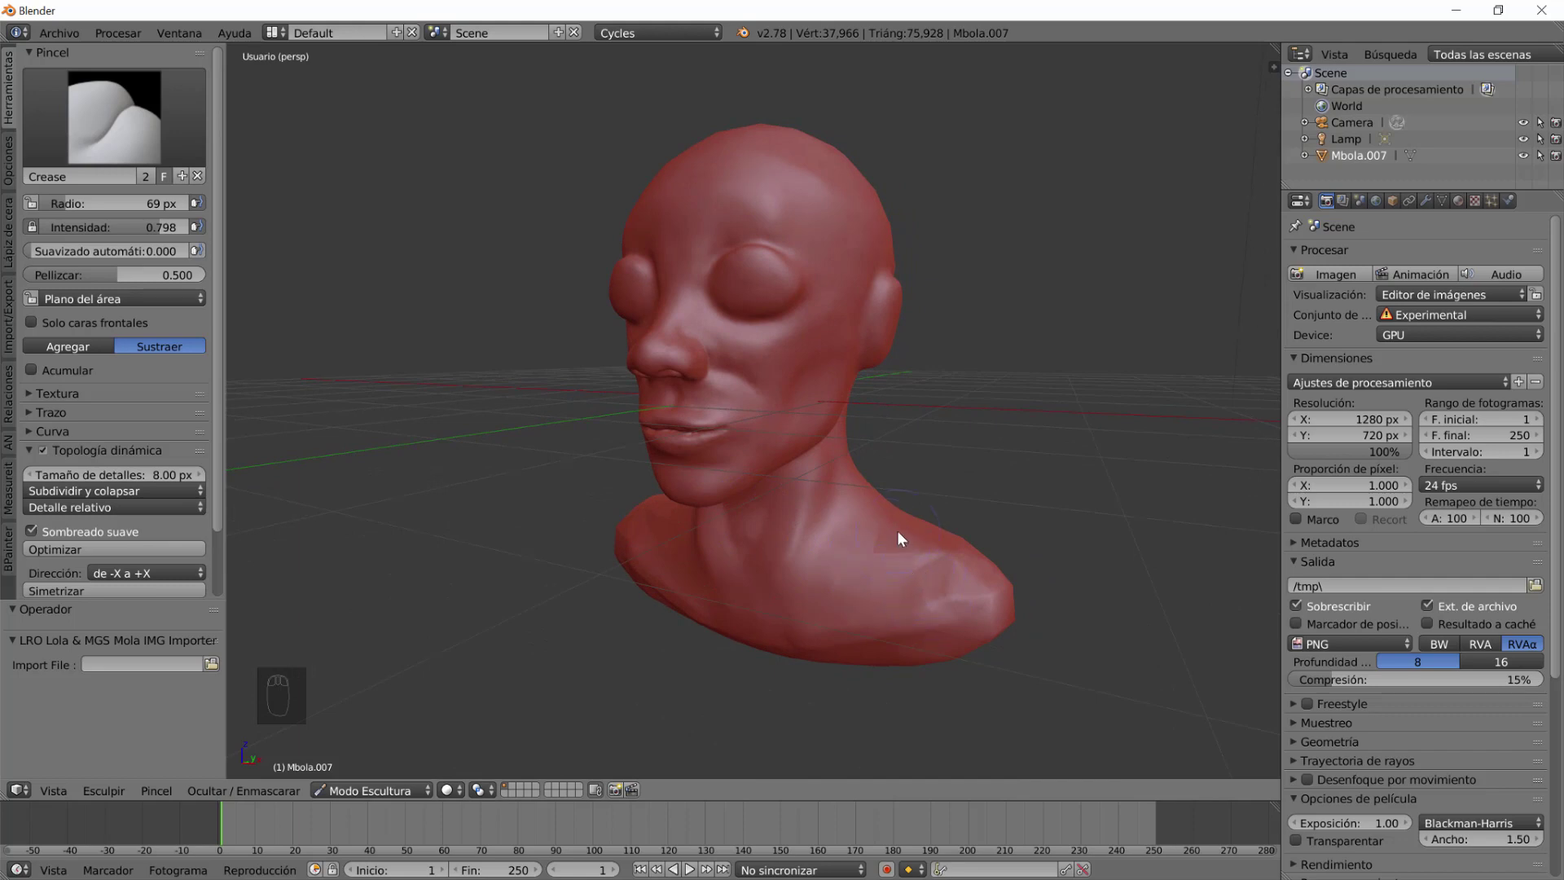
# Smooth the neck and shoulder base with the Smooth brush.
pyautogui.click(907, 549)
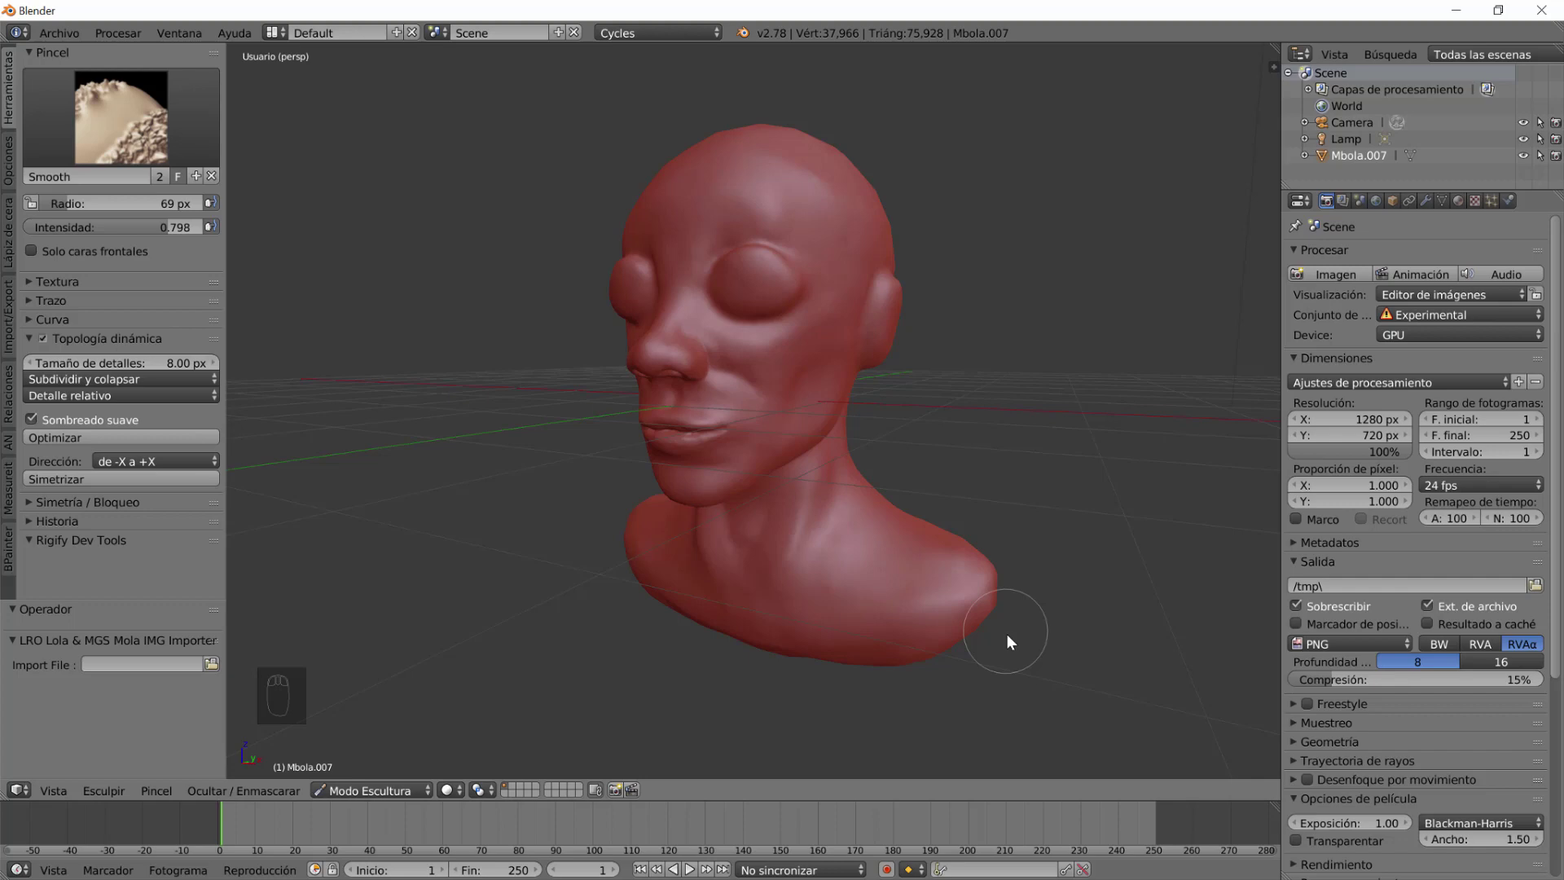
pyautogui.scroll(3)
pyautogui.moveTo(636, 632); pyautogui.dragTo(801, 622)
pyautogui.press('shift+f')
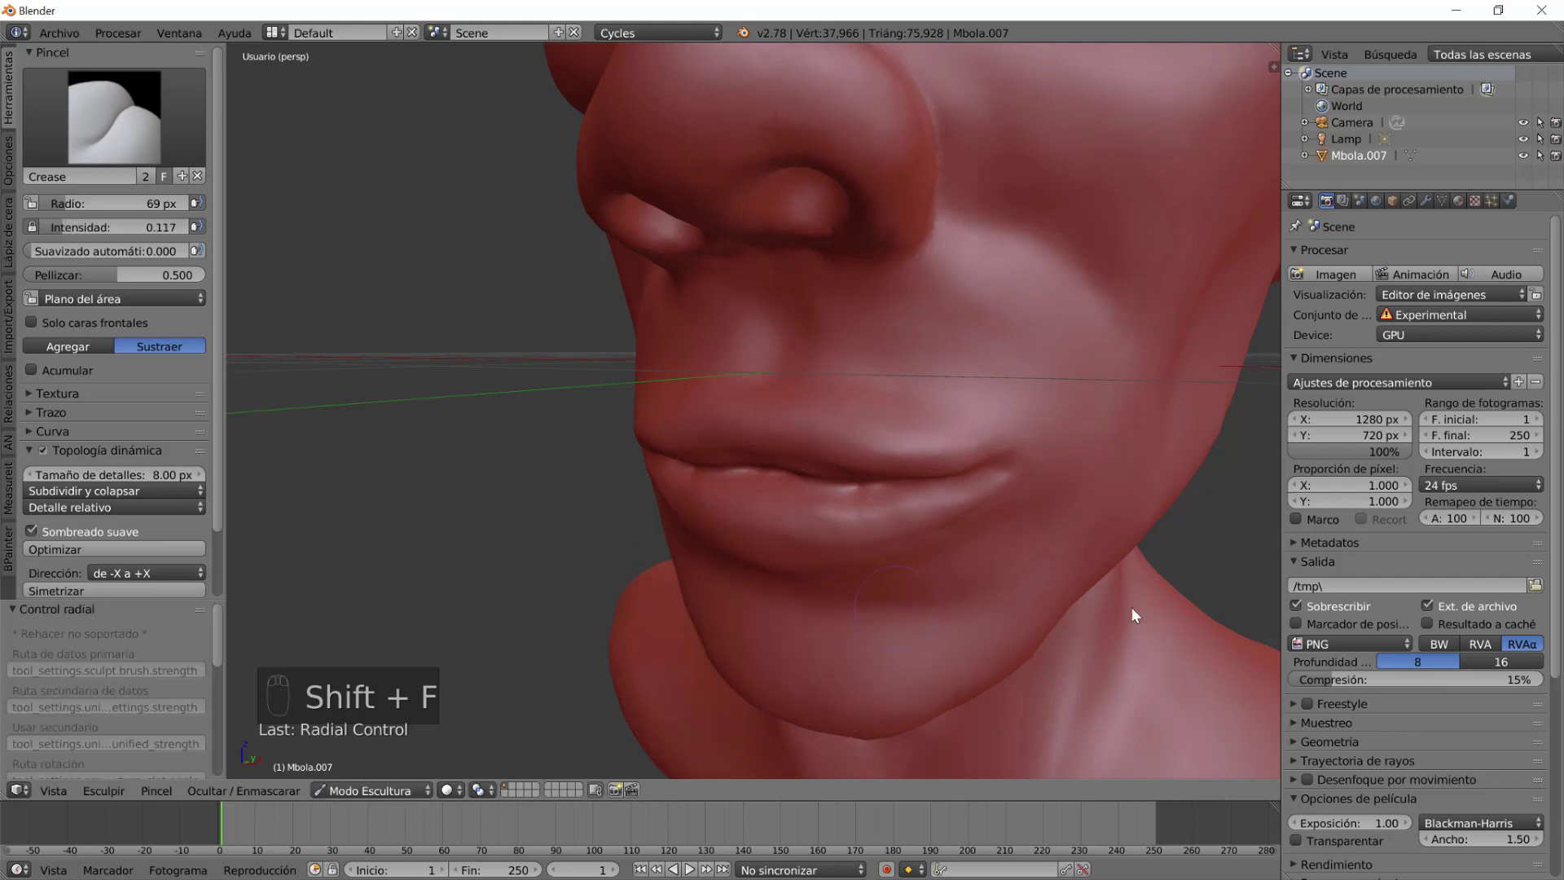
# Smooth the lower lip from a side angle with Smooth strength raised to 0.495.
pyautogui.moveTo(814, 626); pyautogui.dragTo(567, 385)
pyautogui.moveTo(1134, 435); pyautogui.dragTo(985, 556)
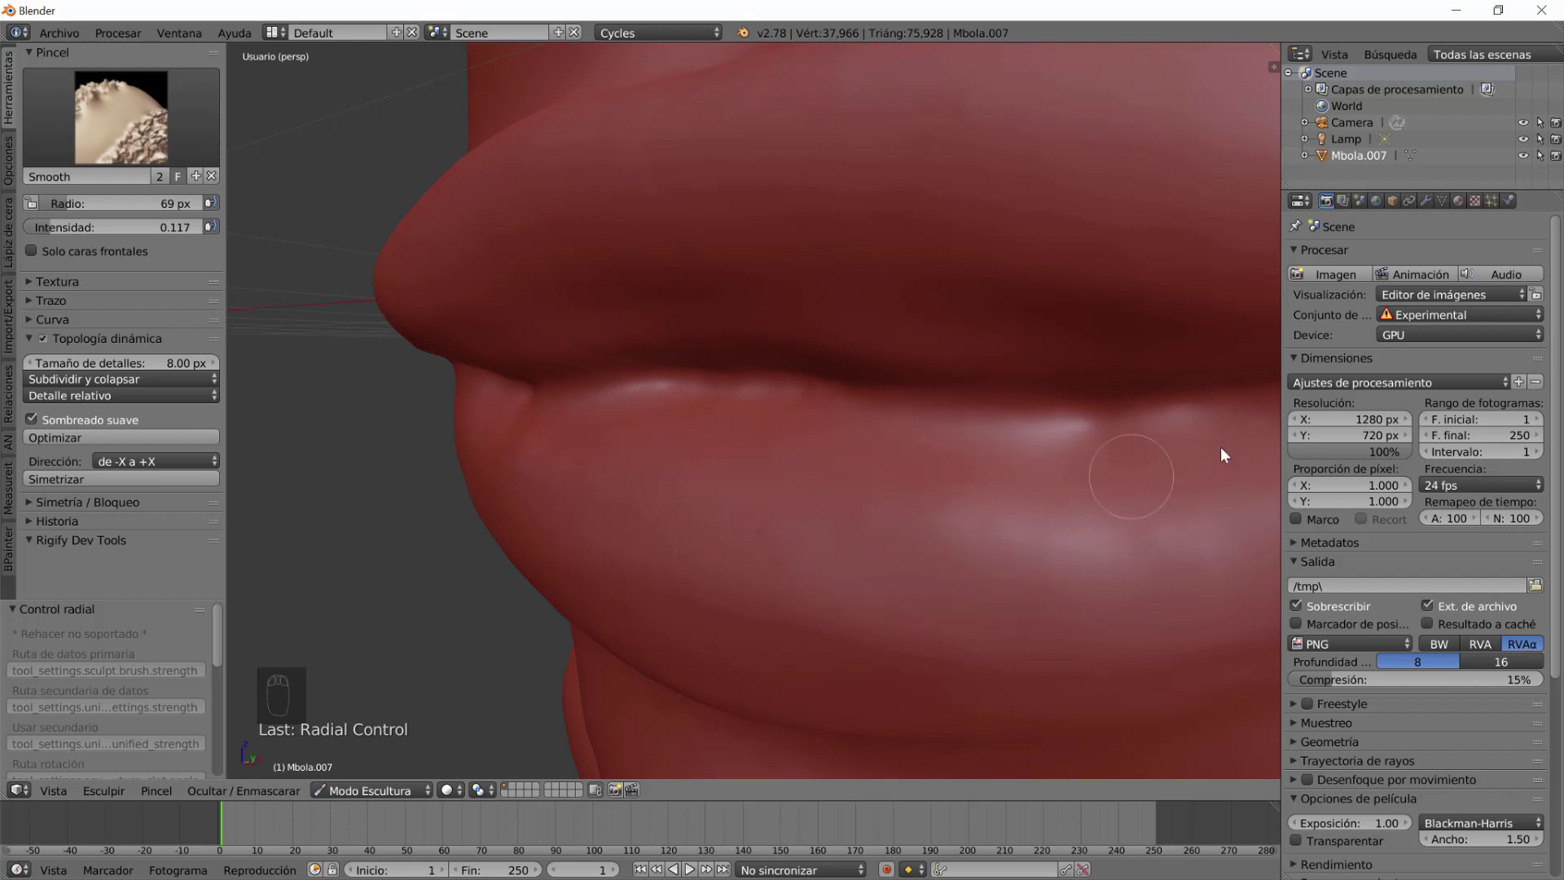
pyautogui.click(1141, 436)
pyautogui.press('shift+f')
pyautogui.click(1178, 431)
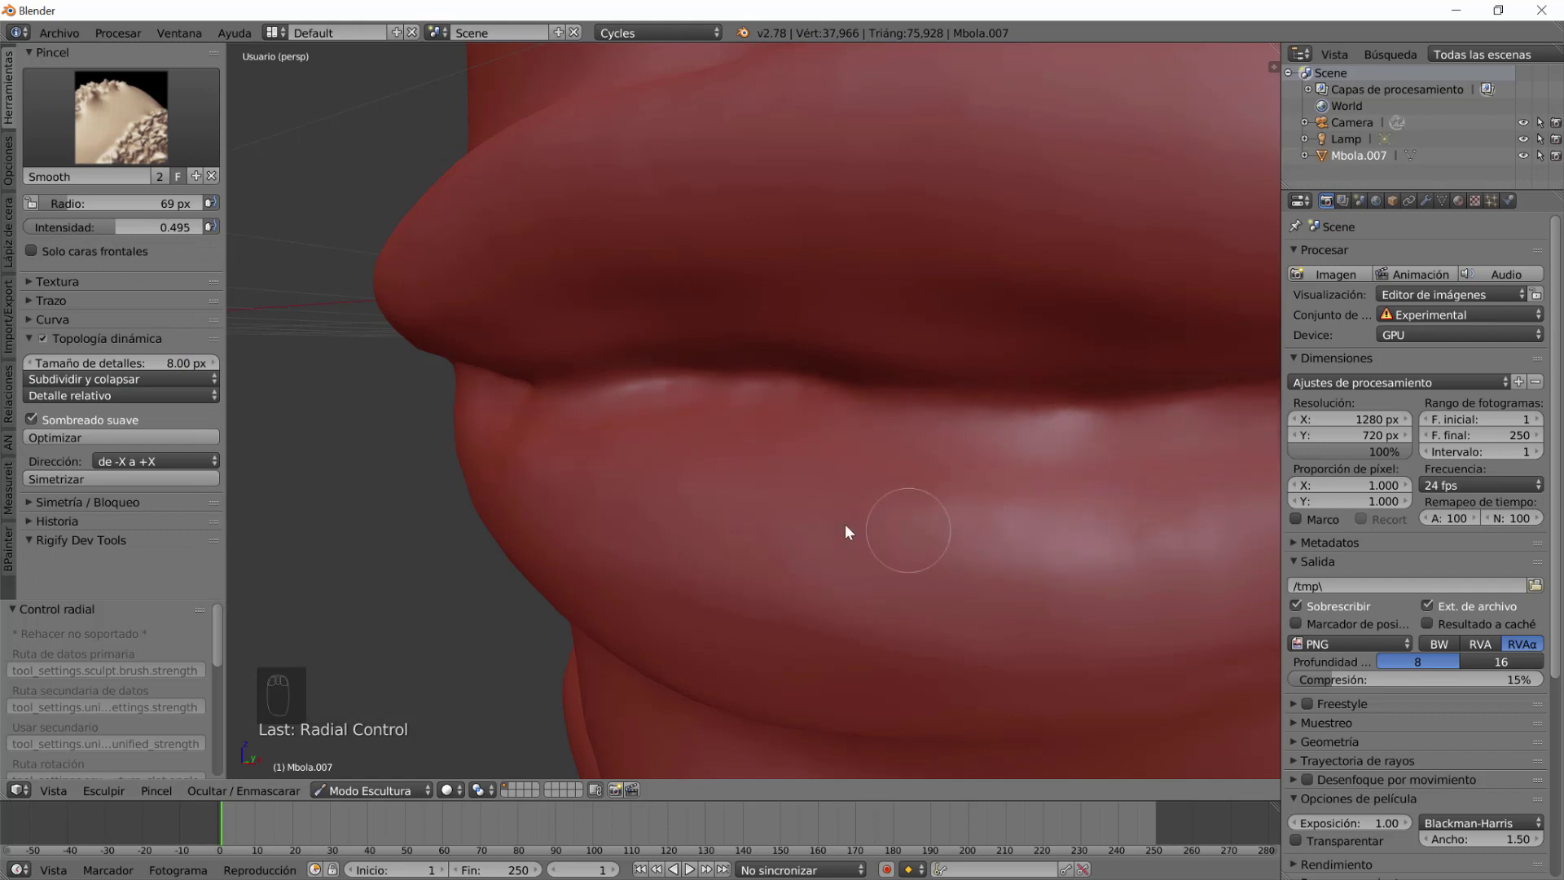
pyautogui.scroll(3)
# Soften the area under the lower lip and down onto the chin.
pyautogui.moveTo(867, 502); pyautogui.dragTo(950, 428)
pyautogui.click(889, 447)
pyautogui.scroll(-3)
pyautogui.moveTo(770, 481); pyautogui.dragTo(965, 344)
# Crease the fold beneath the lower lip, then view the whole bust.
pyautogui.click(965, 344)
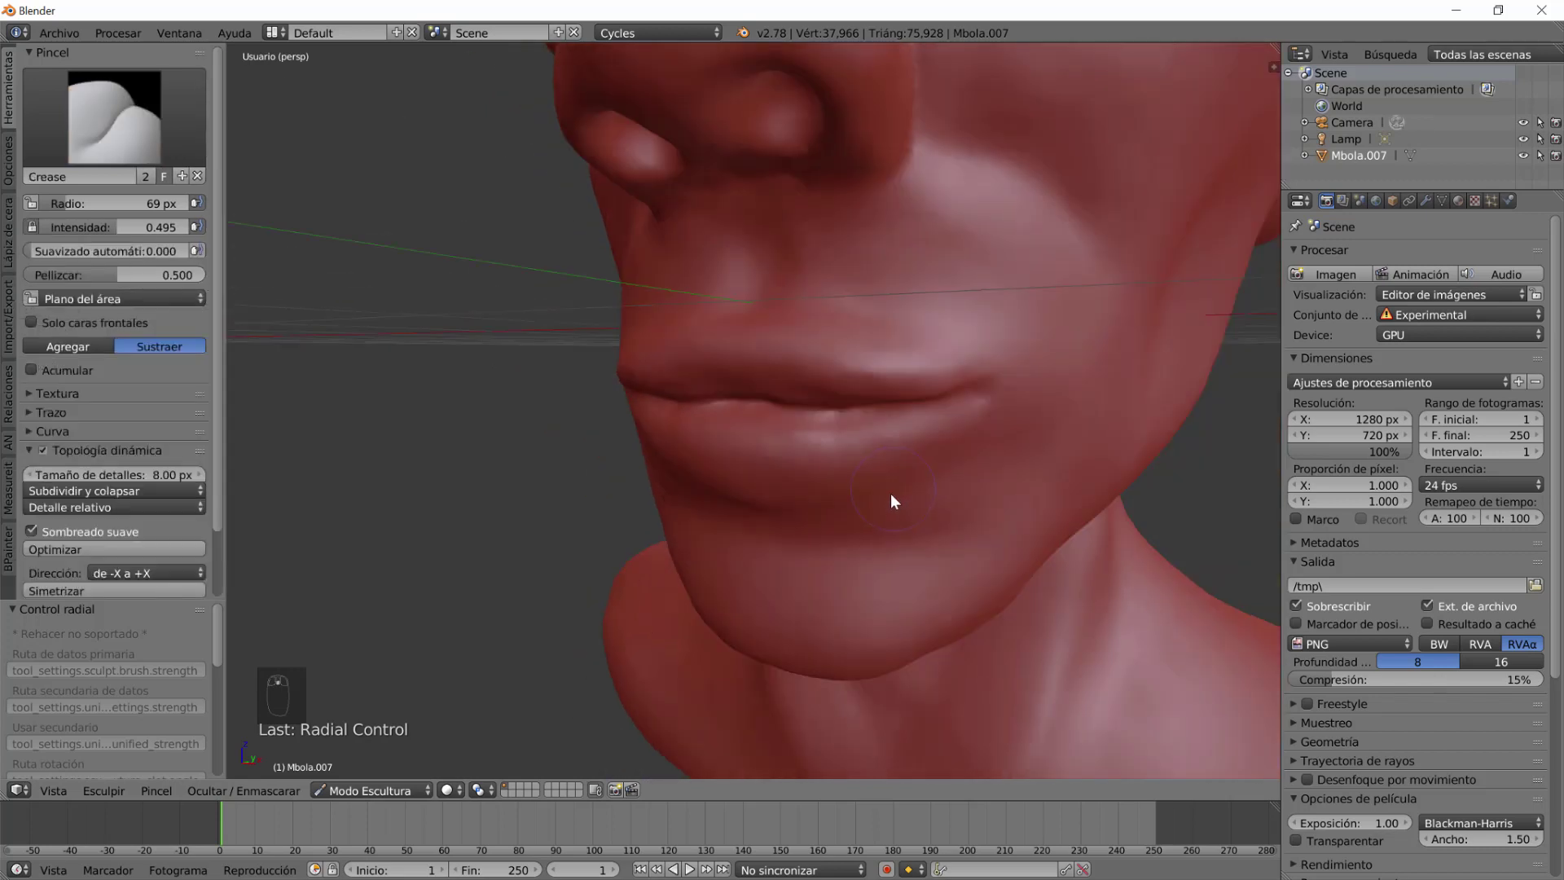
pyautogui.moveTo(908, 506); pyautogui.dragTo(792, 388)
pyautogui.moveTo(777, 326); pyautogui.dragTo(955, 345)
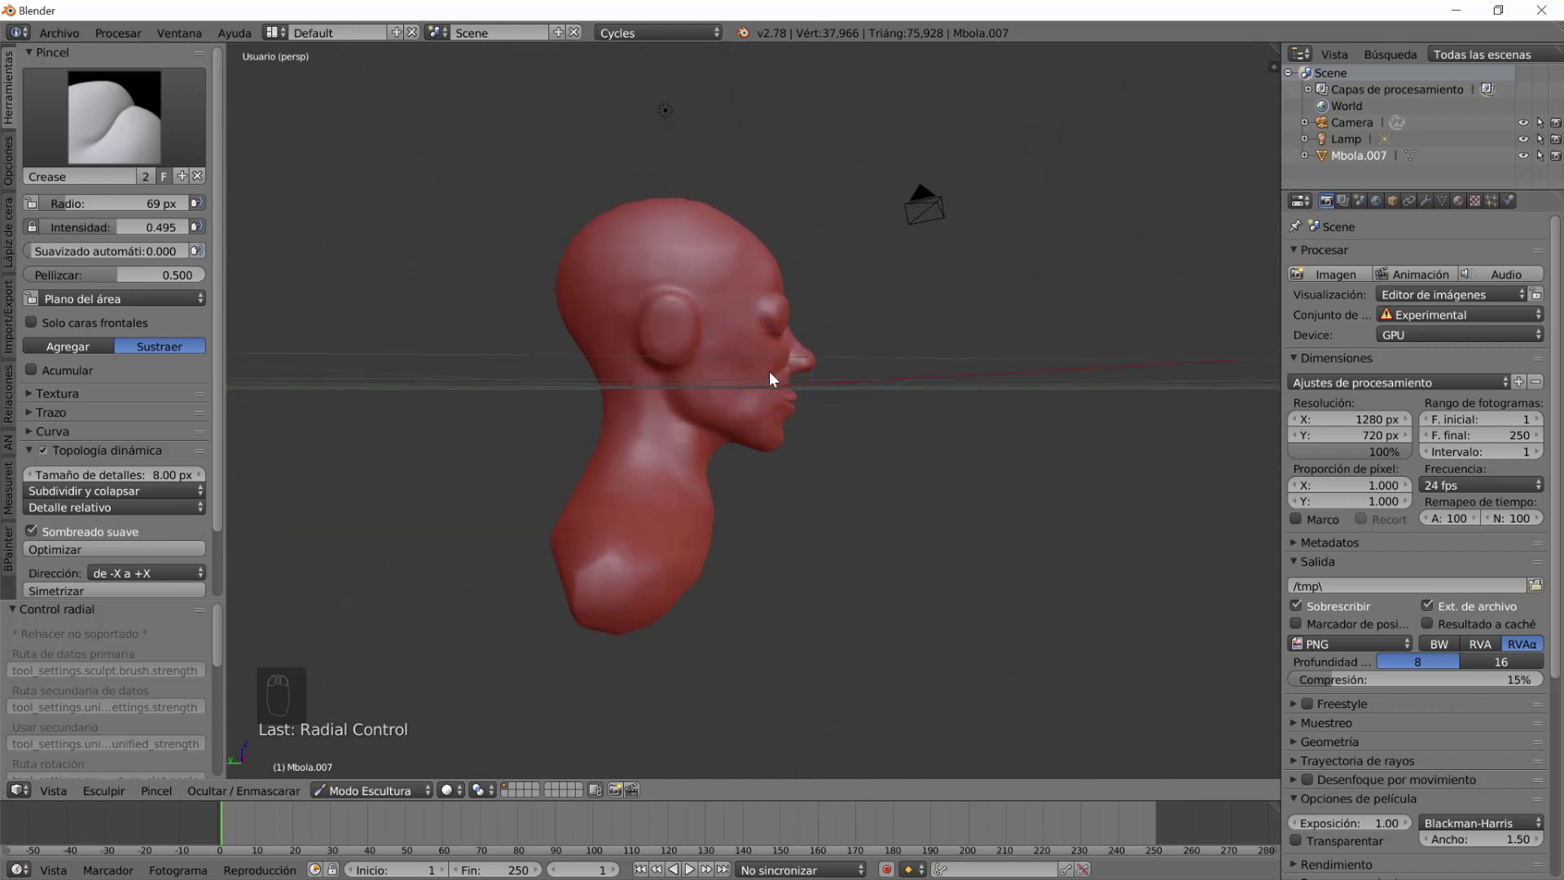
# Check the bust from the front, then settle on a three-quarter perspective view.
pyautogui.press('KP_5')
pyautogui.moveTo(744, 424); pyautogui.dragTo(477, 431)
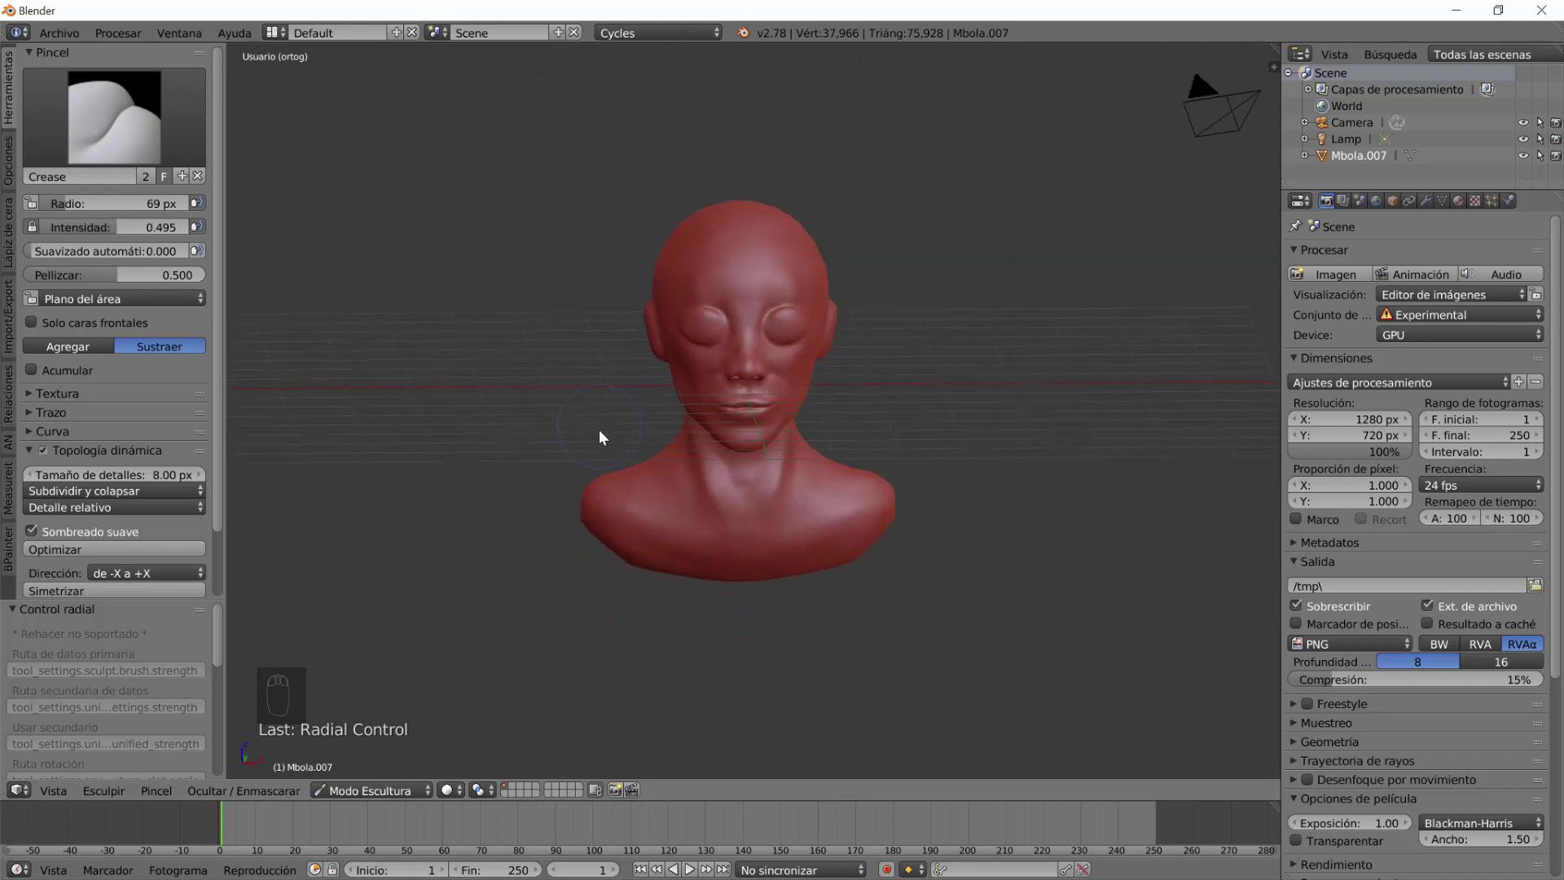
pyautogui.press('KP_5')
pyautogui.moveTo(729, 444); pyautogui.dragTo(639, 443)
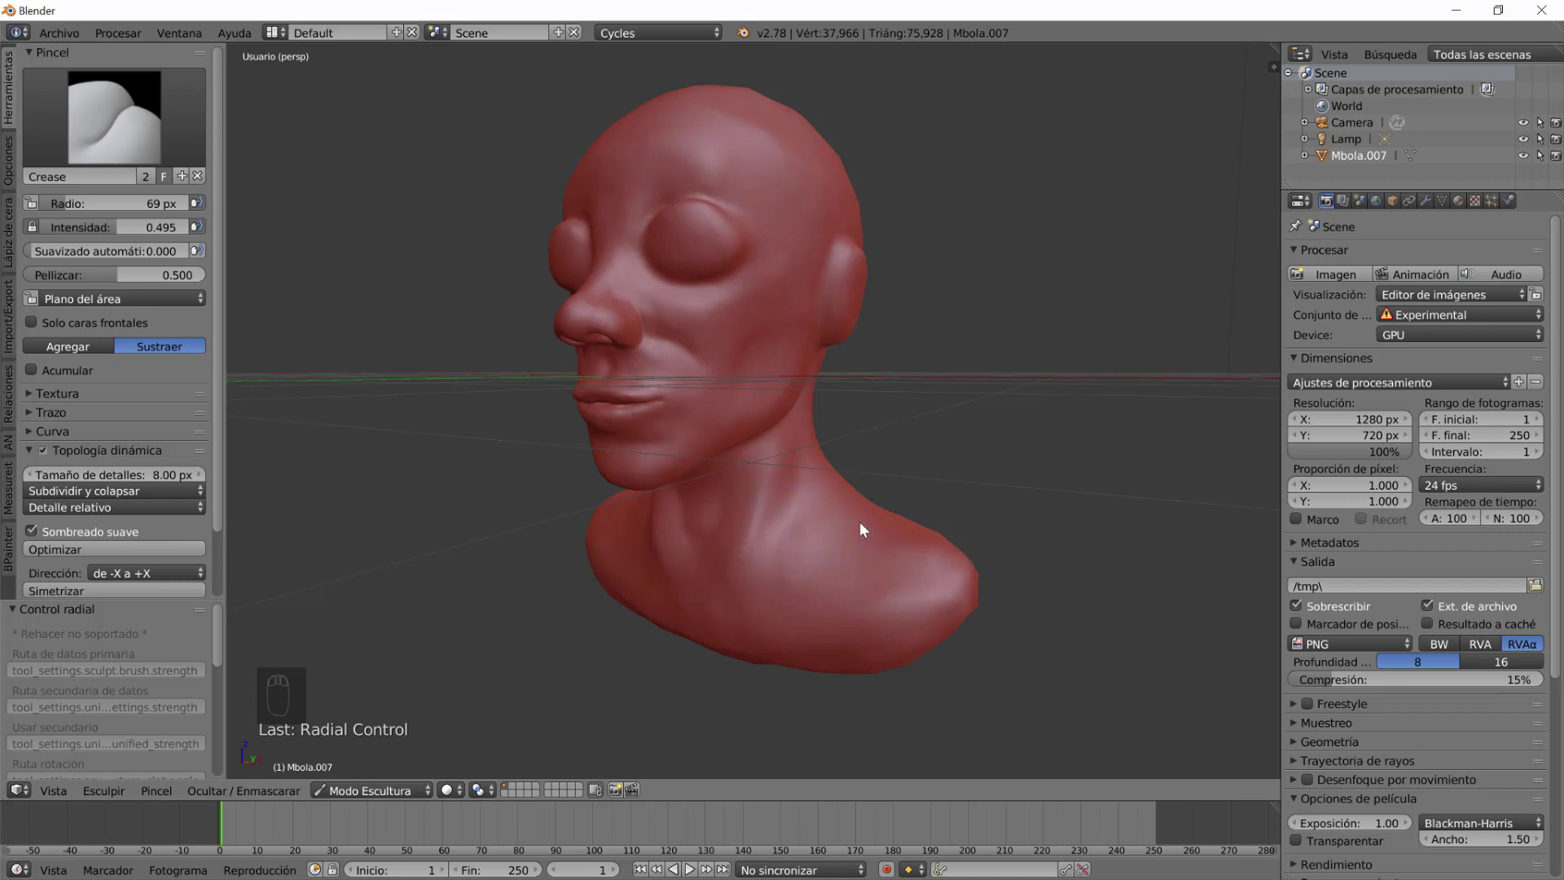
# Enable Only Render under Display so the grid and axis lines are hidden.
pyautogui.press('n')
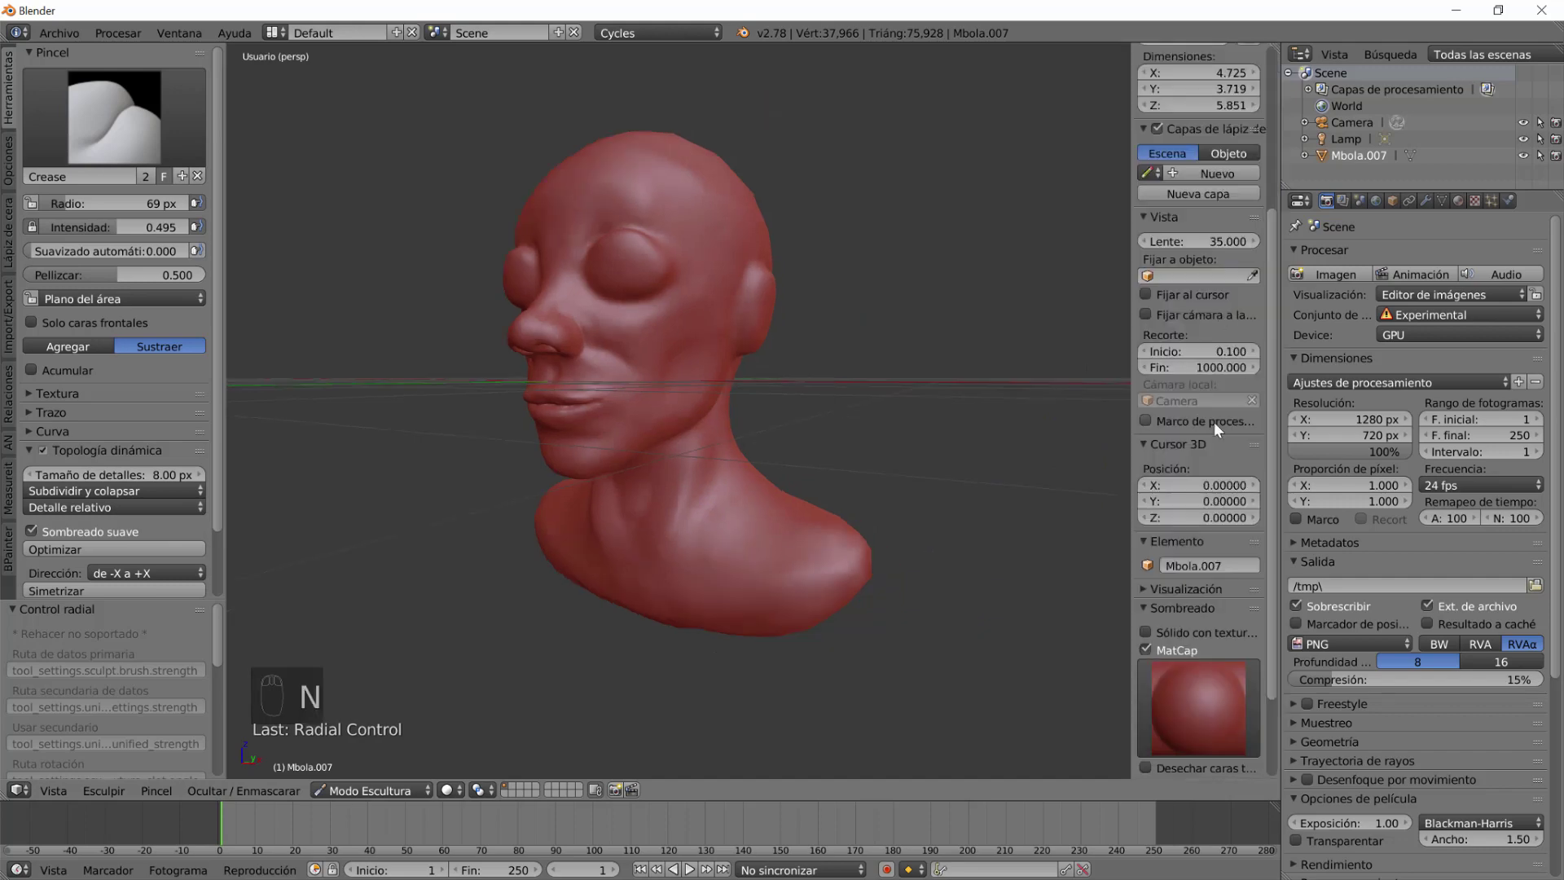
pyautogui.click(1198, 511)
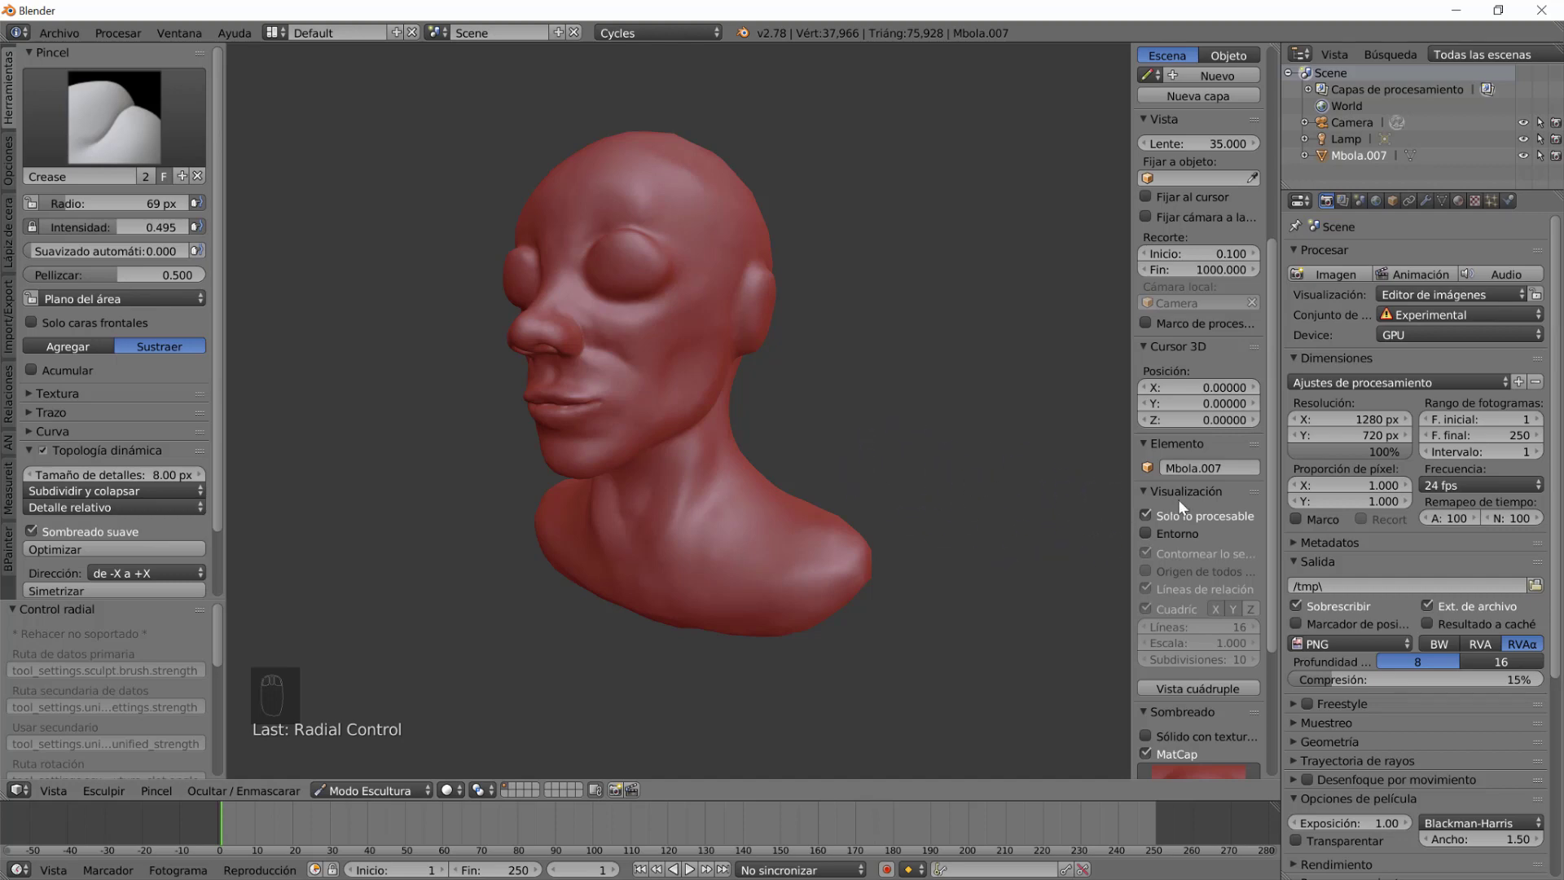
pyautogui.press('n')
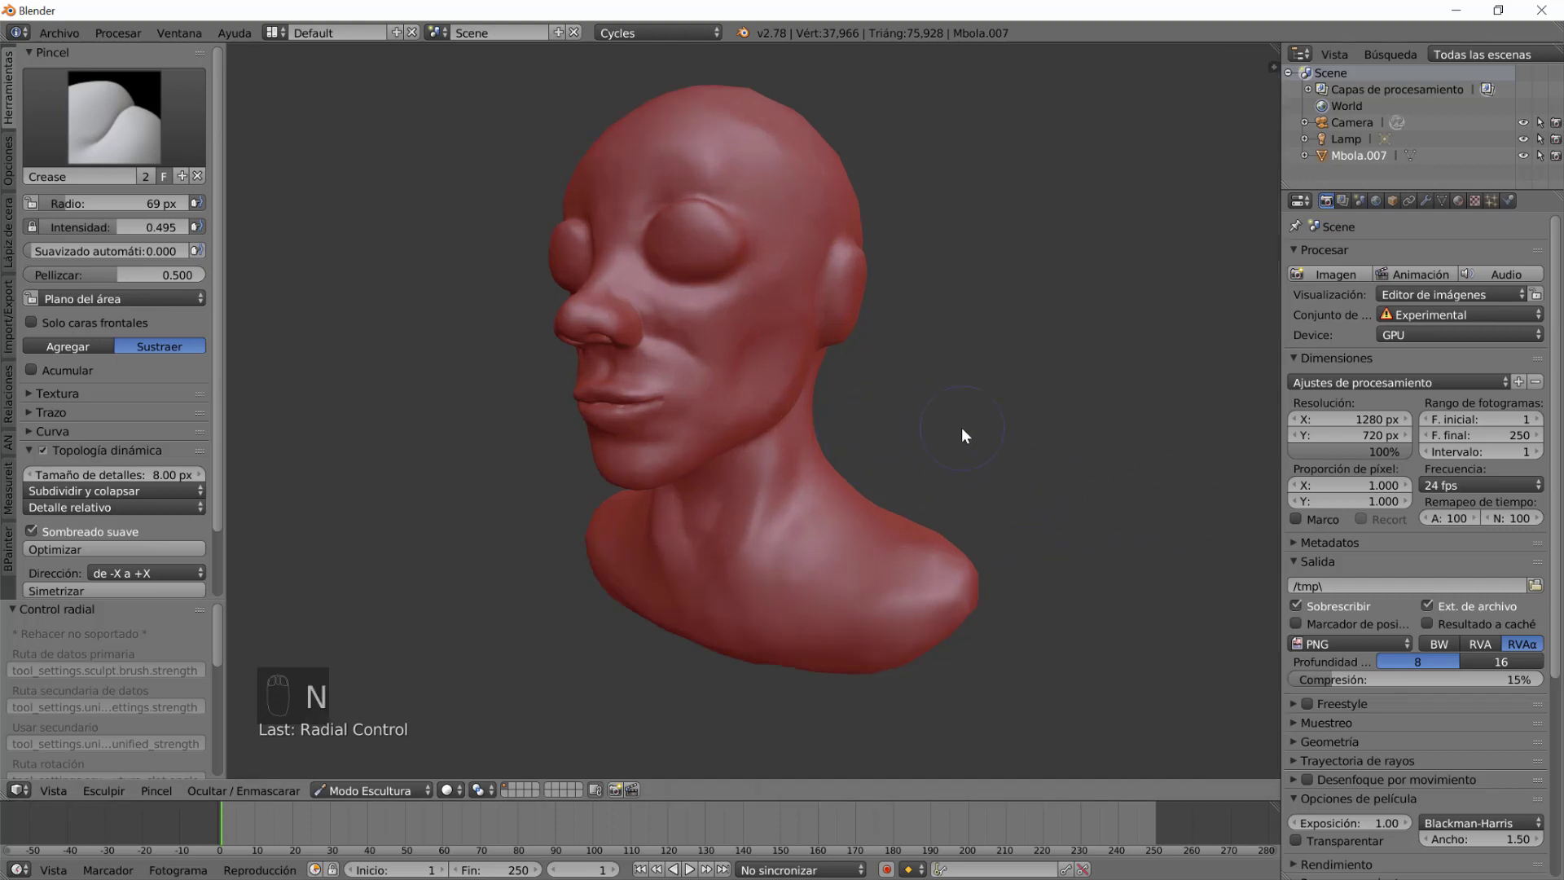